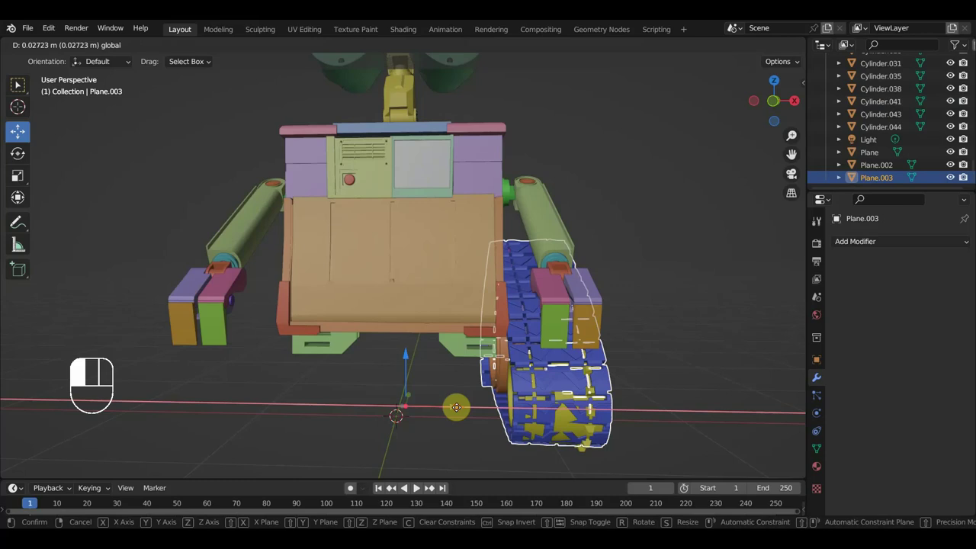
Nudge the track into position and view the robot straight from the front
key(KP_1)
drag(568, 391, 557, 427)
drag(516, 417, 539, 414)
key(KP_1)
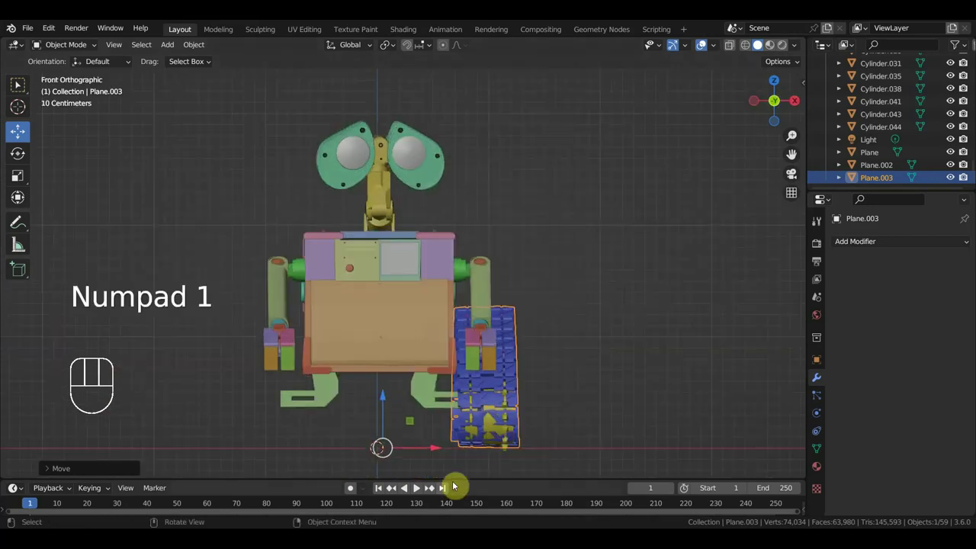
Hide the robot's body parts so only the track and wheel assembly stays visible
drag(427, 445, 232, 92)
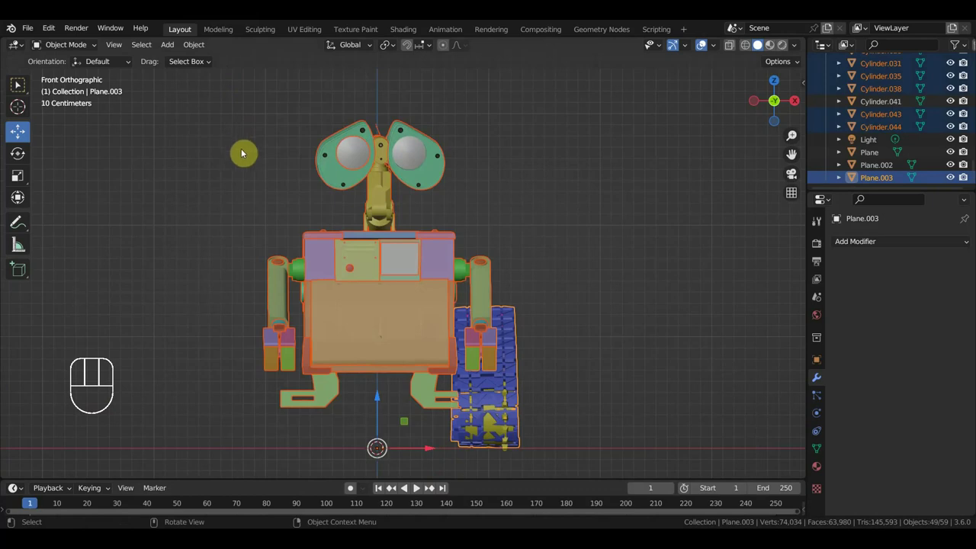
key(h)
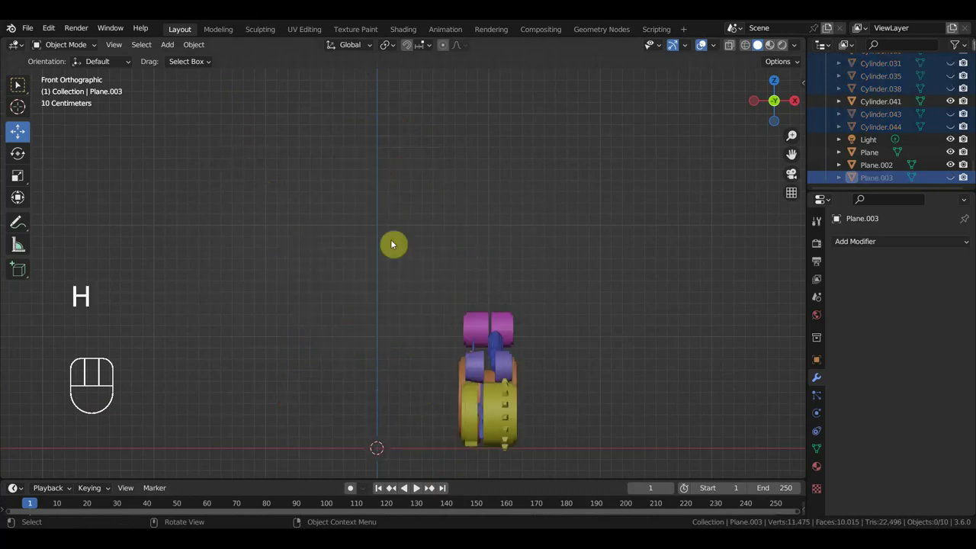
drag(422, 311, 351, 298)
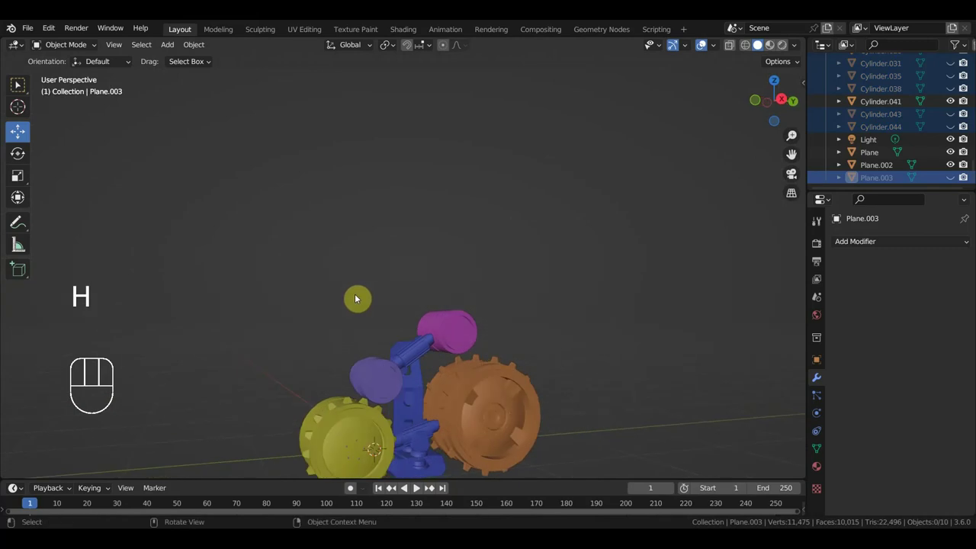
key(ctrl+z)
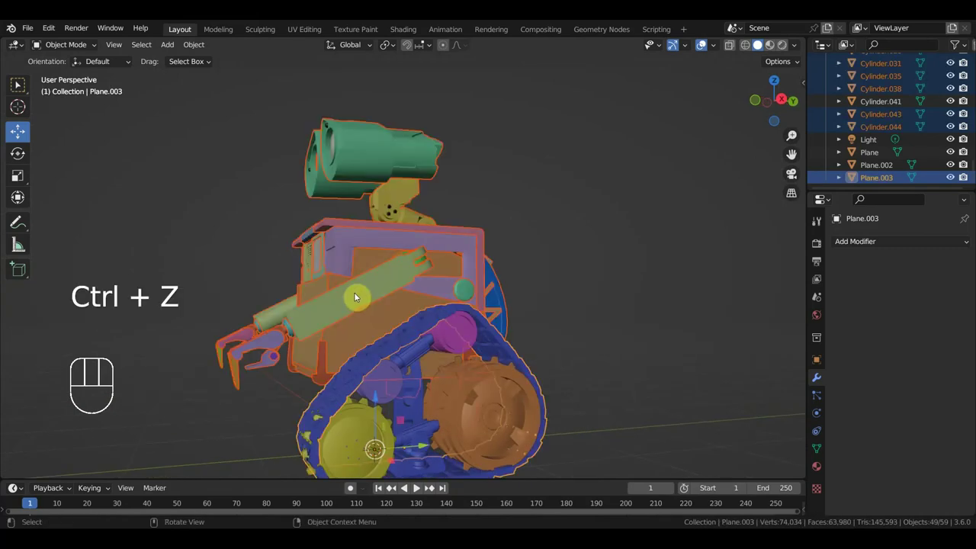
click(395, 347)
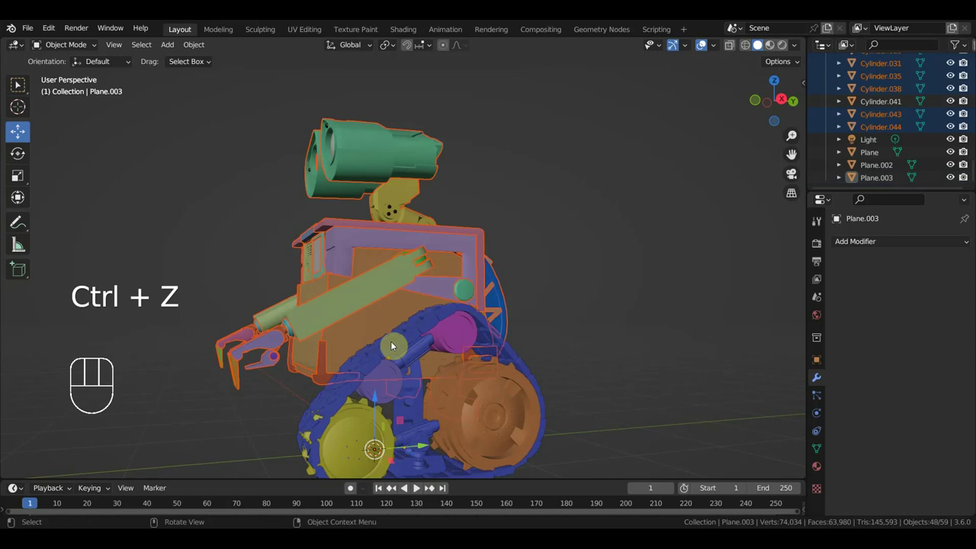
key(h)
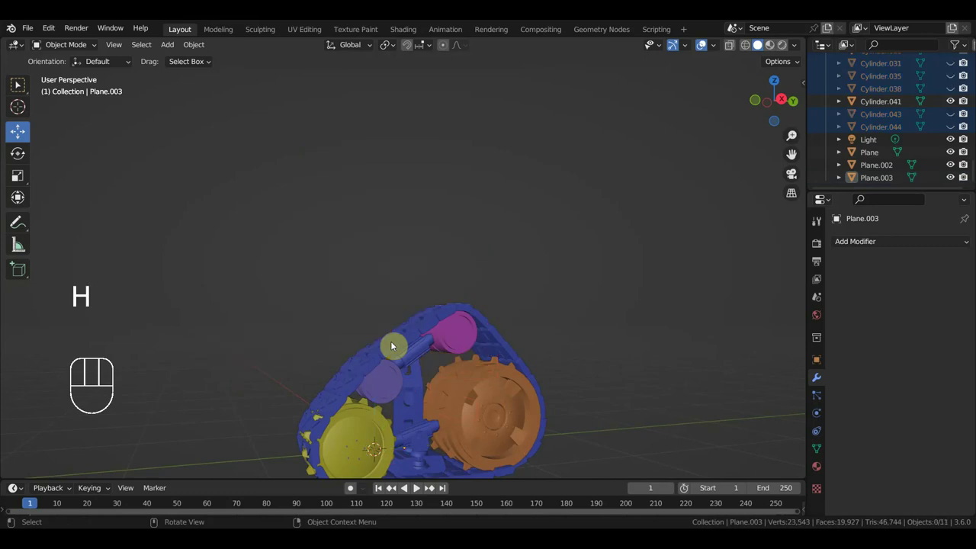
Check the side and front views and line the track up with the wheels
key(KP_3)
drag(433, 351, 458, 240)
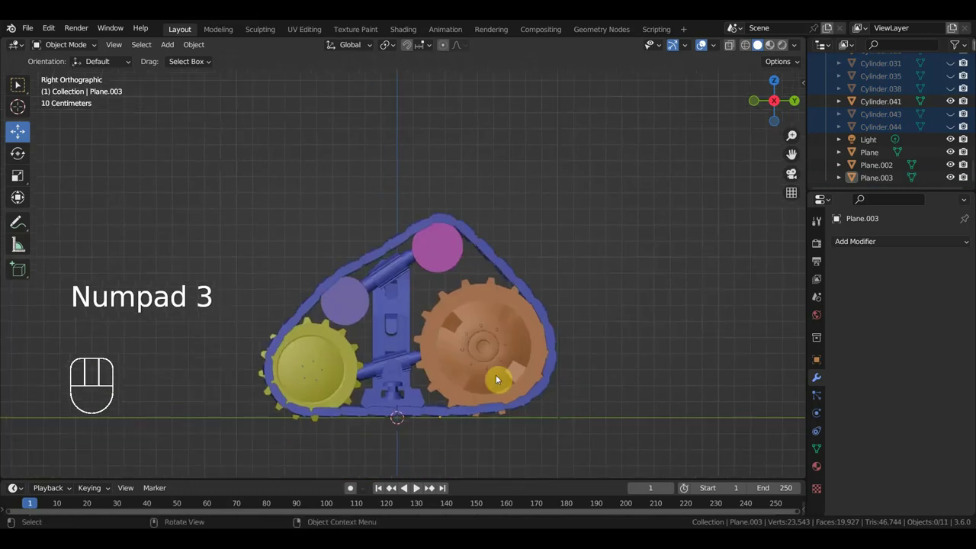
key(KP_1)
drag(544, 350, 442, 200)
drag(414, 418, 254, 420)
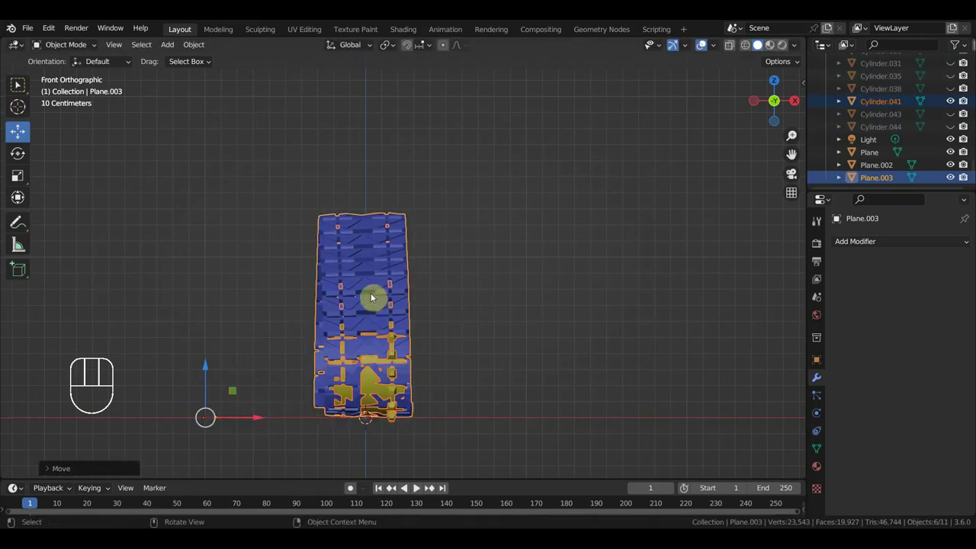
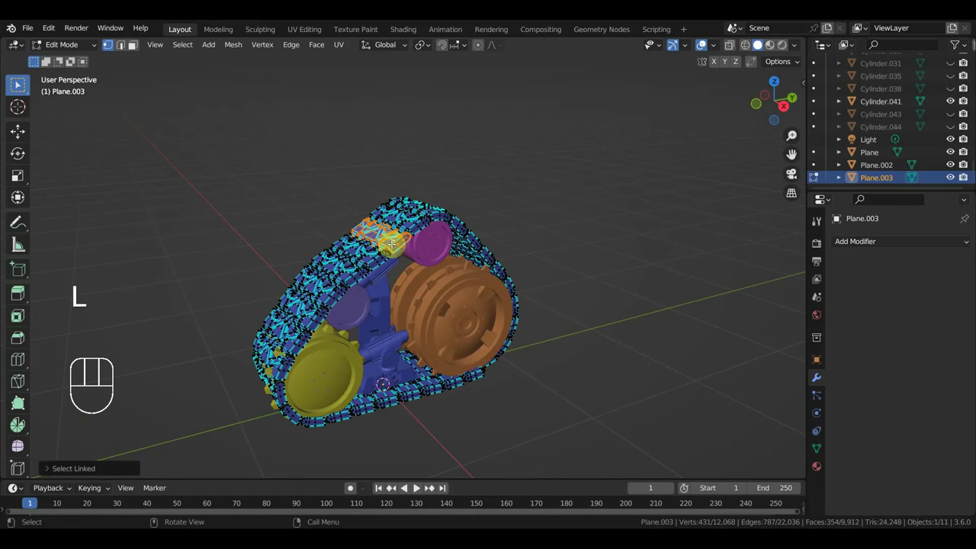
Separate one track link into its own object and delete the leftover track mesh
key(Delete)
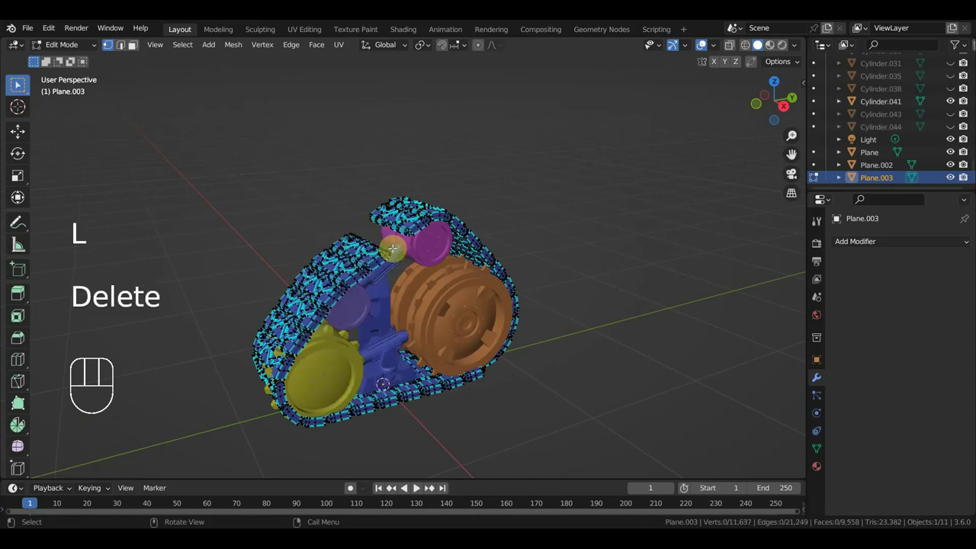
key(ctrl+z)
key(p)
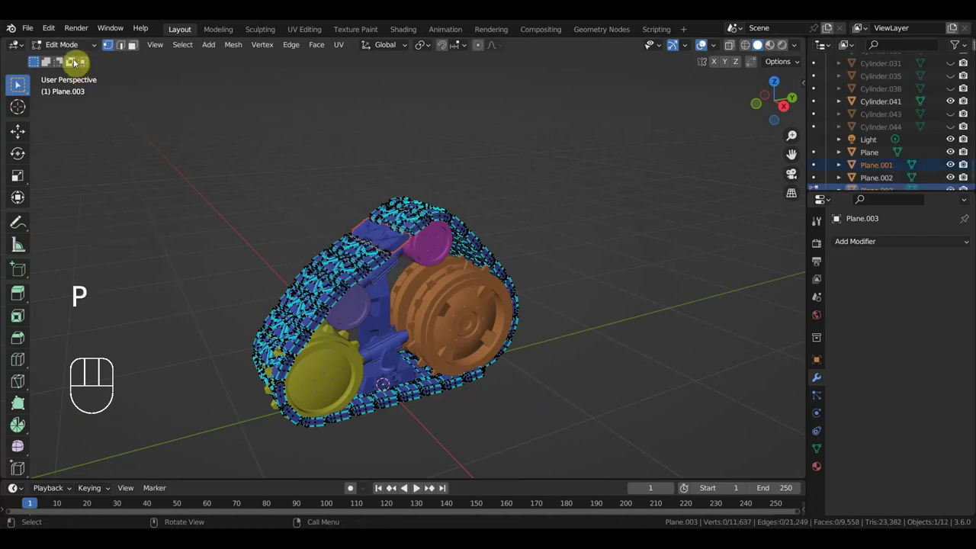
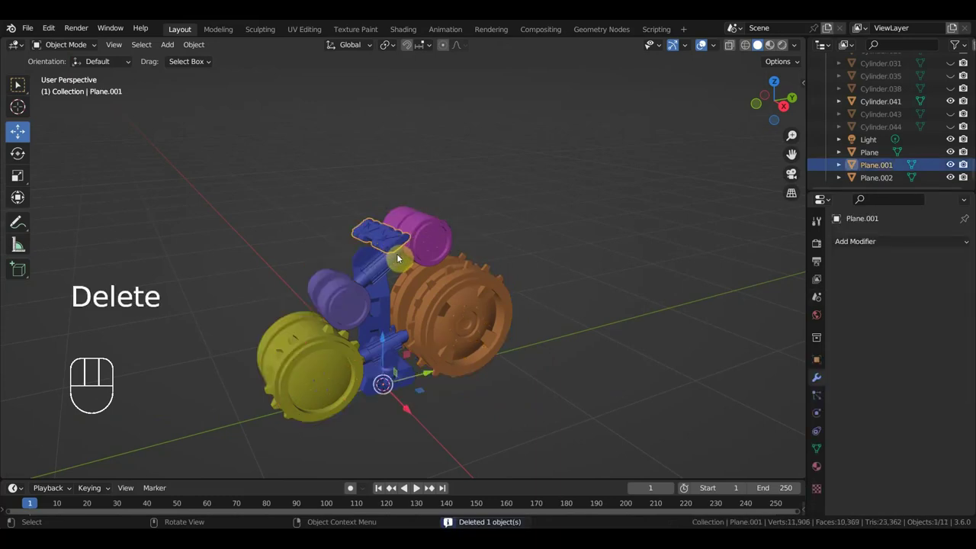
Check top and side views, then browse Add > Curve to the Path type
key(KP_7)
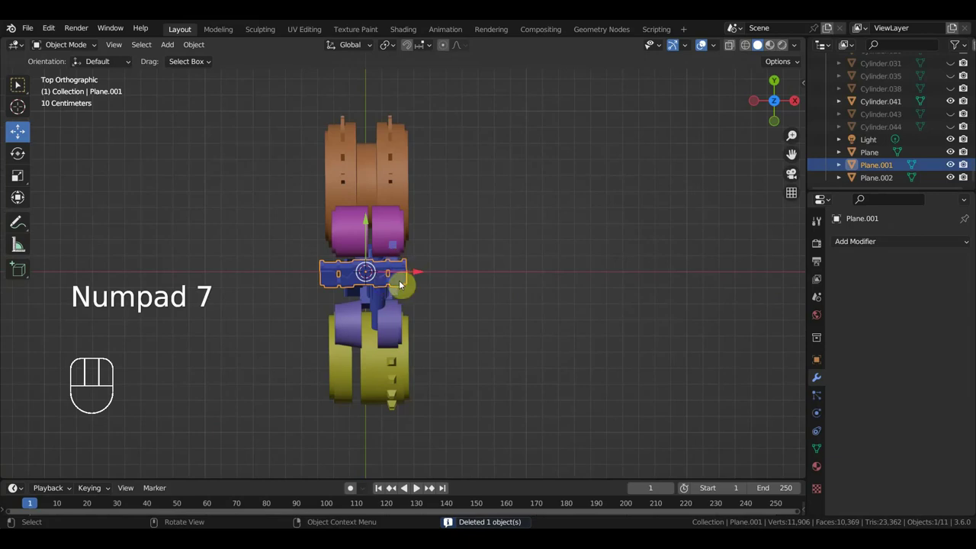
drag(444, 299, 349, 179)
drag(432, 272, 402, 255)
key(KP_3)
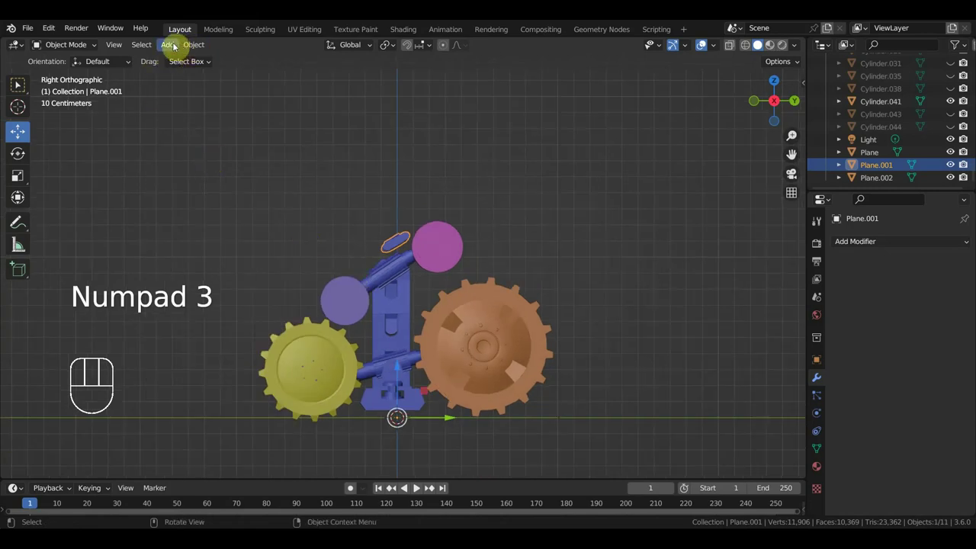
drag(174, 46, 312, 130)
Add a path curve, rotate it 90° about Z and shrink it beneath the front wheel
key(KP_7)
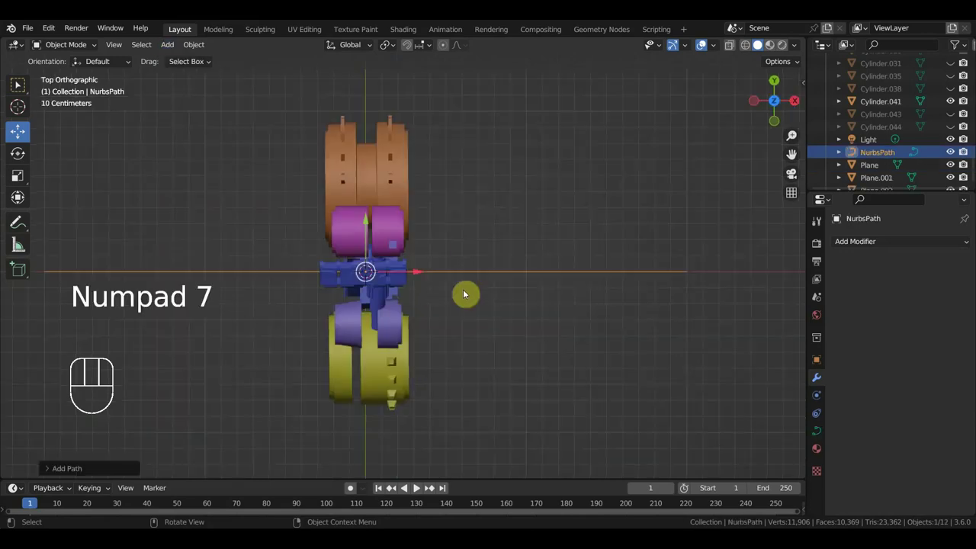
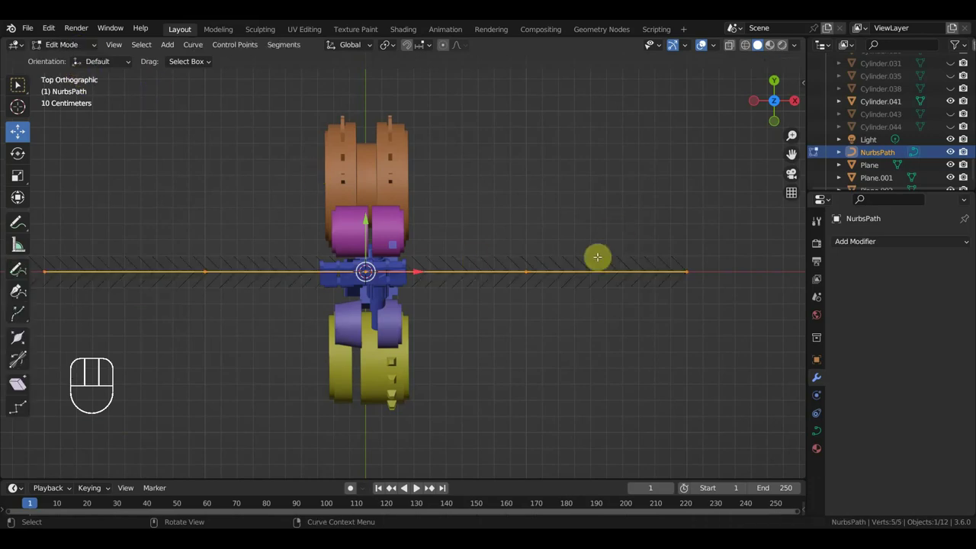
key(r)
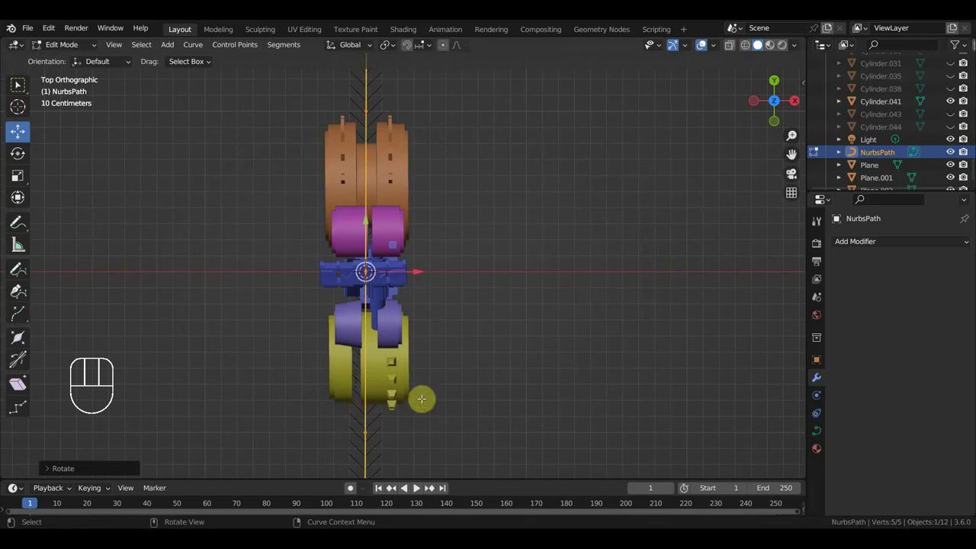
key(s)
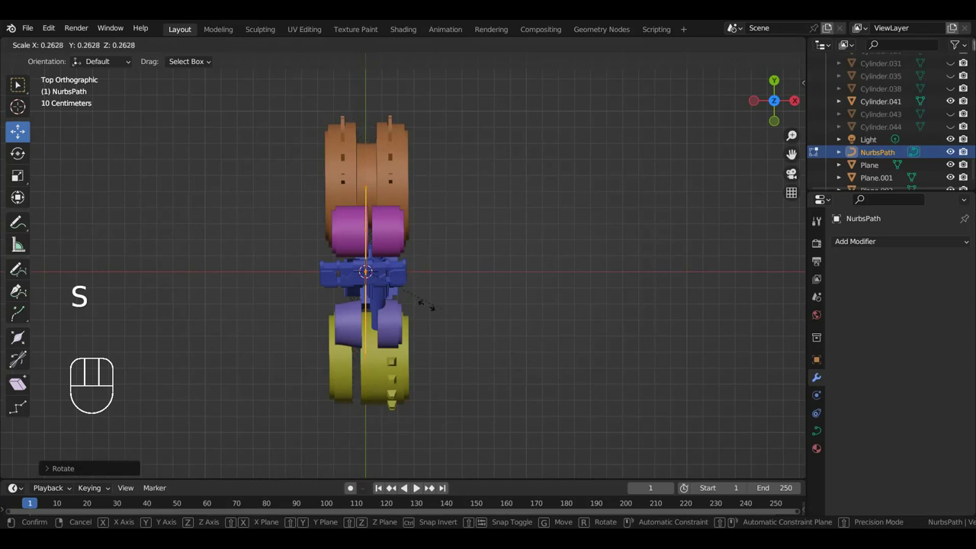
key(KP_3)
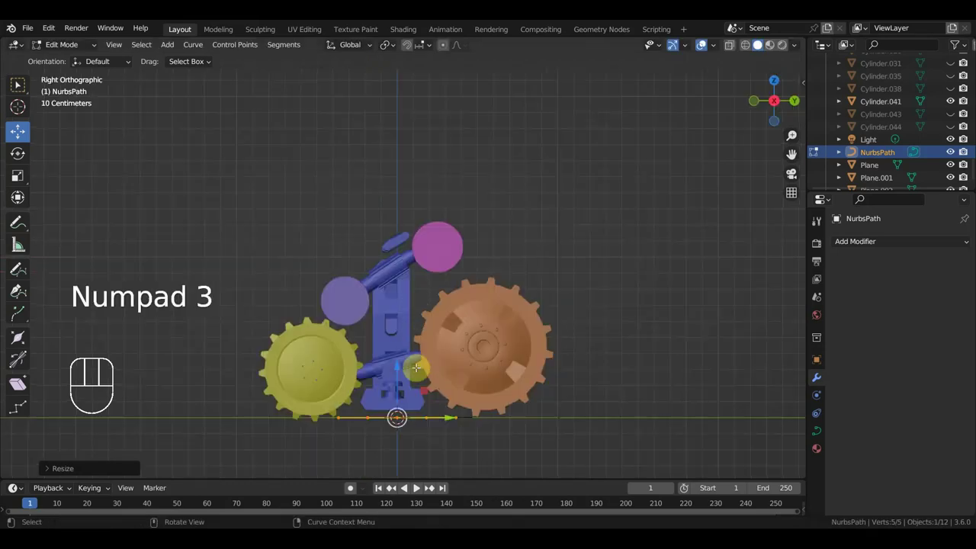
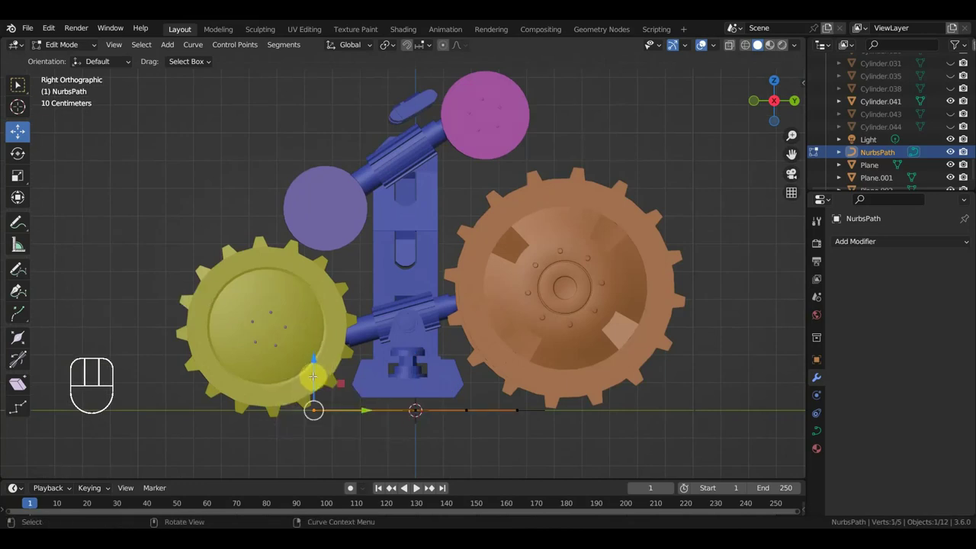
Extrude path control points up around the gear wheel toward the top roller
key(e)
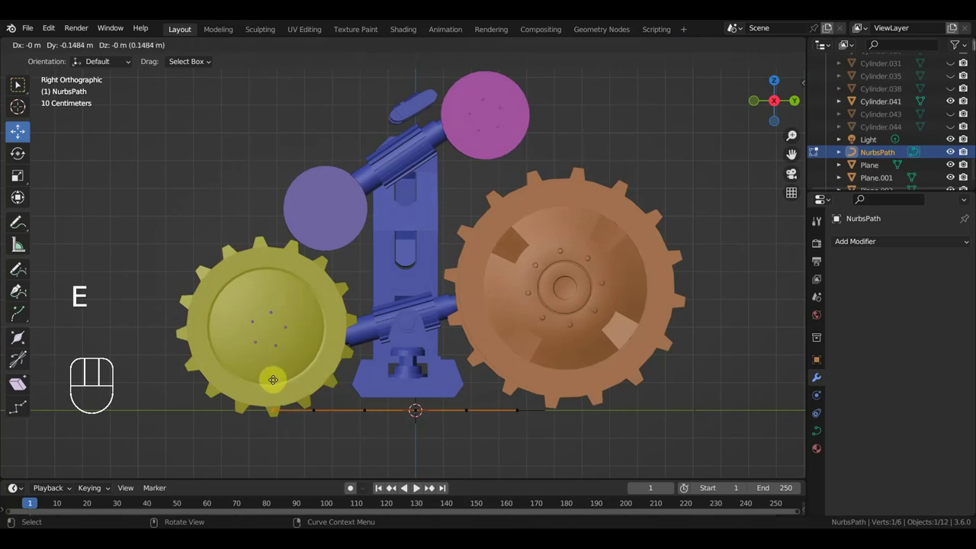
key(e)
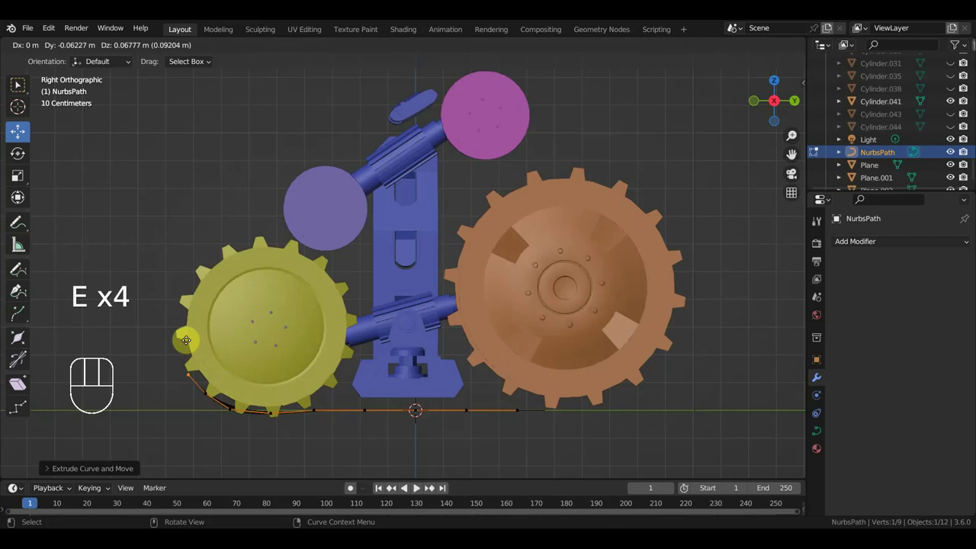
key(e)
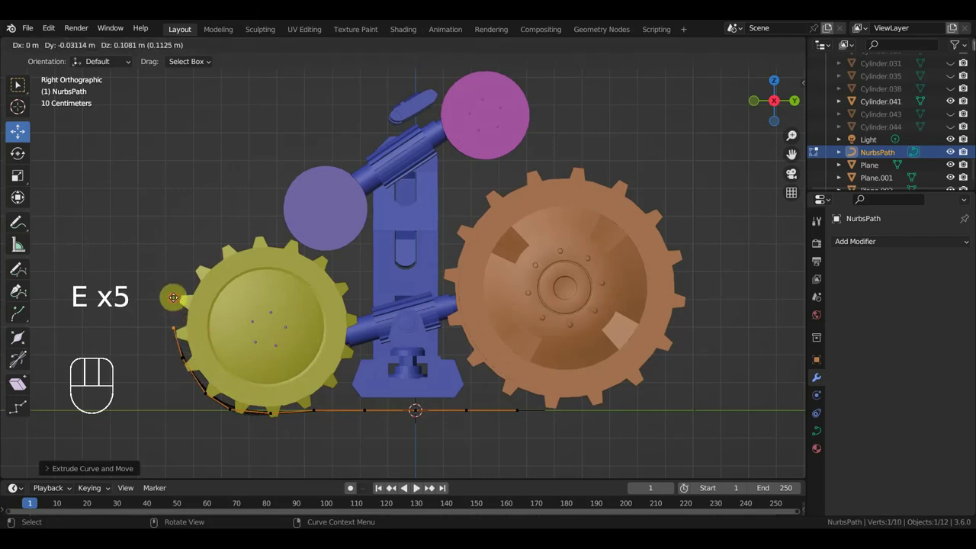
key(e)
key(e)
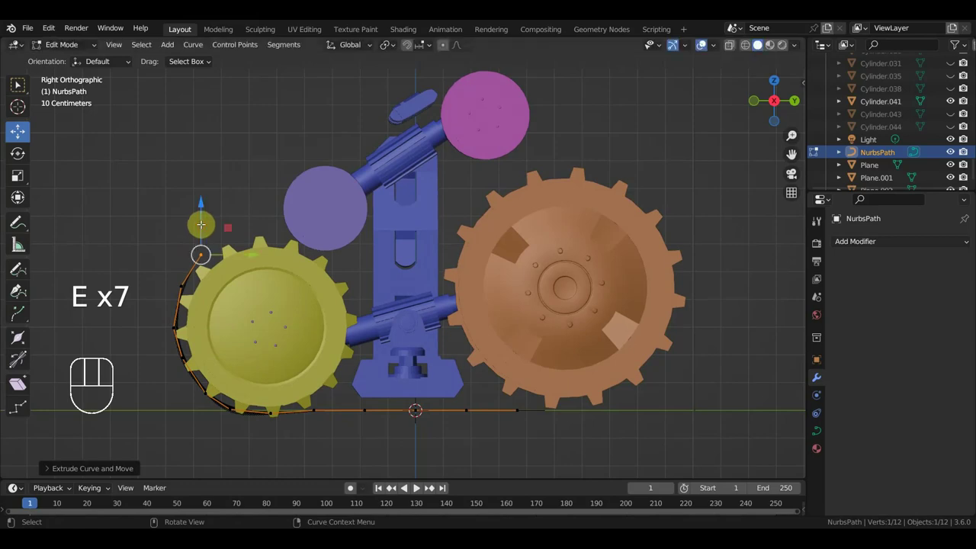
key(e)
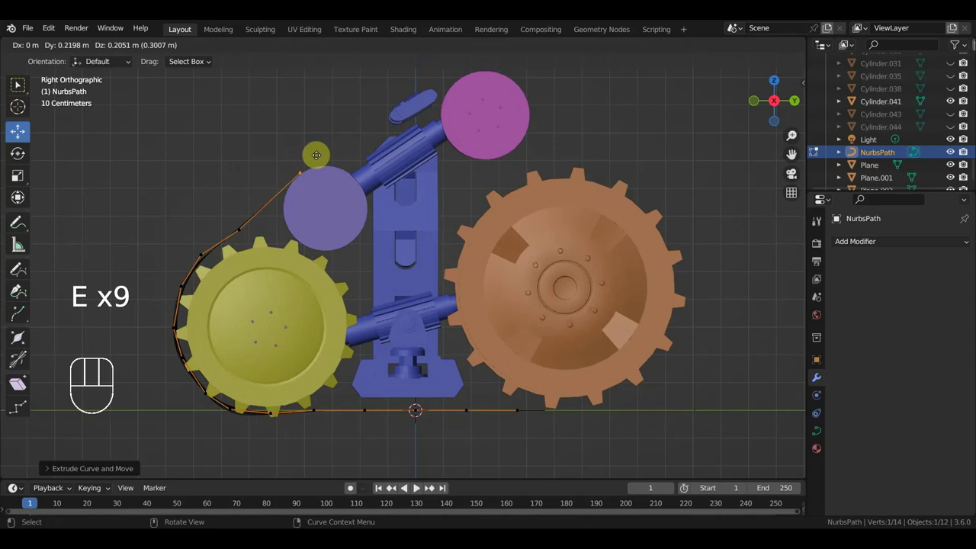
key(e)
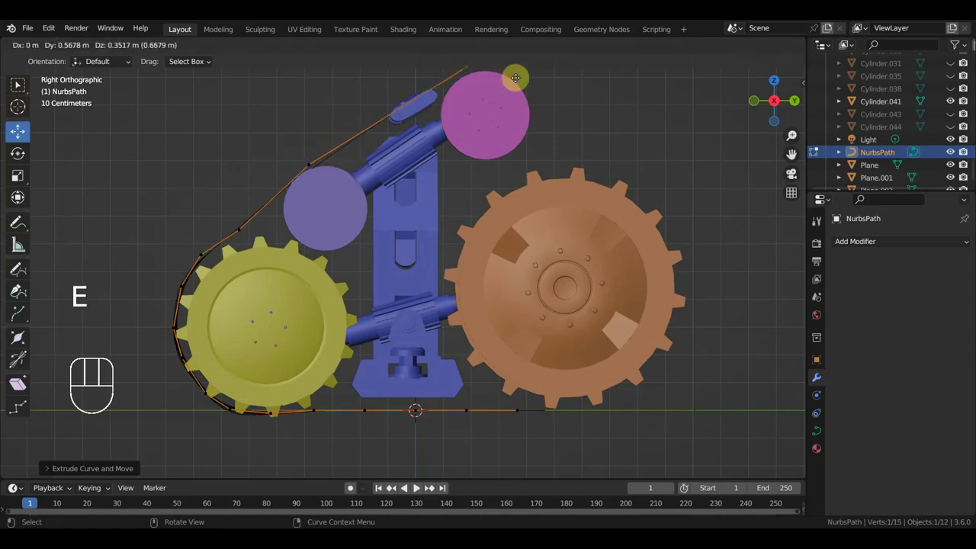
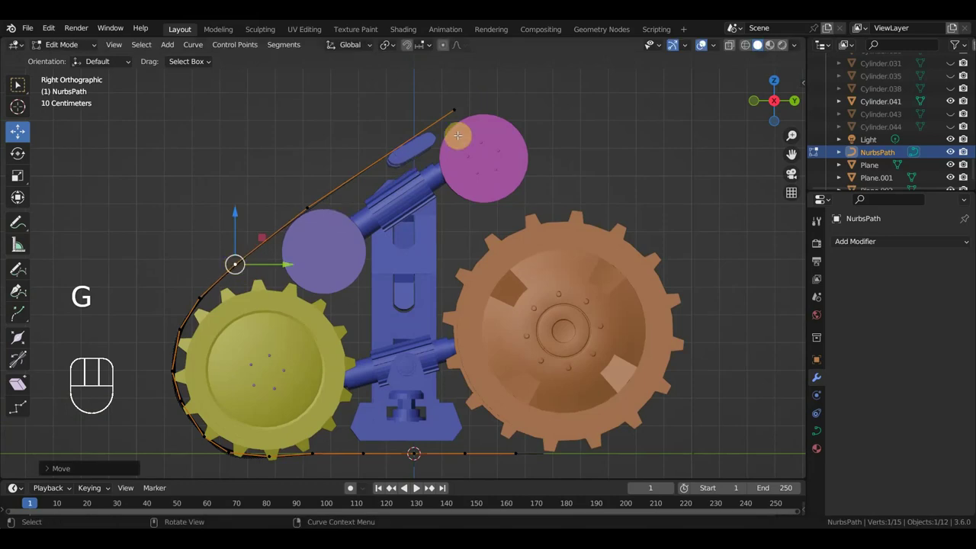
Extrude the path across the top and down around the front wheel, then leave Edit Mode
key(e)
key(e)
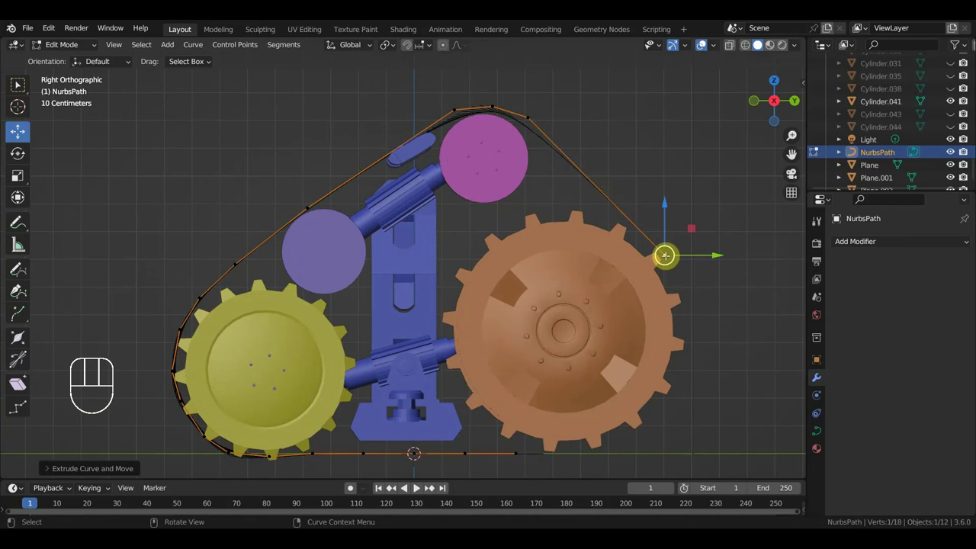
key(e)
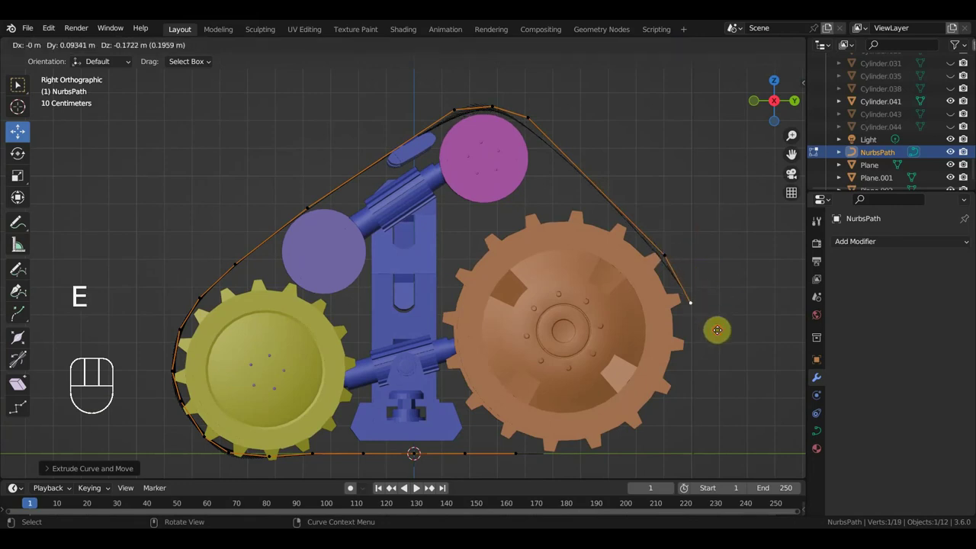
key(e)
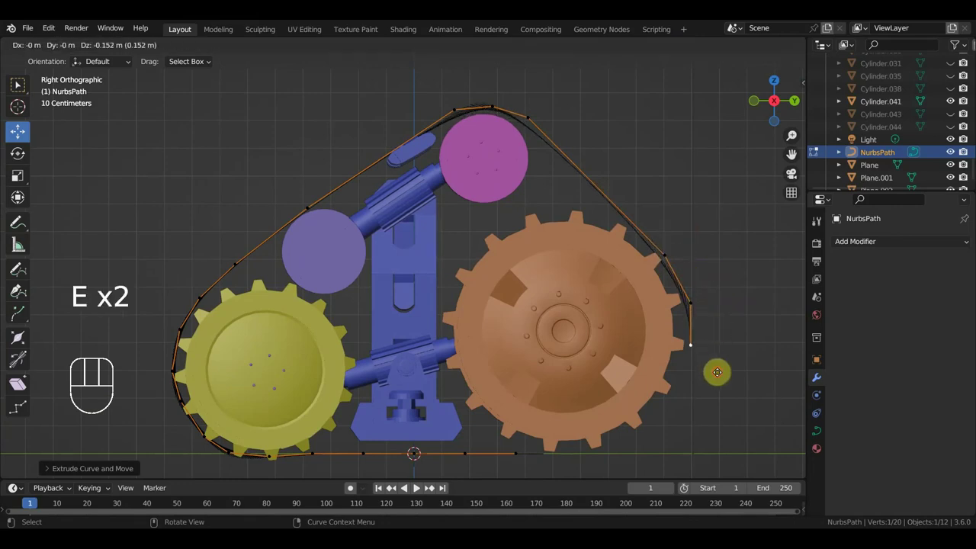
key(e)
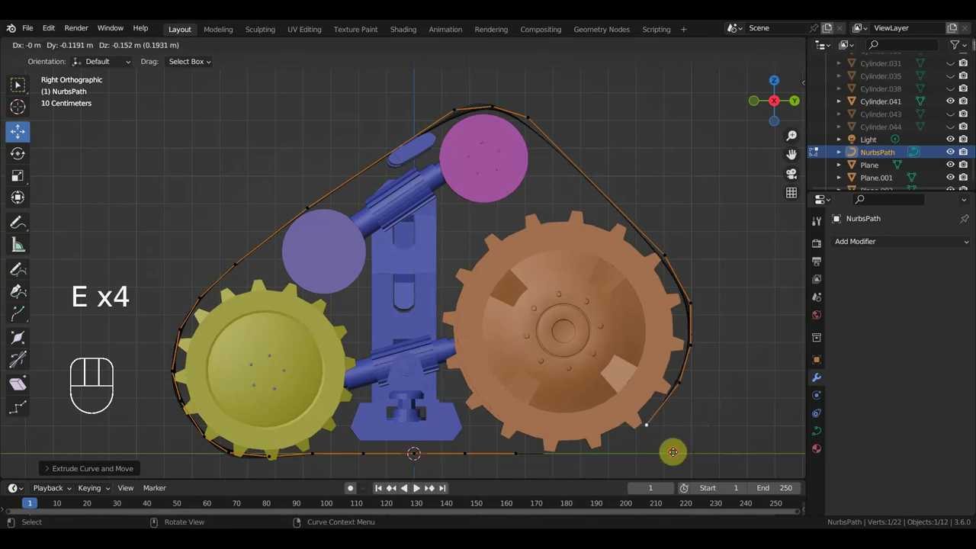
key(e)
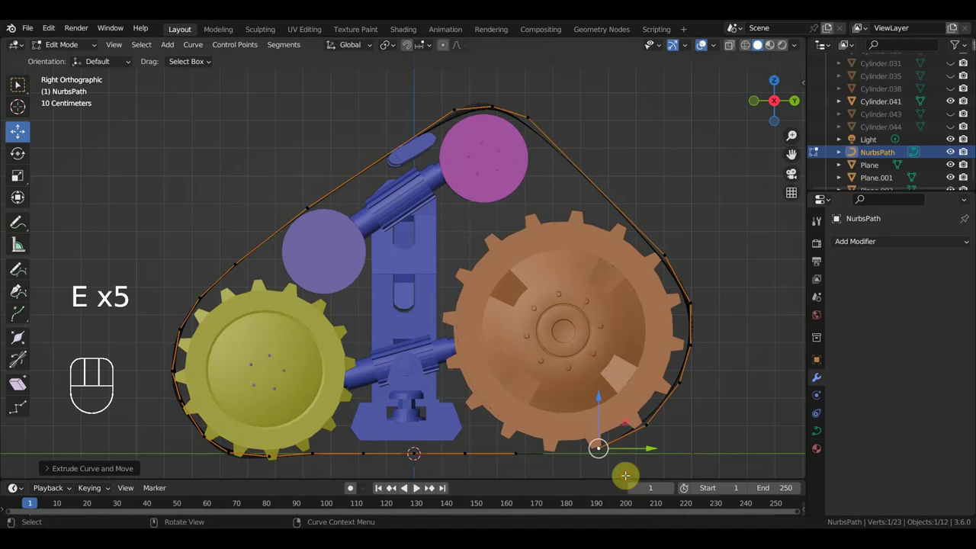
key(e)
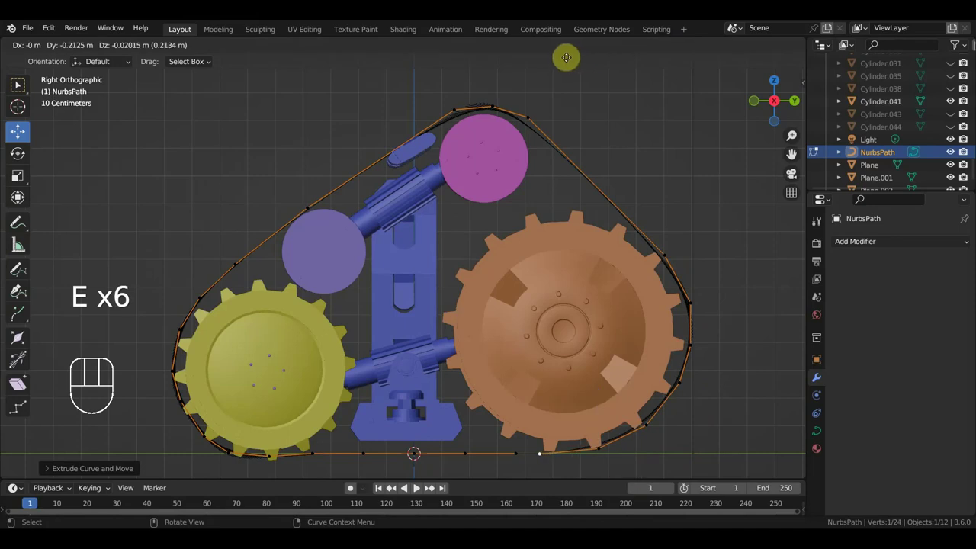
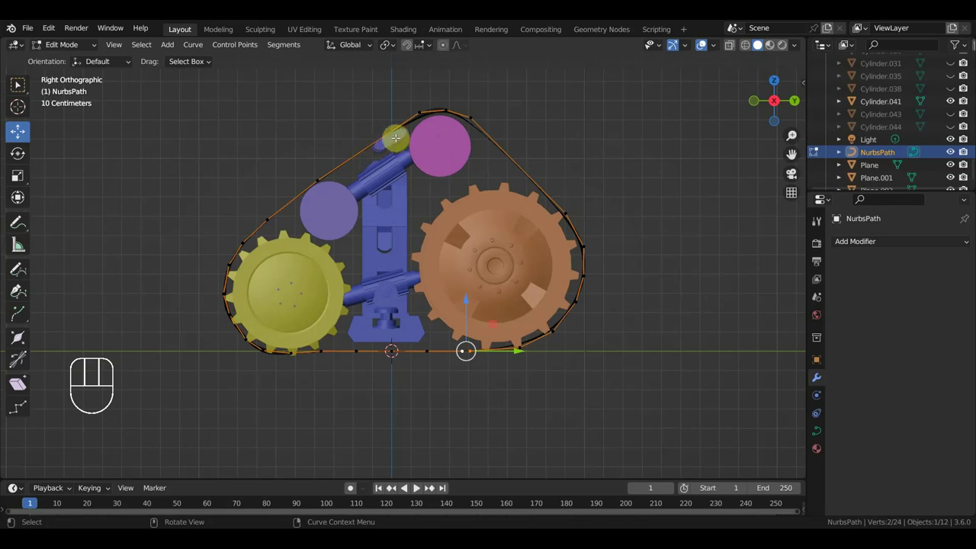
drag(62, 44, 69, 62)
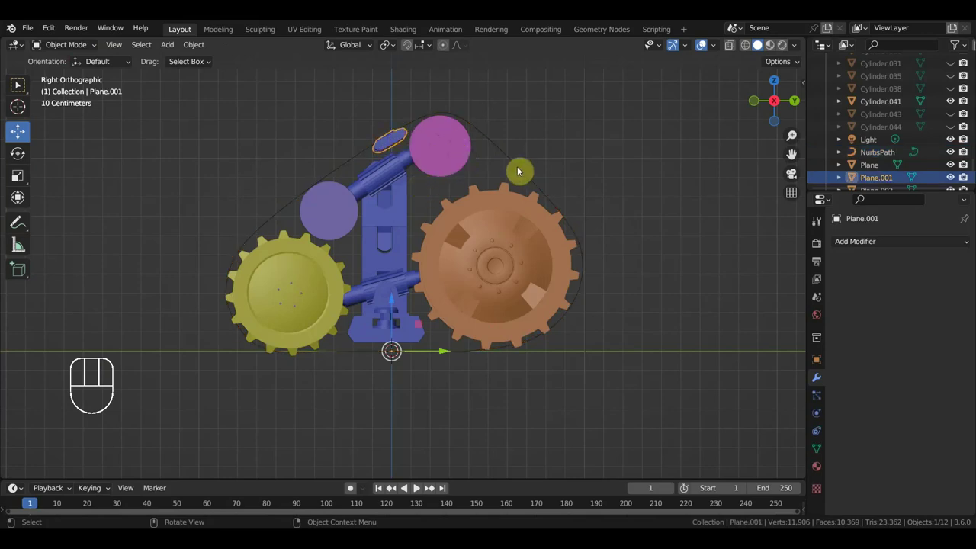
Add an Array modifier to the tread plate, offset 0.4 in X and -0.6 in Z, and raise the copy count
drag(874, 245, 713, 277)
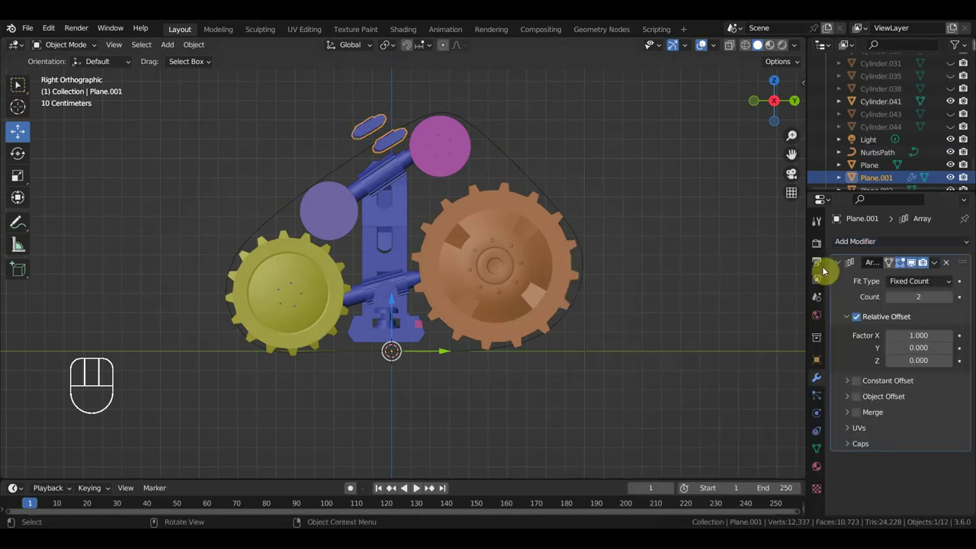
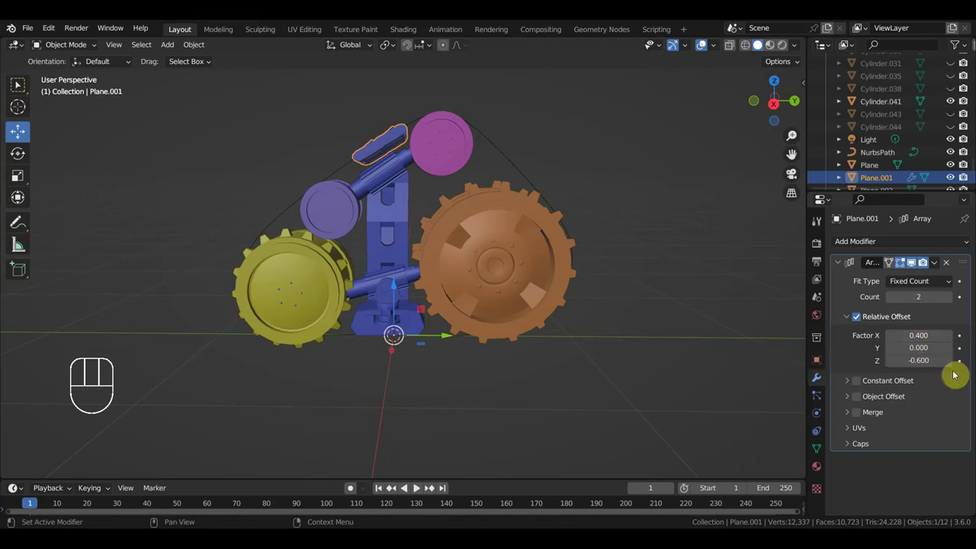
click(952, 301)
click(951, 302)
click(951, 301)
double_click(951, 302)
double_click(952, 301)
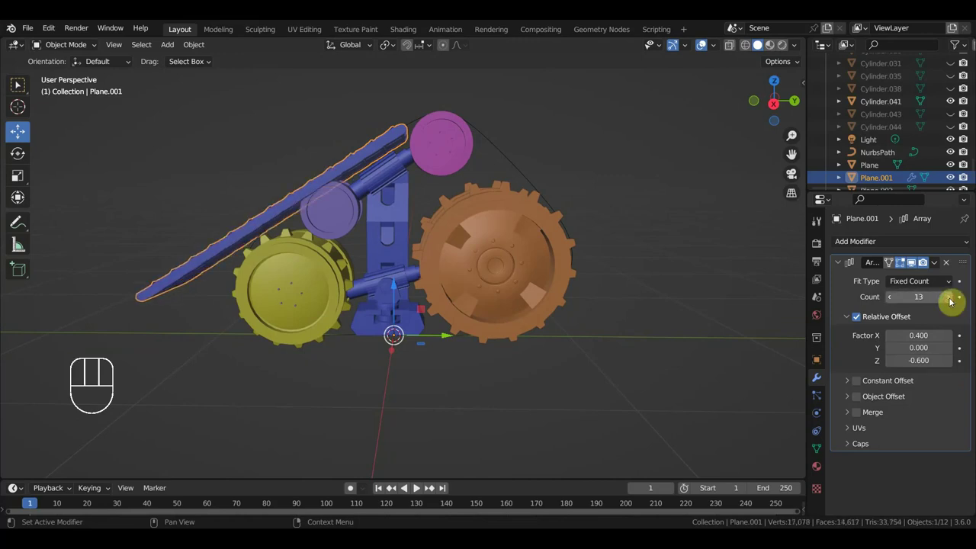
drag(575, 337, 584, 339)
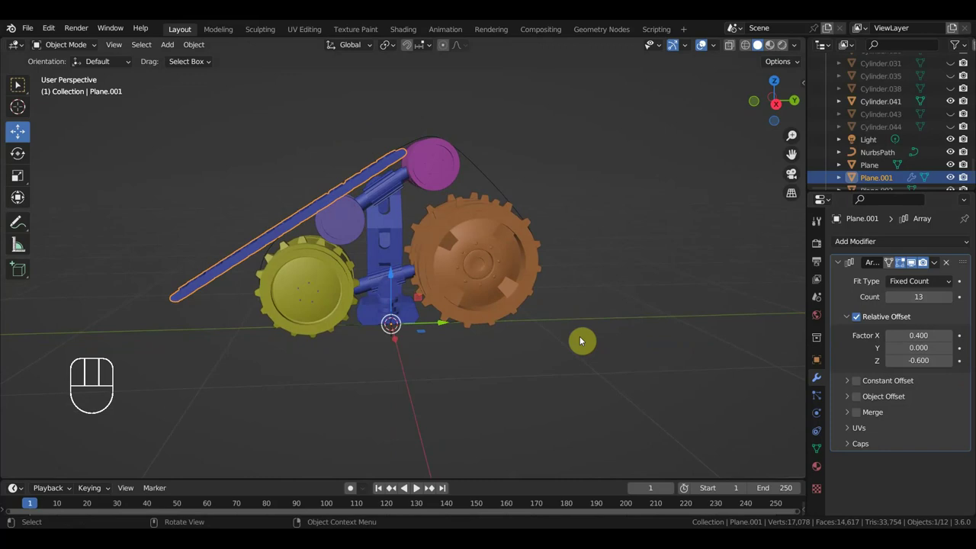
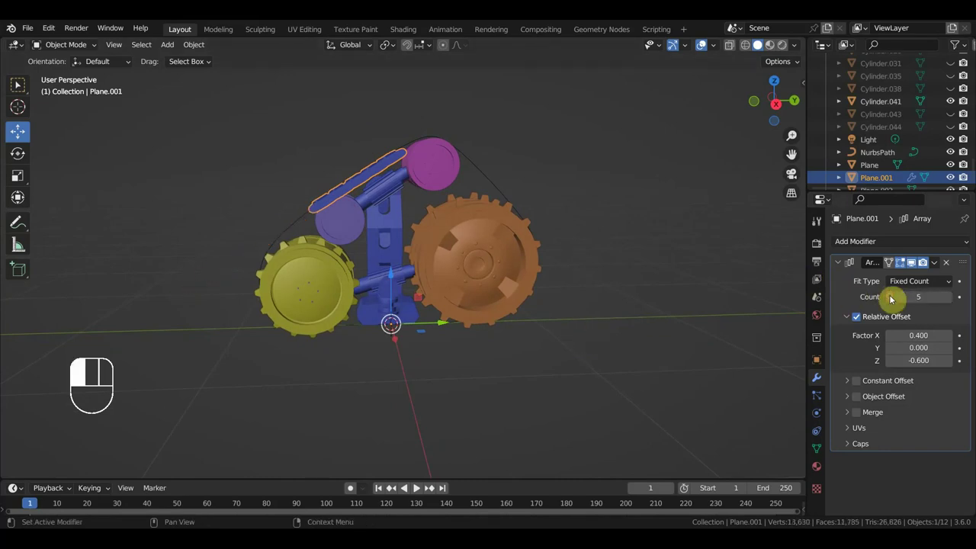
Add a Curve modifier following NurbsPath and rotate the tread plate in top and side views
drag(919, 247, 828, 304)
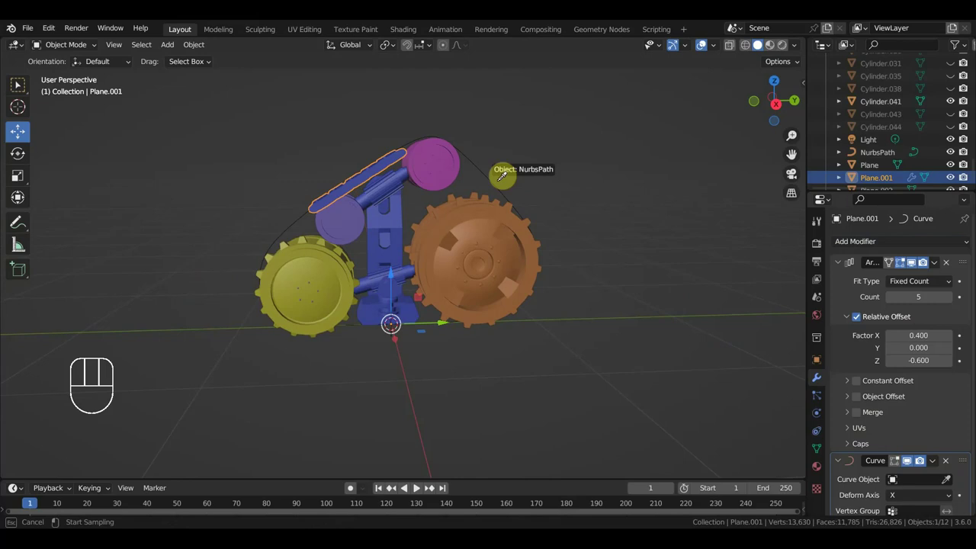
drag(680, 291, 3, 321)
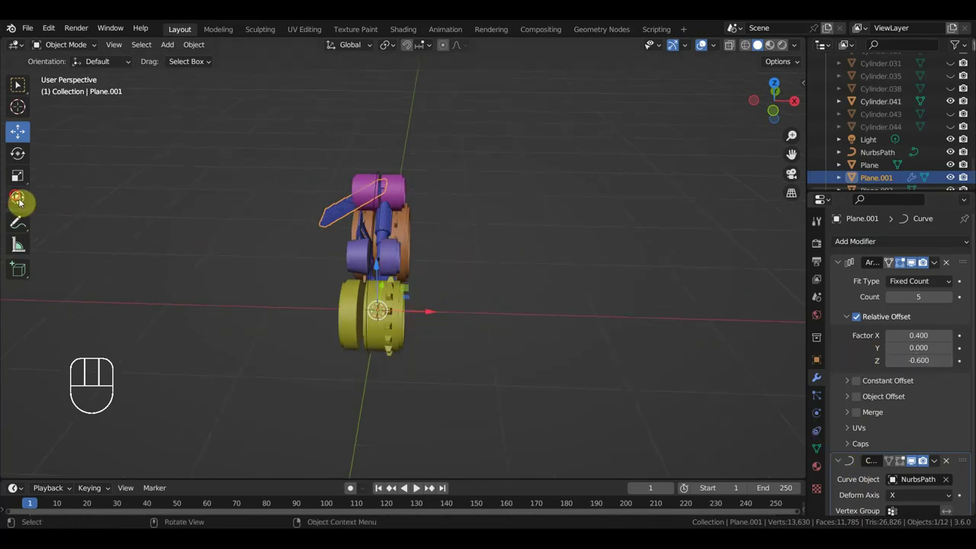
click(17, 197)
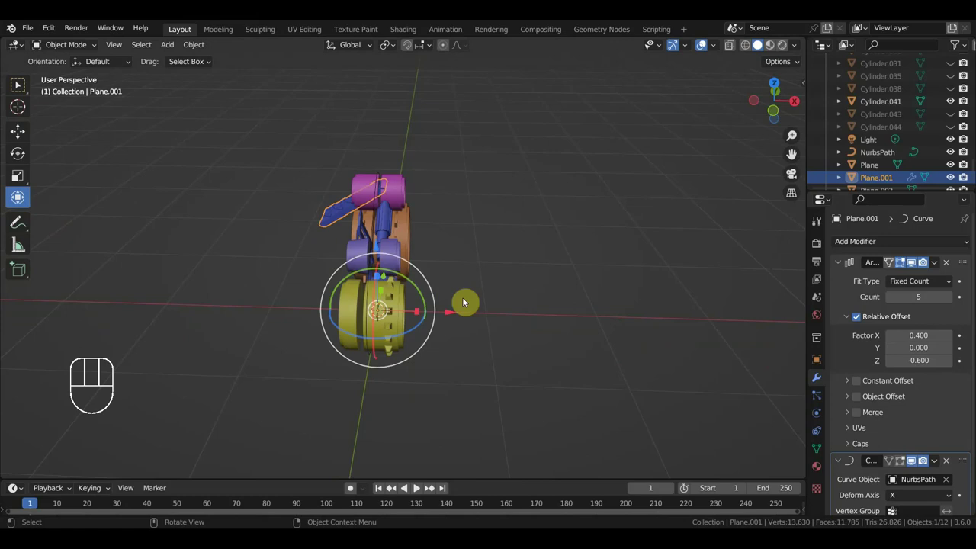
key(KP_7)
key(r)
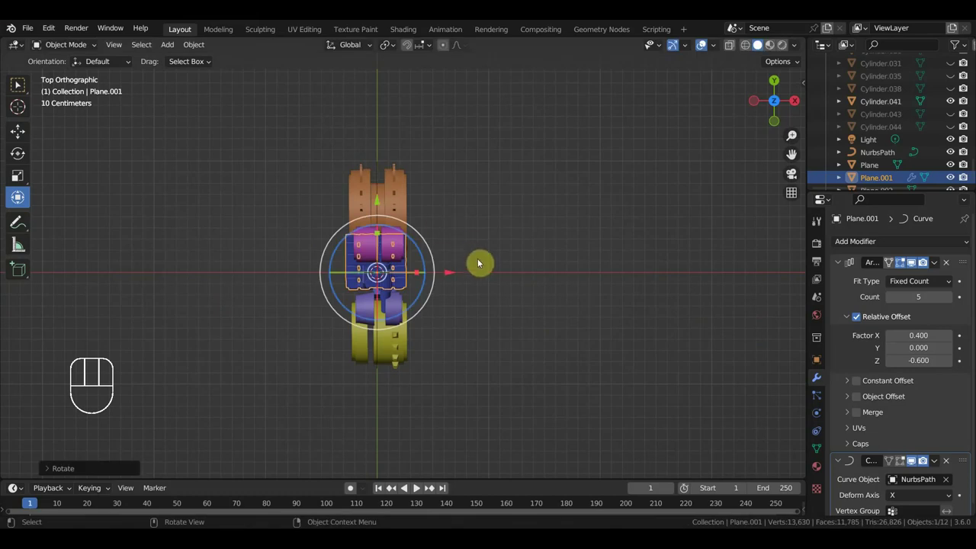
key(KP_3)
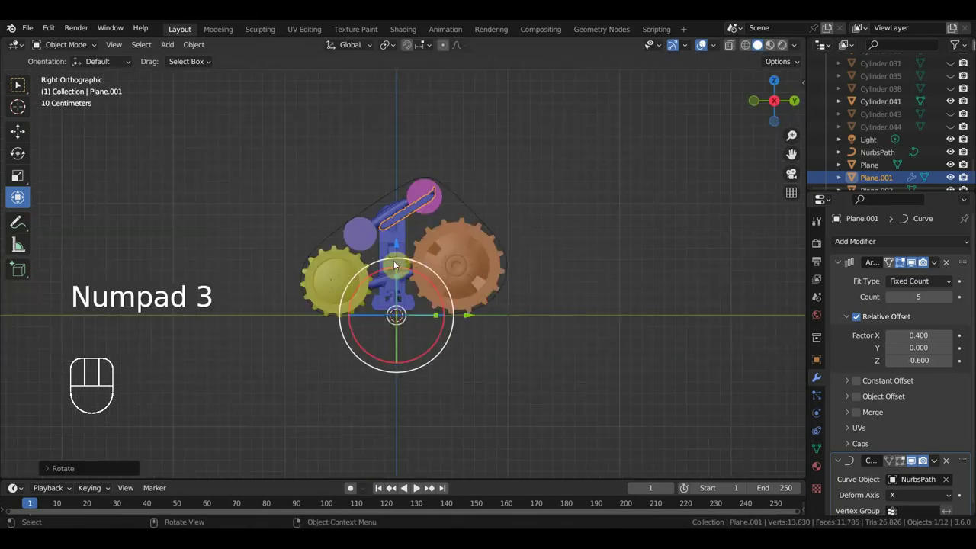
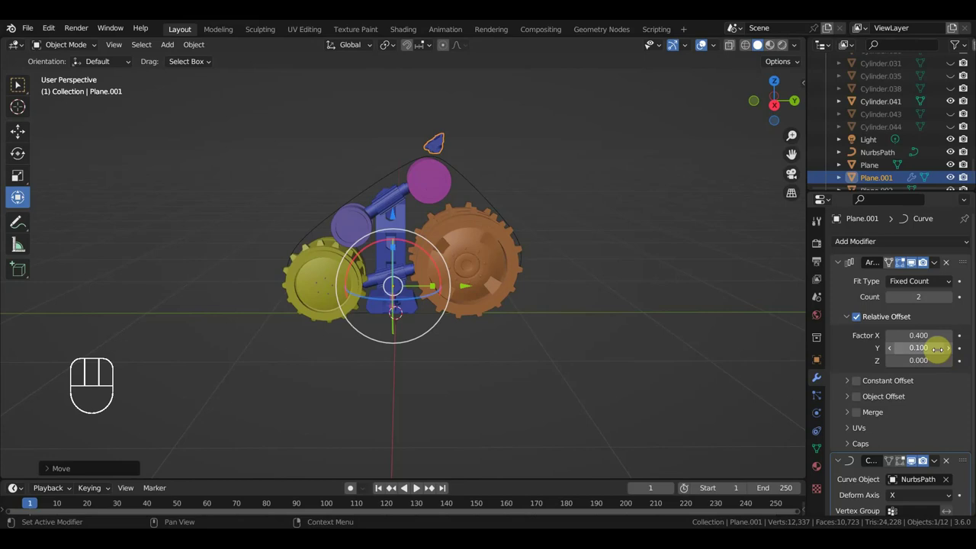
Remove the Curve modifier and re-rotate the tread plate in top and right views
click(894, 352)
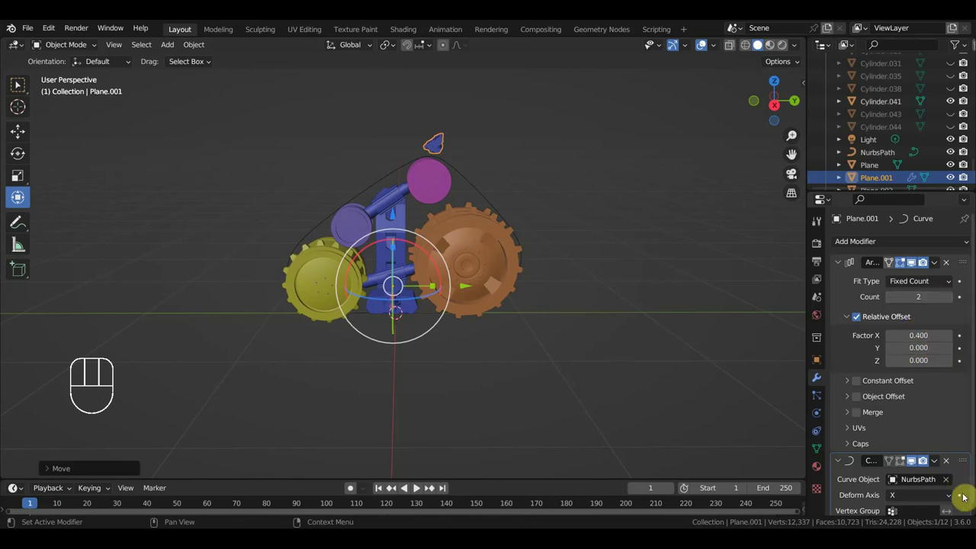
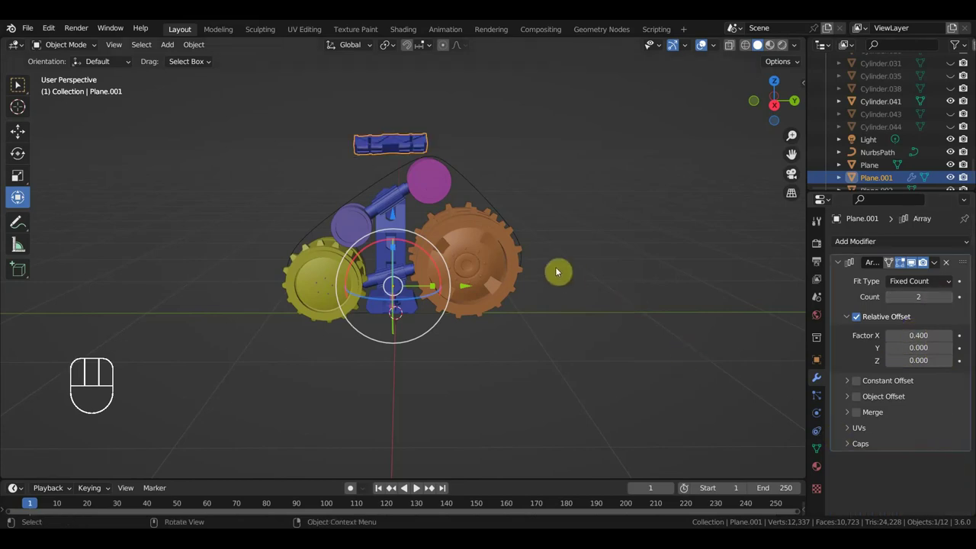
key(KP_7)
key(r)
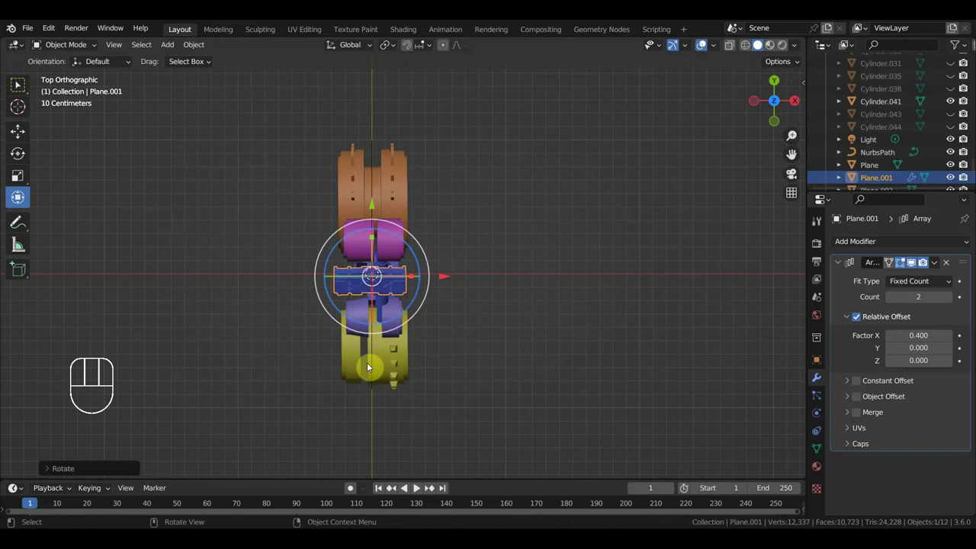
key(KP_3)
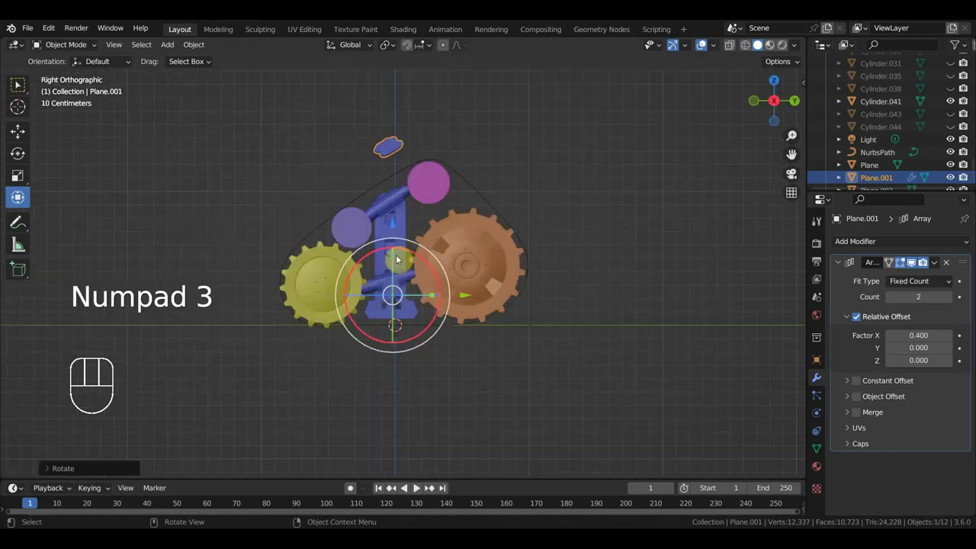
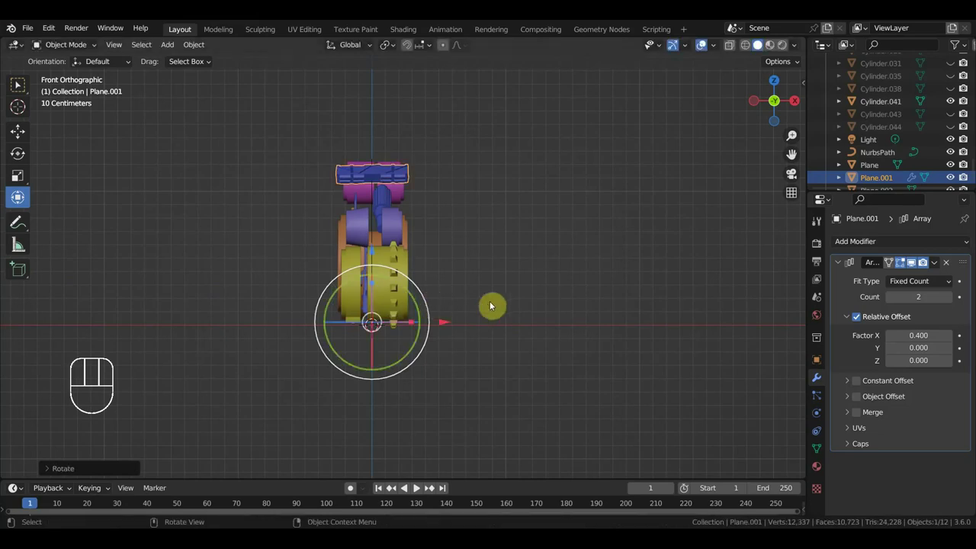
key(KP_4)
key(KP_3)
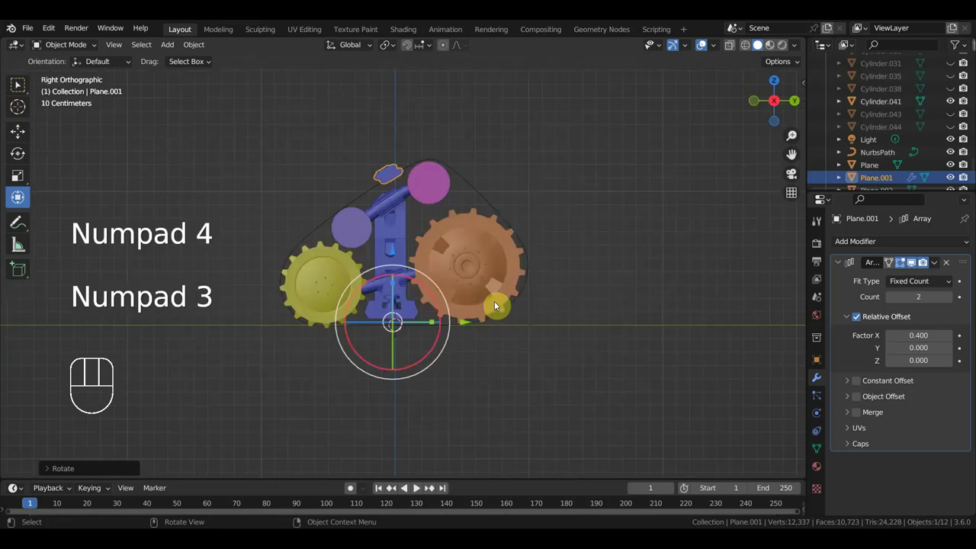
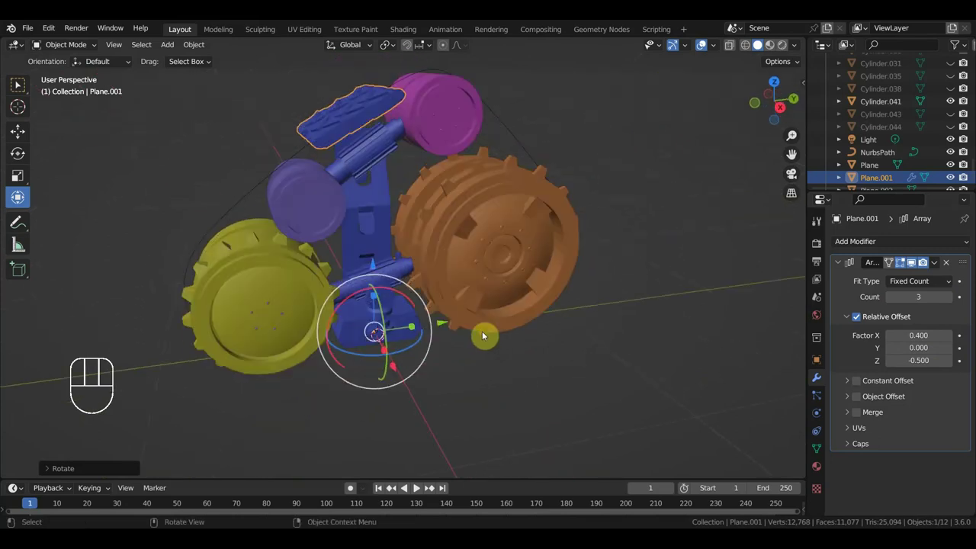
Add a Curve modifier to the track link and pick NurbsPath as its curve
key(KP_3)
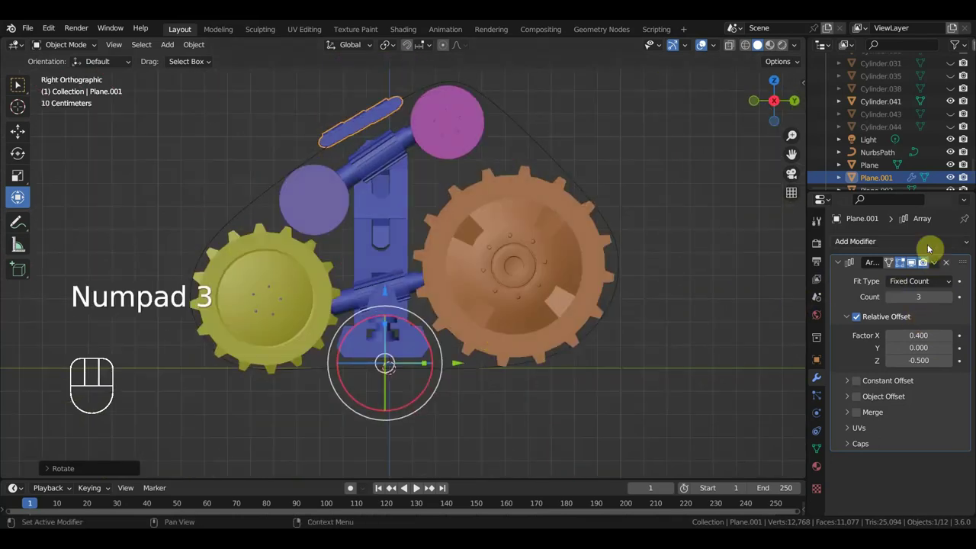
drag(928, 243, 830, 306)
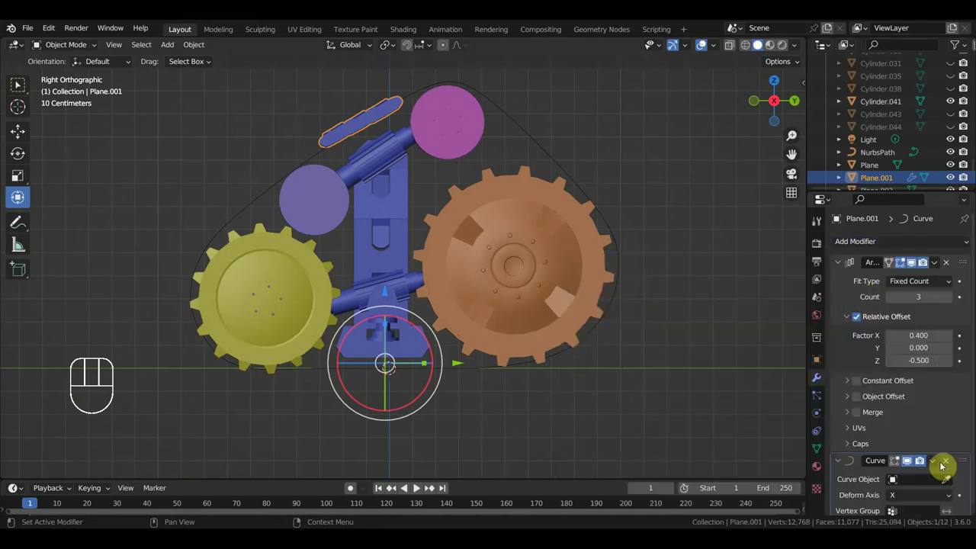
click(945, 482)
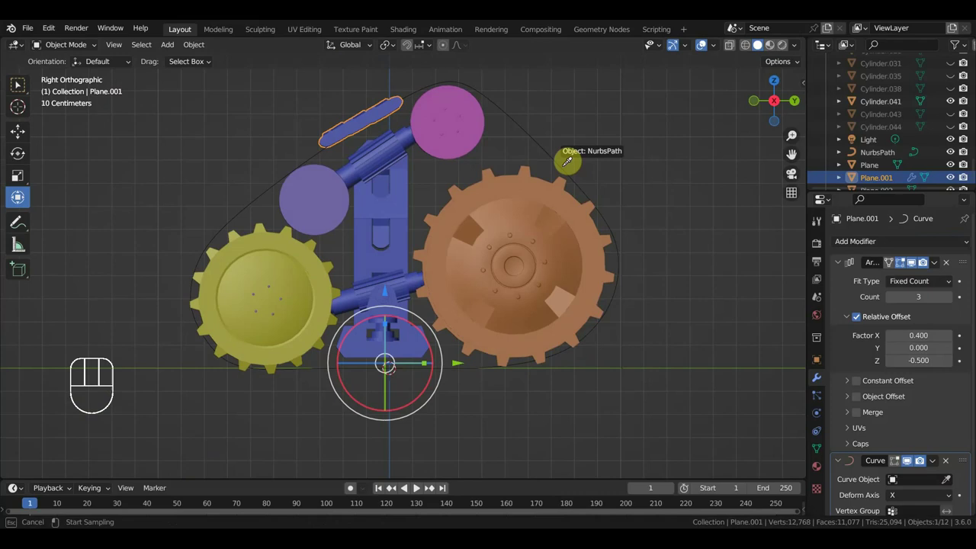
drag(602, 207, 712, 276)
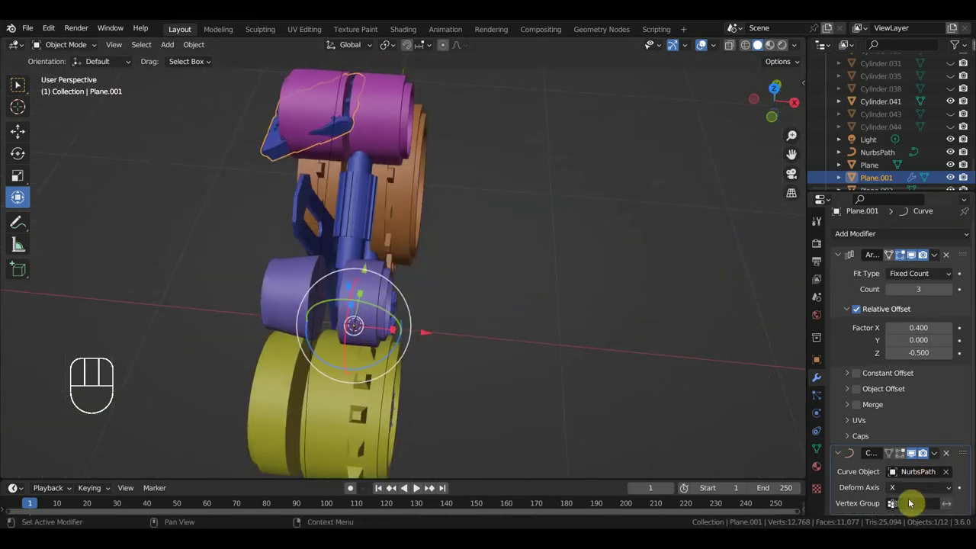
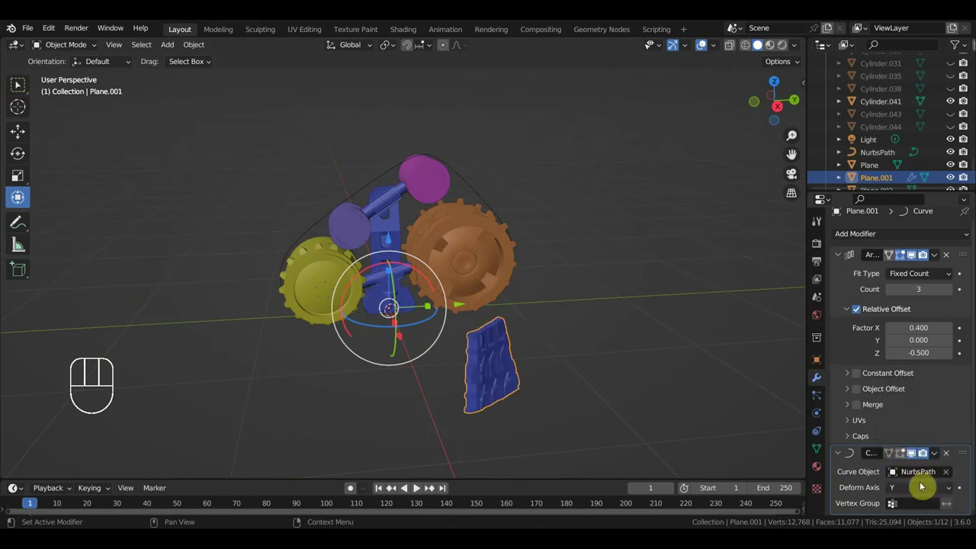
Set the link's deformation axis, trying Z and -Z and settling on -Y
drag(922, 489, 907, 475)
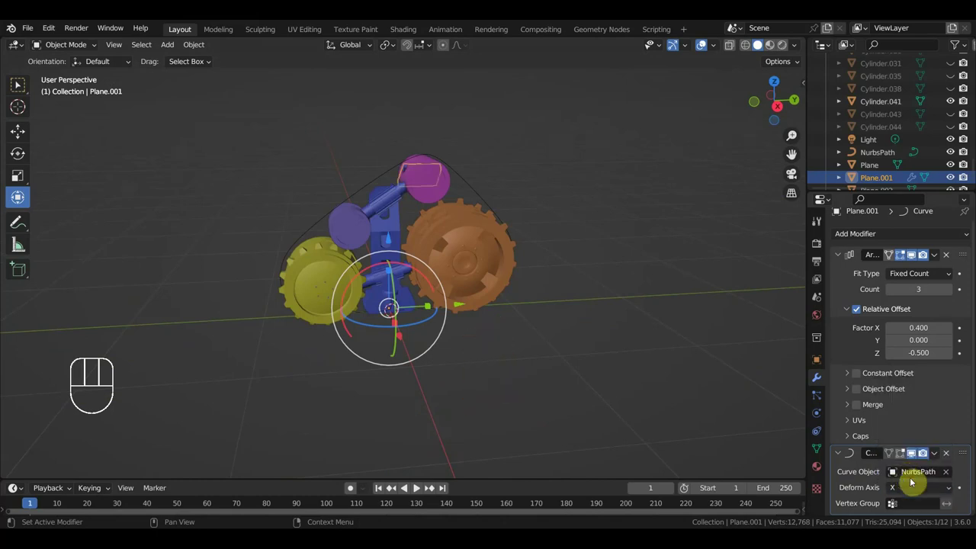
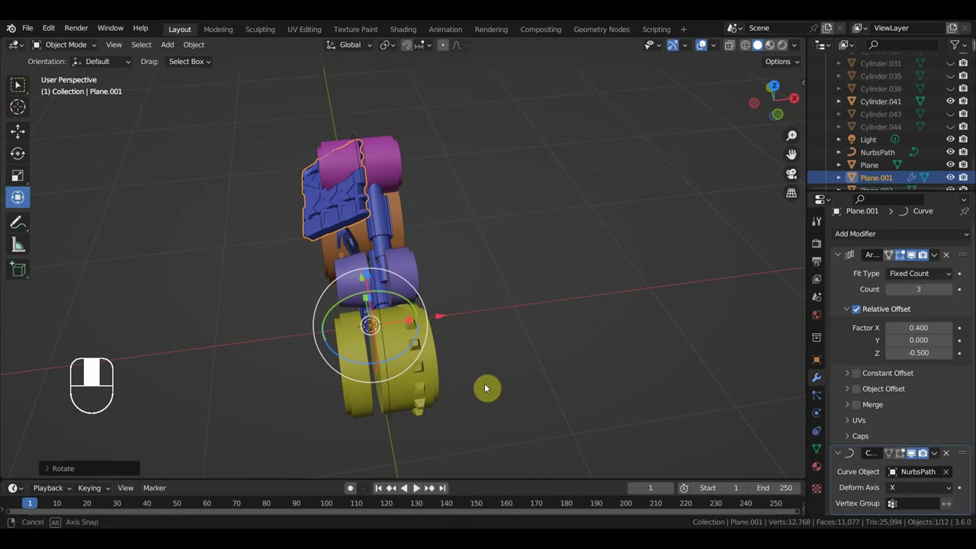
drag(929, 490, 905, 450)
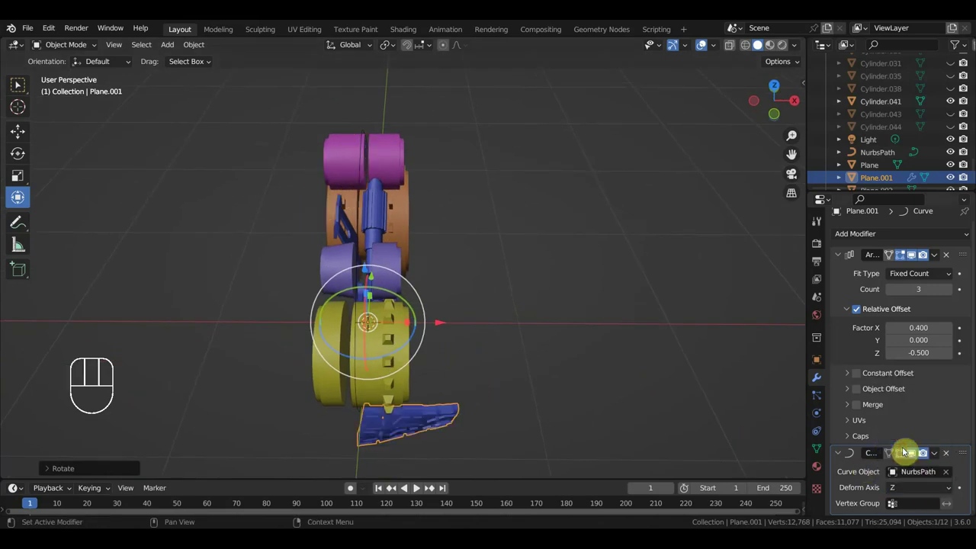
drag(926, 490, 901, 407)
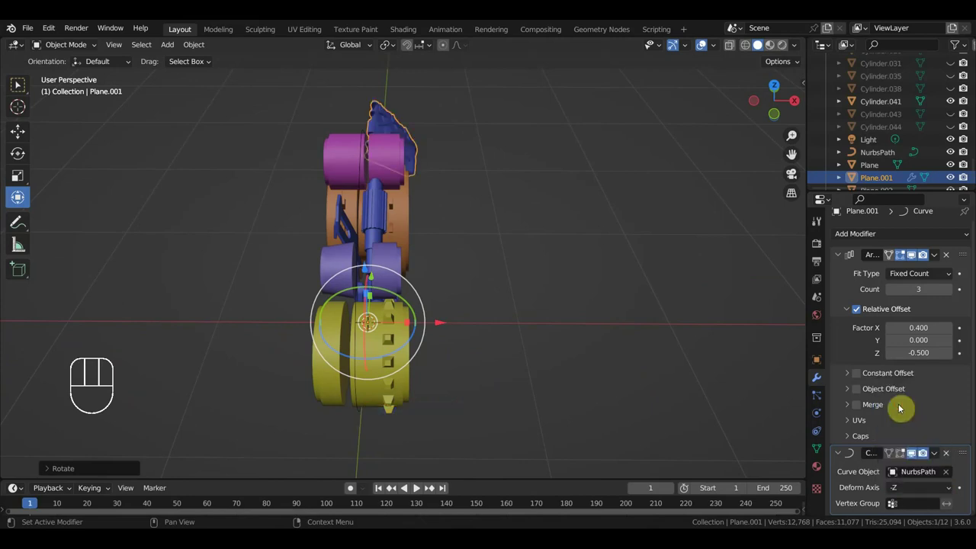
drag(921, 489, 870, 420)
drag(512, 366, 424, 343)
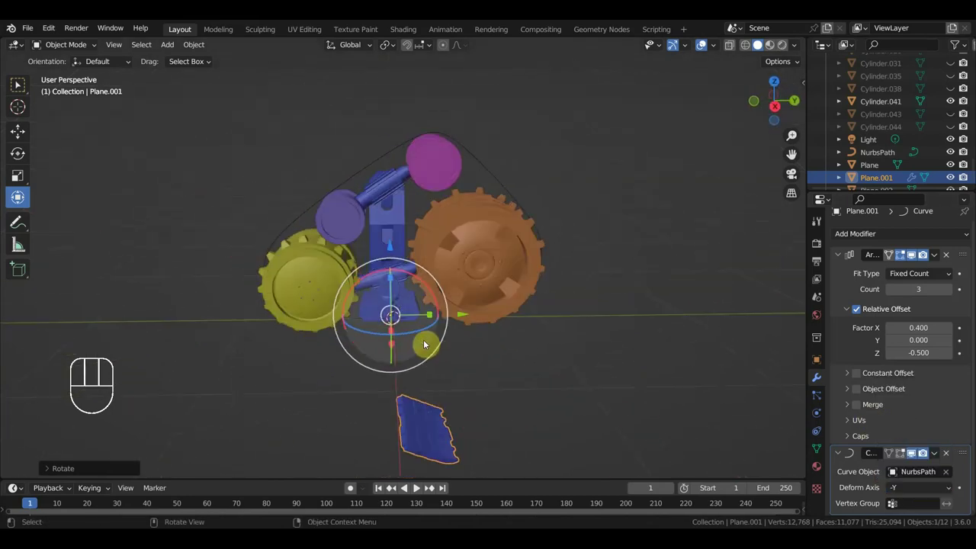
Scale and move the track link below the wheel in side view, cutting the array to two copies
key(KP_3)
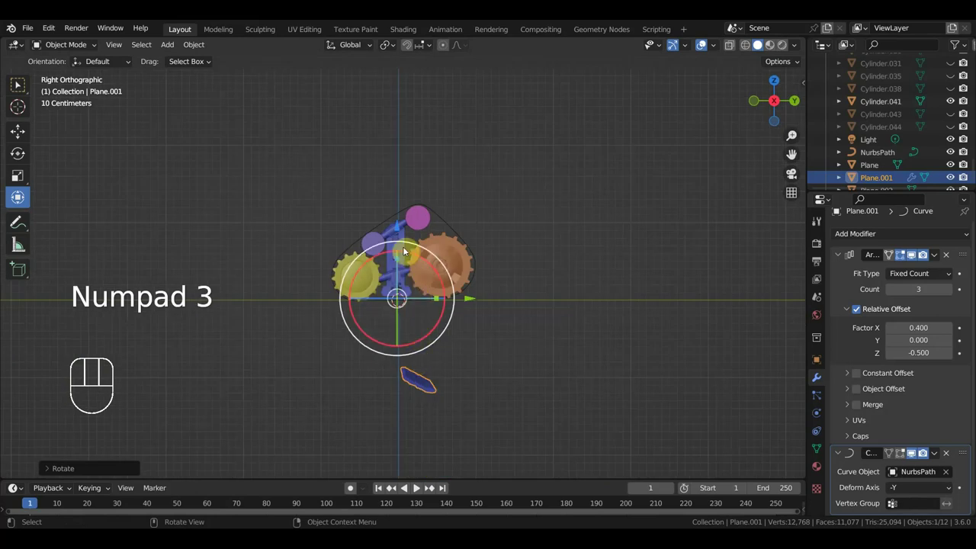
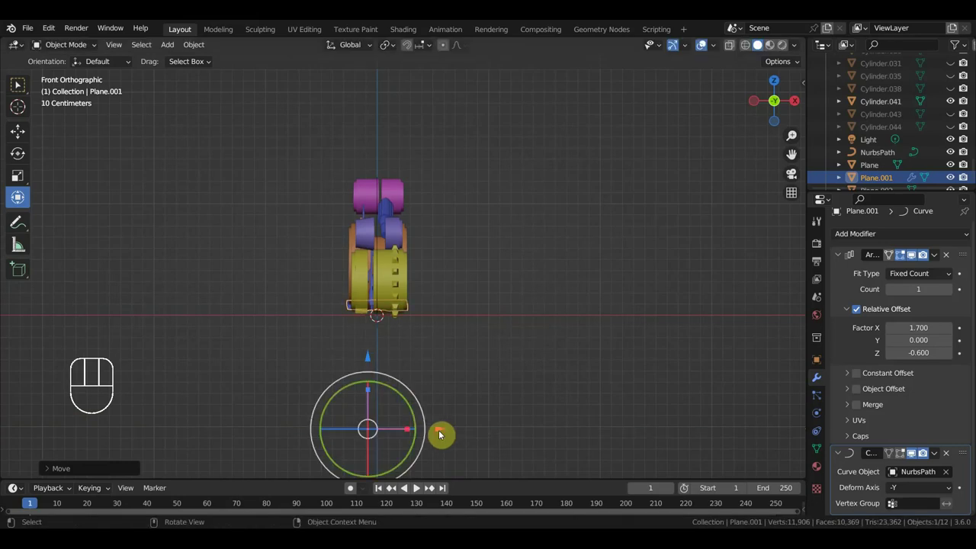
key(KP_3)
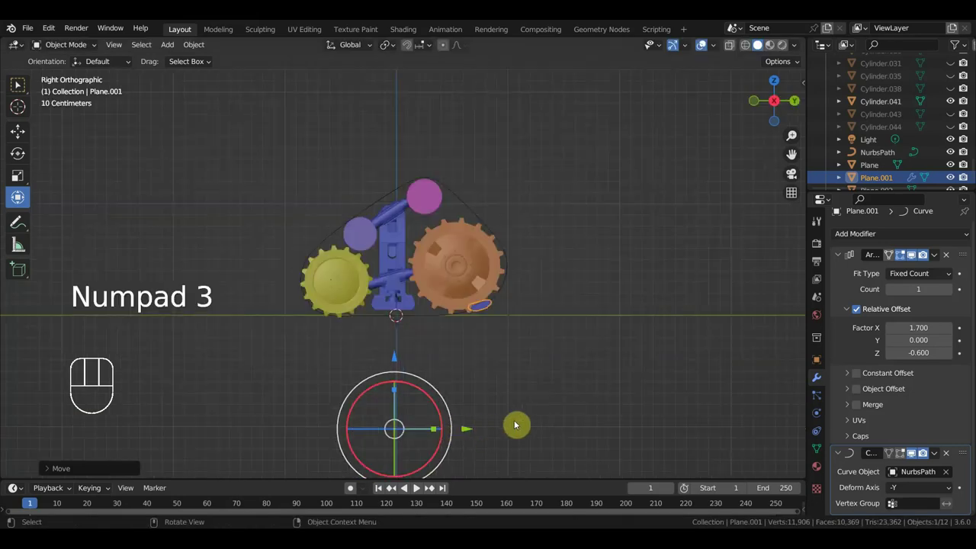
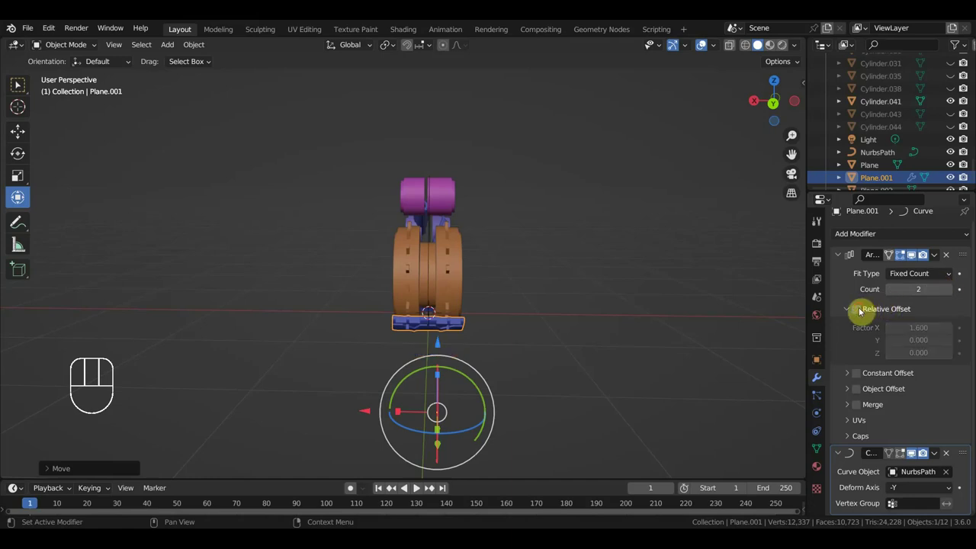
Re-enable Relative Offset on the link array and raise its Count to 4
drag(580, 397, 738, 373)
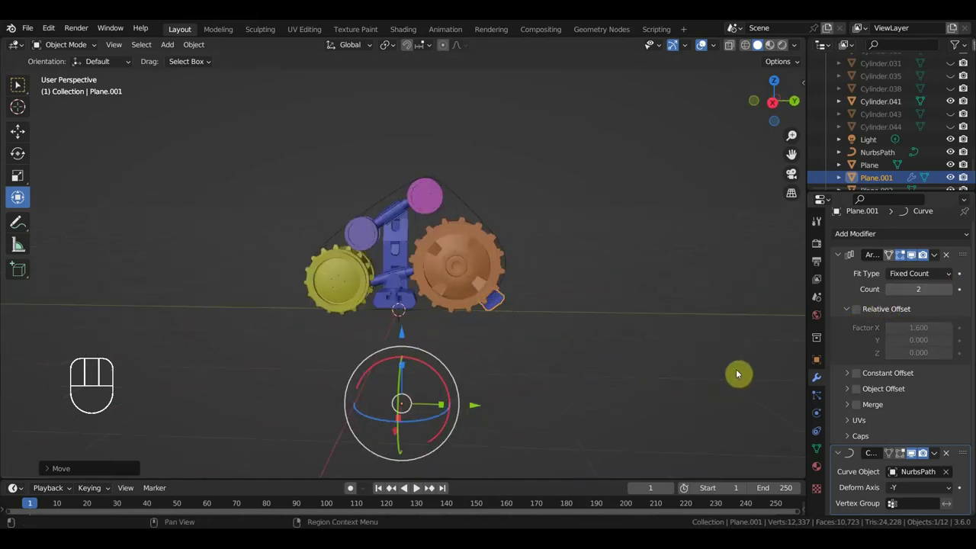
click(860, 316)
click(950, 293)
key(KP_3)
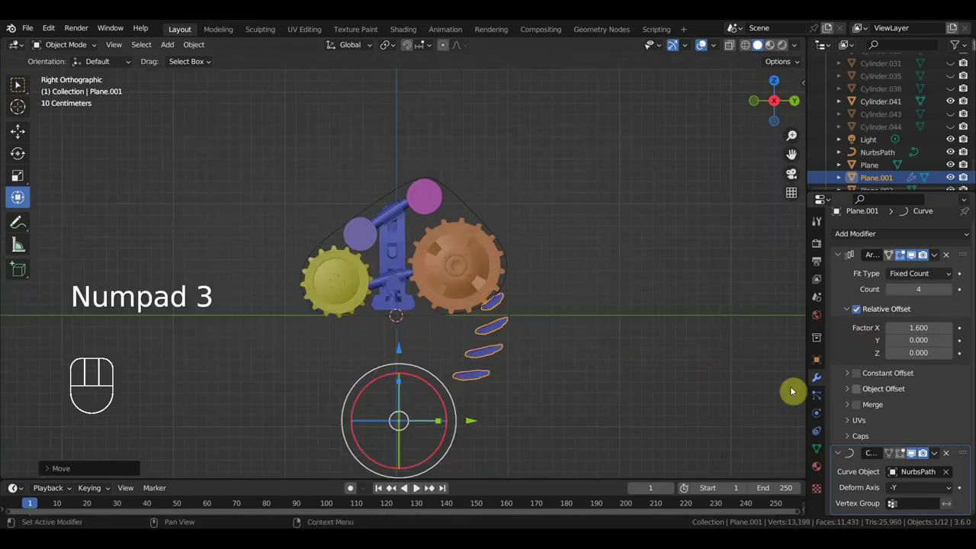
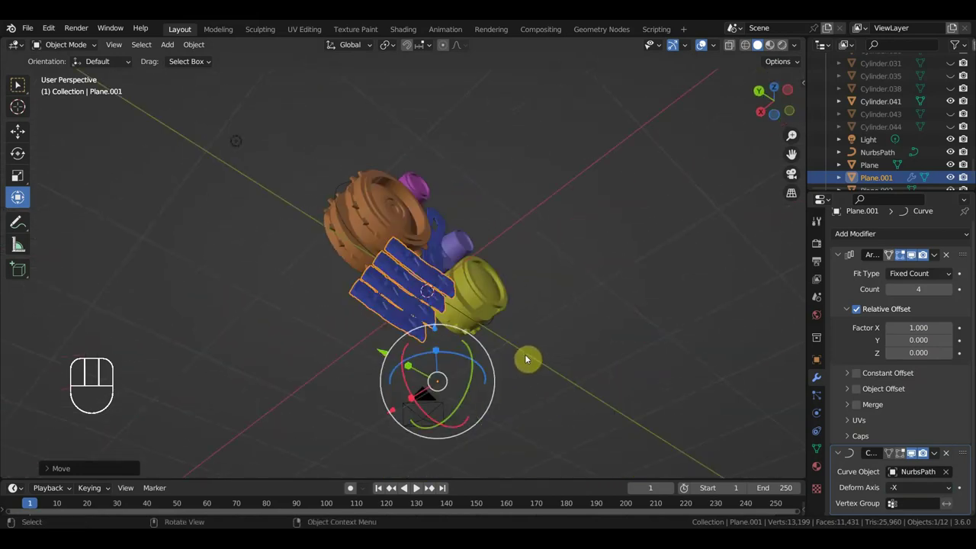
Set the Curve modifier Deform Axis to -Y for the track links
key(KP_7)
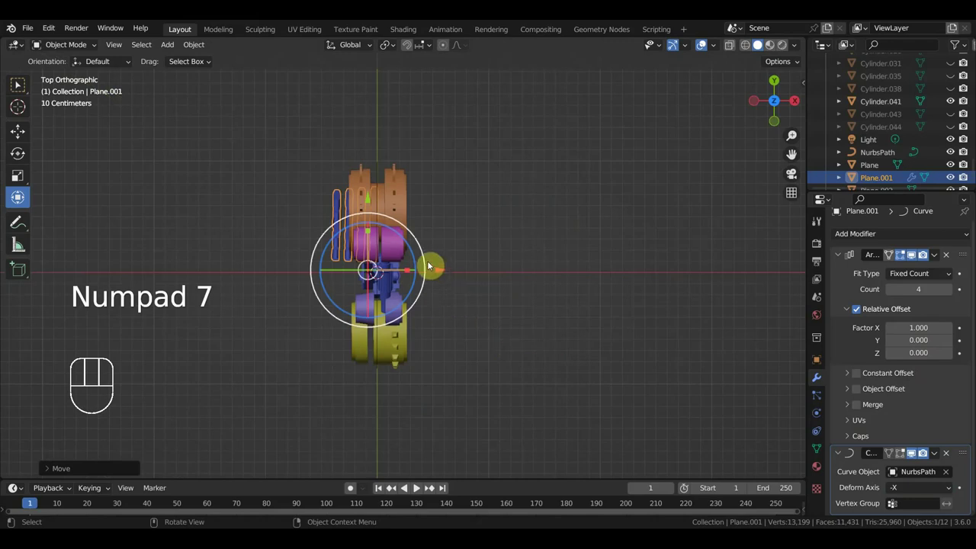
drag(427, 254, 443, 233)
key(ctrl+z)
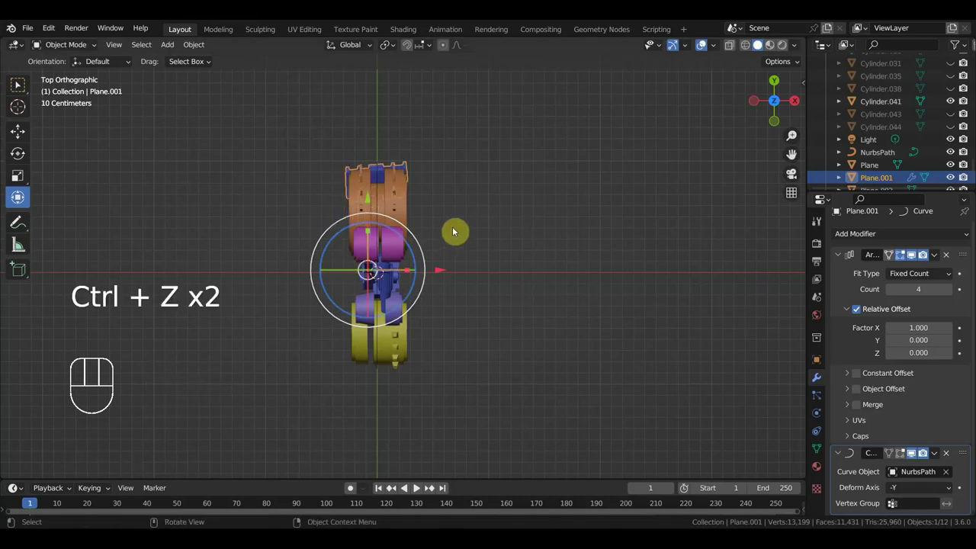
key(KP_3)
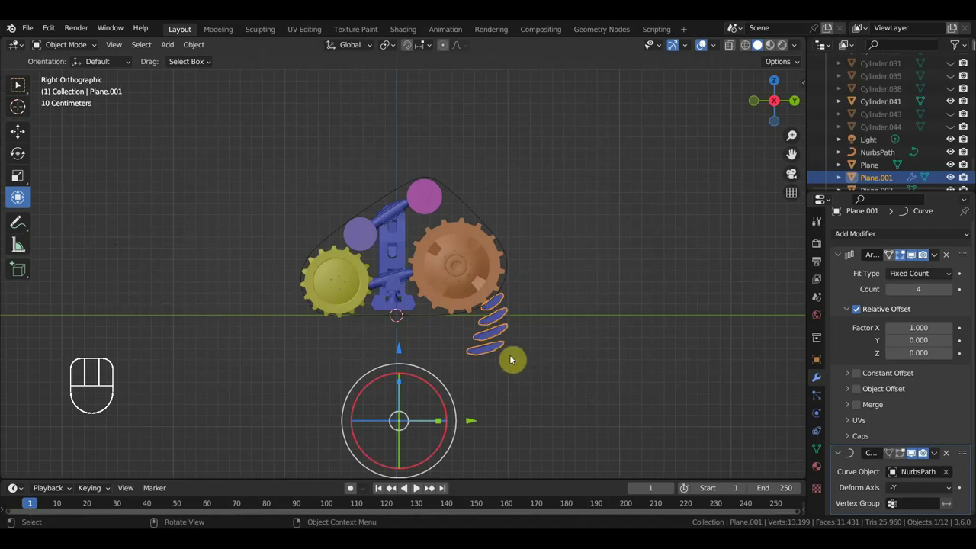
Reset the track link's origin via Object > Set Origin
drag(196, 33, 195, 50)
drag(194, 50, 355, 100)
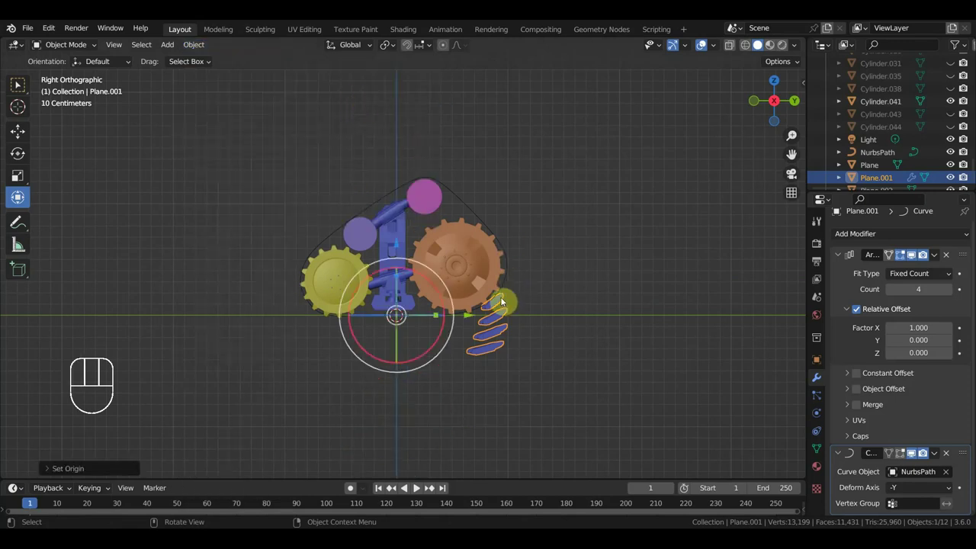
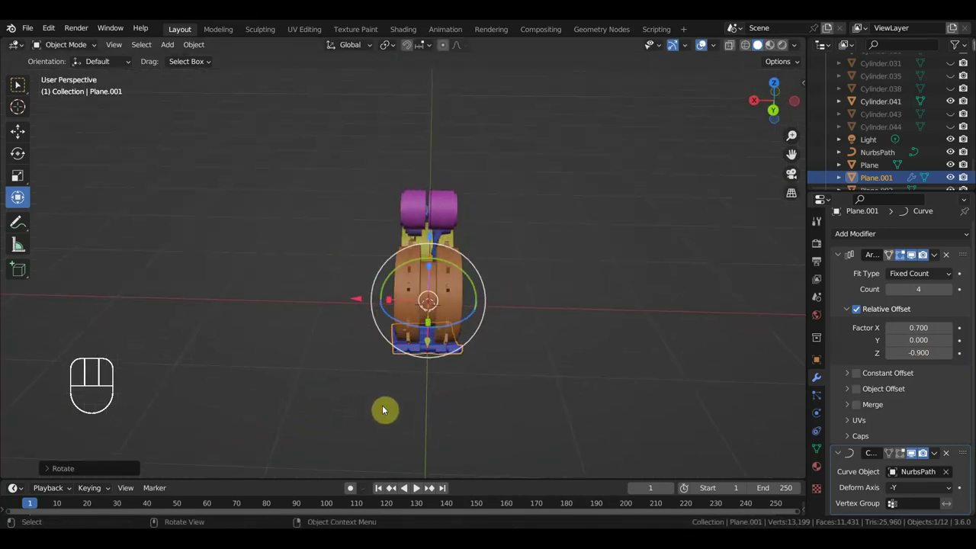
View the 20-link array with -0.9 Z offset from the top
key(KP_7)
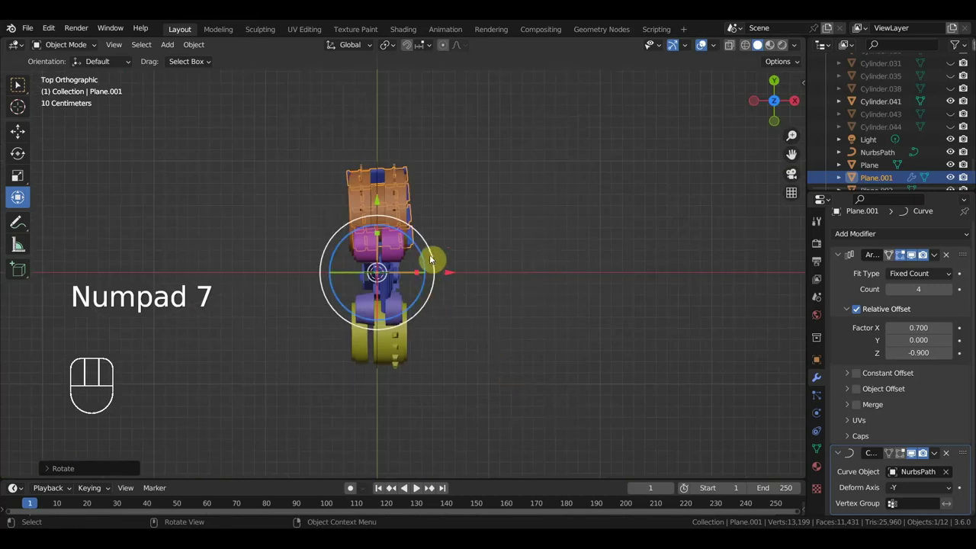
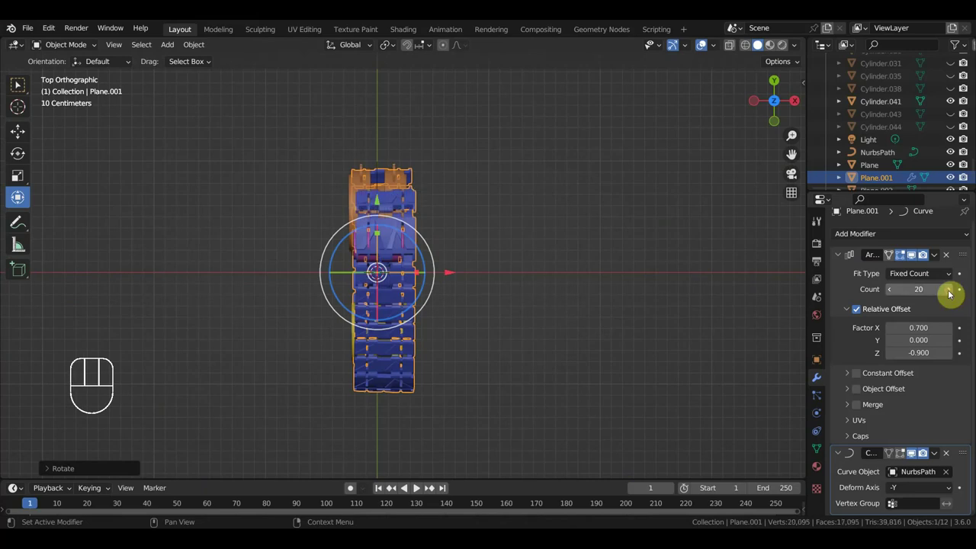
Scale the track links down to about 0.83 in the side view
drag(623, 302, 454, 198)
key(KP_3)
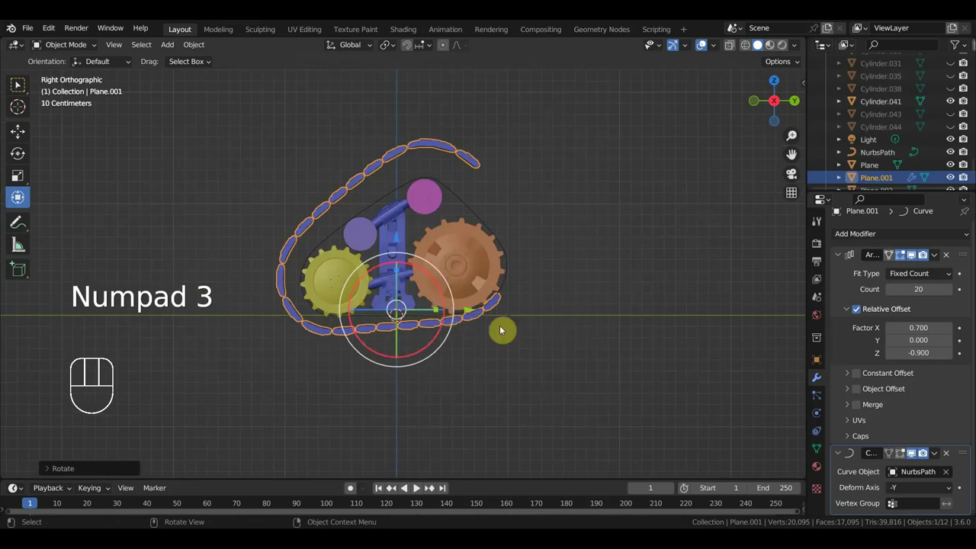
key(s)
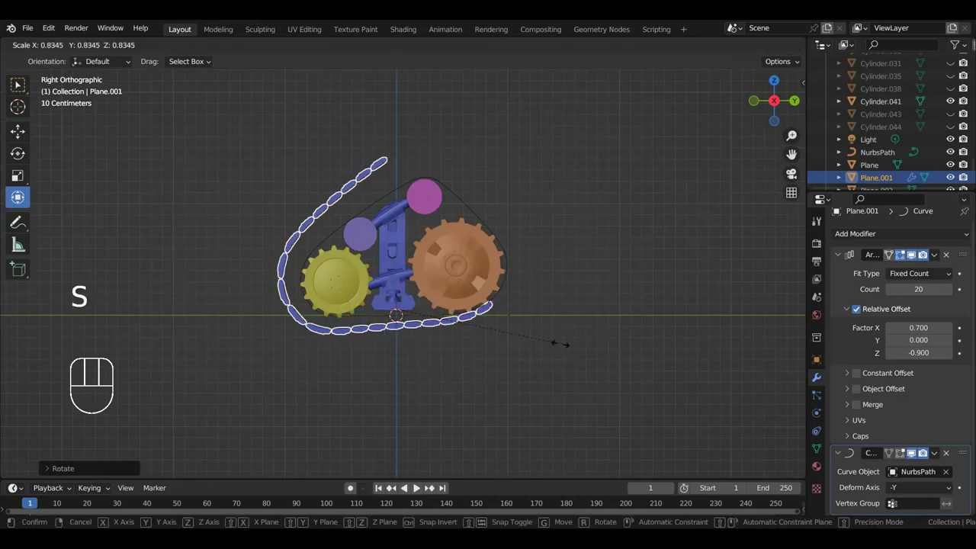
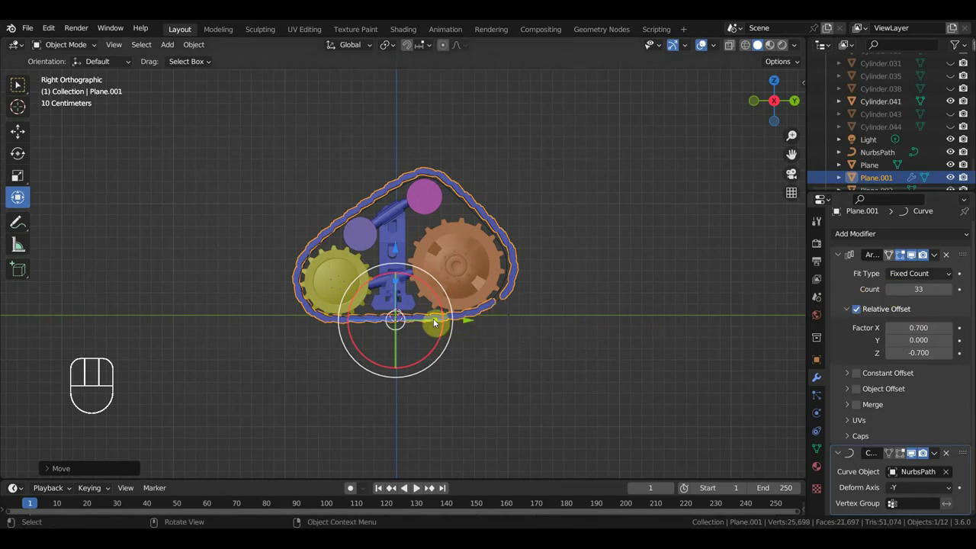
Scale and move the track loop so it wraps the gear wheel and upper roller
key(s)
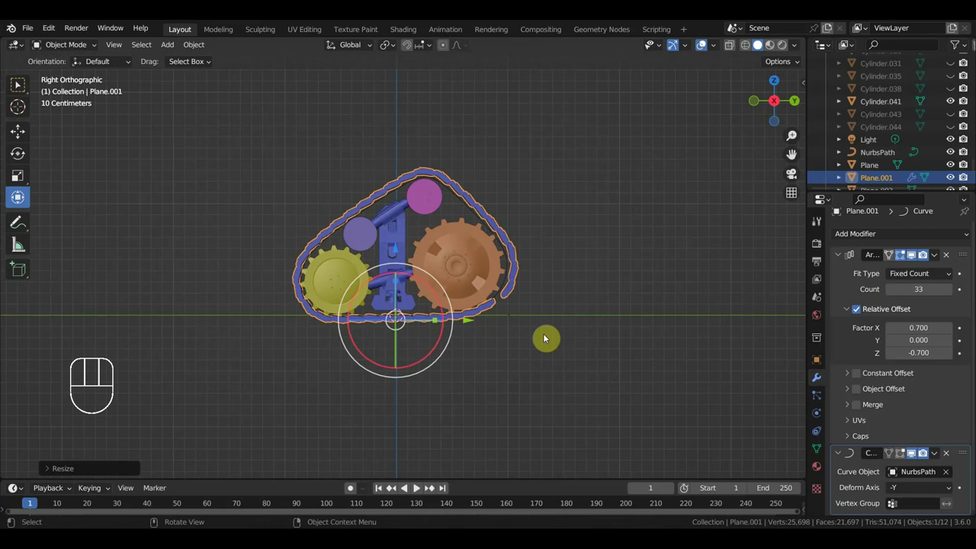
drag(397, 256, 458, 298)
drag(487, 316, 485, 329)
key(KP_3)
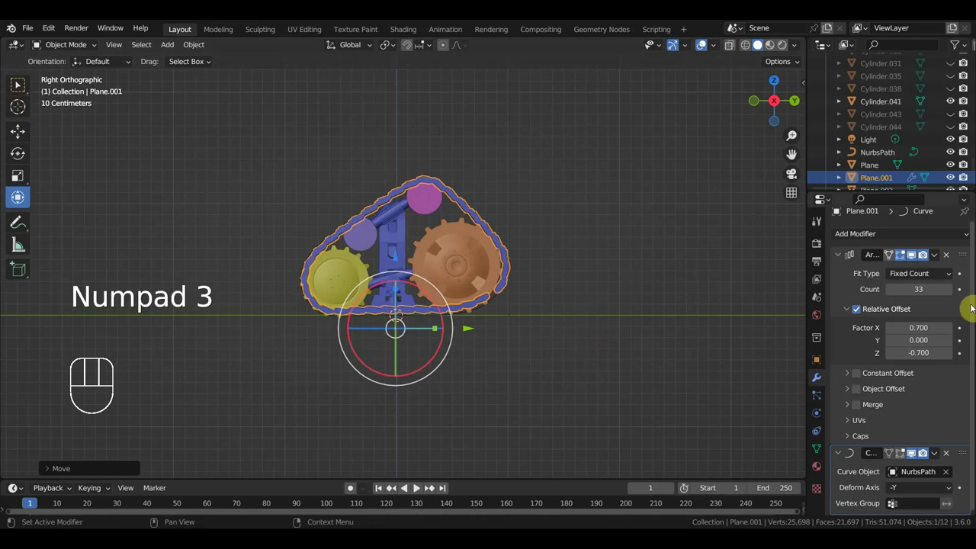
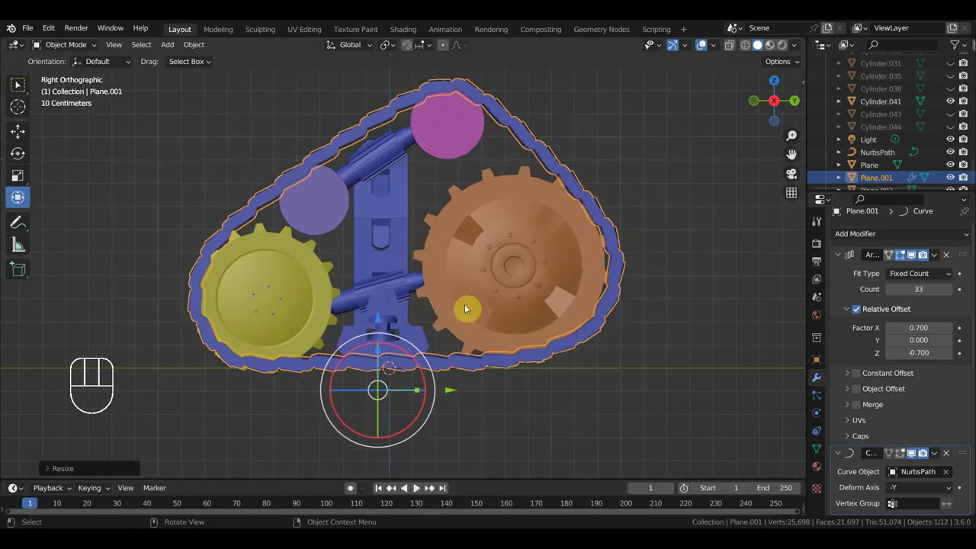
Undo the accidental move of the track loop
click(580, 189)
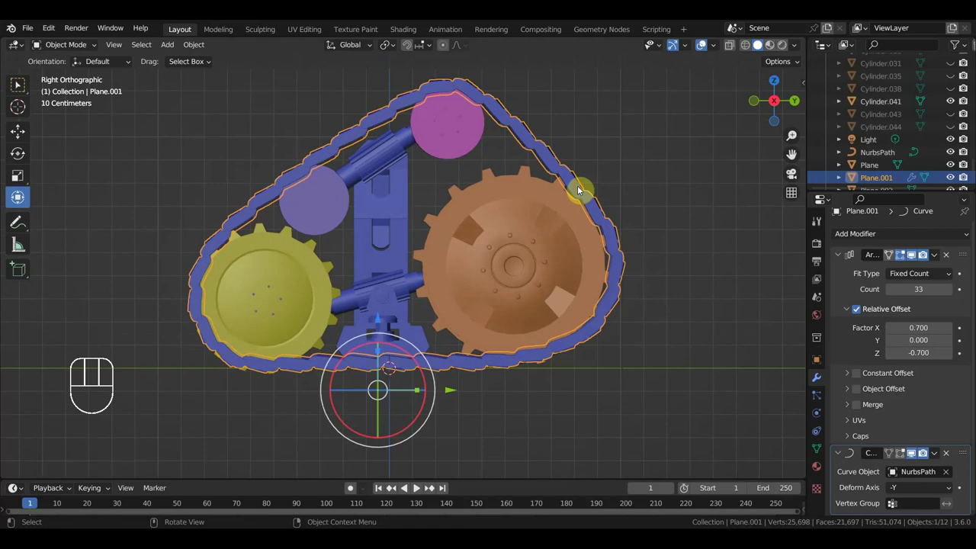
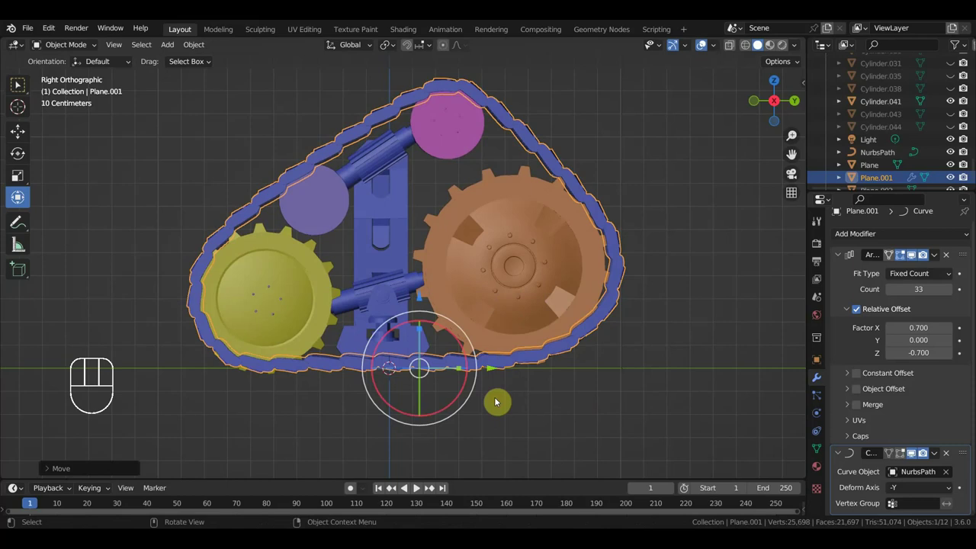
key(ctrl+z)
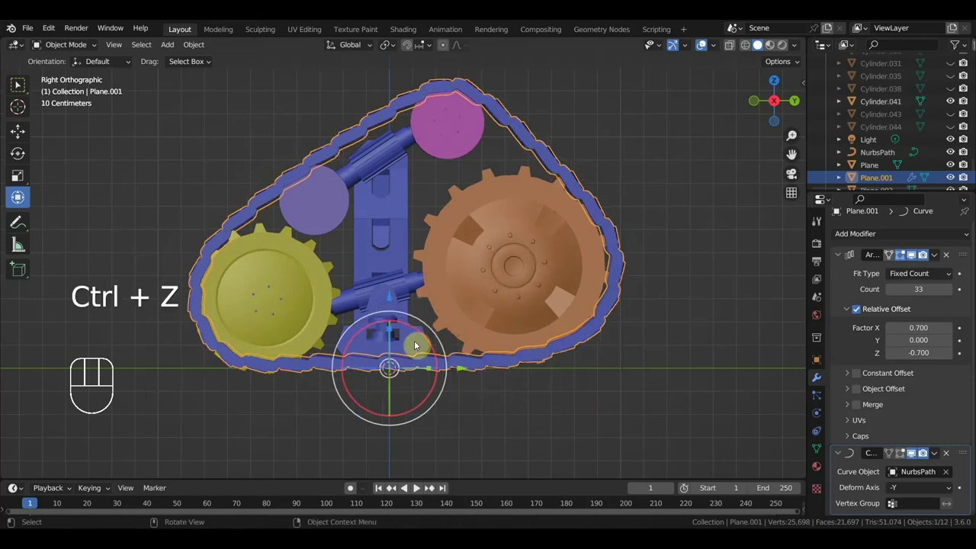
Add an Empty, shrink it and move it to the gear's centre in front view
drag(170, 44, 305, 256)
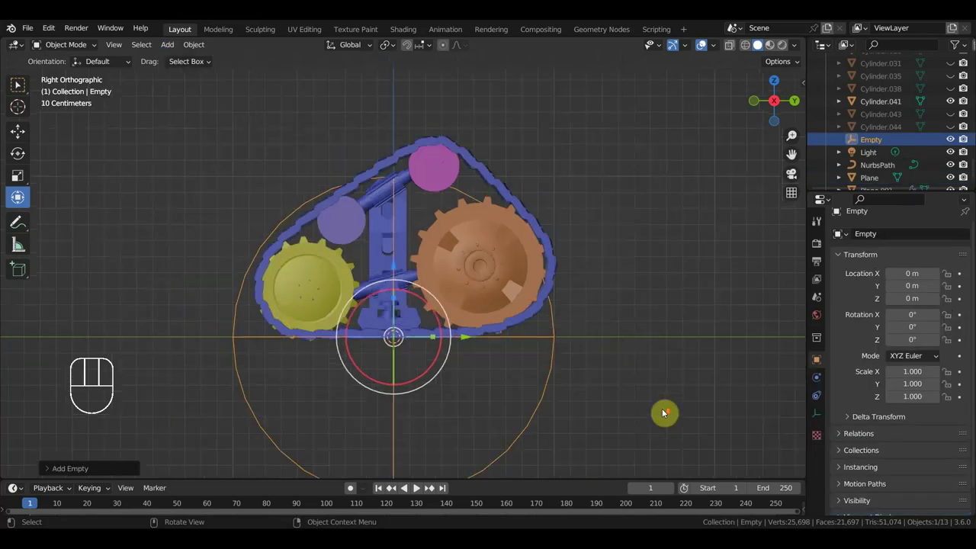
key(s)
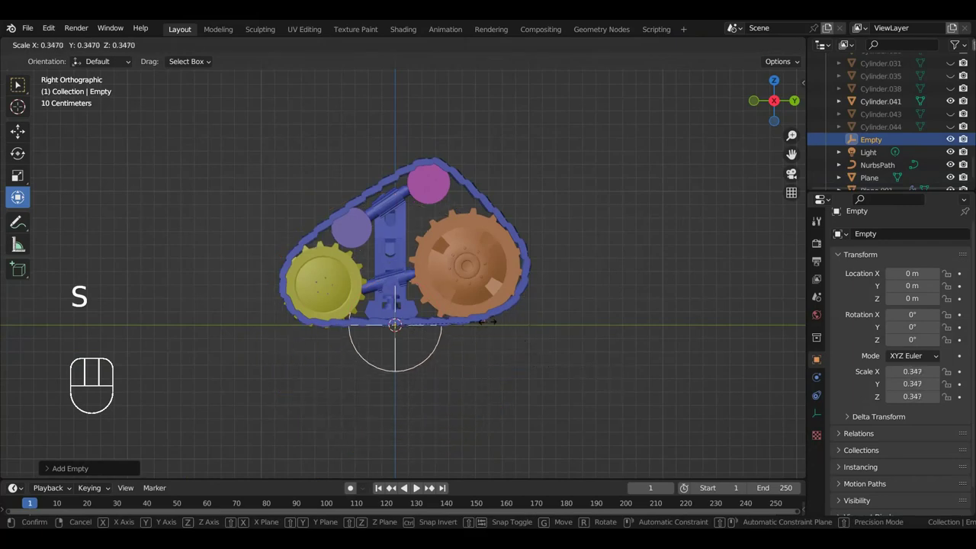
key(g)
key(KP_1)
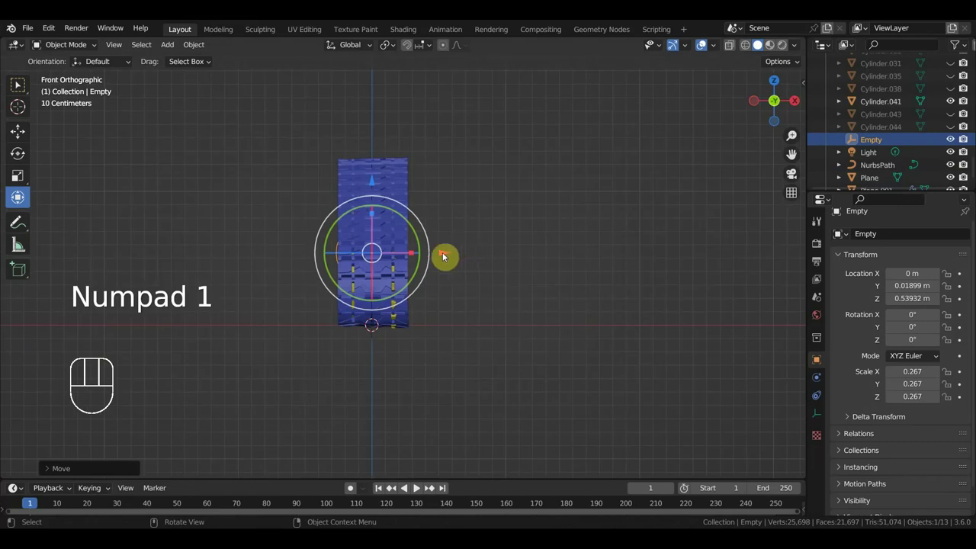
Add a second Empty (Empty.001) and scale it to about 0.33
key(KP_3)
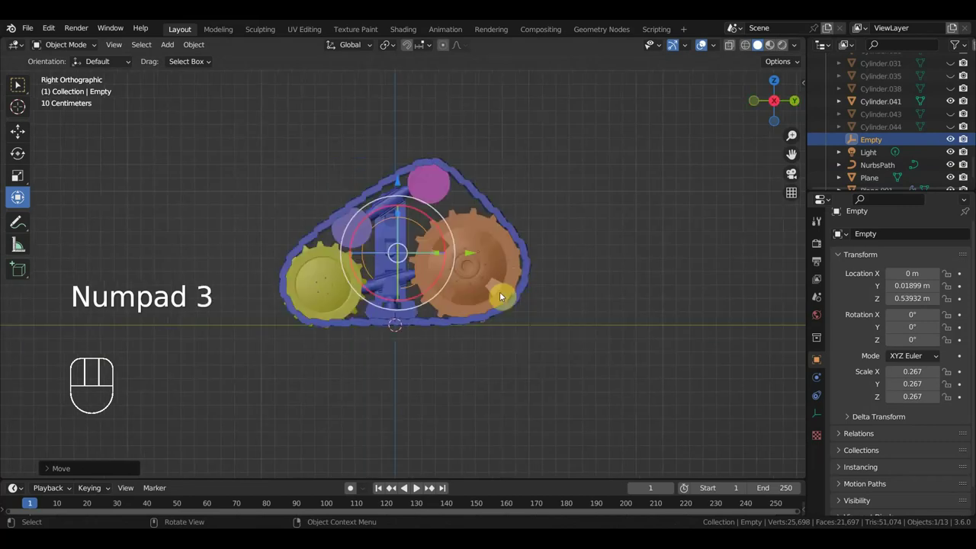
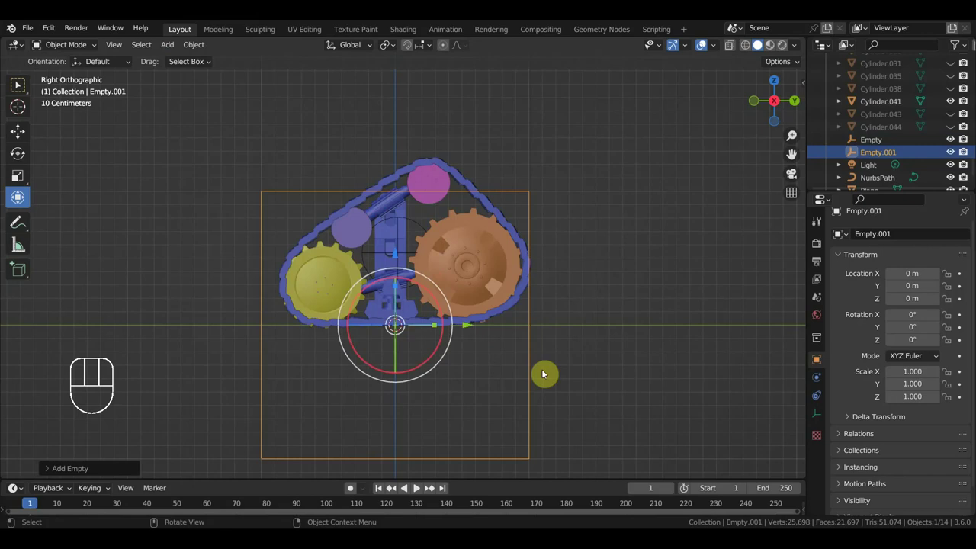
key(s)
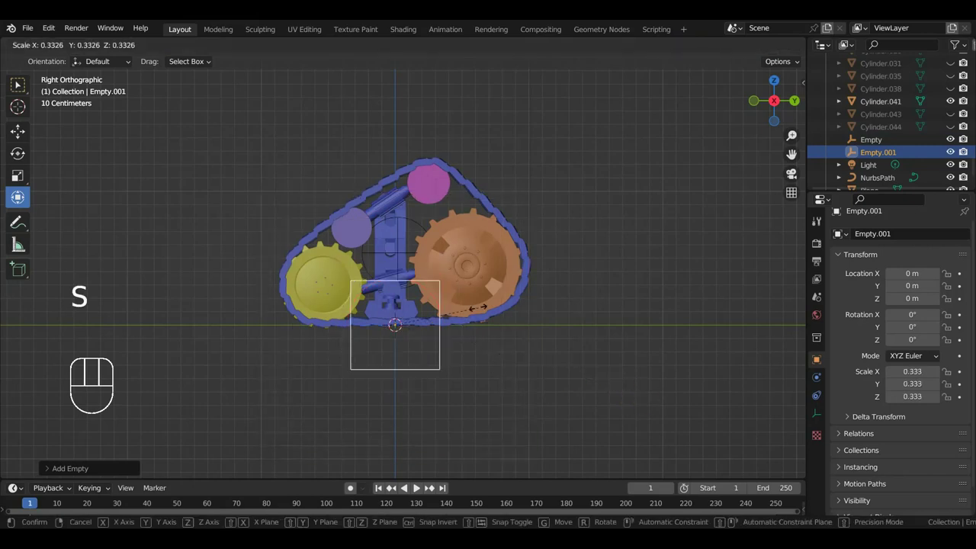
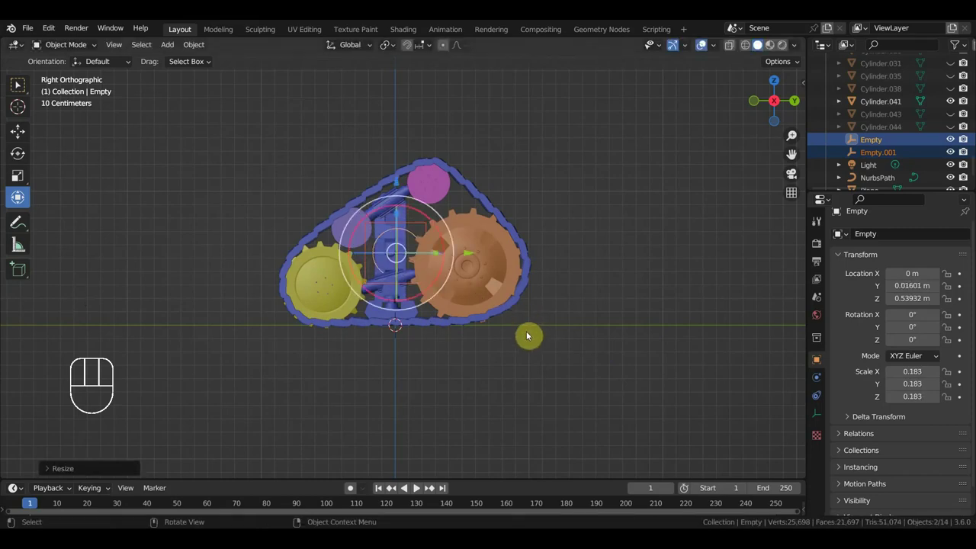
Bring up the Add menu (Shift+A) for the Empty control
key(shift+a)
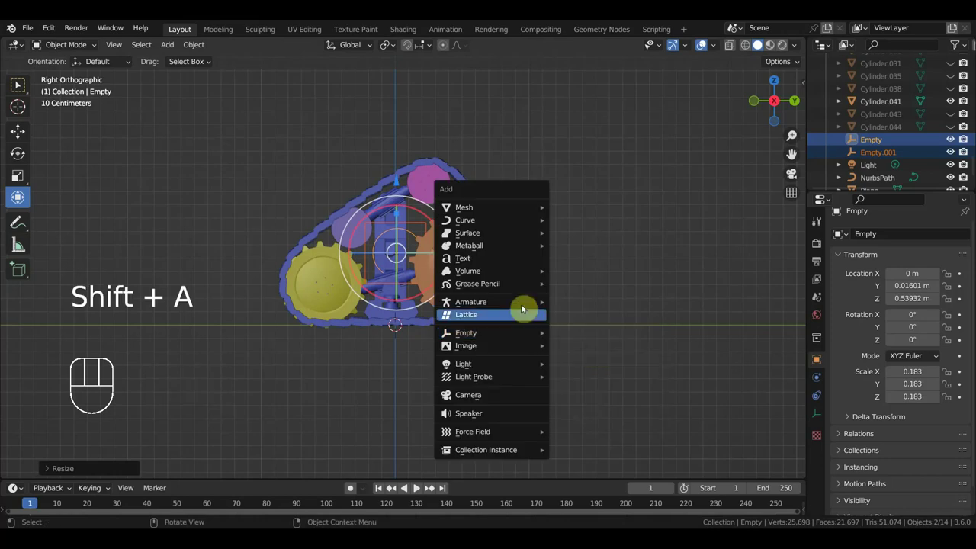
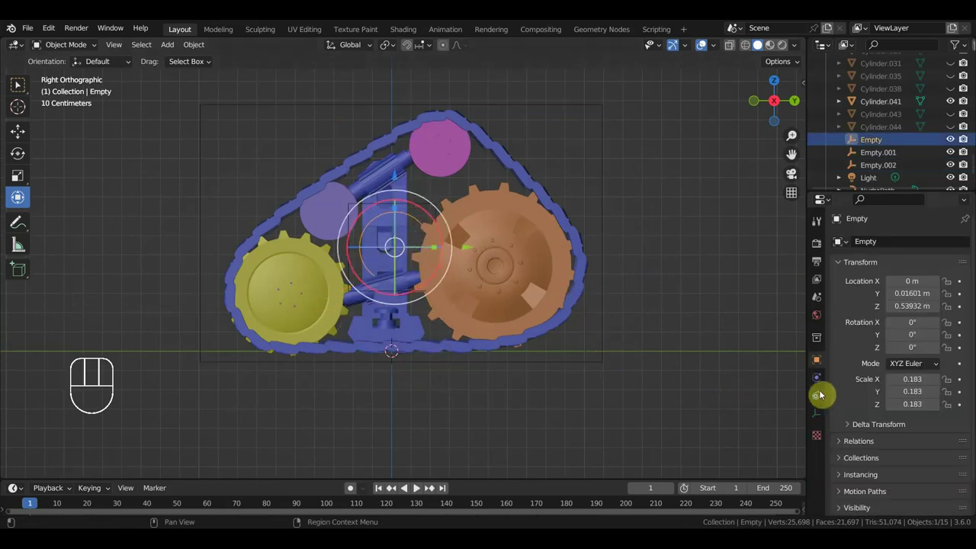
Add a Transformation constraint: Extrapolate, local owner space, Map From Y max 1 m
drag(887, 243, 782, 402)
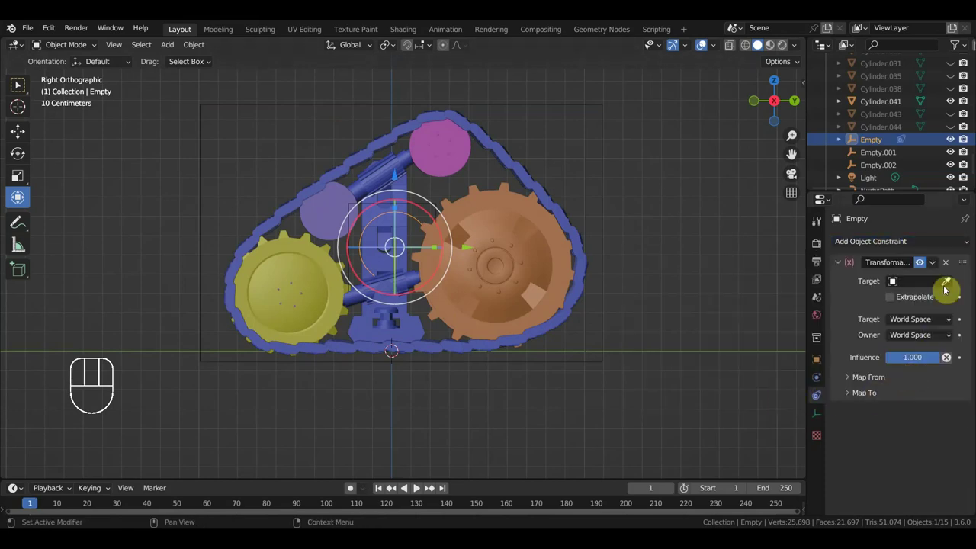
click(895, 302)
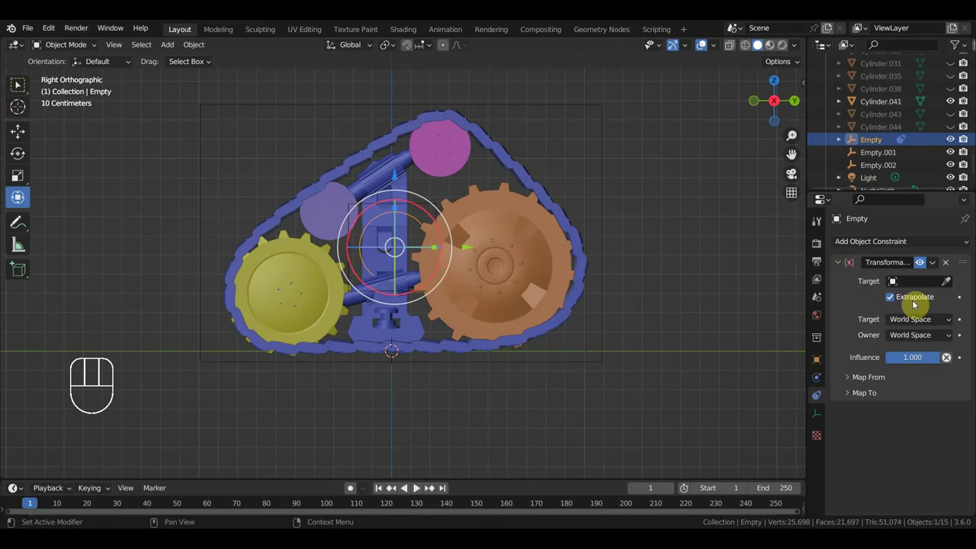
drag(928, 338, 911, 378)
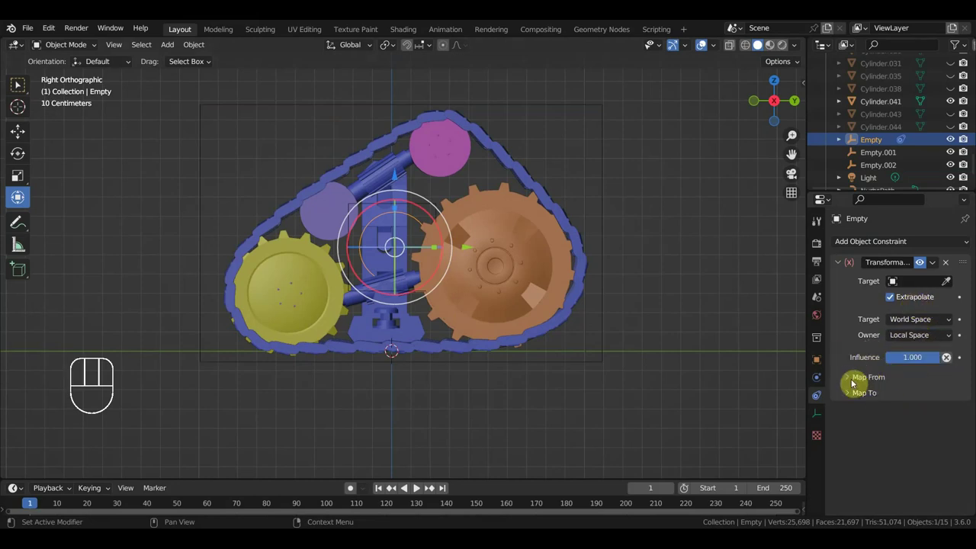
click(849, 379)
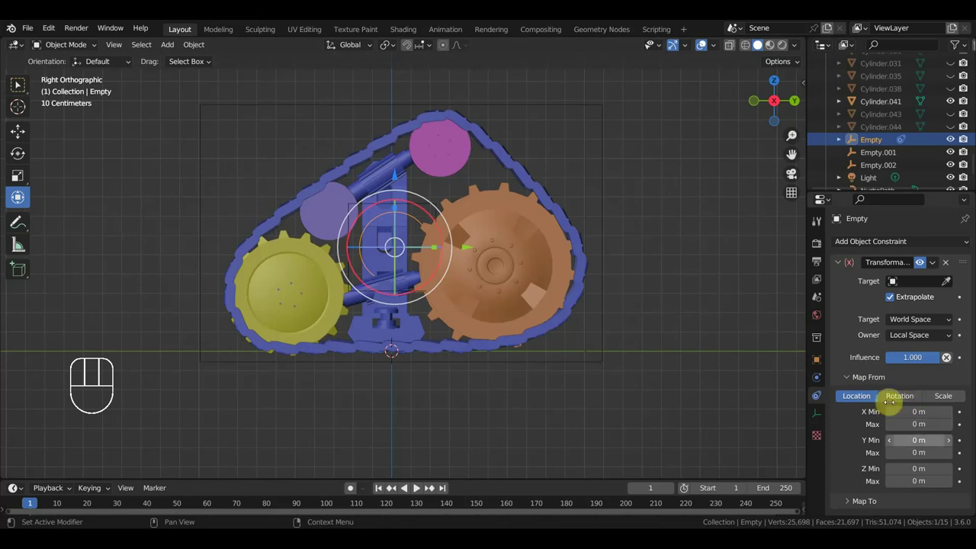
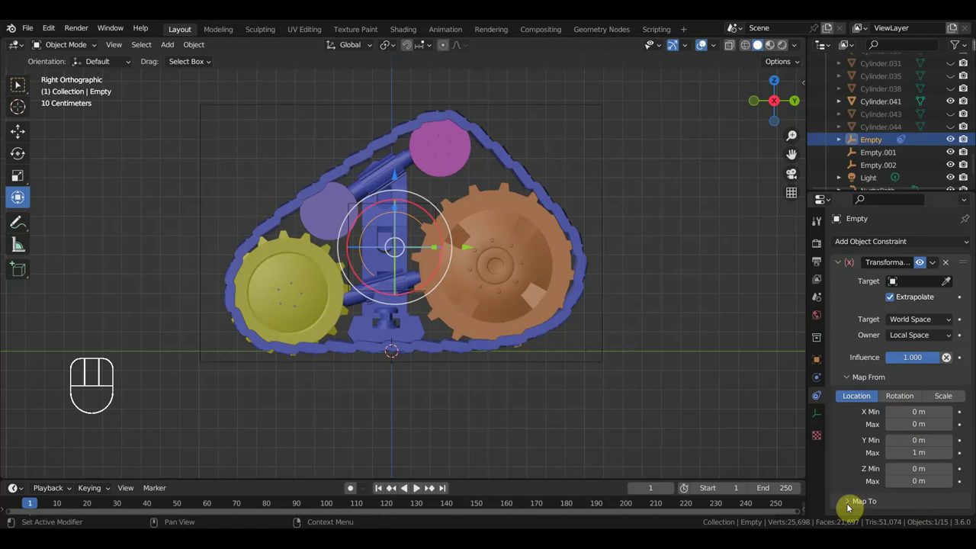
click(848, 503)
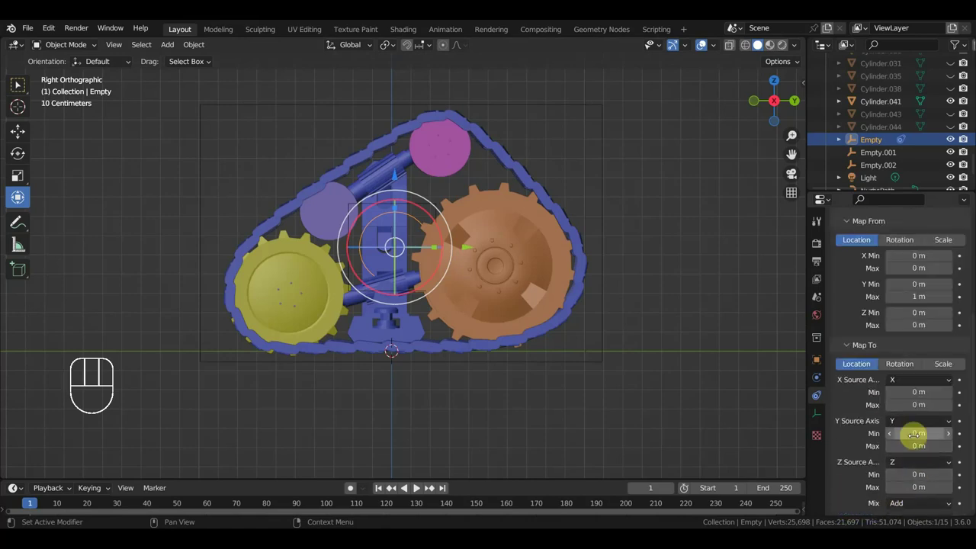
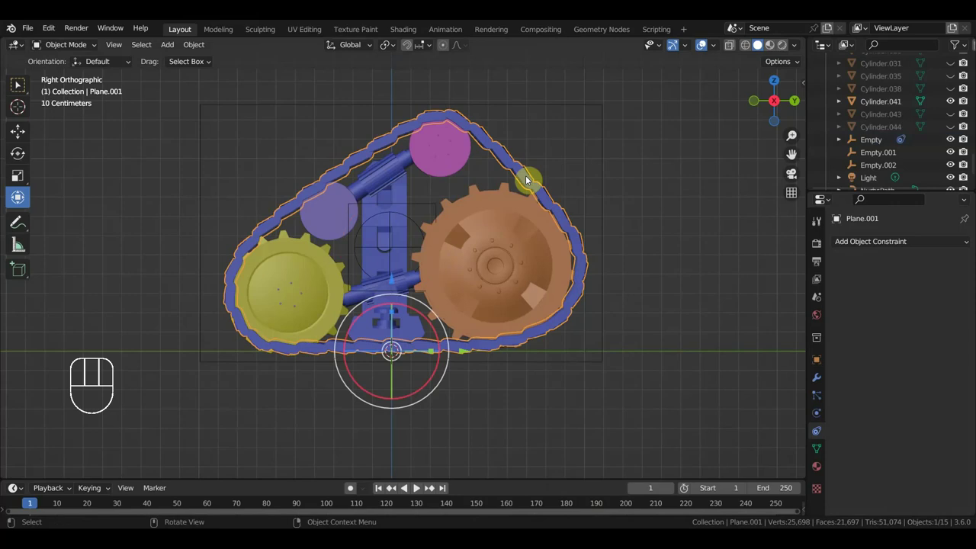
Add a Transformation constraint to Plane.001: local space, Map From Rotation X 0–1°
drag(859, 244, 772, 404)
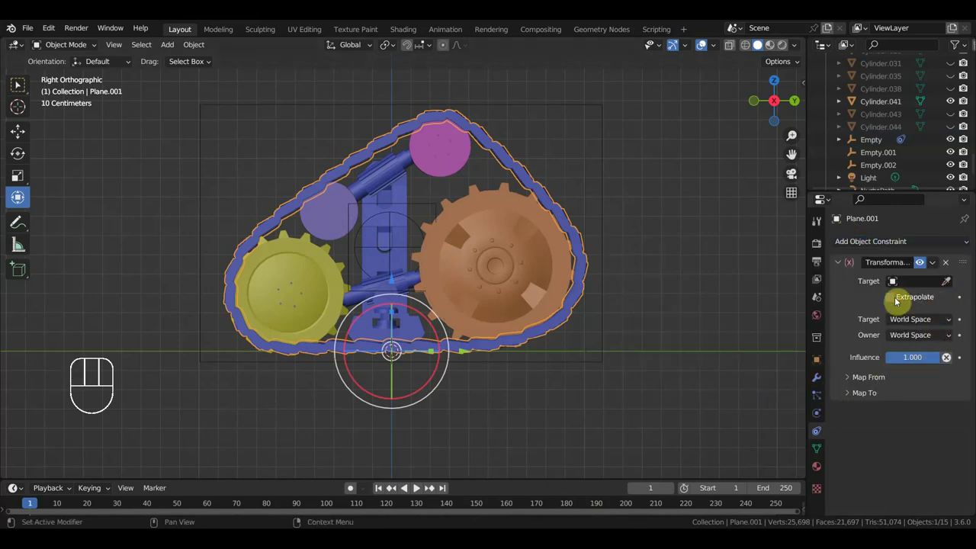
drag(907, 340, 865, 392)
click(844, 381)
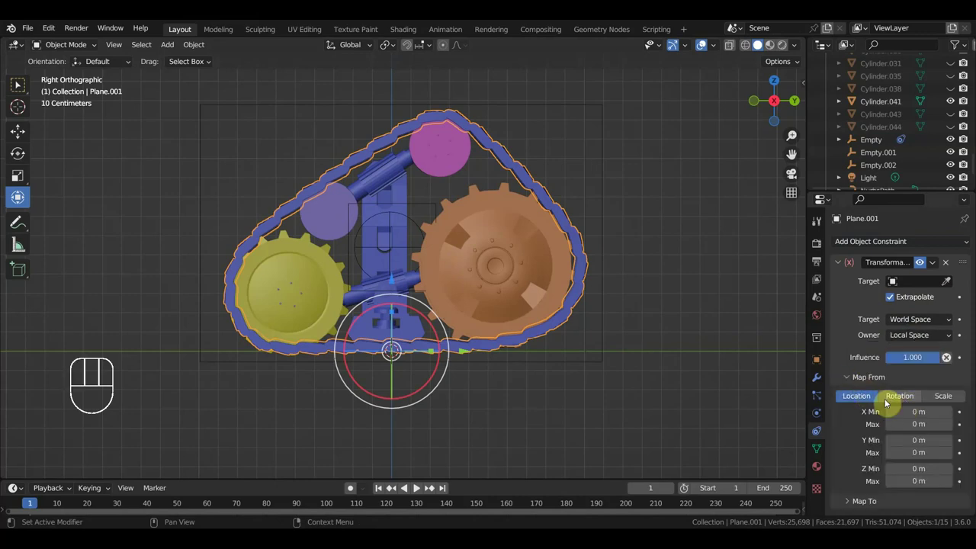
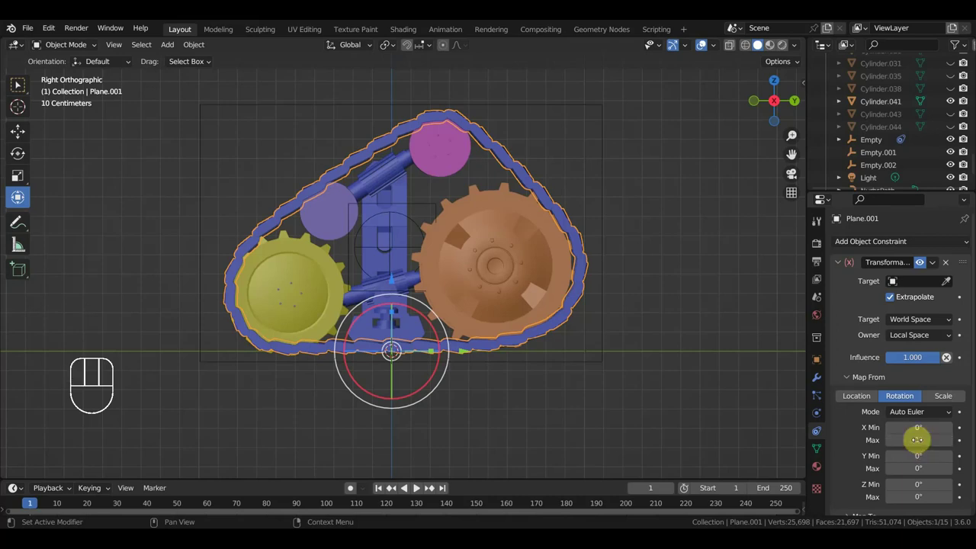
Test-drag the track's X, Y, Z rotations in the N panel and undo each
key(n)
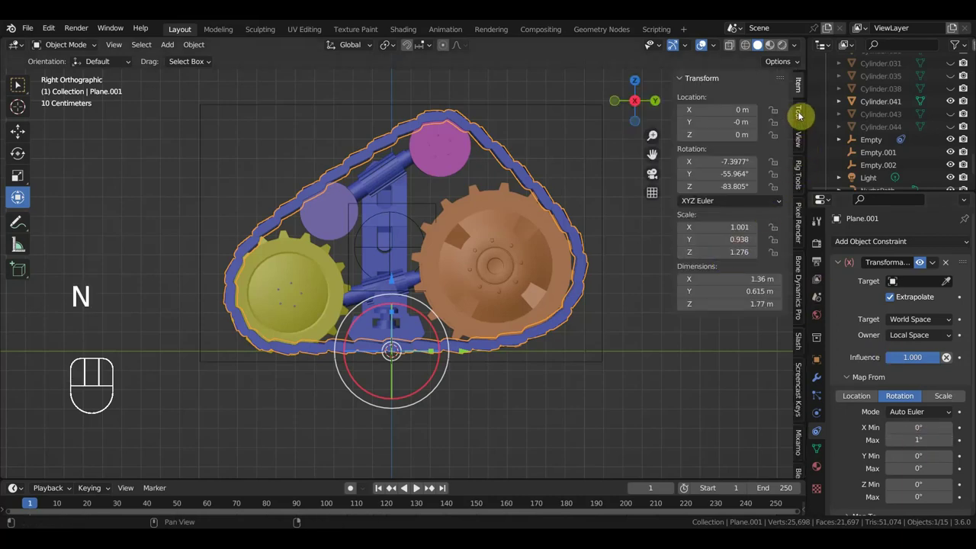
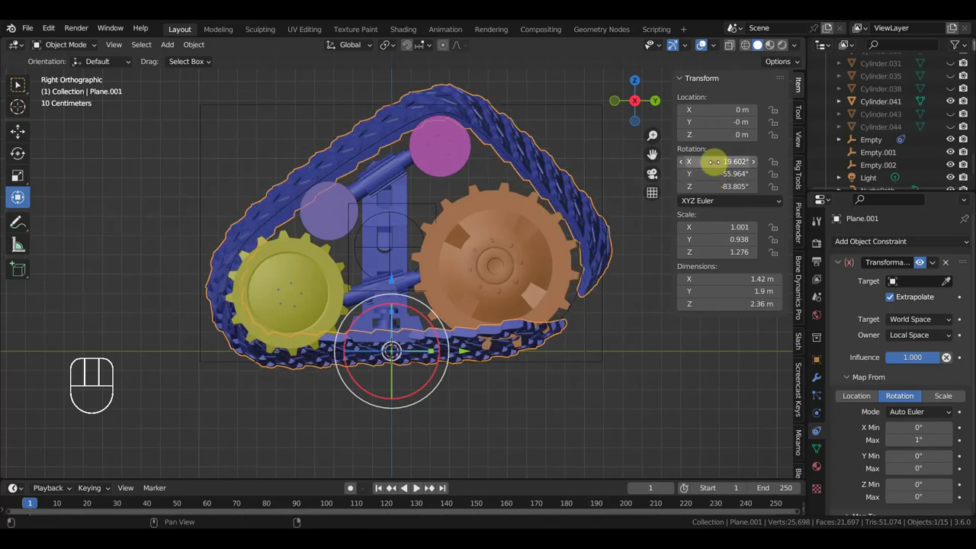
key(ctrl+z)
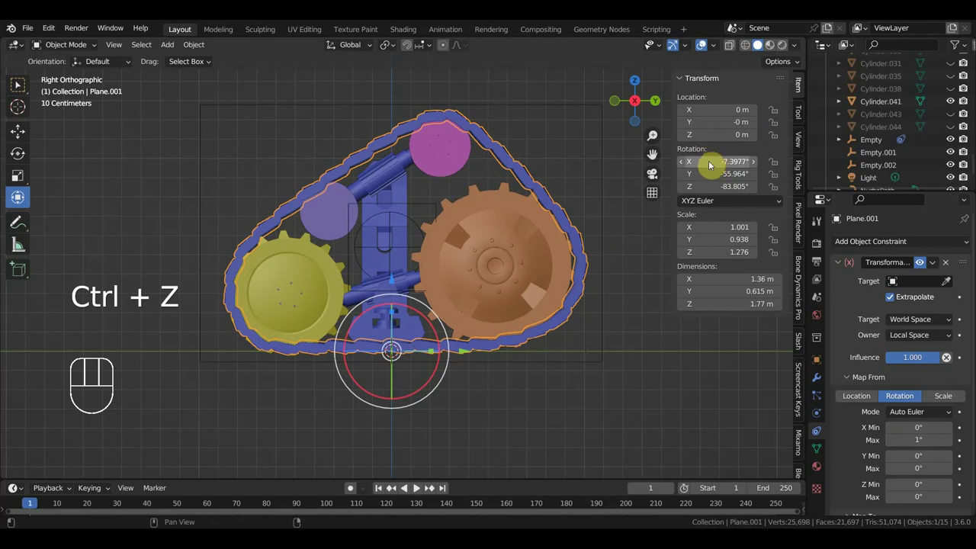
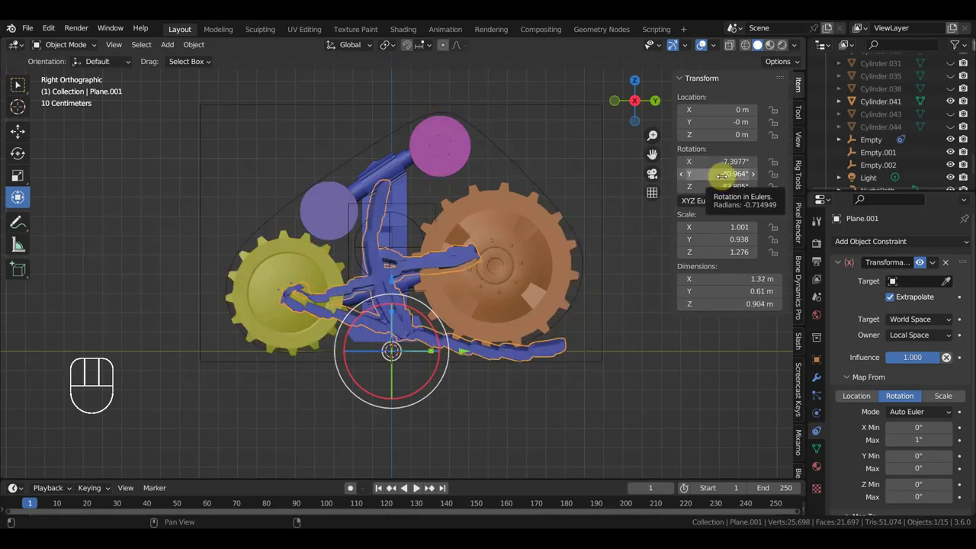
key(ctrl+z)
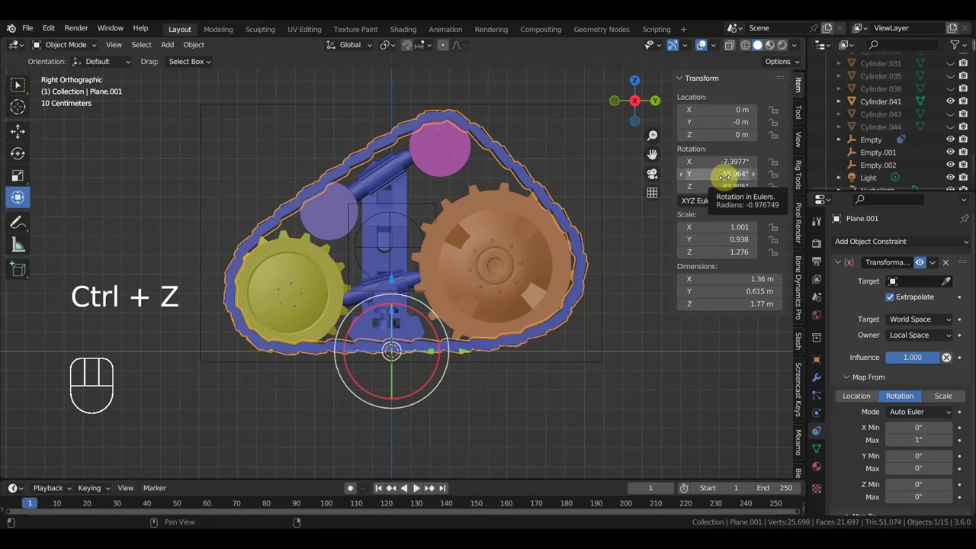
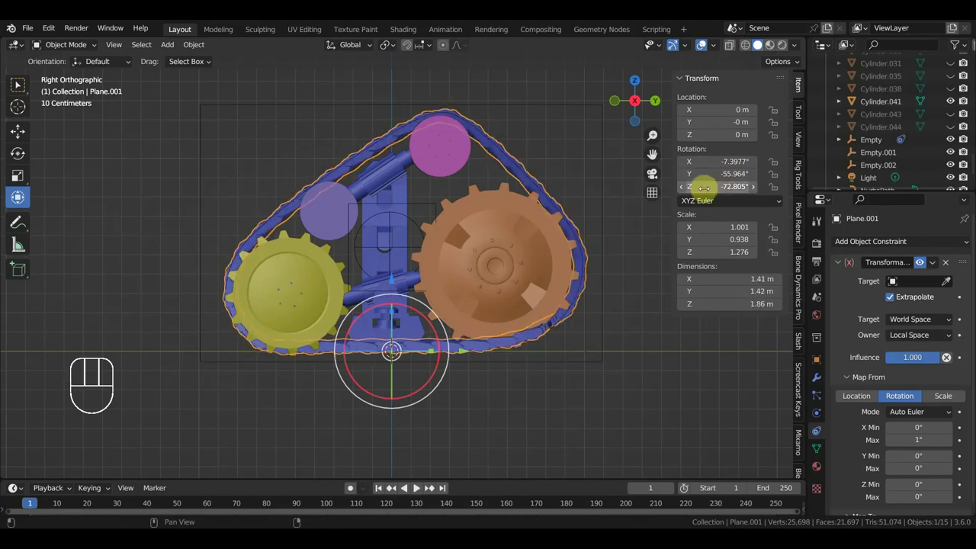
key(ctrl+z)
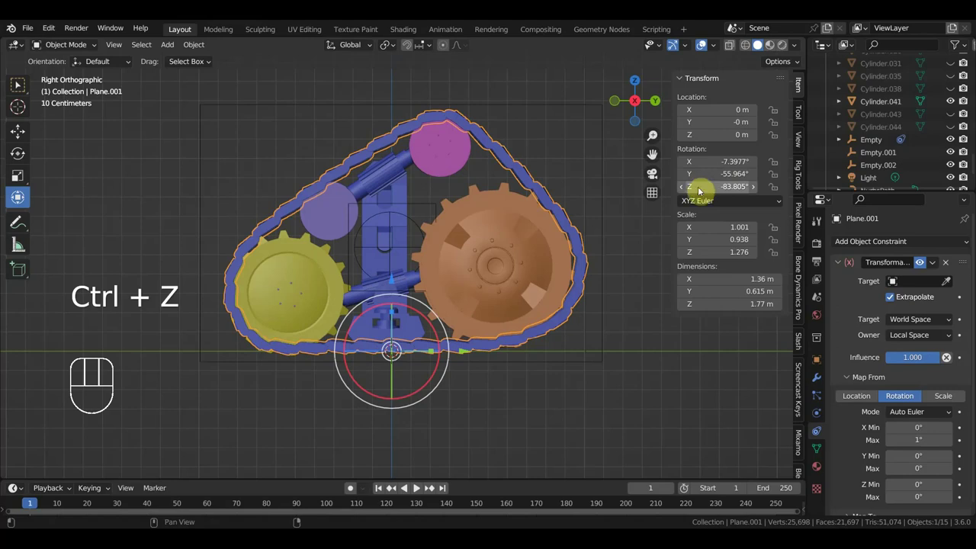
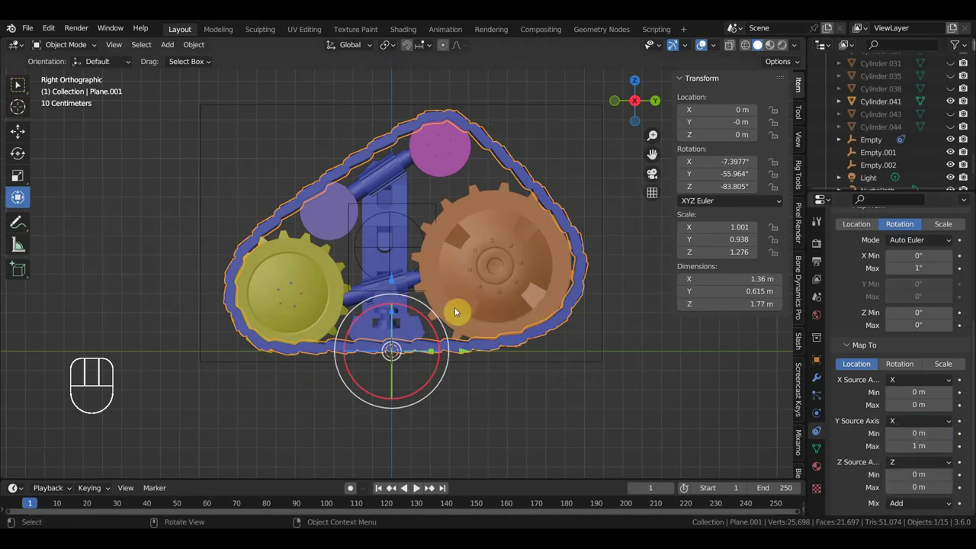
Add a Transformation constraint to Empty.001 mapping Z rotation (min 60°) to Z rotation max 1°
click(423, 207)
drag(893, 244, 762, 403)
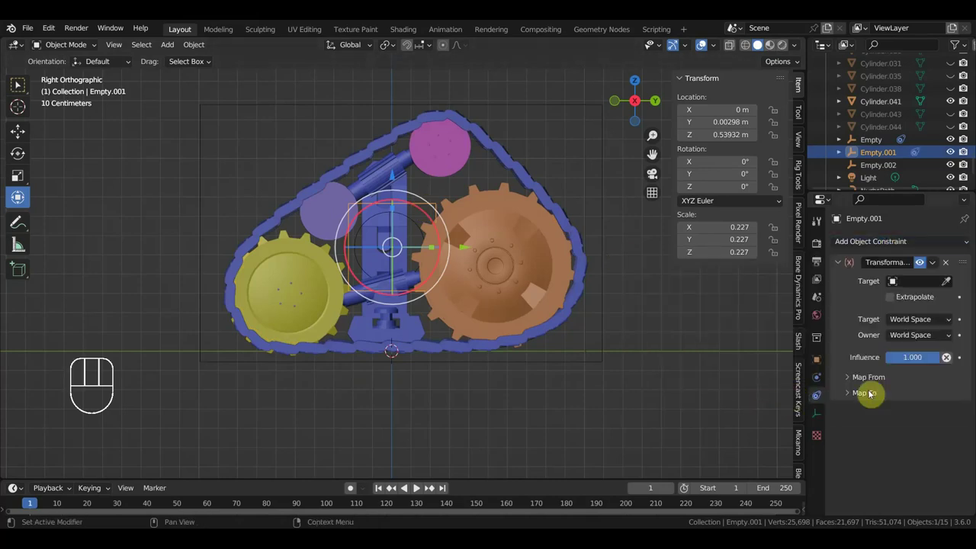
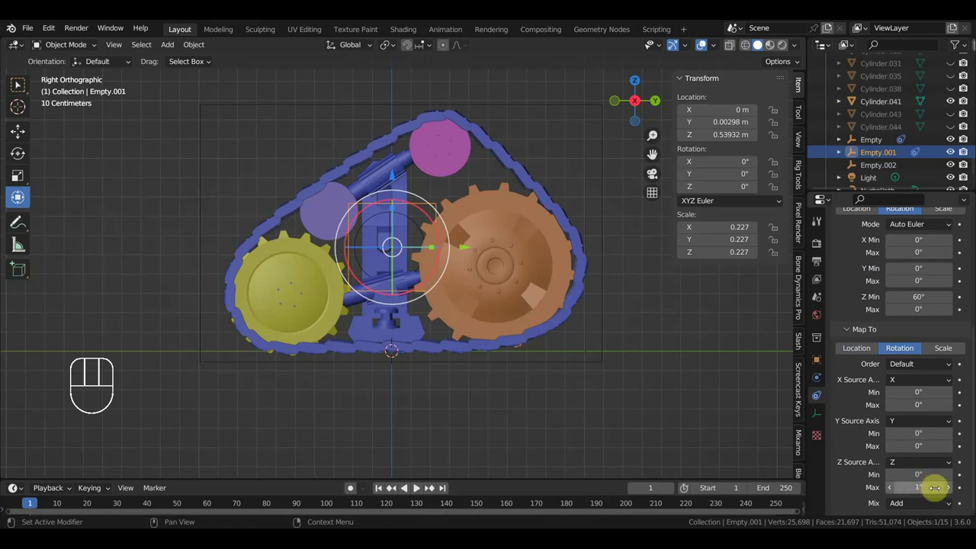
drag(944, 384, 888, 420)
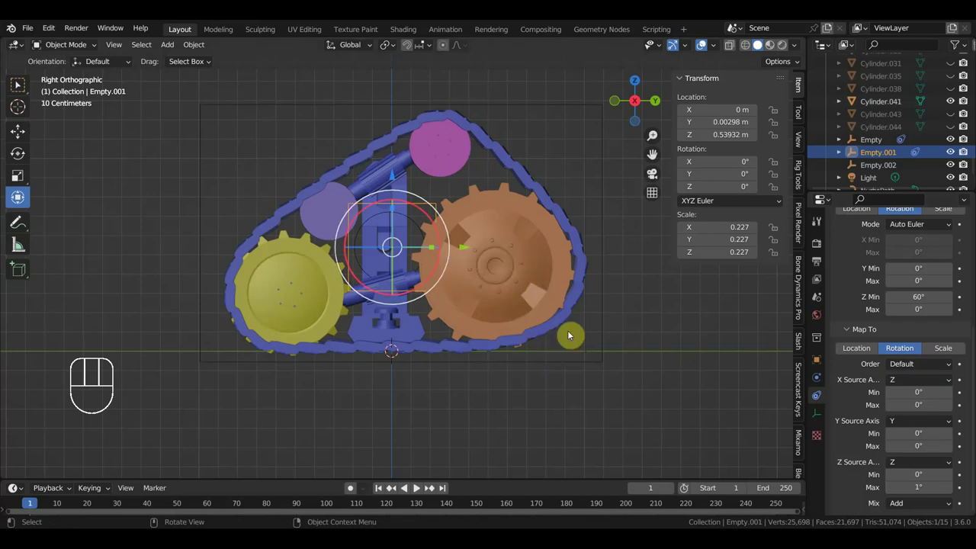
drag(600, 342, 618, 361)
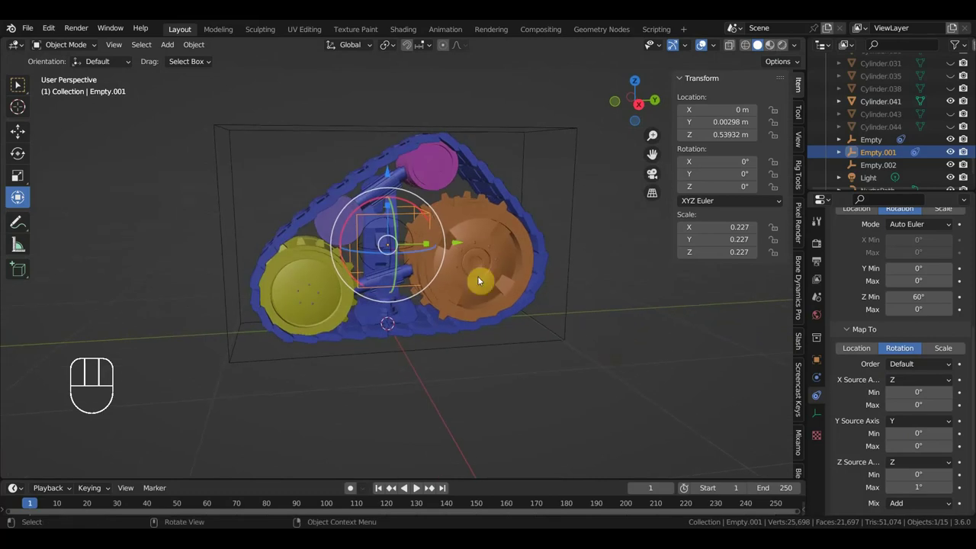
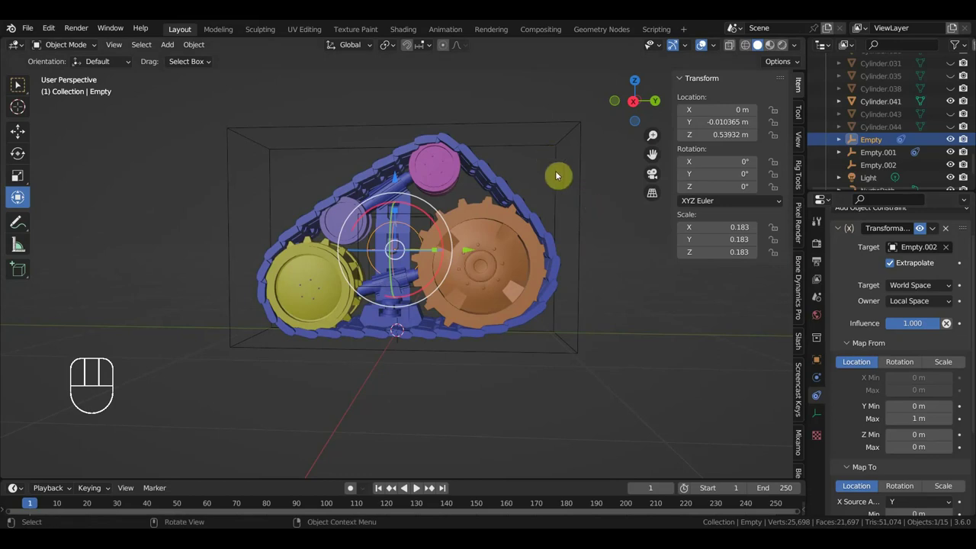
Parent the Empty to Empty.001, keeping its transform
drag(582, 157, 590, 173)
drag(595, 176, 597, 201)
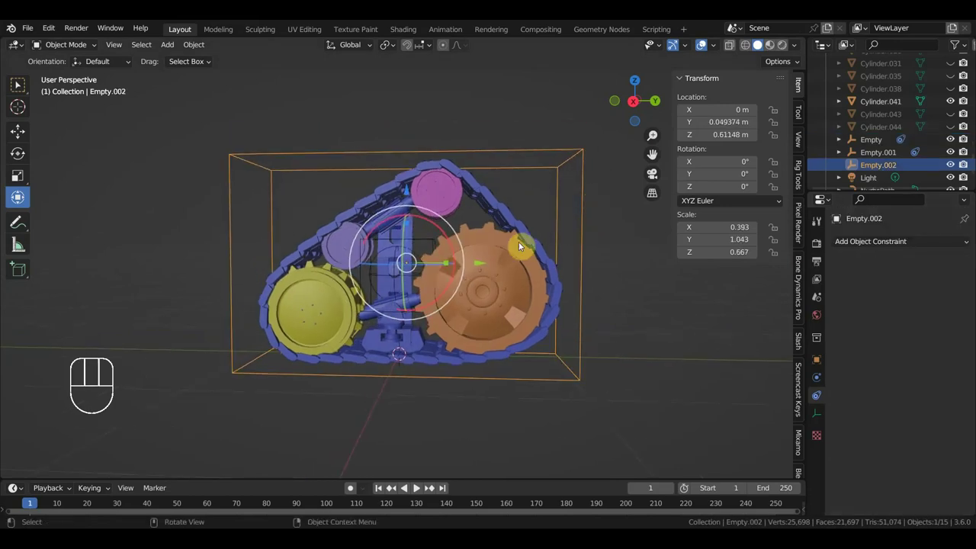
middle_click(475, 274)
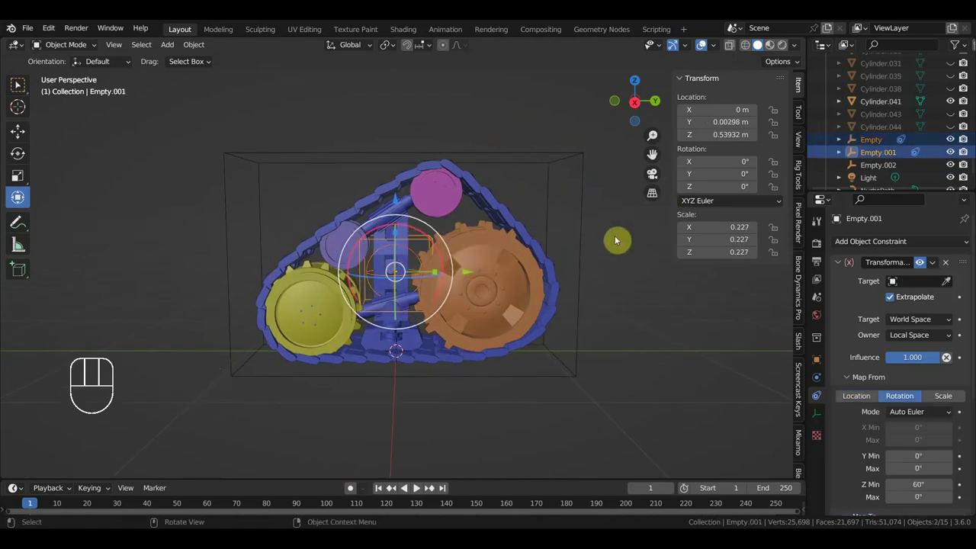
key(ctrl+p)
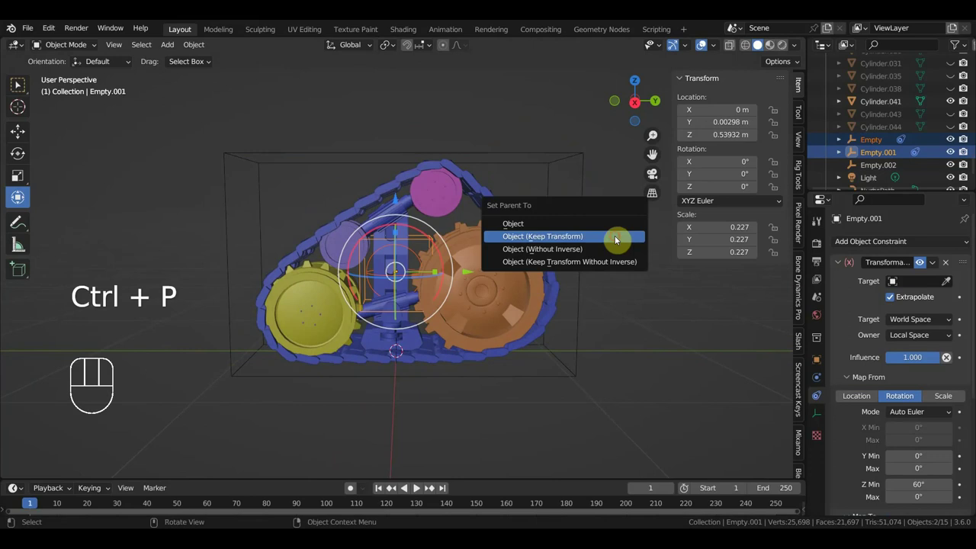
drag(524, 311, 534, 339)
Parent the track's NurbsPath curve to Empty.002, keeping its transform
drag(479, 333, 447, 324)
drag(418, 324, 413, 315)
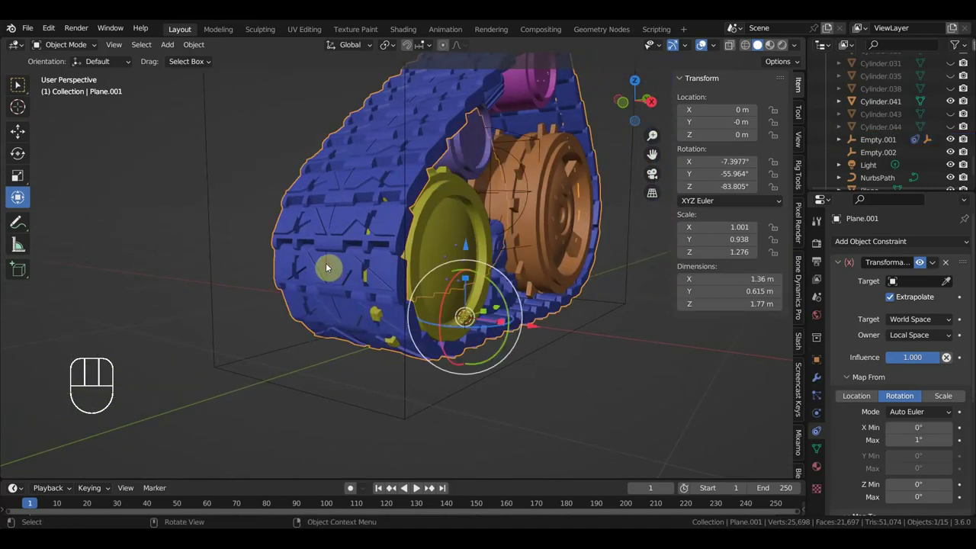
drag(456, 374, 506, 328)
middle_click(494, 286)
click(573, 261)
key(ctrl+p)
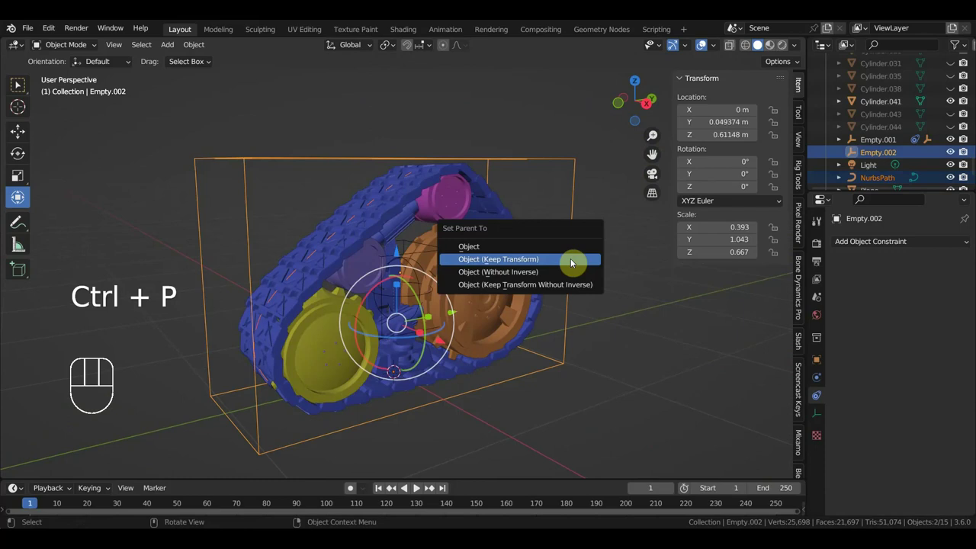
key(KP_3)
click(647, 309)
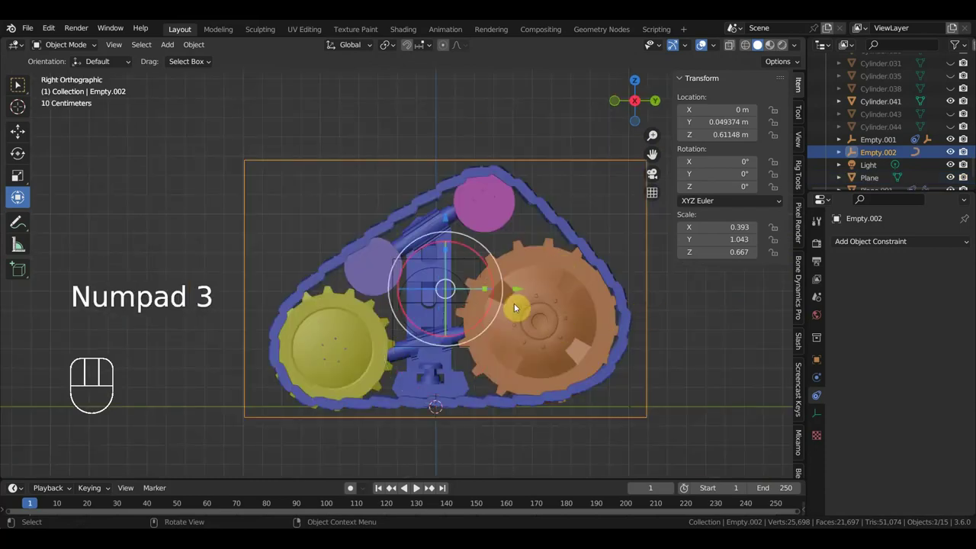
Test-move Empty.002, restore it, and check the track plane Plane.001's constraint
drag(522, 292, 491, 418)
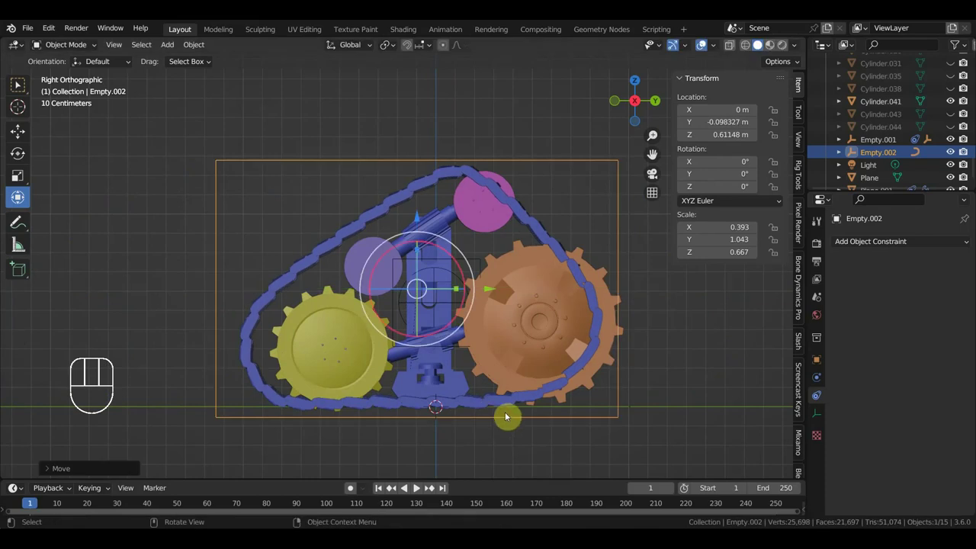
key(ctrl+z)
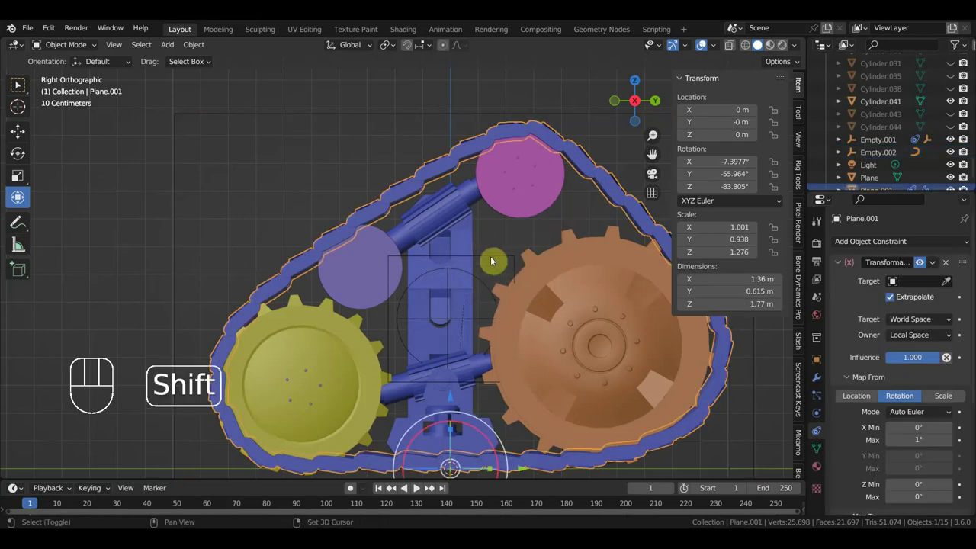
click(496, 256)
key(ctrl+p)
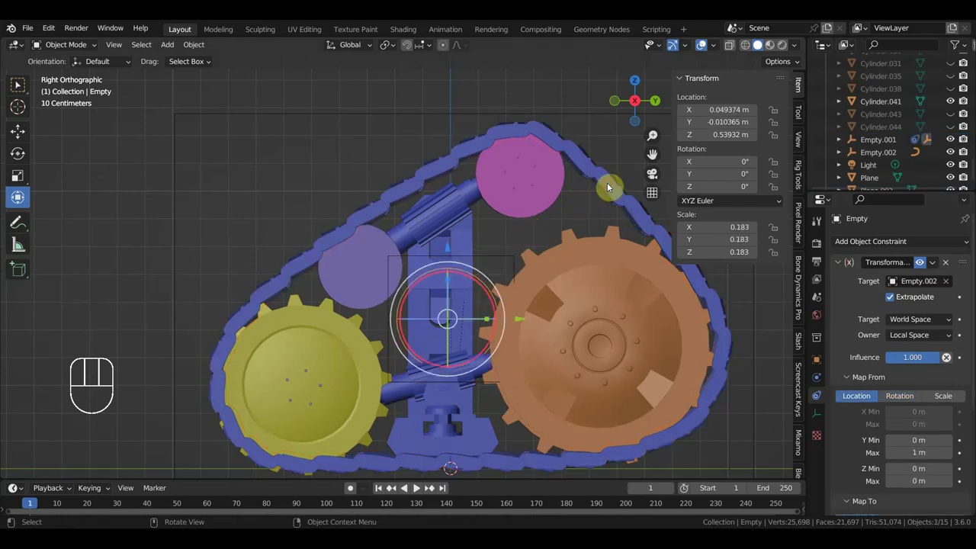
click(950, 284)
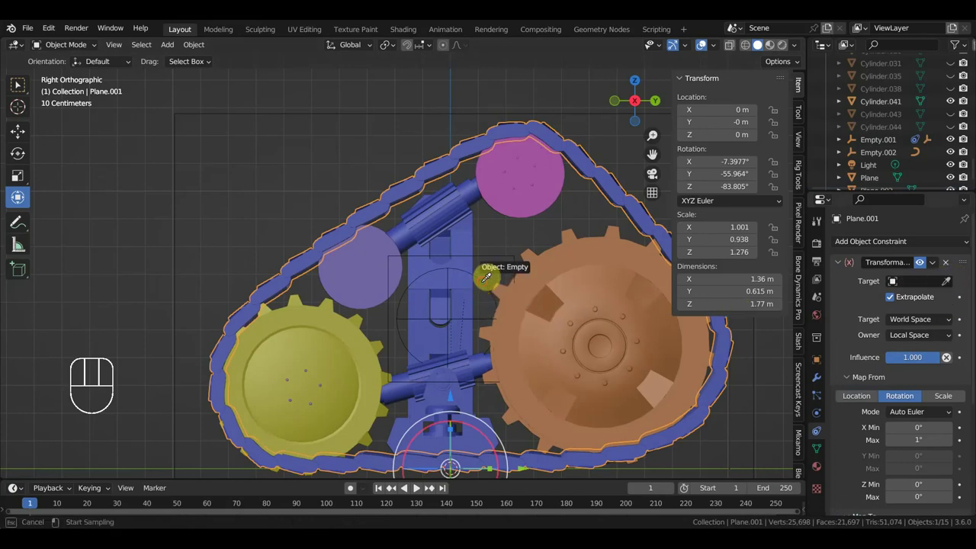
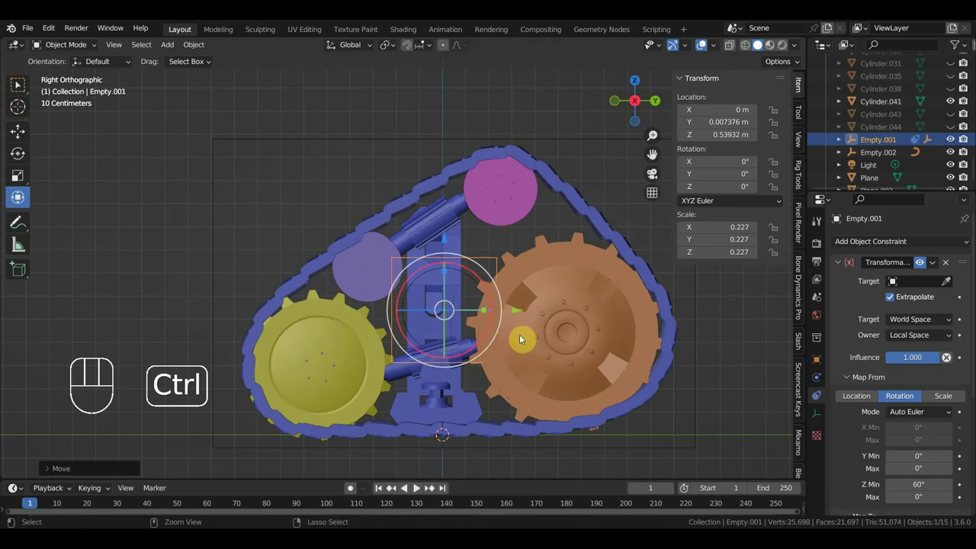
Make Empty the target of Plane.001's Transformation constraint and test-move Empty.001
key(ctrl+z)
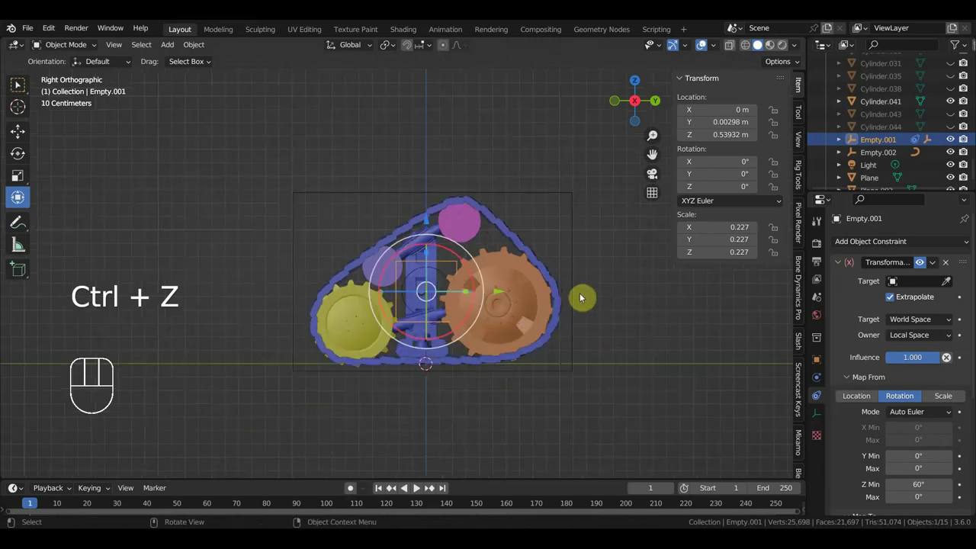
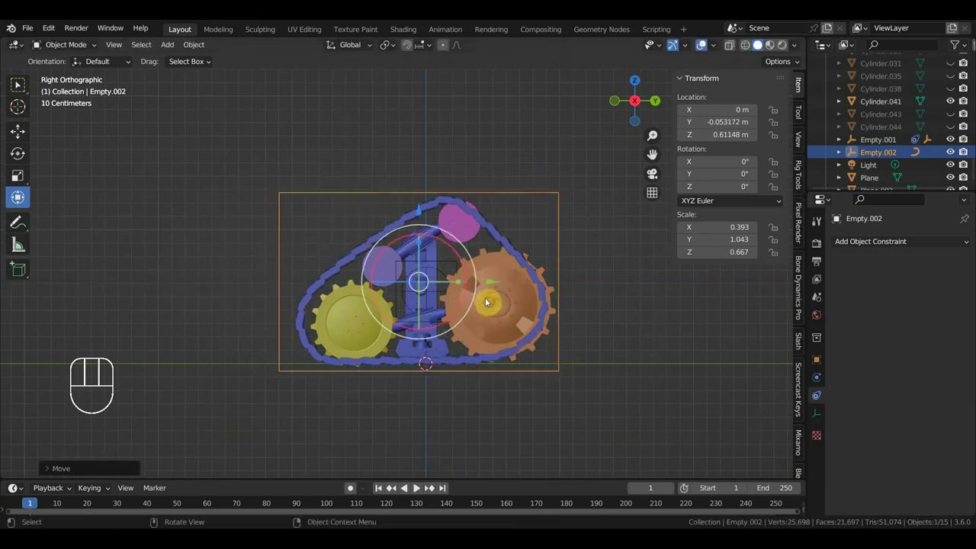
key(ctrl+z)
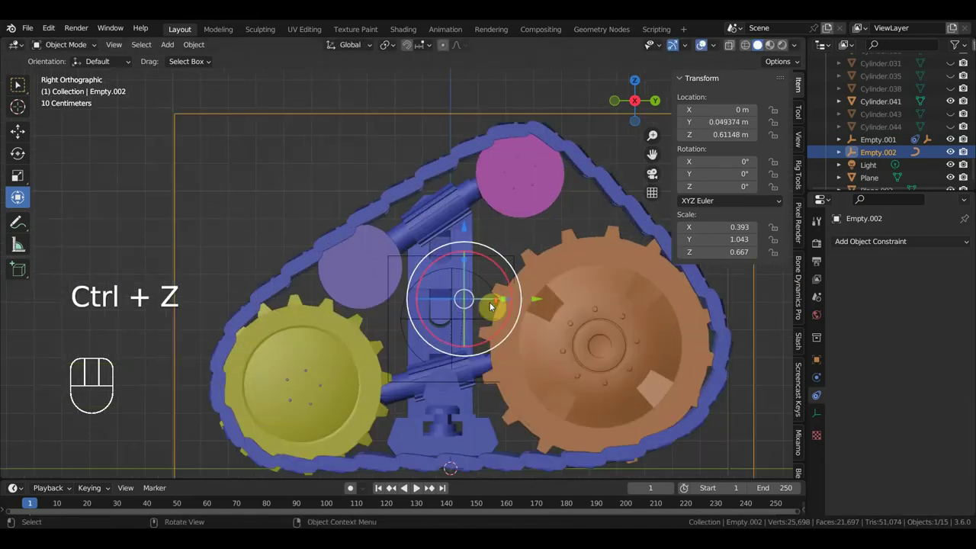
click(514, 257)
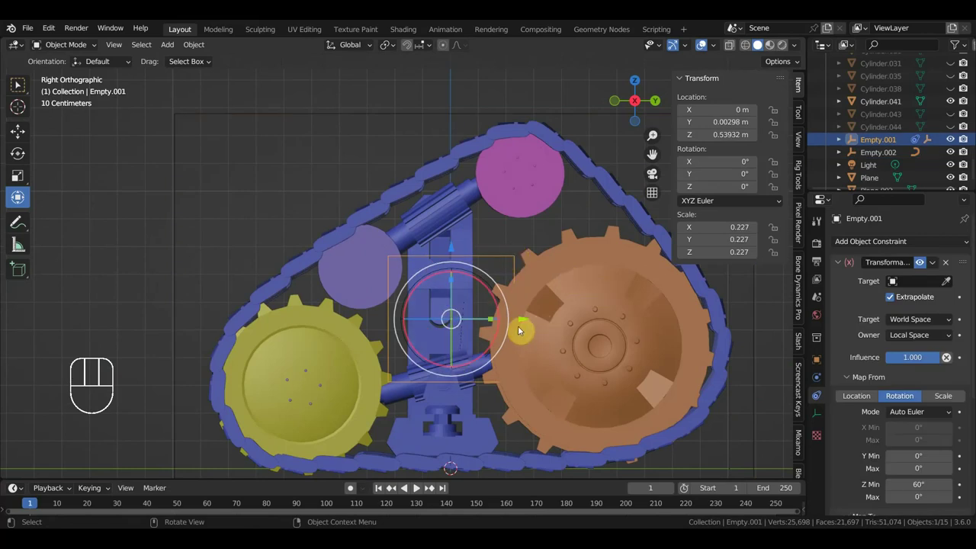
drag(520, 310, 504, 310)
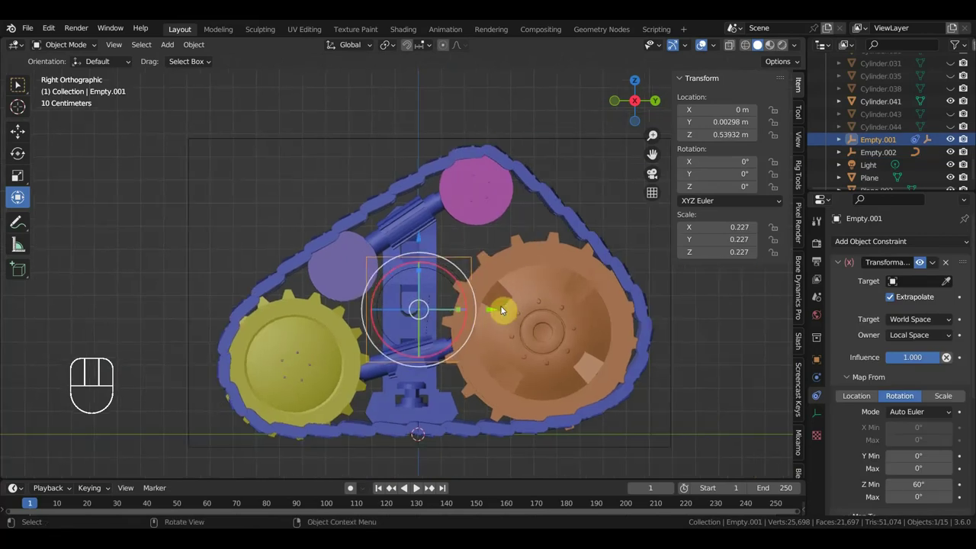
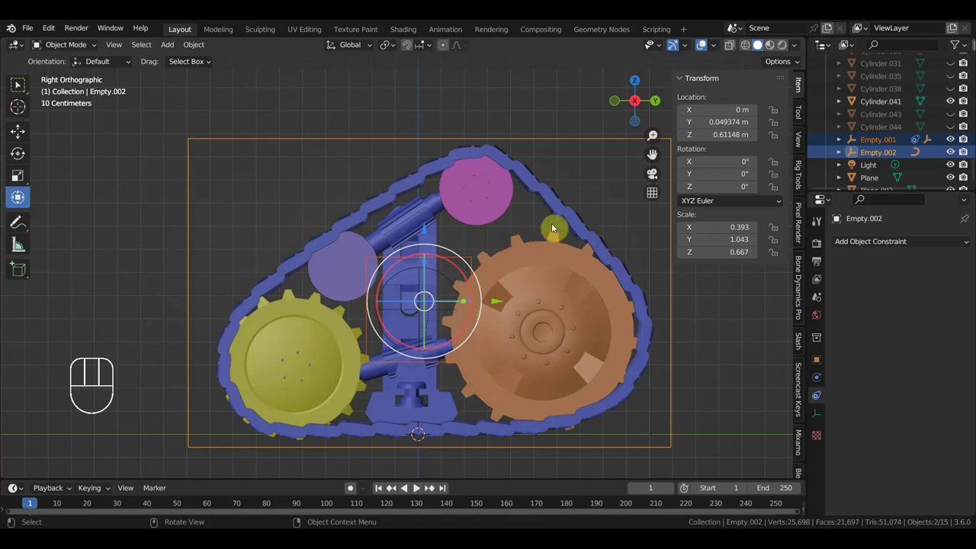
click(568, 214)
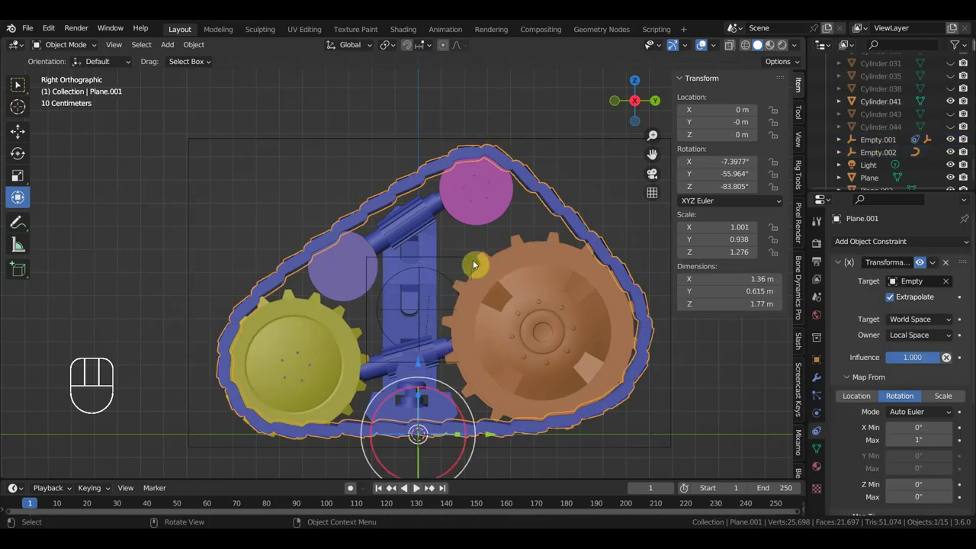
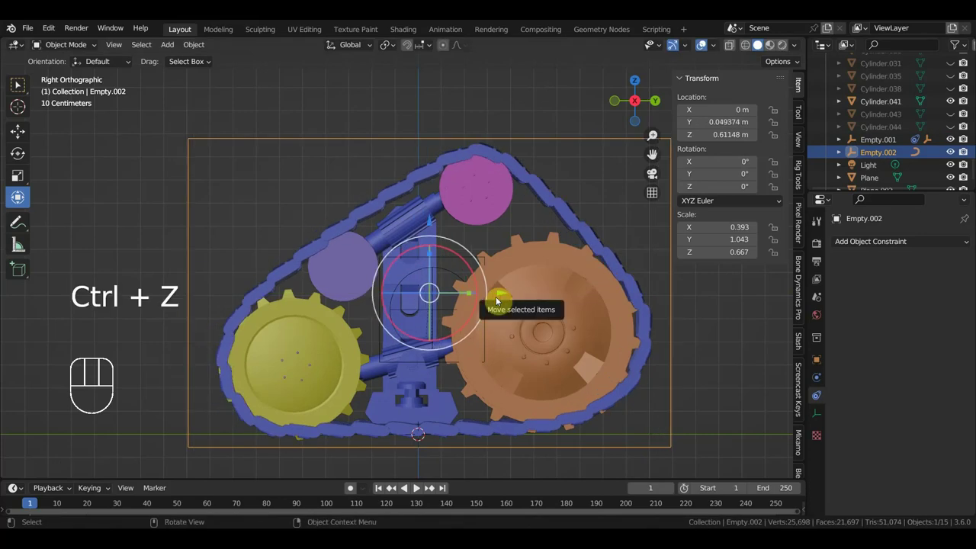
Parent Empty.001 under Empty.002 and test-move Empty.002 along the track in side view
drag(516, 338, 536, 347)
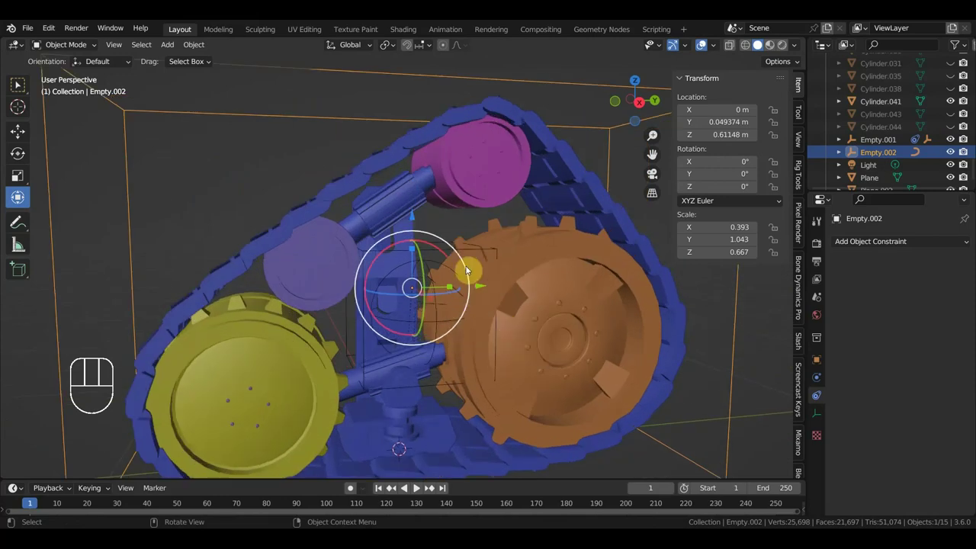
click(472, 254)
drag(571, 392, 557, 415)
drag(503, 421, 590, 362)
drag(528, 388, 493, 384)
click(217, 315)
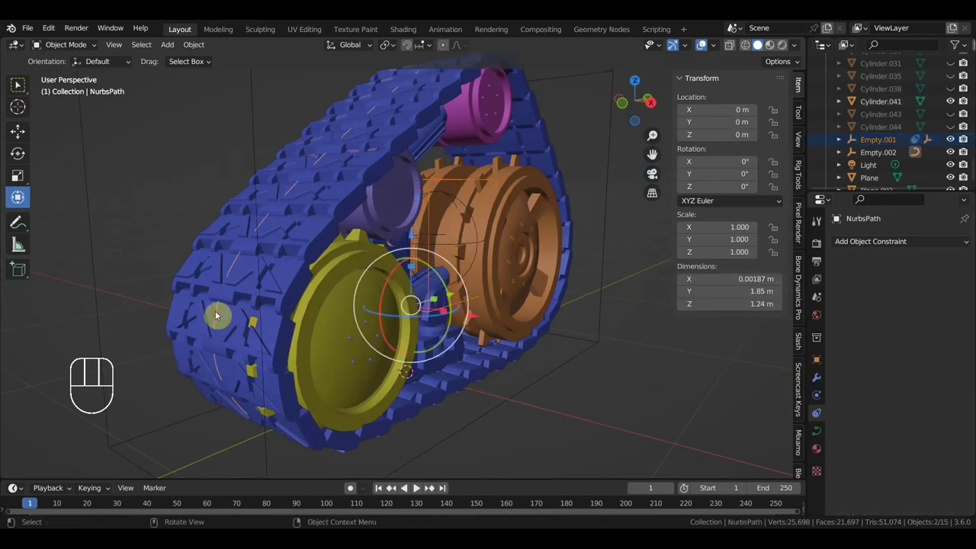
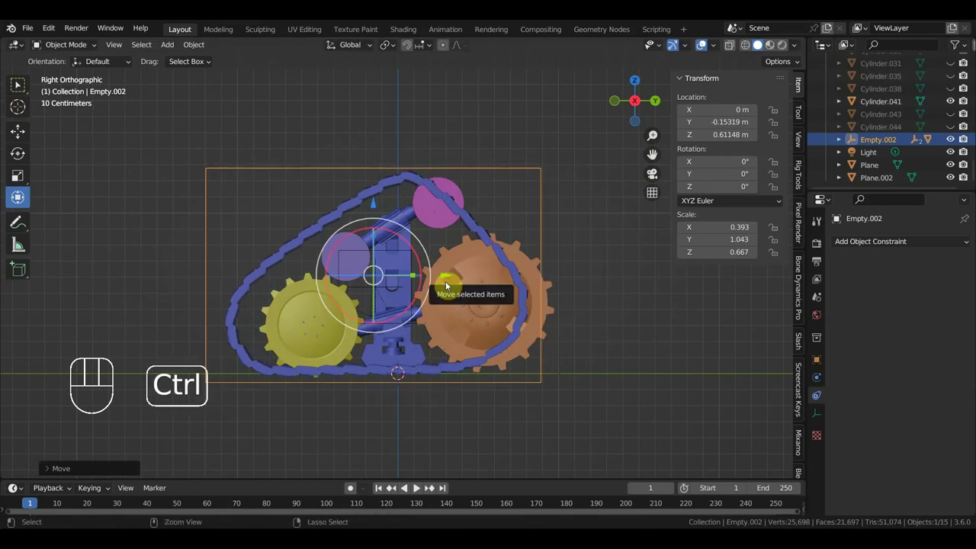
Undo the move and parenting; set Empty.001's Map From Z rotation to 0°–60°
key(ctrl+z)
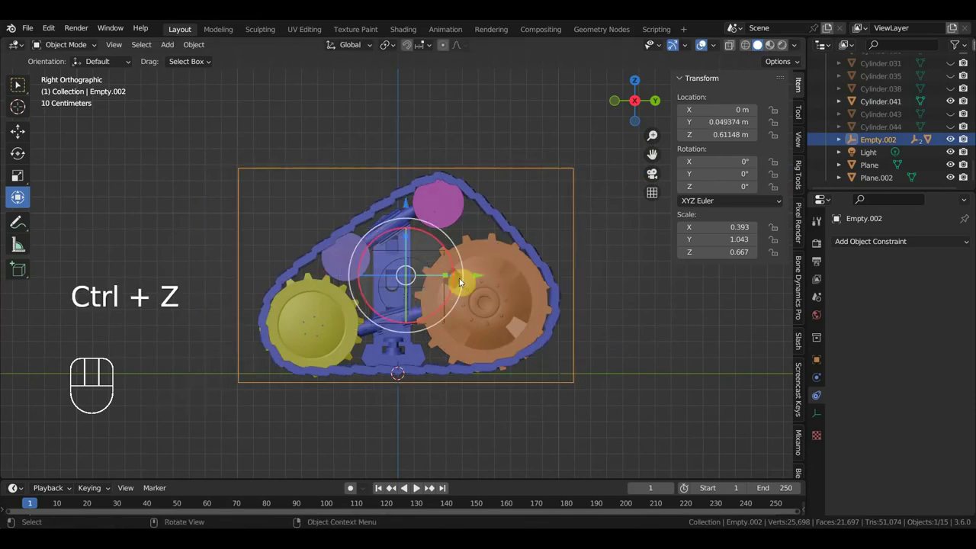
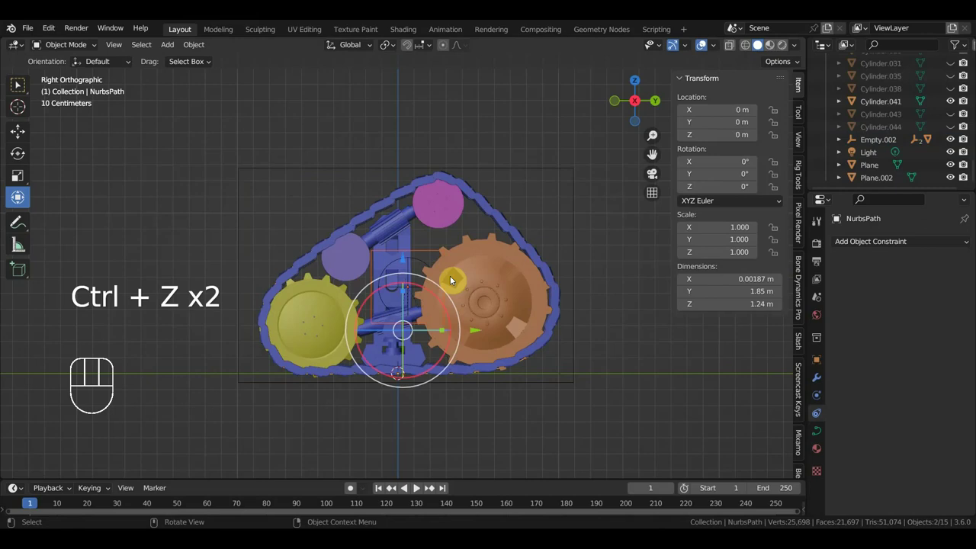
key(ctrl+z)
key(ctrl+z)
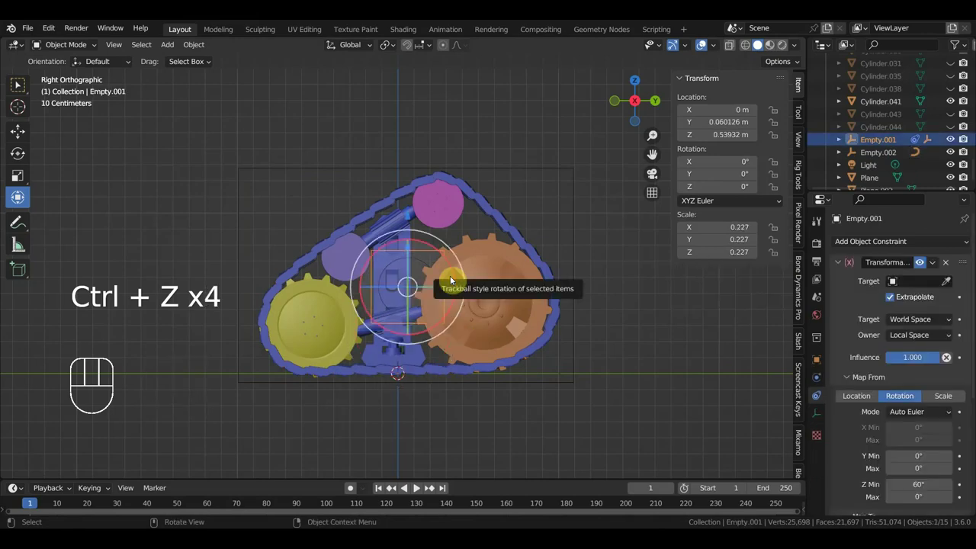
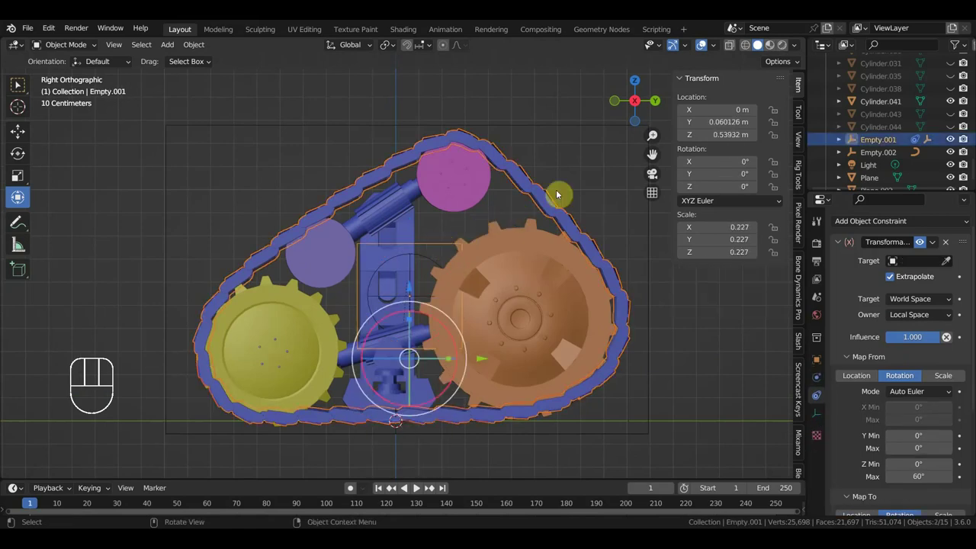
Test-move Empty.001 slightly and clear its parent with Alt+P
click(432, 261)
key(ctrl+p)
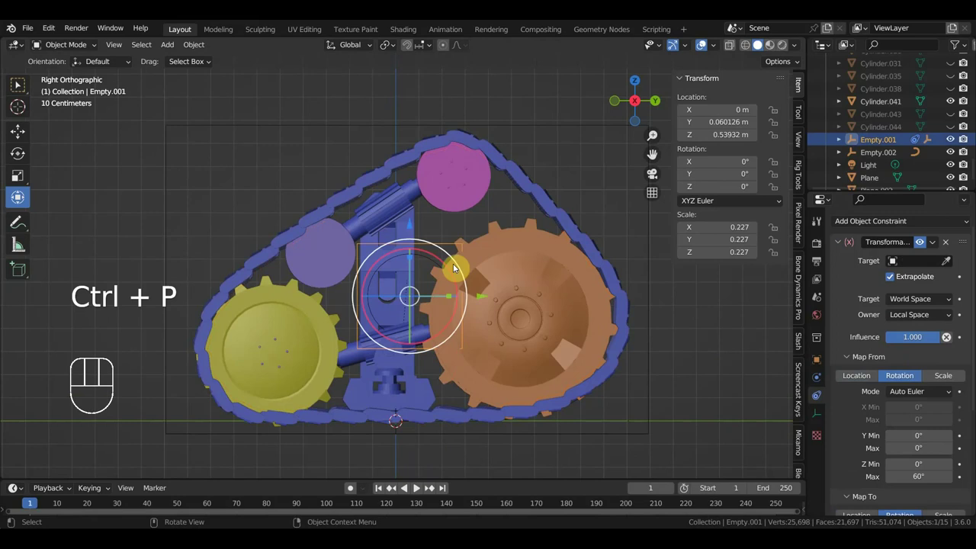
drag(484, 300, 479, 316)
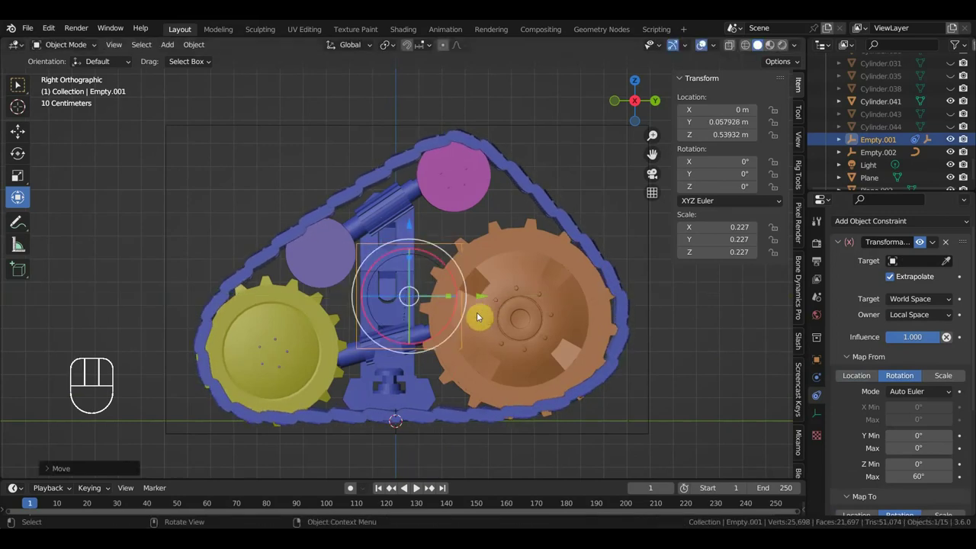
key(alt+p)
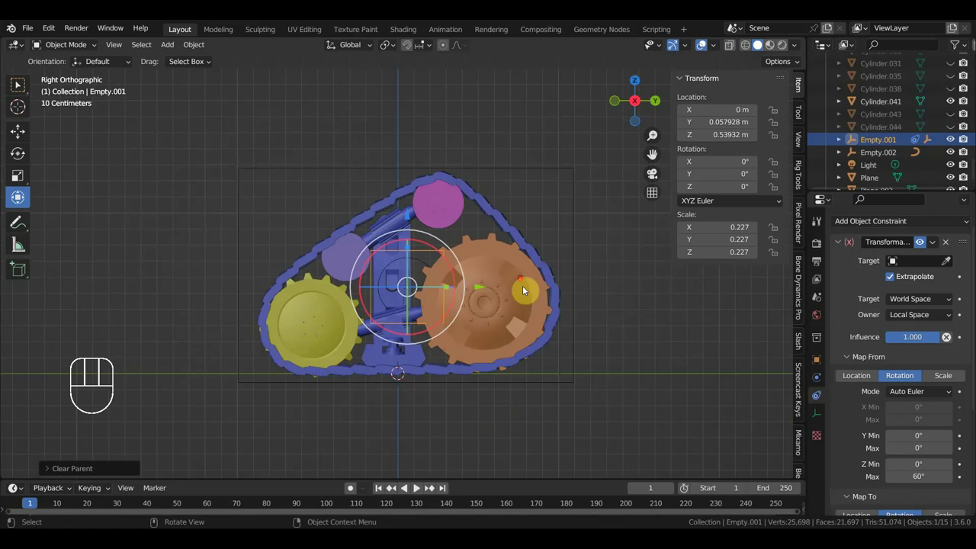
Check the constraints on Empty and Plane.001 and inspect how the track follows
click(575, 263)
drag(477, 279, 469, 292)
key(ctrl+z)
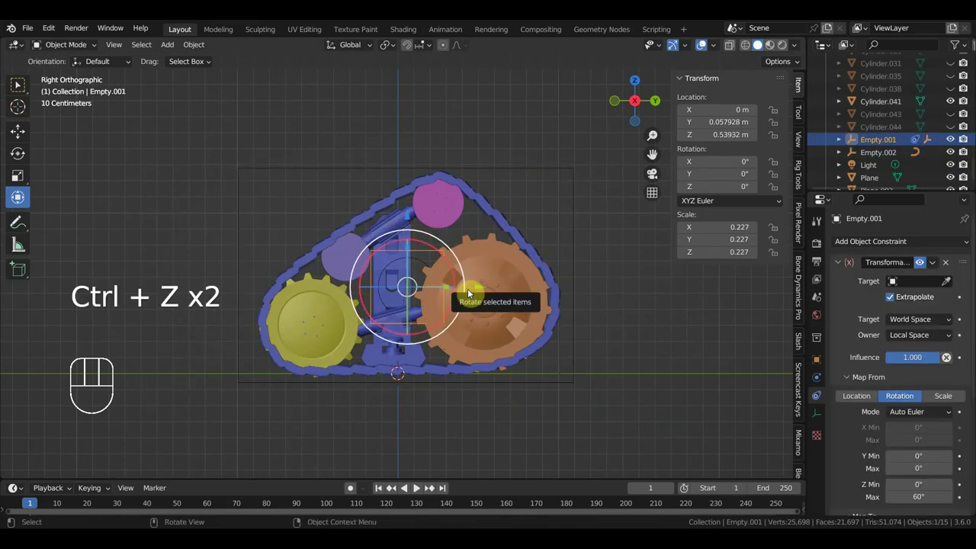
click(420, 266)
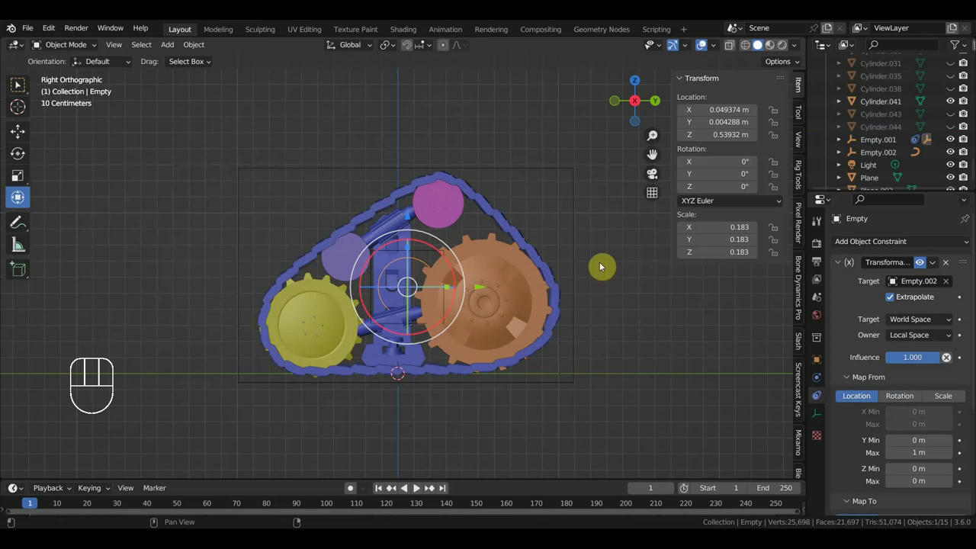
click(575, 195)
click(454, 375)
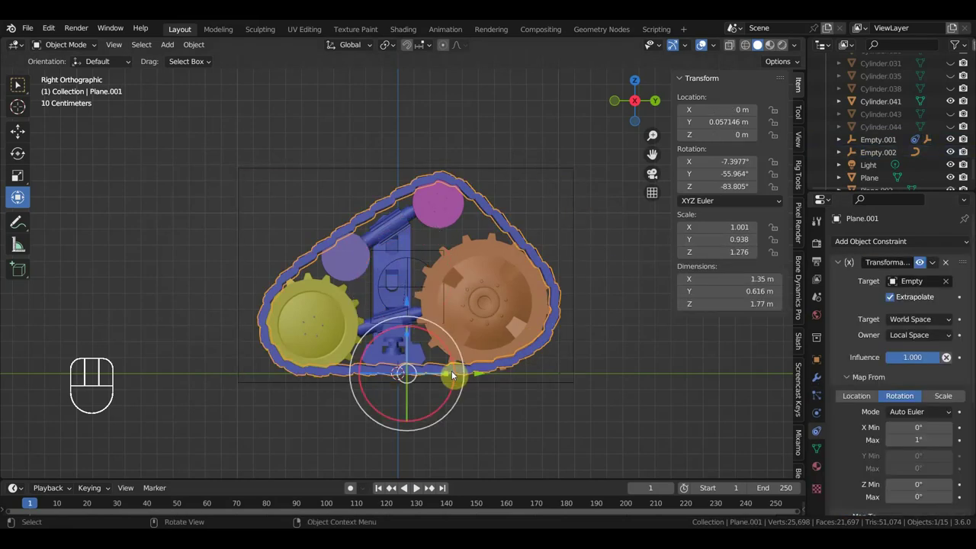
drag(457, 376, 483, 393)
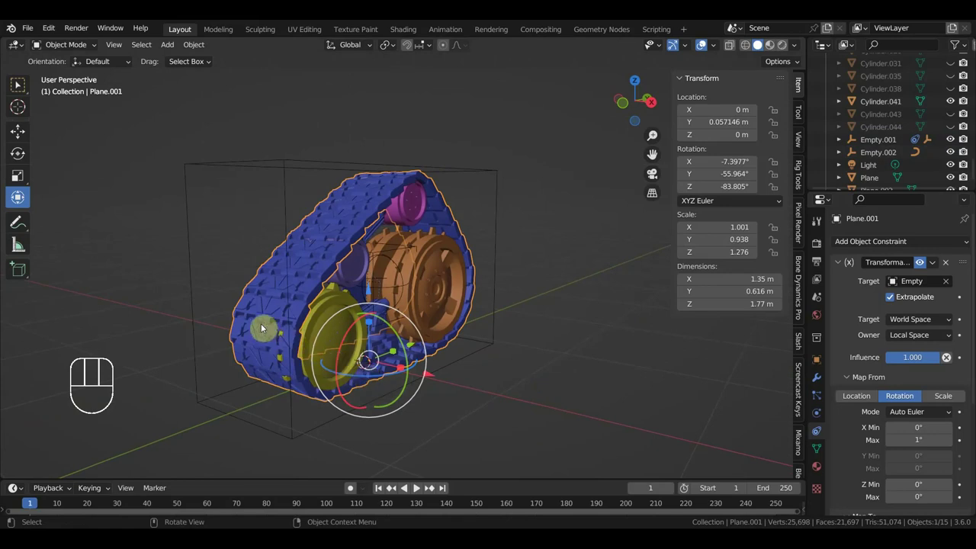
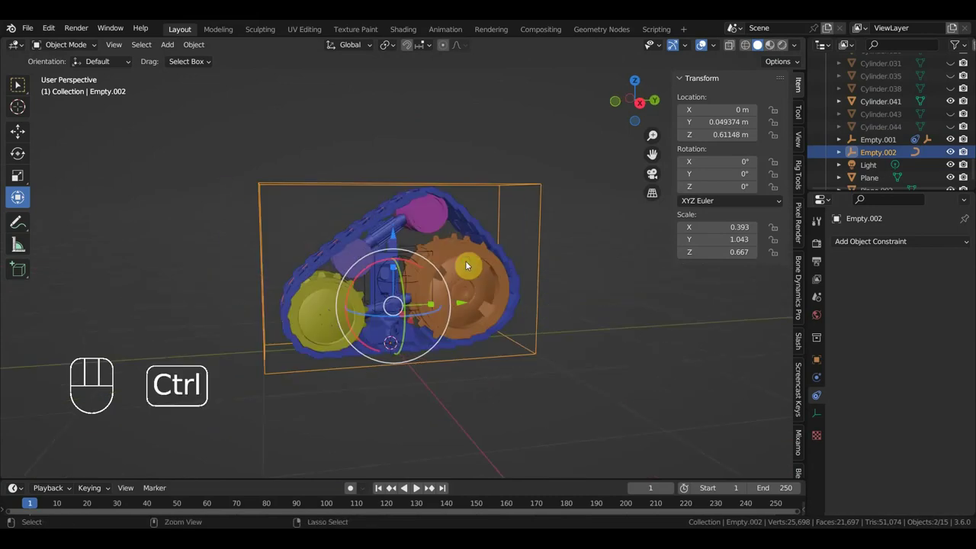
Hit a 'Loop in parents' error parenting NurbsPath to Empty.002, clear the parent, and retry
key(ctrl+p)
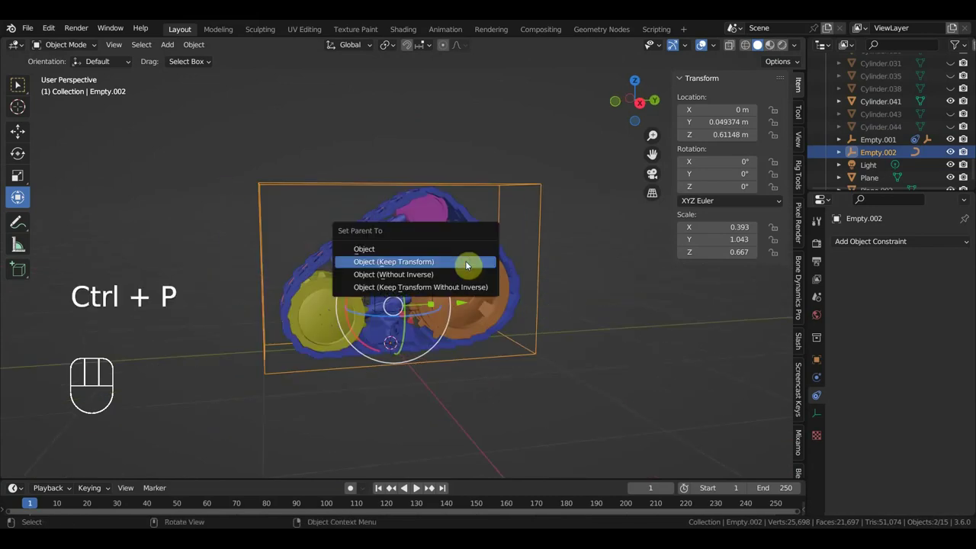
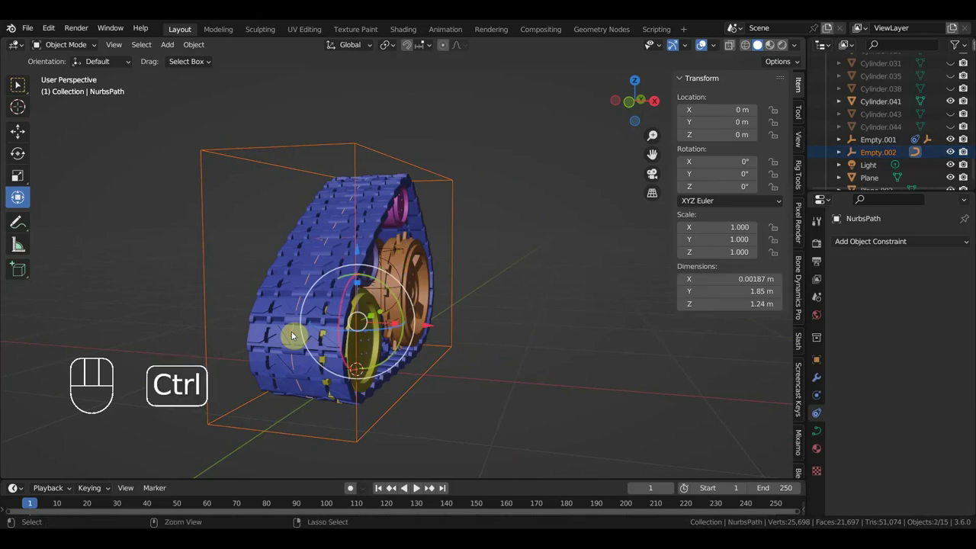
key(ctrl+p)
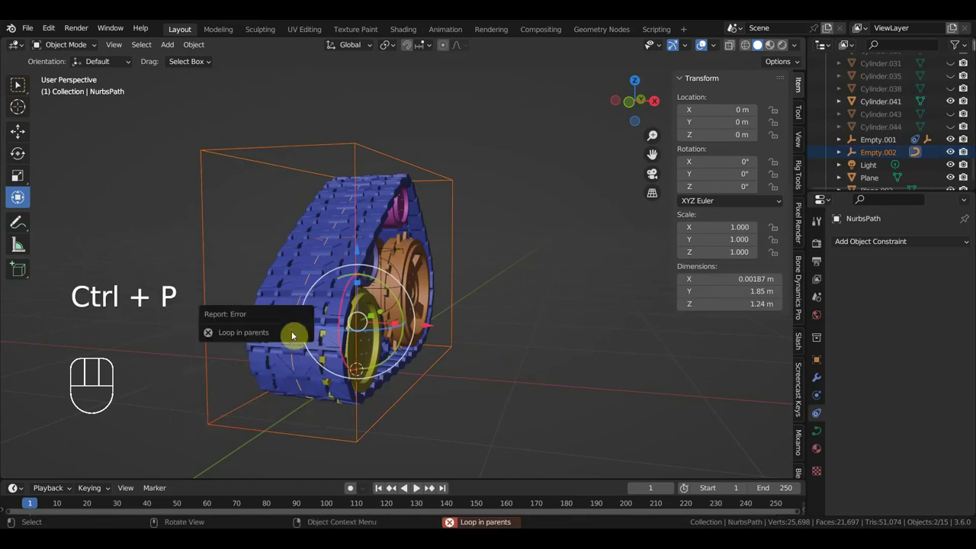
click(451, 305)
key(alt+p)
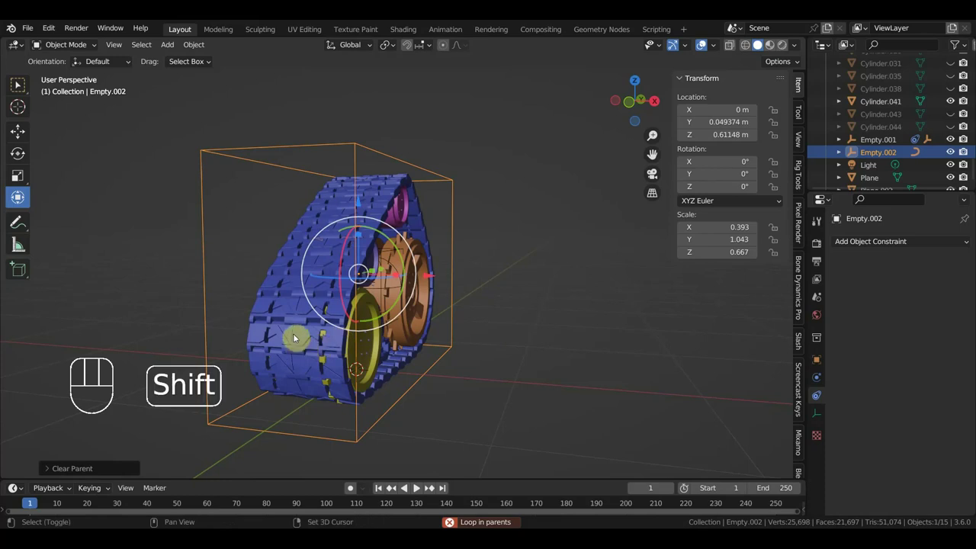
click(295, 335)
key(ctrl+p)
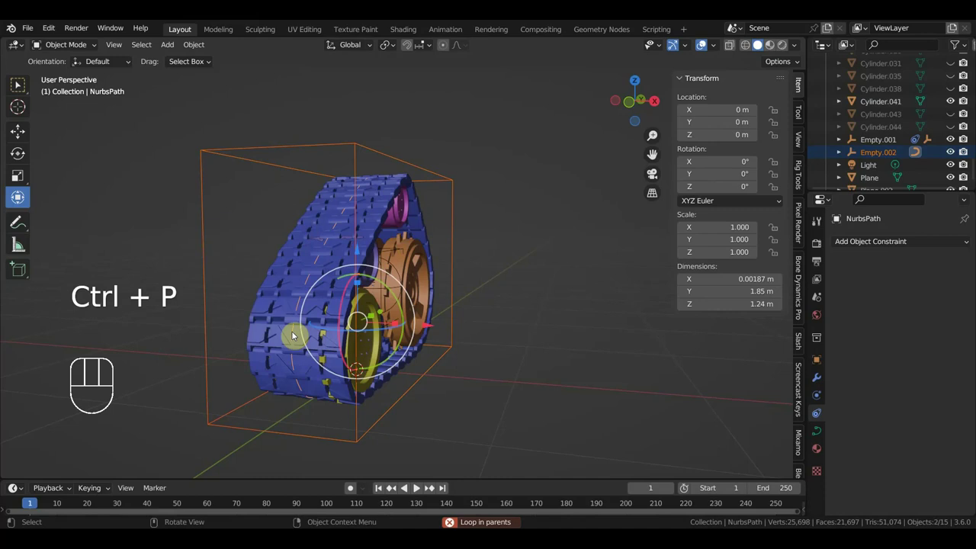
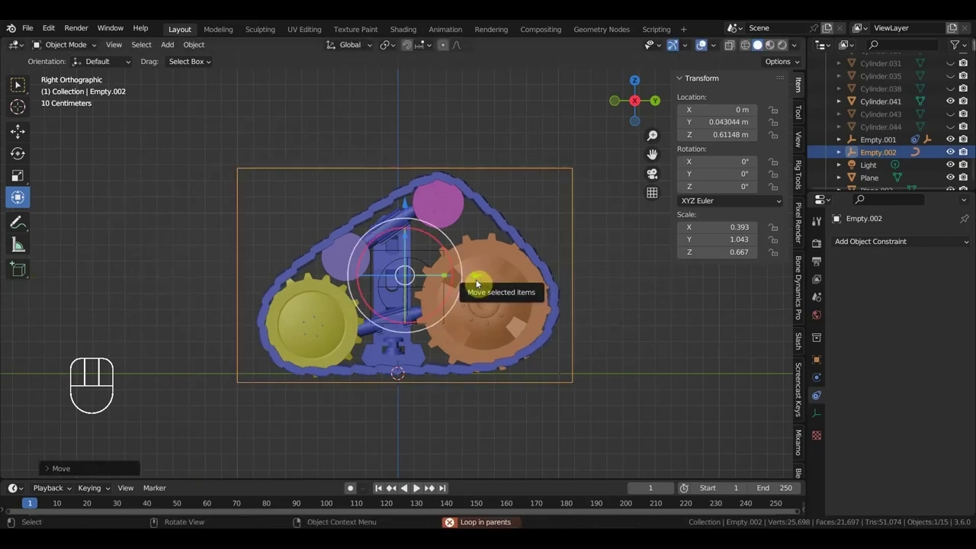
Parent the small track Empty to Empty.001
key(ctrl+z)
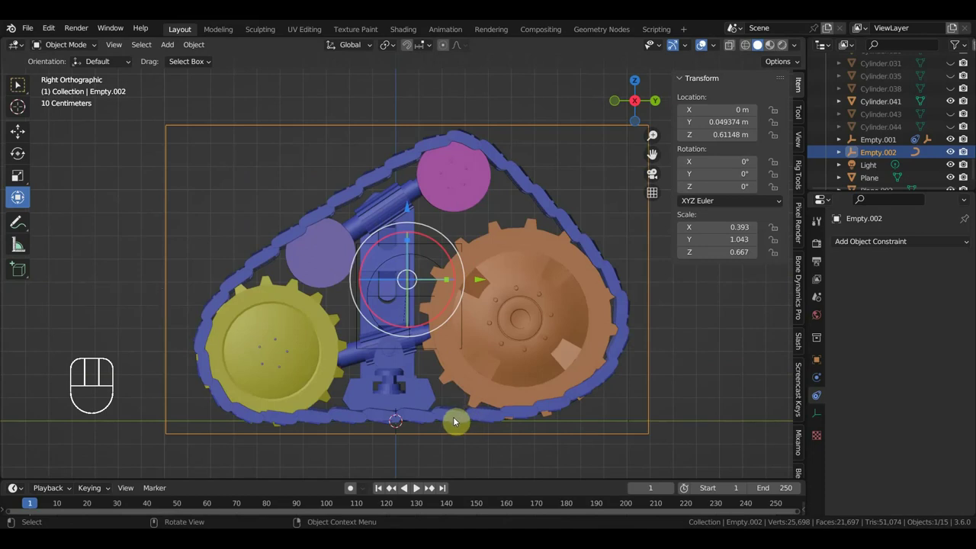
click(650, 337)
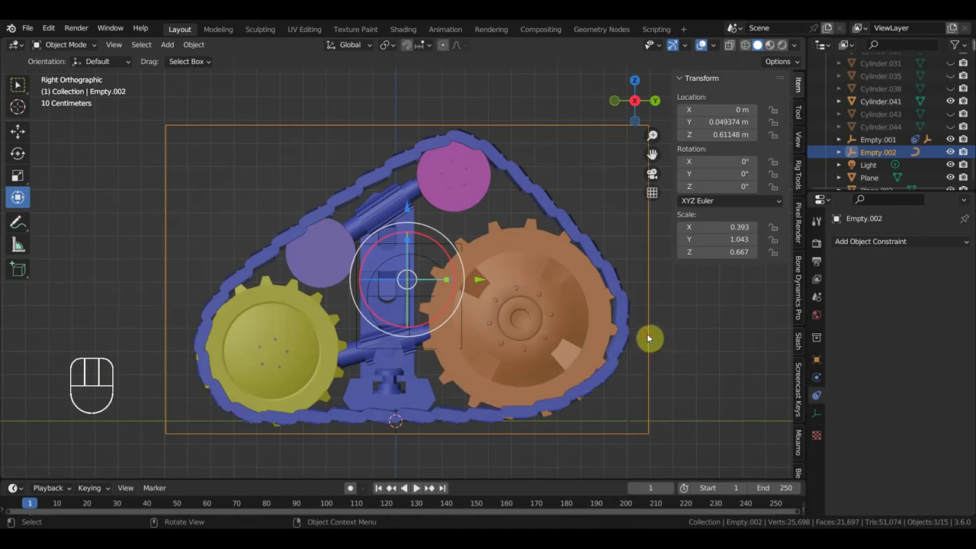
click(431, 262)
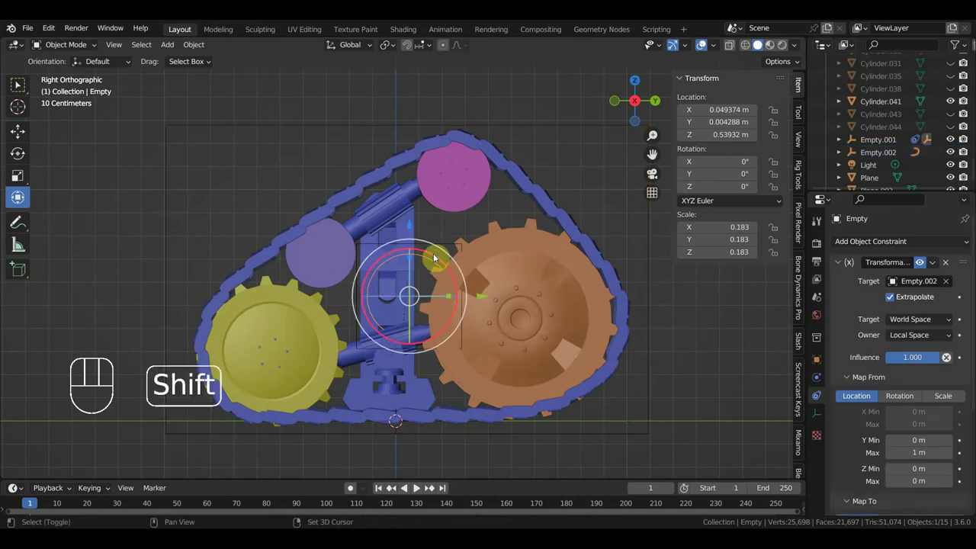
click(452, 247)
key(ctrl+p)
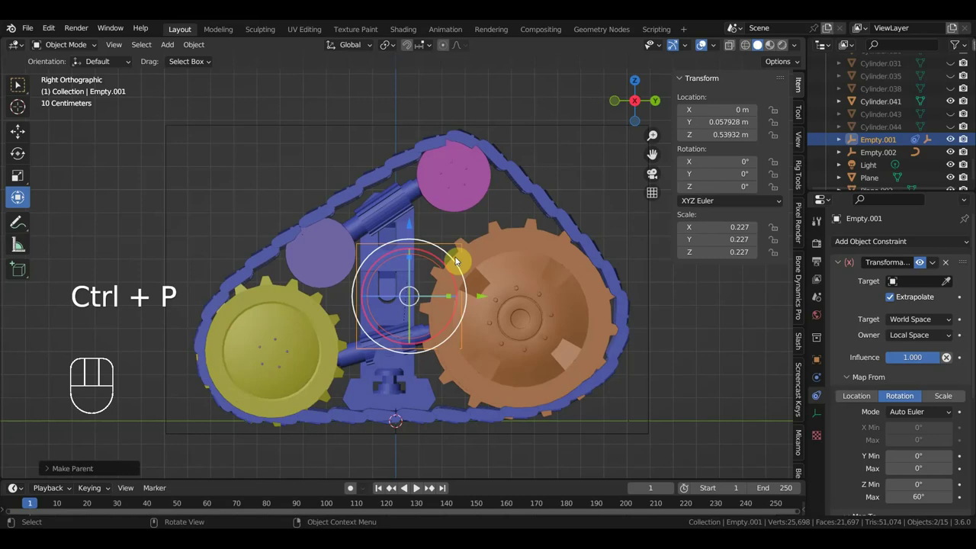
Slide the box-shaped Empty.002 along Y to test, restoring it to 0.049 m
click(650, 278)
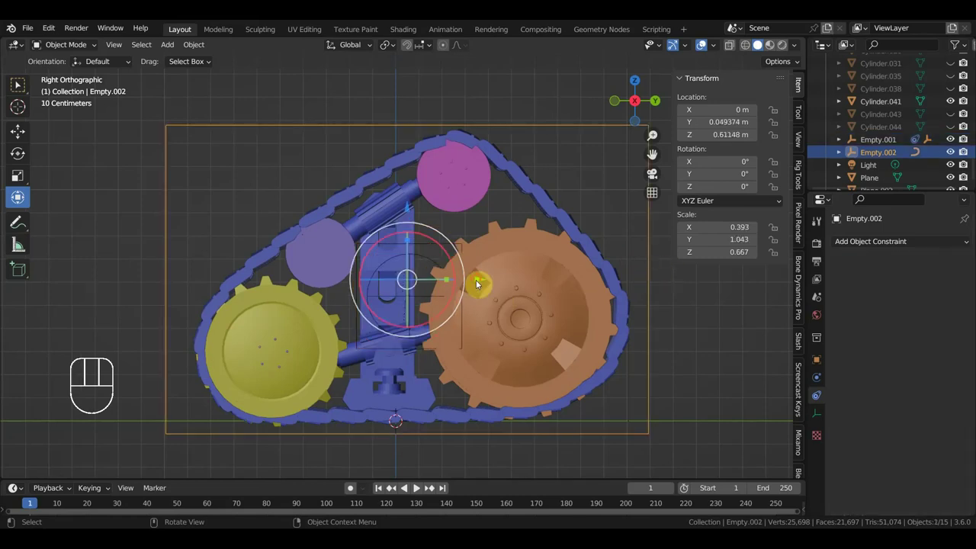
drag(476, 281, 469, 283)
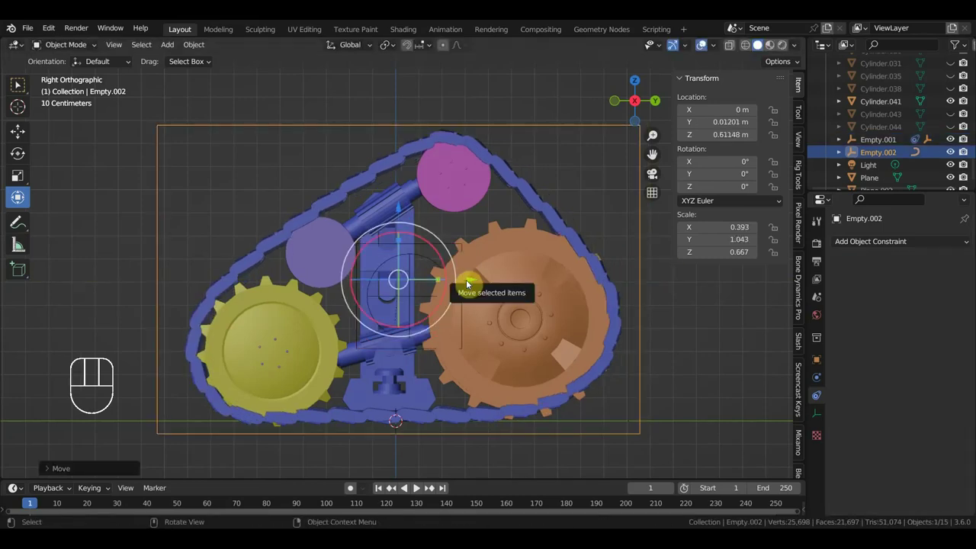
key(ctrl+z)
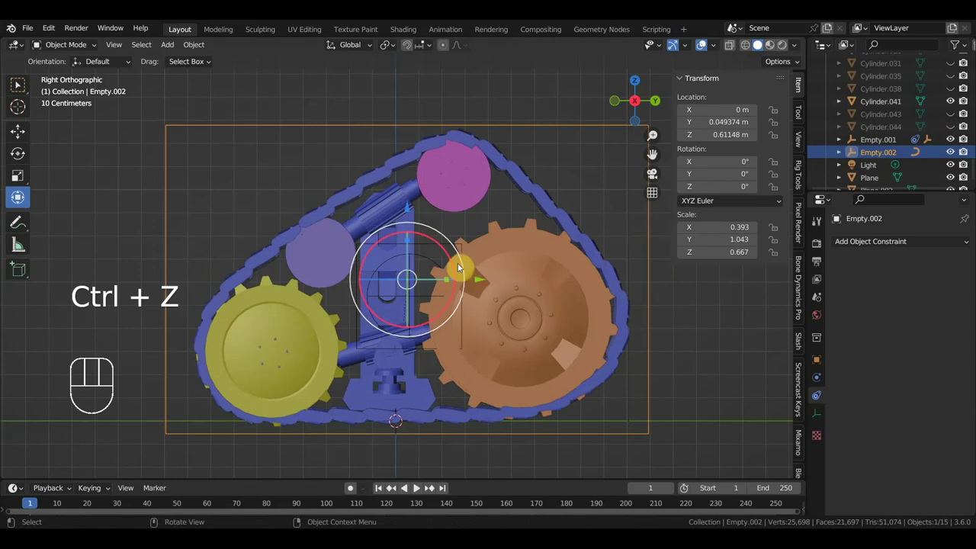
click(433, 261)
drag(458, 271, 425, 280)
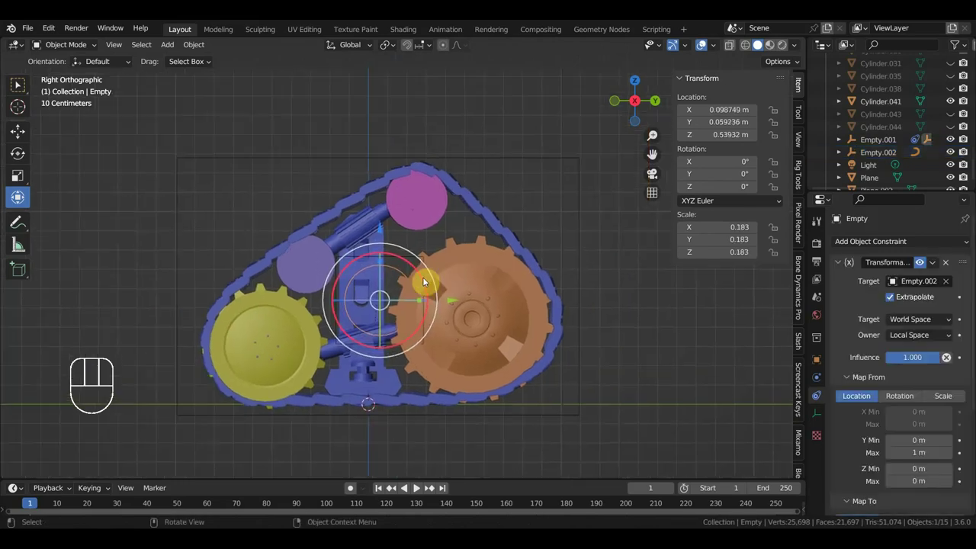
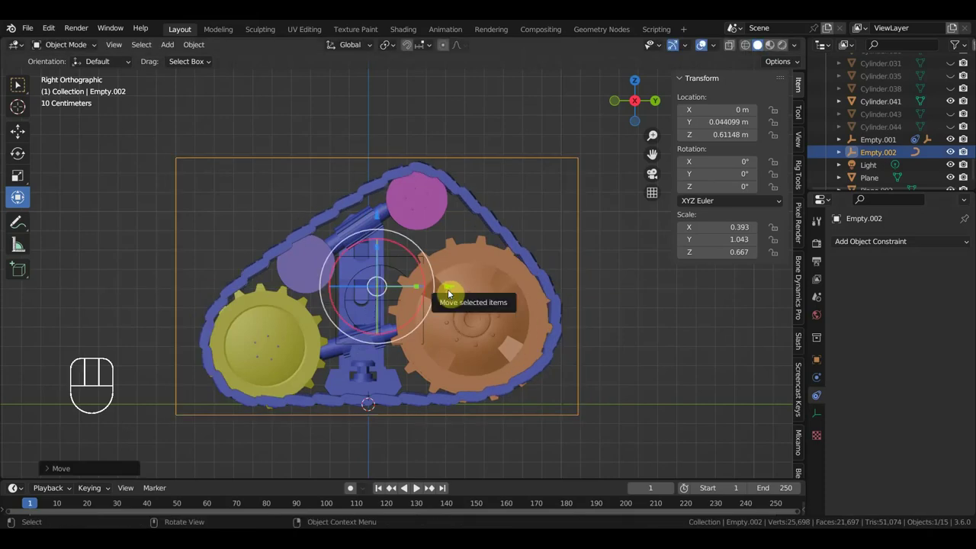
Try parenting objects to the small empty and test-move the control empty, undoing each time
key(ctrl+z)
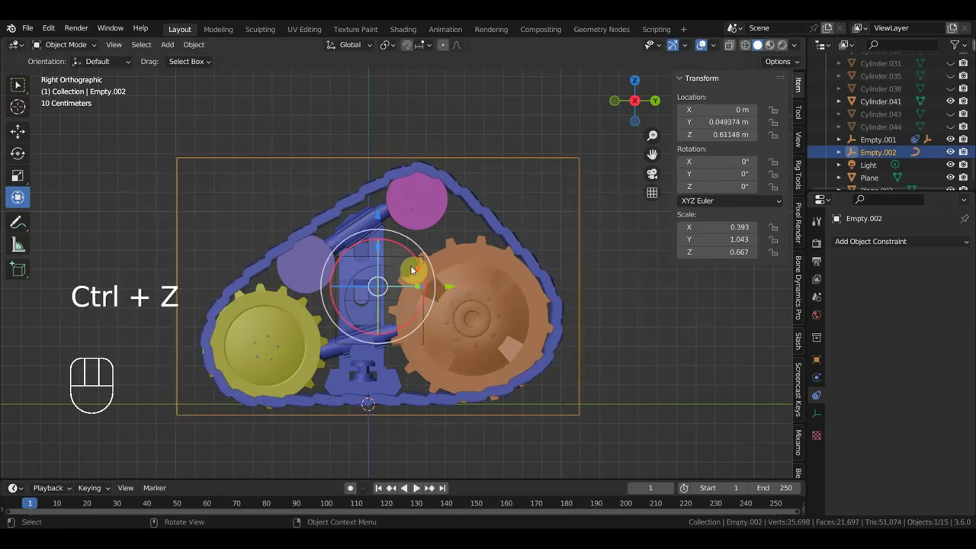
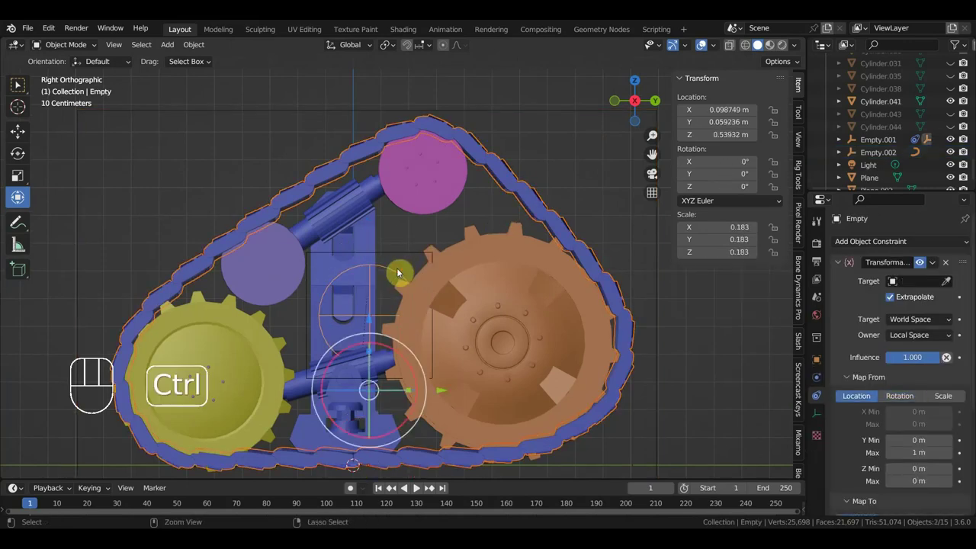
key(ctrl+p)
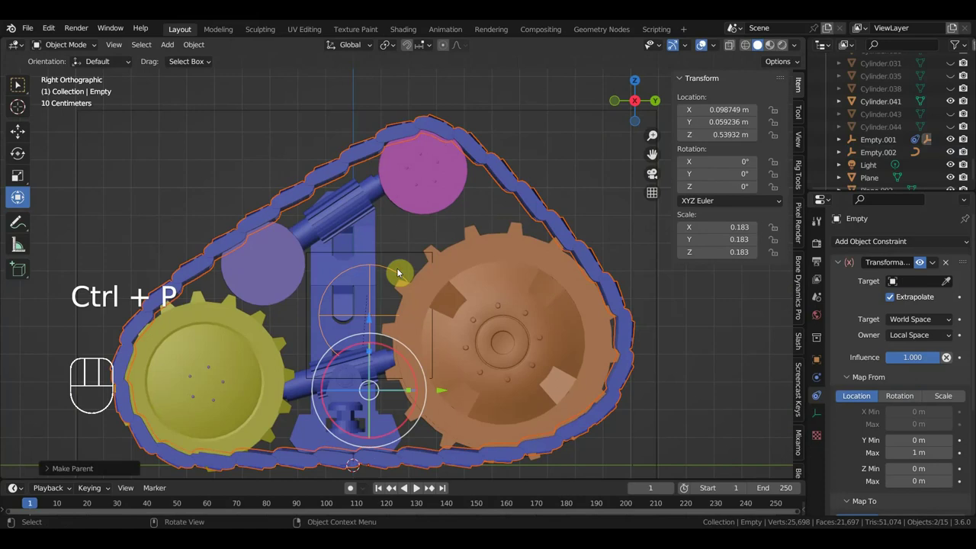
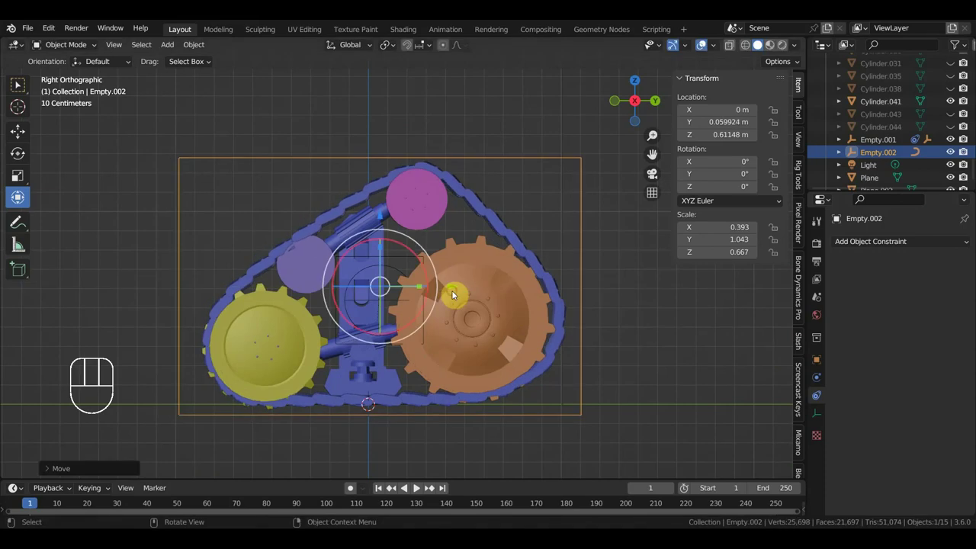
key(ctrl+z)
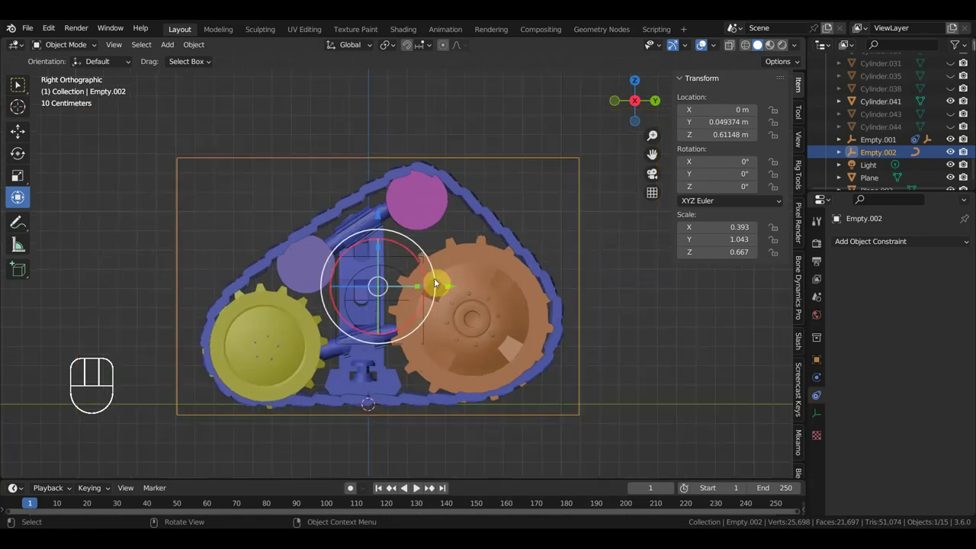
drag(469, 281, 498, 289)
drag(481, 285, 457, 283)
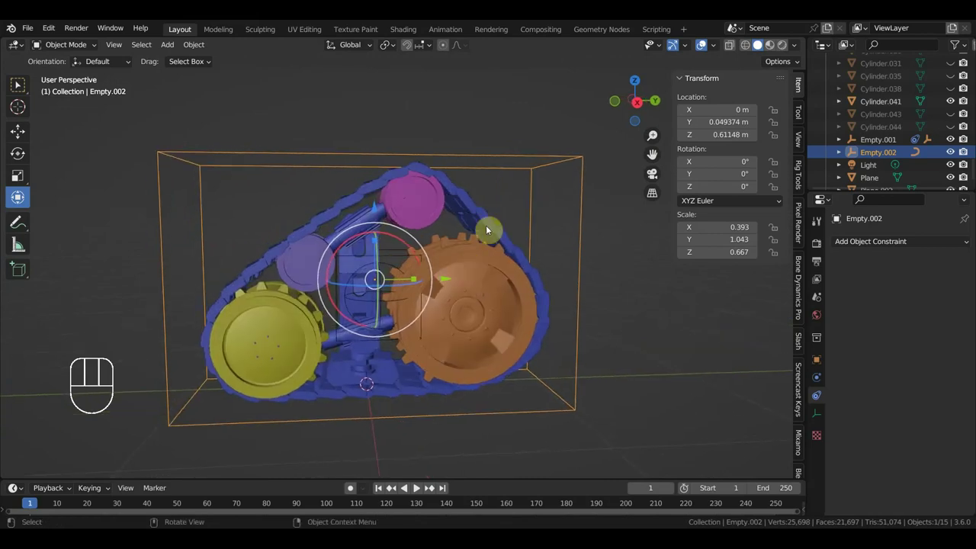
click(480, 213)
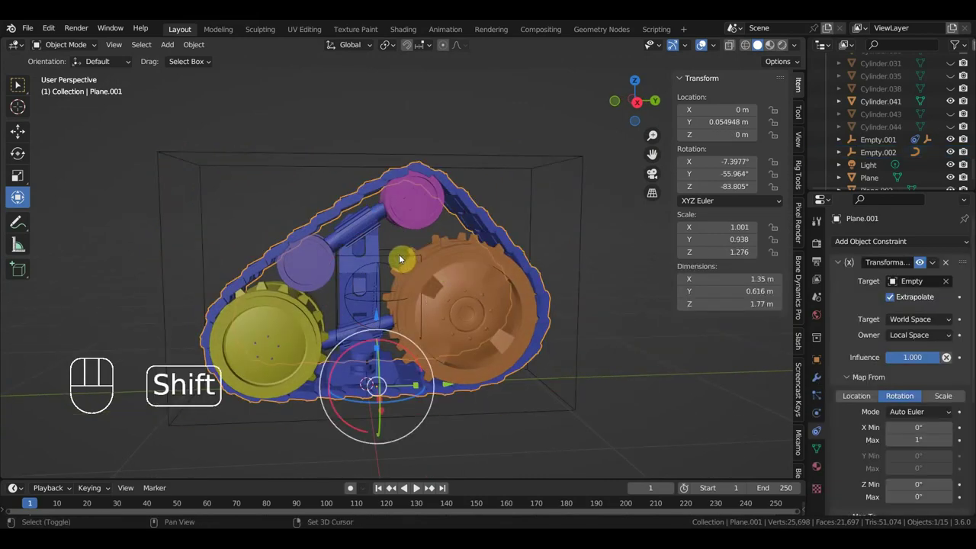
Rework the parenting in side view until Empty.002 is nested under Empty.001
click(397, 257)
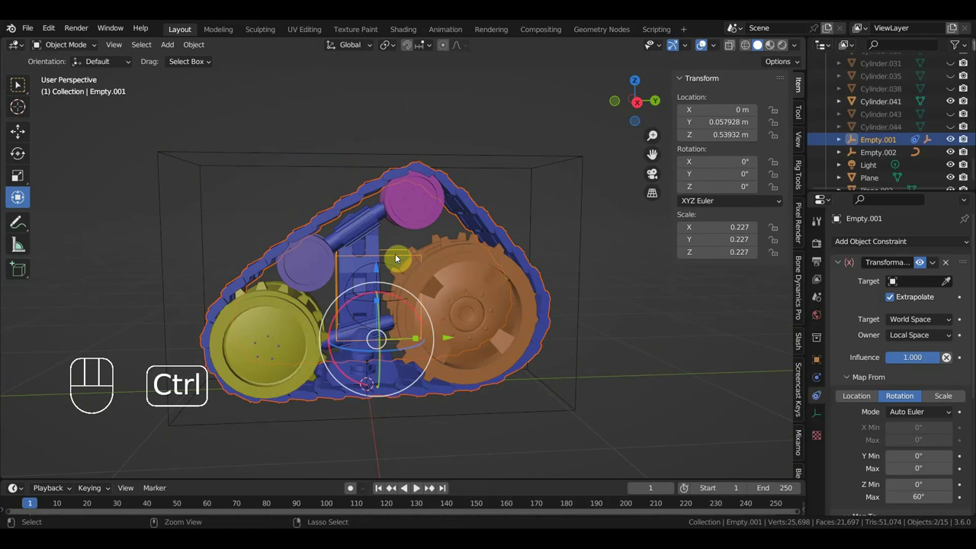
key(ctrl+p)
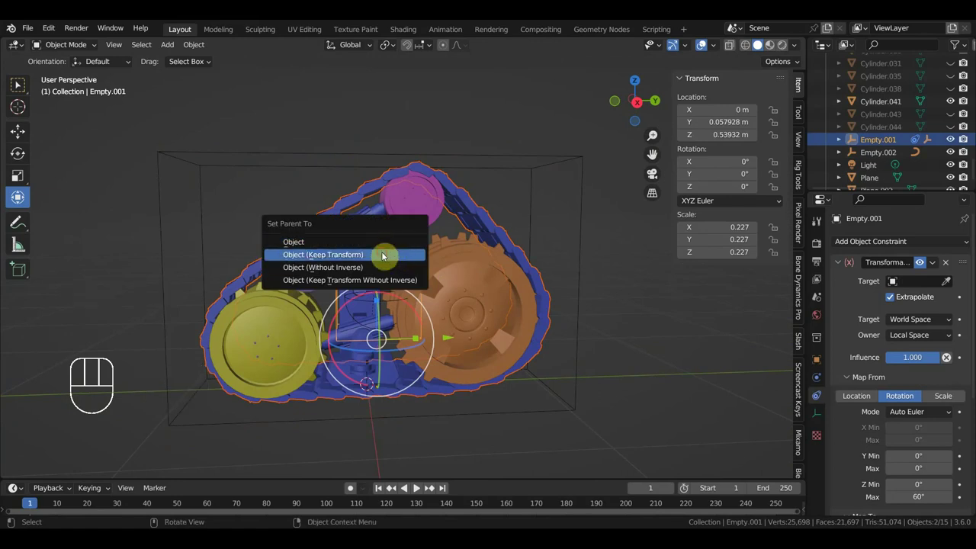
key(KP_3)
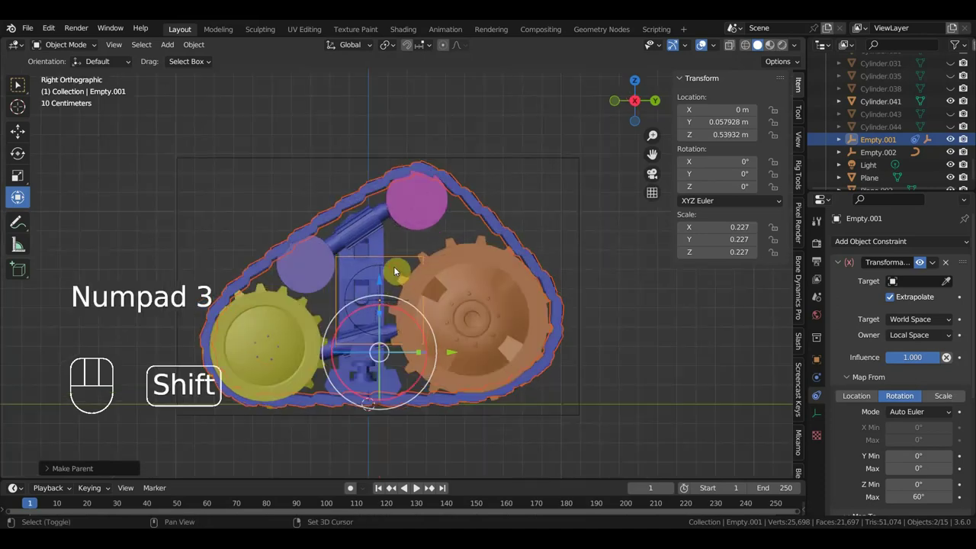
key(ctrl+p)
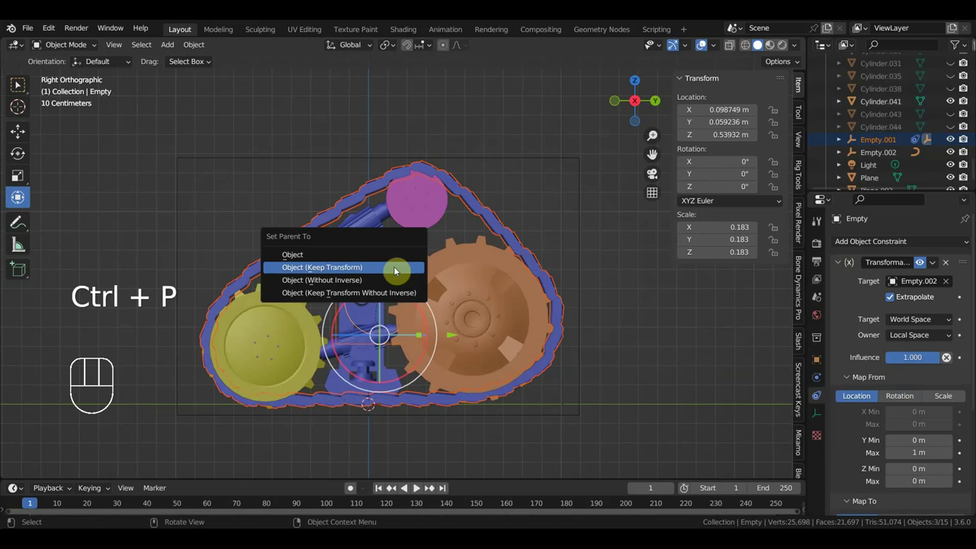
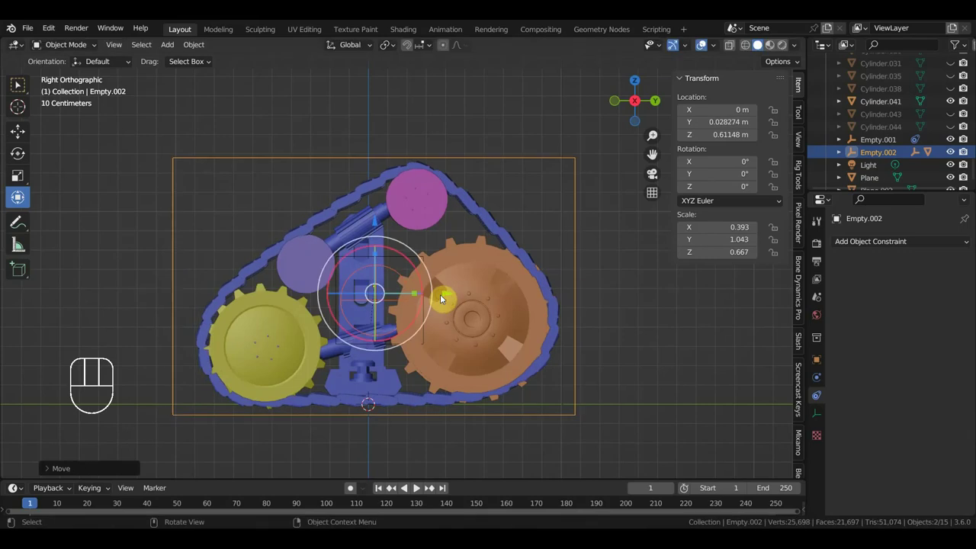
key(ctrl+z)
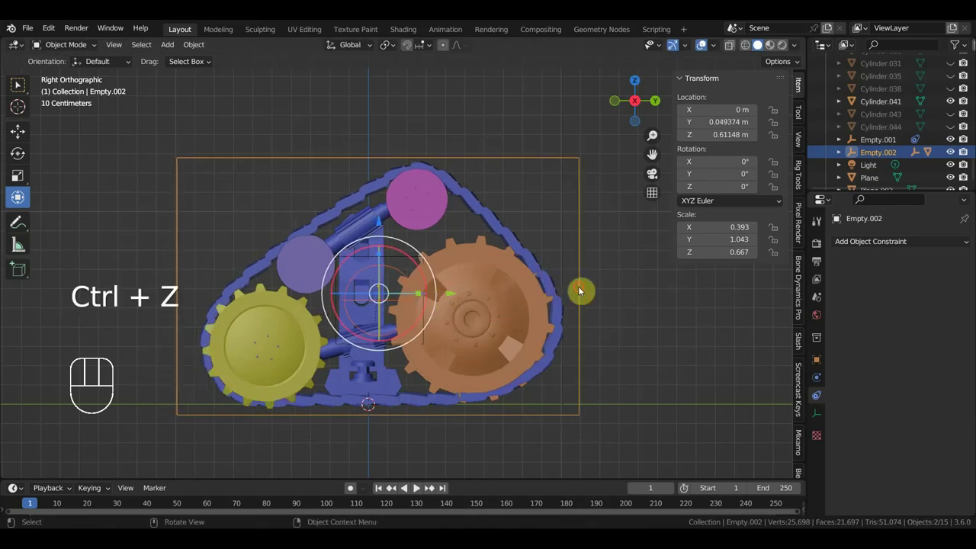
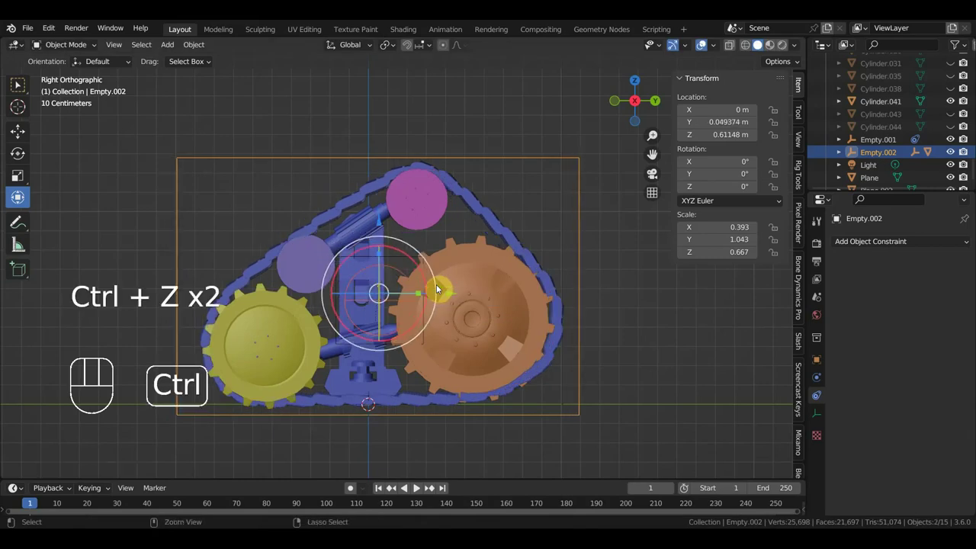
key(ctrl+z)
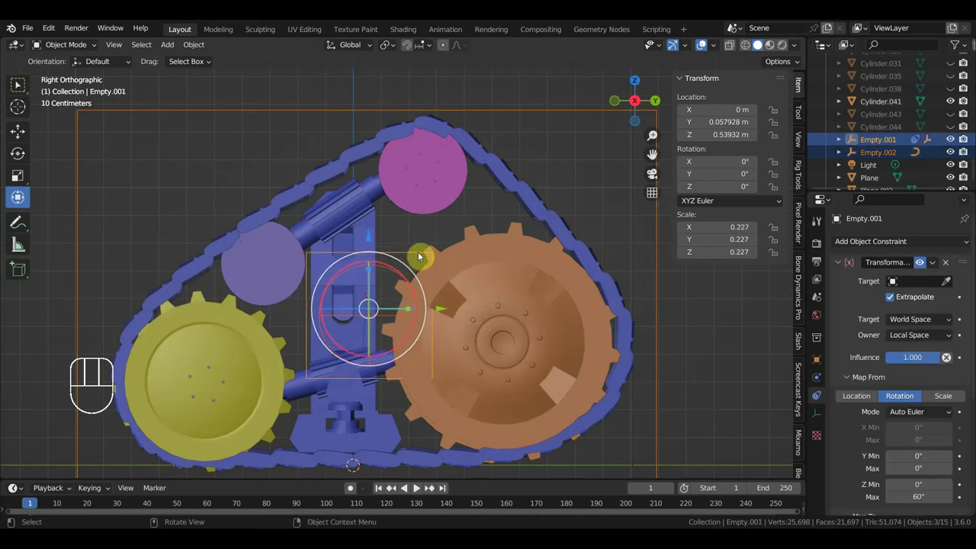
key(ctrl+p)
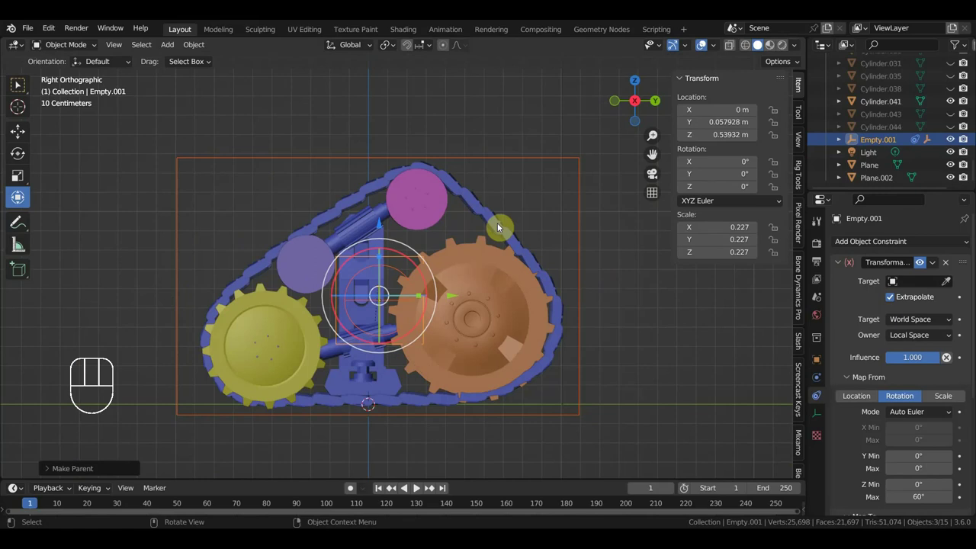
drag(509, 228, 587, 240)
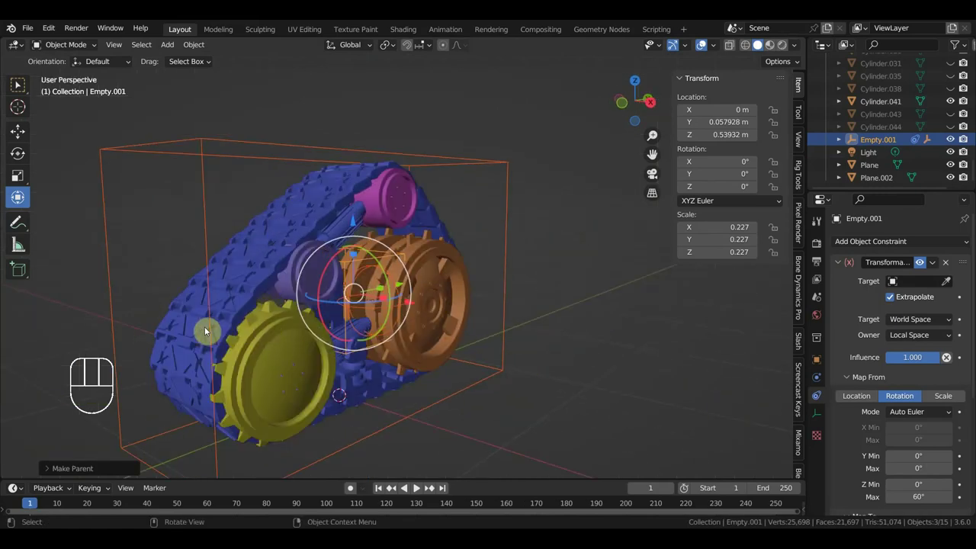
middle_click(237, 330)
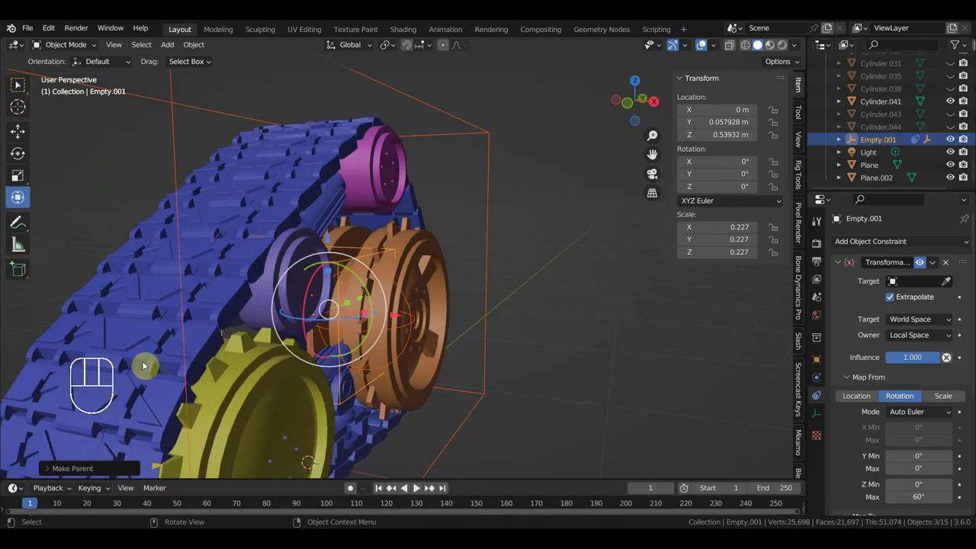
drag(173, 350, 198, 316)
middle_click(217, 331)
middle_click(207, 334)
click(137, 329)
click(131, 325)
click(129, 324)
click(124, 323)
click(120, 321)
click(124, 331)
click(126, 333)
click(133, 306)
drag(200, 292, 149, 302)
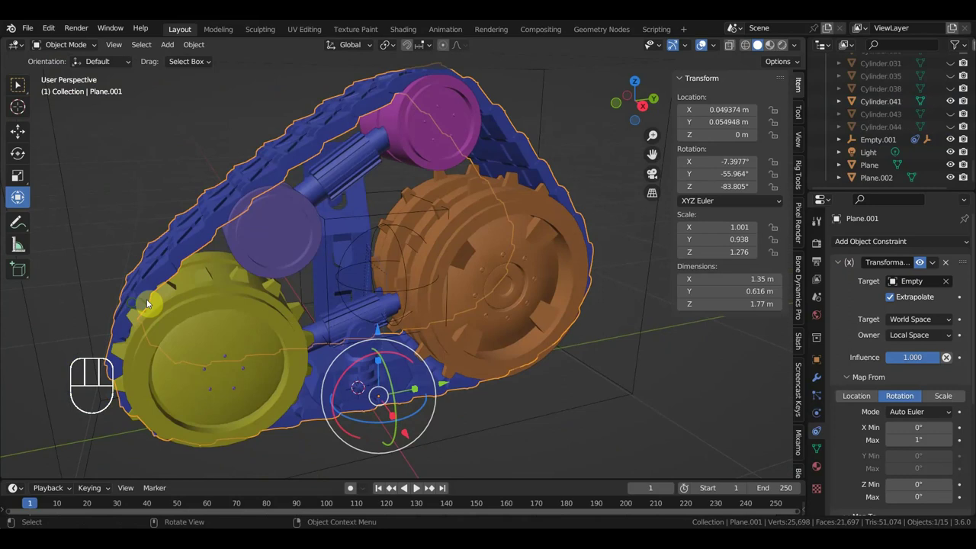
drag(382, 287, 245, 307)
drag(318, 312, 135, 304)
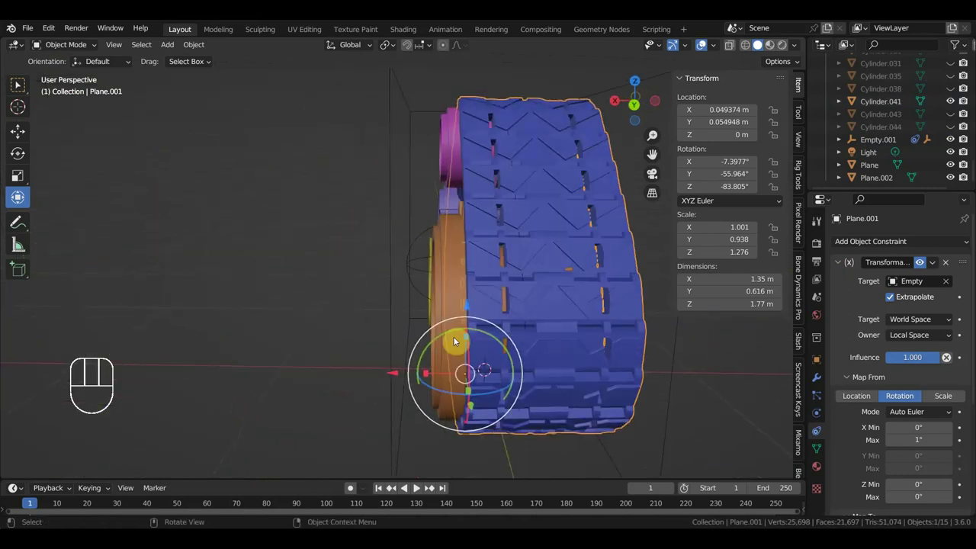
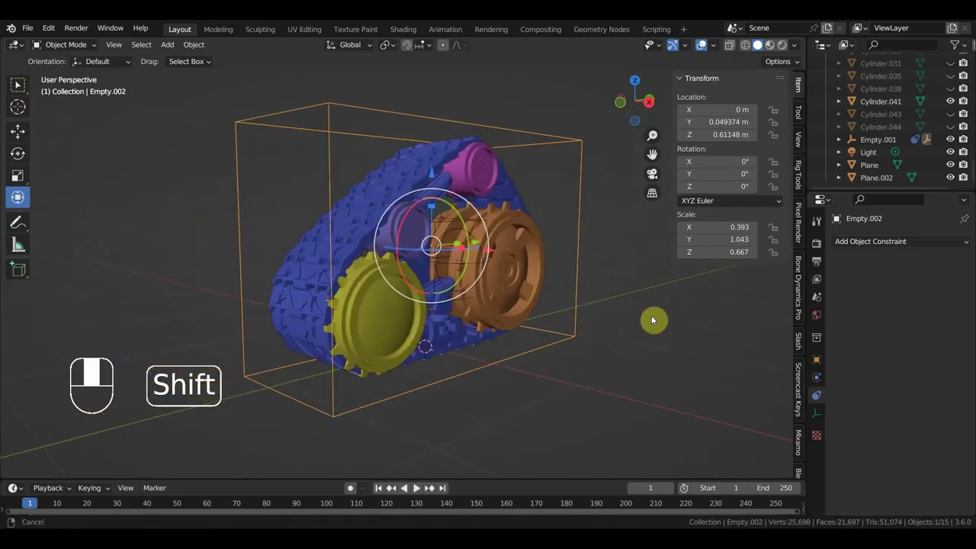
Parent the location control empty to rotation control Empty.001, keeping transforms
key(KP_3)
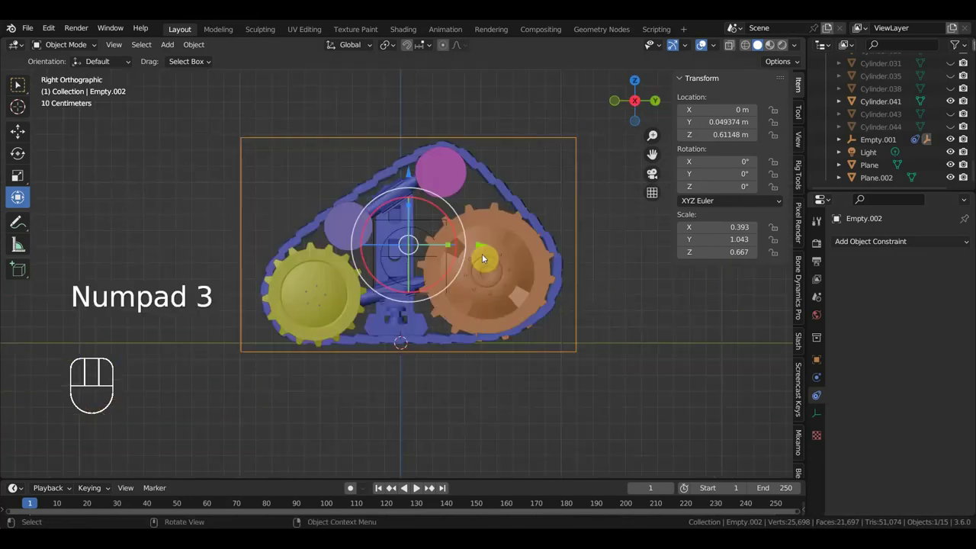
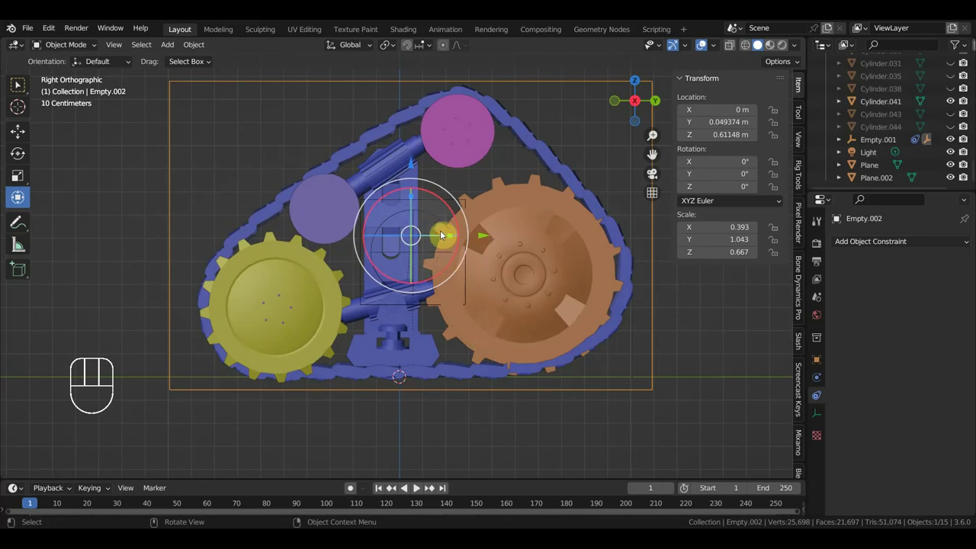
click(438, 219)
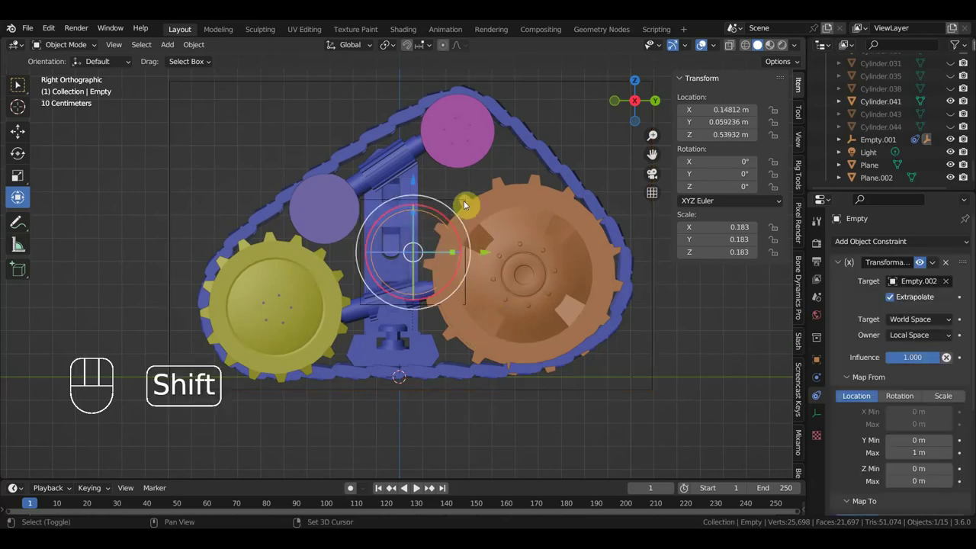
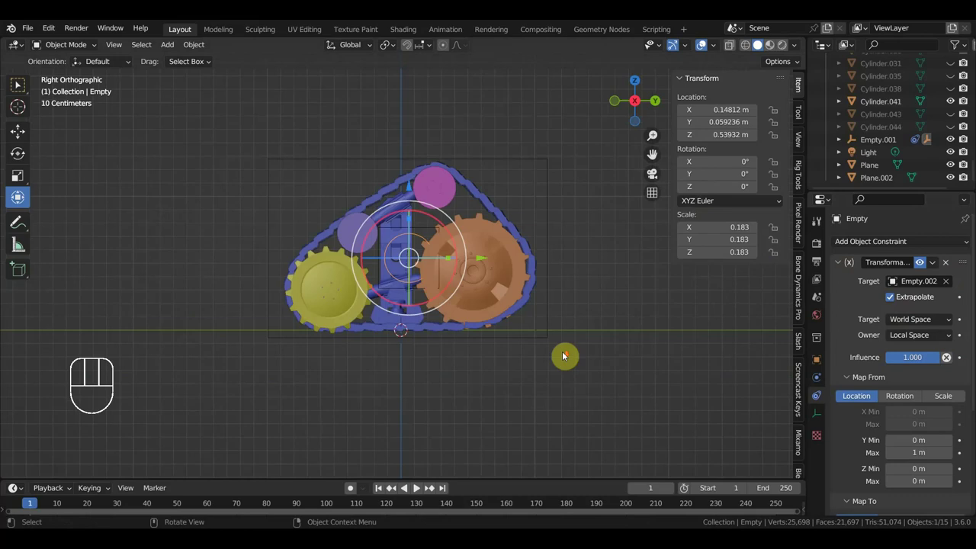
click(546, 231)
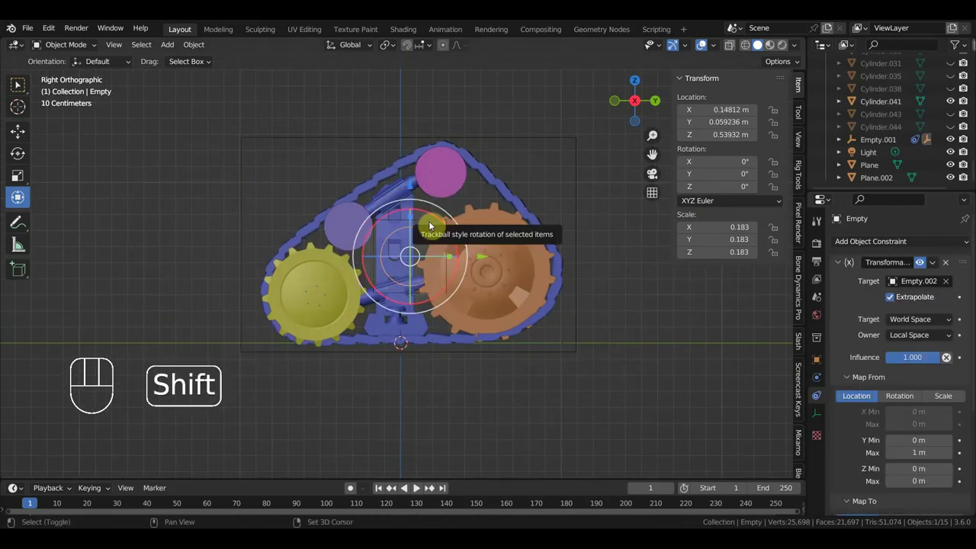
click(431, 223)
key(ctrl+p)
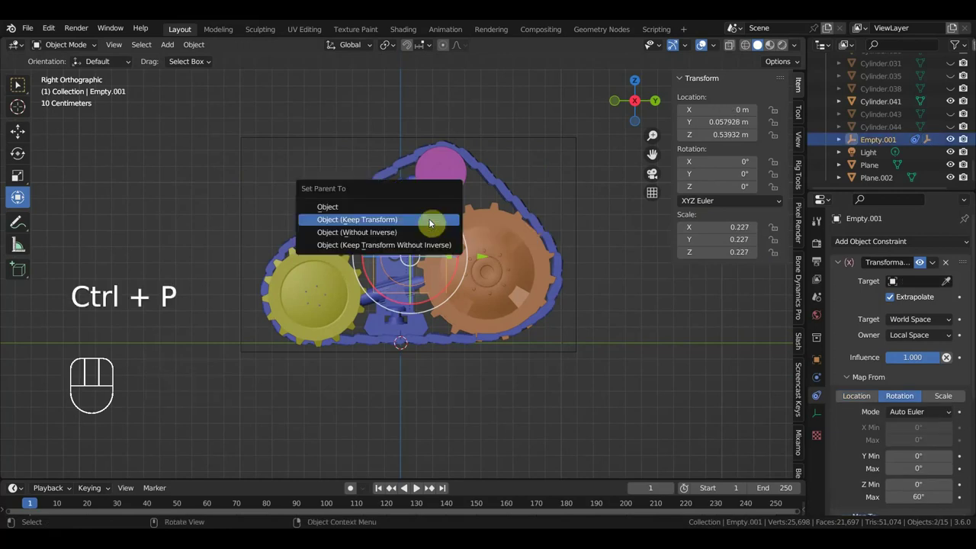
drag(564, 289, 424, 305)
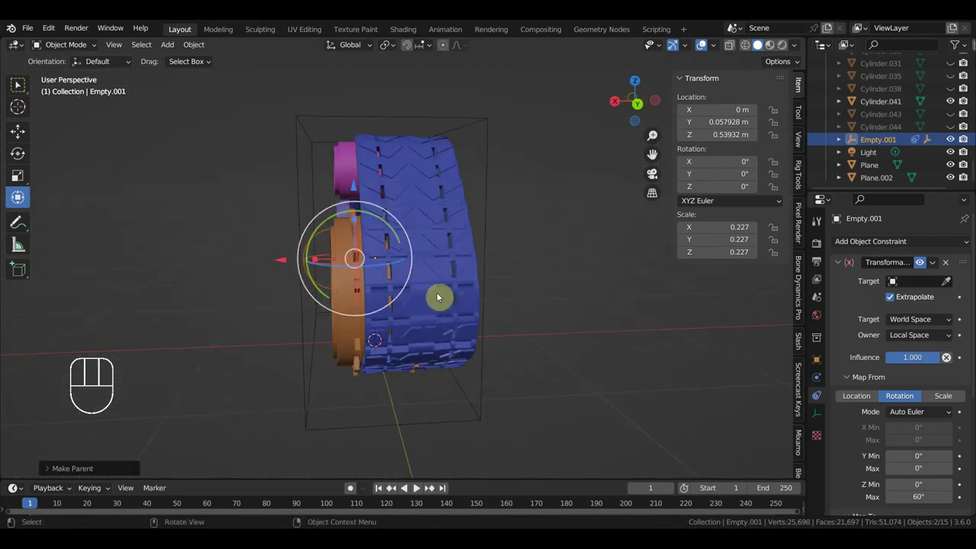
Test-move the location control empty from front and side views, restoring it to 0.049 m
middle_click(434, 278)
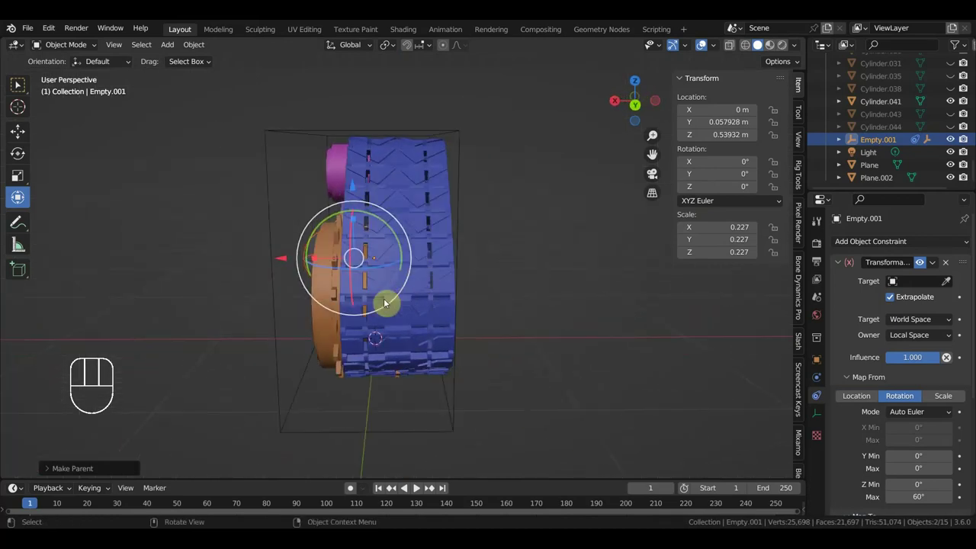
drag(360, 200, 499, 201)
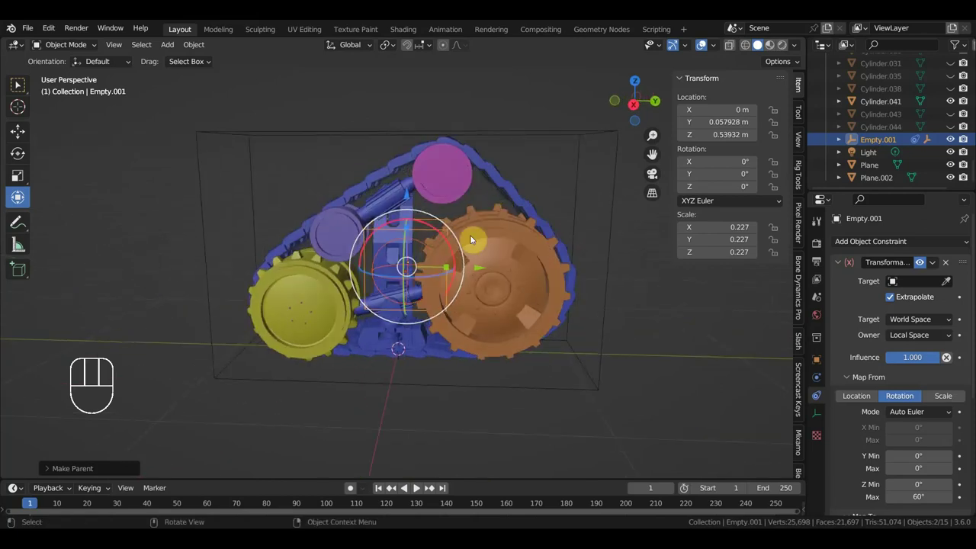
drag(483, 269, 494, 289)
key(ctrl+z)
key(KP_1)
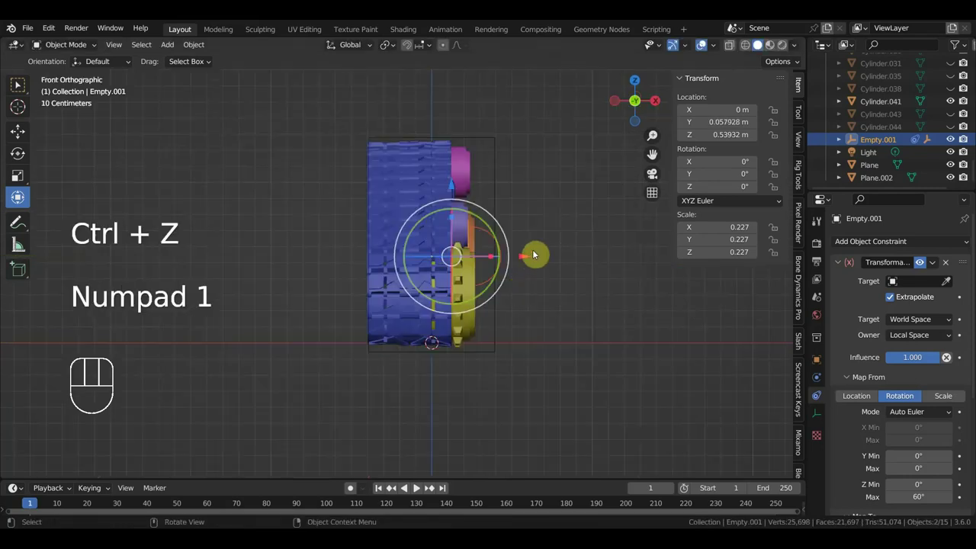
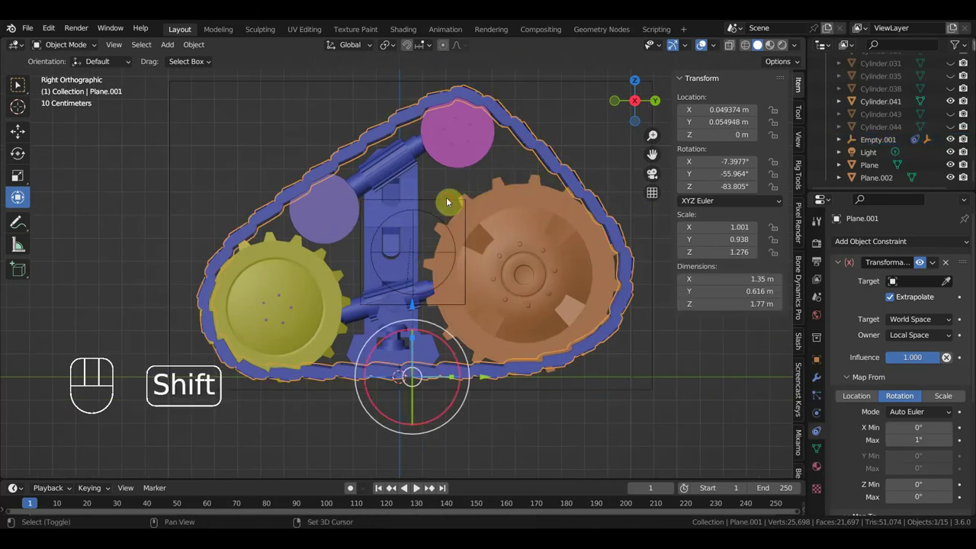
key(ctrl+p)
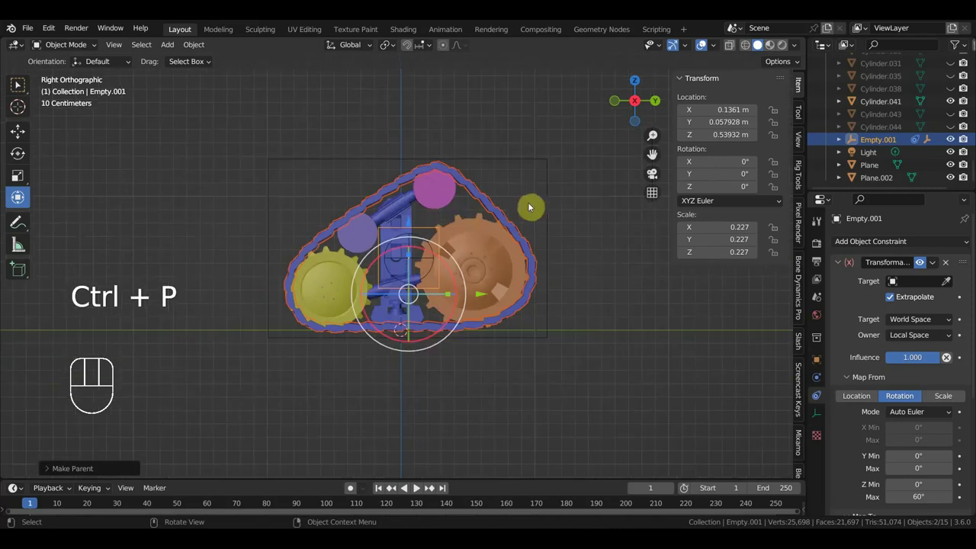
drag(483, 247, 477, 267)
key(ctrl+z)
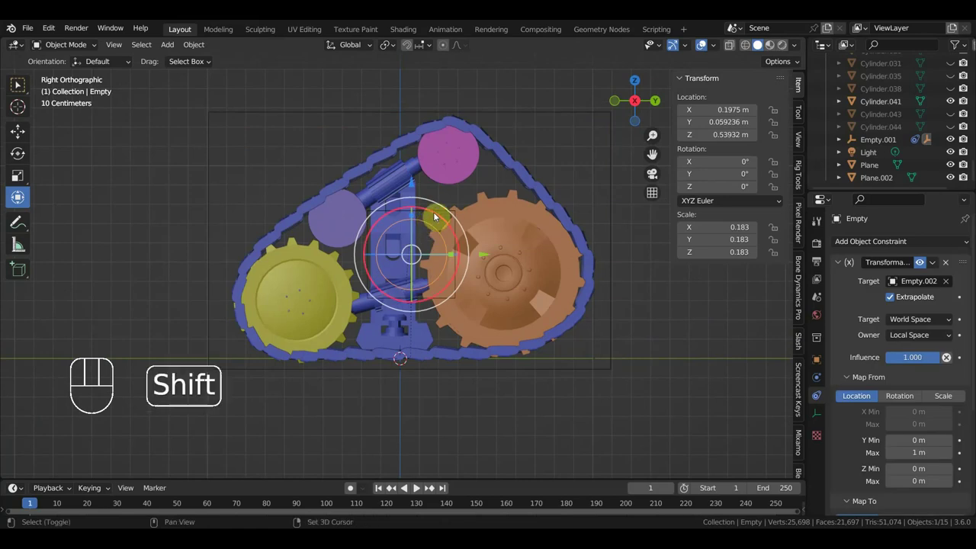
Pick Empty.002 as the Transformation constraint target with the eyedropper and test-move it along Y
click(443, 212)
key(ctrl+z)
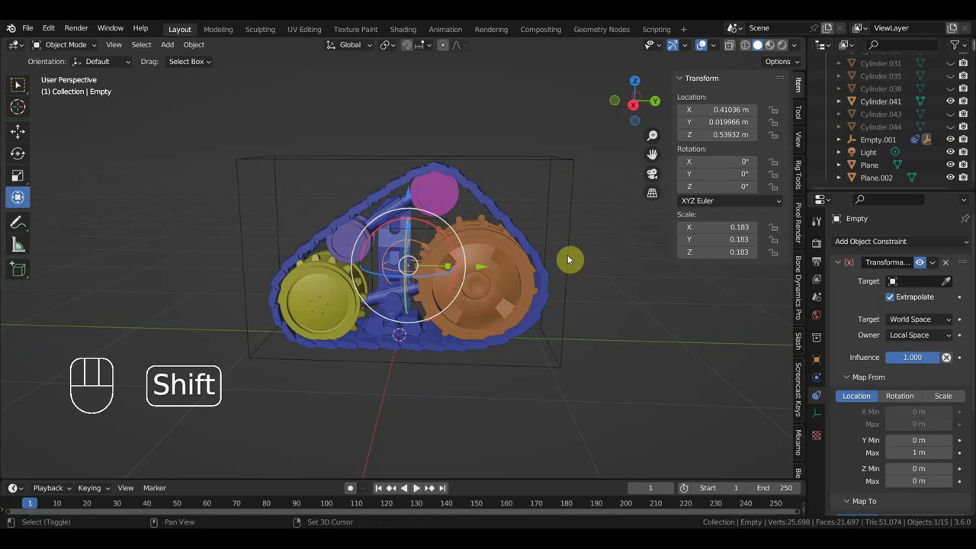
click(570, 258)
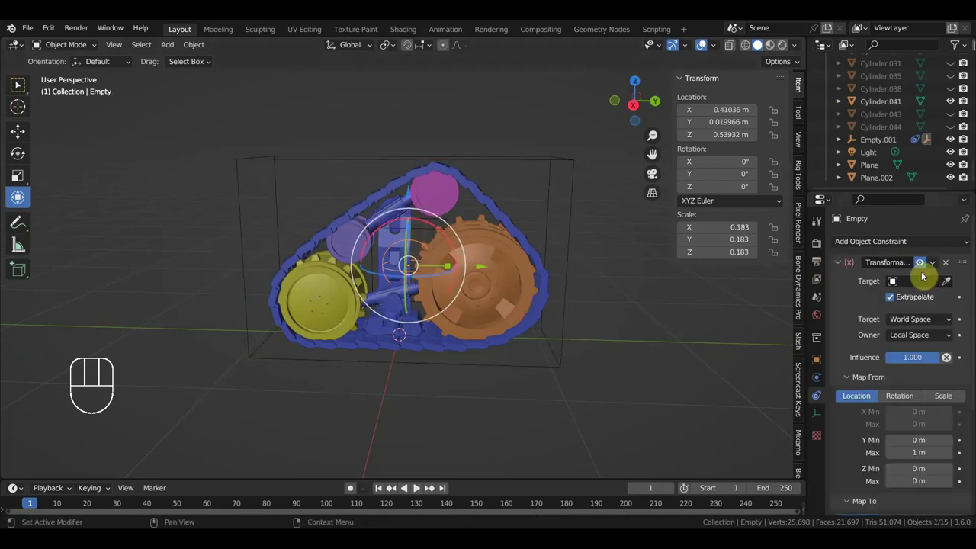
click(947, 286)
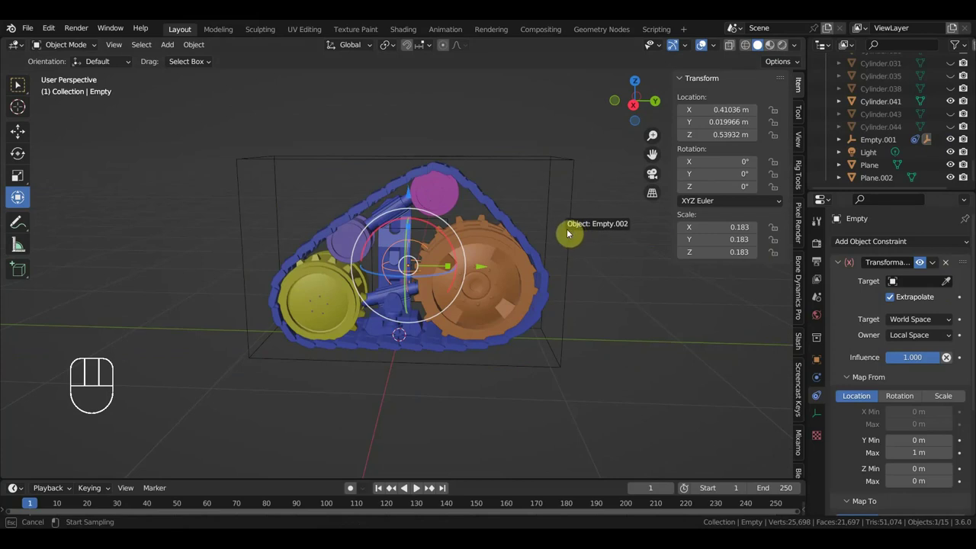
drag(487, 269, 514, 273)
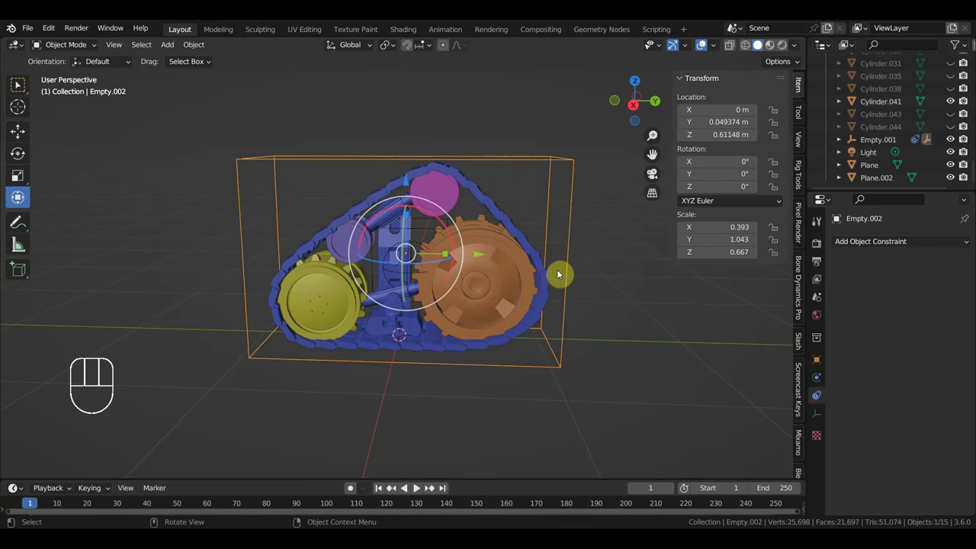
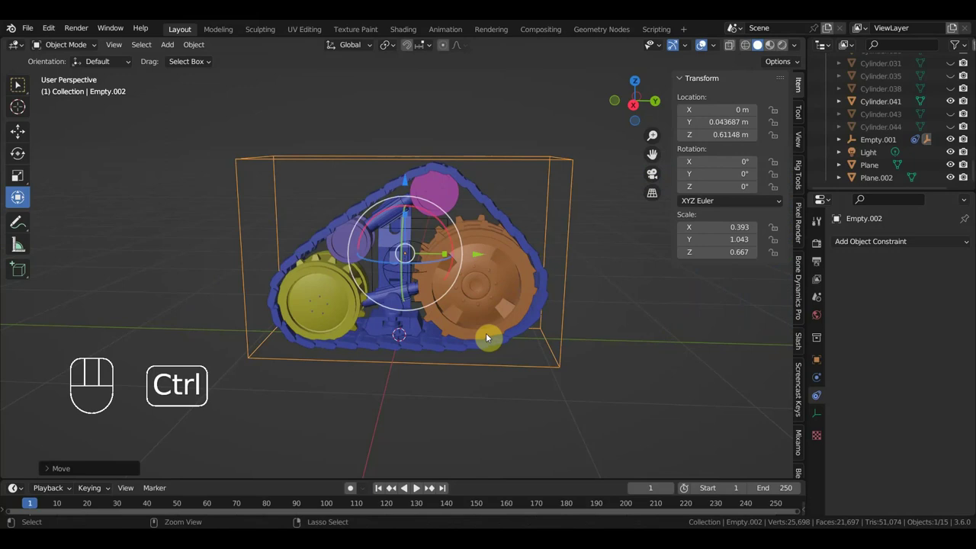
key(ctrl+z)
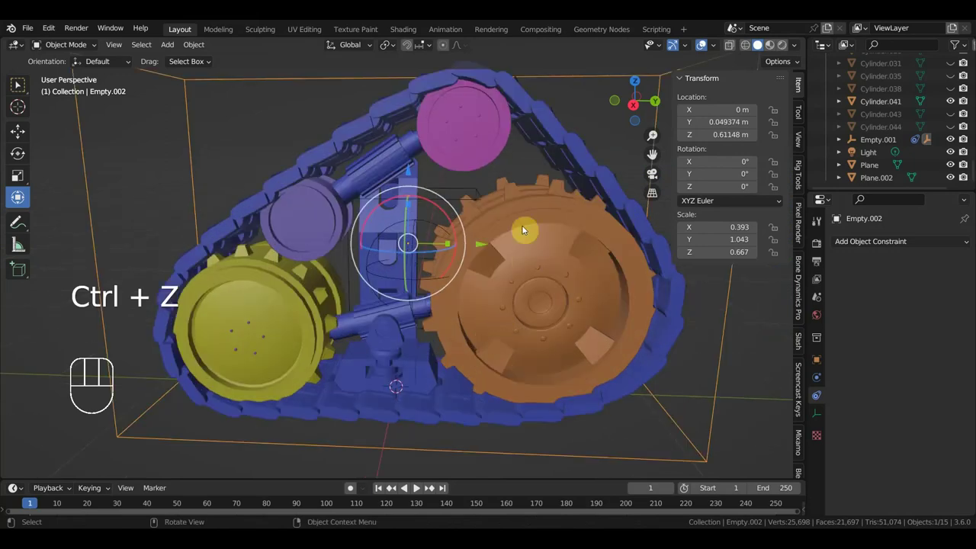
Parent the track plane Plane.001 to the location control Empty
click(555, 141)
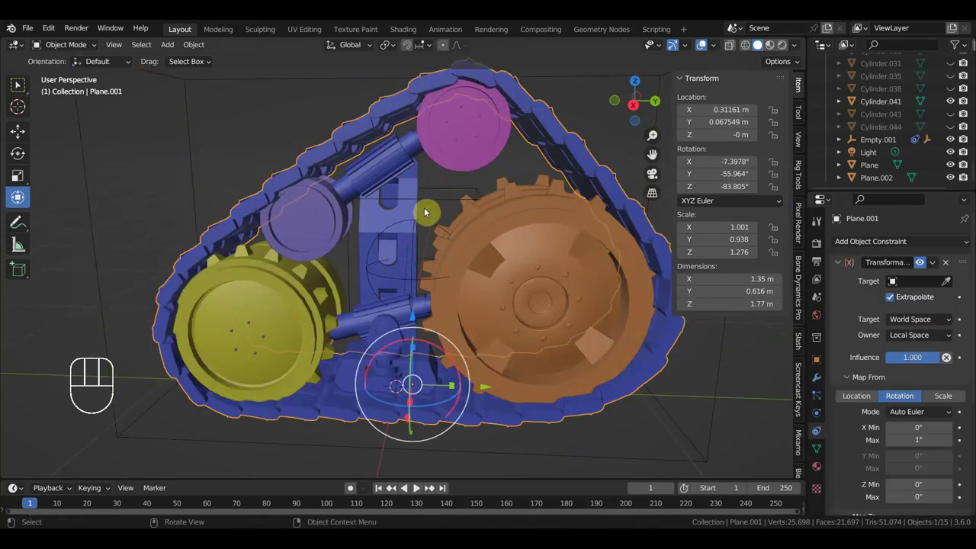
click(424, 222)
key(ctrl+p)
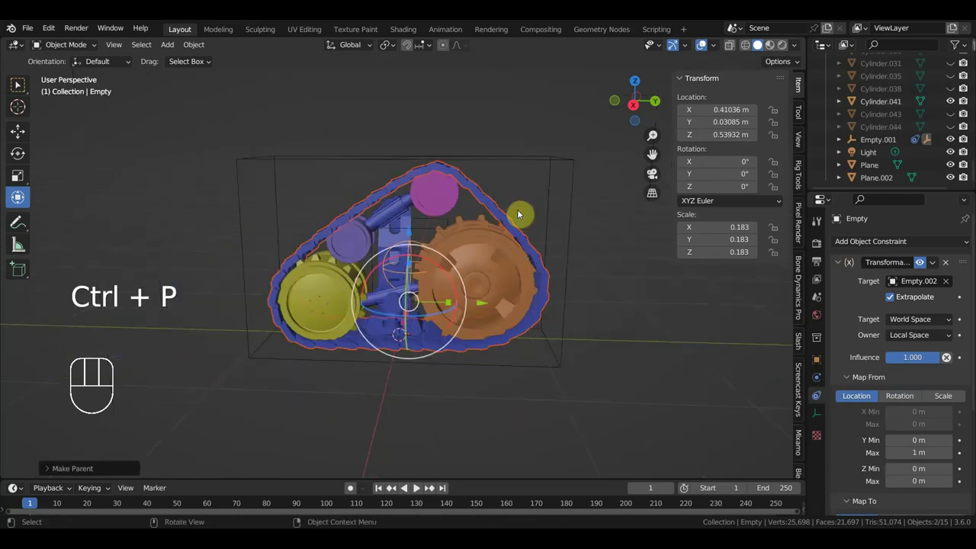
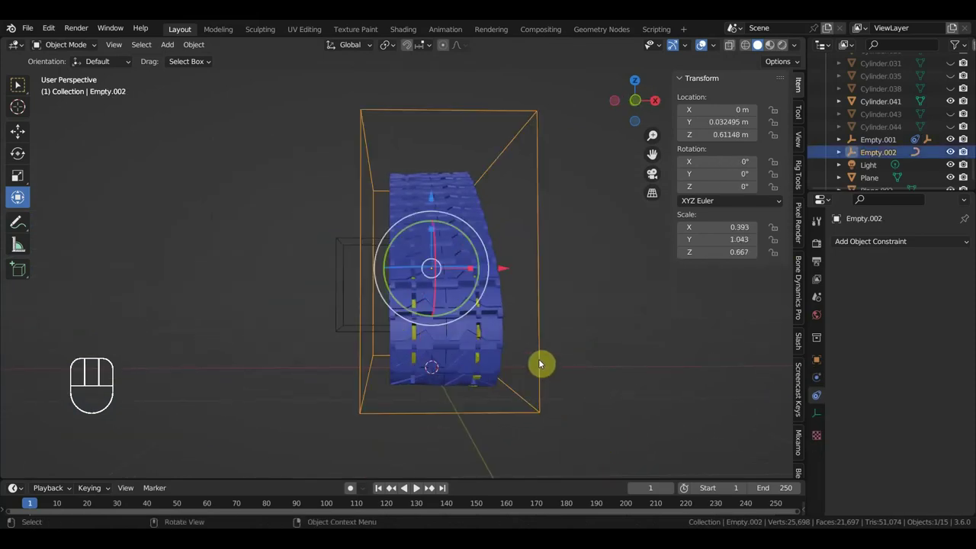
Test-rotate the control empties from top view and undo each trial rotation
key(KP_7)
key(r)
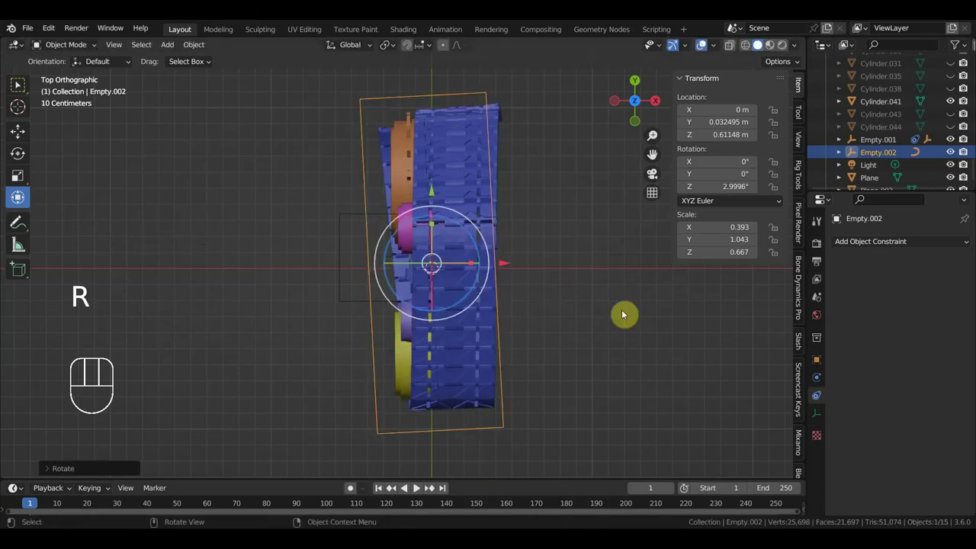
key(ctrl+z)
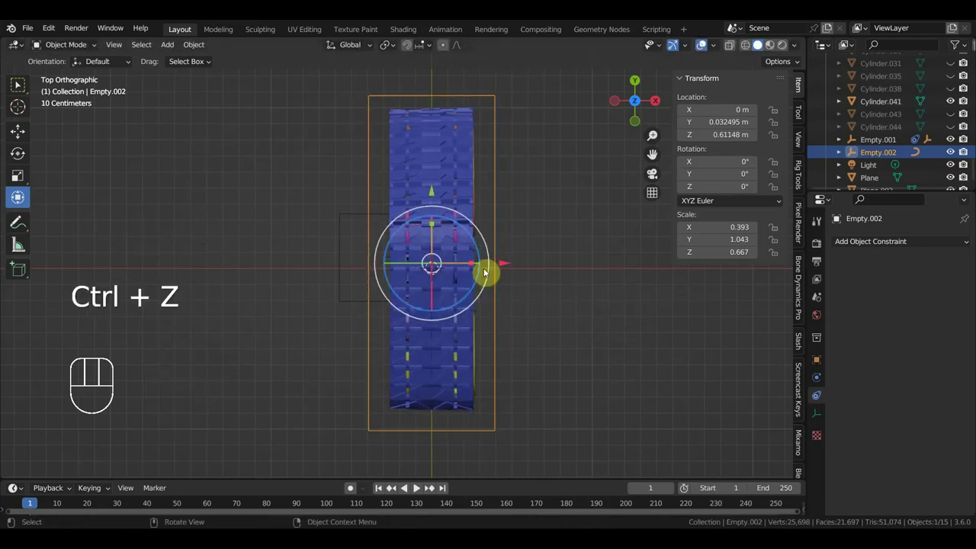
click(352, 219)
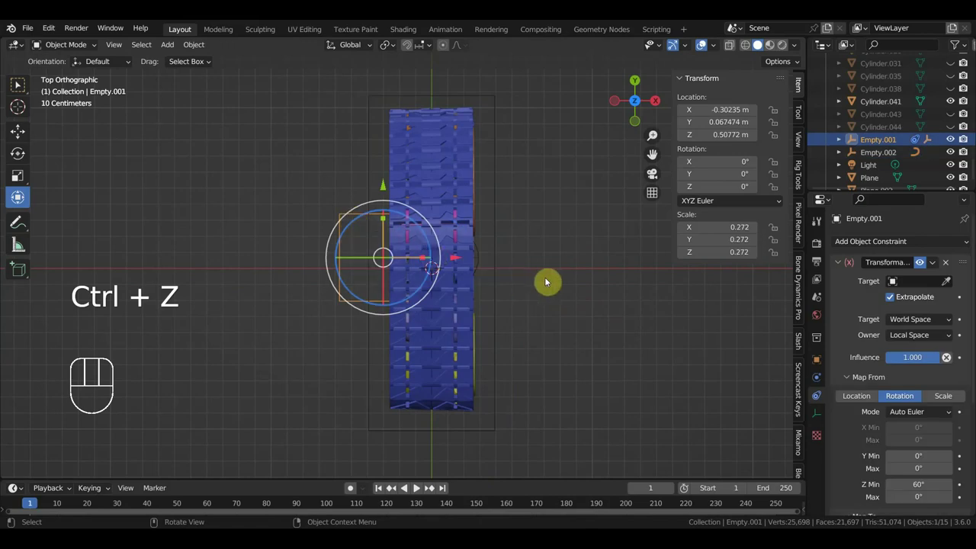
key(r)
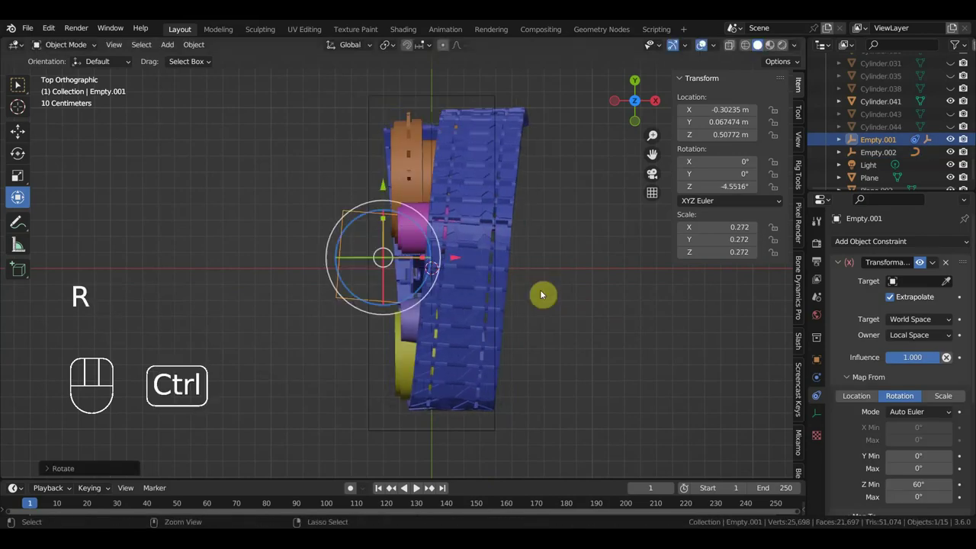
key(ctrl+z)
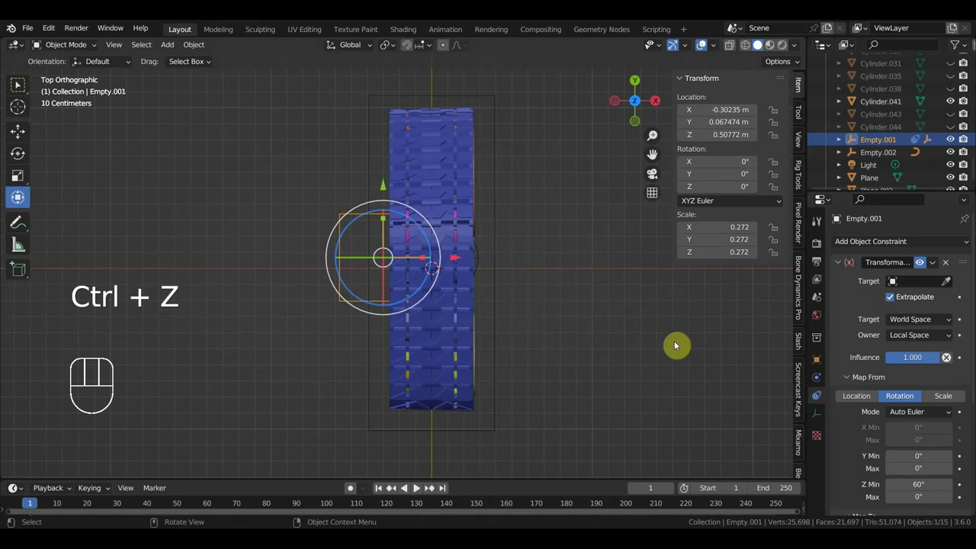
Test-move Empty.002, rotate both control empties together, then unhide the whole robot
drag(506, 278, 441, 197)
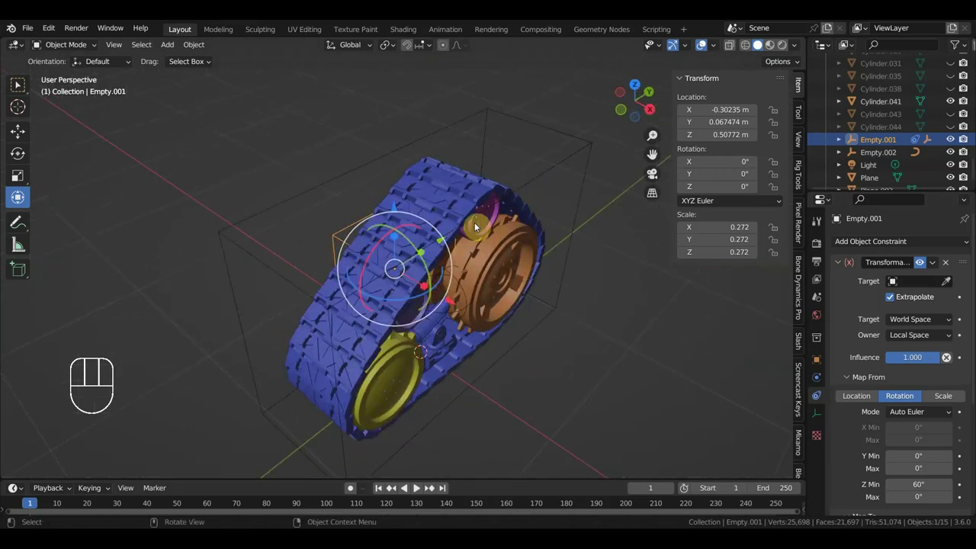
drag(491, 249, 458, 211)
drag(484, 269, 486, 298)
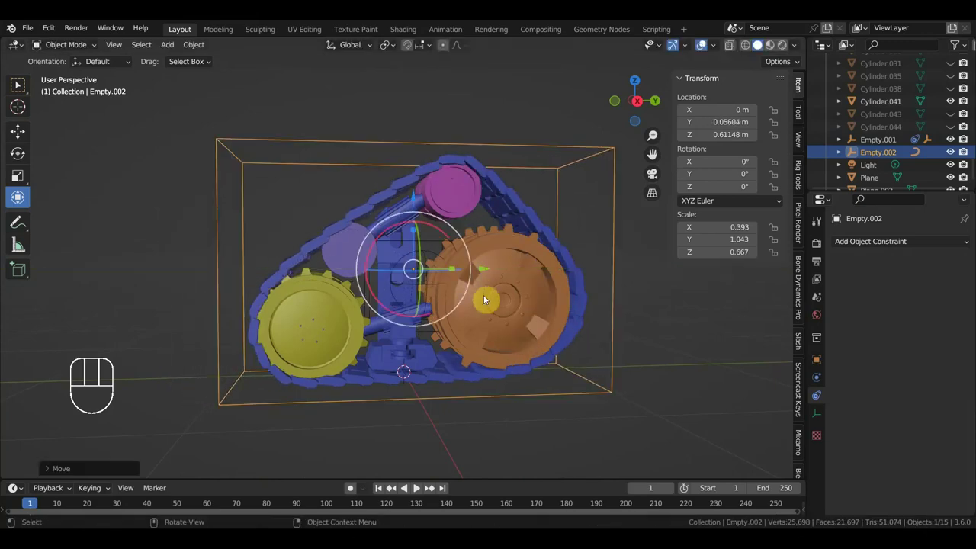
key(ctrl+z)
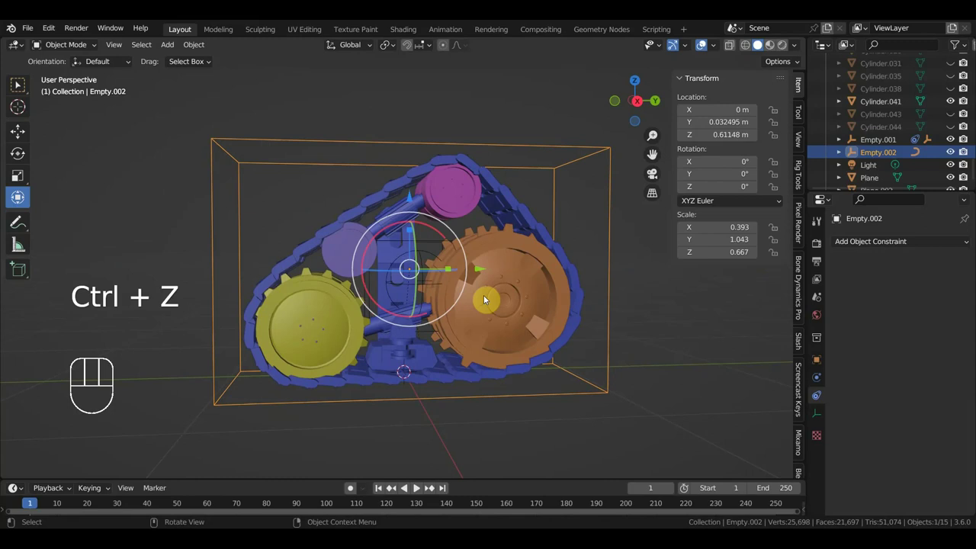
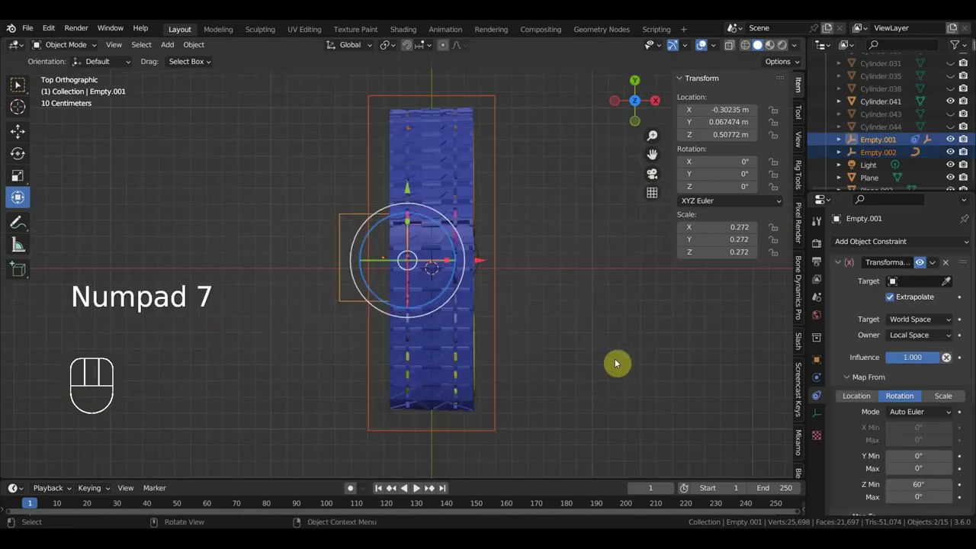
key(r)
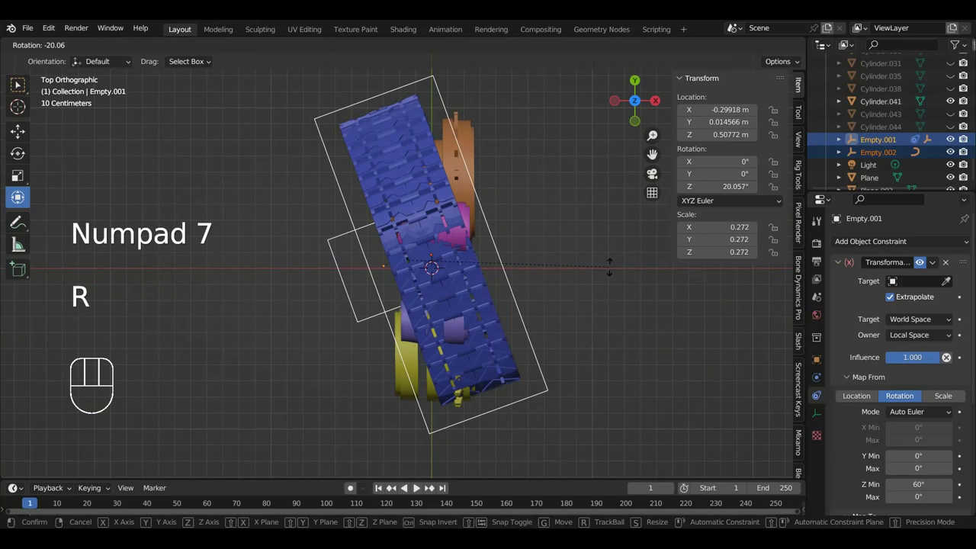
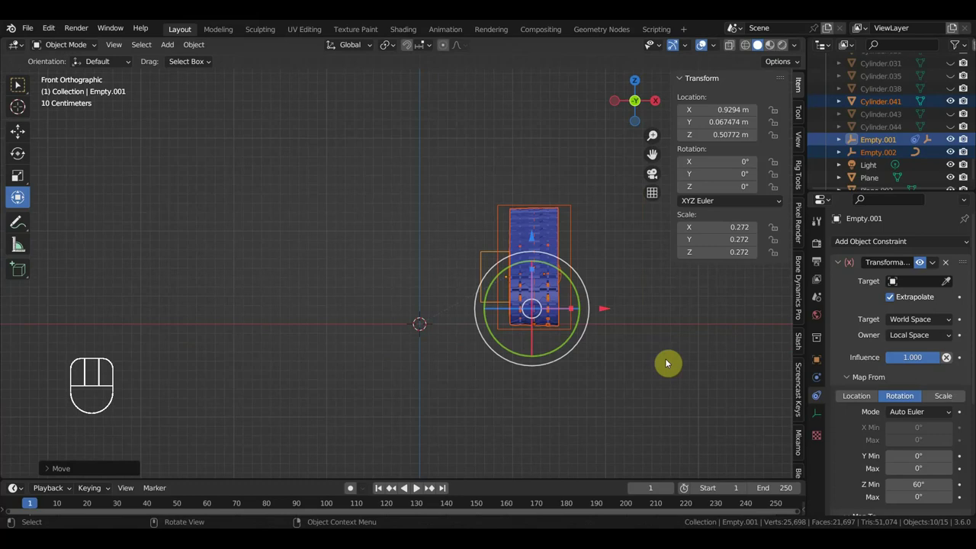
key(alt+h)
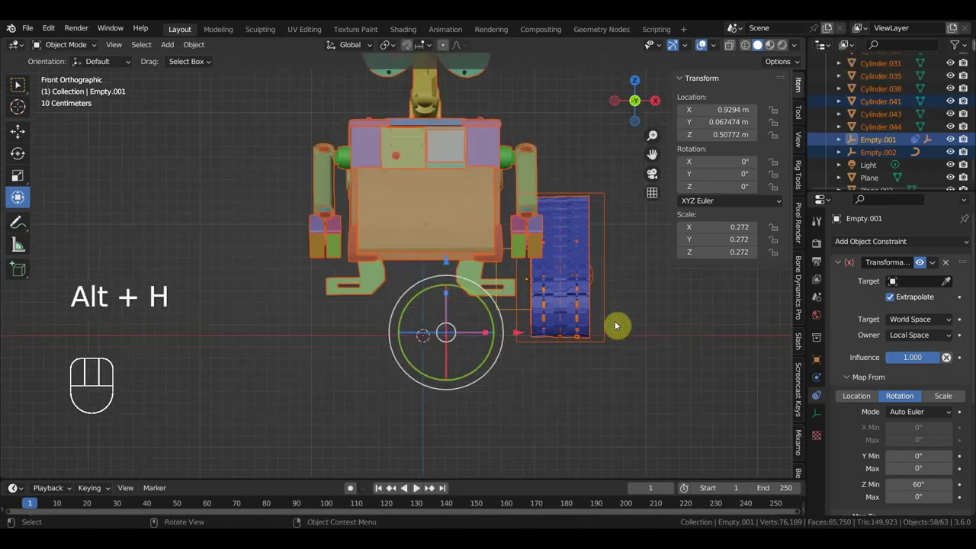
drag(610, 322, 556, 173)
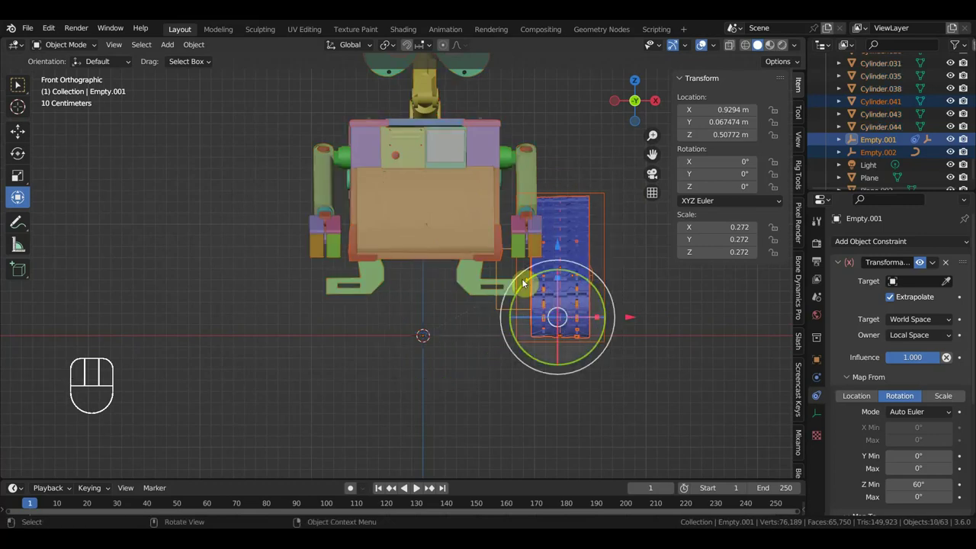
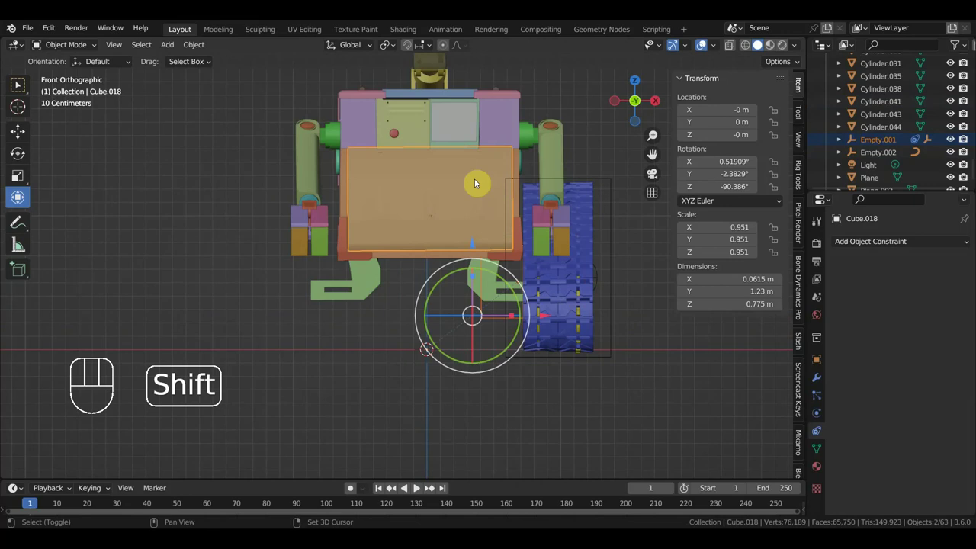
Make the Cube body the Object parent of the rear track control Empty.002
drag(602, 200, 332, 272)
drag(321, 298, 290, 277)
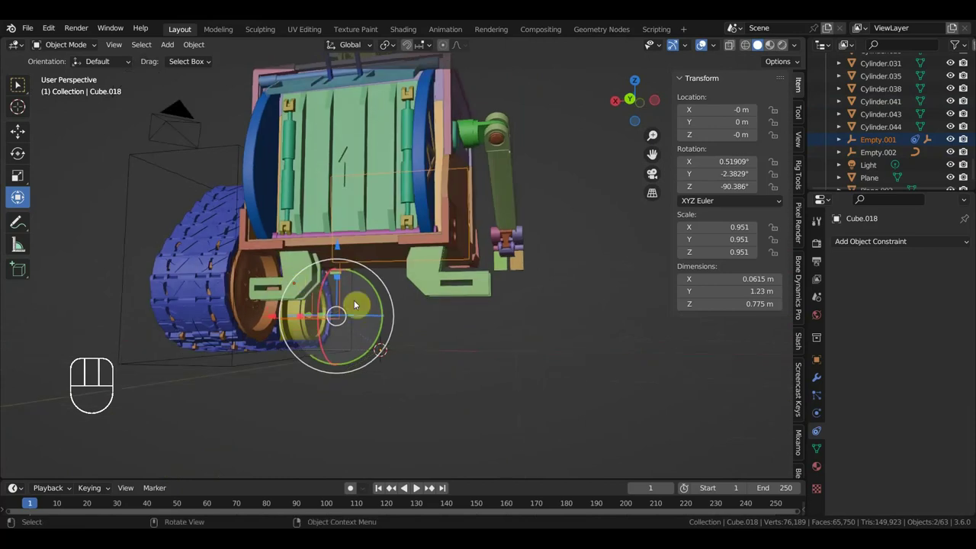
click(356, 299)
drag(358, 304, 392, 323)
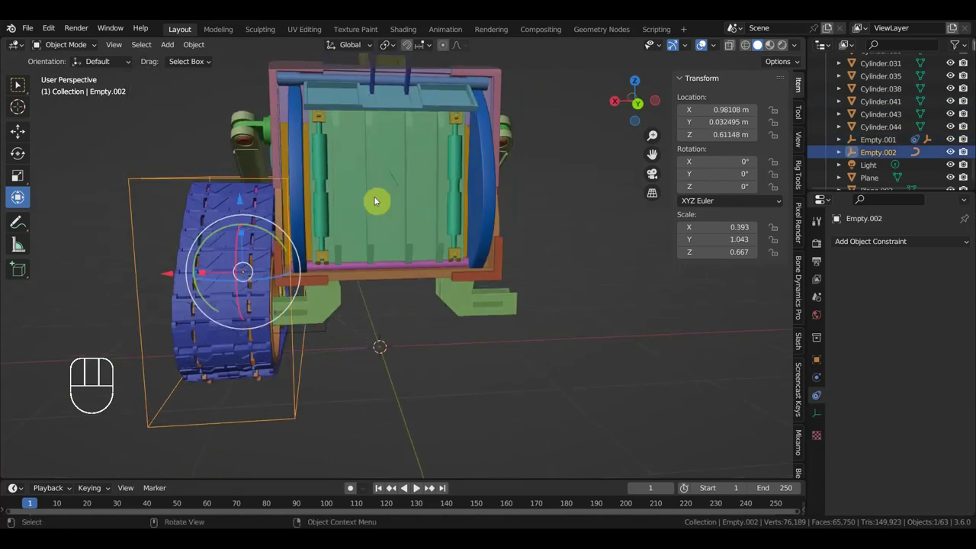
drag(473, 241, 486, 239)
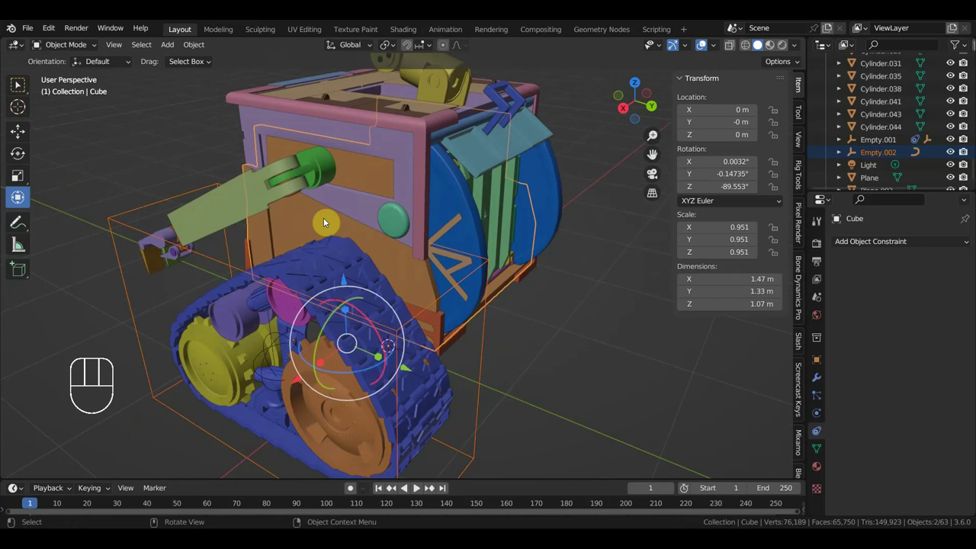
key(ctrl+p)
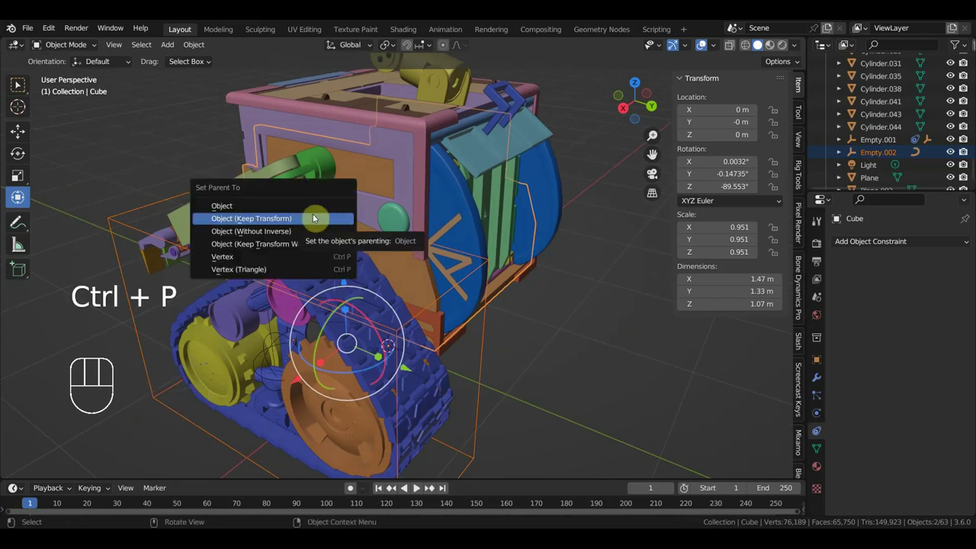
drag(434, 337, 461, 309)
click(331, 269)
Parent Empty.001 to the Cube body as well, then rotate the body in top view to check they follow
drag(294, 307, 296, 275)
click(286, 202)
key(ctrl+p)
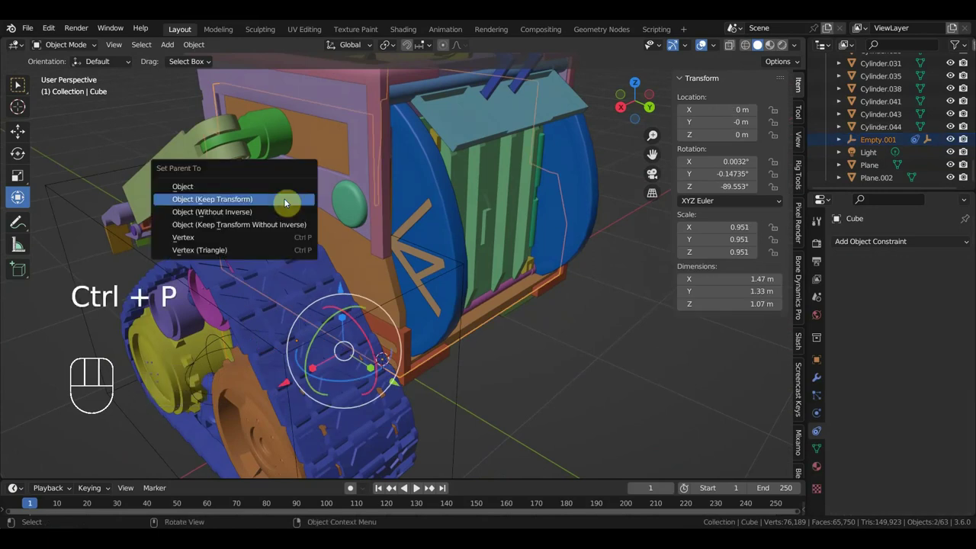
drag(323, 262, 345, 271)
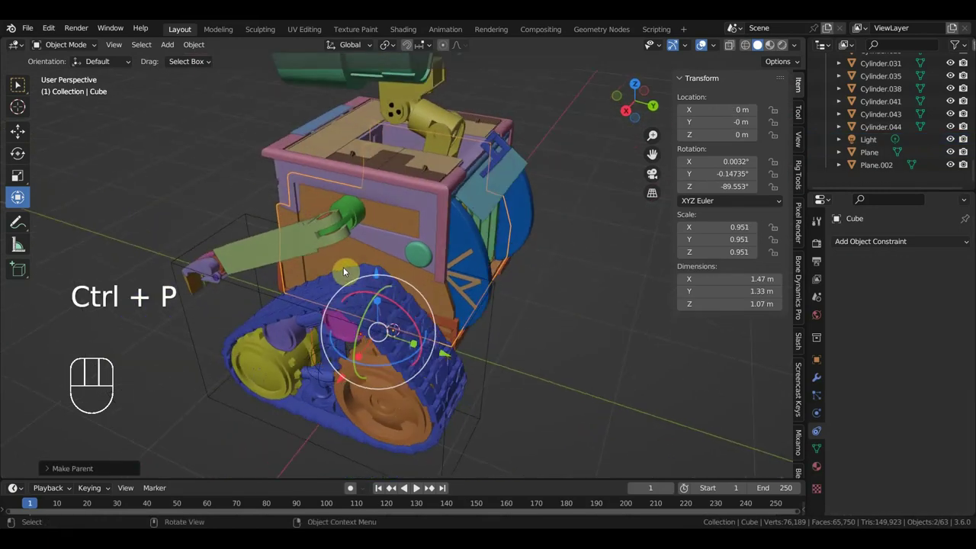
click(346, 255)
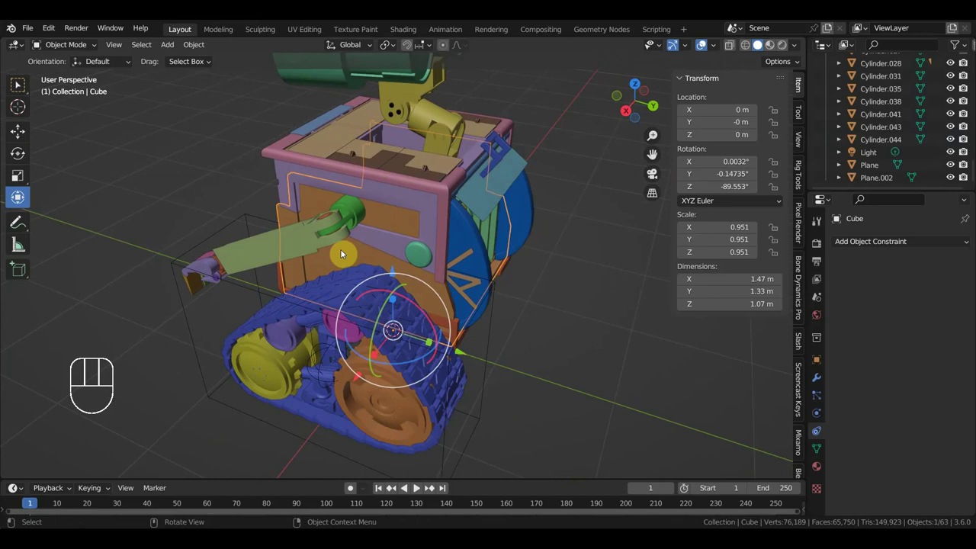
key(KP_7)
key(r)
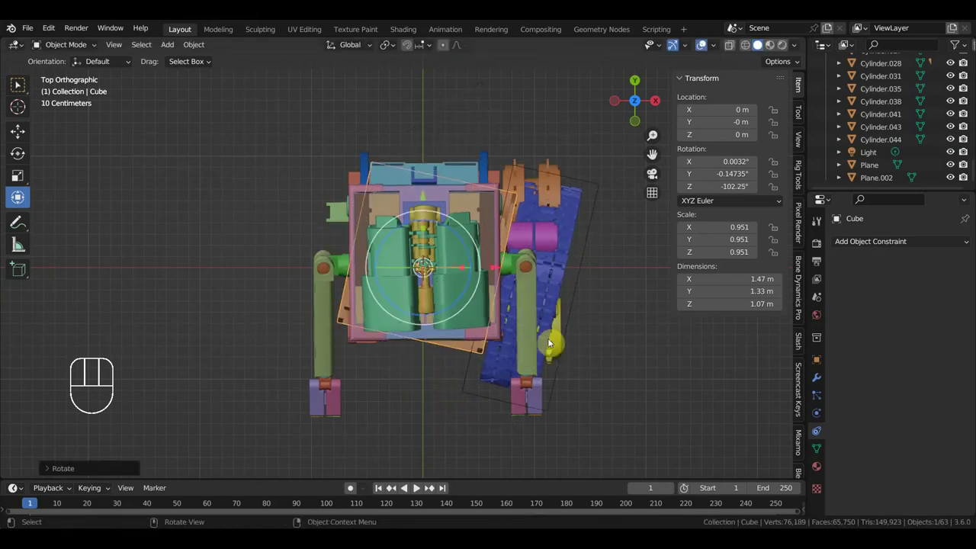
Undo the Cube rotation back to -89.55° Z and move to a side orthographic view of the track
key(ctrl+z)
drag(576, 328, 554, 203)
key(KP_1)
drag(522, 286, 417, 295)
middle_click(413, 297)
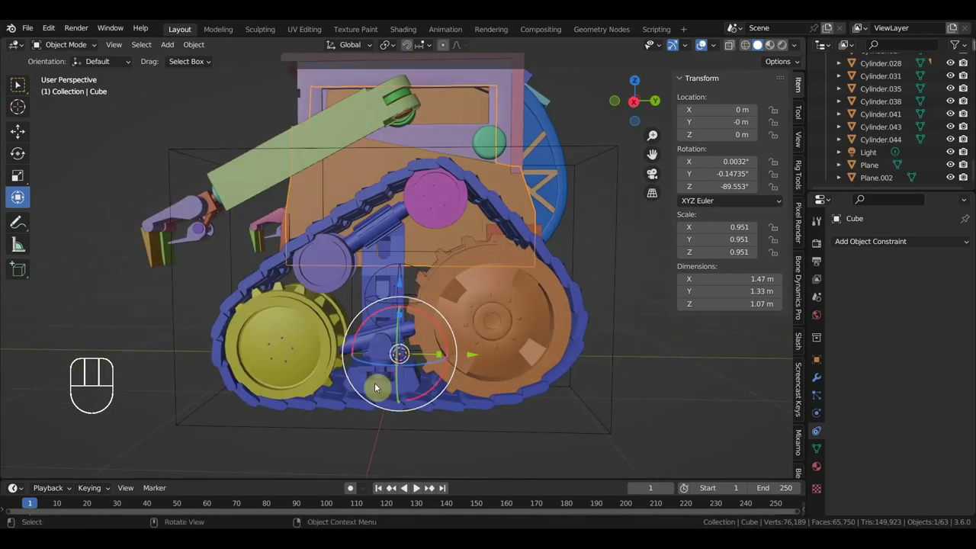
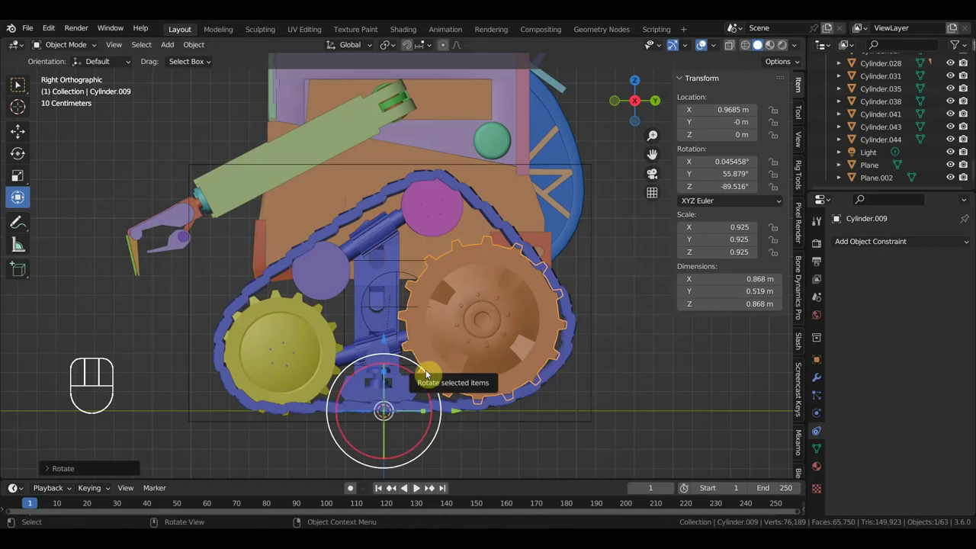
Refine Cylinder.009's Y rotation, move it into the track loop, and select the body cube
key(ctrl+z)
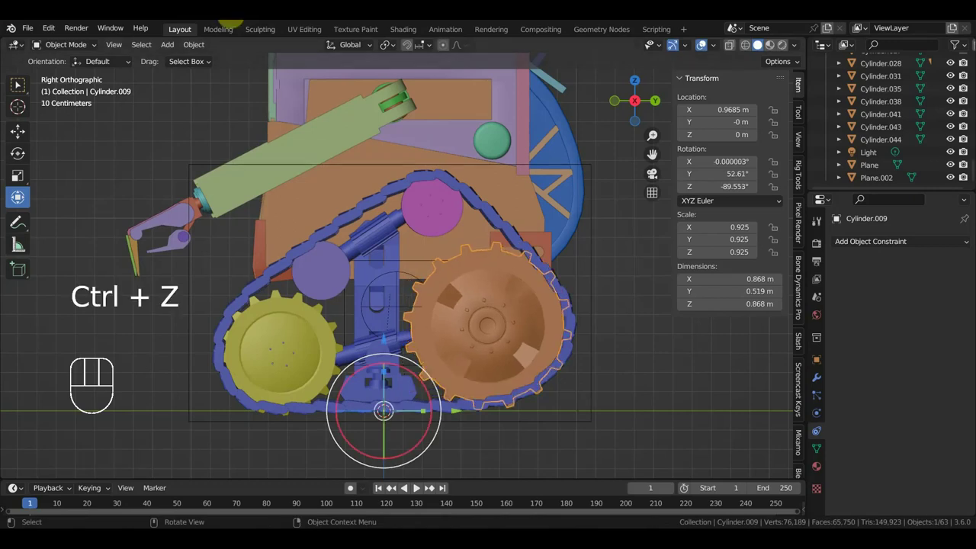
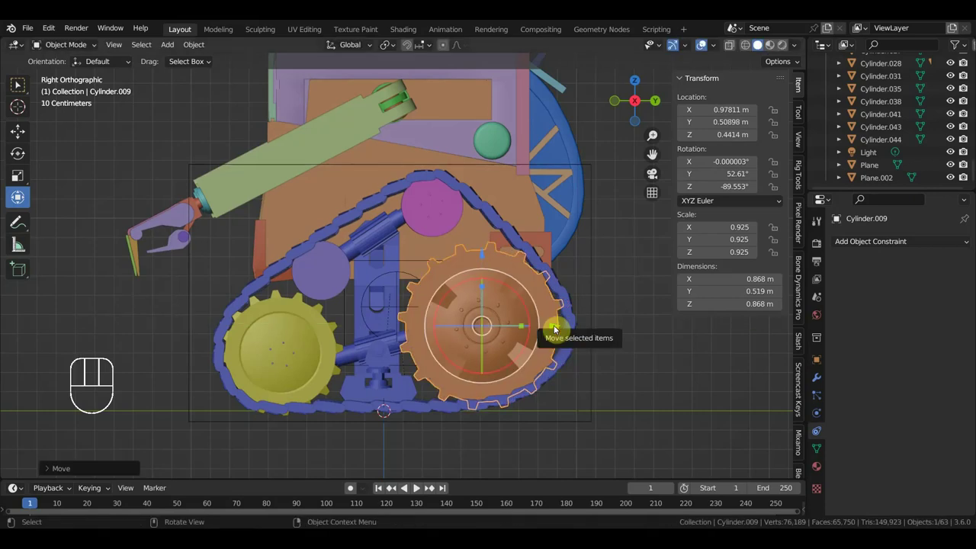
key(ctrl+z)
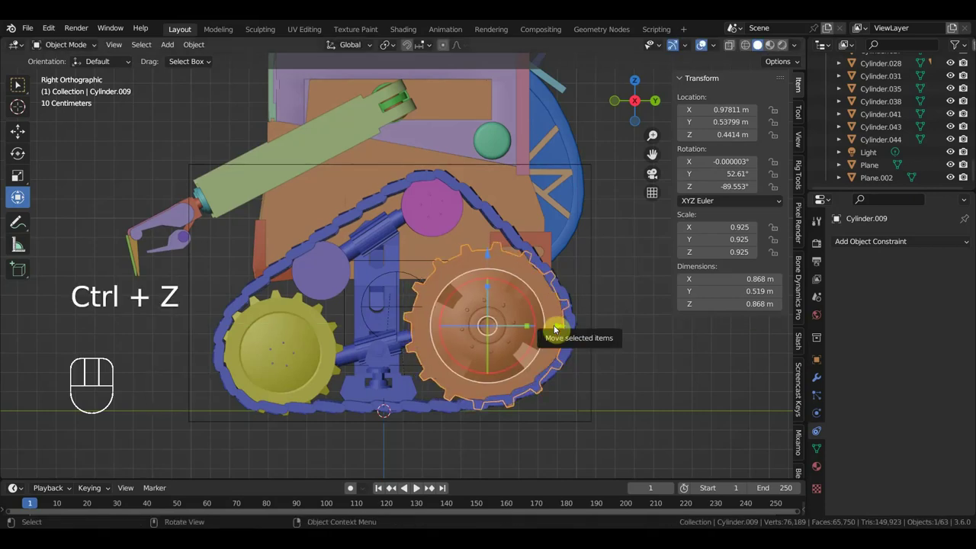
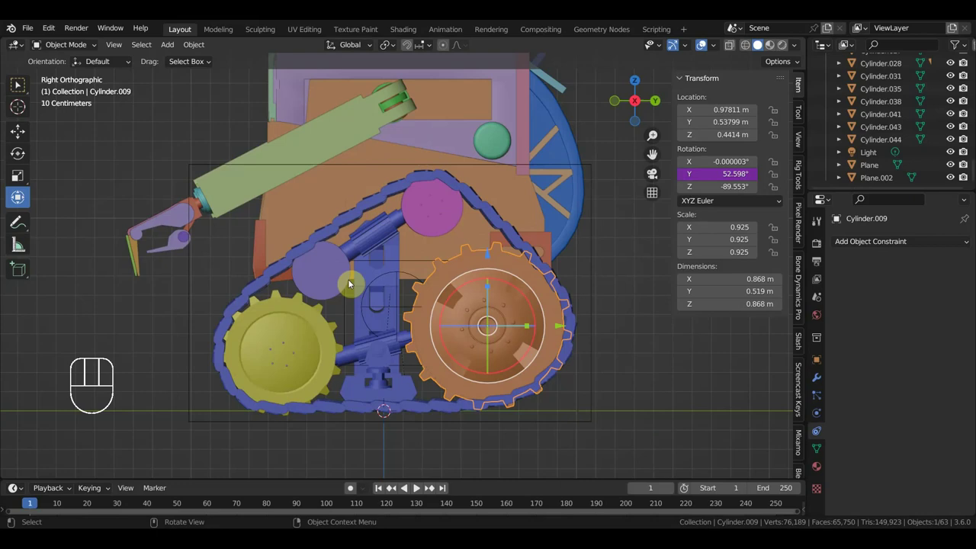
click(434, 247)
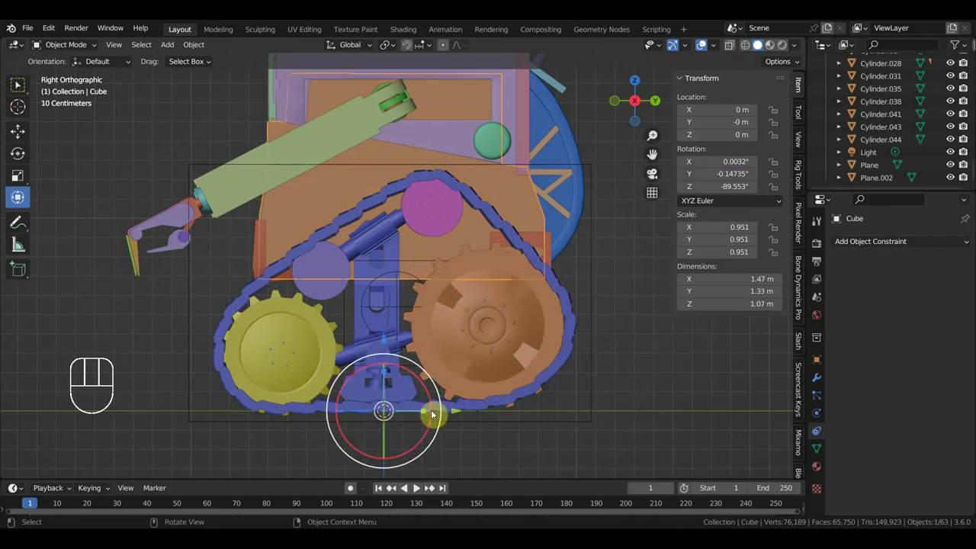
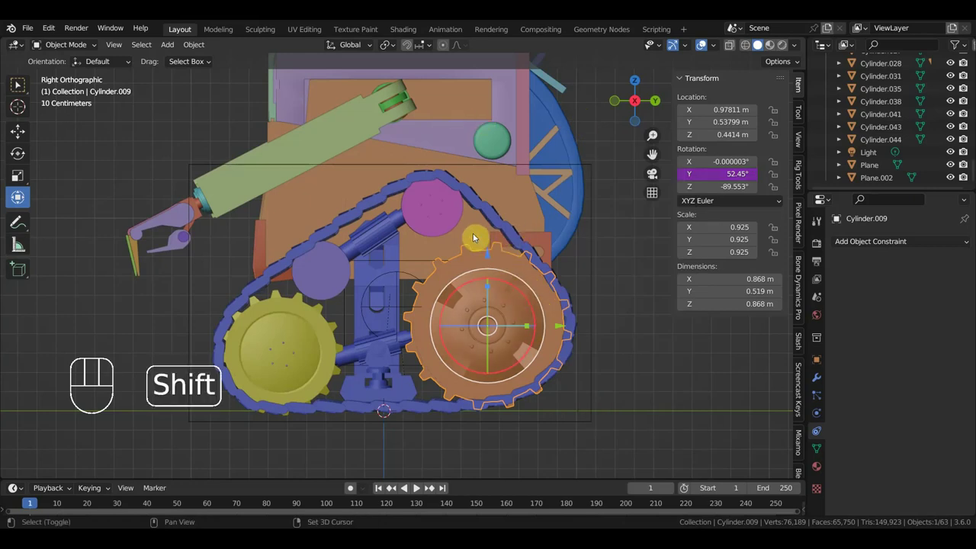
Parent the rear wheel Cylinder.009 to the Cube body, test-slide the body along Y and revert
key(ctrl+p)
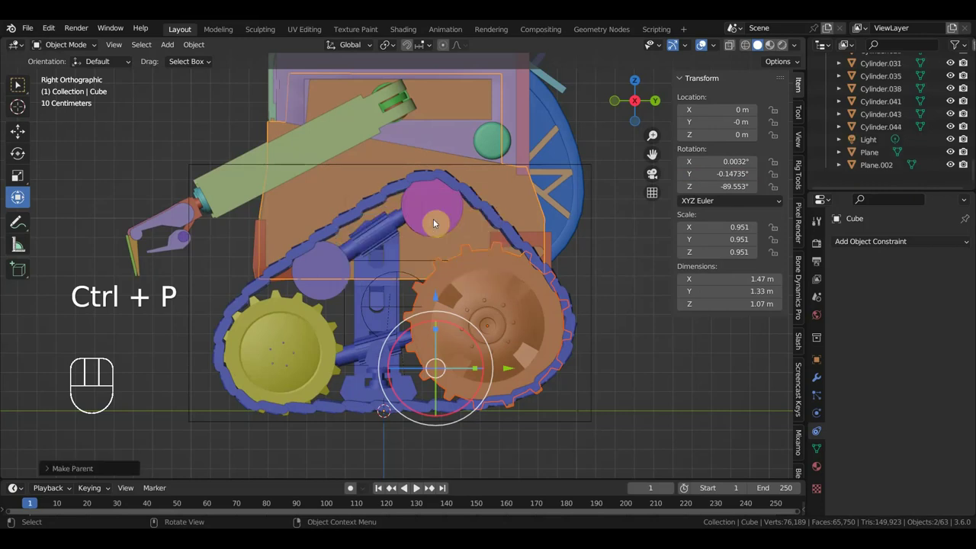
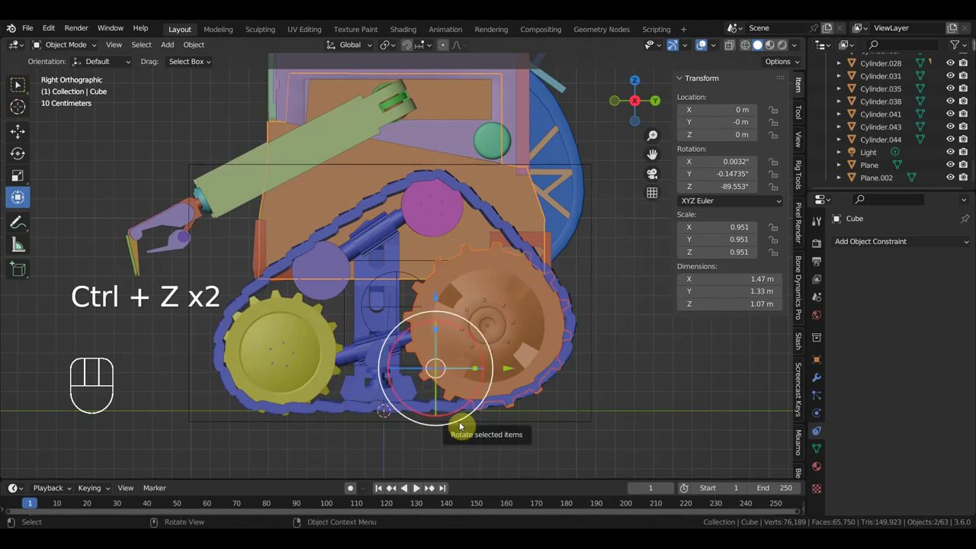
click(518, 297)
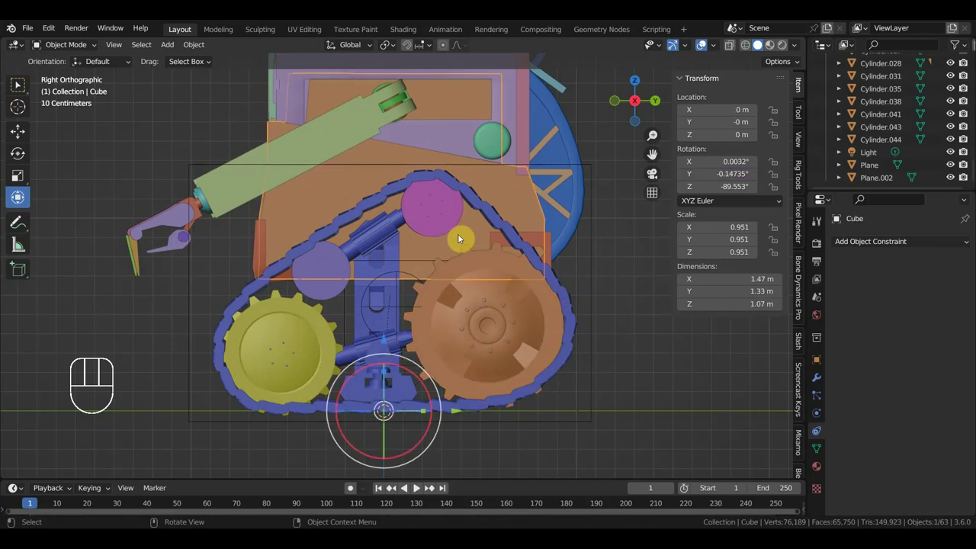
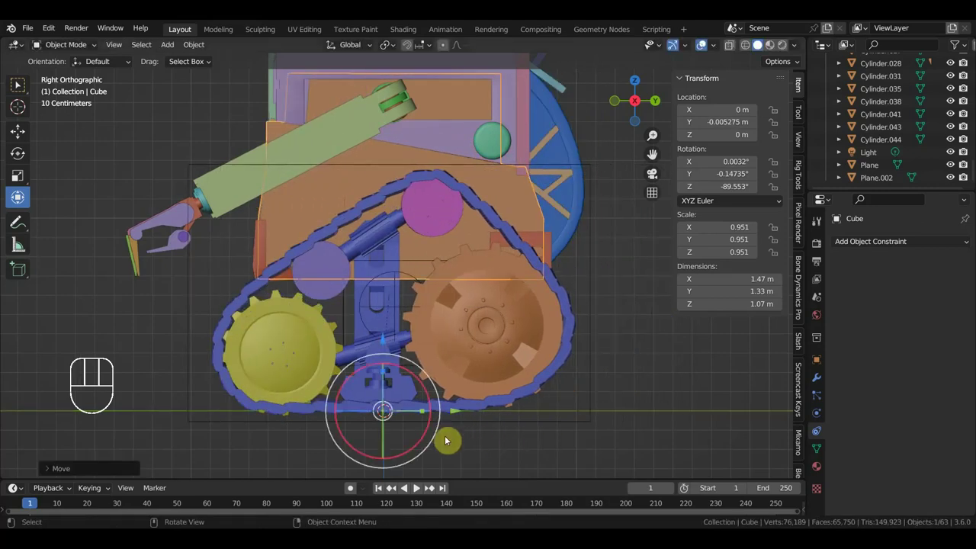
key(ctrl+z)
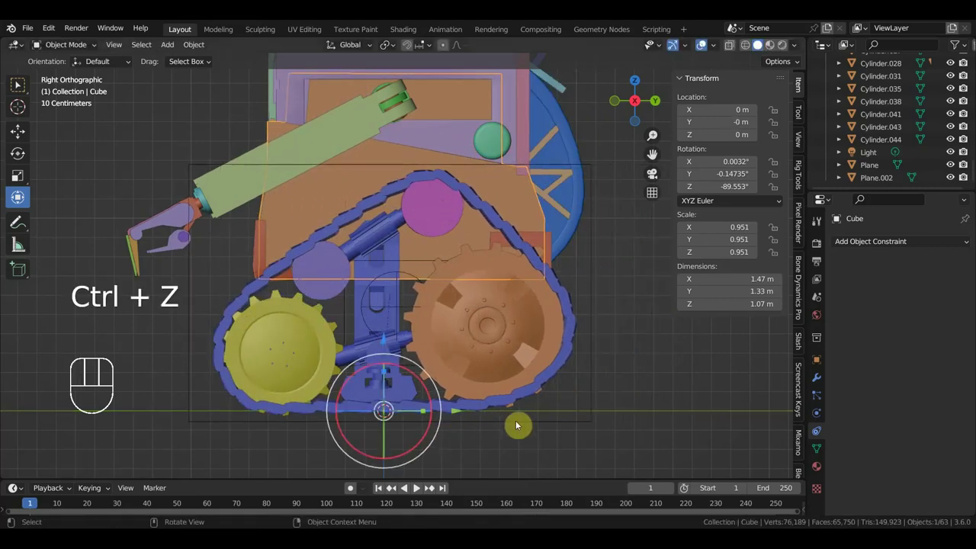
drag(540, 378, 363, 353)
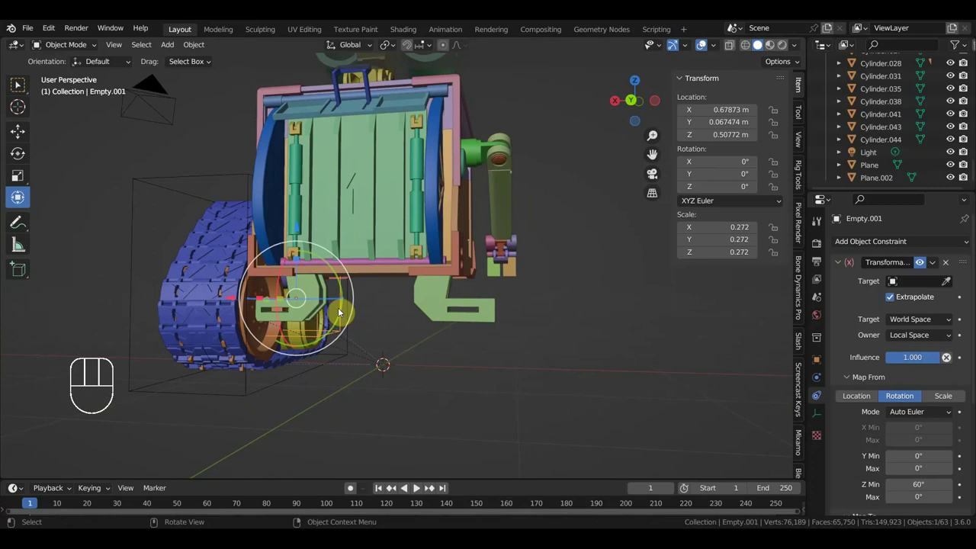
Test-move the front track control Empty.001 and undo the move
drag(342, 312, 499, 324)
drag(467, 318, 473, 344)
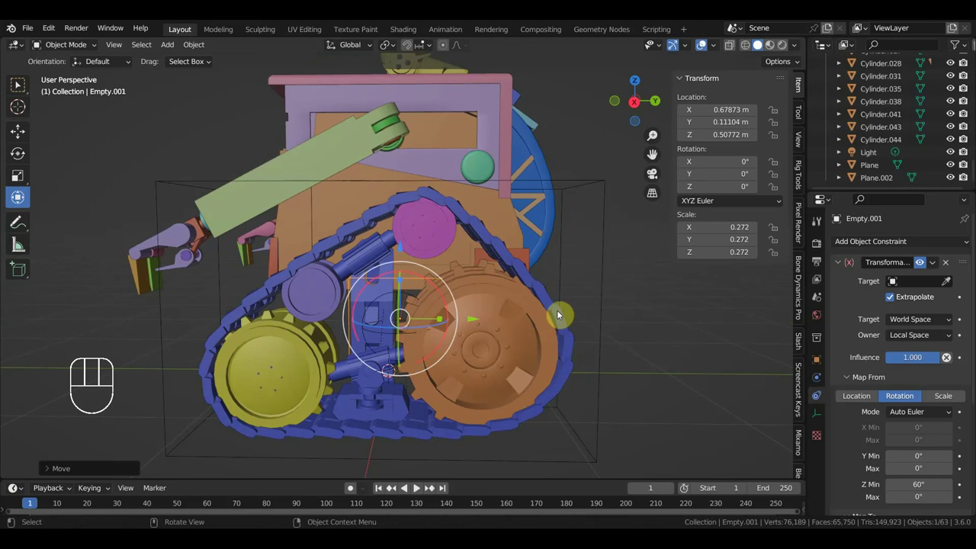
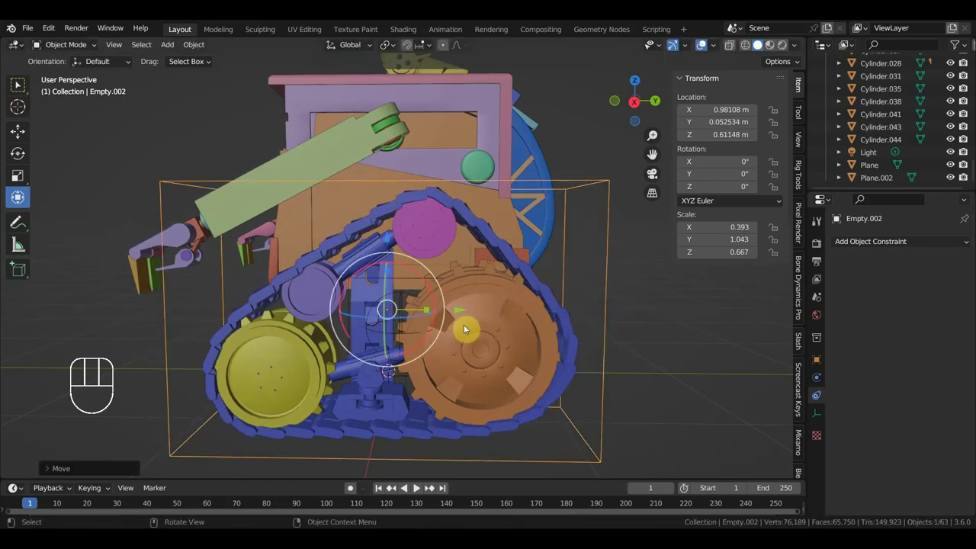
key(ctrl+z)
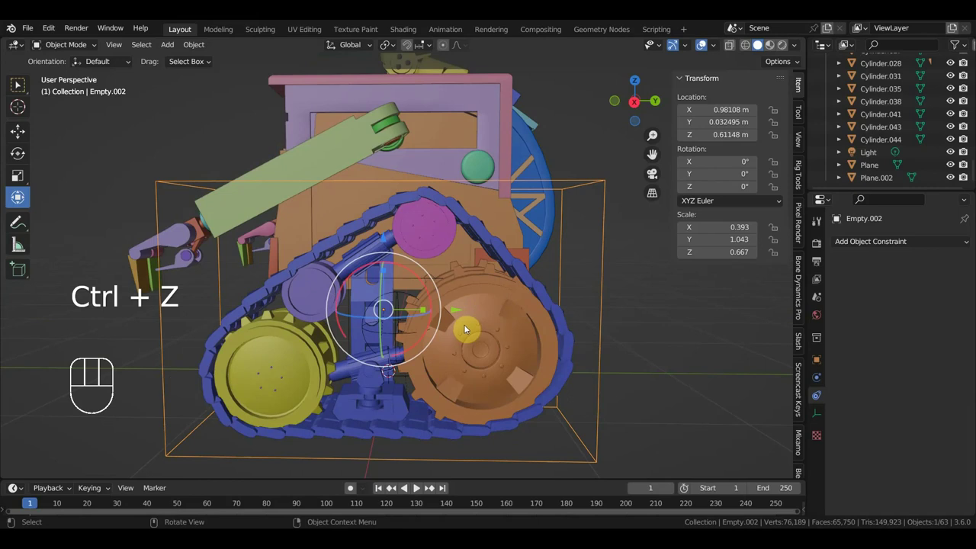
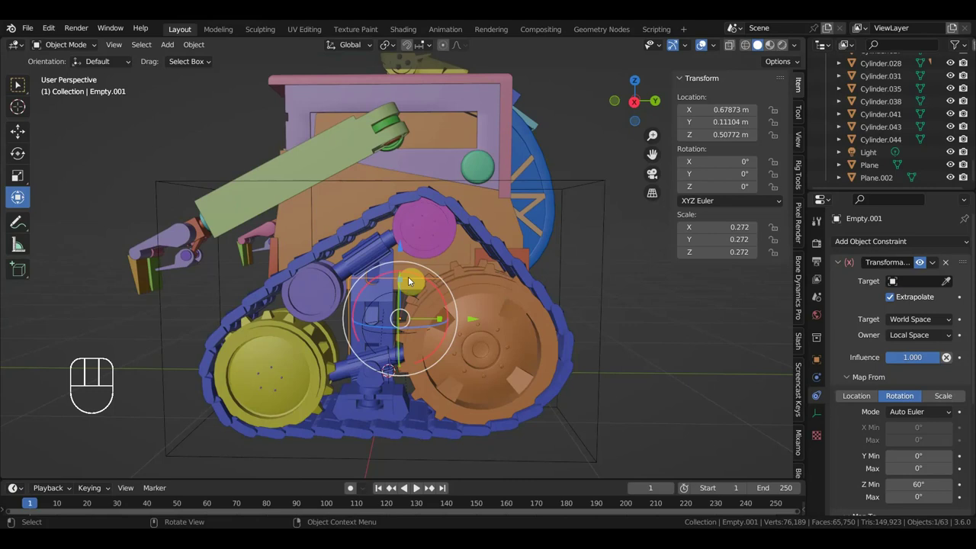
drag(428, 286, 531, 320)
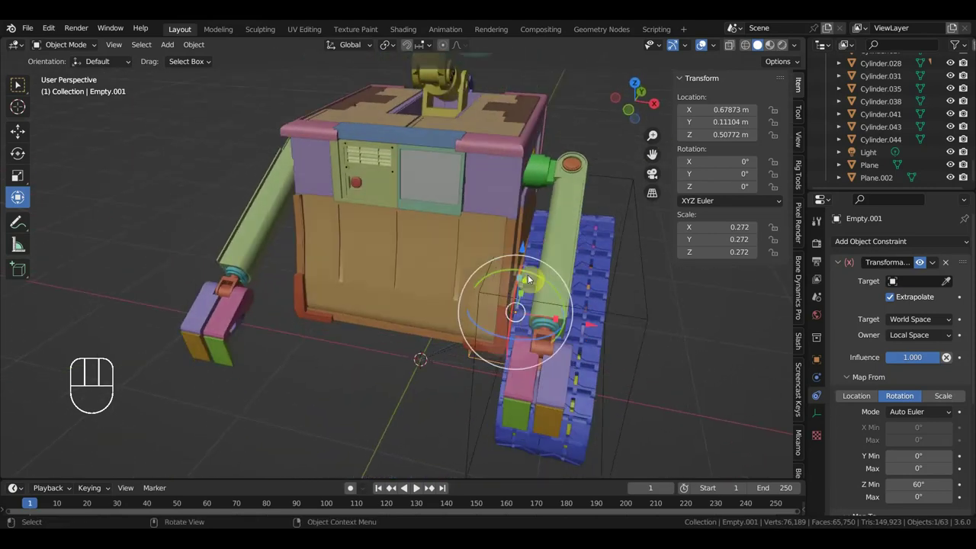
Clear the parent of Empty.001 so it is detached from the body, then undo a body slide
key(alt+p)
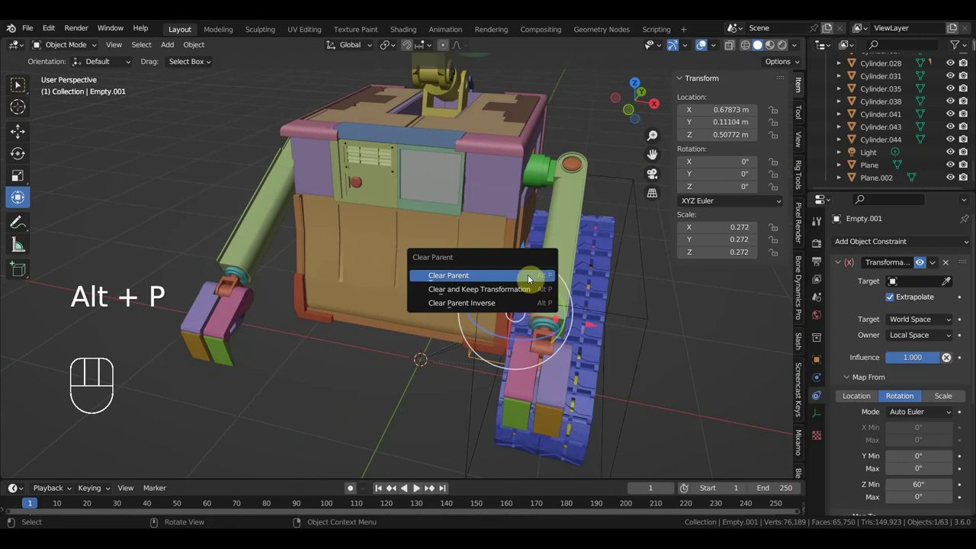
drag(476, 260, 452, 250)
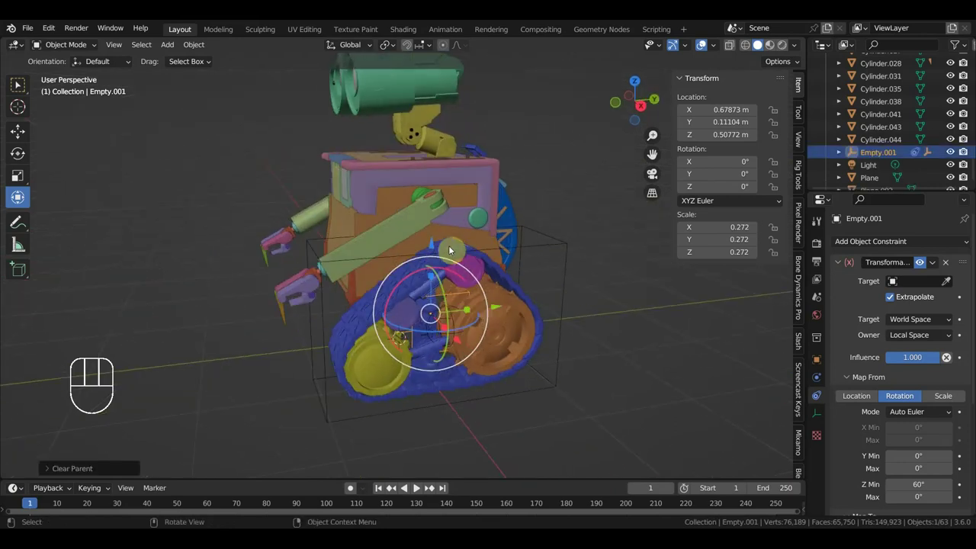
click(459, 234)
drag(478, 253, 464, 250)
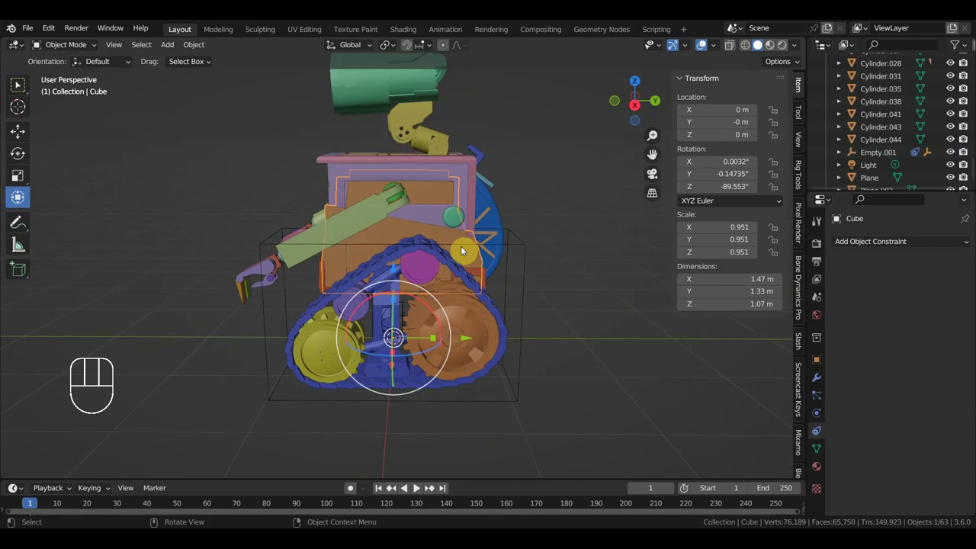
drag(465, 342, 457, 380)
key(ctrl+z)
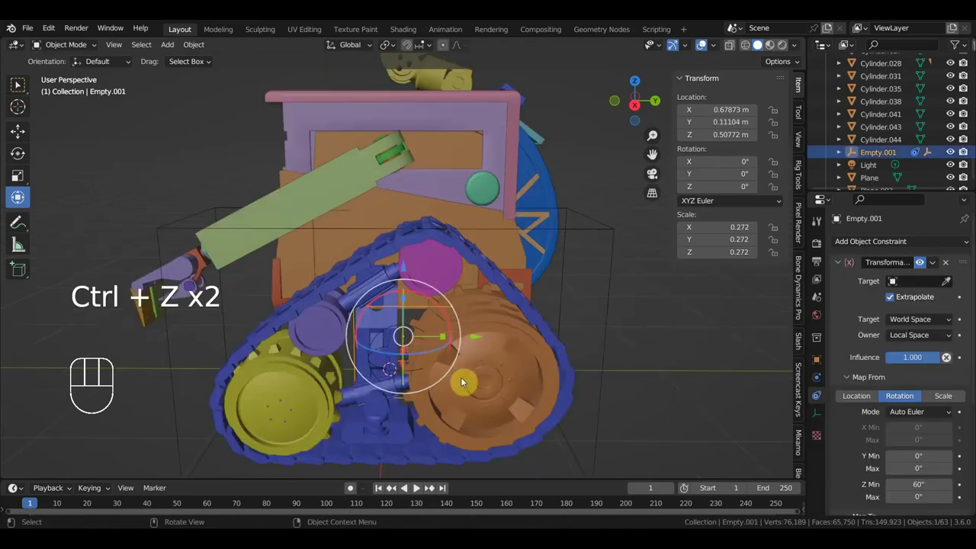
Parent the small control Empty and the tread piece Plane.001 to Empty.001
middle_click(426, 300)
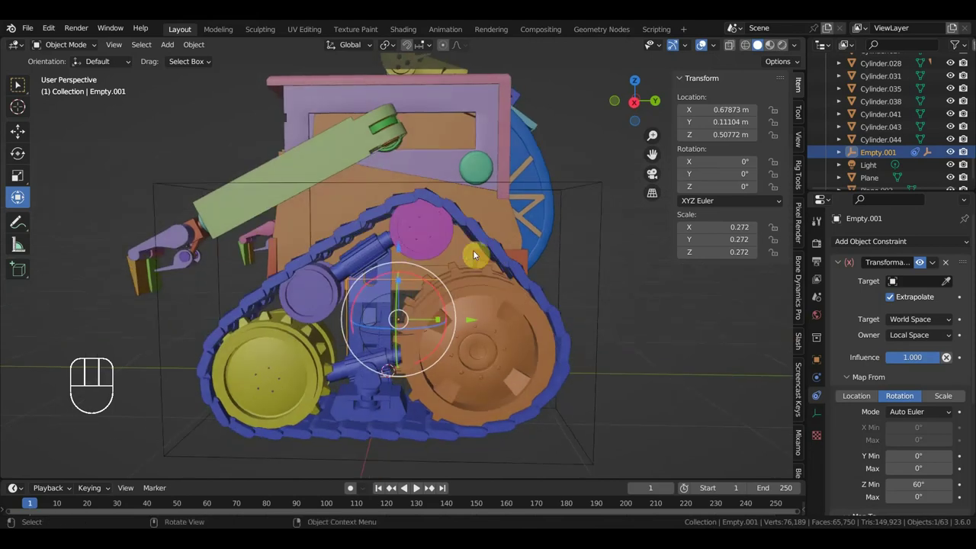
click(484, 237)
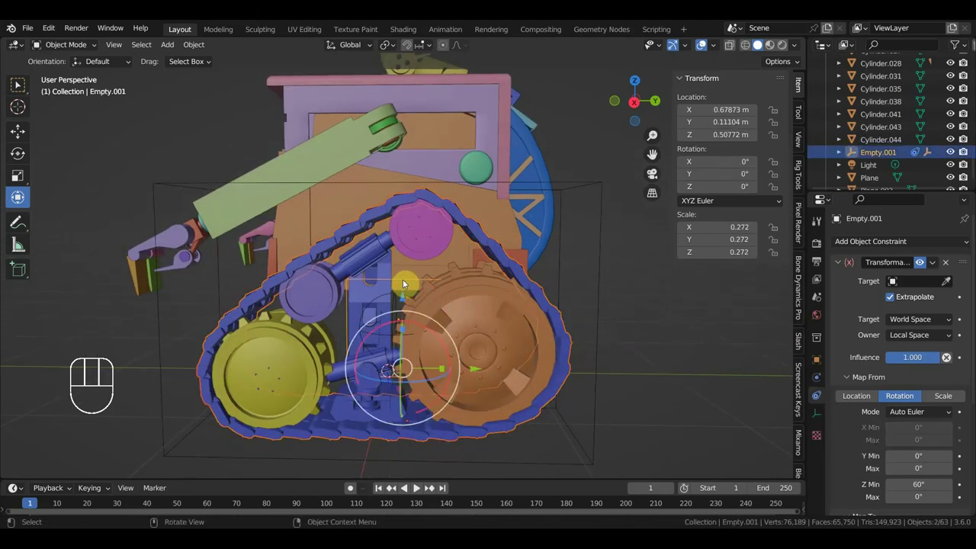
key(ctrl+p)
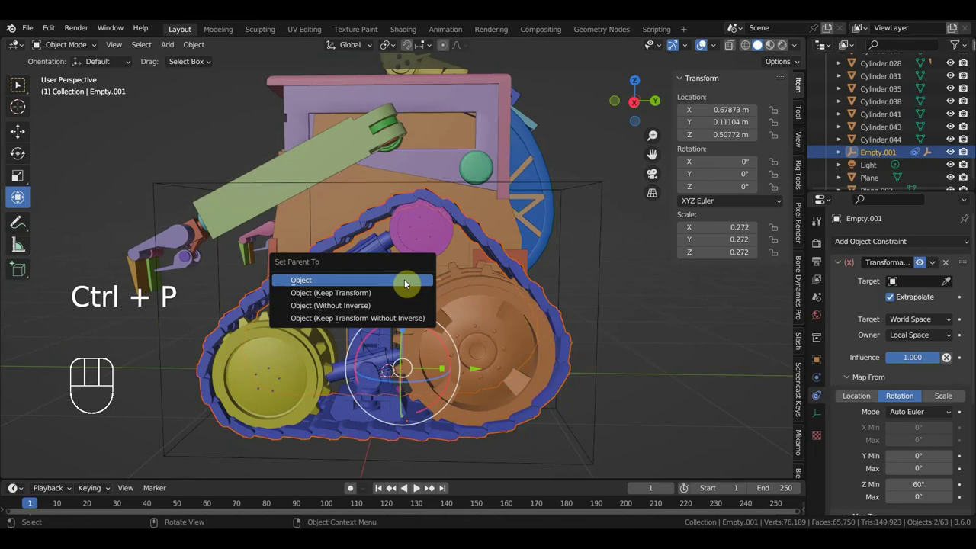
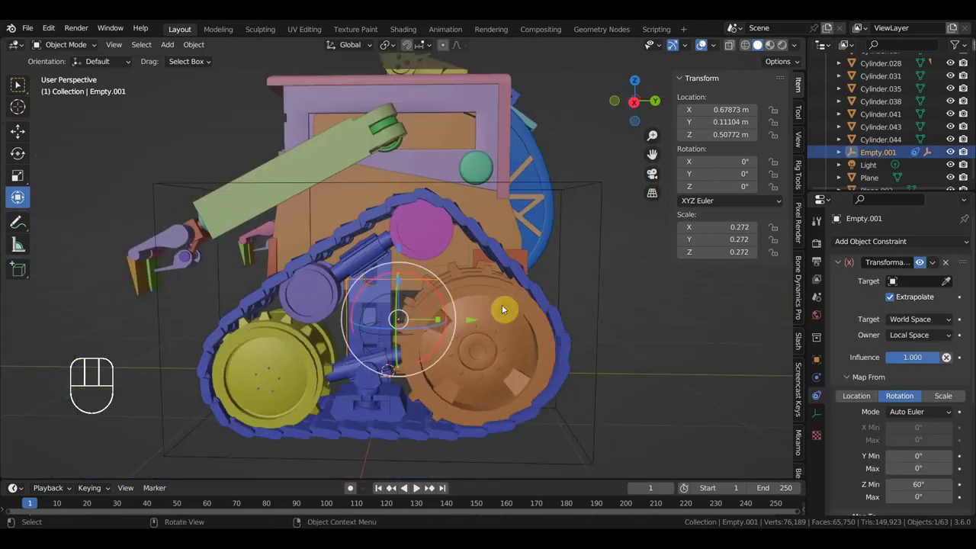
click(387, 299)
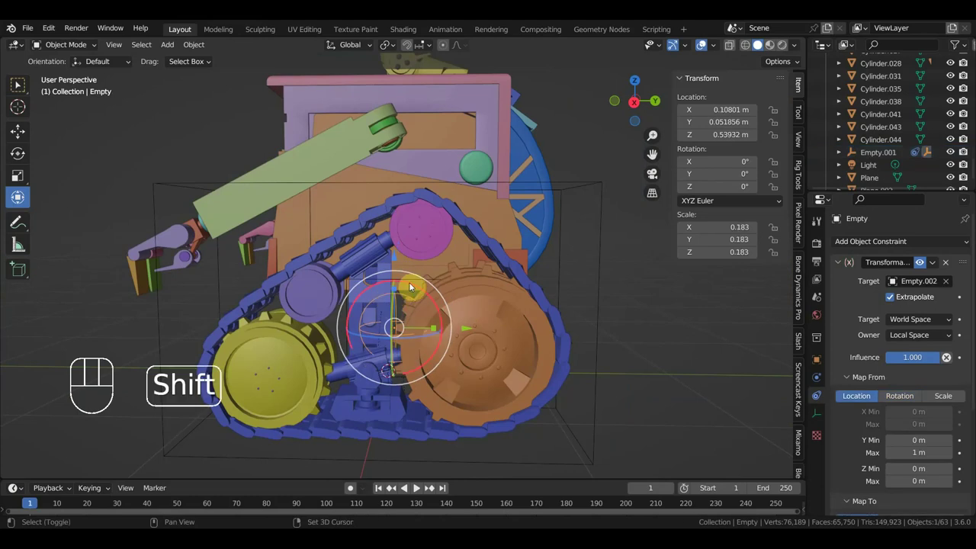
click(416, 281)
key(ctrl+p)
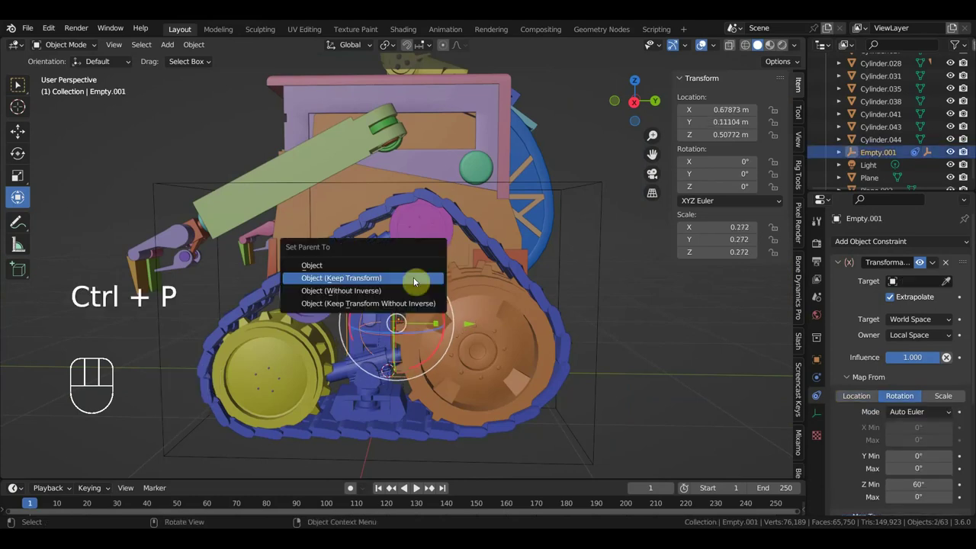
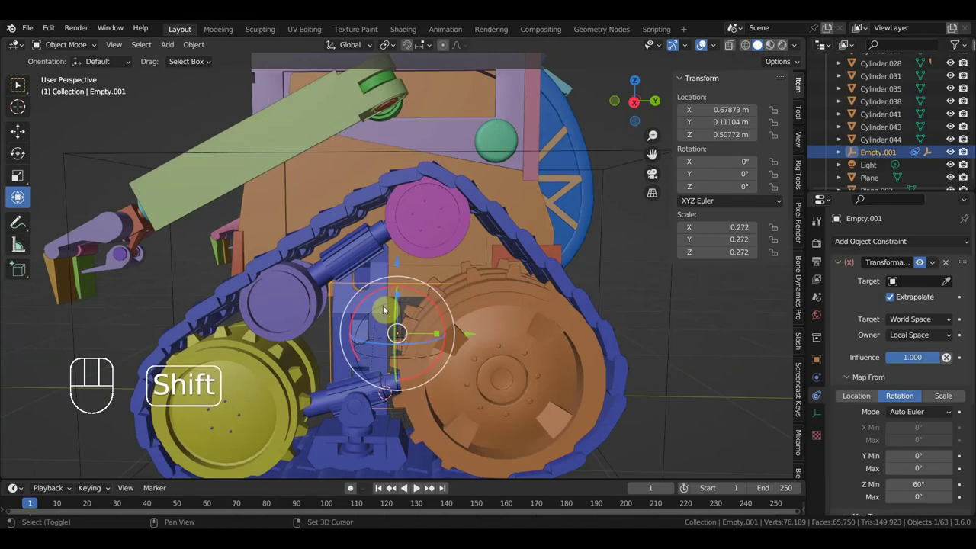
click(520, 250)
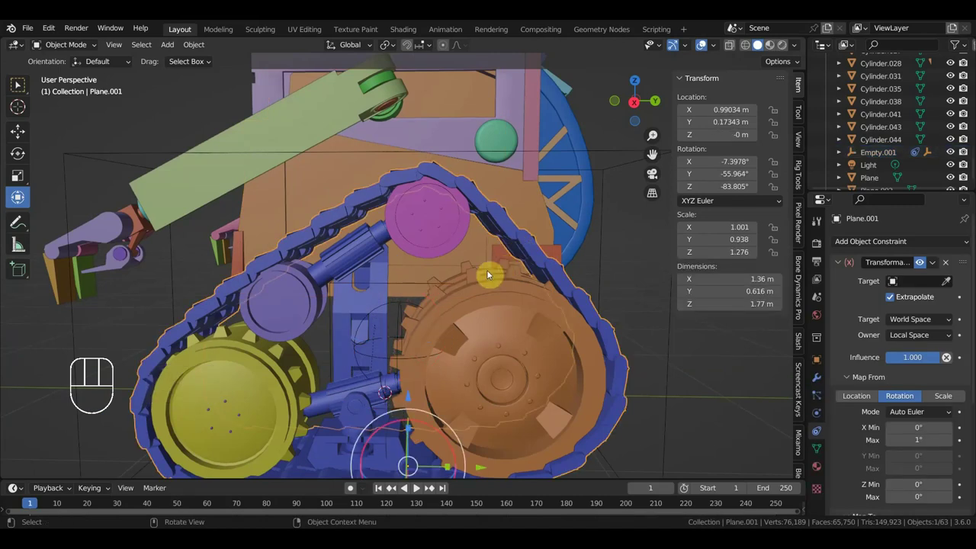
click(402, 286)
key(ctrl+p)
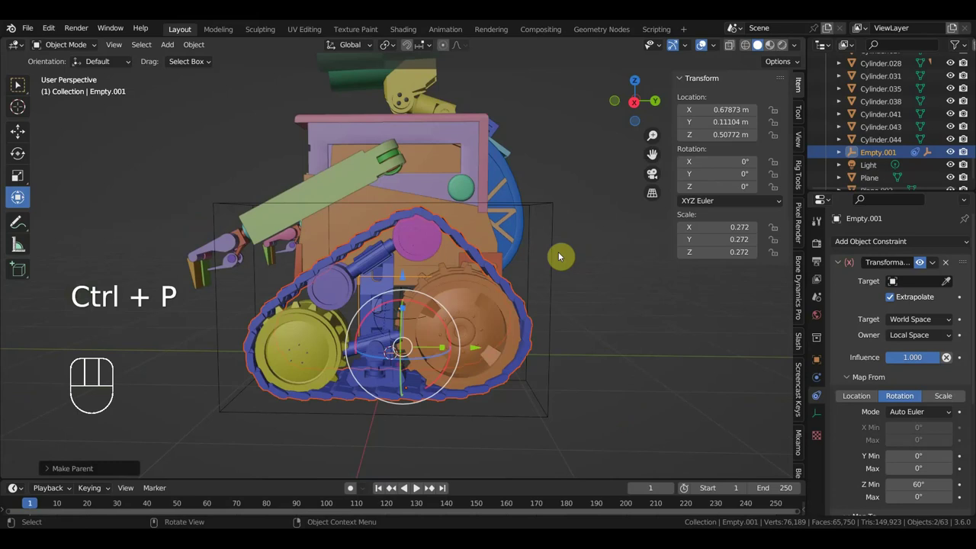
Move the driver Empty.002 into line beside the track wheel
click(559, 256)
drag(457, 304, 292, 304)
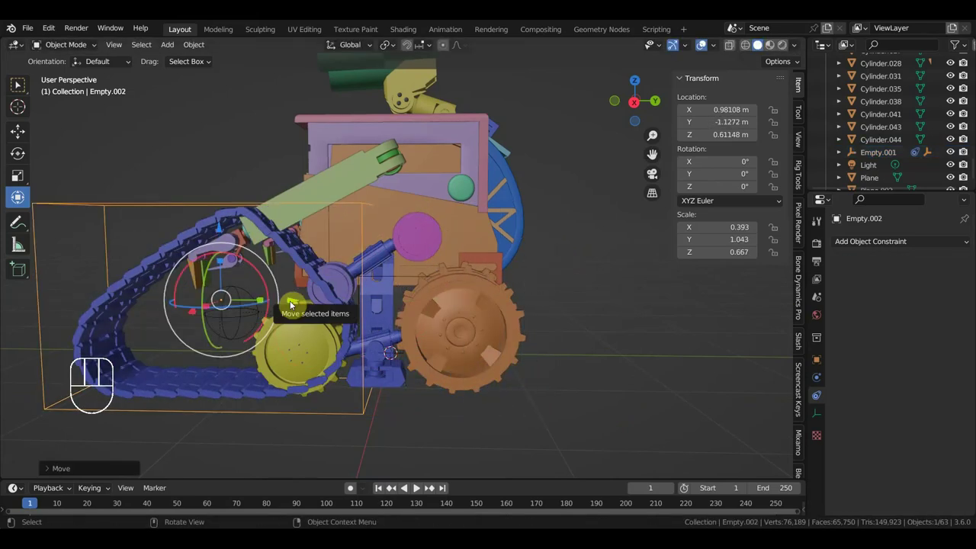
key(ctrl+z)
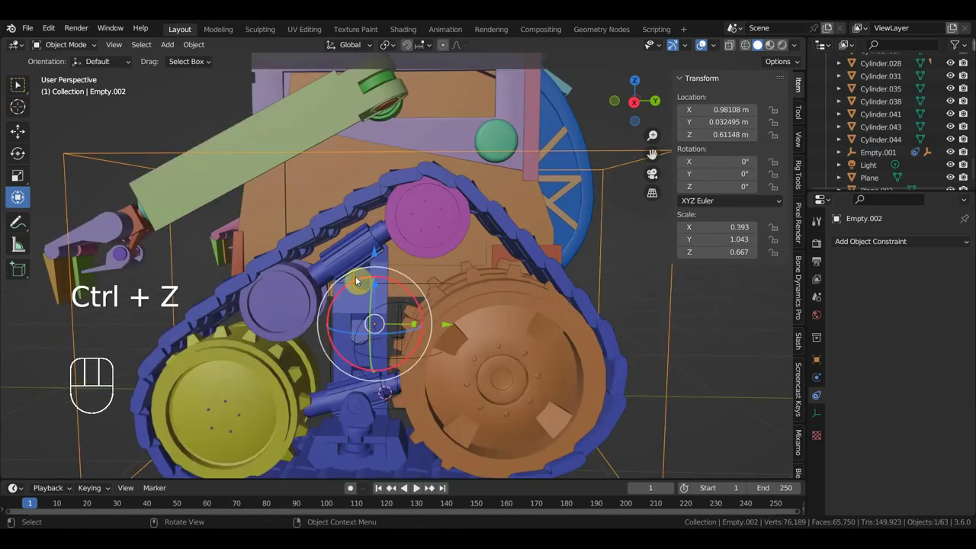
Attempt parenting the Empty to Empty.001 again, hitting Blender's loop-in-parents warning
click(397, 286)
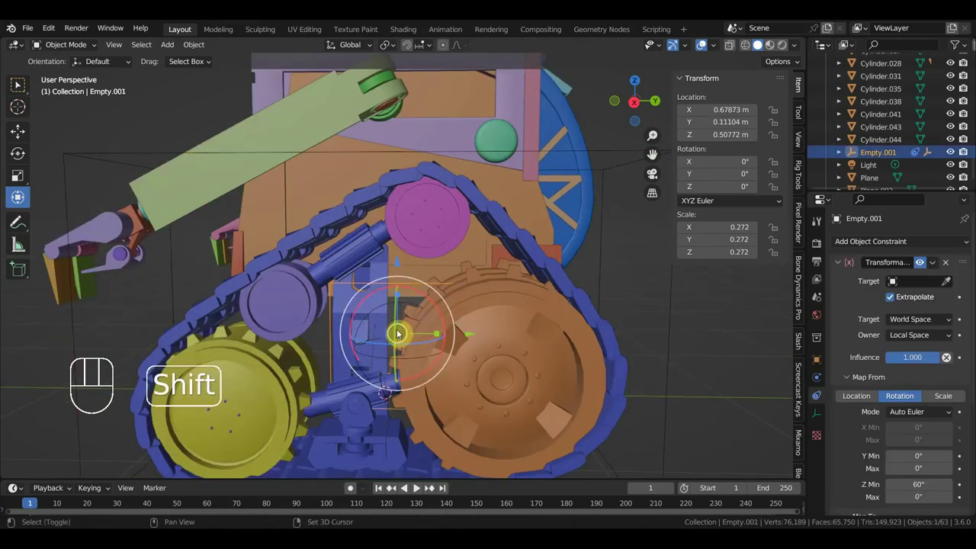
click(374, 311)
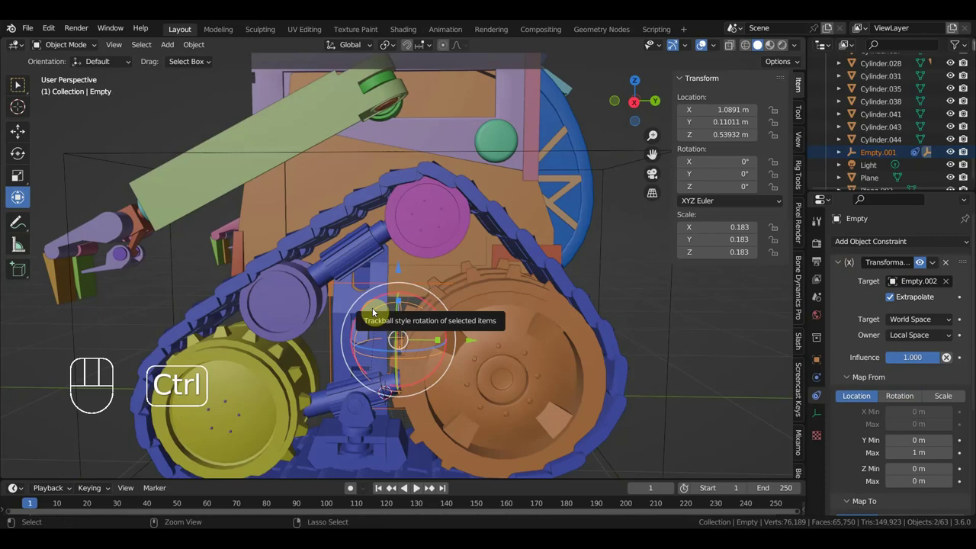
key(ctrl+p)
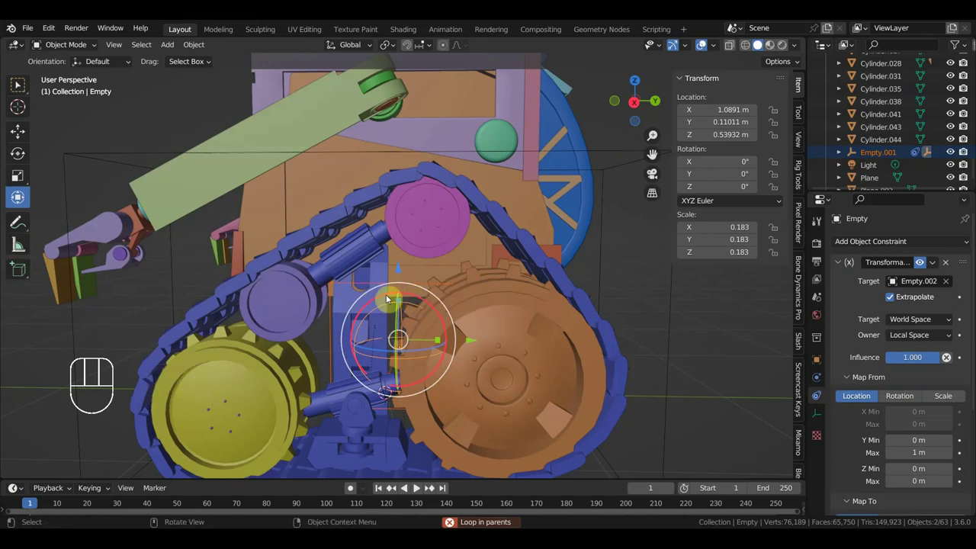
click(389, 296)
click(401, 302)
click(396, 307)
click(409, 285)
key(ctrl+p)
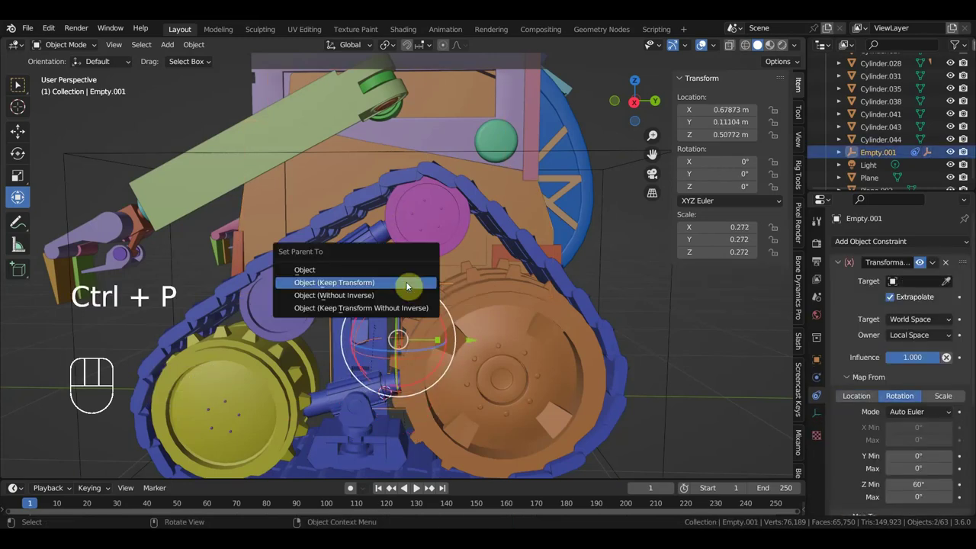
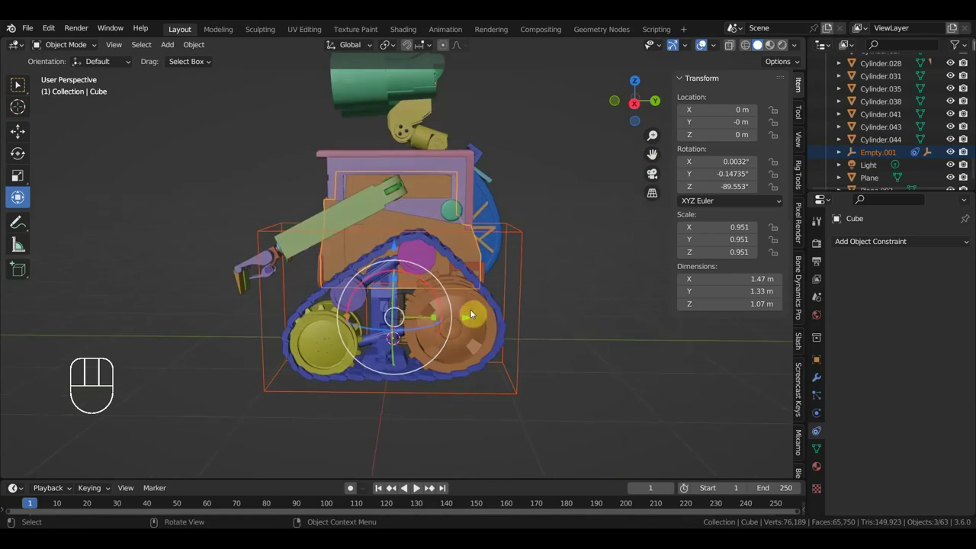
Orbit to the track side and select Empty.002 then the Cube body for a right-side inspection
drag(470, 317, 409, 317)
key(ctrl+z)
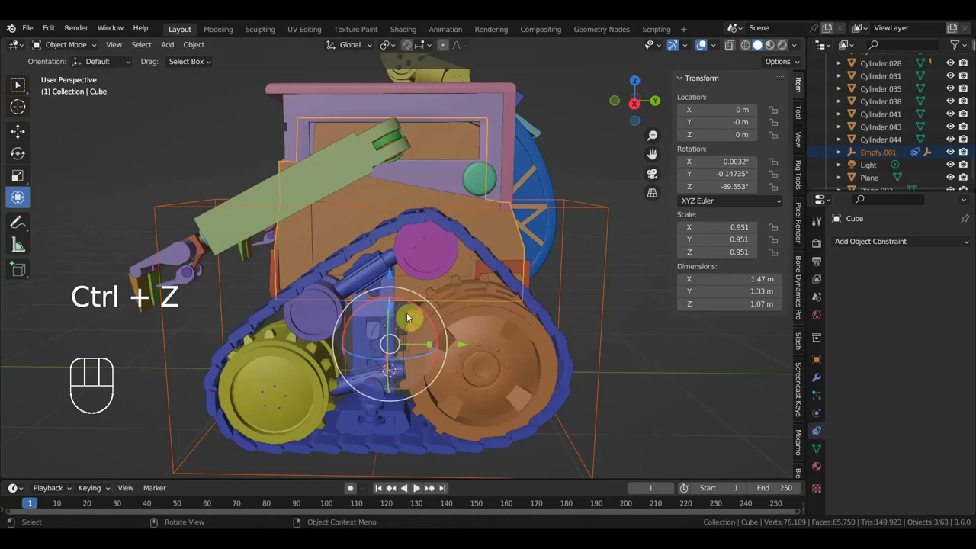
click(605, 316)
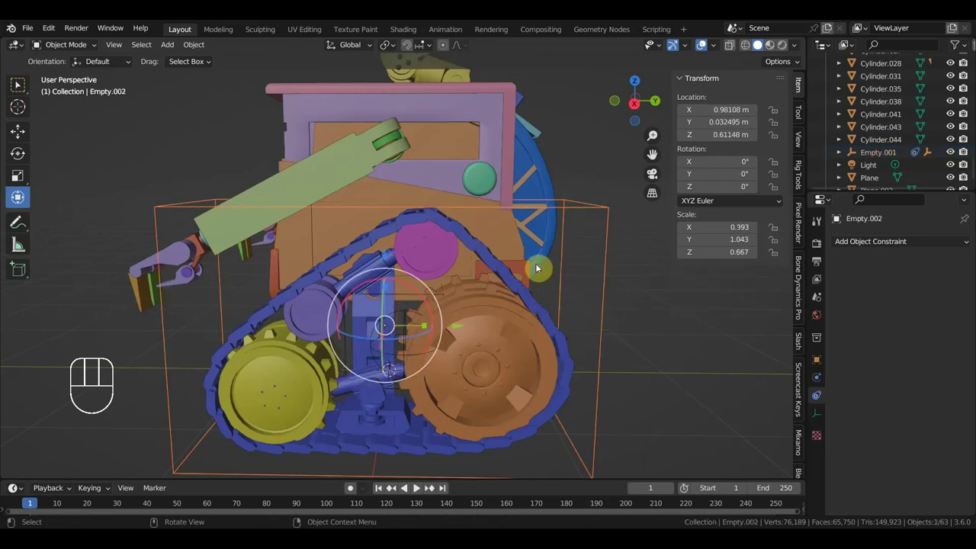
click(496, 232)
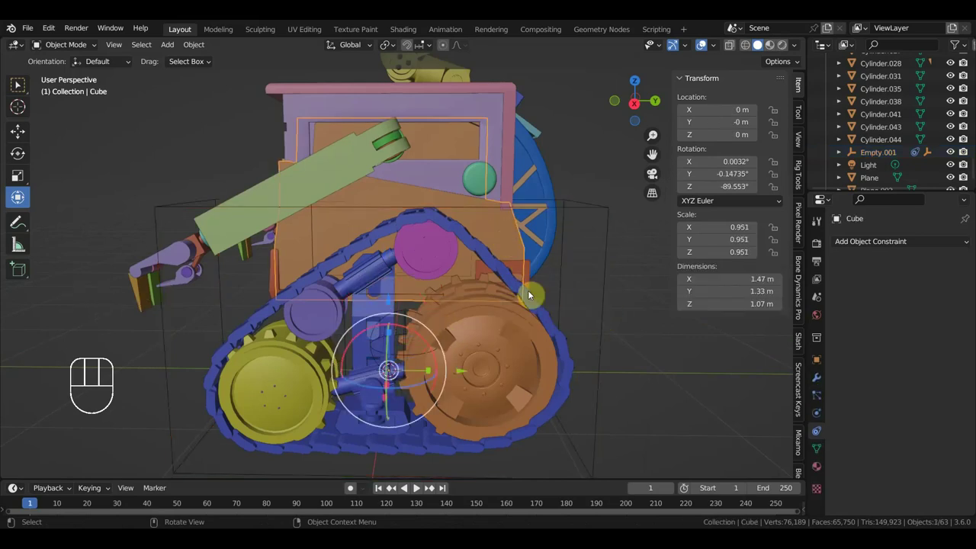
click(499, 246)
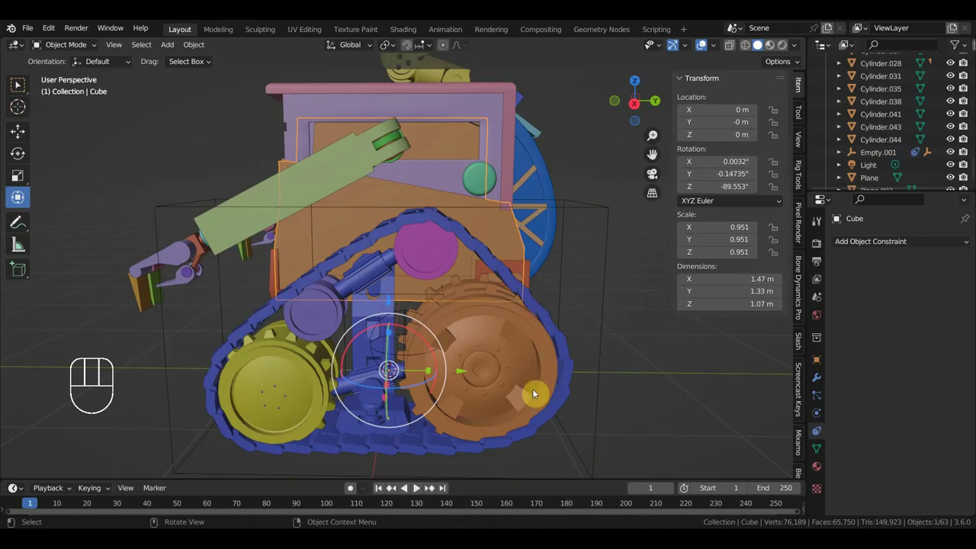
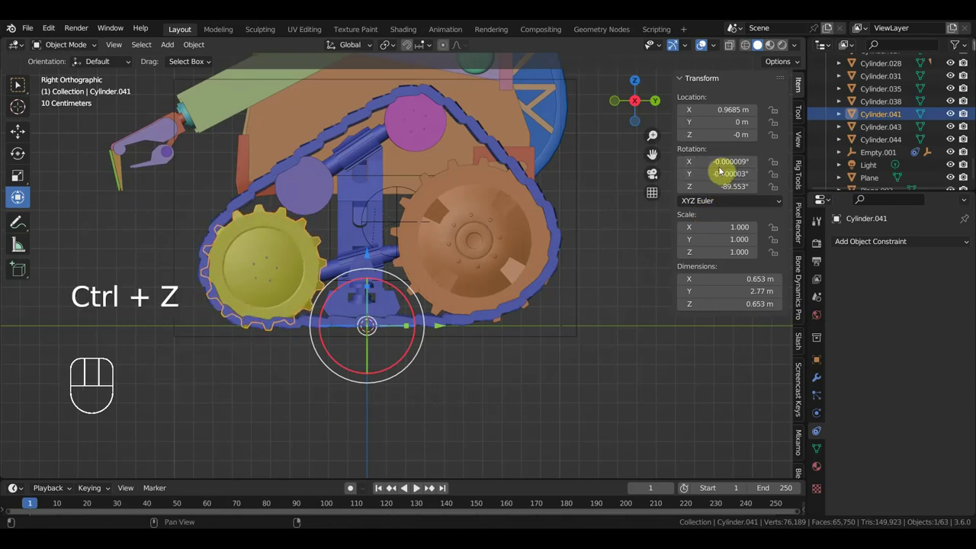
Set Cylinder.041's origin to its geometry via the Object menu and adjust its Y rotation entry
drag(196, 45, 357, 89)
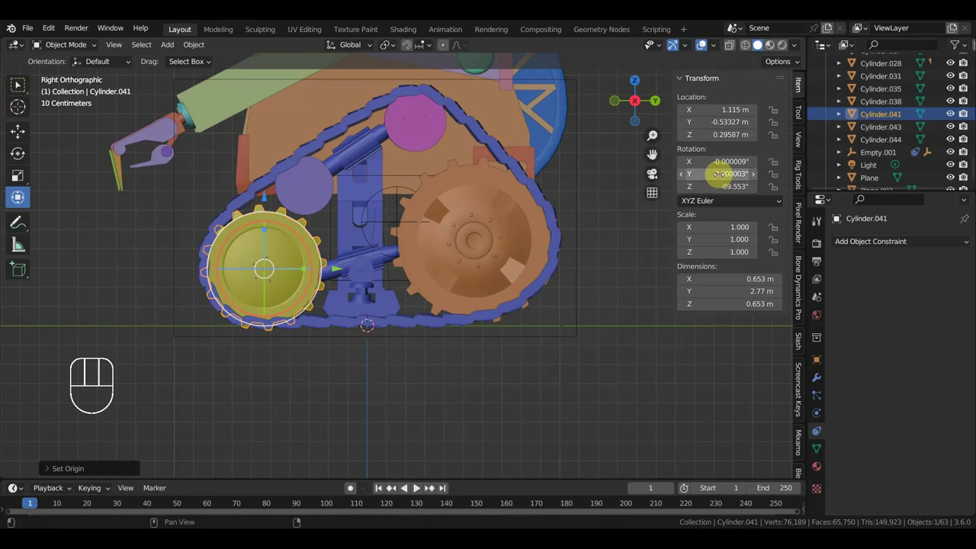
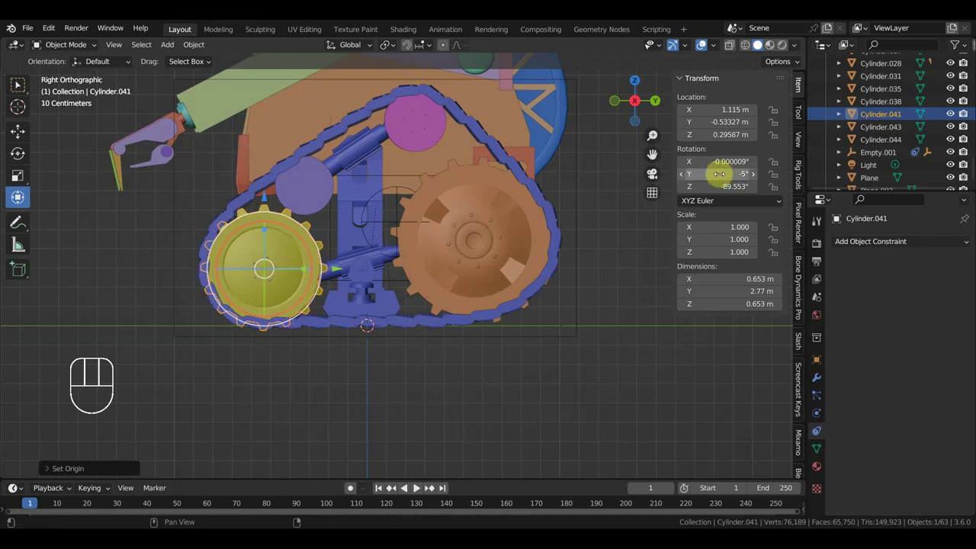
key(ctrl+z)
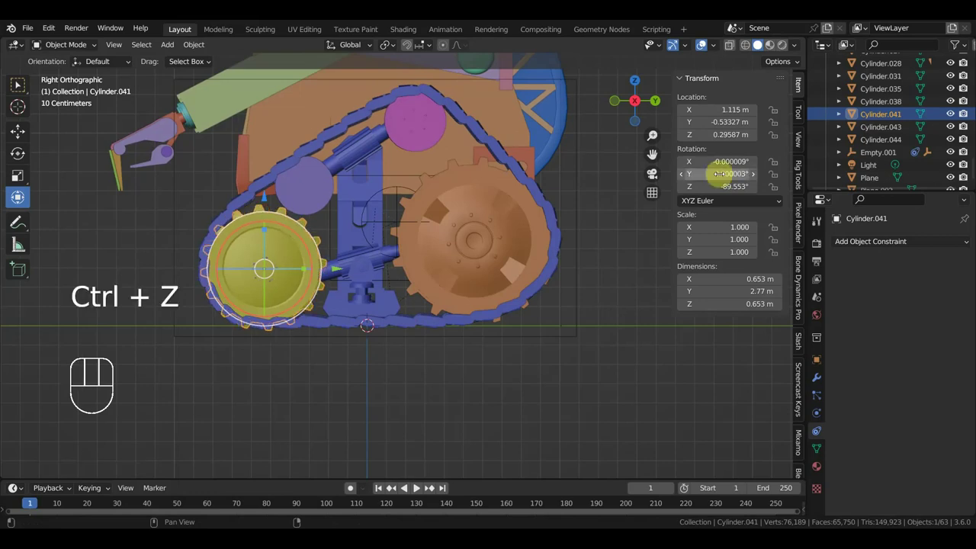
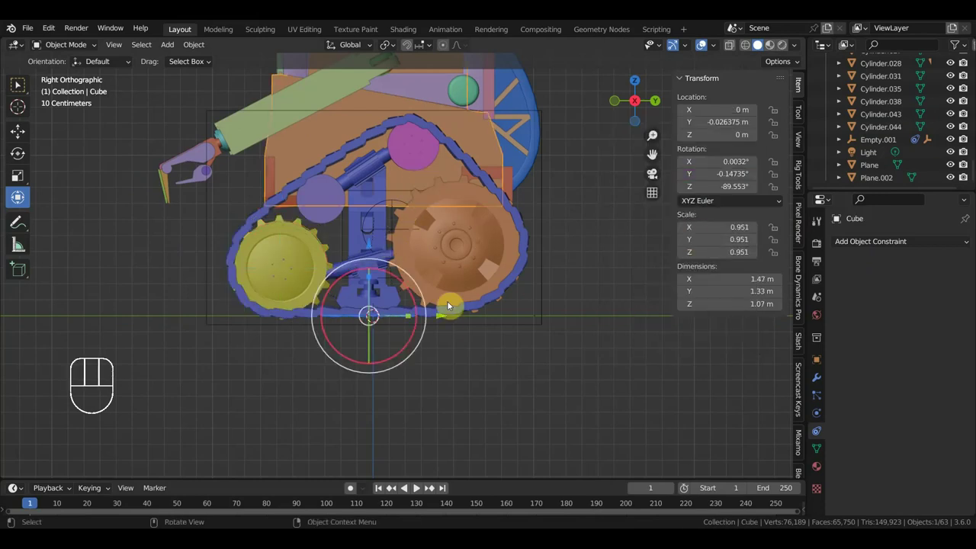
Slide the body to test the wheel driver, undo the move, and reselect wheel Cylinder.041
drag(445, 319, 436, 323)
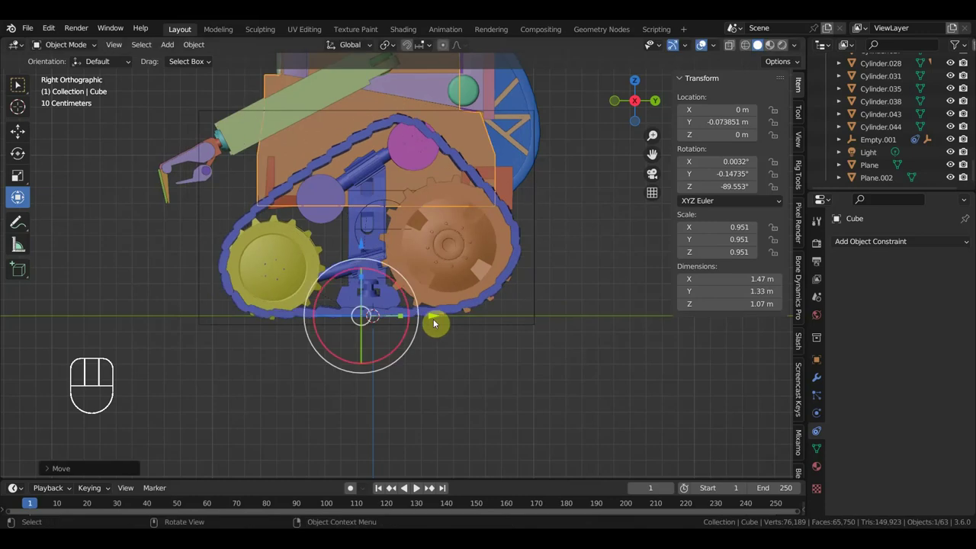
key(ctrl+z)
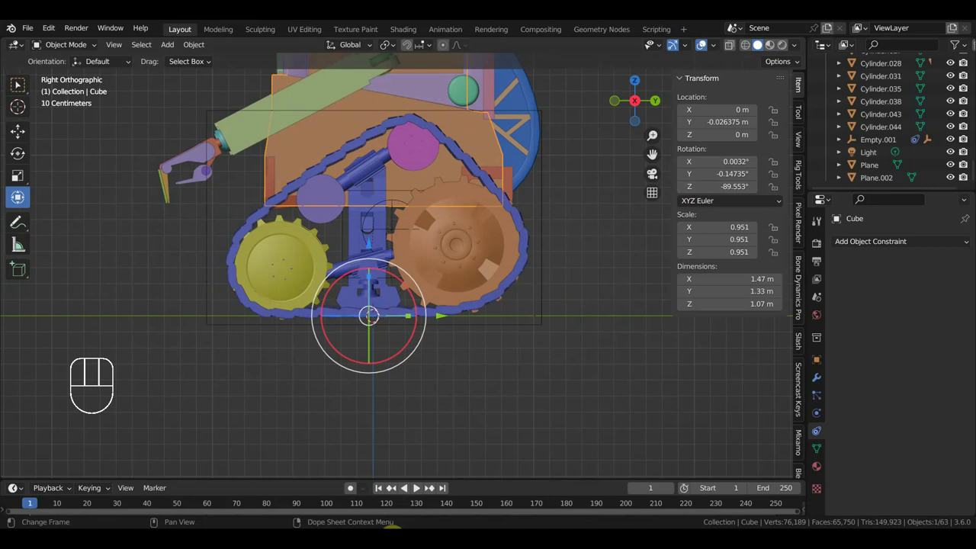
click(307, 264)
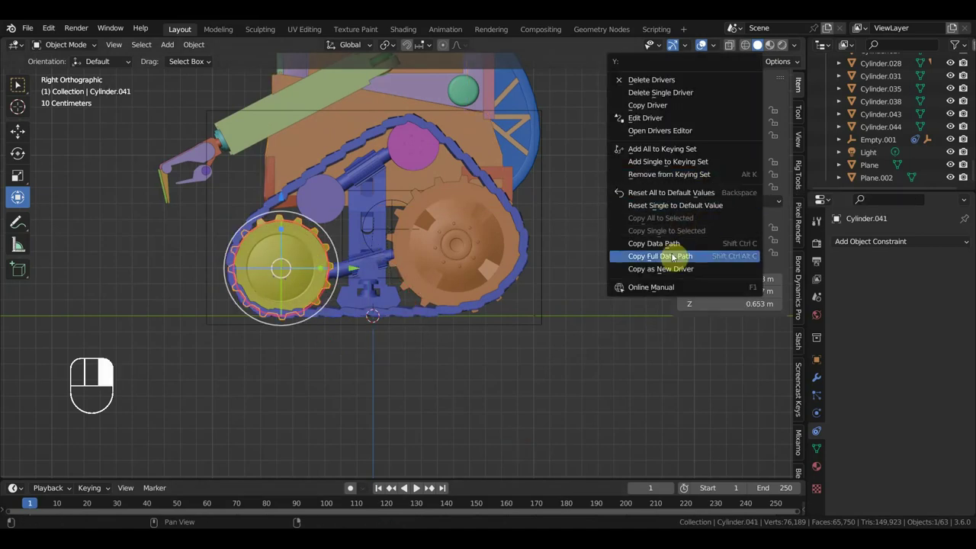
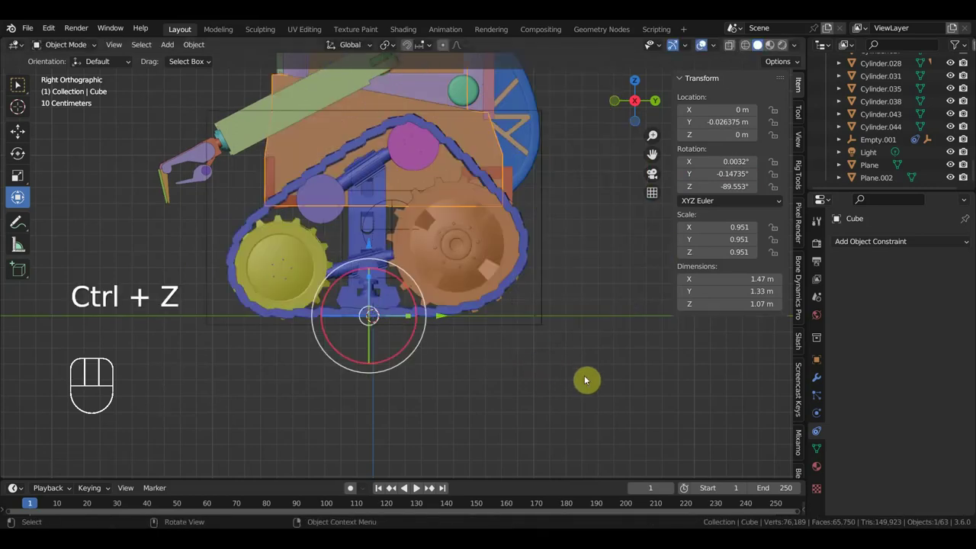
From front view, duplicate wheel Cylinder.041 as Cylinder.008 for the mirrored side
click(298, 269)
key(KP_1)
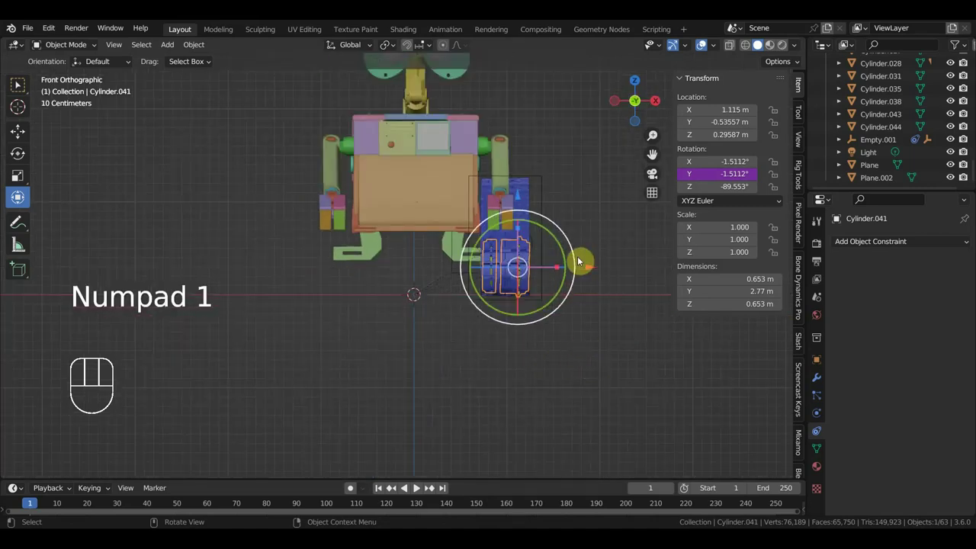
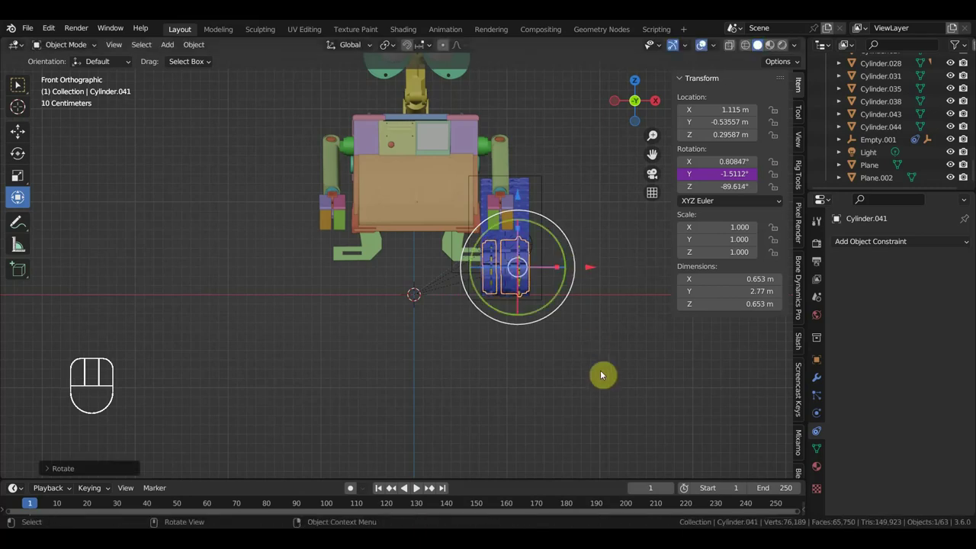
key(shift+d)
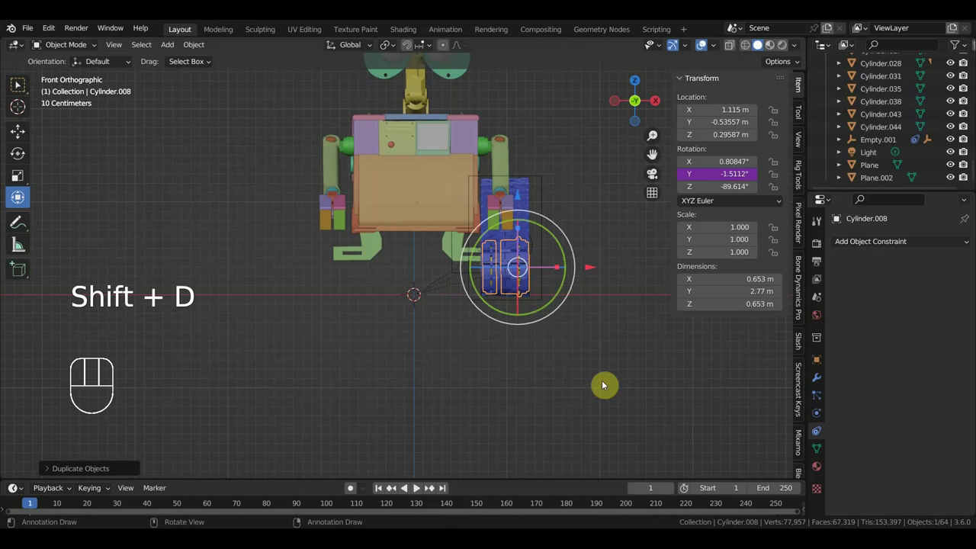
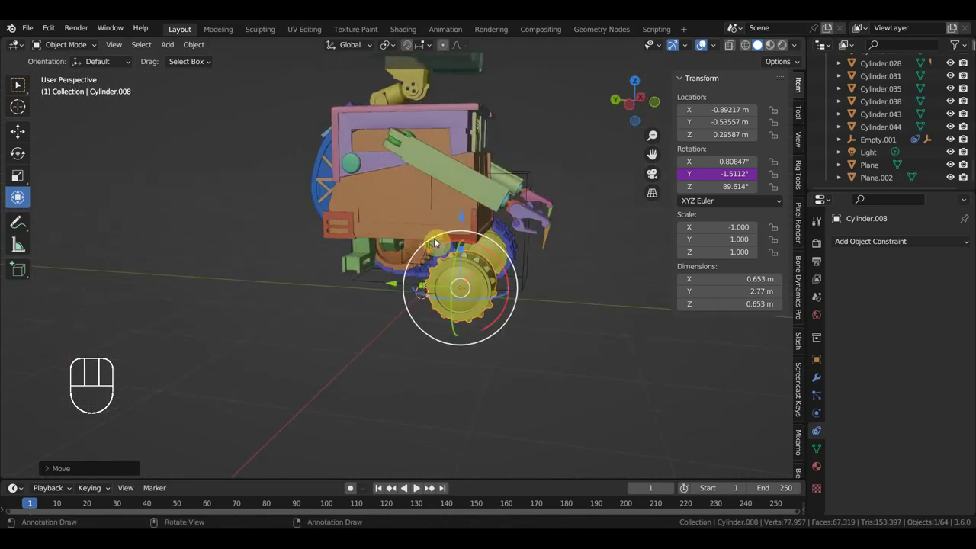
Parent the mirrored wheel Cylinder.008 to the Cube body with Ctrl+P Object
click(412, 212)
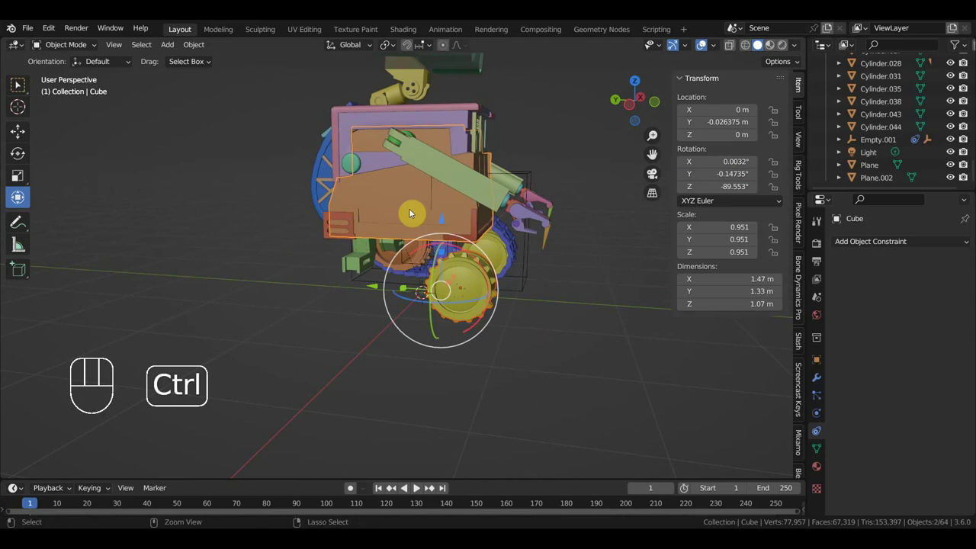
key(ctrl+p)
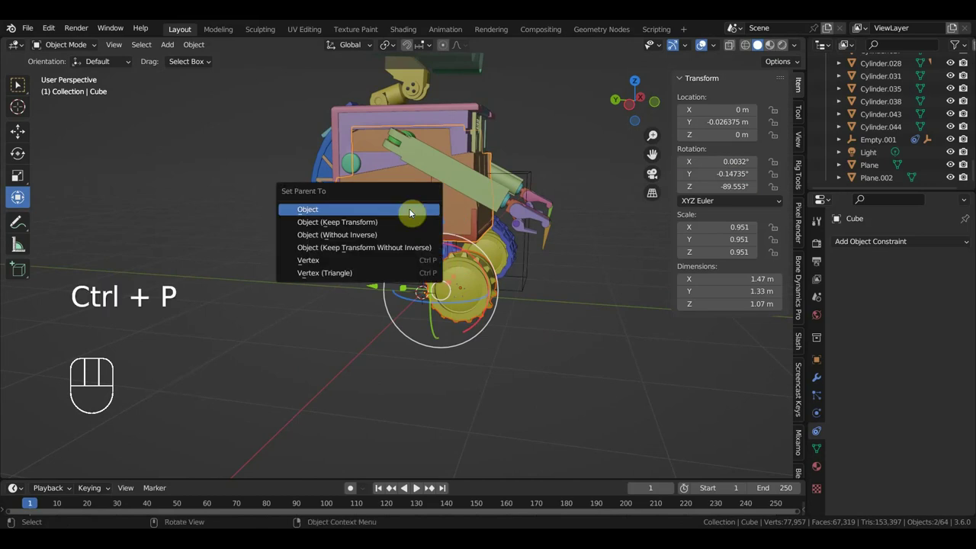
click(414, 212)
drag(415, 212, 436, 215)
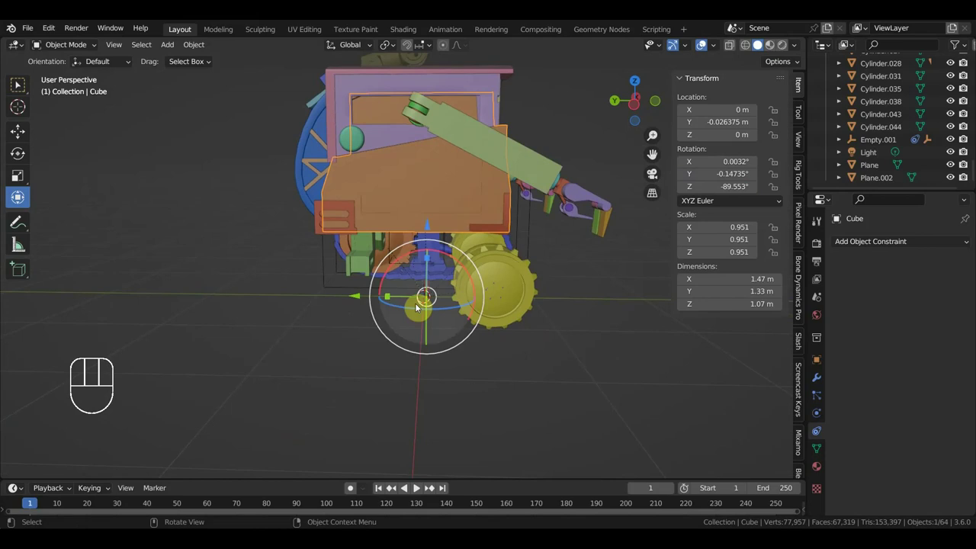
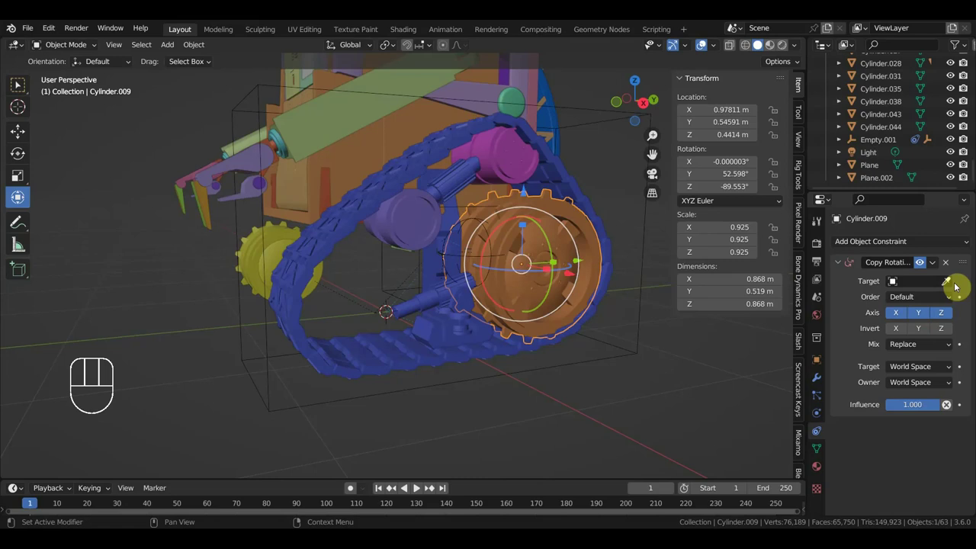
Pick the Copy Rotation target cylinder for the lower wheel and undo accidental moves
click(947, 284)
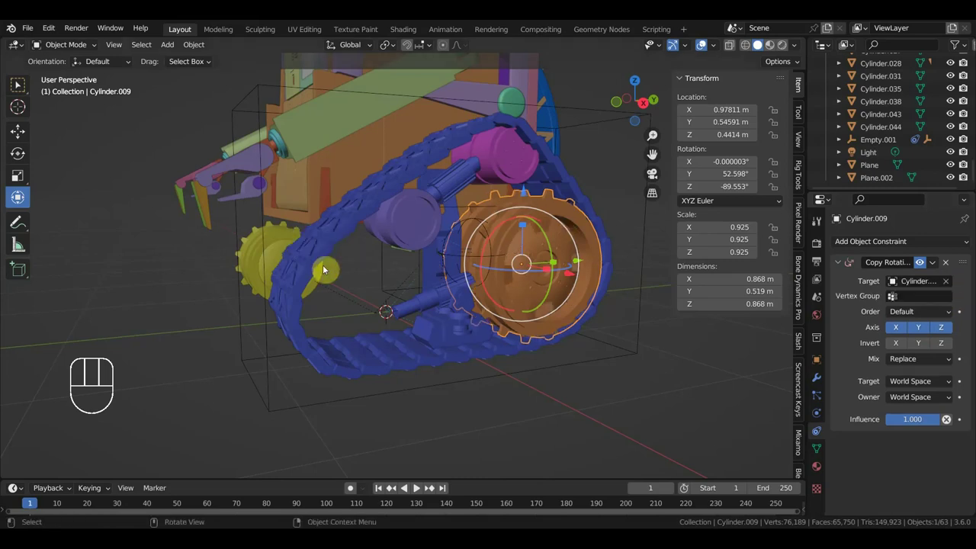
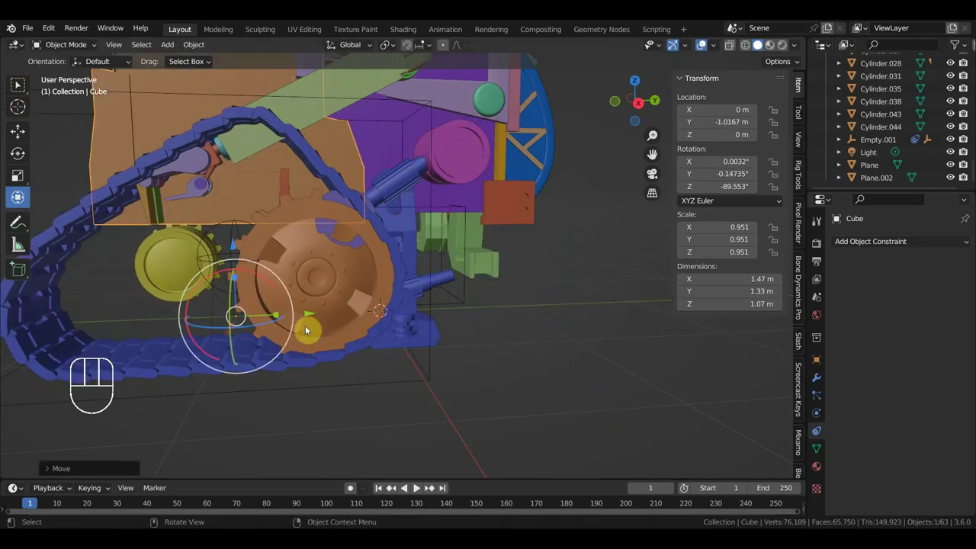
key(ctrl+z)
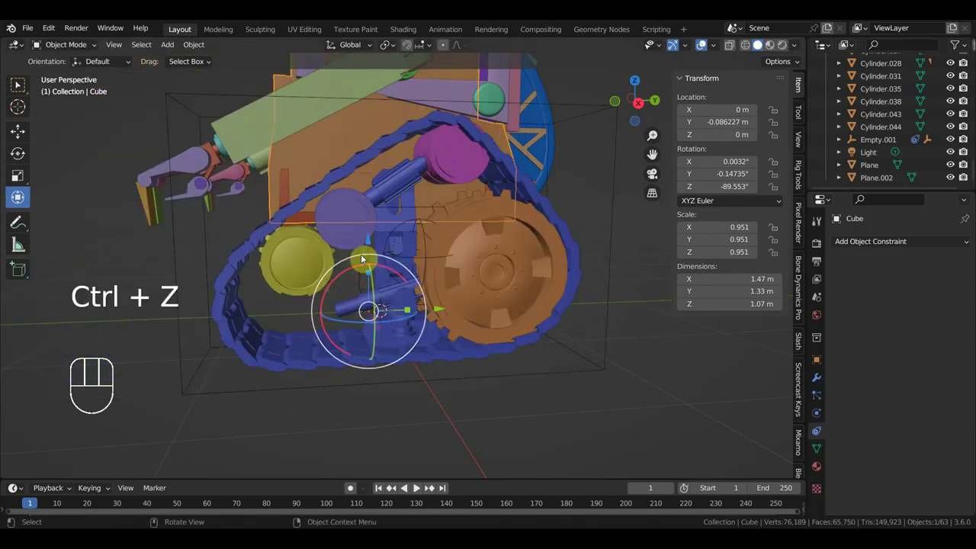
click(347, 208)
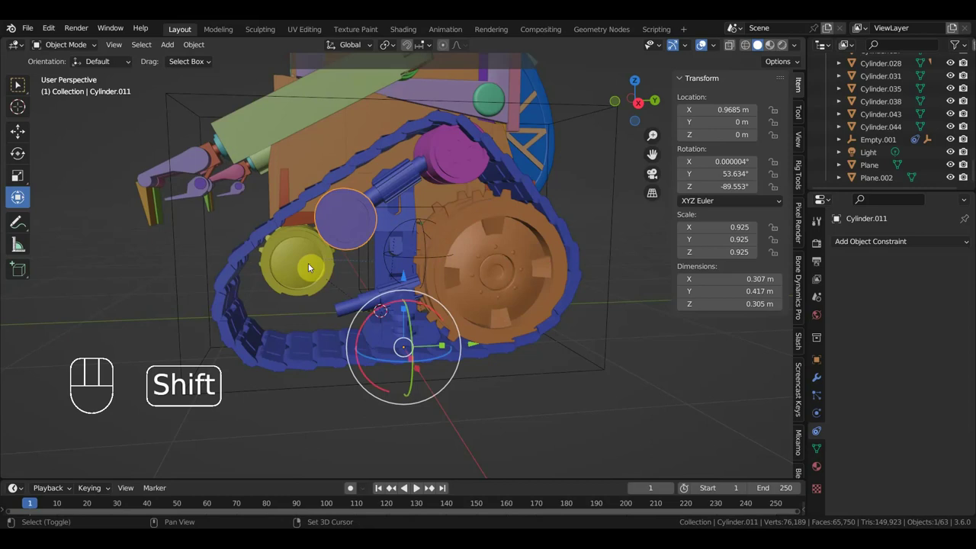
click(509, 256)
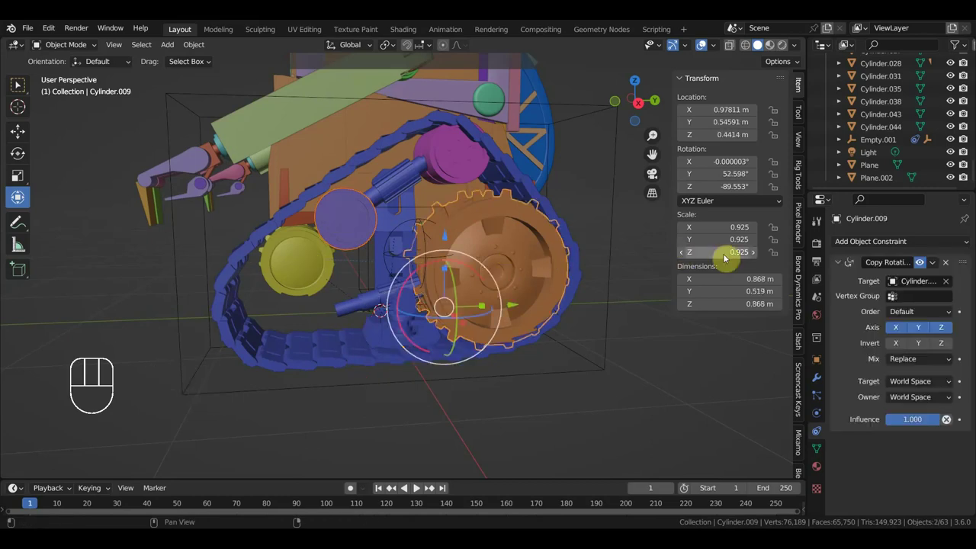
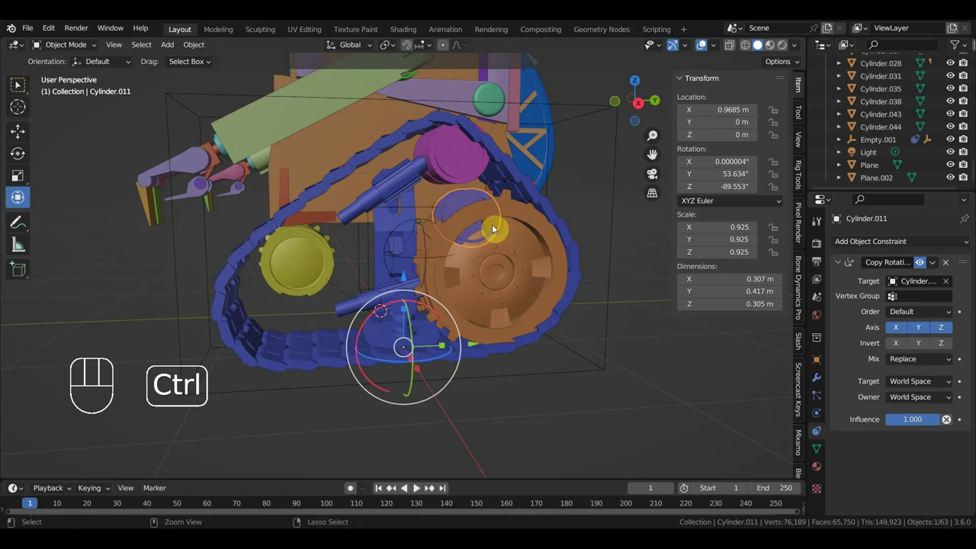
key(ctrl+z)
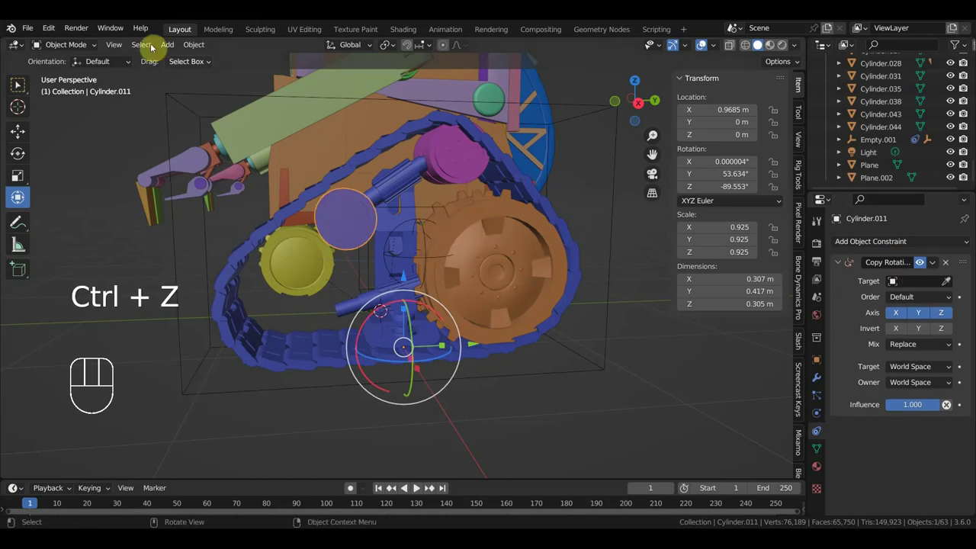
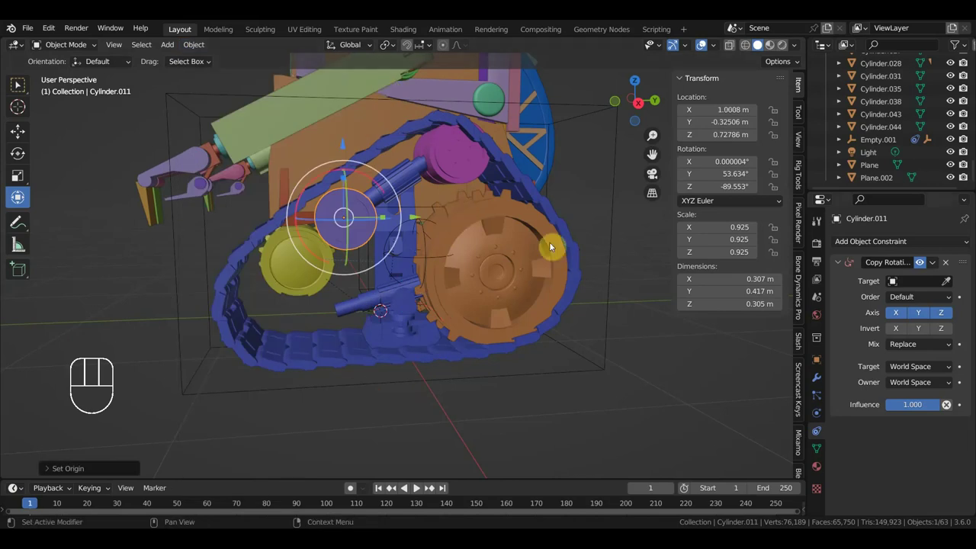
Give the upper roller a Copy Rotation constraint targeting the cylinder, with Invert X
click(947, 285)
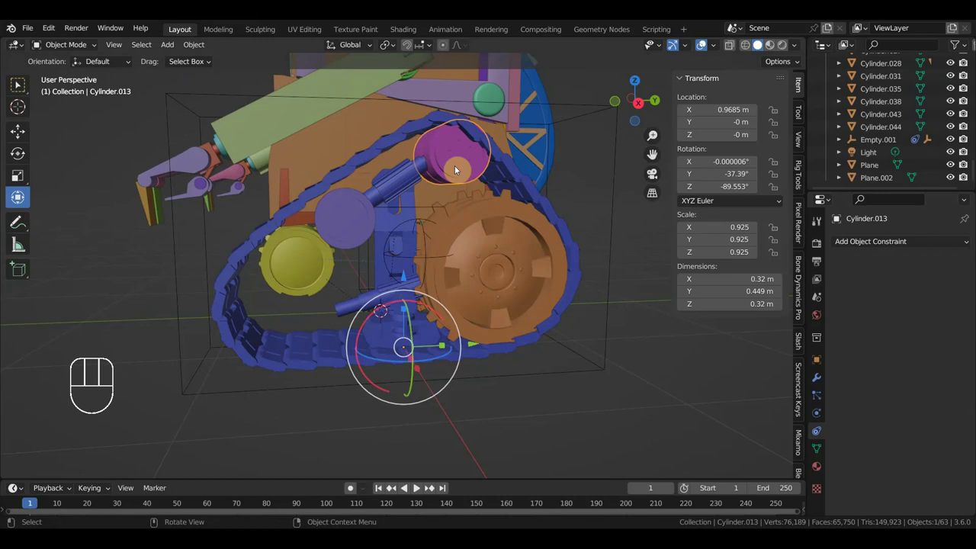
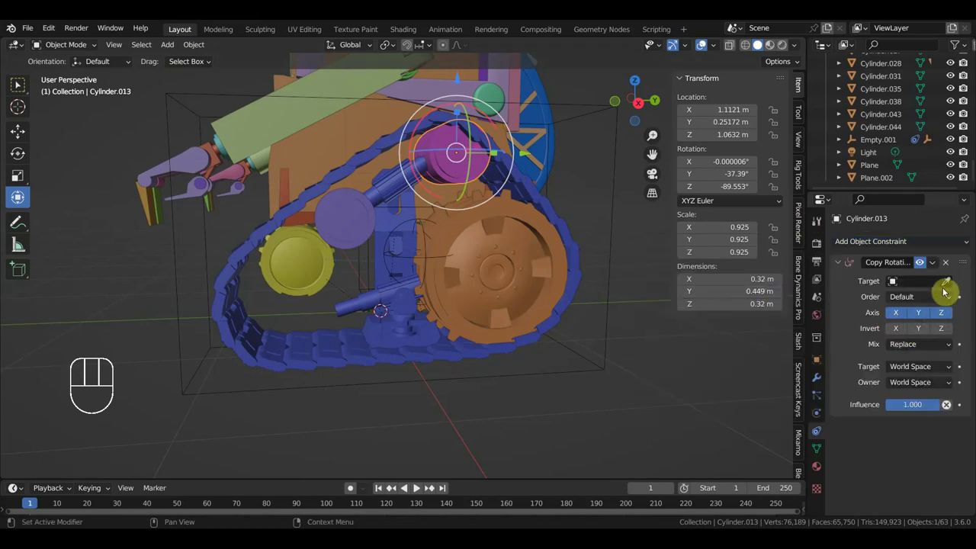
click(947, 283)
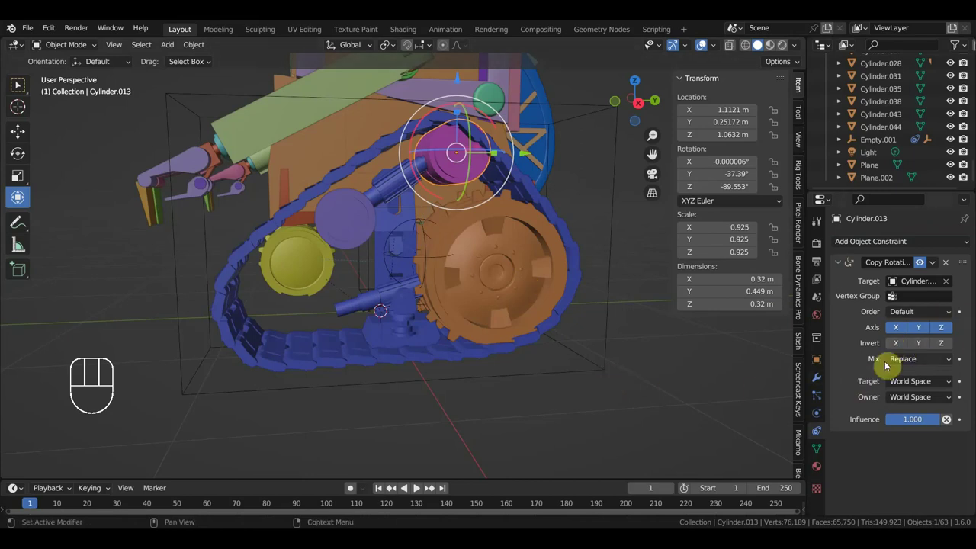
click(900, 343)
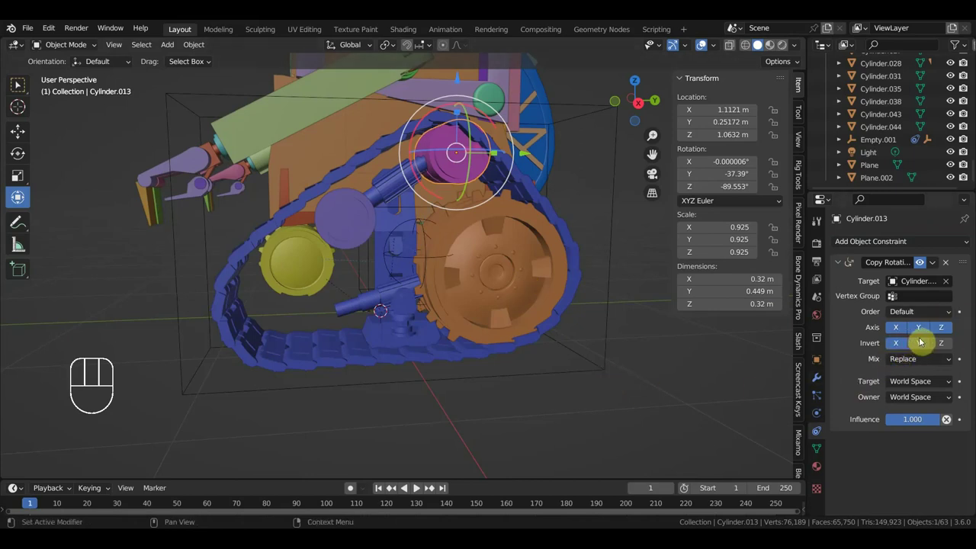
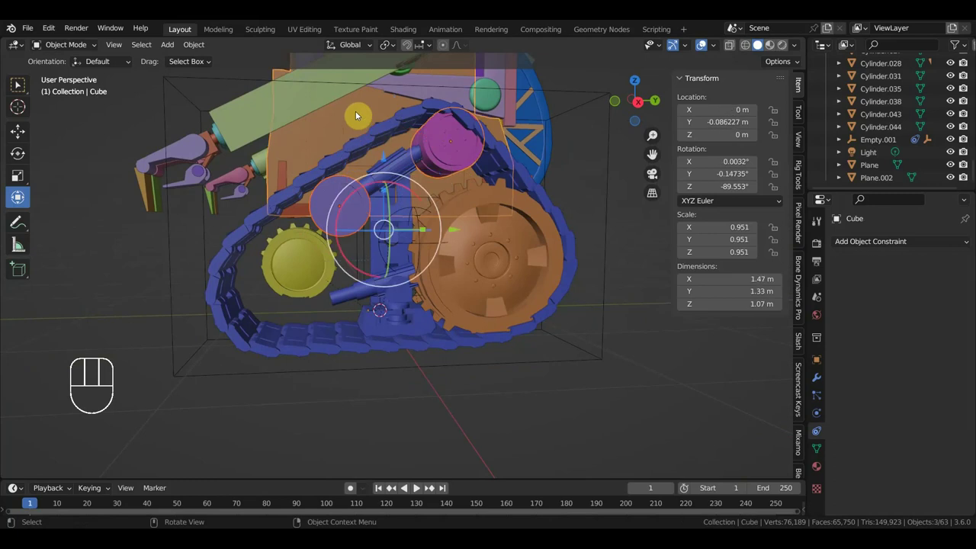
Parent selected track parts to the body and nudge the second control empty along Y
key(ctrl+p)
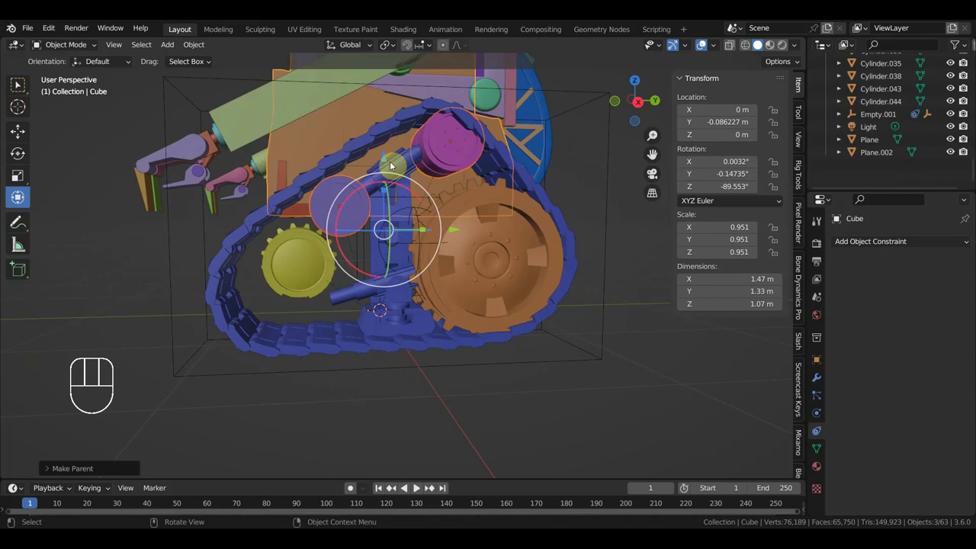
middle_click(382, 182)
click(398, 221)
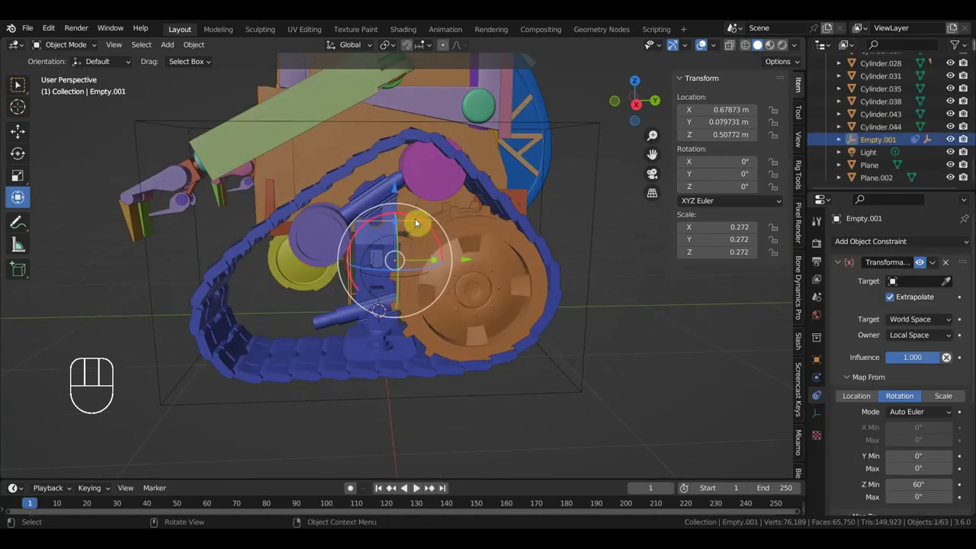
click(594, 183)
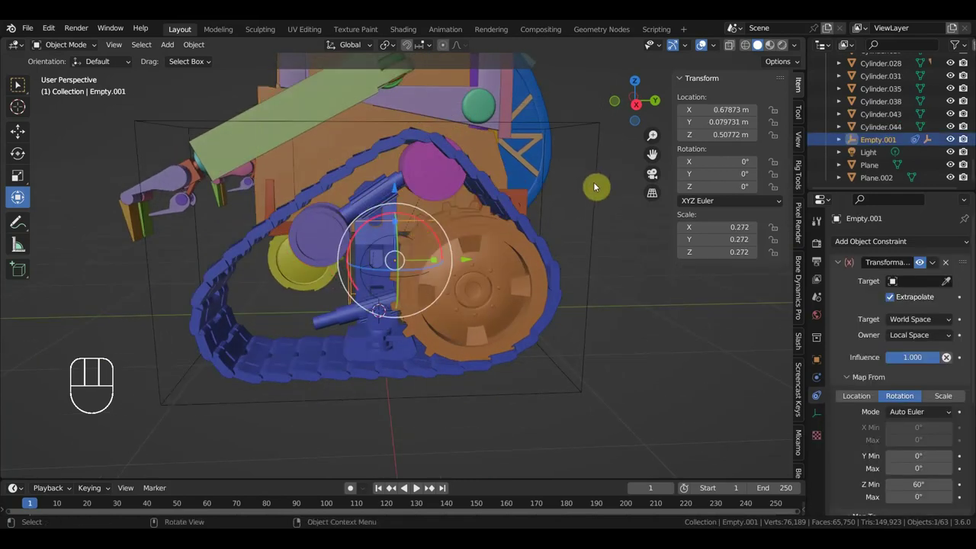
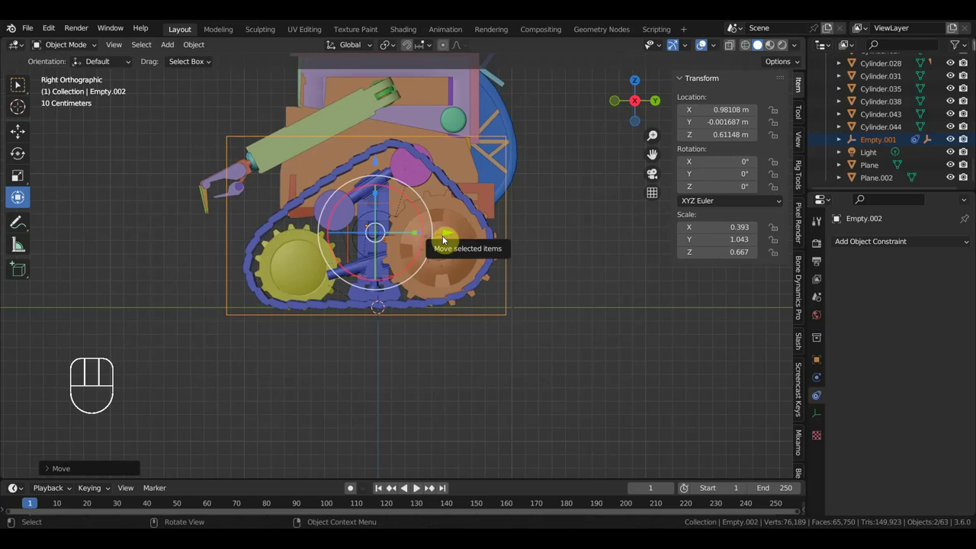
key(ctrl+z)
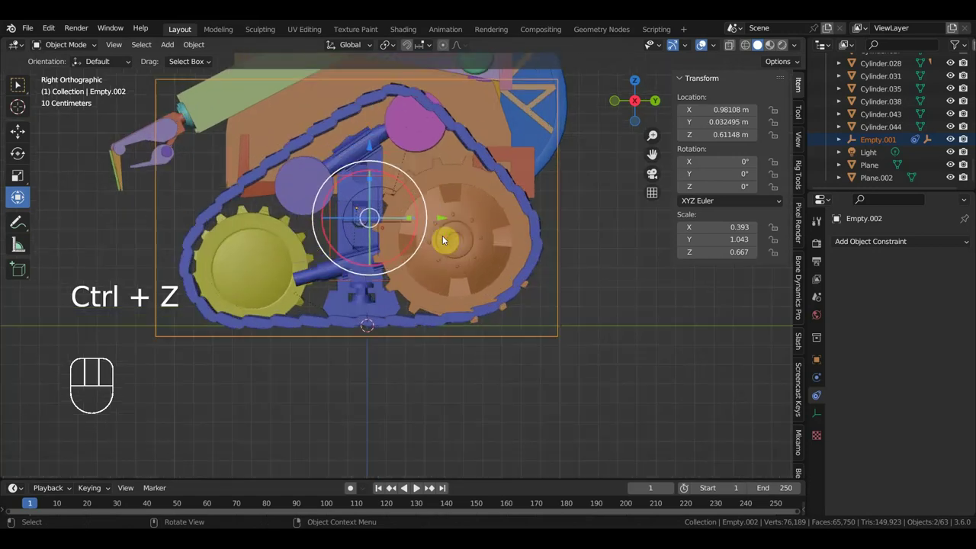
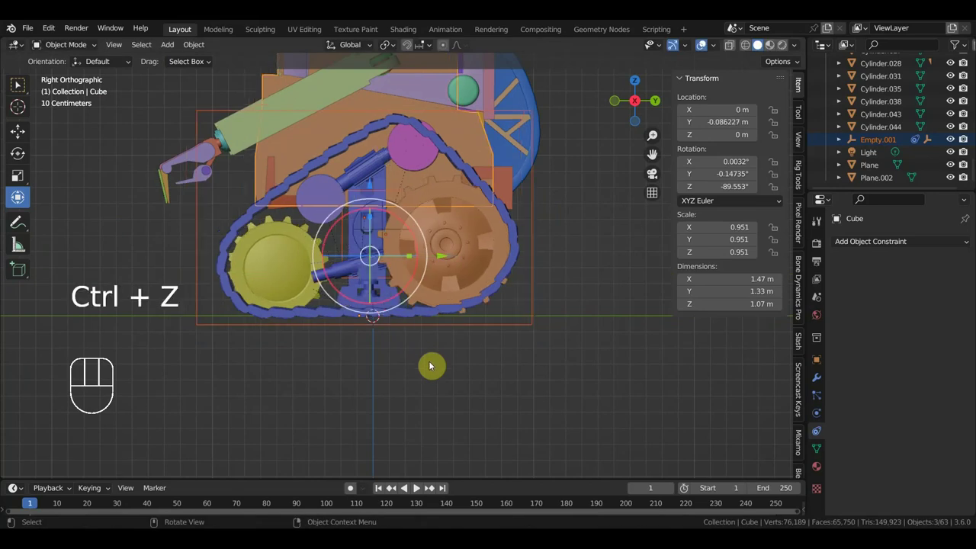
Parent the large gear wheel to the body and reselect the rotation control Empty.001
drag(453, 425, 556, 417)
drag(546, 400, 429, 407)
middle_click(482, 320)
drag(352, 338, 375, 333)
drag(384, 296, 399, 292)
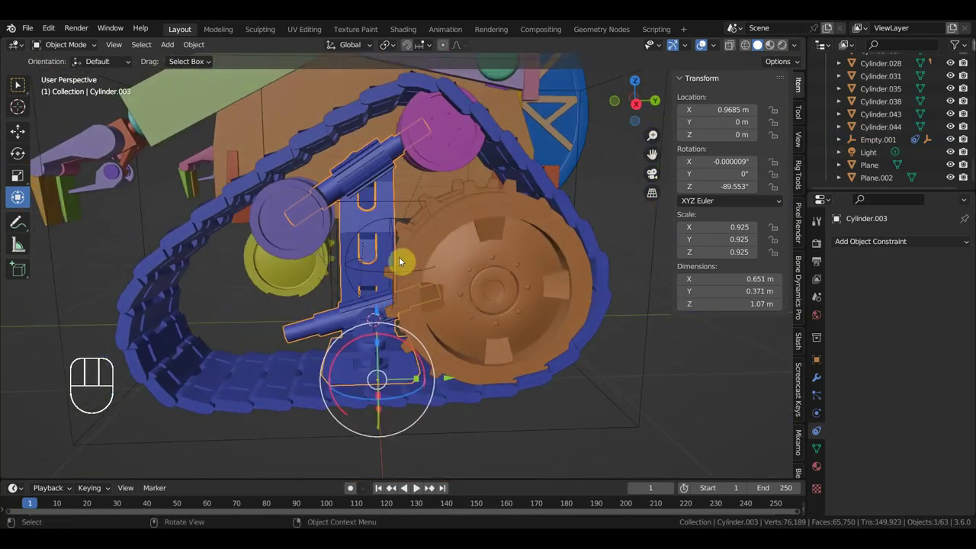
click(385, 129)
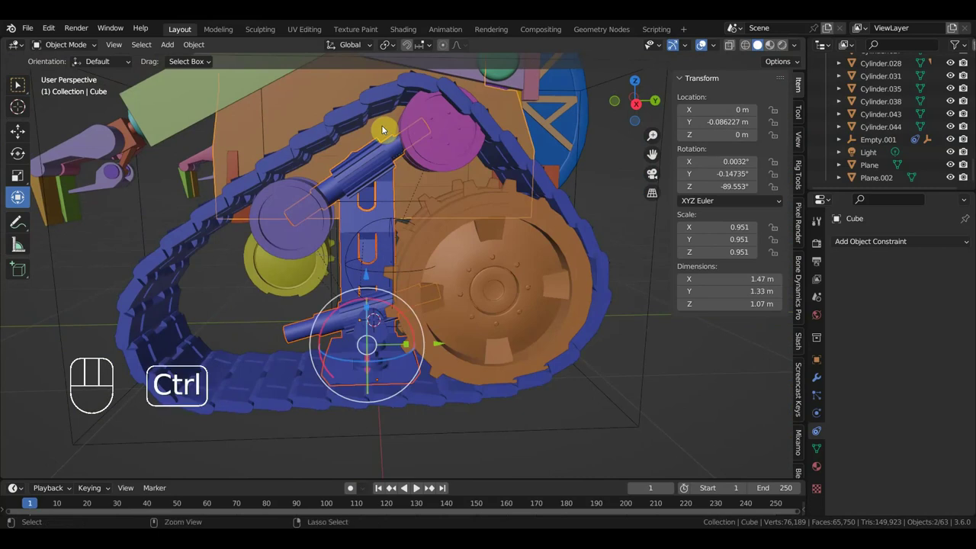
key(ctrl+p)
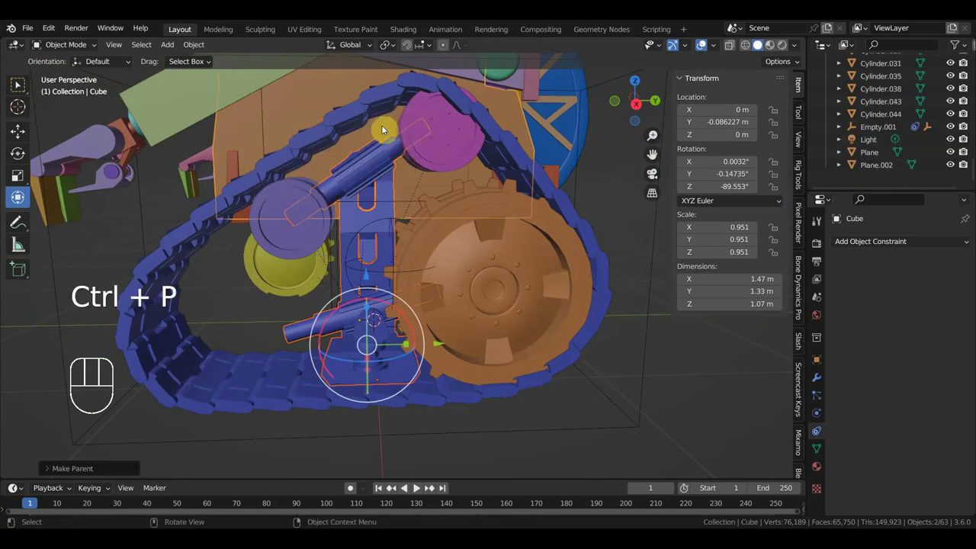
click(465, 263)
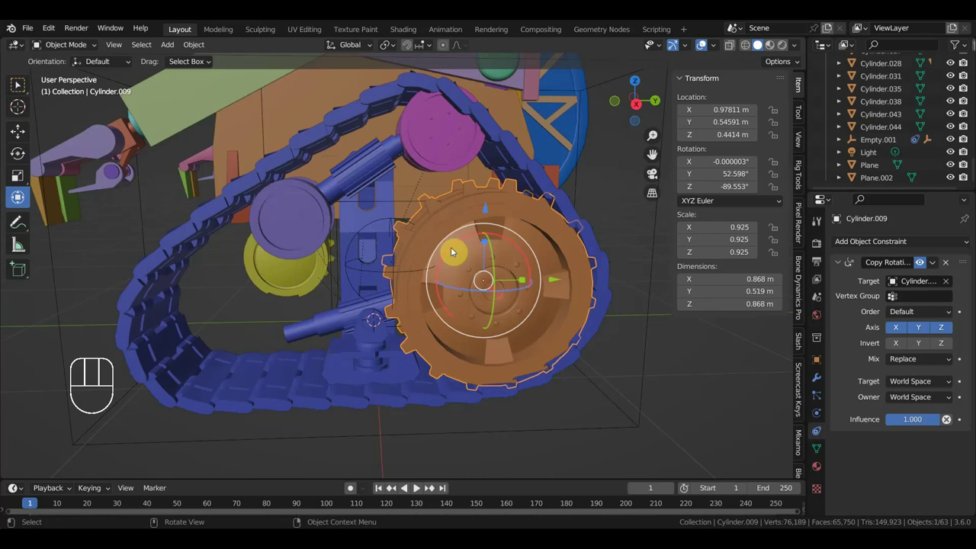
click(409, 174)
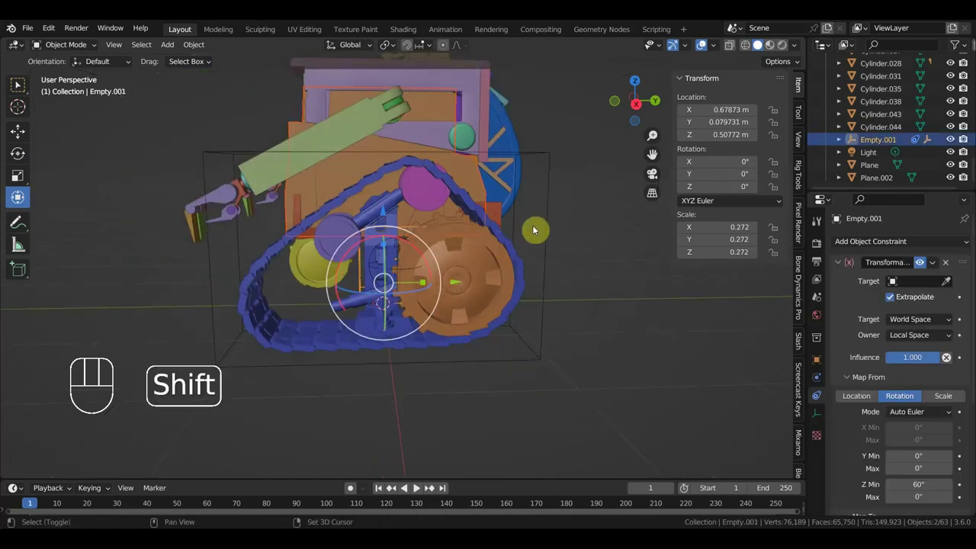
drag(456, 286, 473, 369)
key(ctrl+z)
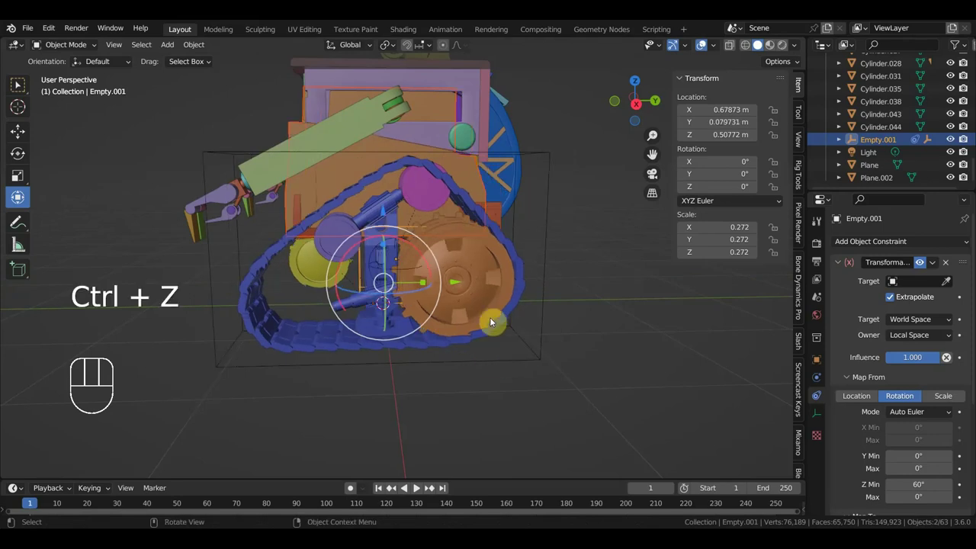
key(KP_3)
drag(459, 275, 487, 297)
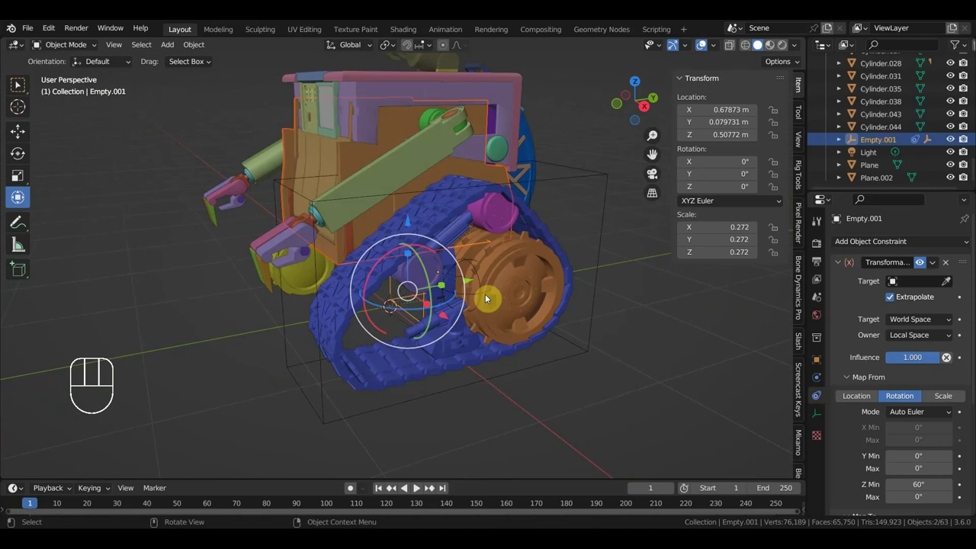
drag(497, 292, 481, 286)
click(311, 272)
From front view, duplicate track wheel Cylinder.008 for the opposite track
key(KP_1)
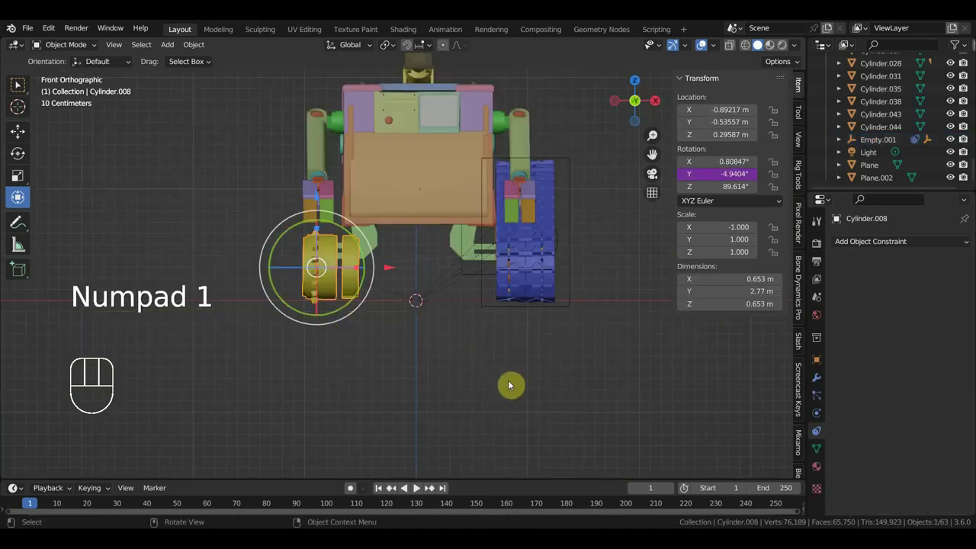
key(shift+d)
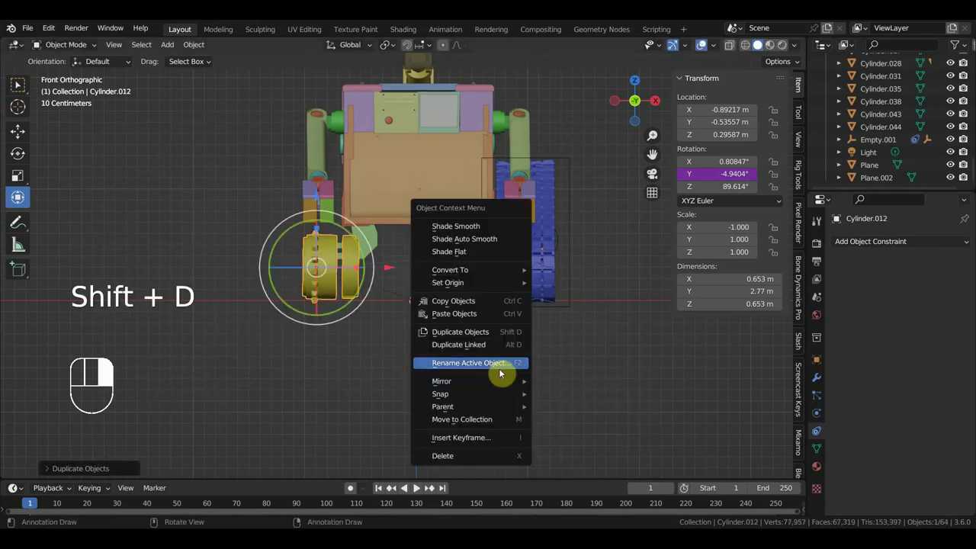
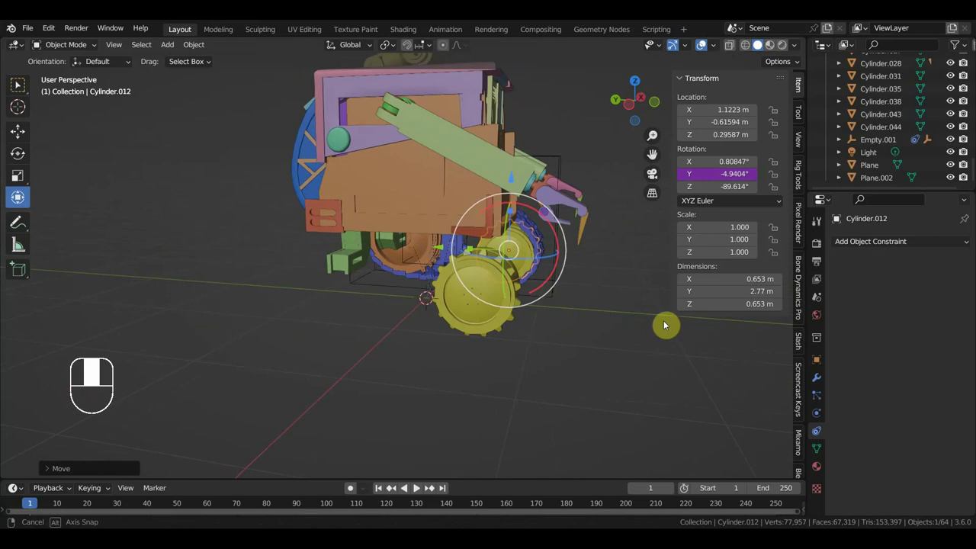
key(KP_3)
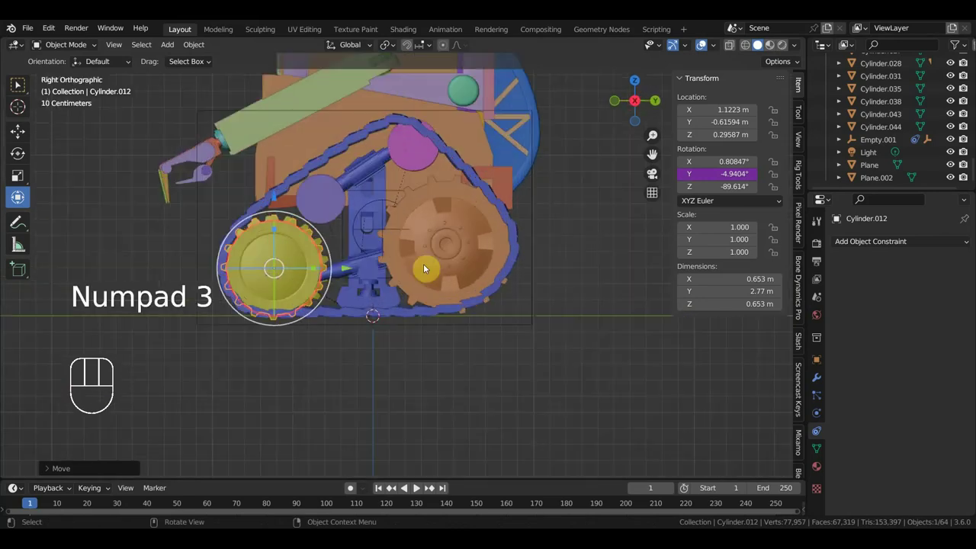
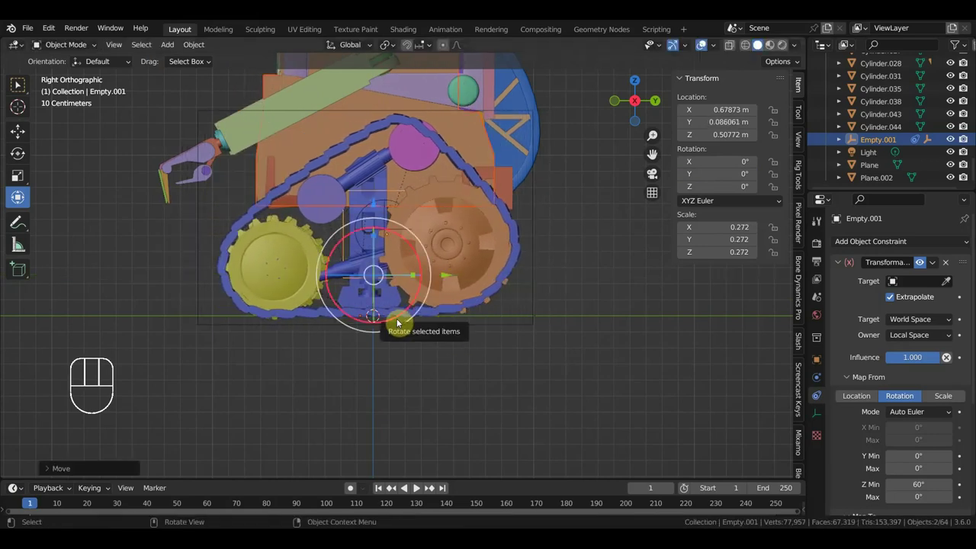
Test-move the track control Empty.001 in side view and undo the moves
key(ctrl+z)
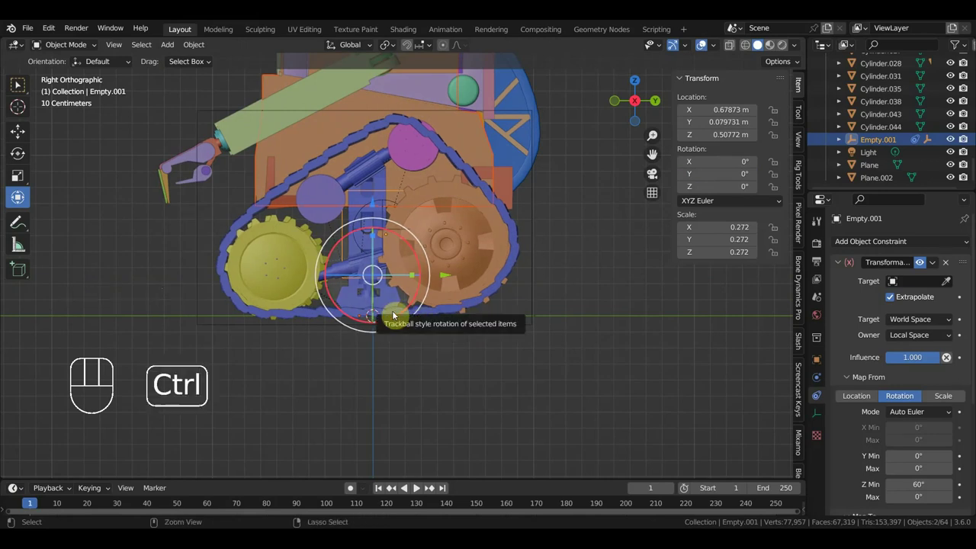
key(ctrl+z)
key(ctrl+z)
key(ctrl+z)
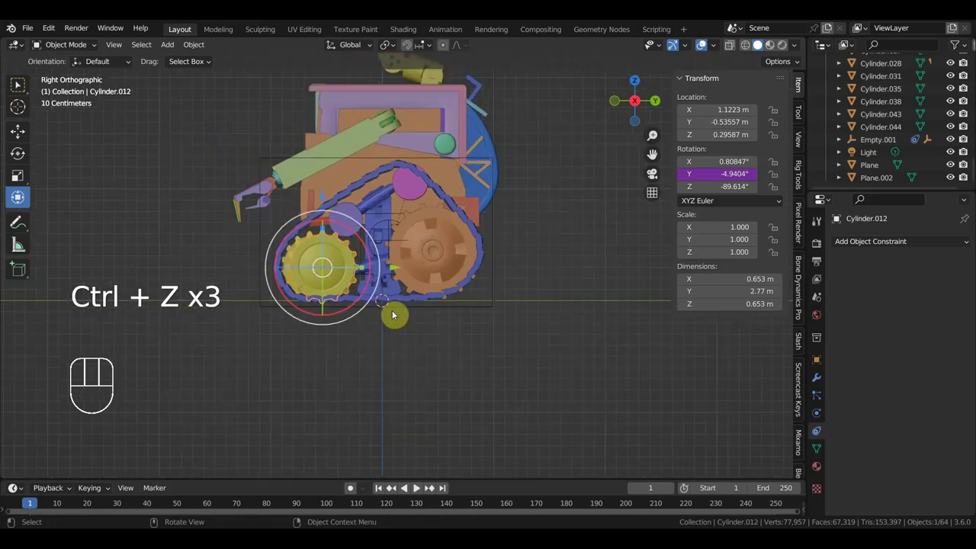
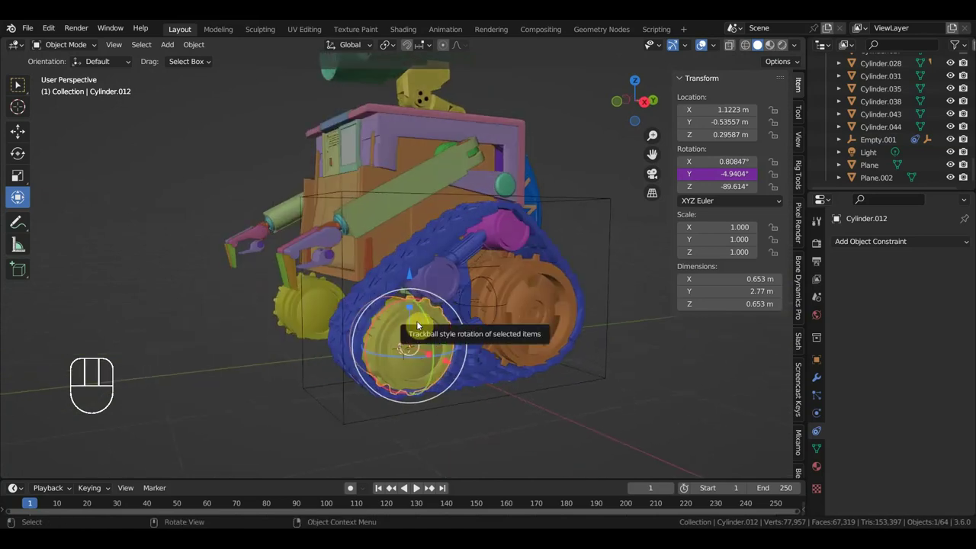
key(KP_3)
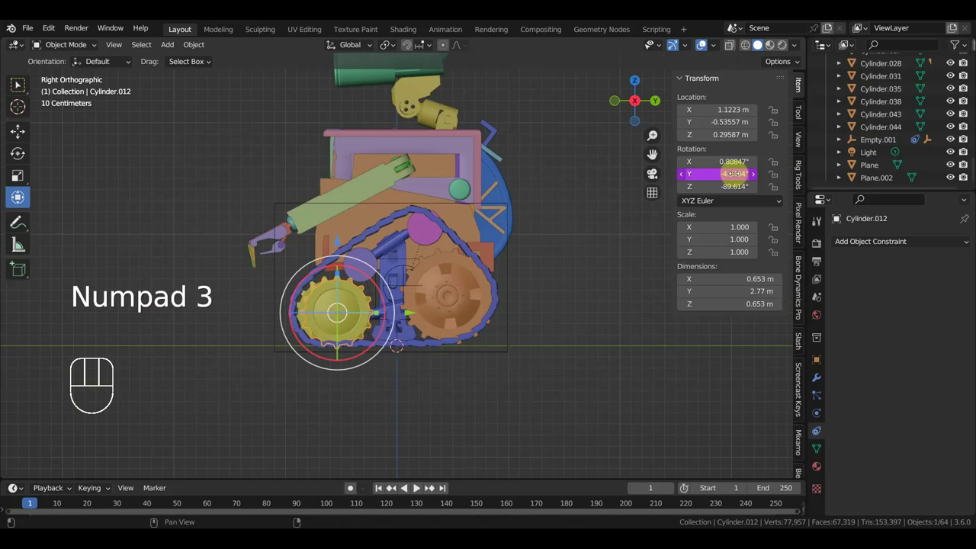
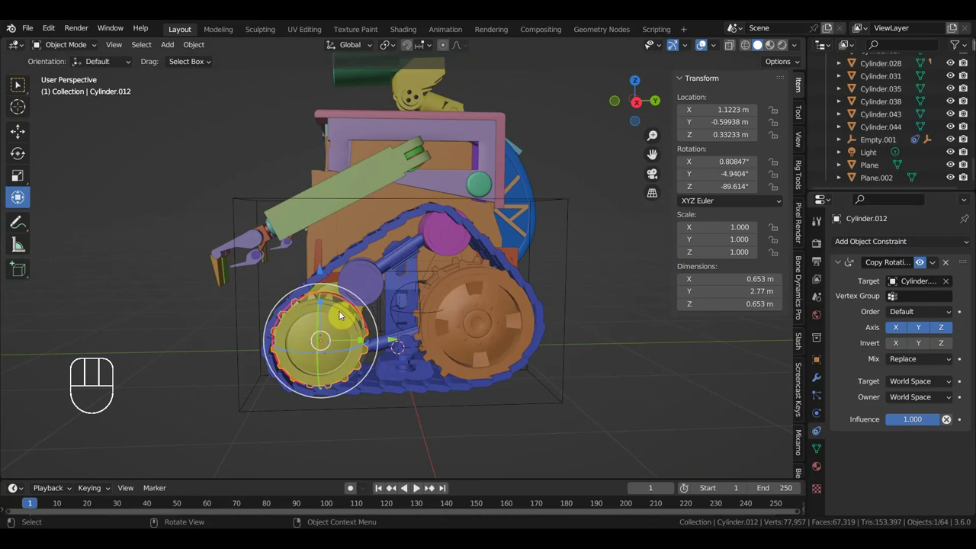
Parent copied wheel Cylinder.012 to the Cube body, then test-move Empty.001 along Y
click(375, 219)
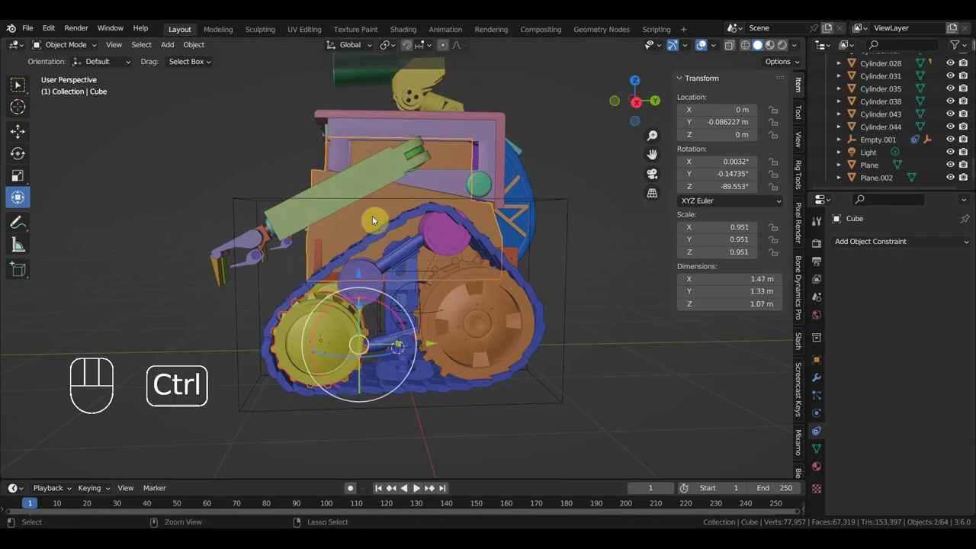
key(ctrl+p)
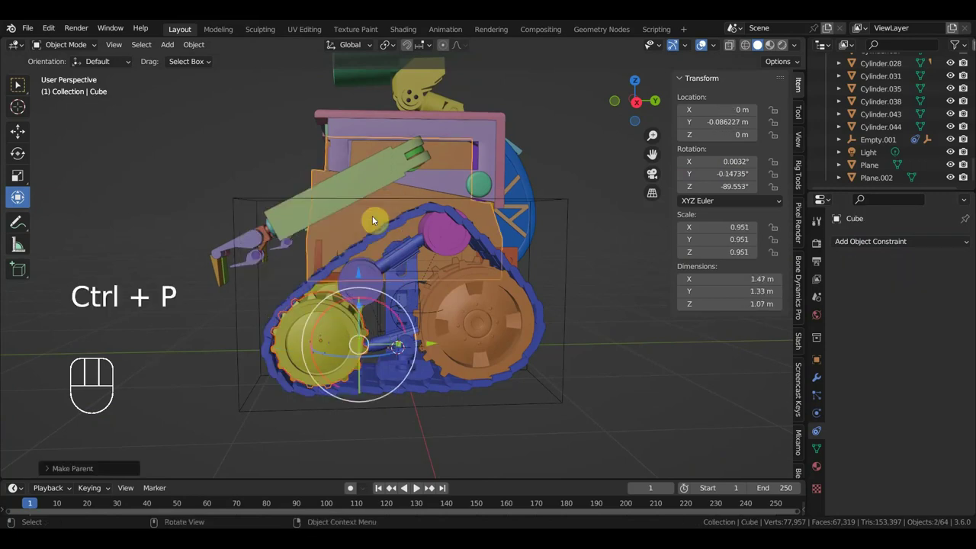
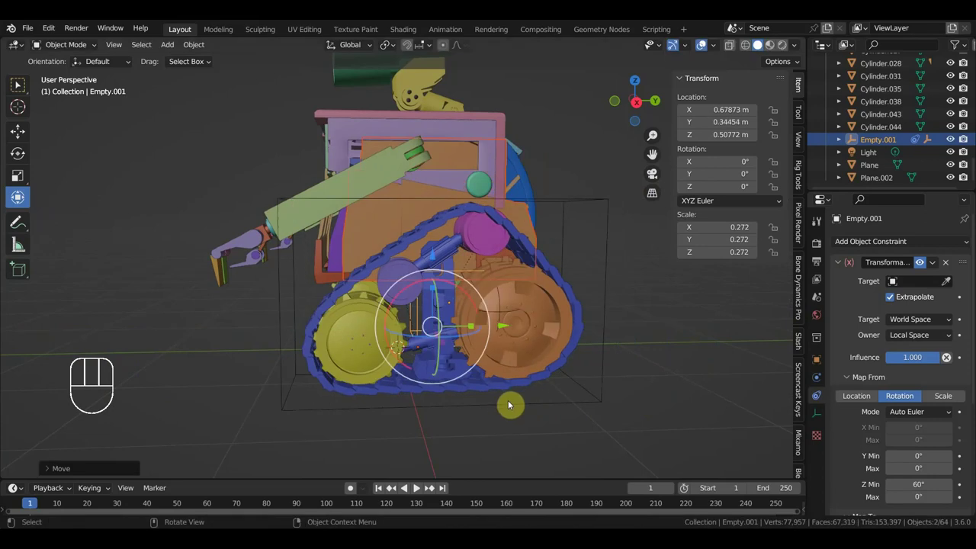
key(ctrl+z)
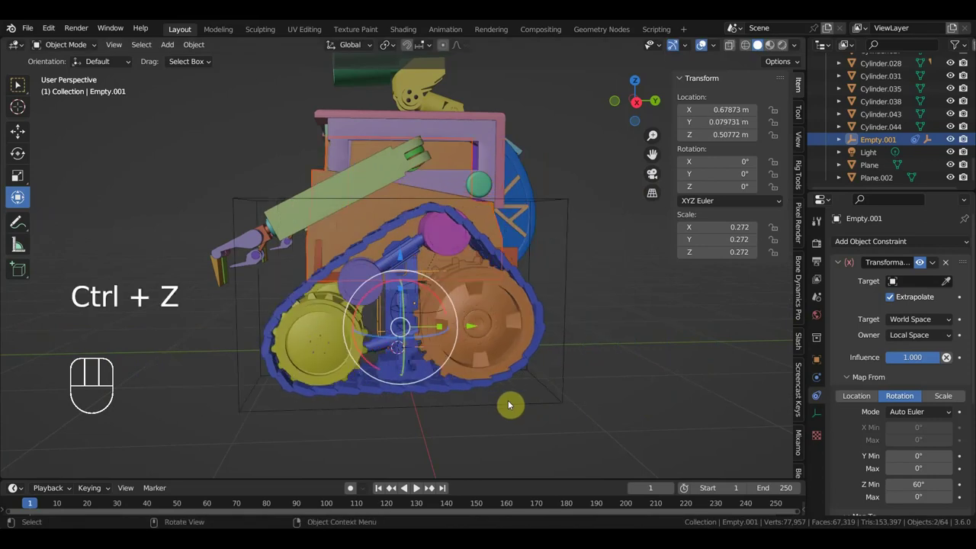
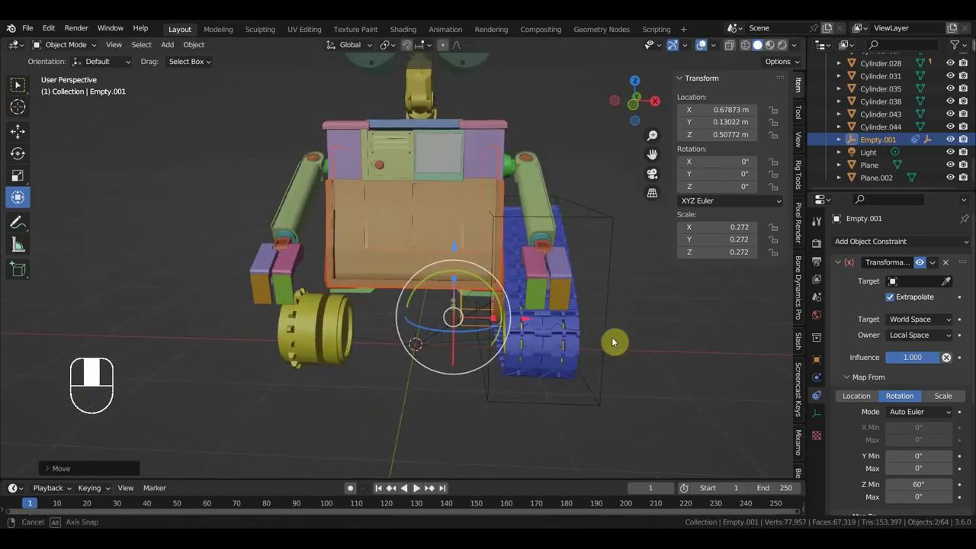
middle_click(518, 343)
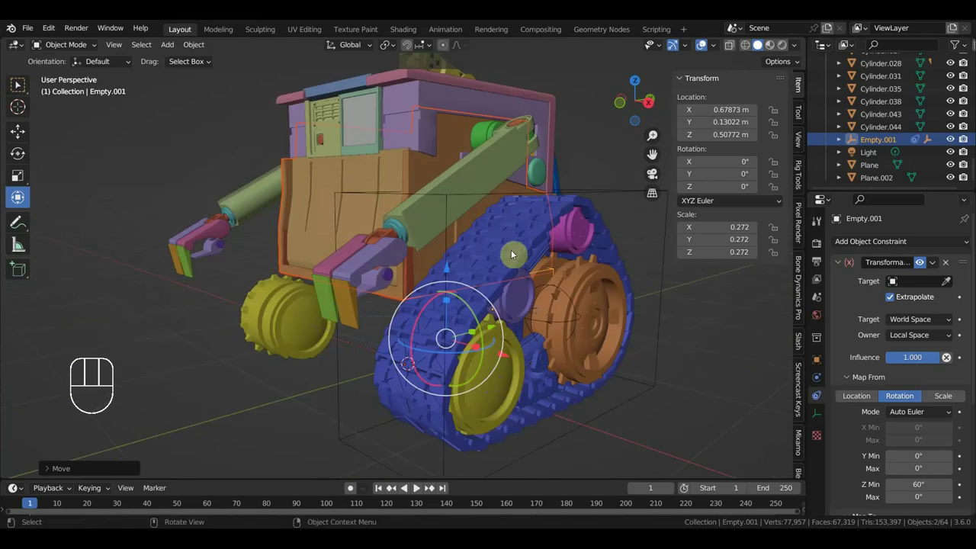
Select the track wheels, duplicate them from front view, then undo the duplication
click(509, 246)
drag(524, 302, 543, 294)
drag(583, 233, 584, 273)
click(607, 293)
drag(591, 302, 565, 297)
click(450, 356)
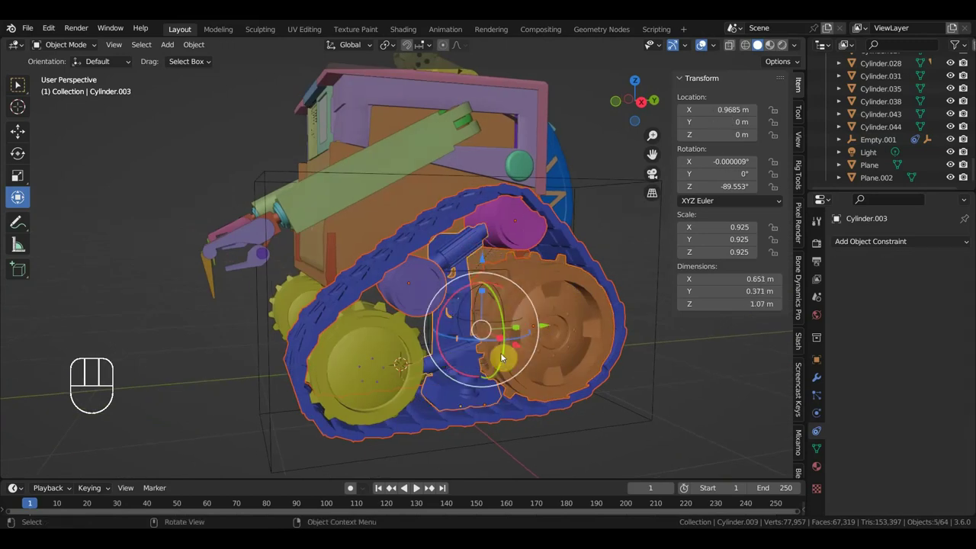
key(KP_1)
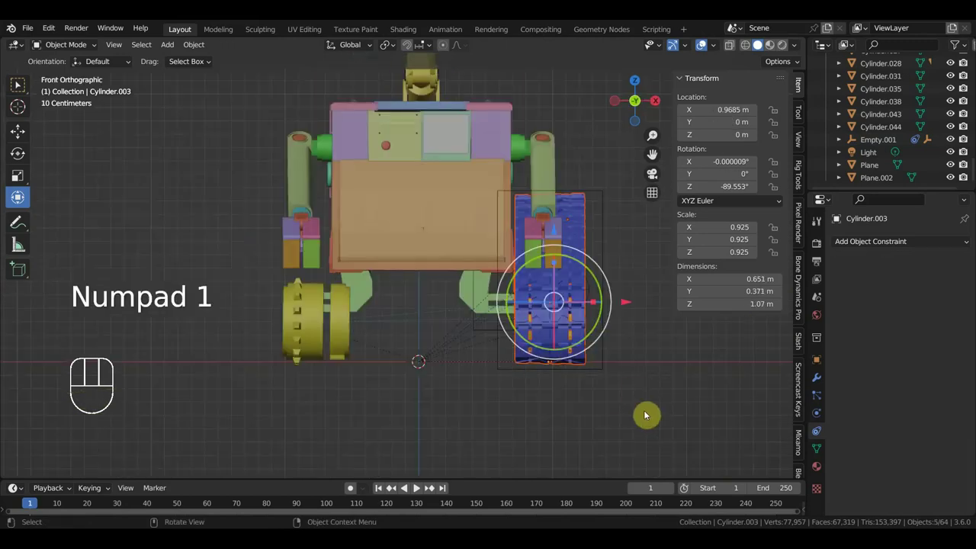
key(shift+d)
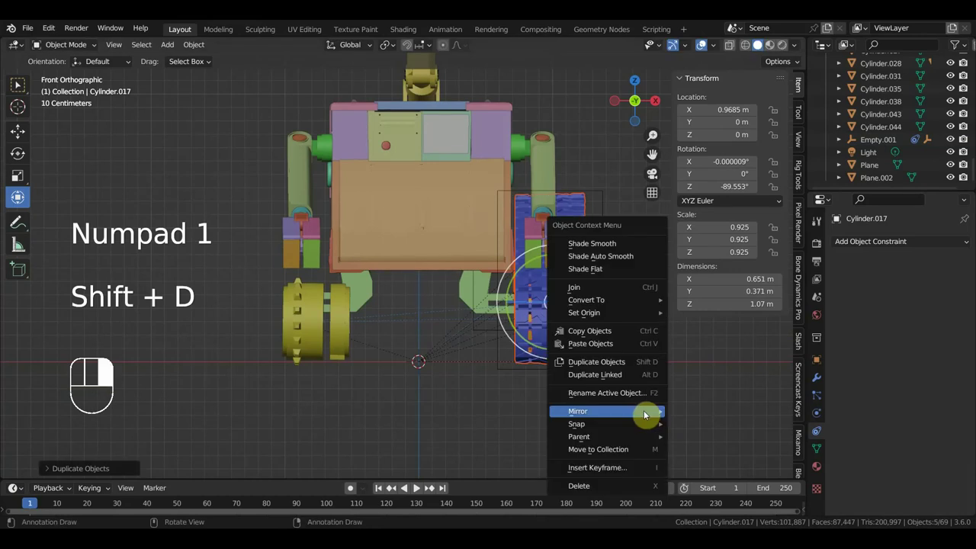
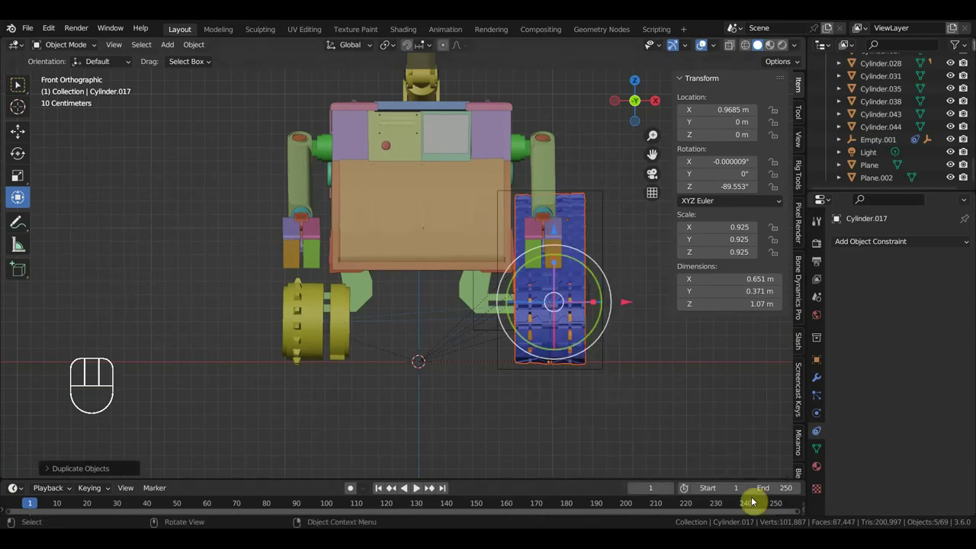
key(ctrl+z)
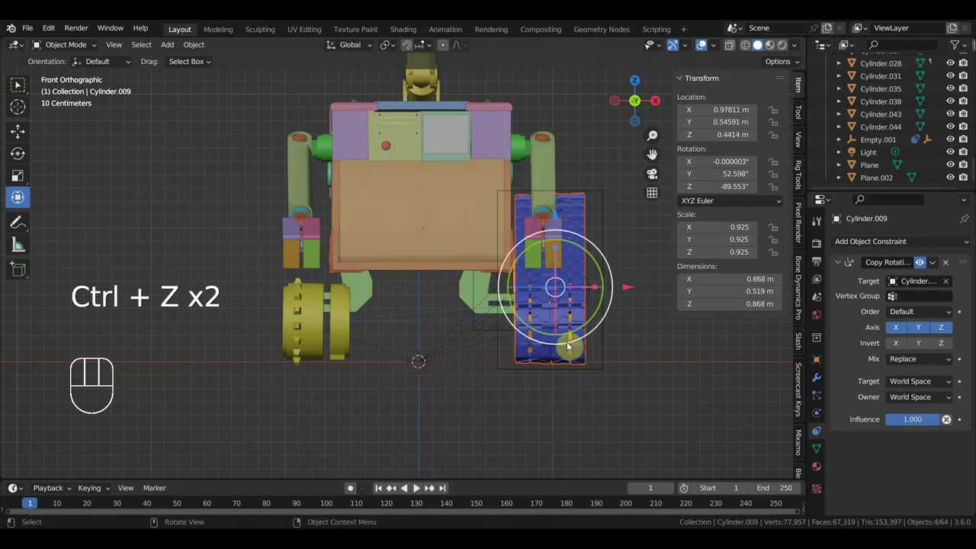
Duplicate the track wheels with their control empties and mirror the copies in X
click(497, 333)
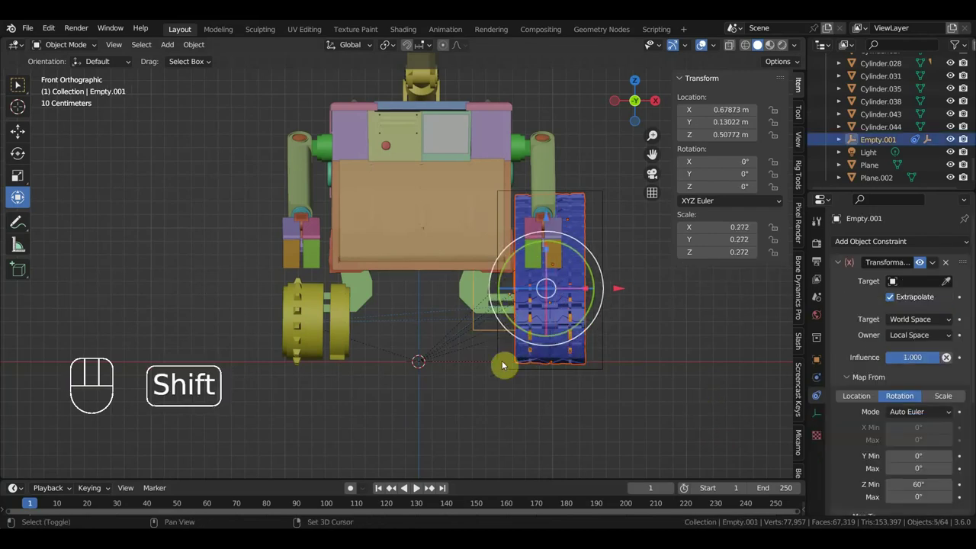
drag(516, 386, 425, 388)
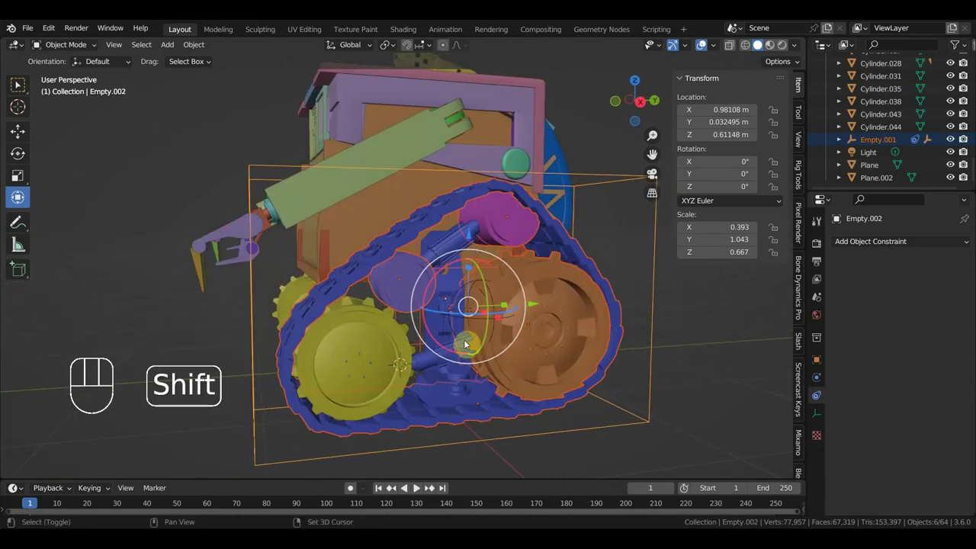
click(481, 284)
drag(500, 301, 477, 287)
click(430, 353)
key(KP_1)
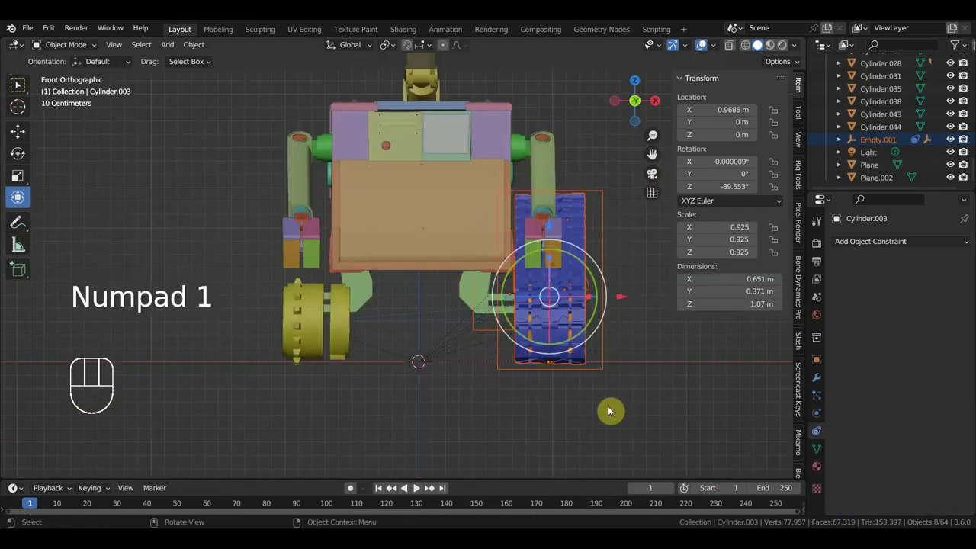
key(shift+d)
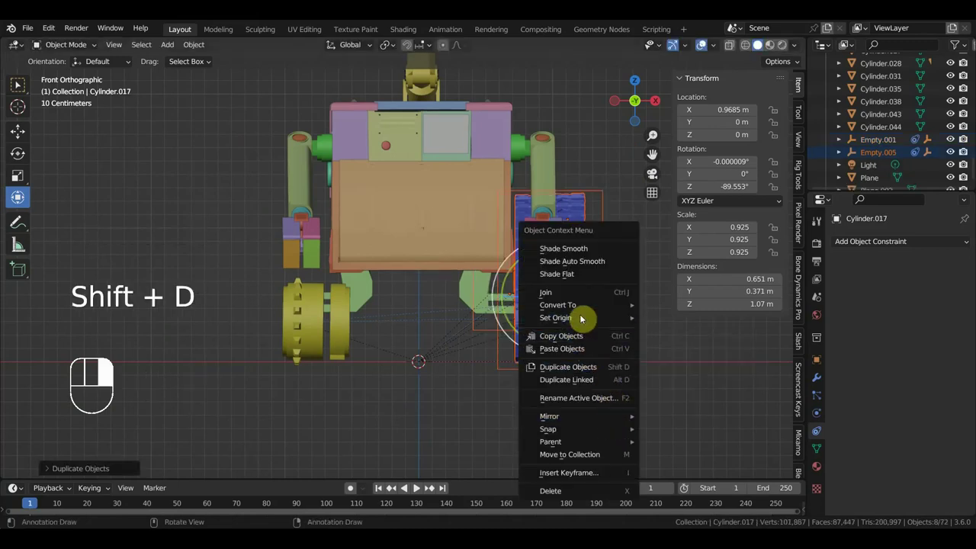
drag(582, 305, 620, 296)
drag(620, 297, 620, 333)
click(624, 282)
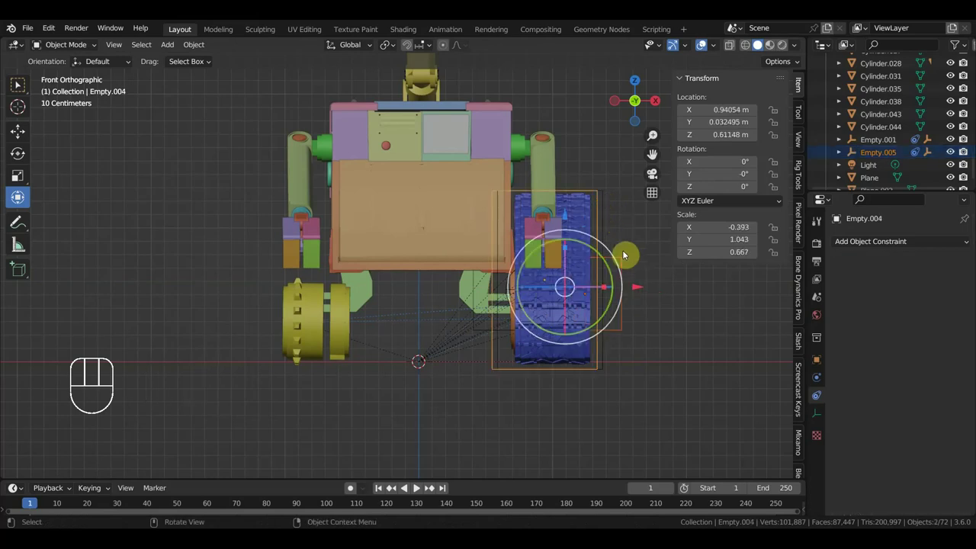
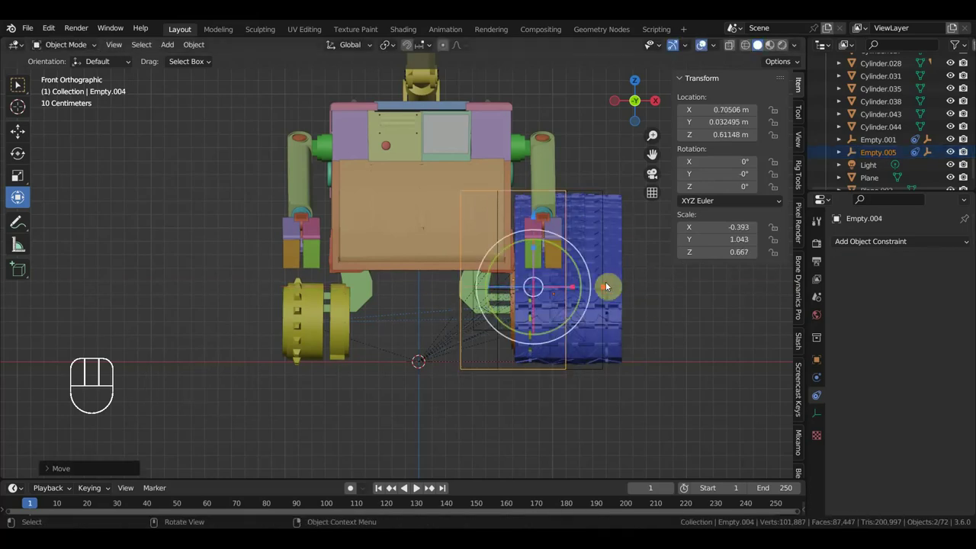
Undo the extra copies, leaving Empty.004 back at about 0.94 m
key(ctrl+z)
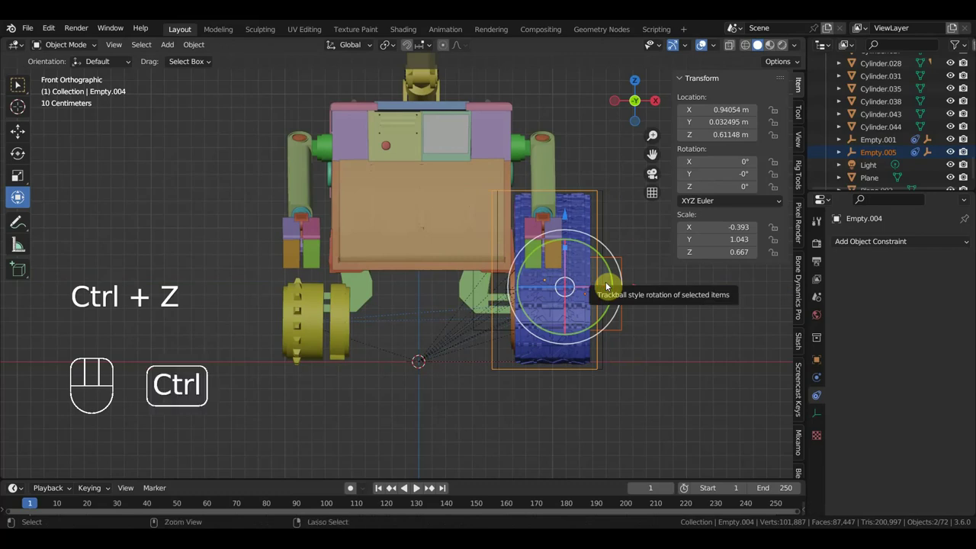
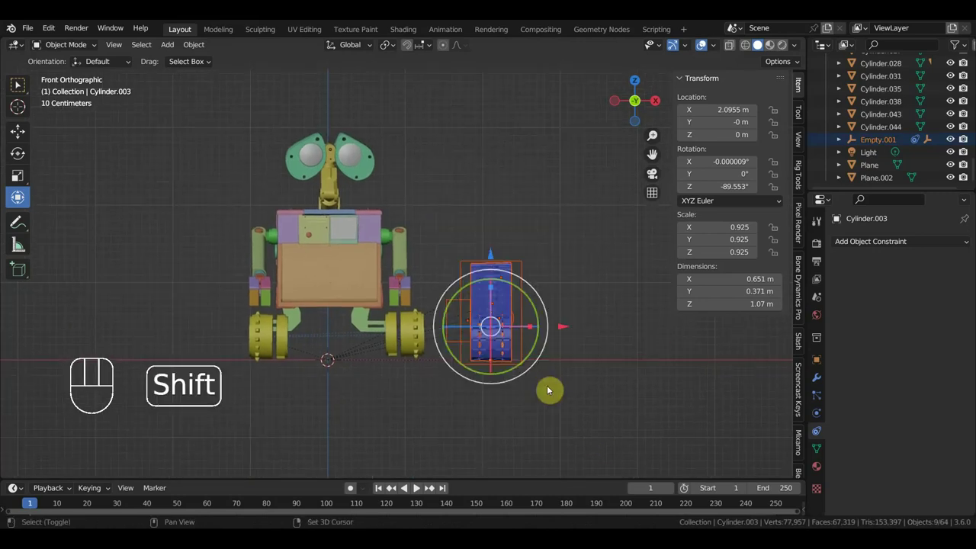
Duplicate the track parts again, then slide the Cube body along Y to test the rig and undo
key(shift+d)
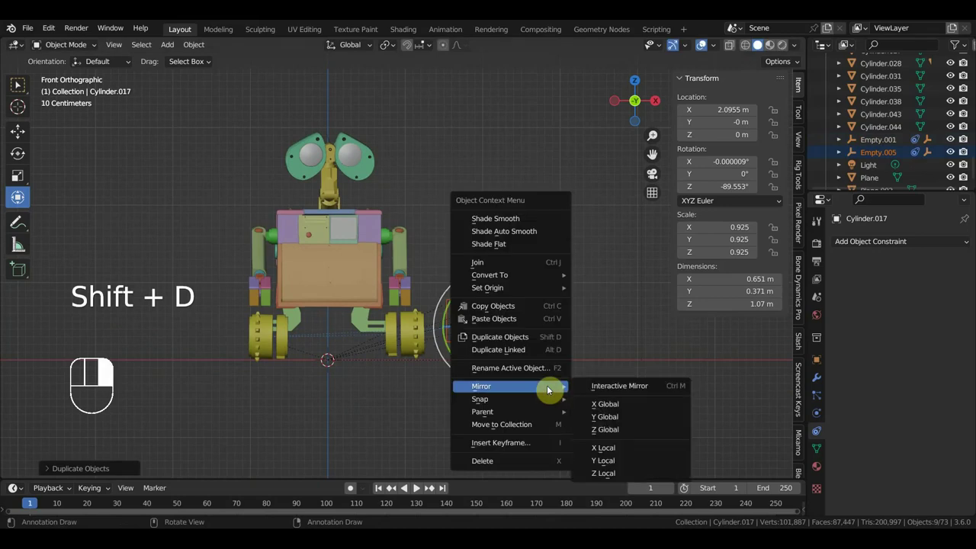
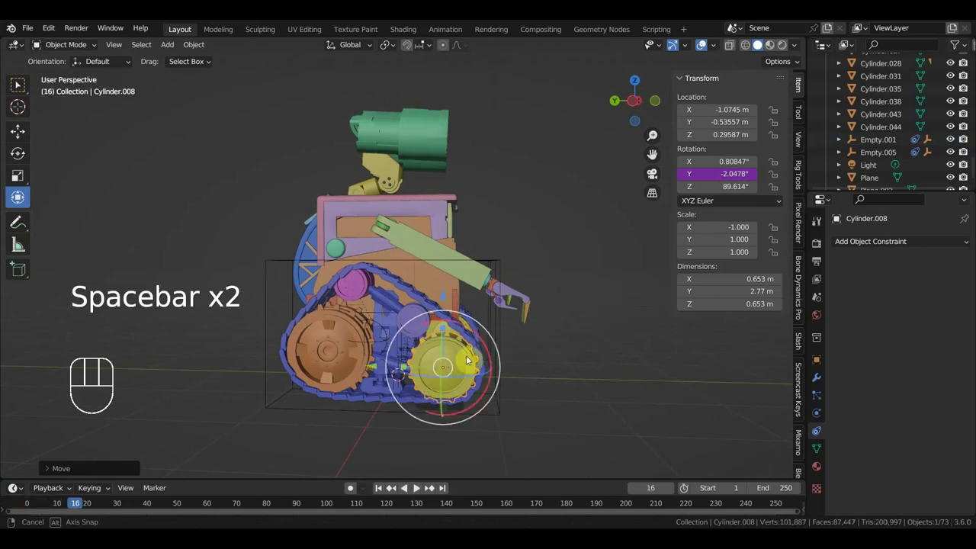
click(407, 273)
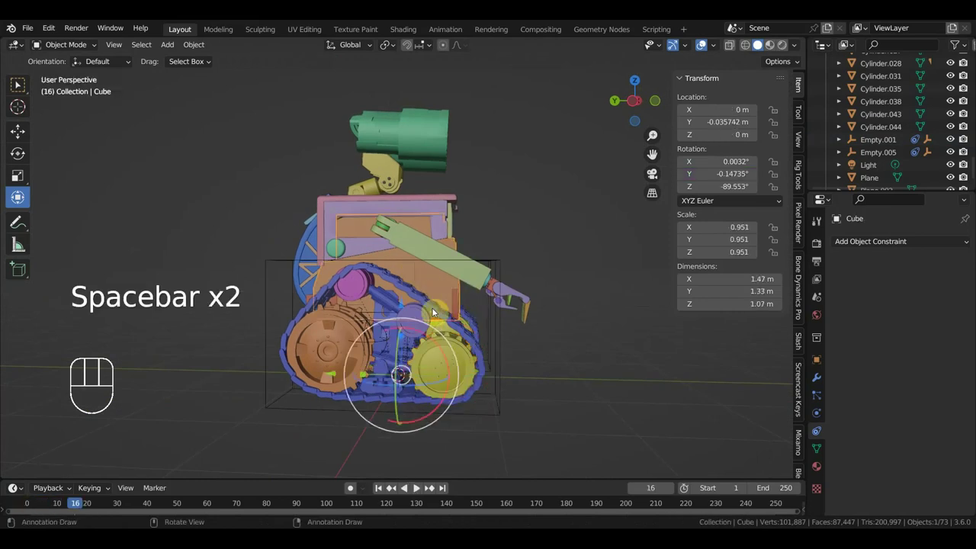
drag(405, 349, 291, 348)
drag(333, 346, 418, 290)
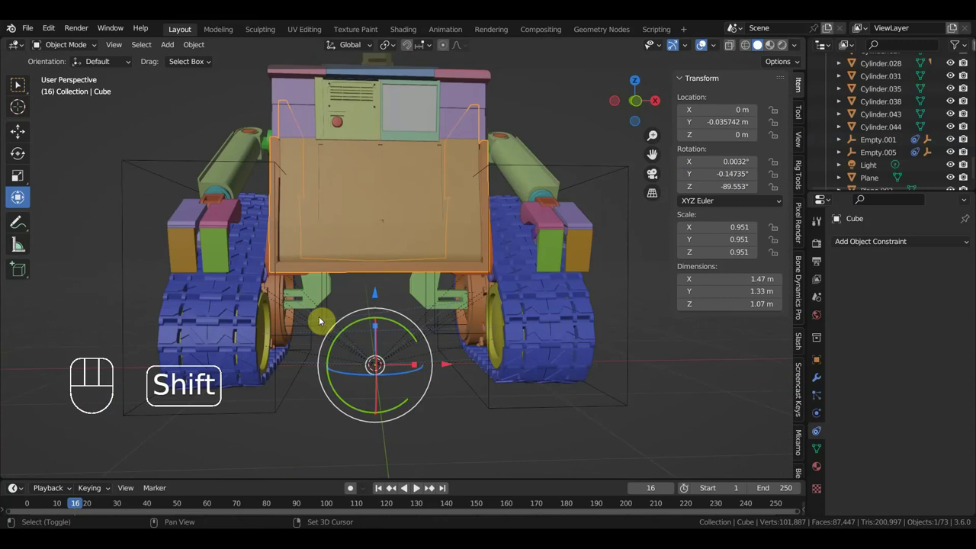
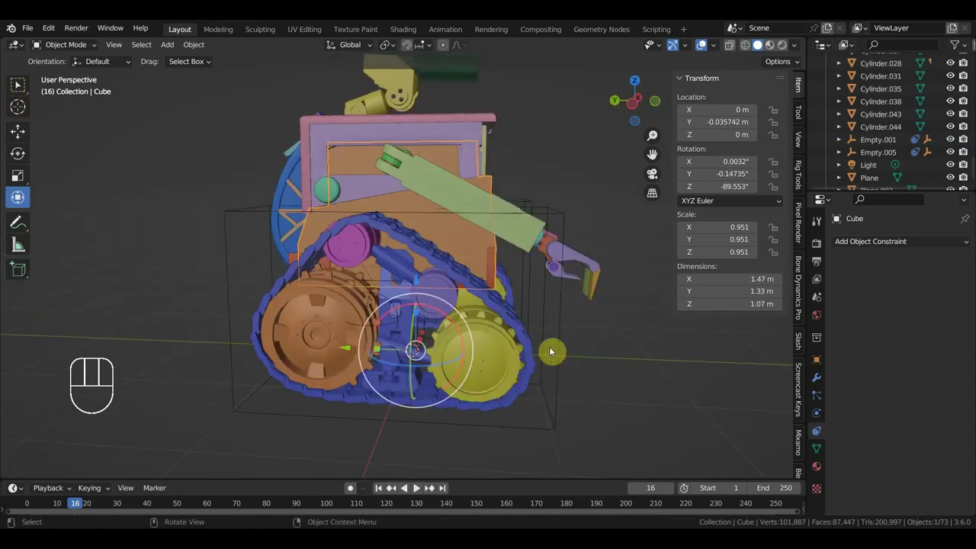
drag(355, 350, 225, 377)
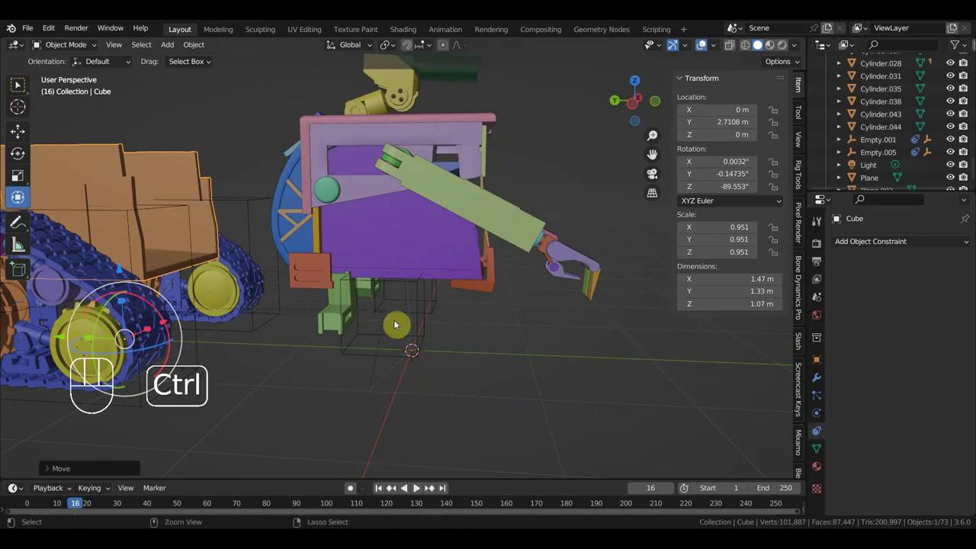
key(ctrl+z)
Select track control Empty.005 to inspect its Transformation constraint
drag(428, 337, 302, 334)
click(328, 319)
Rotate Empty.001 and Empty.005 together in Top view (about -16° Z) to test track steering
click(441, 319)
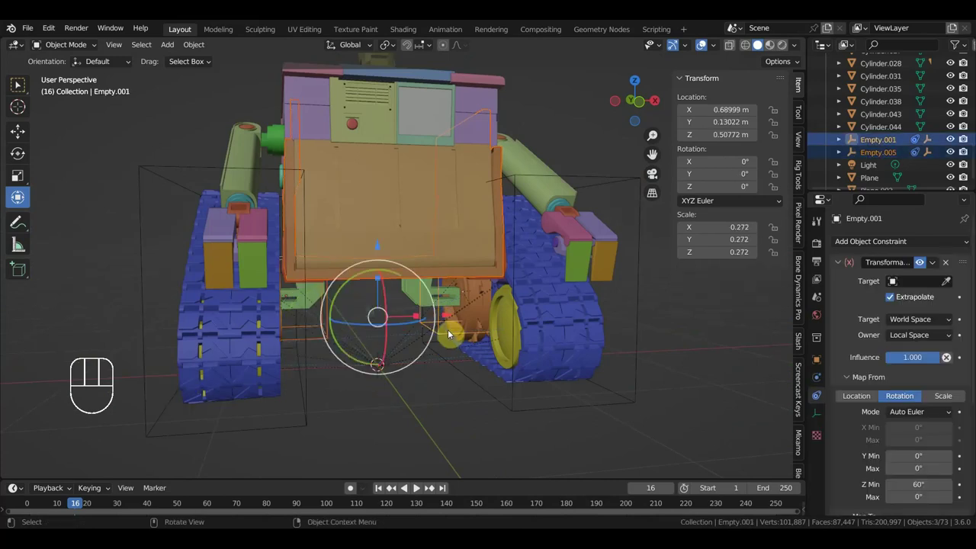
key(KP_7)
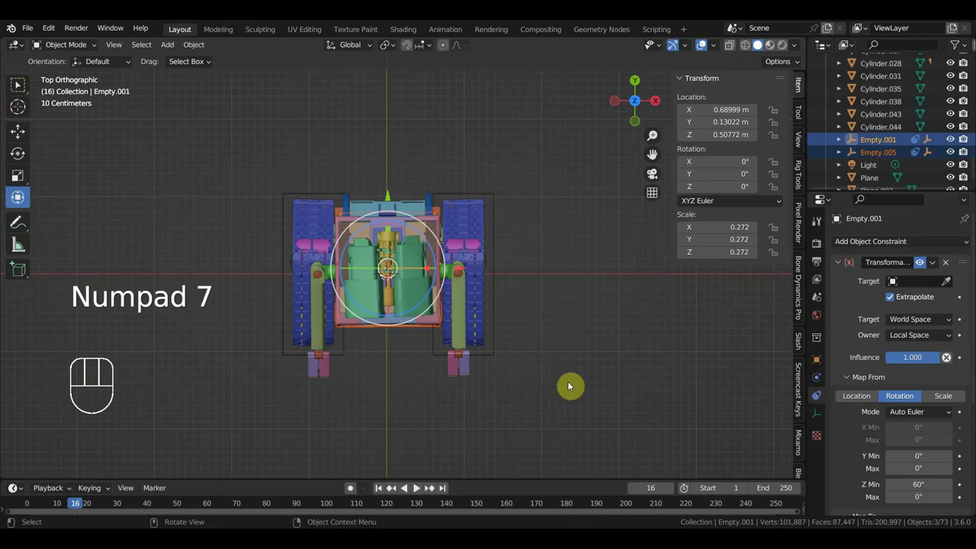
key(r)
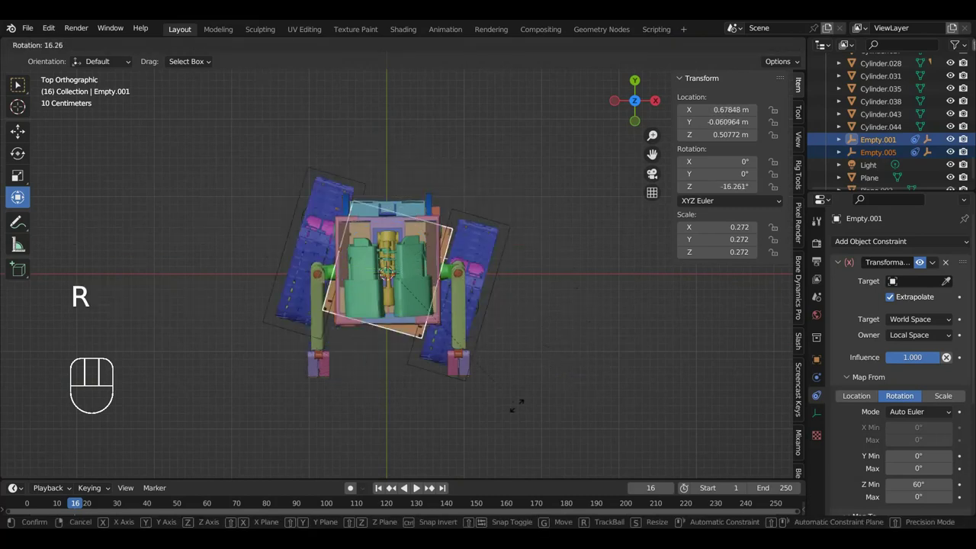
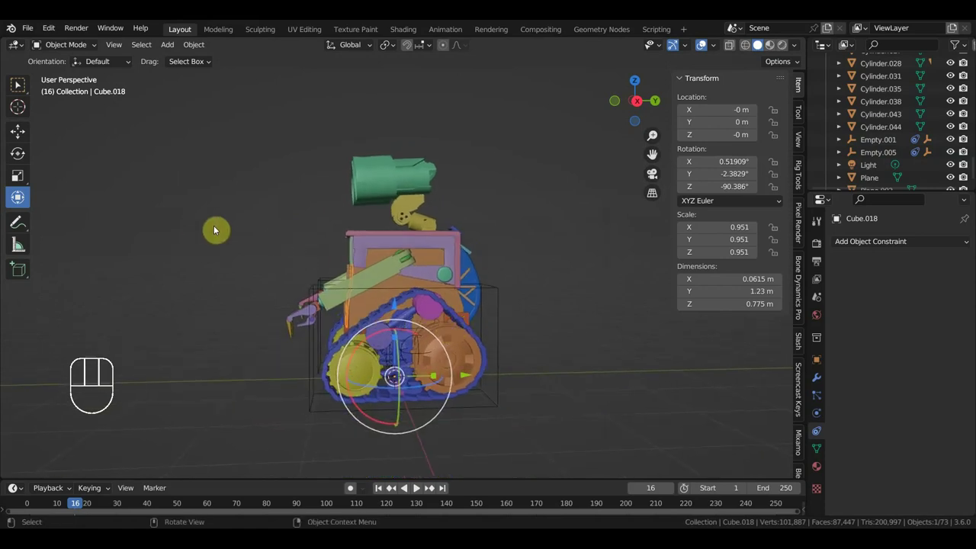
Add a single-bone Armature in Right view, display it In Front and raise it to about 0.77 m Z
click(61, 47)
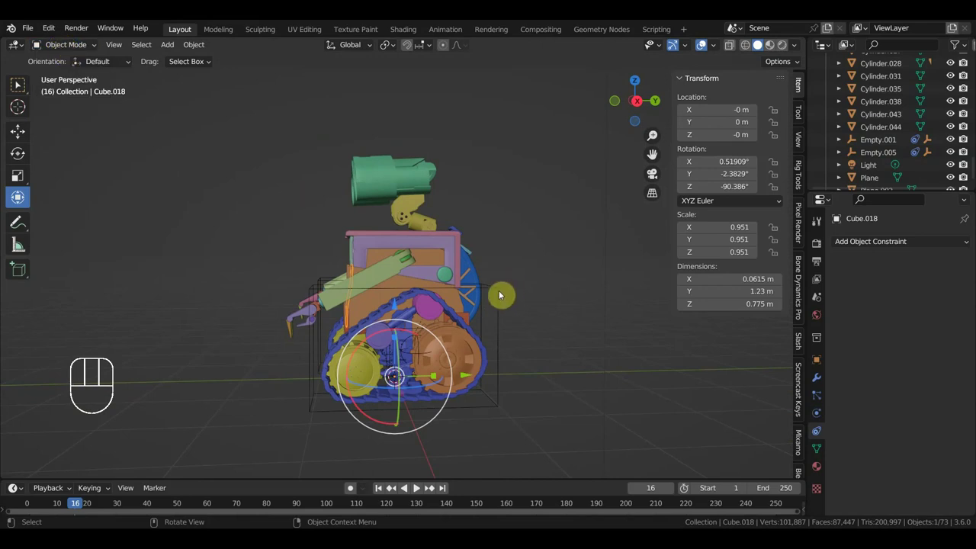
key(KP_3)
key(shift+a)
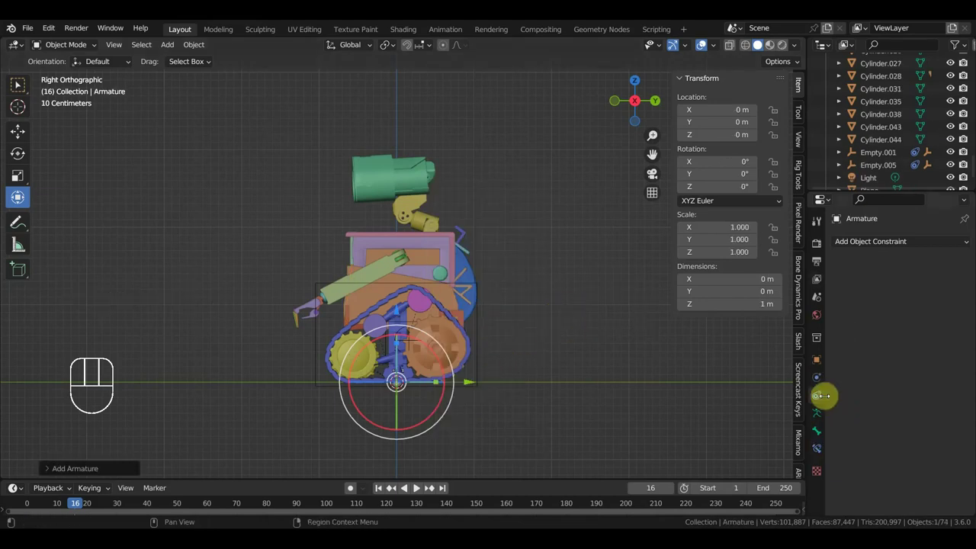
click(880, 405)
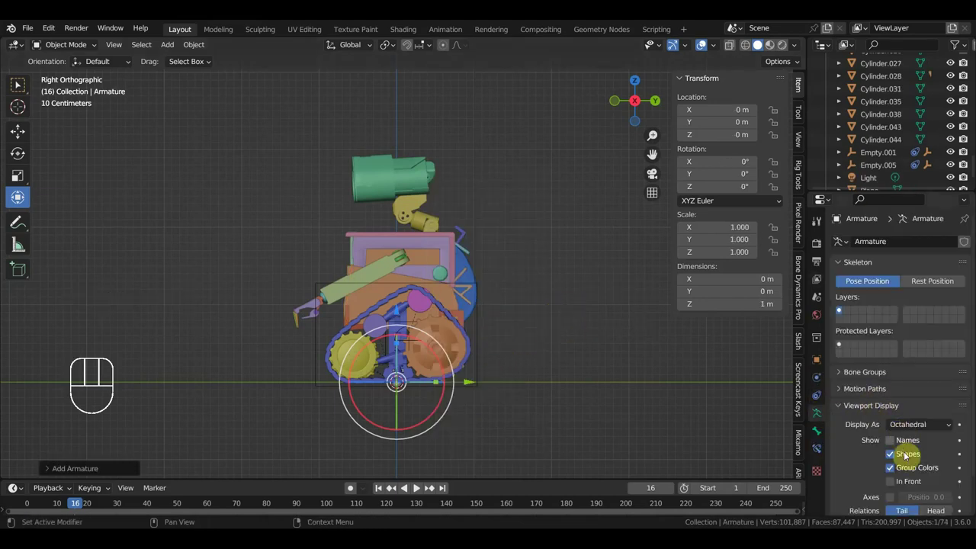
click(881, 480)
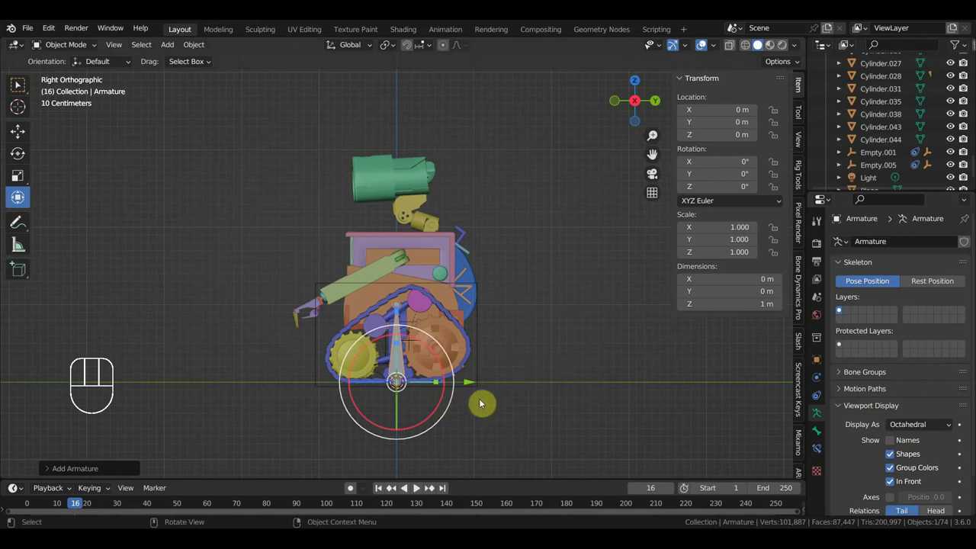
key(g)
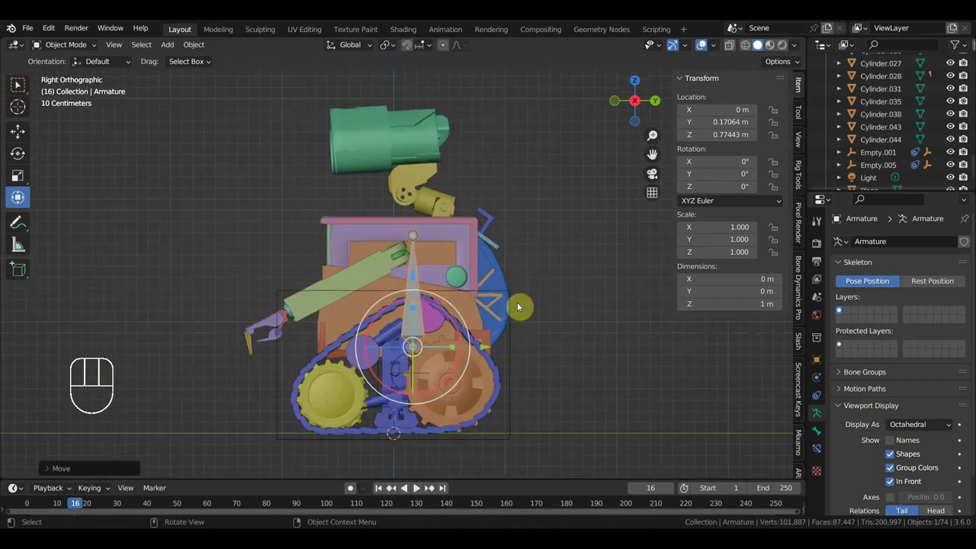
Select three body meshes plus the green grille panel and join them into one object
click(504, 278)
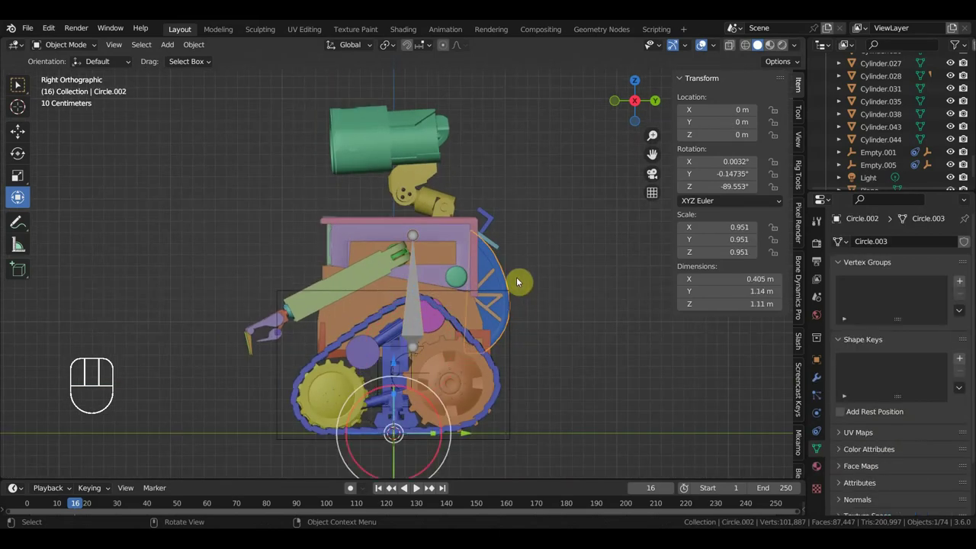
click(491, 227)
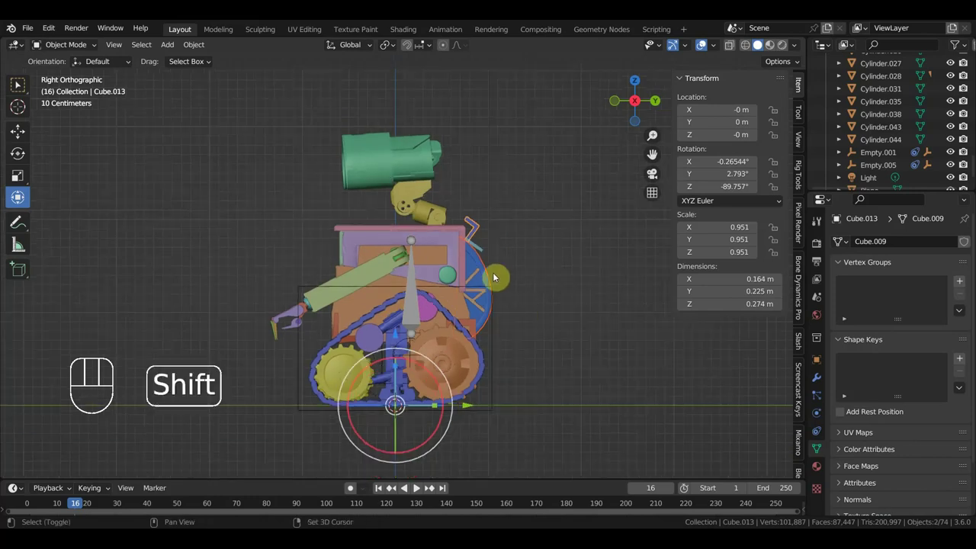
click(484, 251)
drag(471, 412, 529, 420)
drag(546, 431, 480, 452)
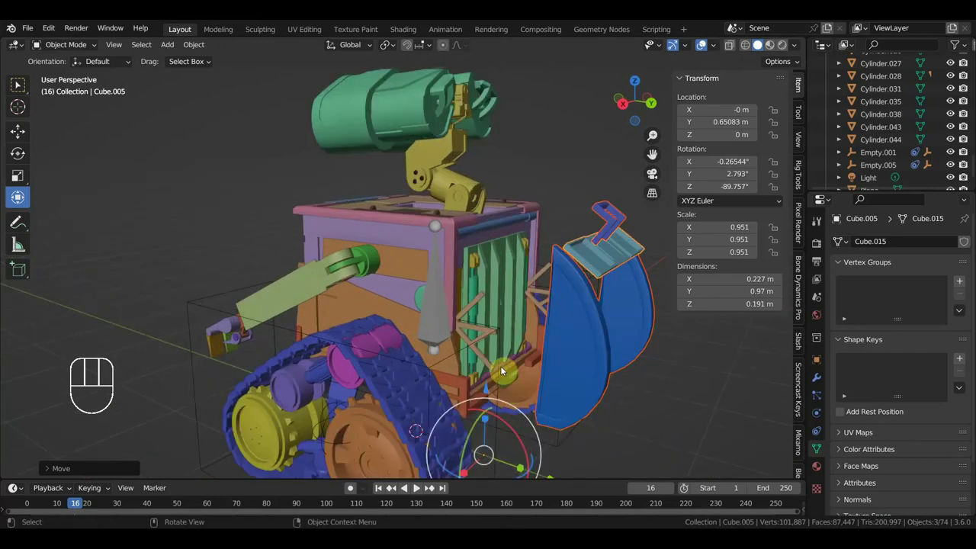
drag(528, 338, 594, 333)
key(ctrl+z)
key(ctrl+z)
drag(568, 305, 467, 303)
click(503, 305)
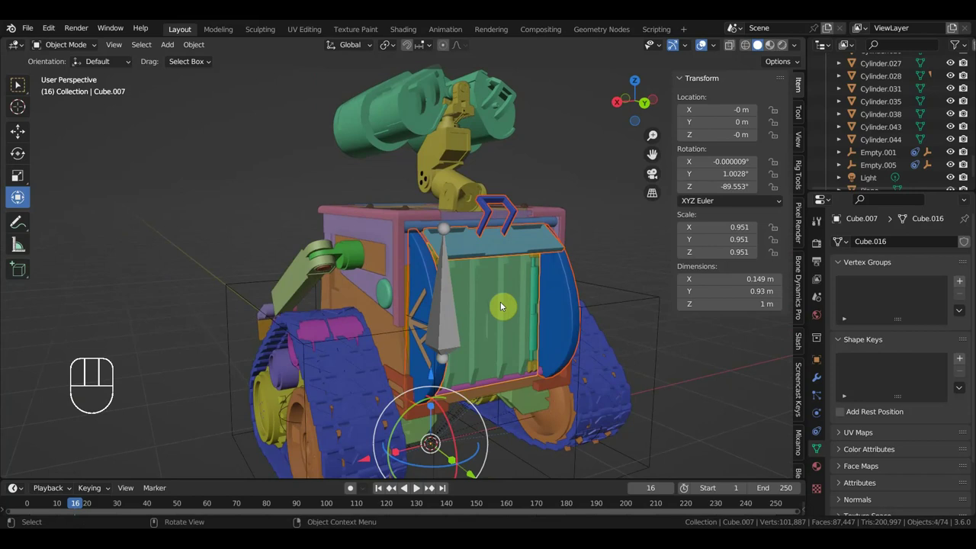
key(ctrl+j)
Shift-select the shoulder and arm cylinders of WALL-E's arm as a group
middle_click(582, 311)
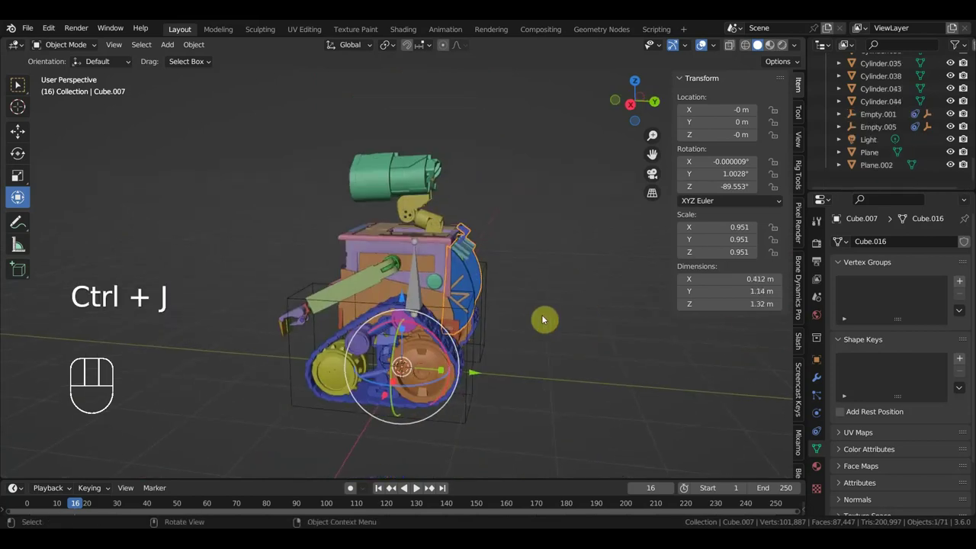
drag(476, 376, 514, 395)
drag(447, 407, 281, 421)
drag(358, 376, 347, 357)
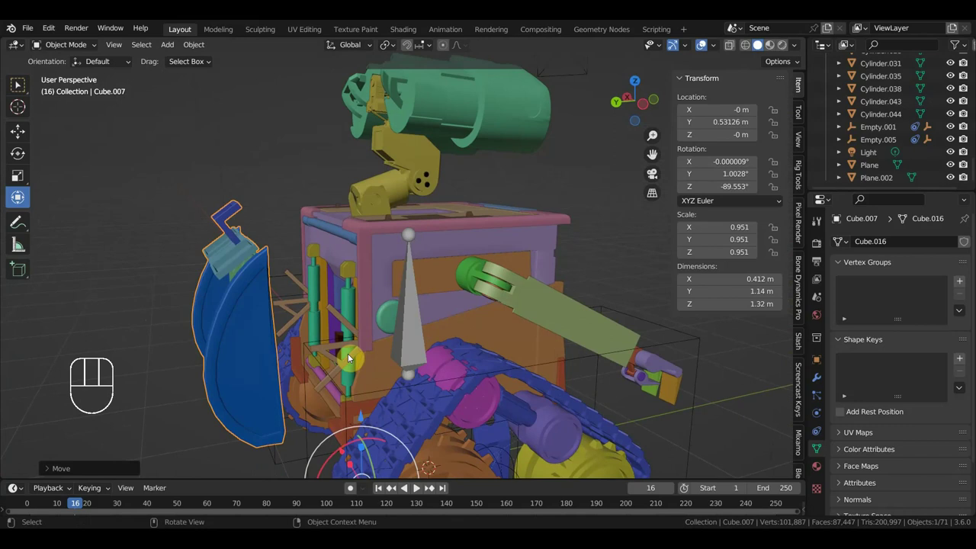
drag(371, 357, 382, 361)
click(367, 288)
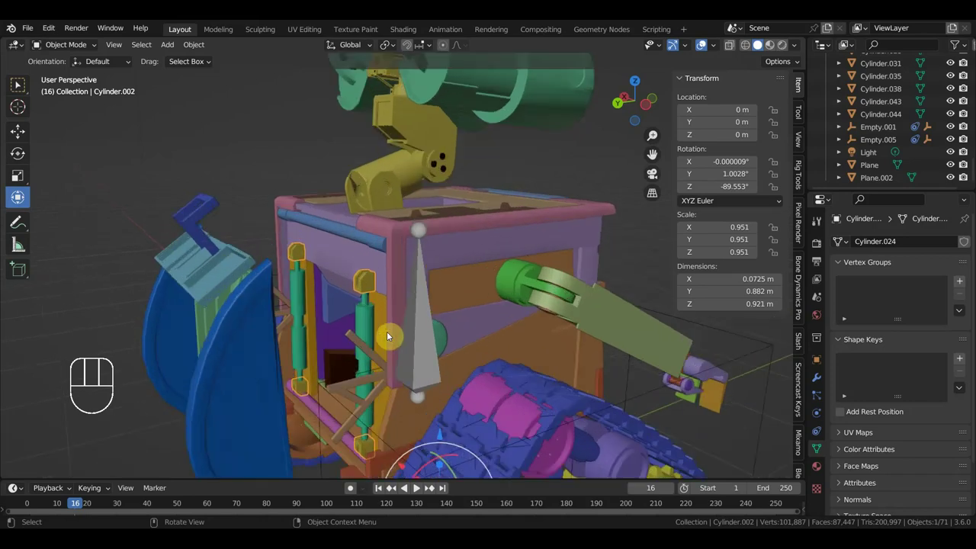
drag(387, 337, 358, 326)
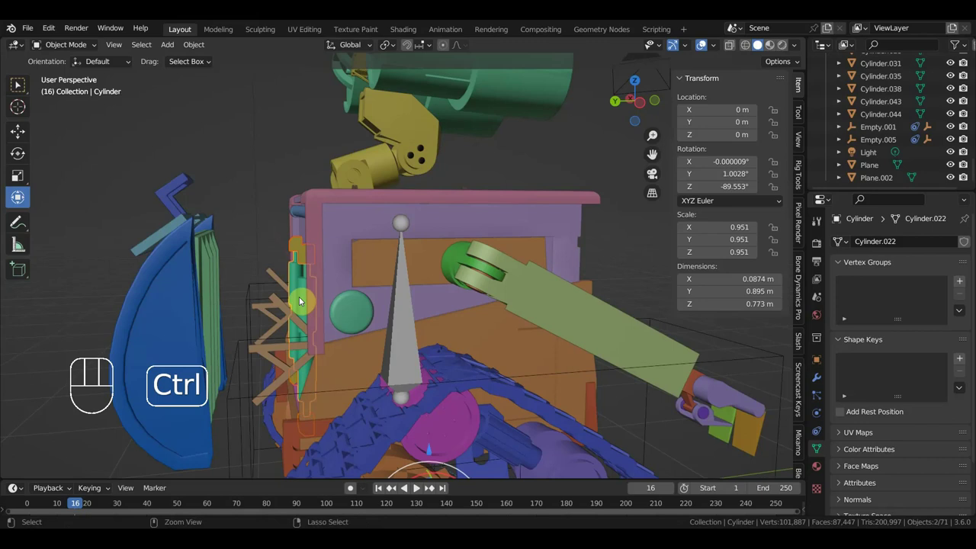
middle_click(351, 301)
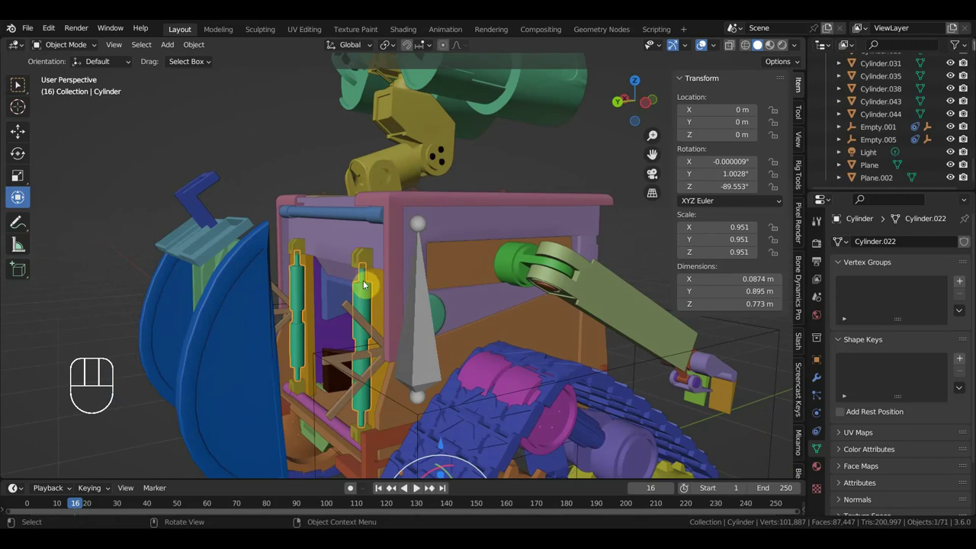
click(366, 279)
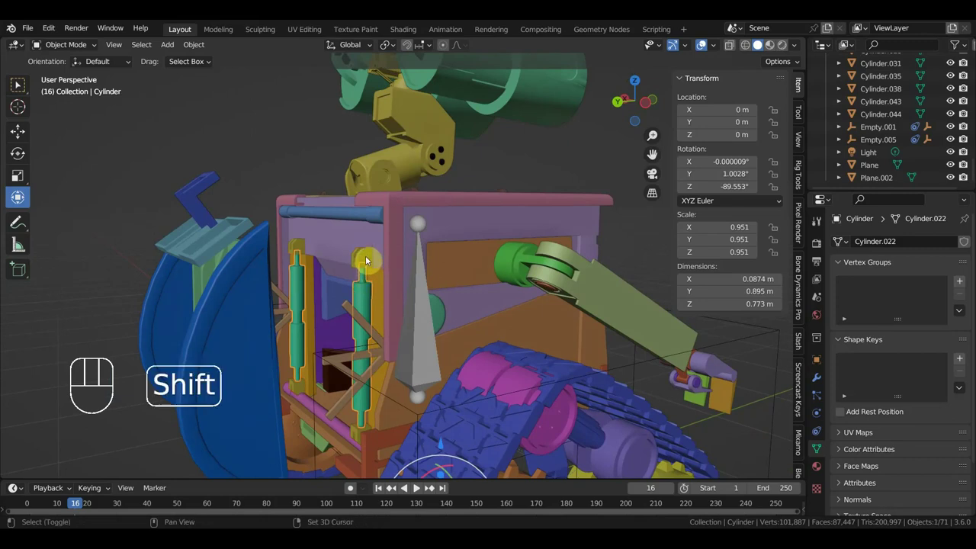
click(365, 259)
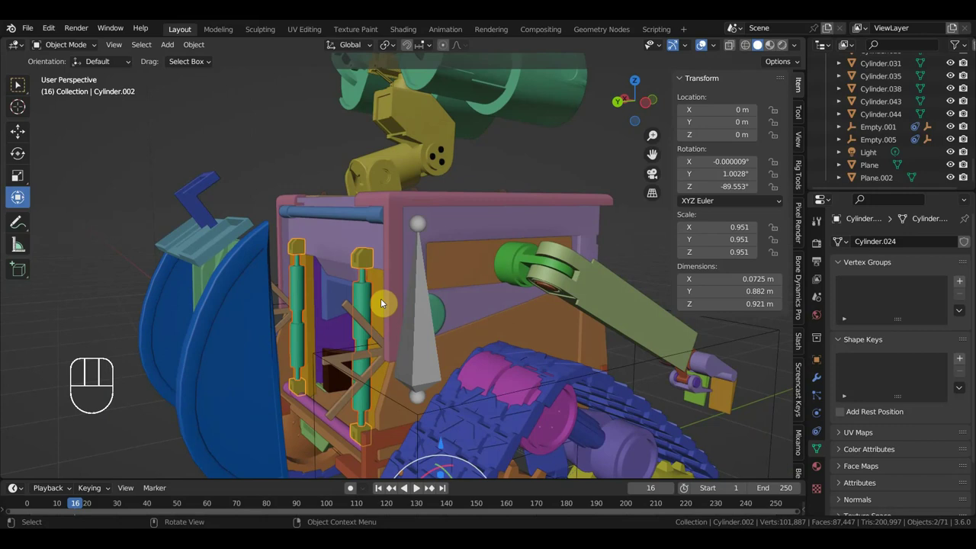
drag(355, 321, 343, 322)
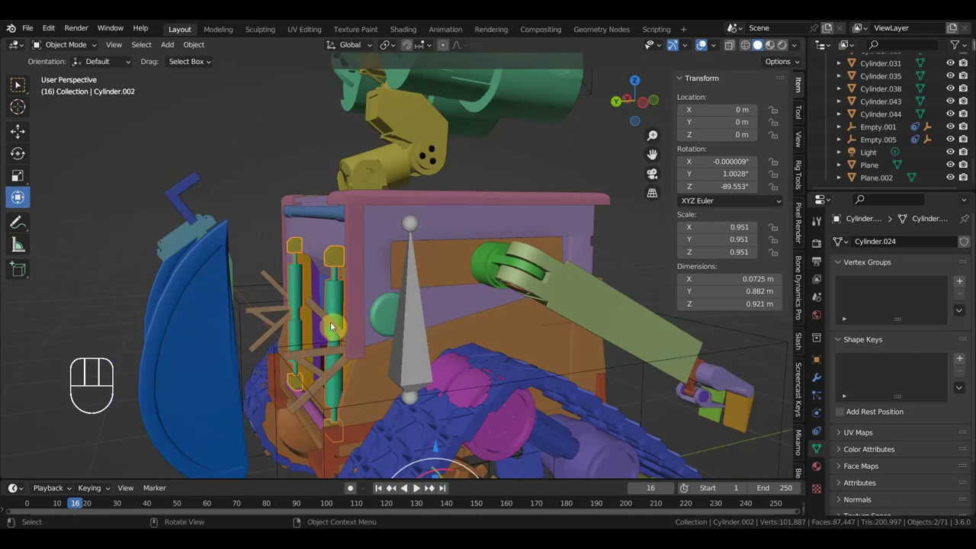
drag(313, 331, 506, 339)
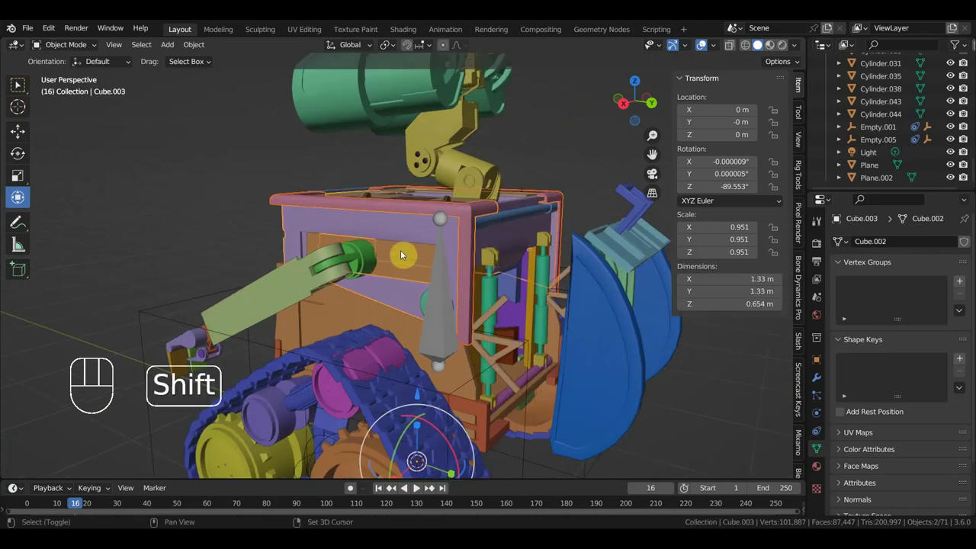
Join the main body box with three more body pieces into one object
click(366, 312)
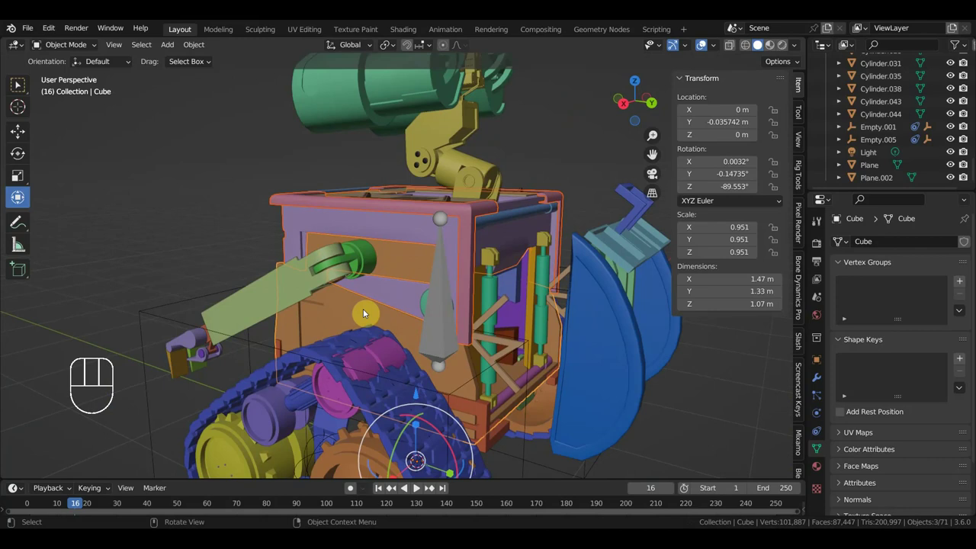
click(362, 312)
click(413, 234)
drag(394, 232, 398, 241)
click(381, 219)
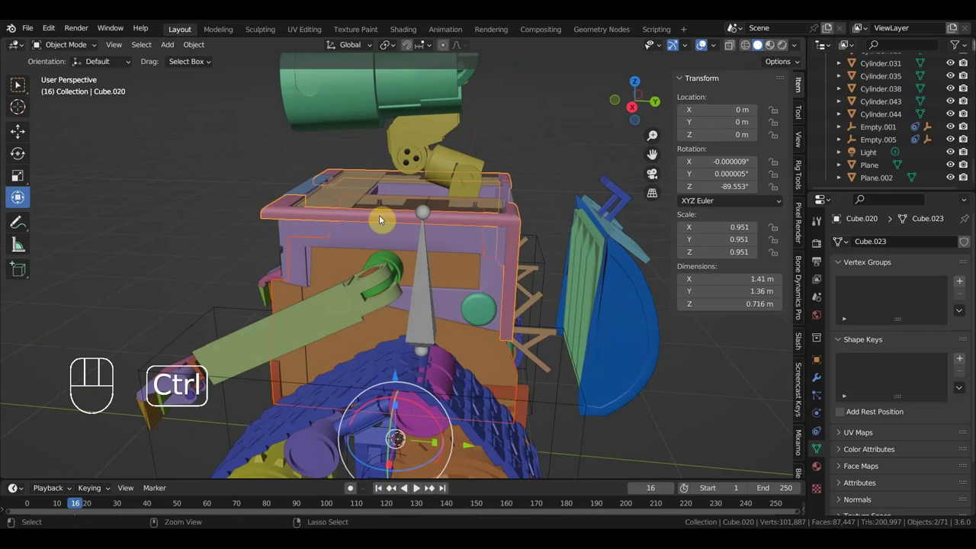
key(ctrl+j)
Move the thin plate Cube.018 in Right view to about -2.0 m Y, tilted about 72° on Y
drag(420, 229, 493, 241)
drag(416, 283, 388, 304)
click(315, 326)
drag(356, 339, 265, 337)
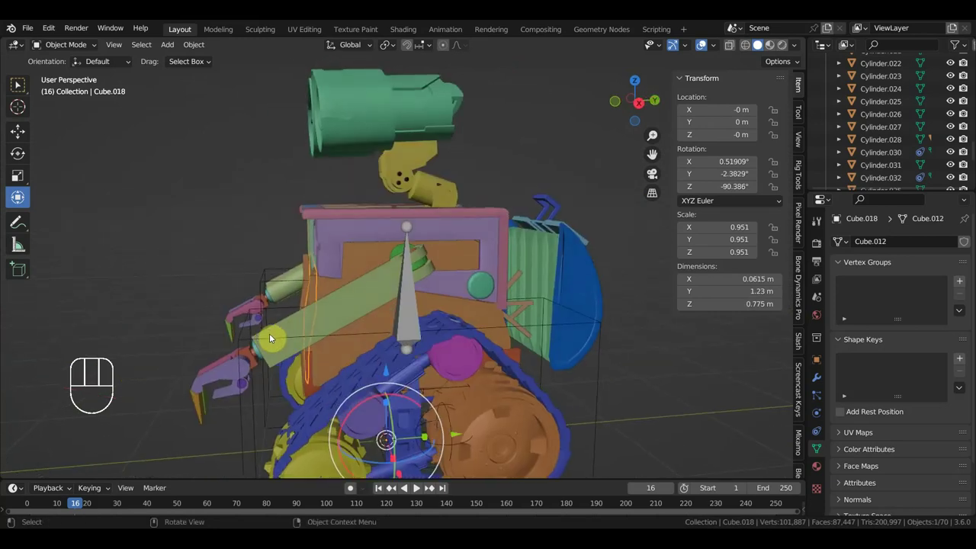
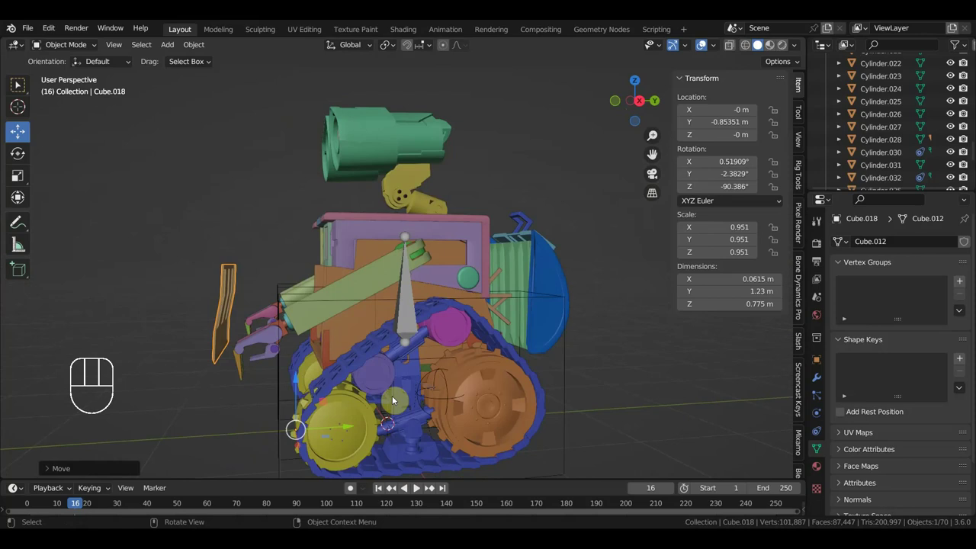
key(KP_3)
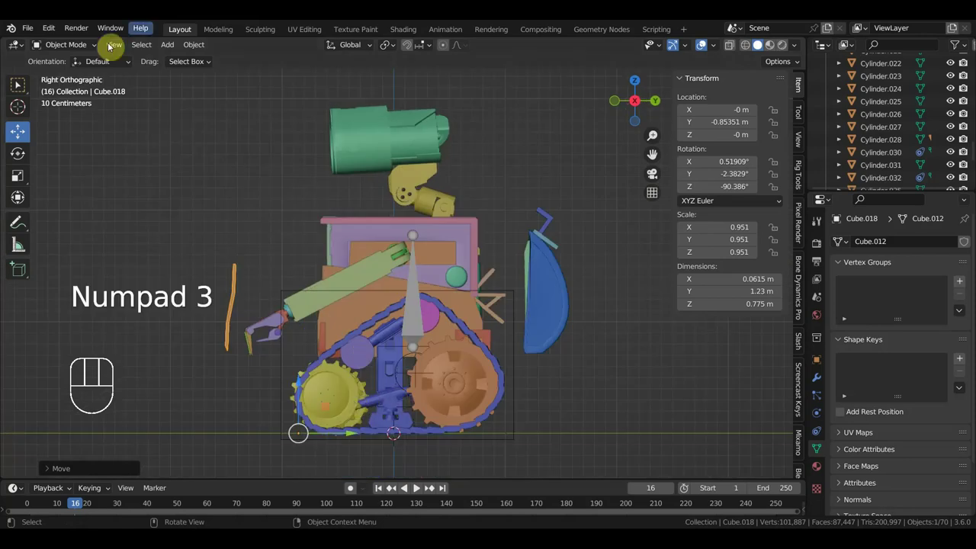
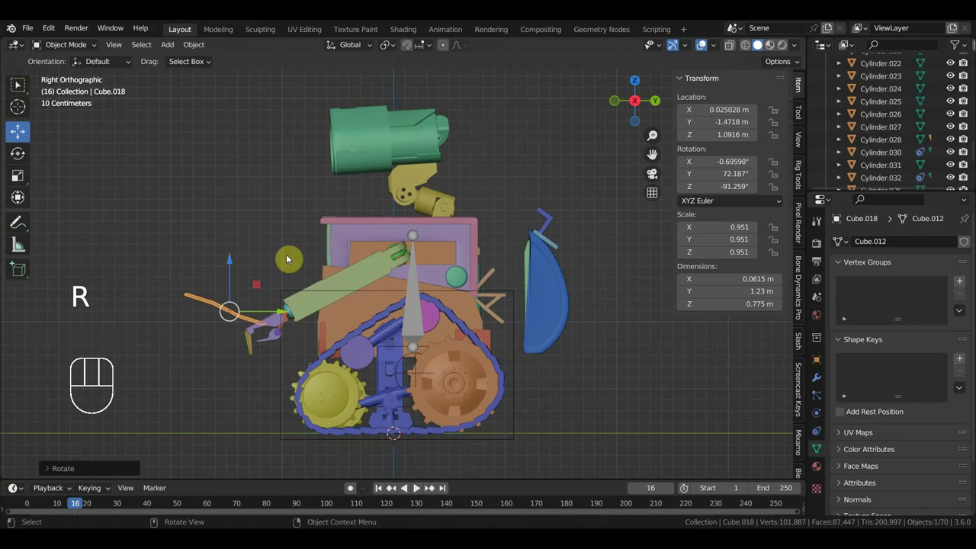
key(g)
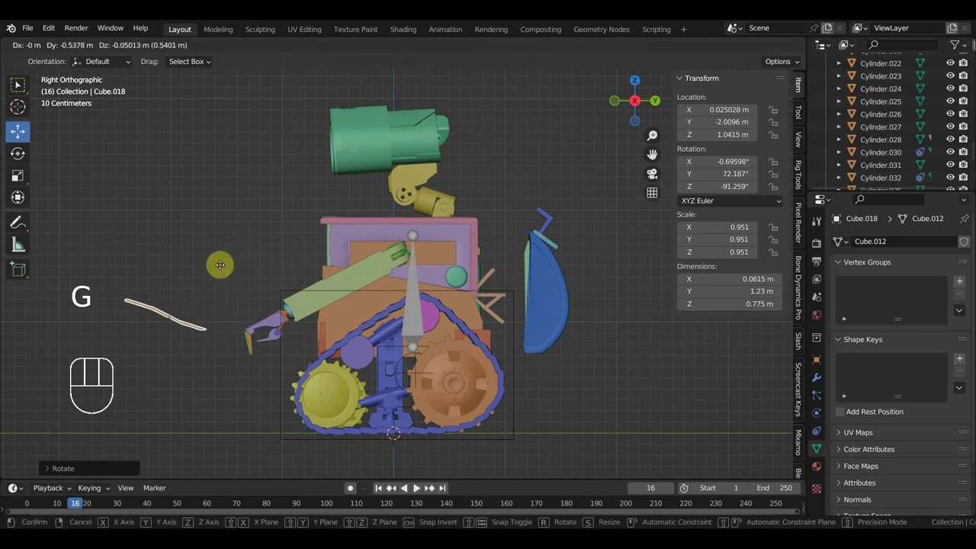
drag(291, 302, 406, 327)
drag(360, 284, 394, 276)
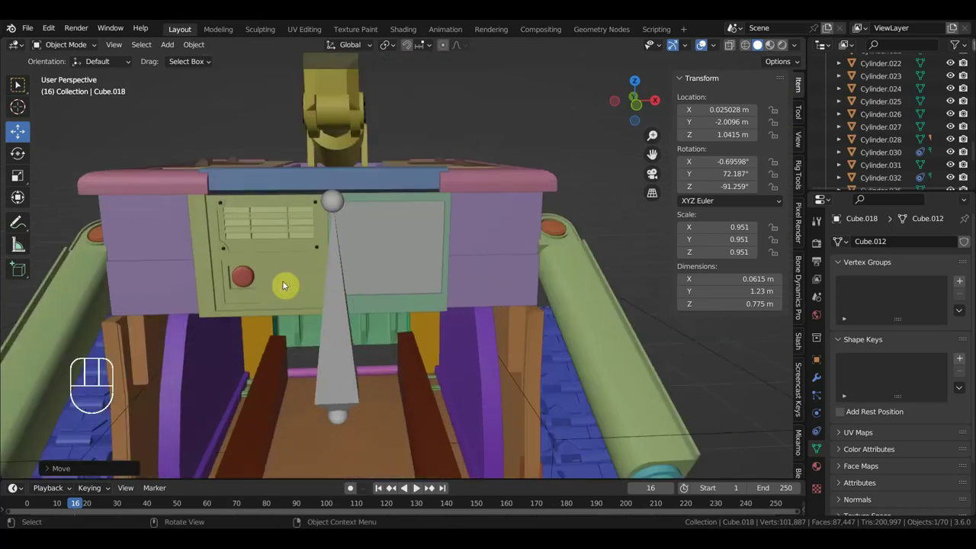
Join the small cylinder and two torso pieces into a single torso object
click(250, 285)
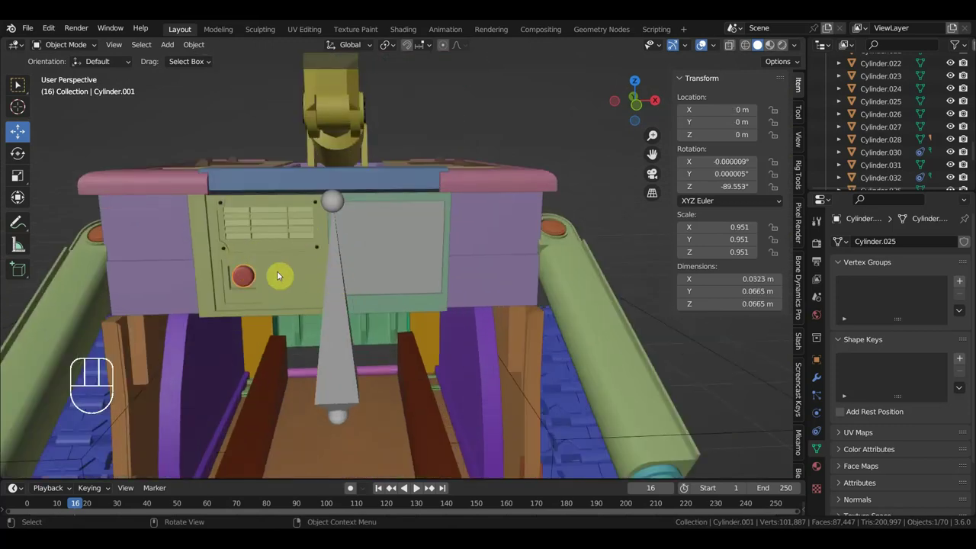
click(284, 267)
drag(287, 237, 258, 240)
click(161, 253)
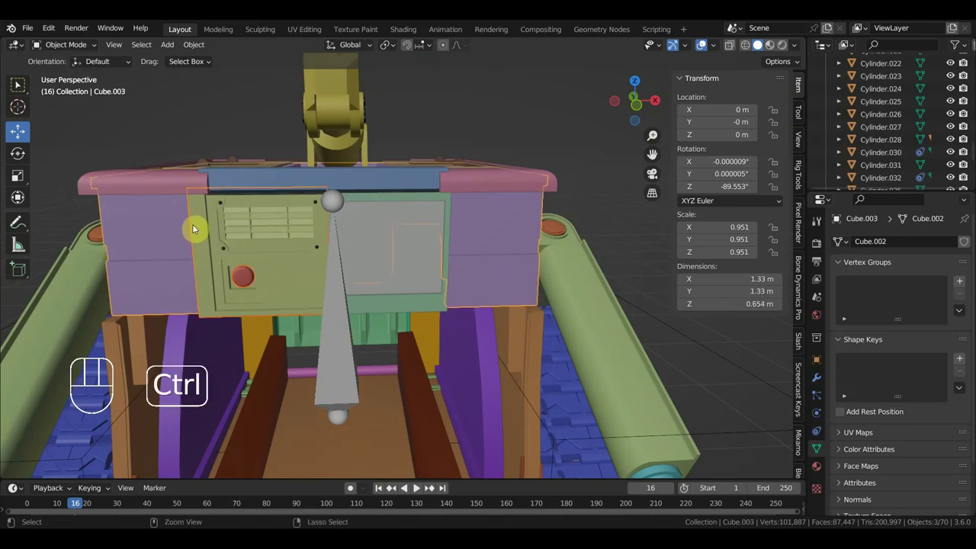
key(ctrl+j)
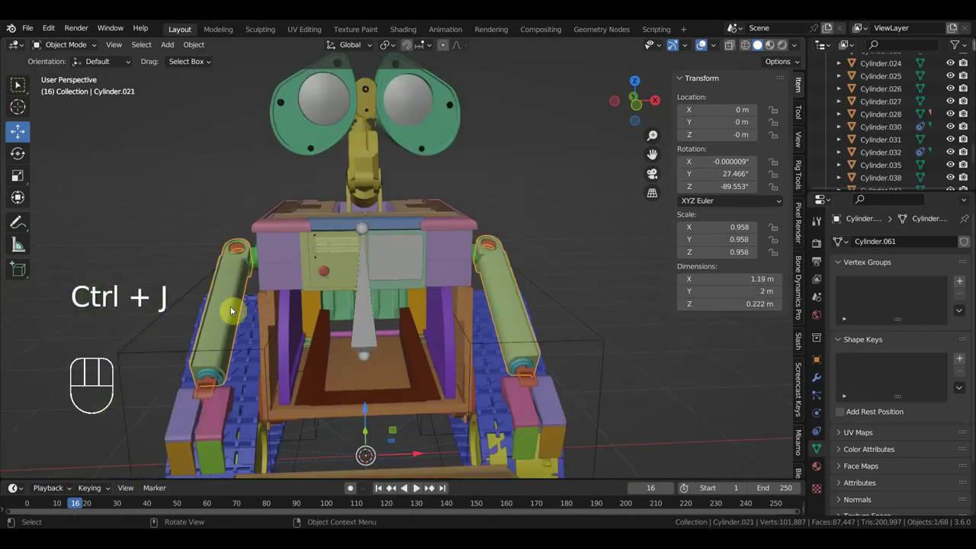
Merge the green arm part, its connector and further arm pieces into one arm object
drag(256, 307, 259, 290)
click(266, 276)
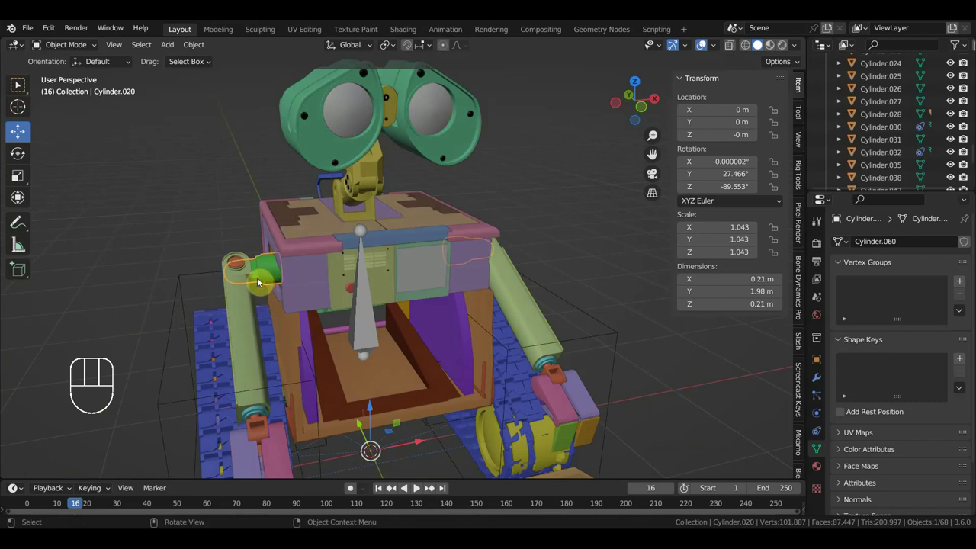
click(248, 305)
key(ctrl+j)
click(238, 263)
click(244, 311)
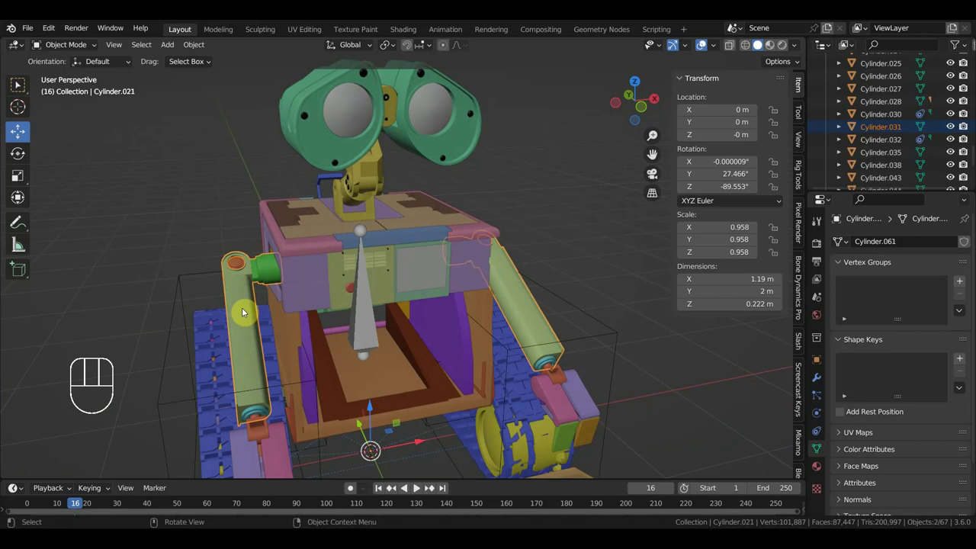
key(ctrl+j)
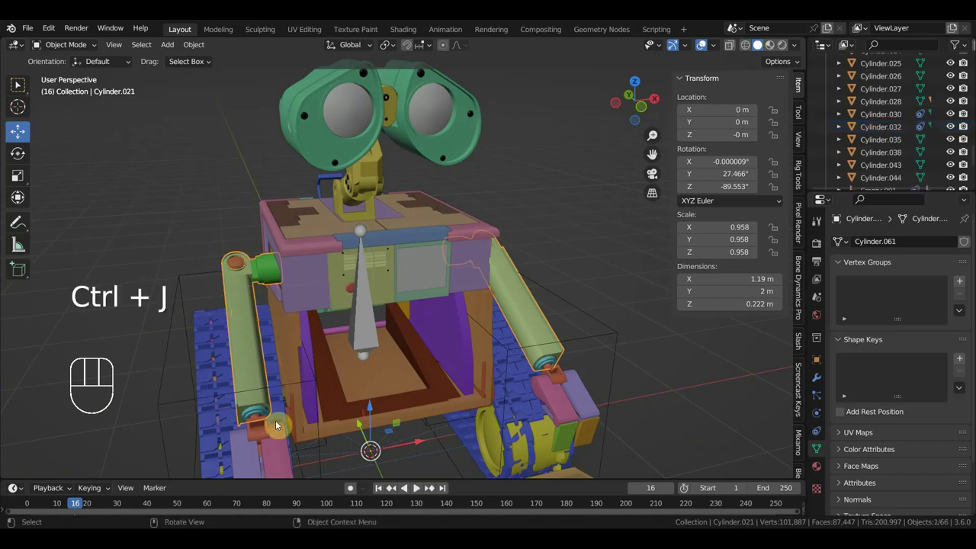
click(253, 371)
key(ctrl+j)
Group the hand and claw pieces, test-pull them away in Right view and undo the move
click(293, 404)
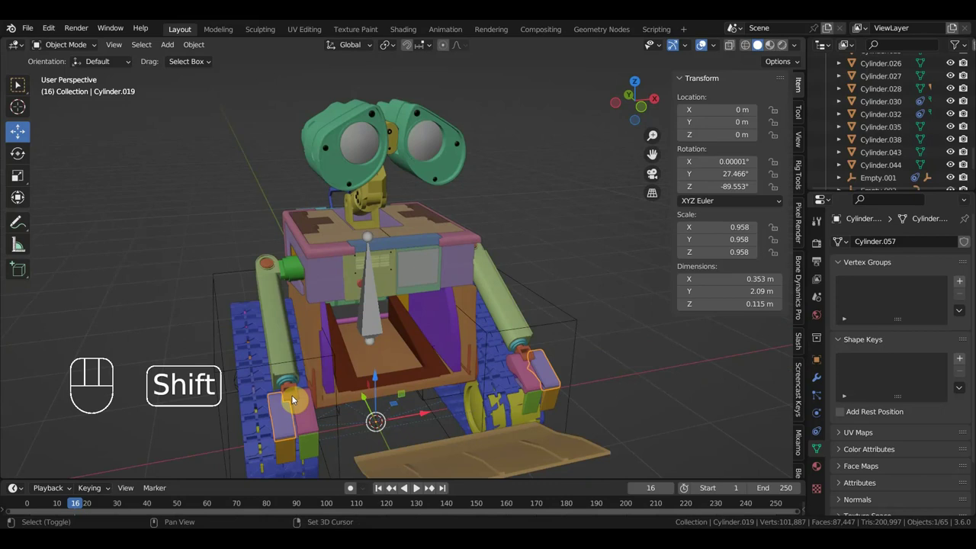
click(305, 424)
click(314, 455)
click(286, 454)
drag(372, 445, 418, 431)
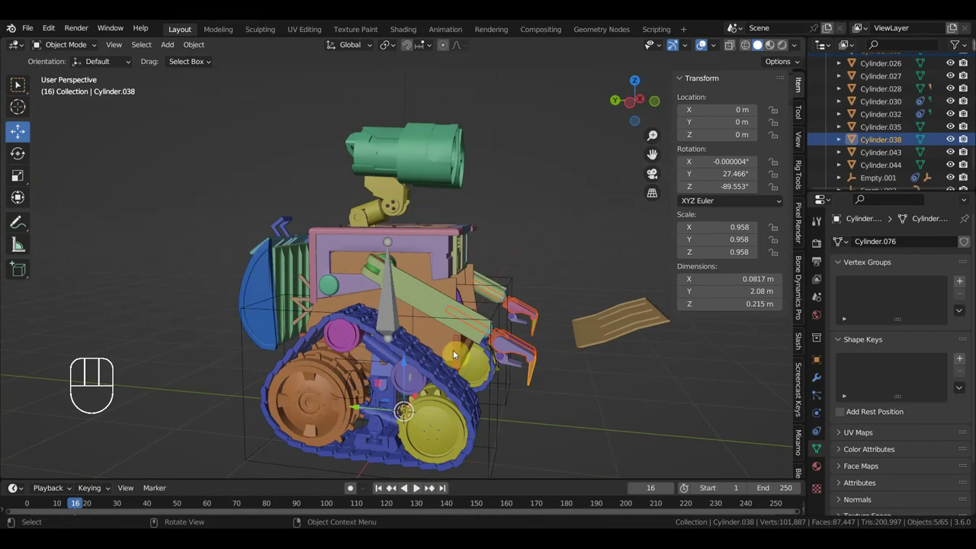
drag(458, 382, 289, 394)
key(KP_3)
drag(372, 323, 459, 324)
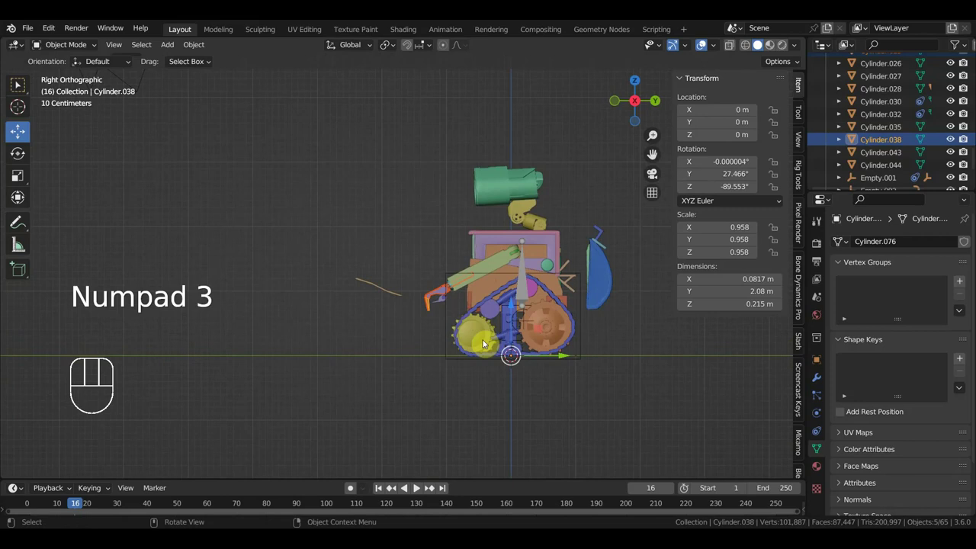
drag(568, 360, 359, 365)
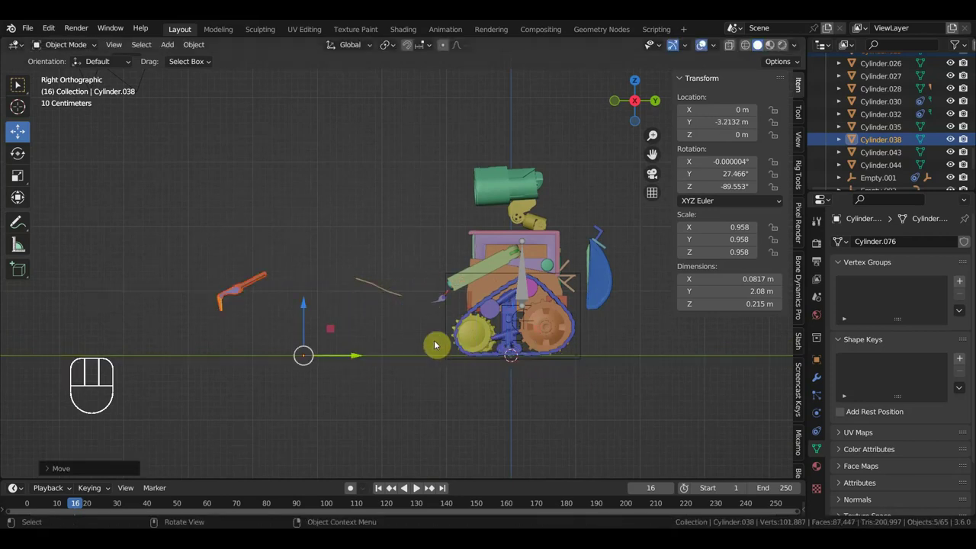
drag(437, 343, 448, 383)
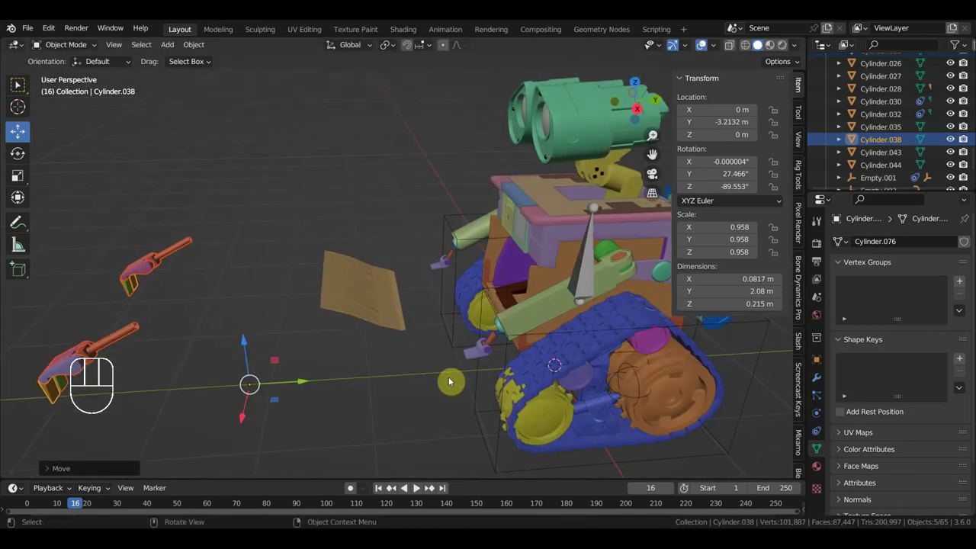
key(ctrl+z)
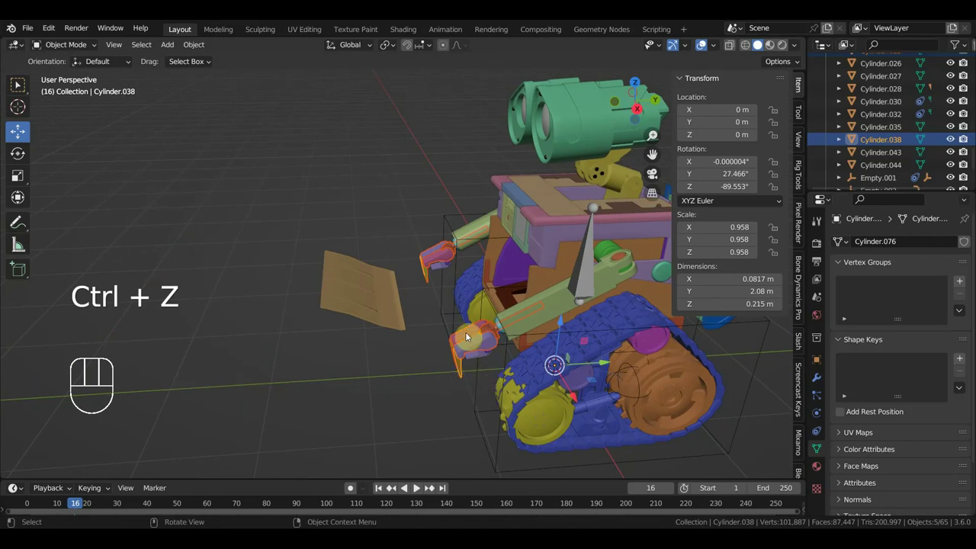
Add the remaining claw parts (Cylinder.027-.029) to the group, leaving them at 0 m on the arms
click(446, 268)
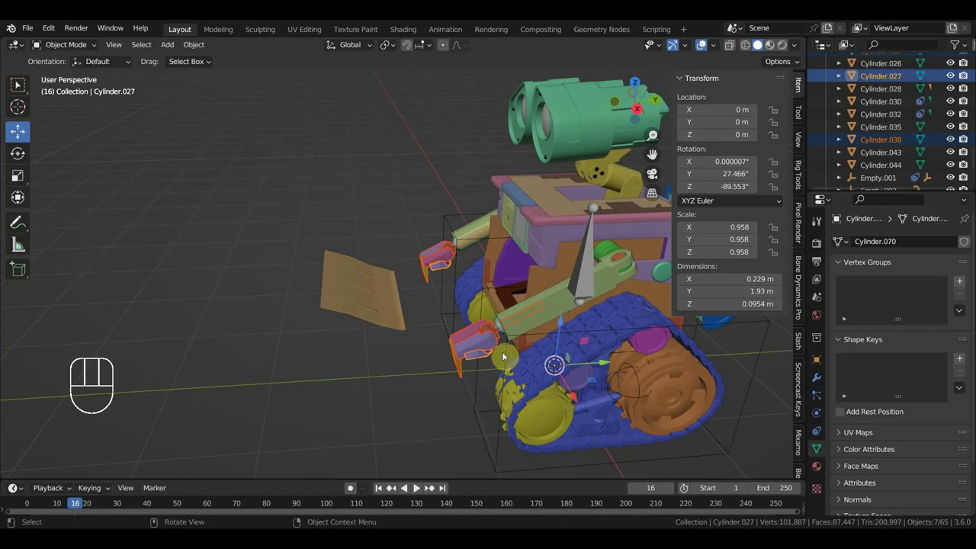
key(KP_3)
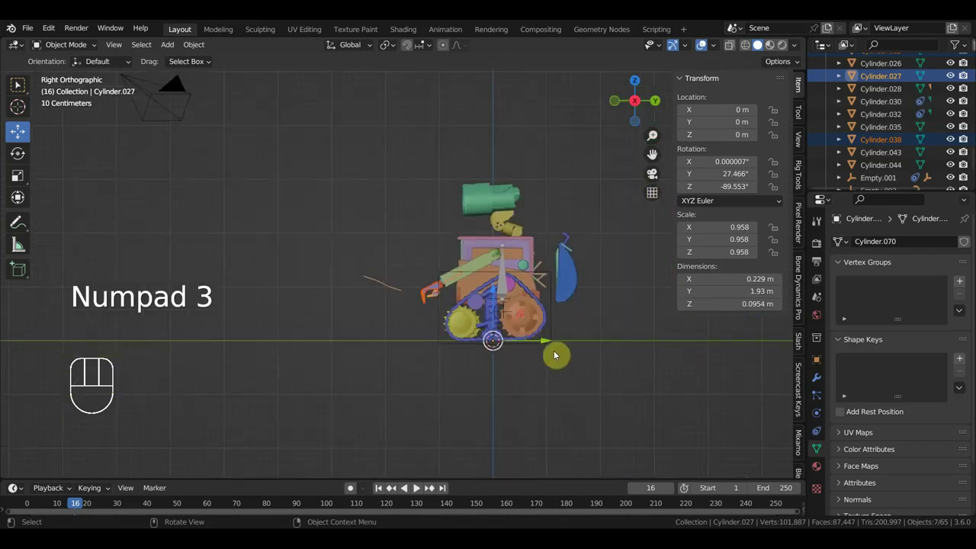
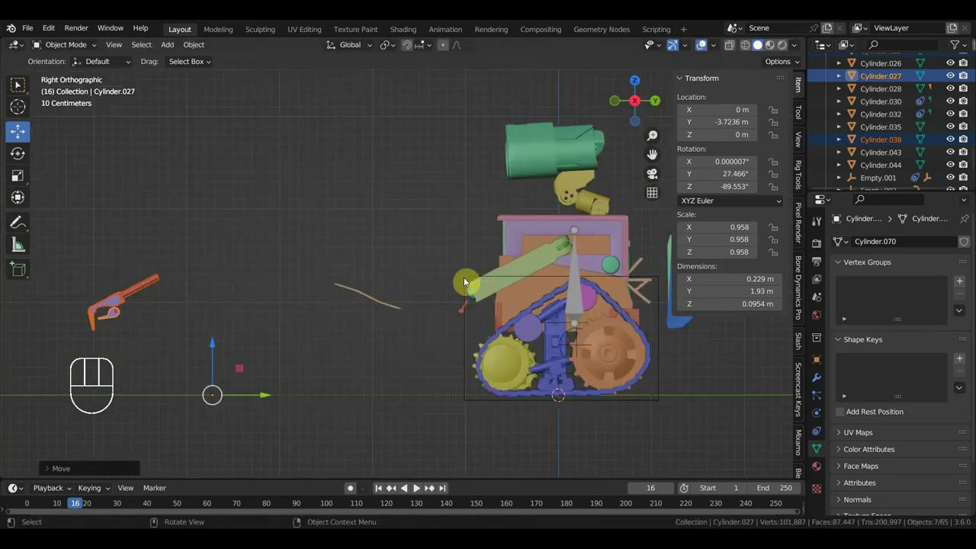
middle_click(541, 360)
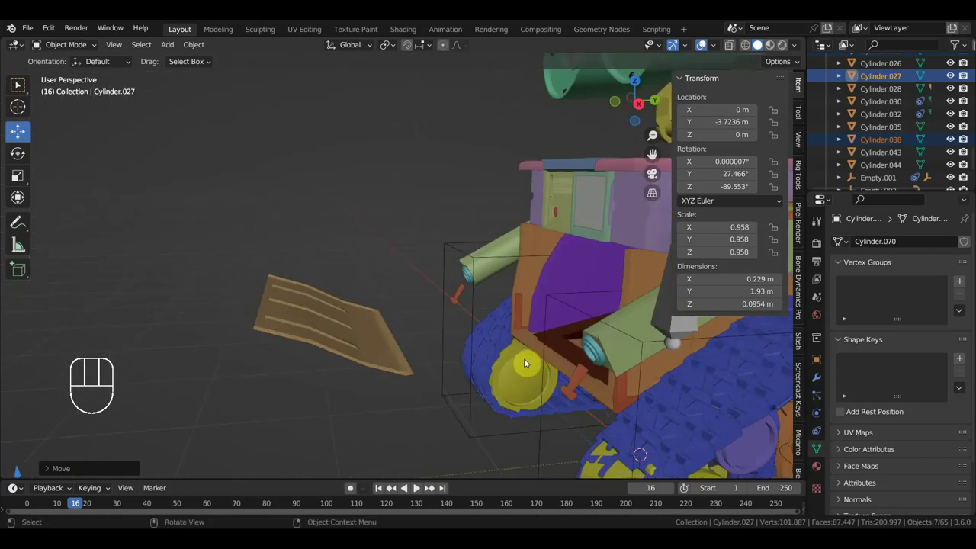
key(ctrl+z)
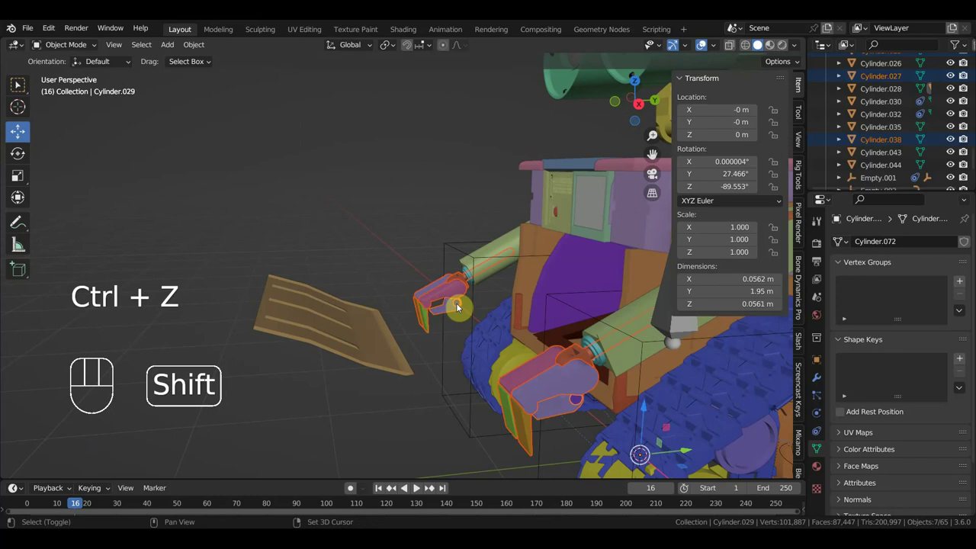
drag(464, 315, 404, 281)
click(483, 314)
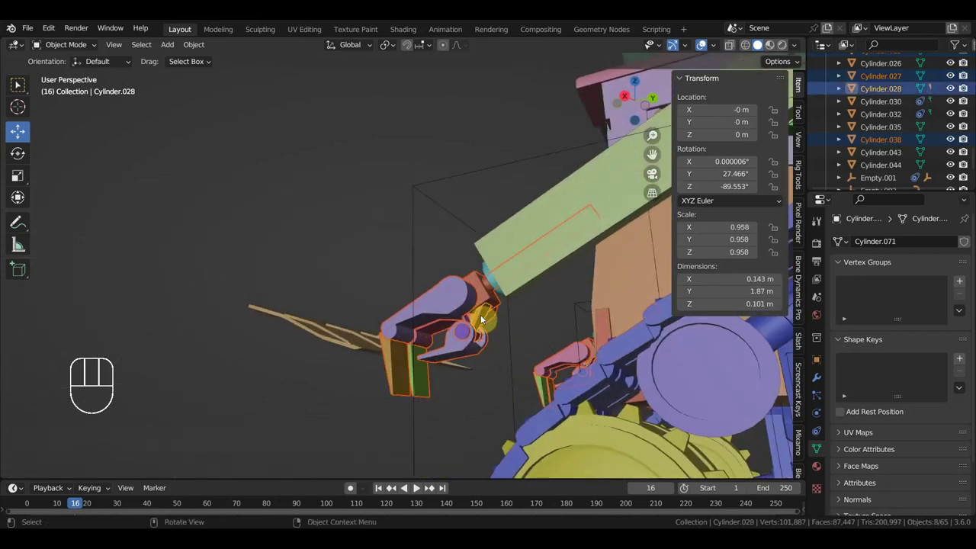
key(KP_3)
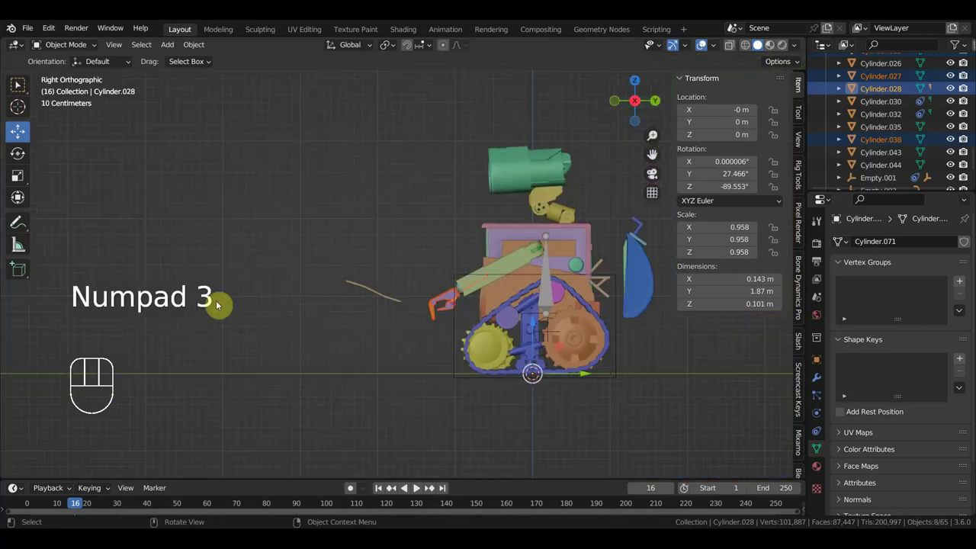
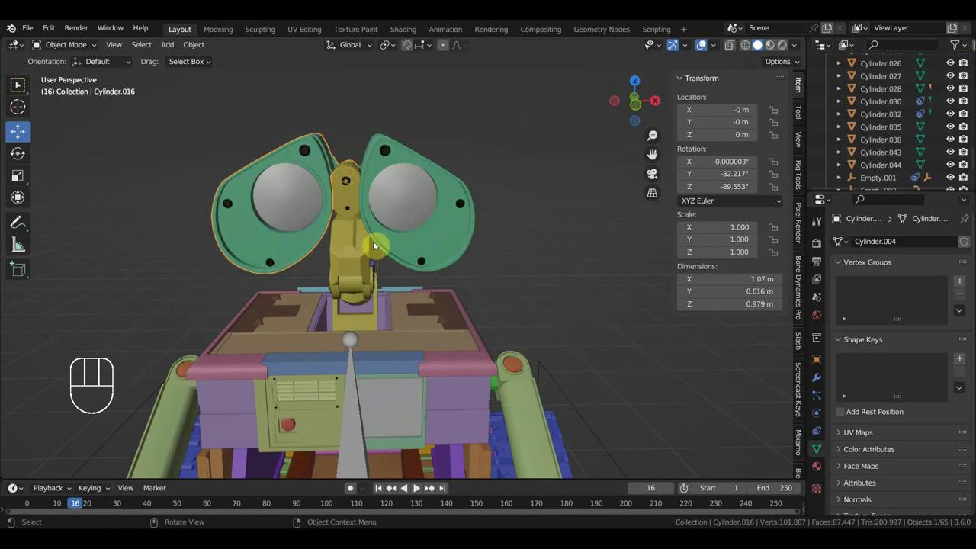
Join a torso piece and another part into the main torso box
middle_click(352, 230)
click(401, 193)
drag(466, 226, 390, 306)
click(360, 337)
click(351, 370)
key(ctrl+j)
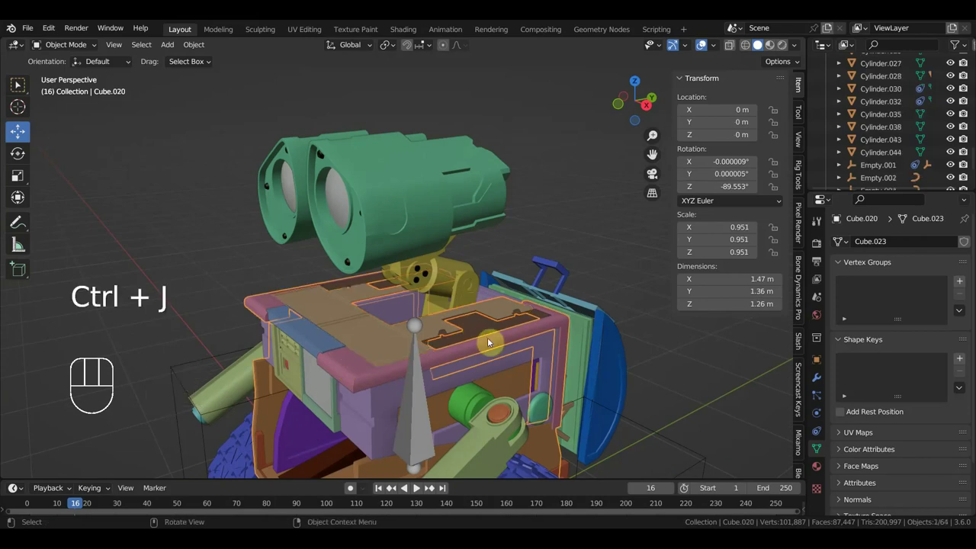
Merge the small green cylinder into the purple torso box, leaving 63 objects, and view the blue front flap
click(457, 380)
drag(445, 392, 432, 388)
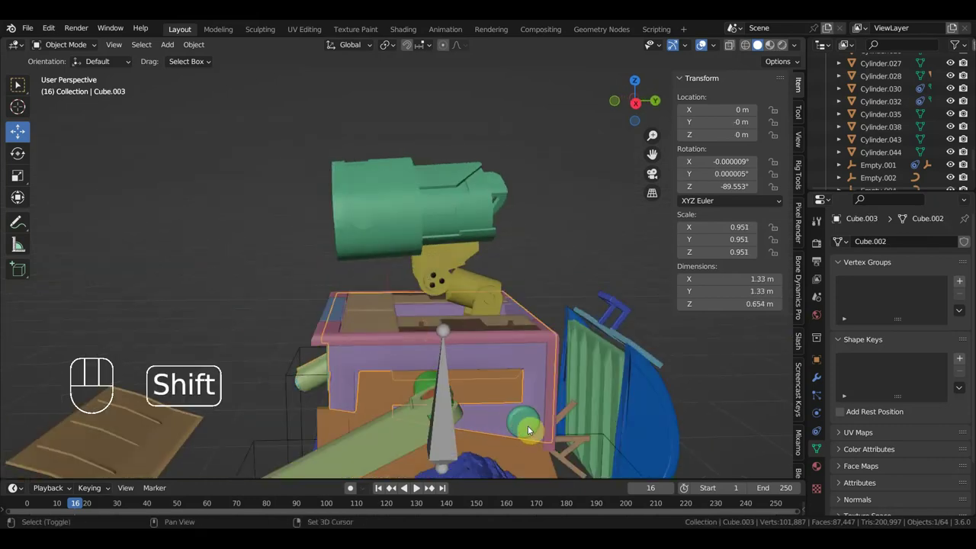
click(526, 423)
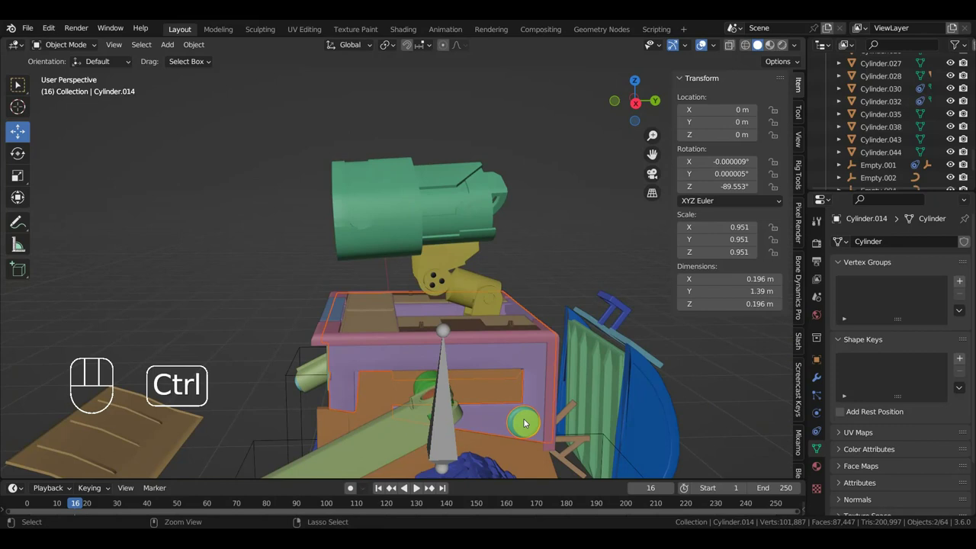
key(ctrl+j)
drag(543, 380, 496, 336)
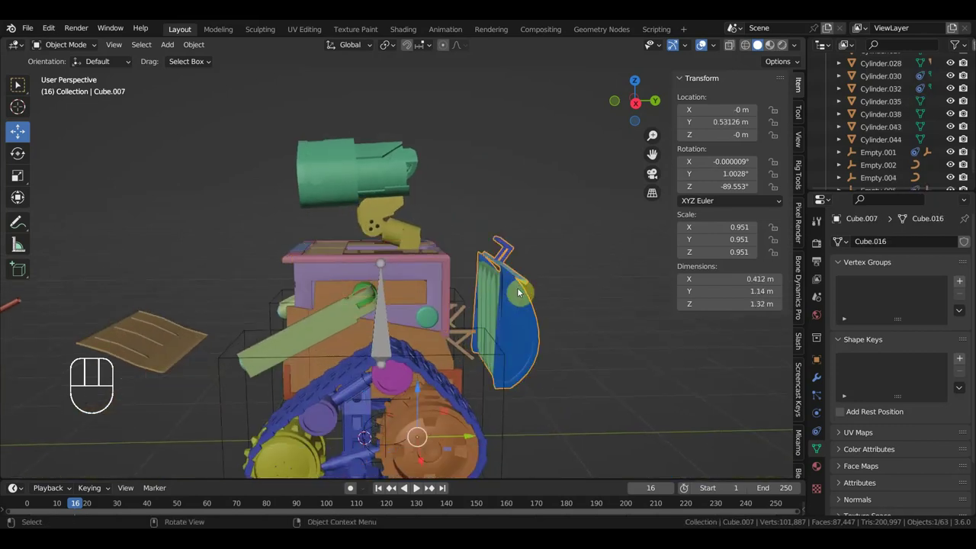
drag(505, 317, 505, 305)
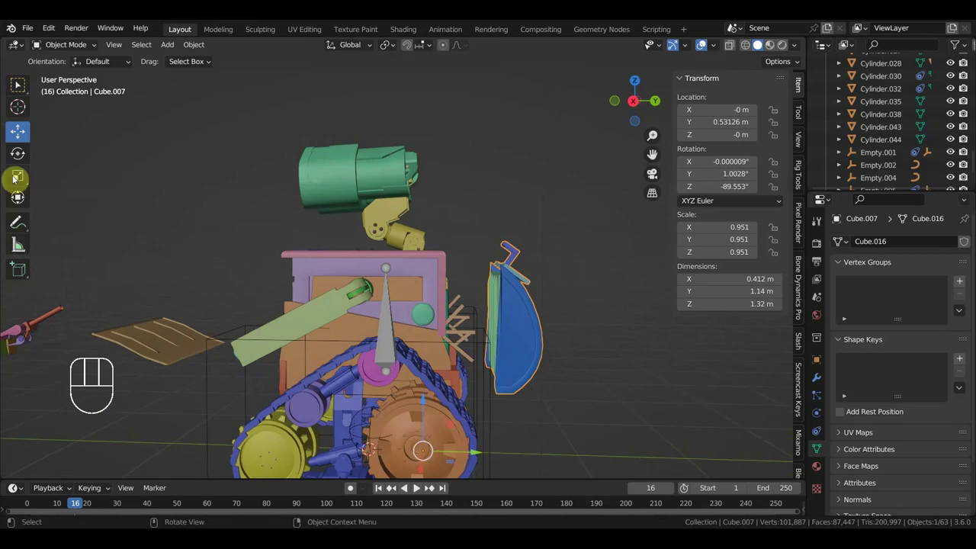
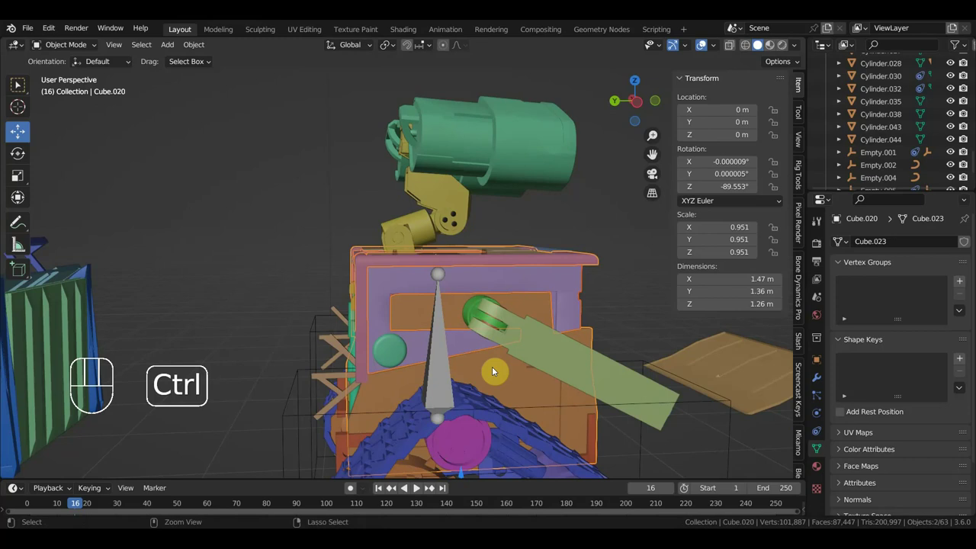
Join the arm piece and the thin side rod into the torso, bringing the scene to 61 objects
key(ctrl+j)
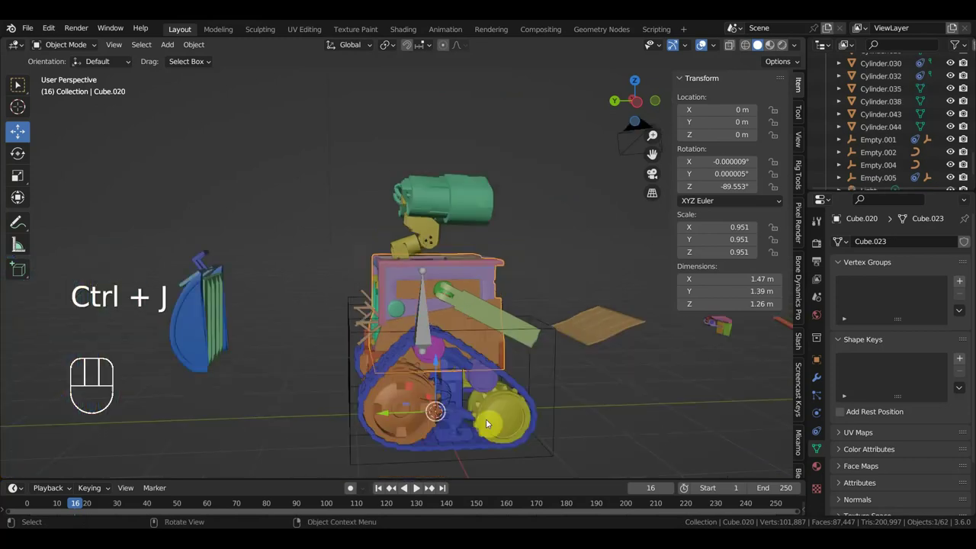
drag(420, 372, 460, 378)
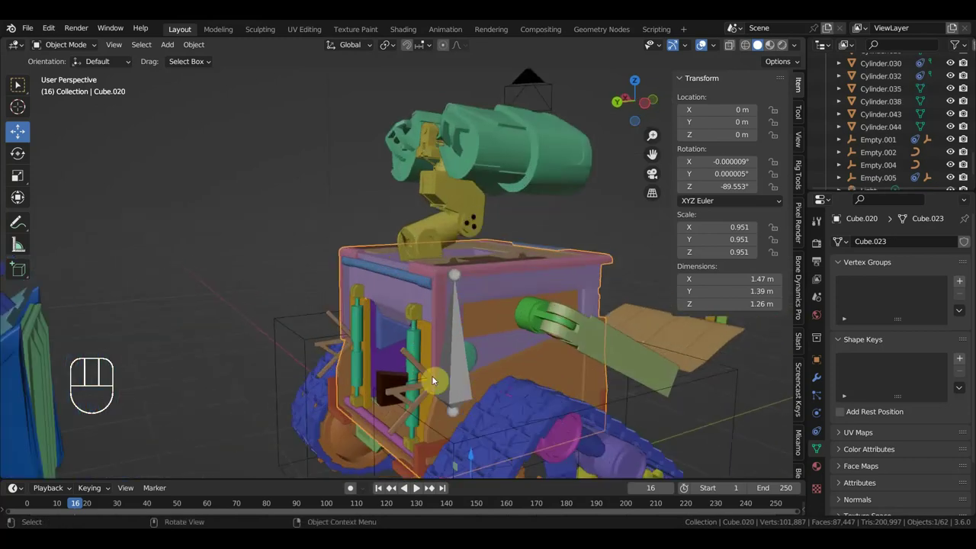
click(436, 423)
key(ctrl+j)
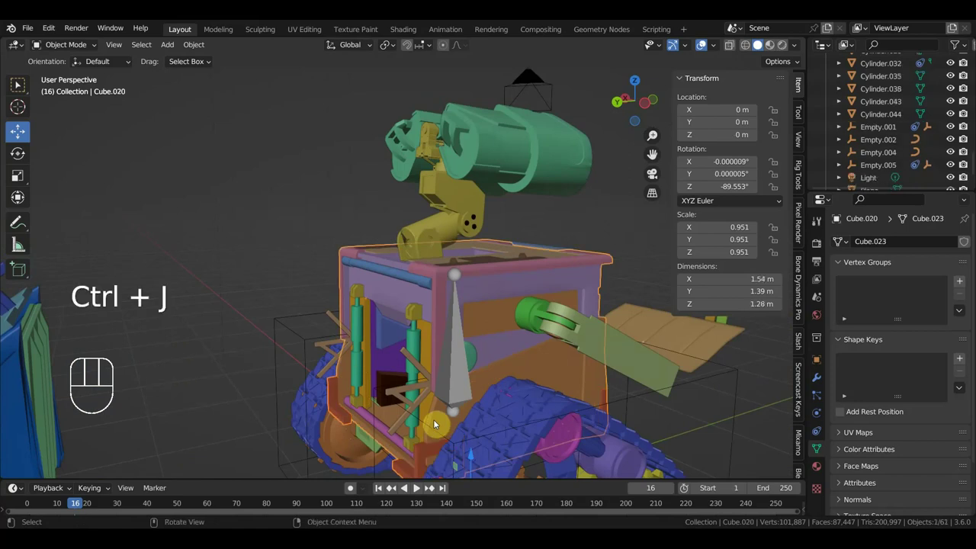
Test-shift the torso Cube.020 about -0.044 m along Y, then make Cube.010 active
click(489, 253)
click(500, 299)
drag(559, 376, 504, 367)
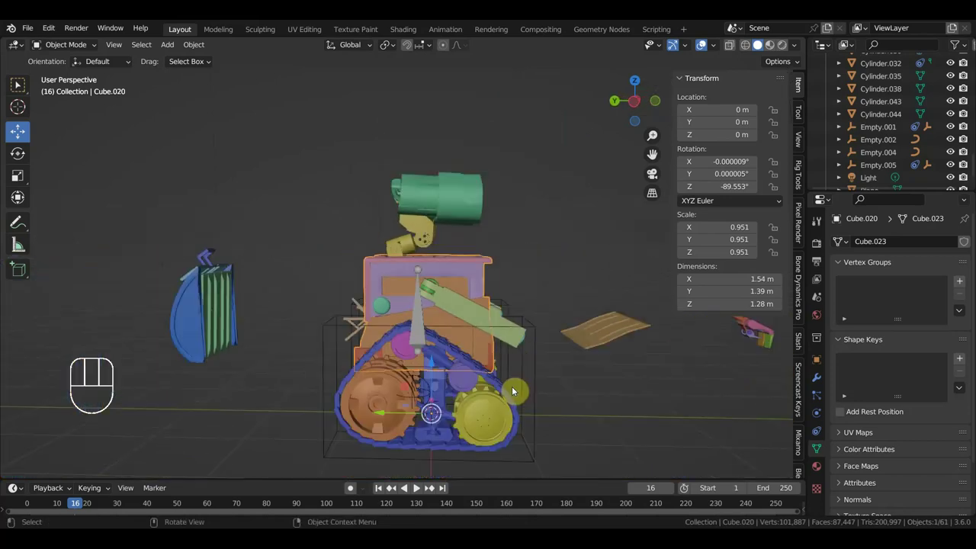
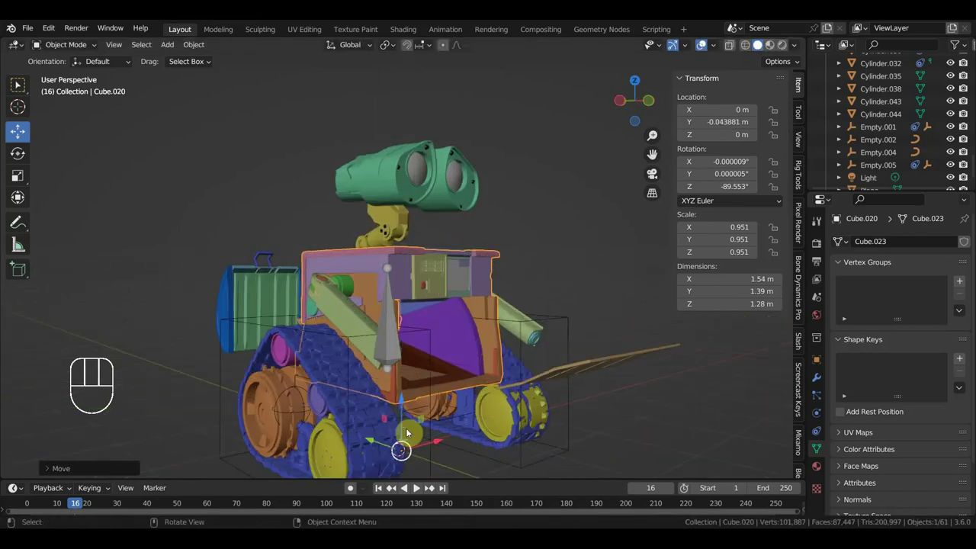
drag(410, 432, 389, 398)
drag(407, 414, 386, 422)
click(304, 408)
click(398, 413)
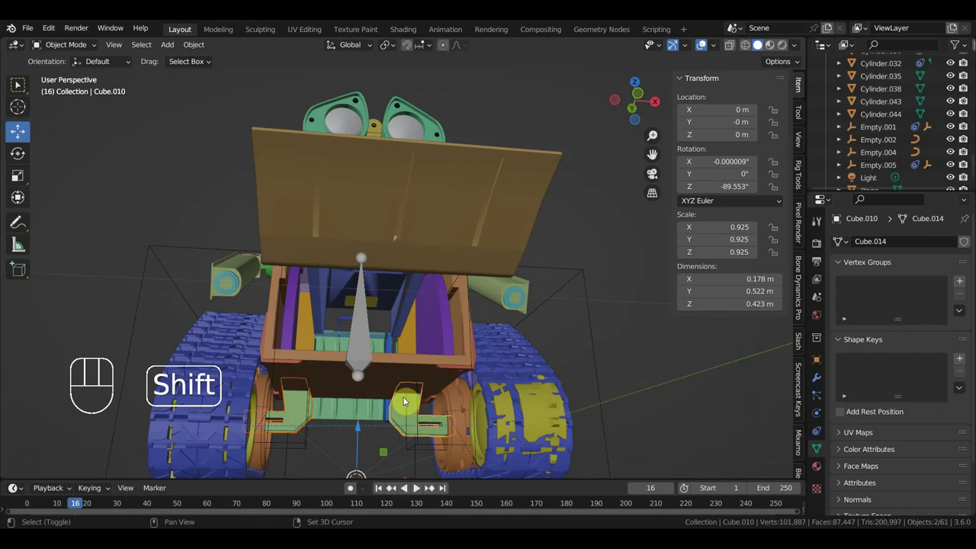
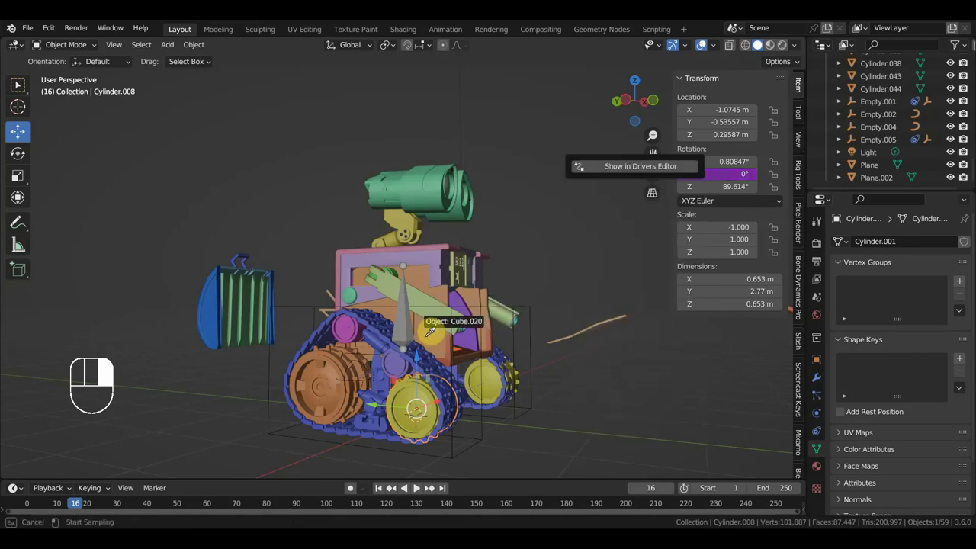
Undo the last move and select the first cube control empty beside the tracks
middle_click(499, 357)
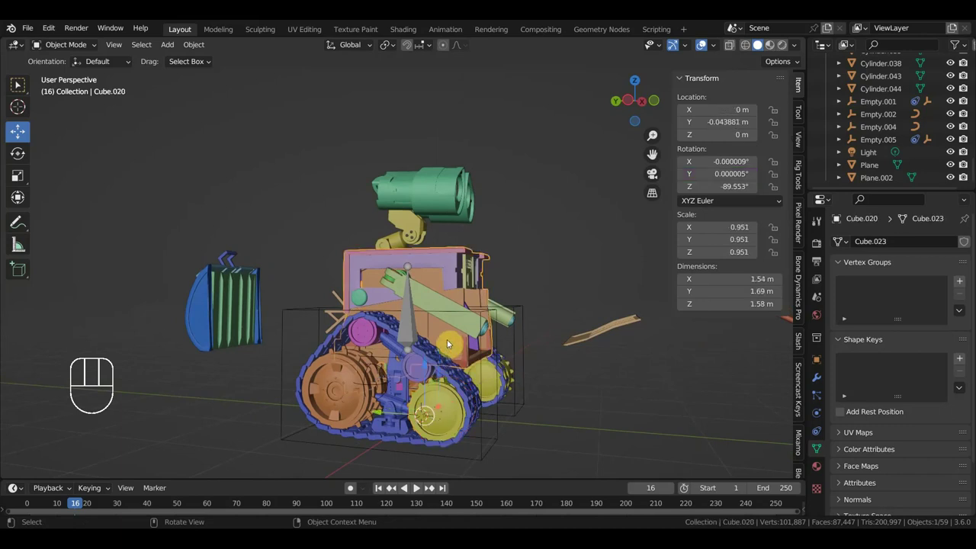
drag(378, 412, 352, 402)
key(ctrl+z)
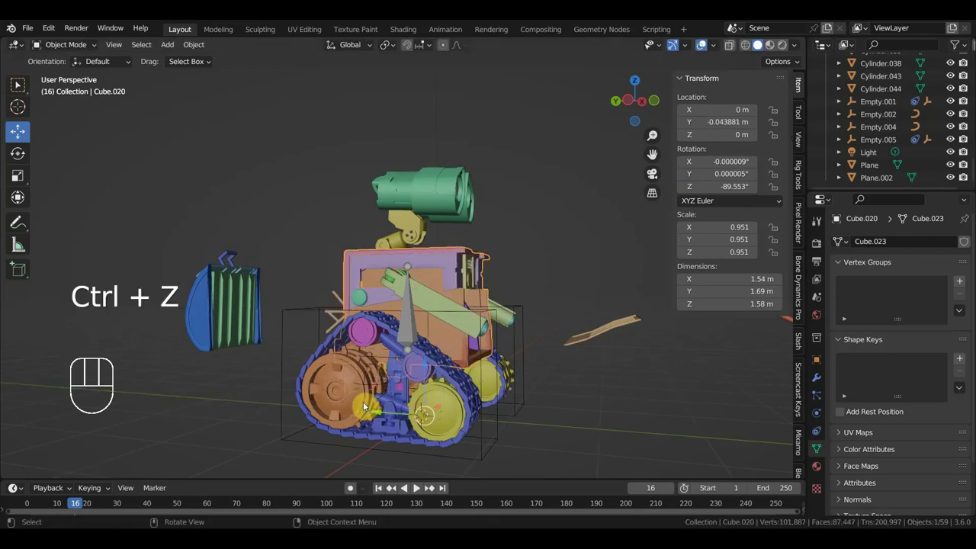
drag(345, 393, 280, 381)
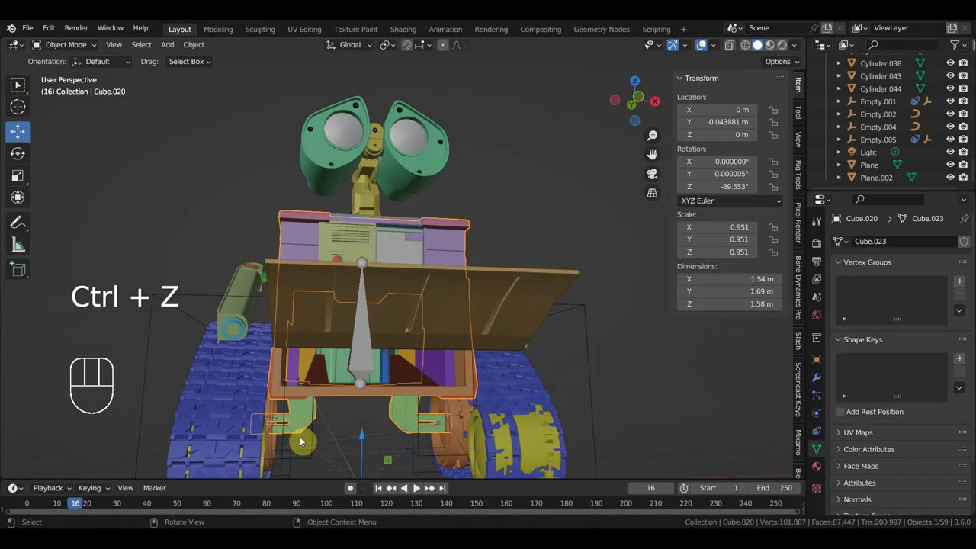
click(295, 461)
middle_click(298, 447)
click(319, 434)
Parent Empty.002 and Empty.004 to the body Cube.020 with Ctrl+P > Object
click(508, 340)
drag(432, 327, 518, 355)
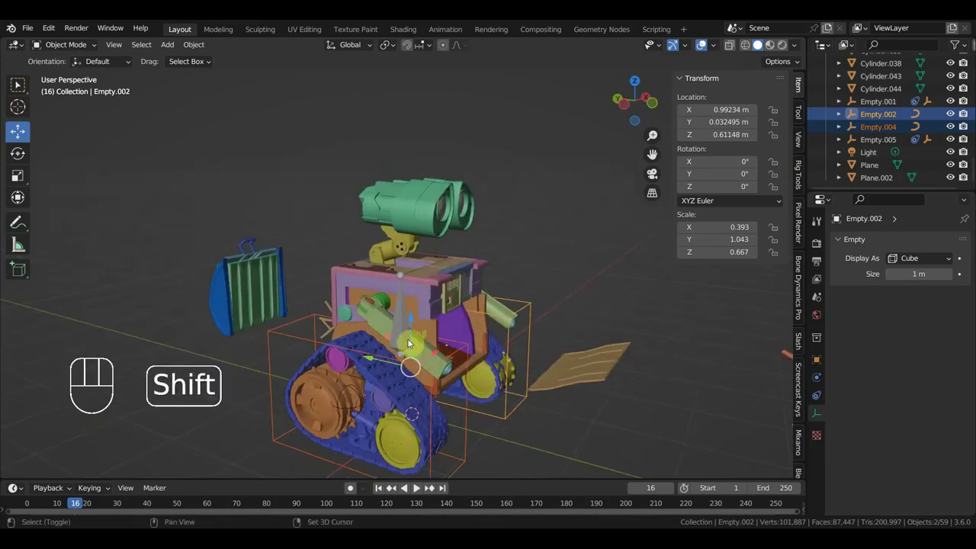
click(434, 332)
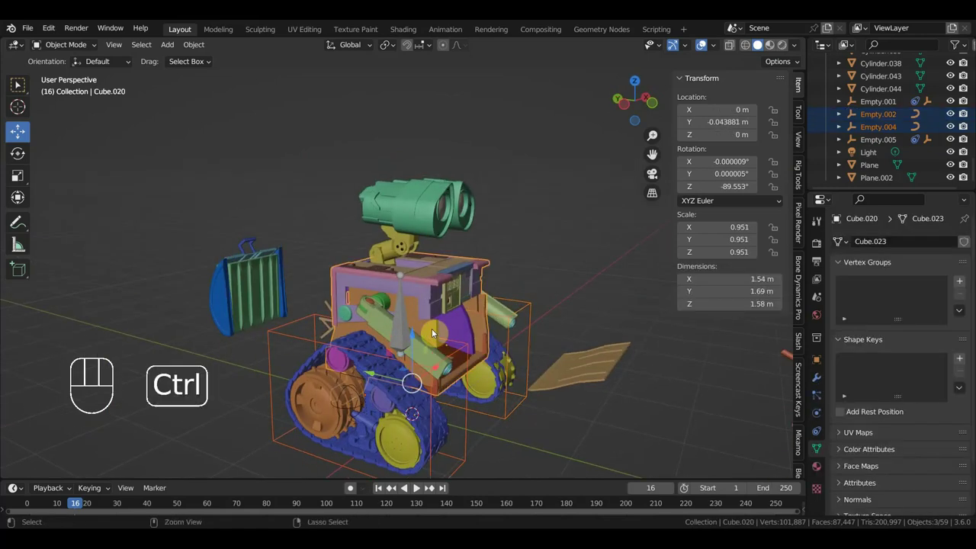
key(ctrl+p)
drag(478, 360, 499, 348)
click(457, 347)
middle_click(483, 352)
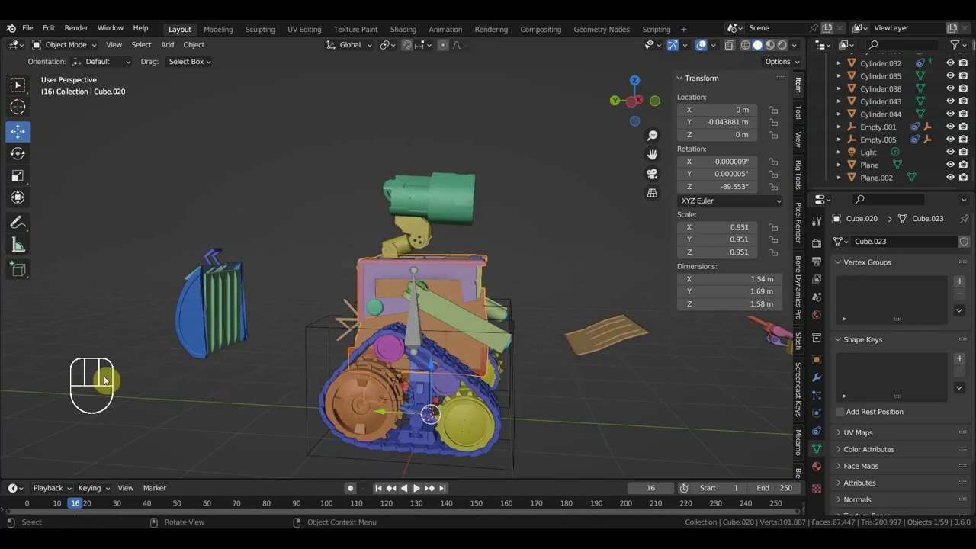
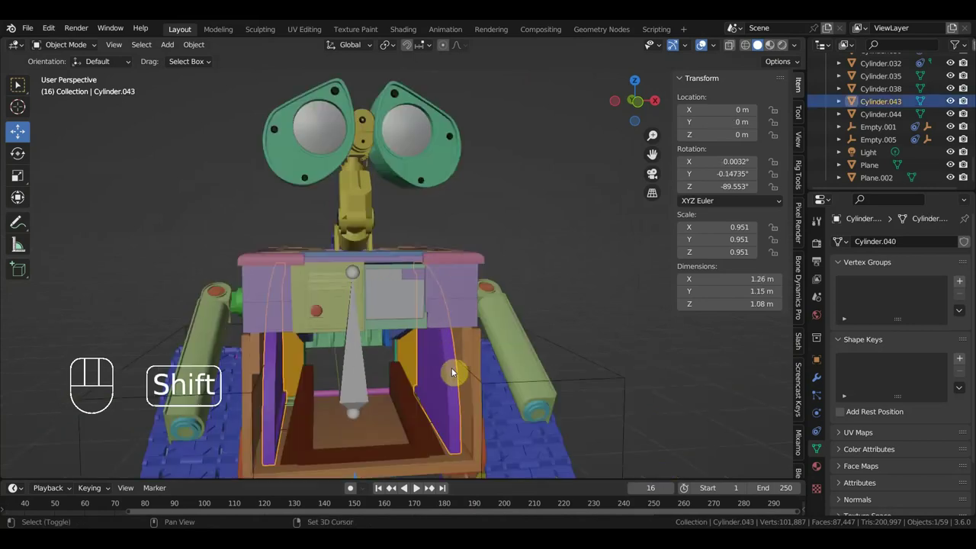
Join a side part into Cube.020, test-slide the body about 2 m along Y and undo
click(428, 430)
click(472, 353)
key(ctrl+j)
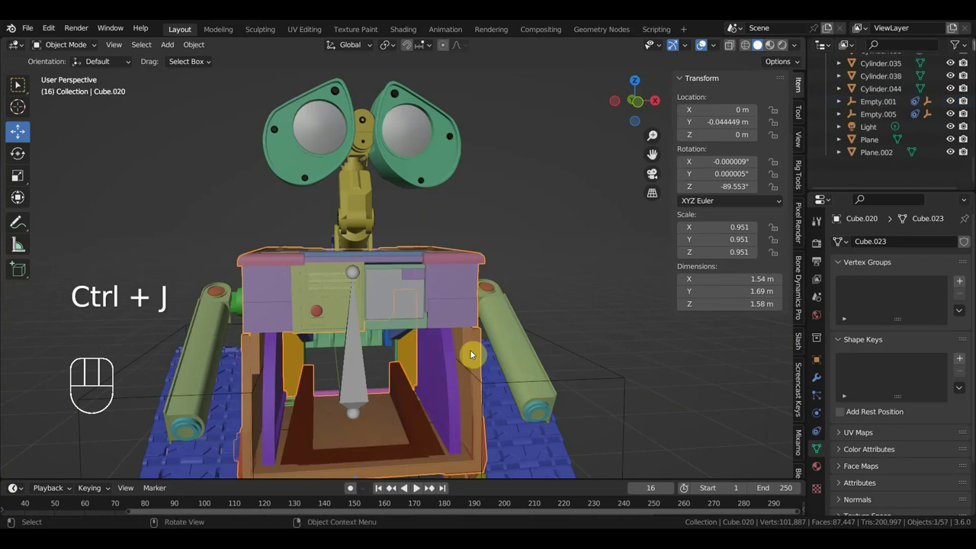
drag(495, 370, 557, 364)
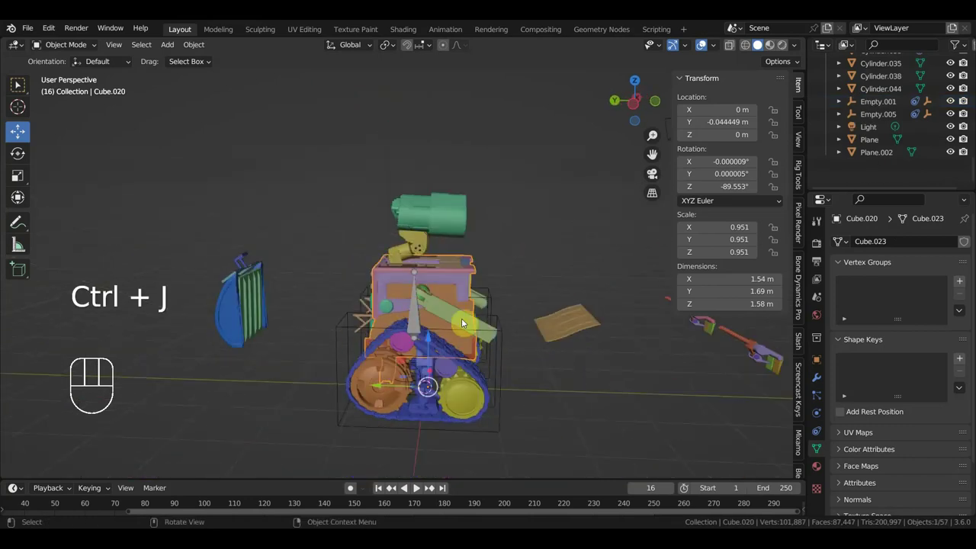
click(461, 339)
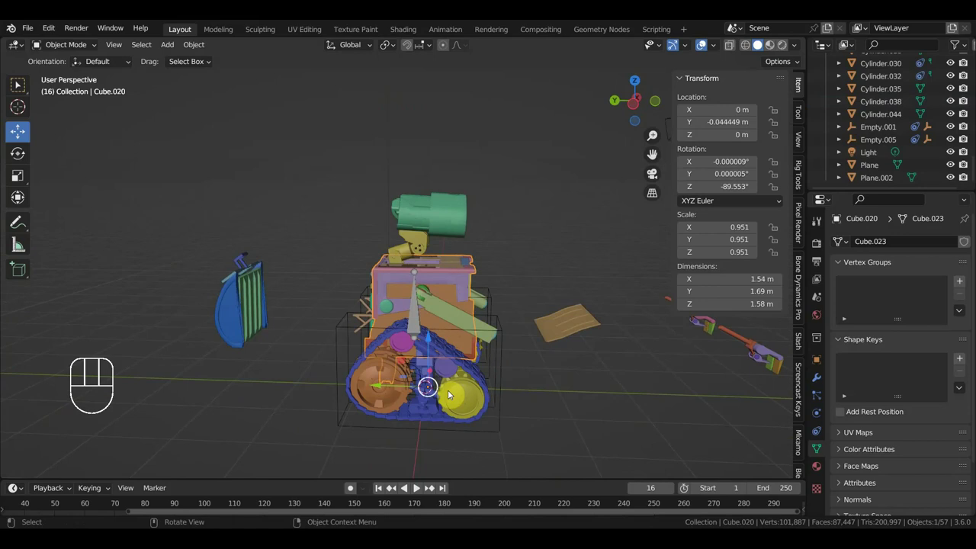
drag(382, 385, 515, 418)
key(ctrl+z)
Join the thin side rods into the main body Cube.020, leaving 55 objects
drag(444, 293, 453, 302)
click(401, 294)
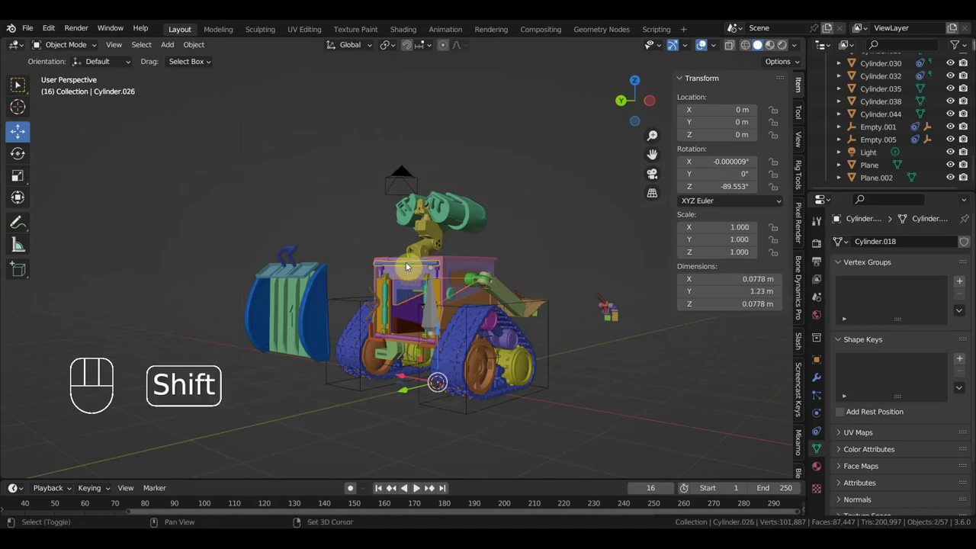
click(397, 272)
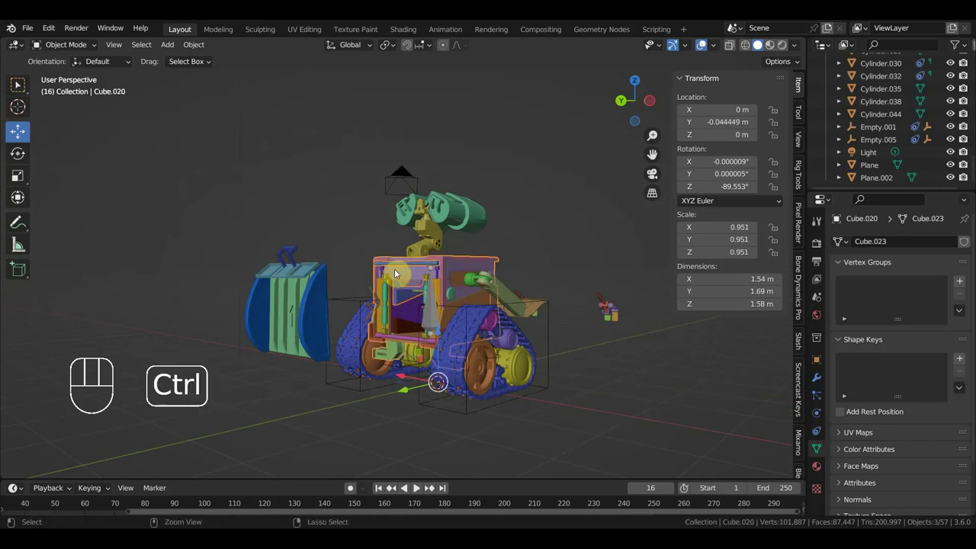
key(ctrl+j)
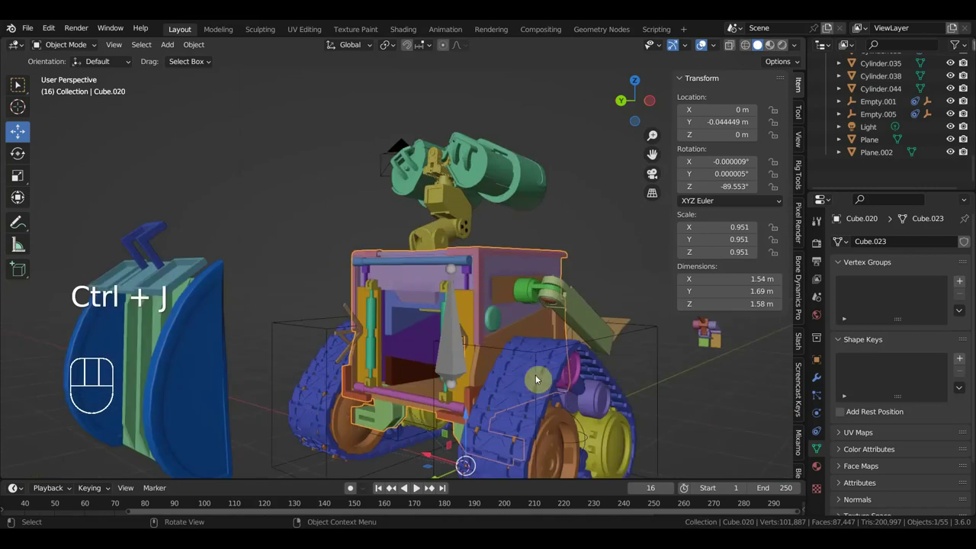
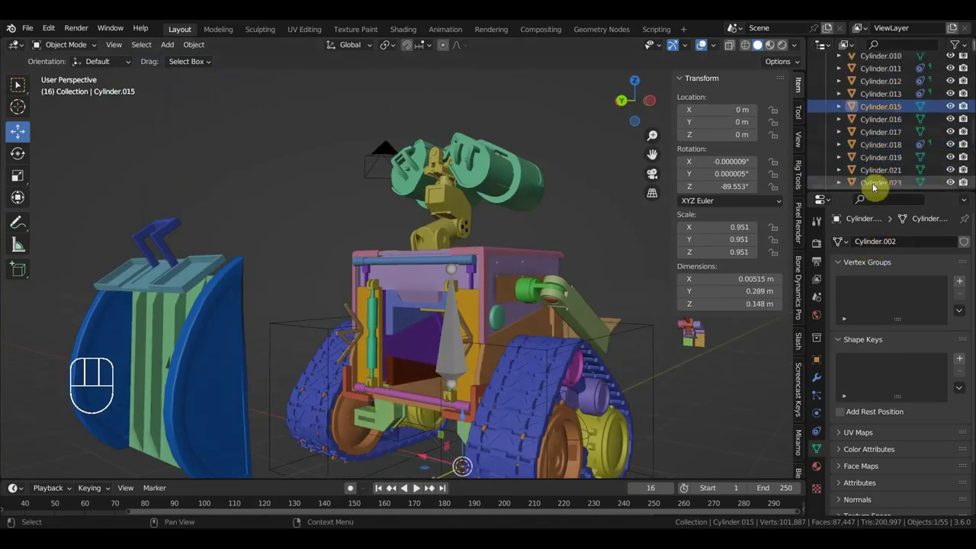
click(891, 164)
click(889, 175)
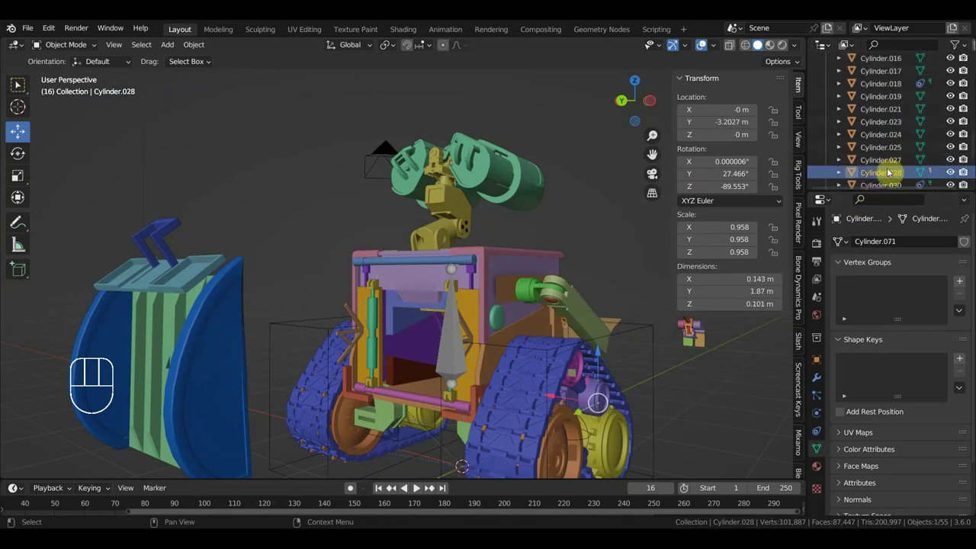
click(883, 164)
click(888, 153)
drag(655, 288, 586, 301)
drag(584, 303, 482, 308)
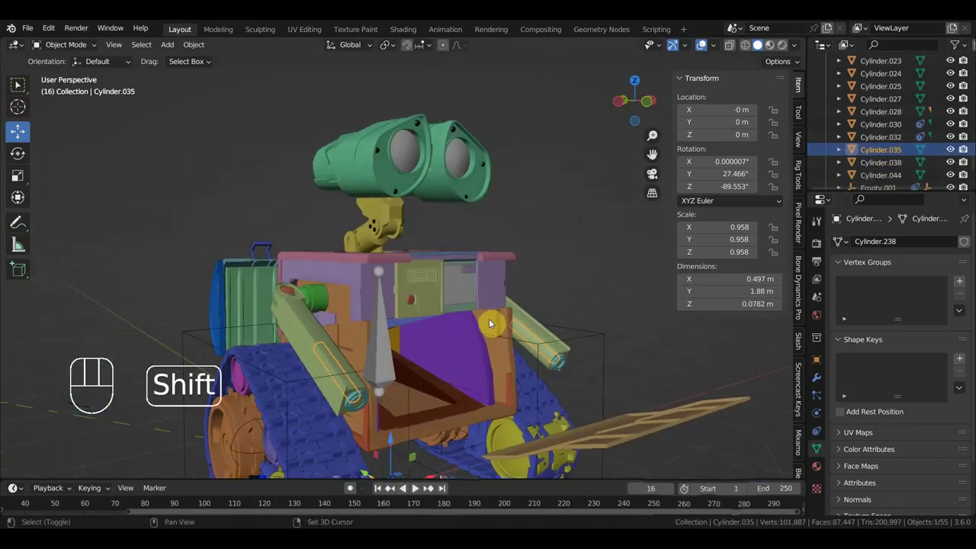
click(296, 342)
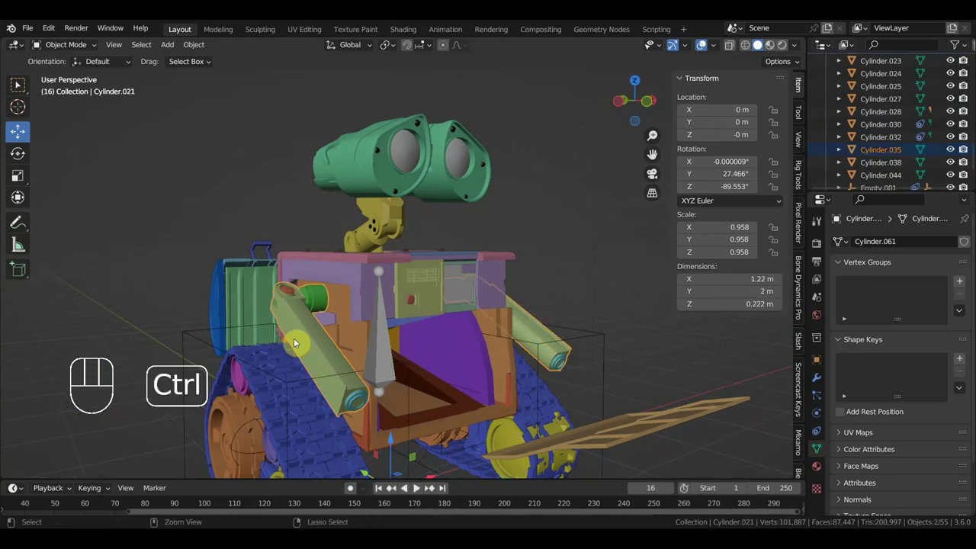
key(ctrl+j)
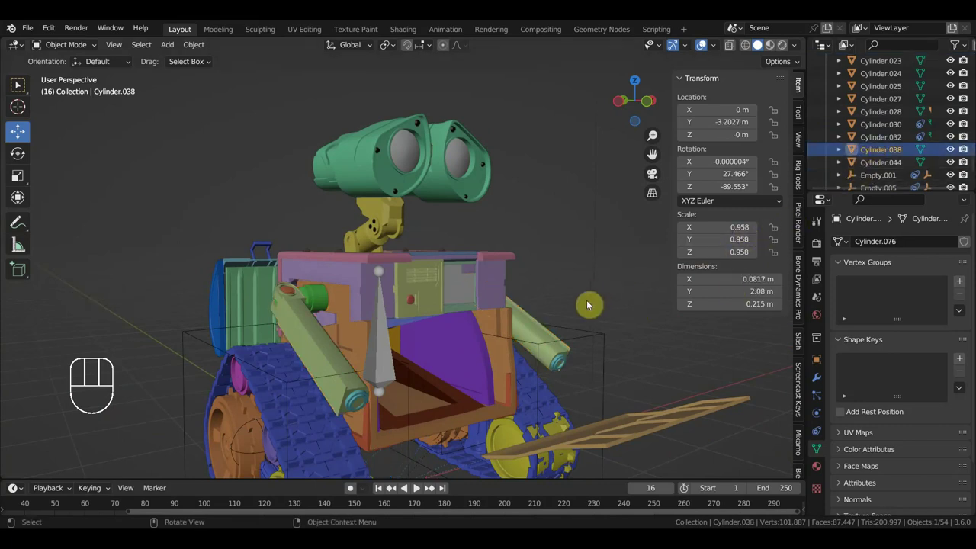
drag(583, 312, 421, 312)
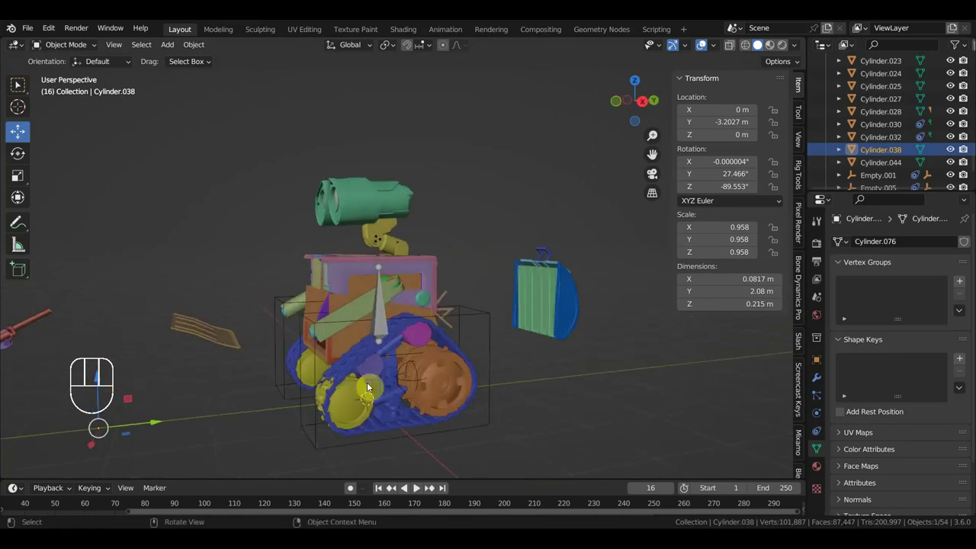
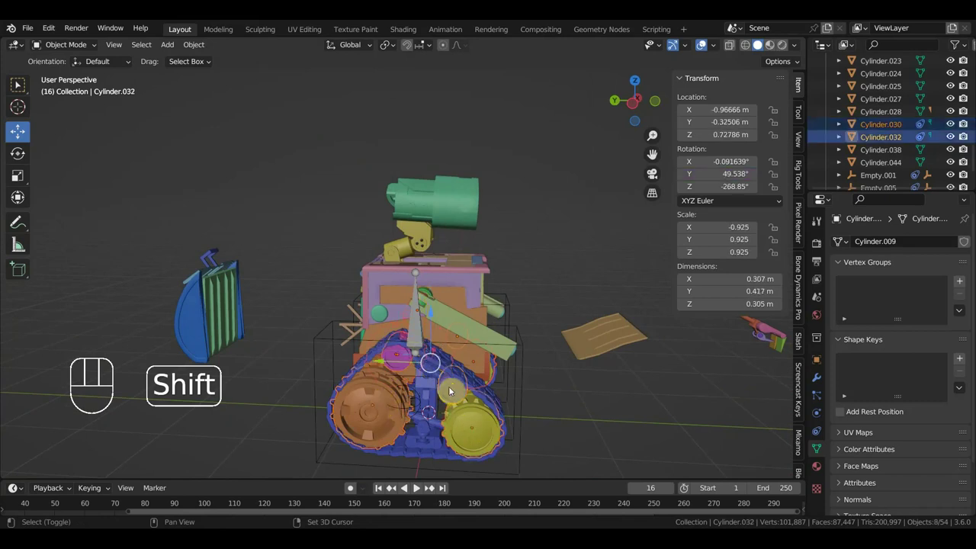
click(424, 395)
drag(404, 432, 271, 431)
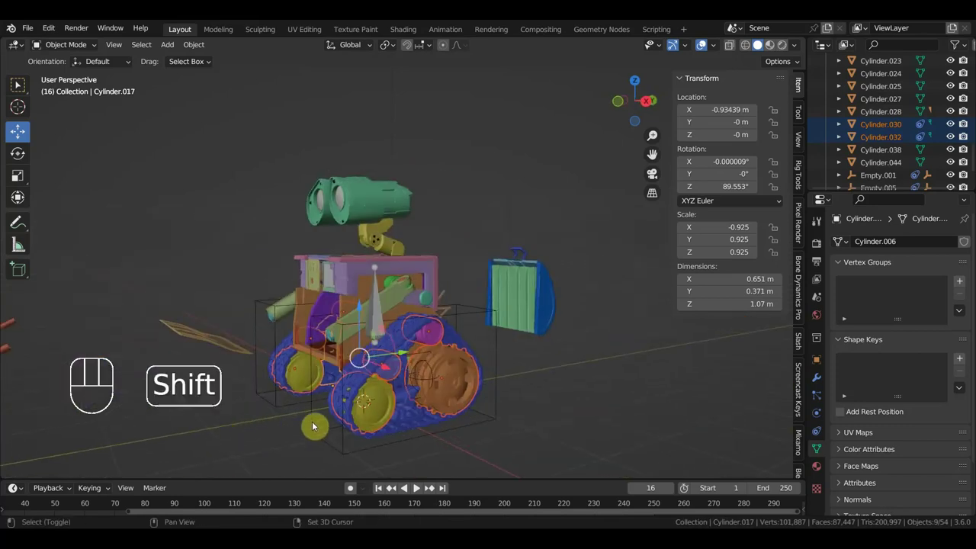
click(404, 411)
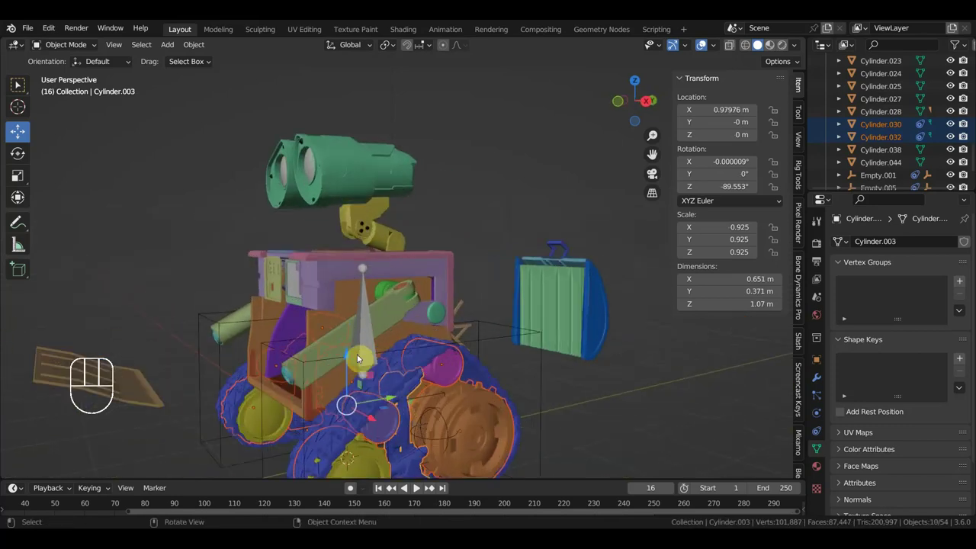
click(331, 388)
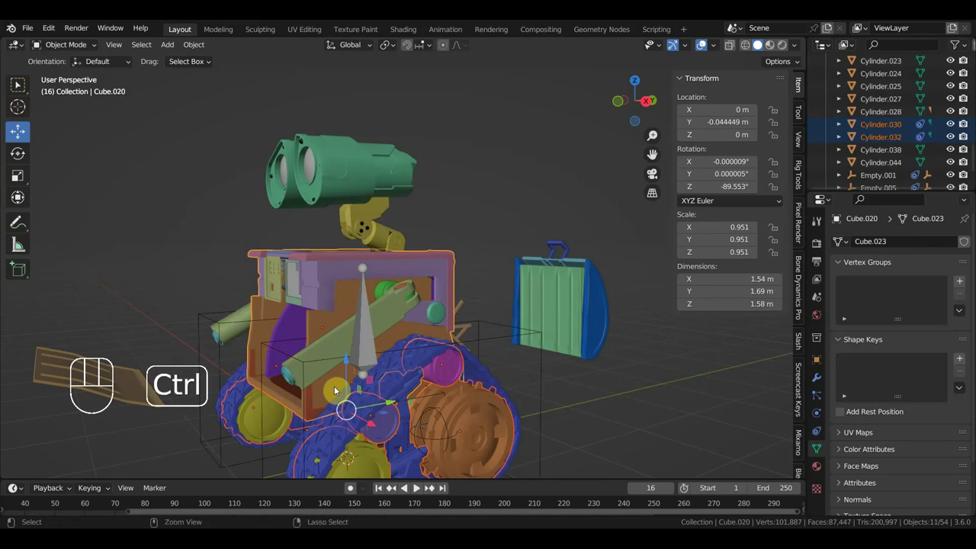
key(ctrl+p)
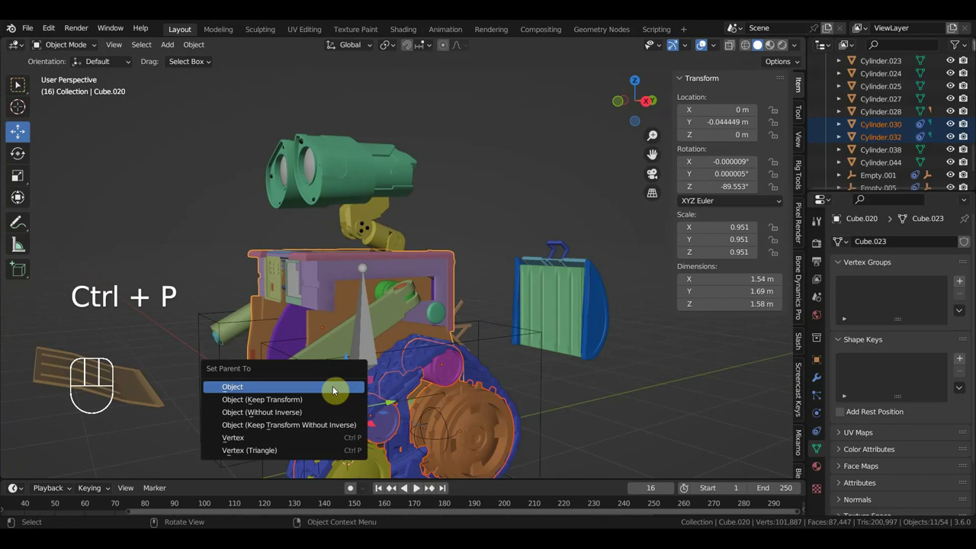
drag(410, 348, 374, 346)
click(355, 332)
drag(423, 401, 254, 430)
drag(423, 330, 397, 333)
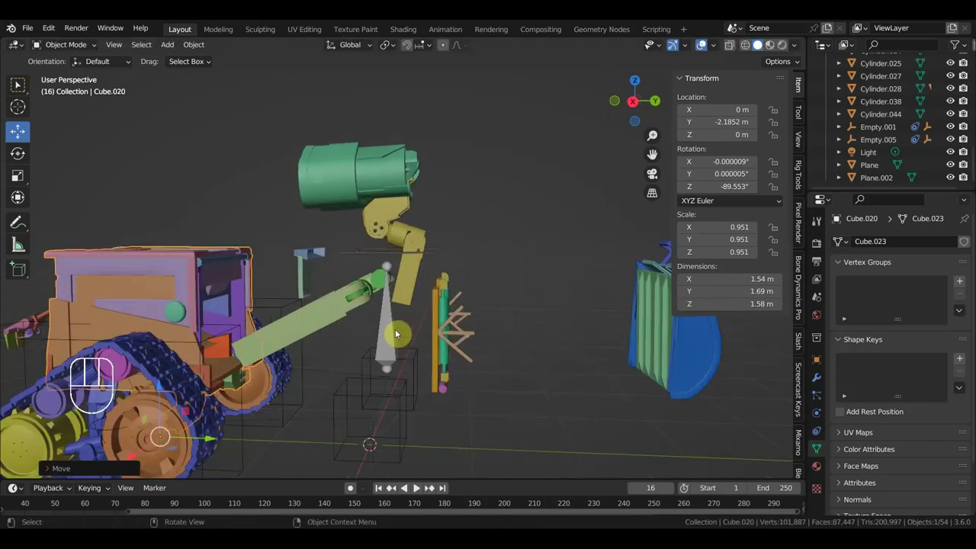
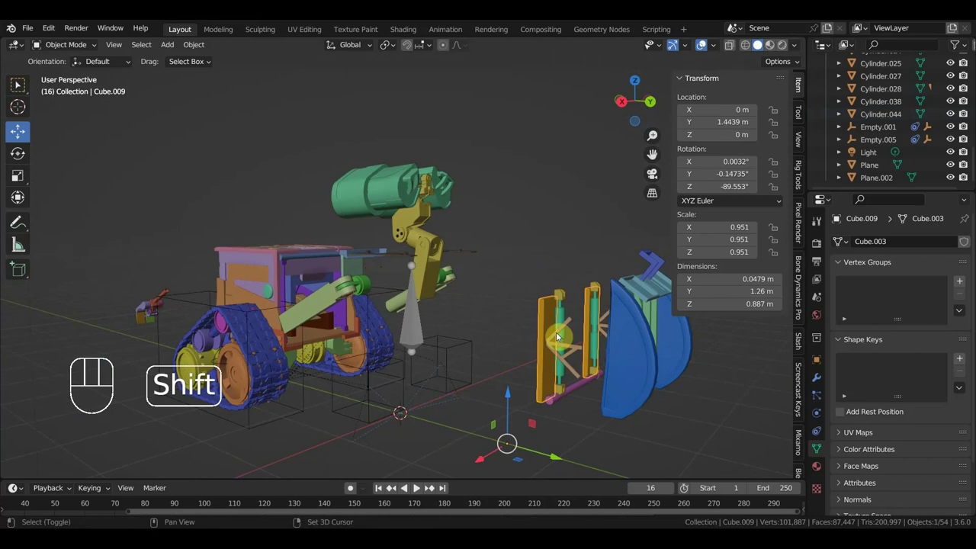
click(561, 323)
click(563, 347)
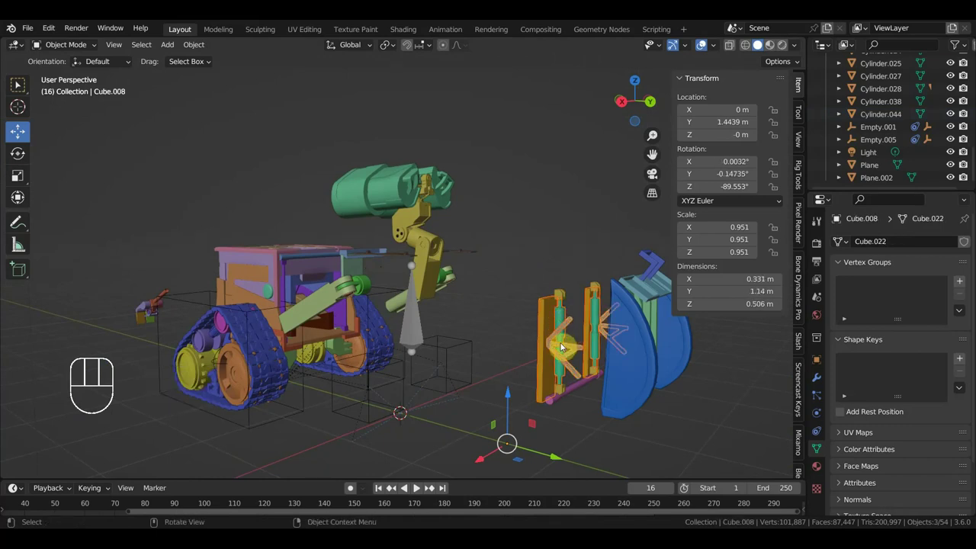
key(ctrl+j)
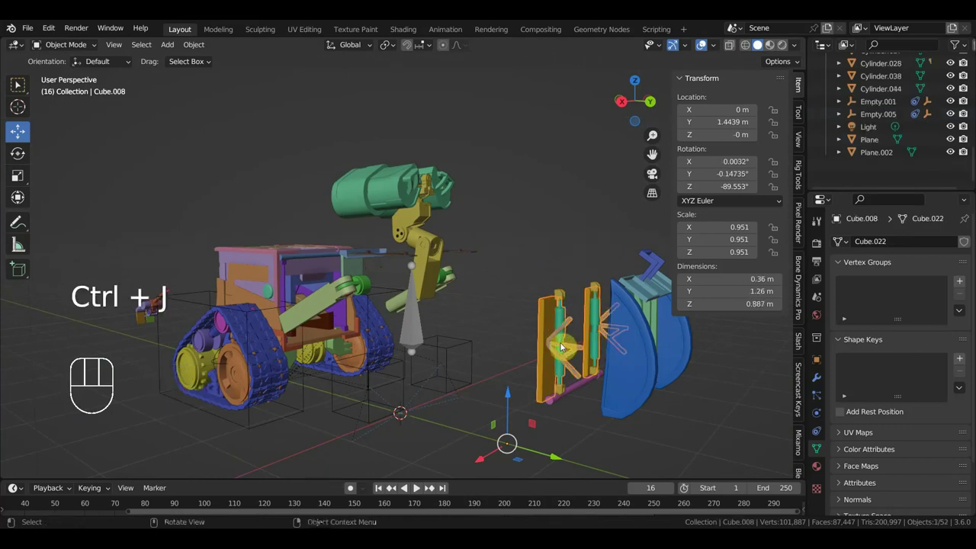
drag(416, 308, 467, 304)
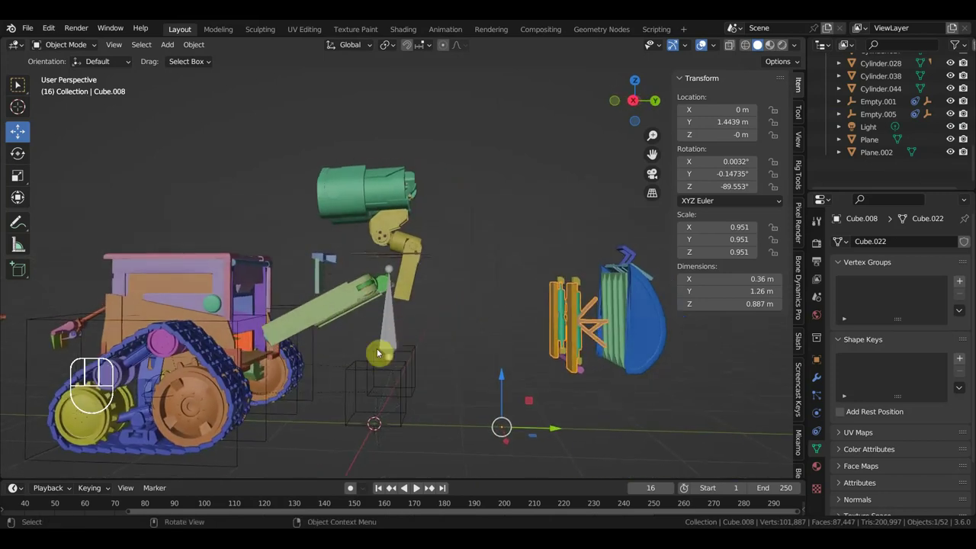
drag(342, 321, 363, 323)
click(319, 278)
click(308, 259)
click(393, 272)
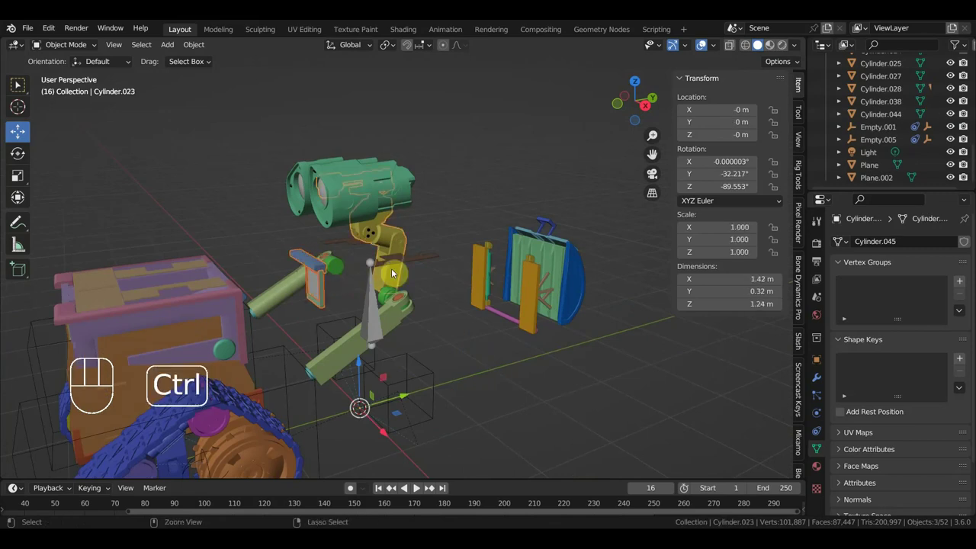
key(ctrl+j)
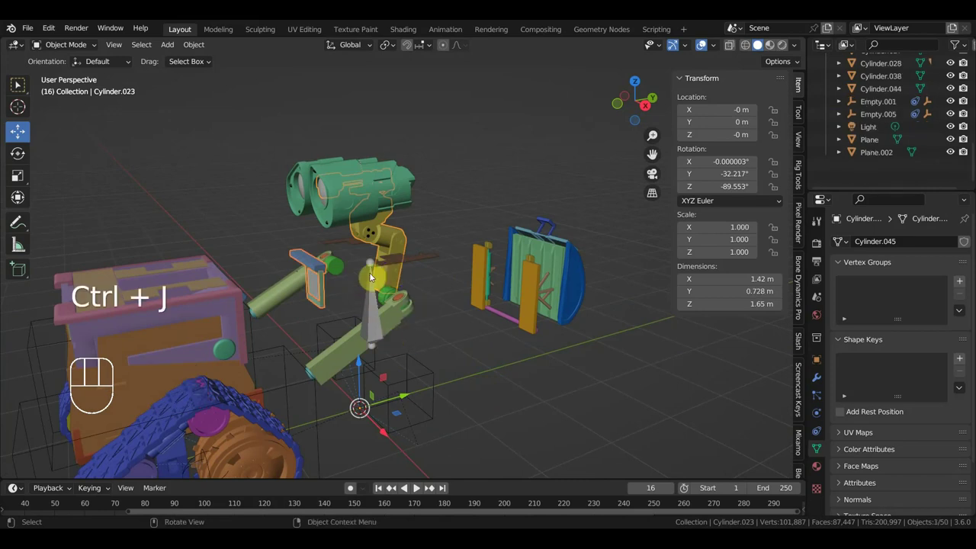
click(392, 239)
drag(394, 239, 347, 232)
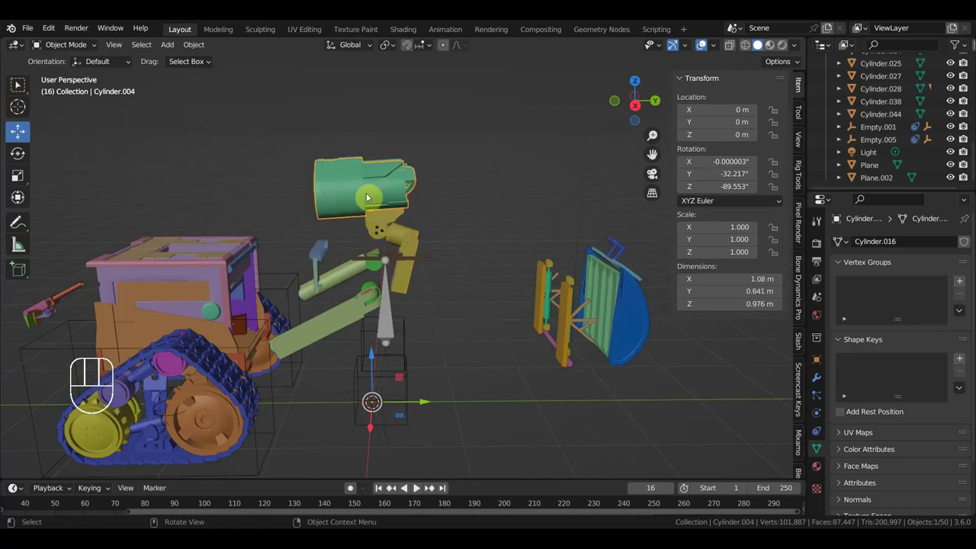
click(384, 220)
middle_click(398, 228)
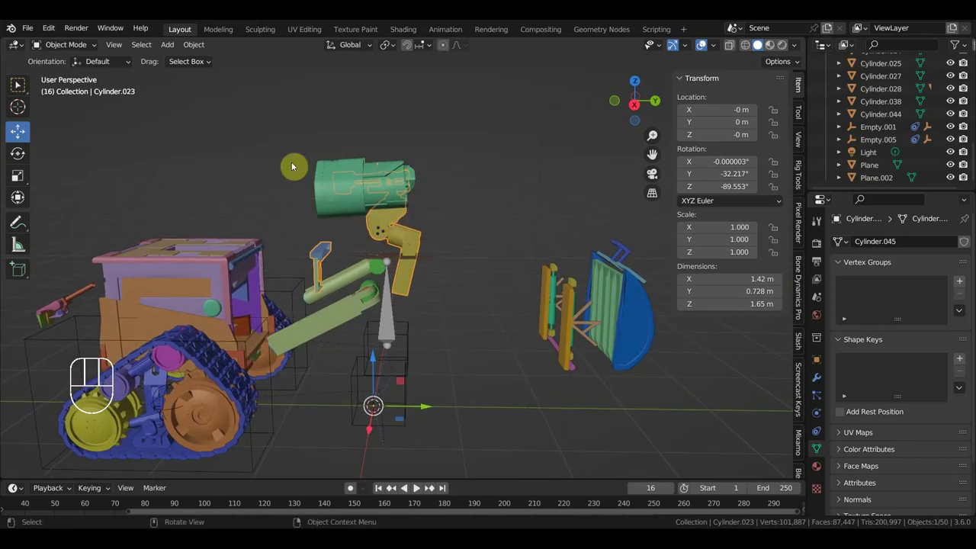
In Edit Mode, select the arm joint and grow the selection across its linked geometry with L
drag(77, 42, 19, 83)
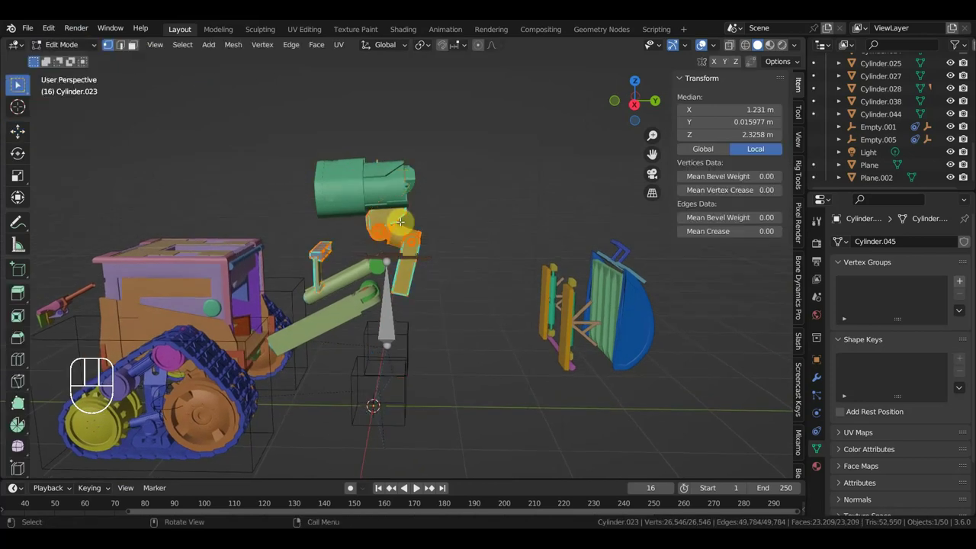
click(18, 83)
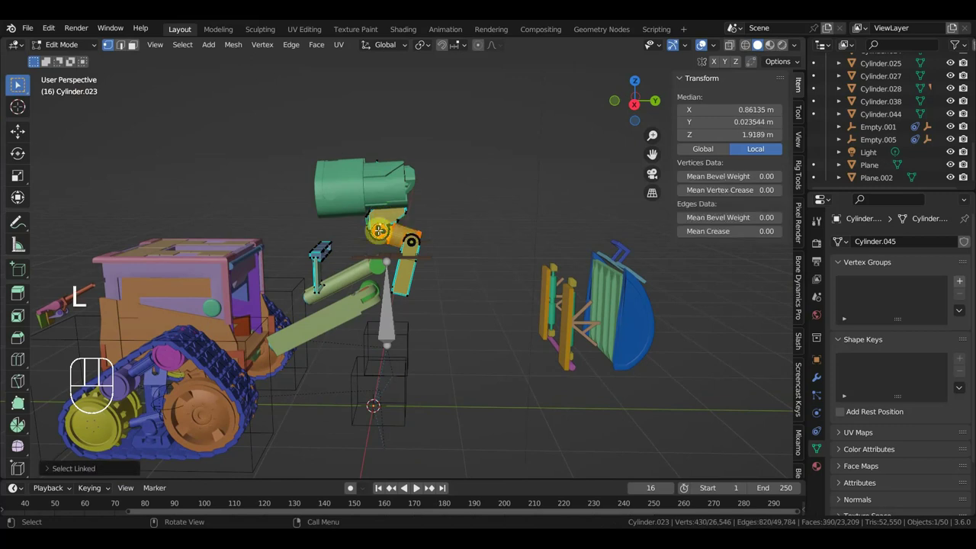
key(l)
drag(18, 83, 18, 83)
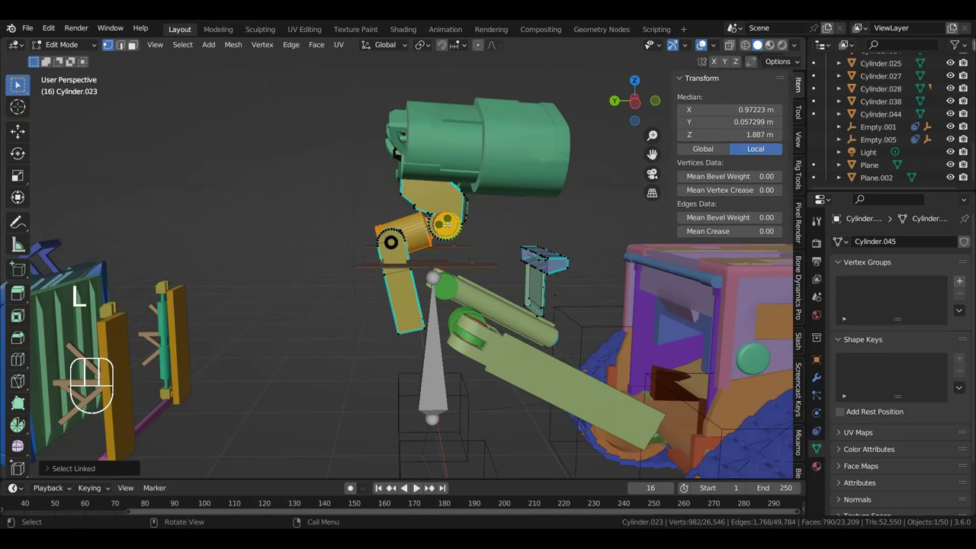
key(l)
drag(18, 83, 18, 83)
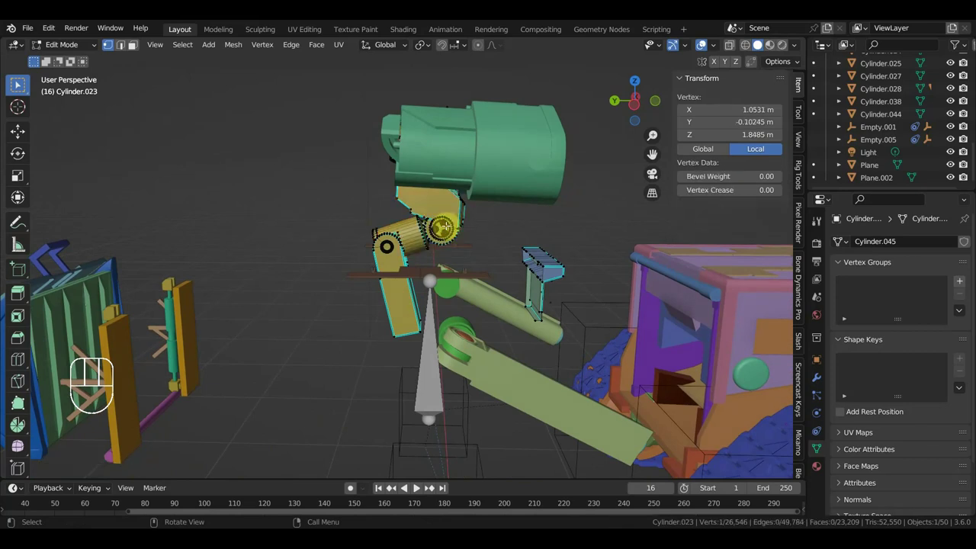
key(l)
key(l)
Add the remaining linked hinge pieces and separate the selection into a new object
key(l)
key(l)
key(l)
key(l)
drag(19, 83, 18, 83)
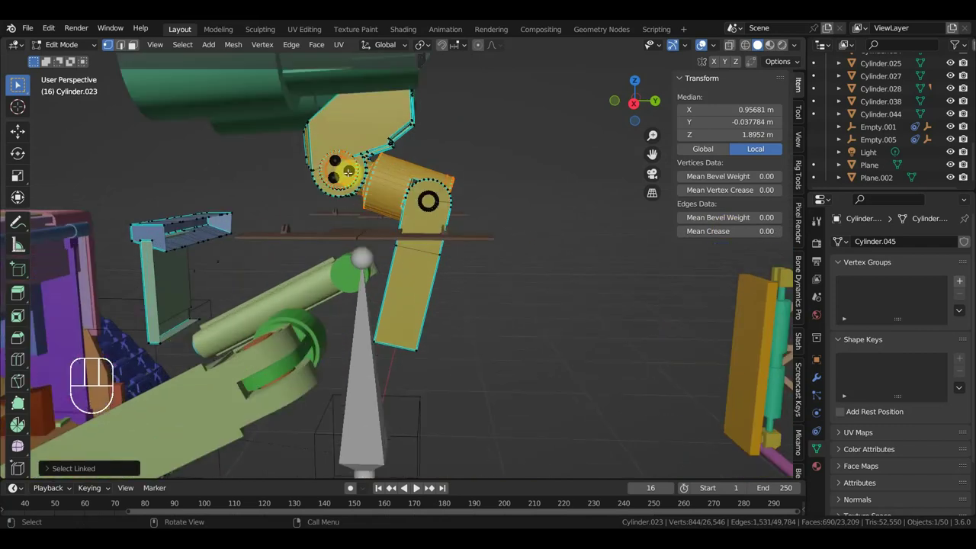
key(l)
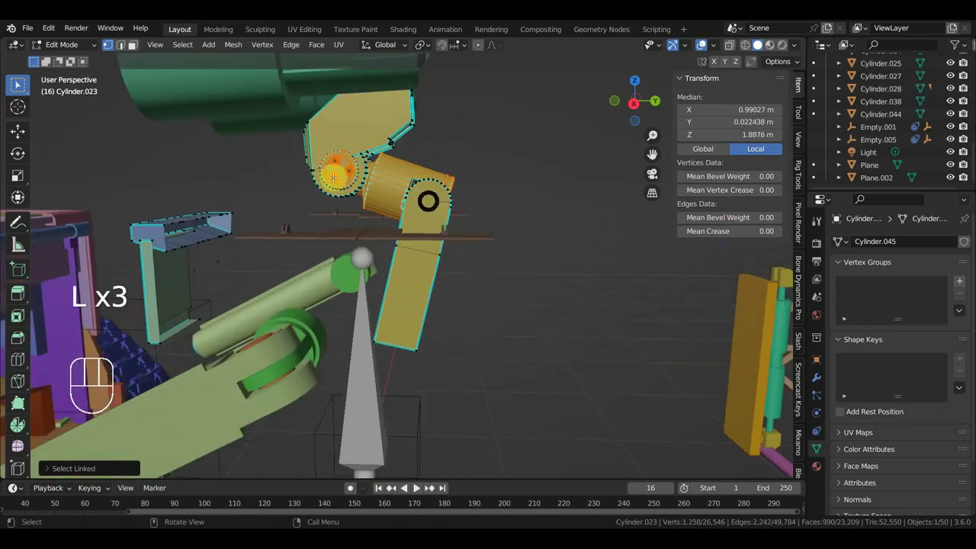
key(p)
click(18, 83)
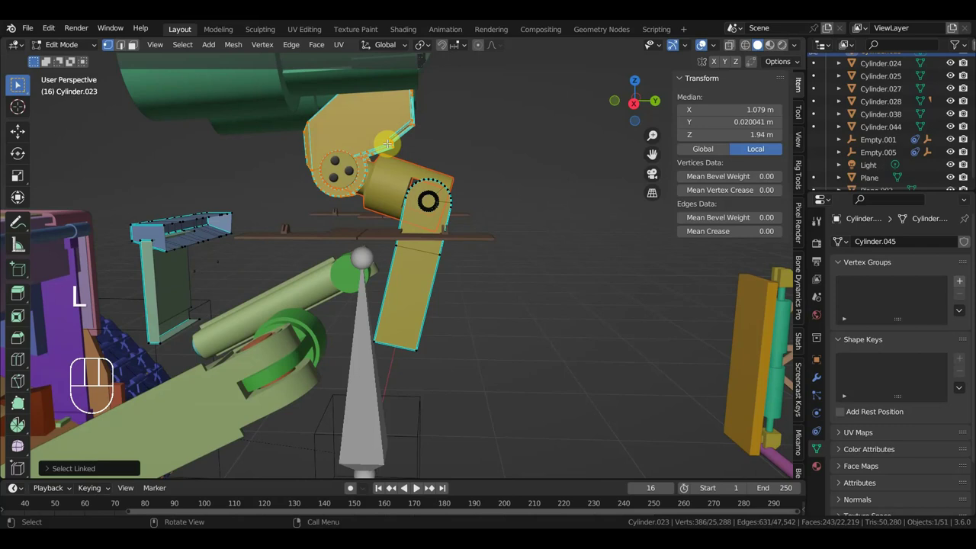
Gather the linked neck and head parts into a new selection on Cylinder.023
drag(18, 83, 18, 83)
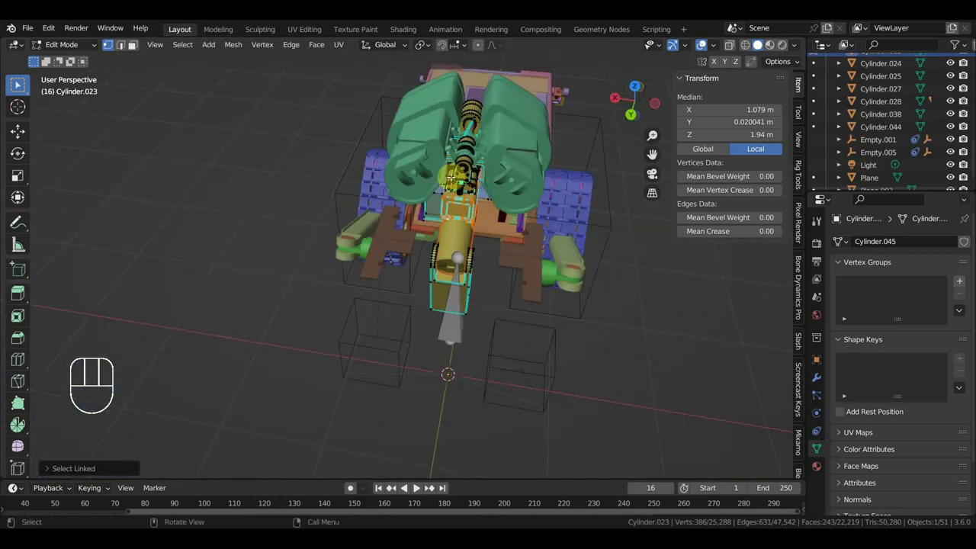
key(l)
key(l)
key(l)
key(l)
key(l)
key(l)
drag(18, 83, 18, 83)
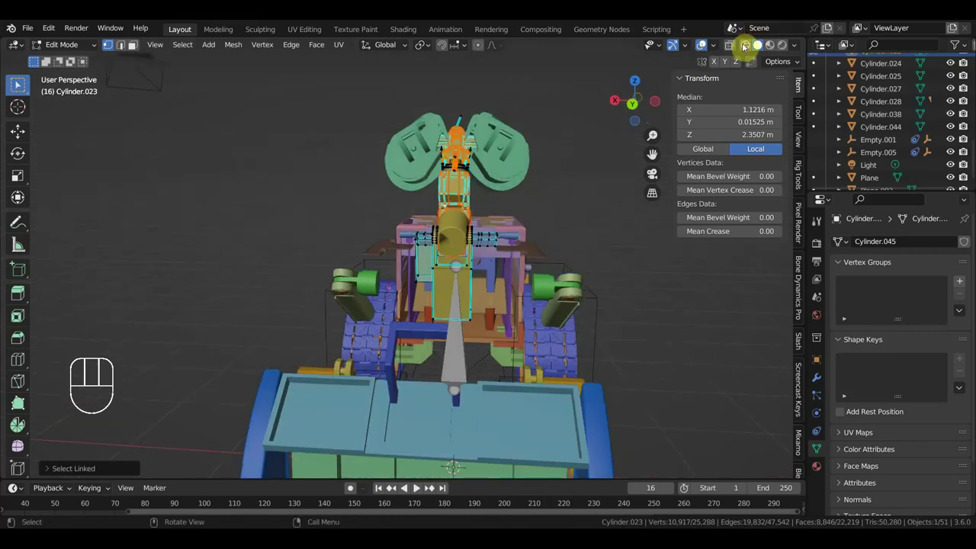
With X-ray on, box-select the head, neck and arm link geometry
click(19, 83)
click(19, 83)
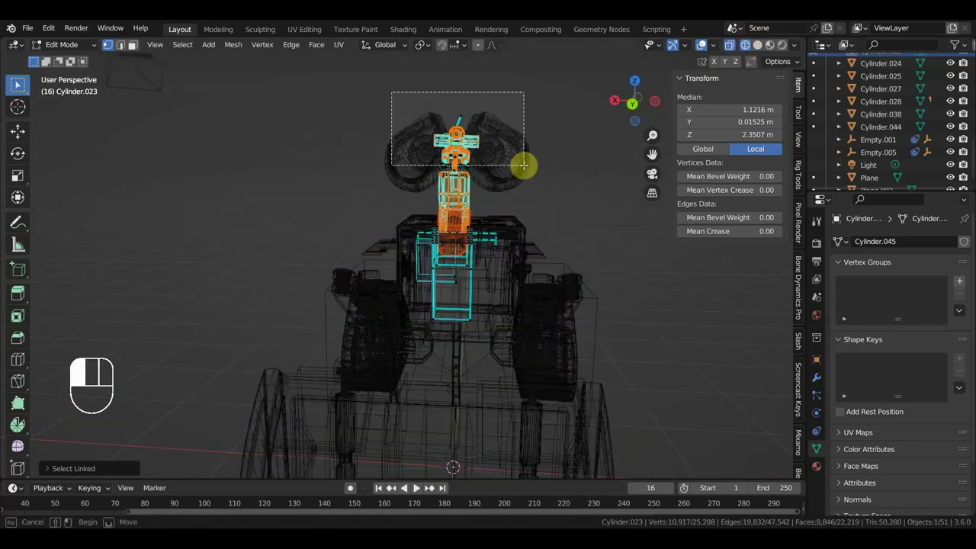
drag(18, 83, 18, 83)
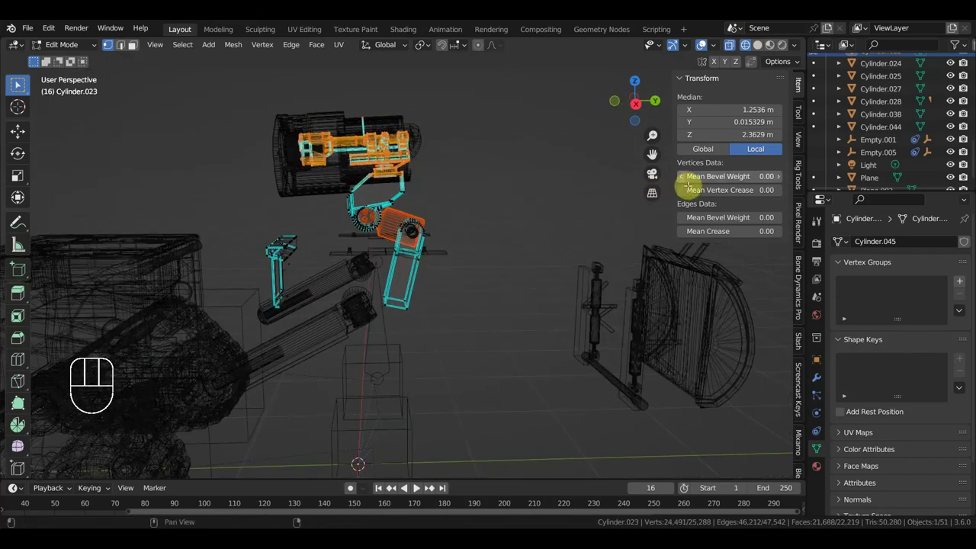
click(18, 84)
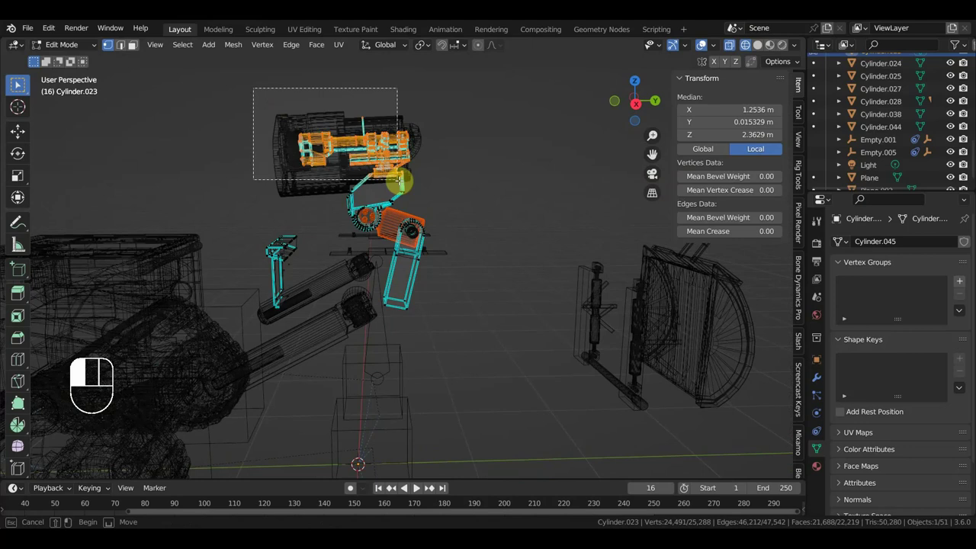
click(18, 83)
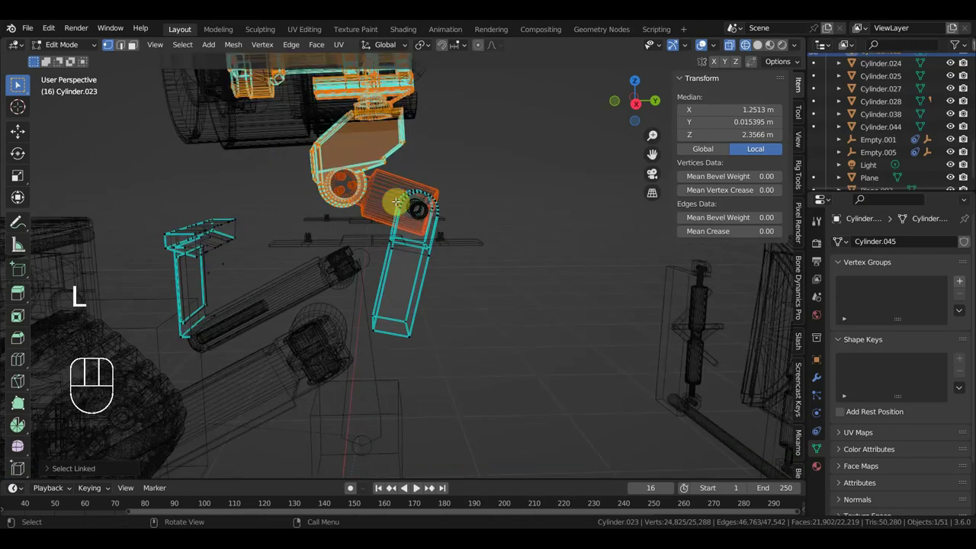
click(18, 83)
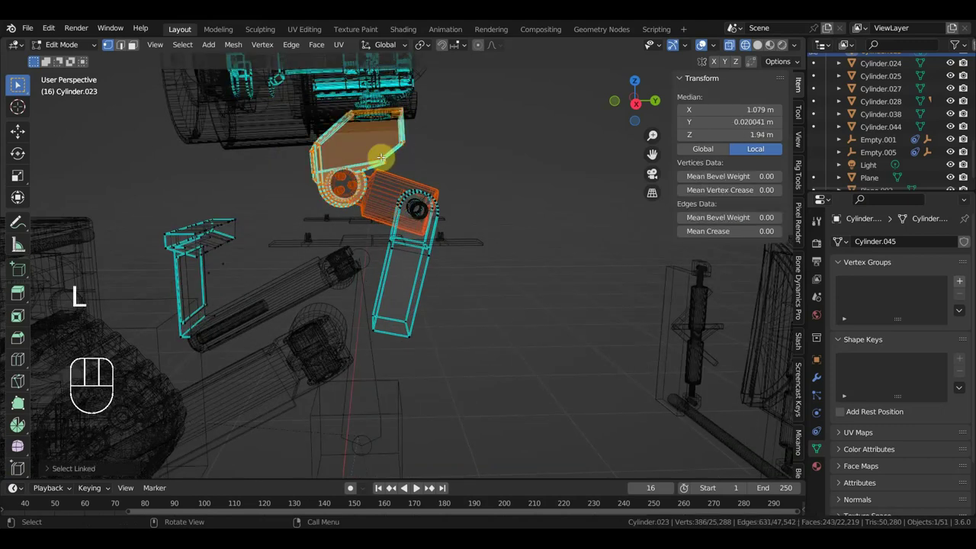
click(18, 83)
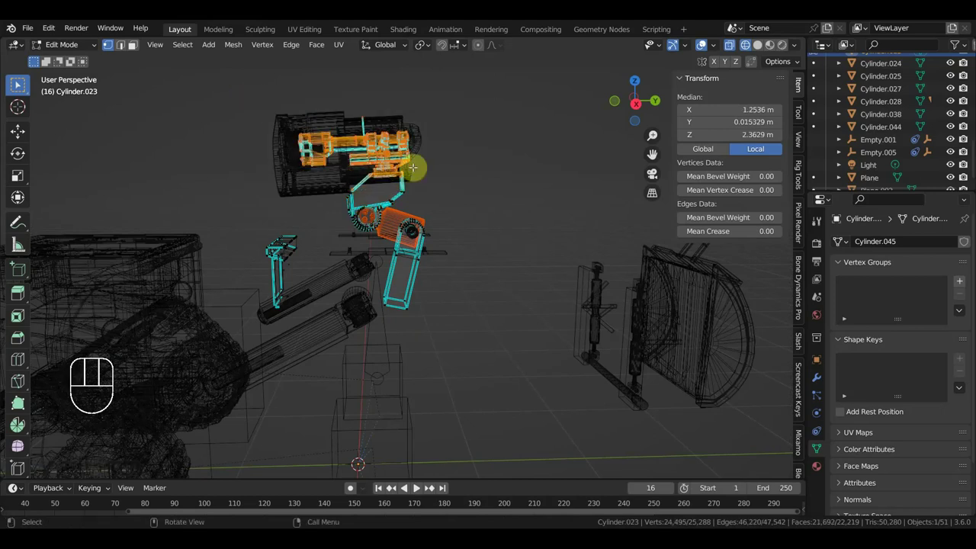
Separate that selection into its own object and return to Object Mode
key(ctrl+z)
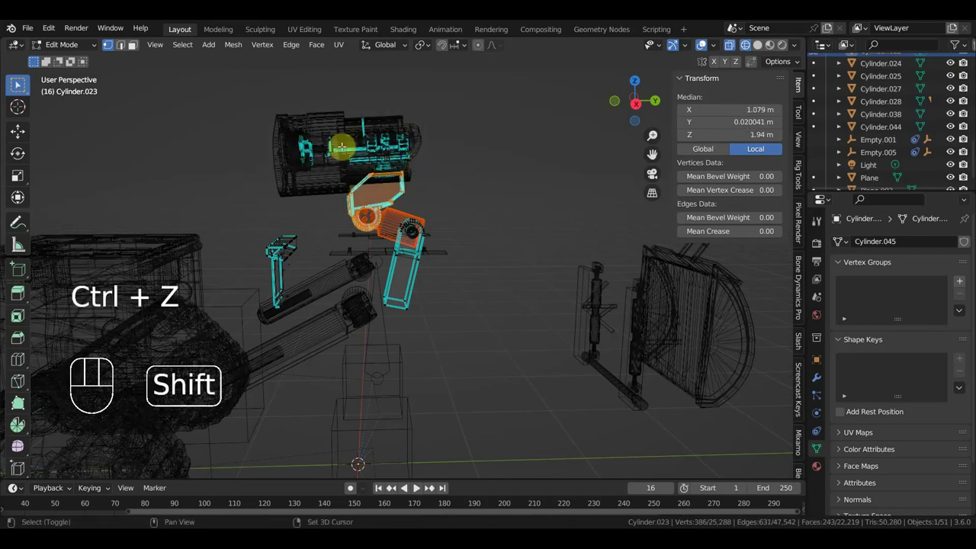
click(19, 83)
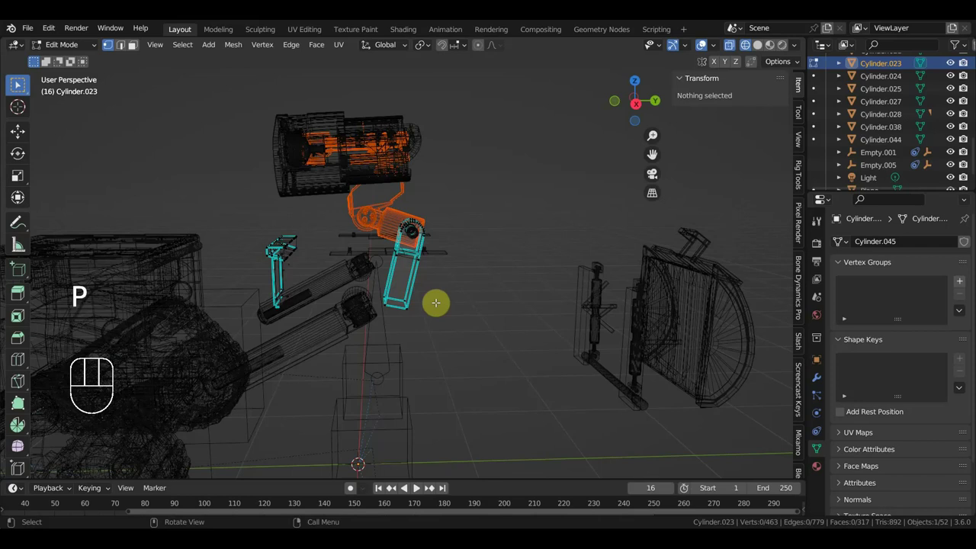
drag(74, 48, 170, 154)
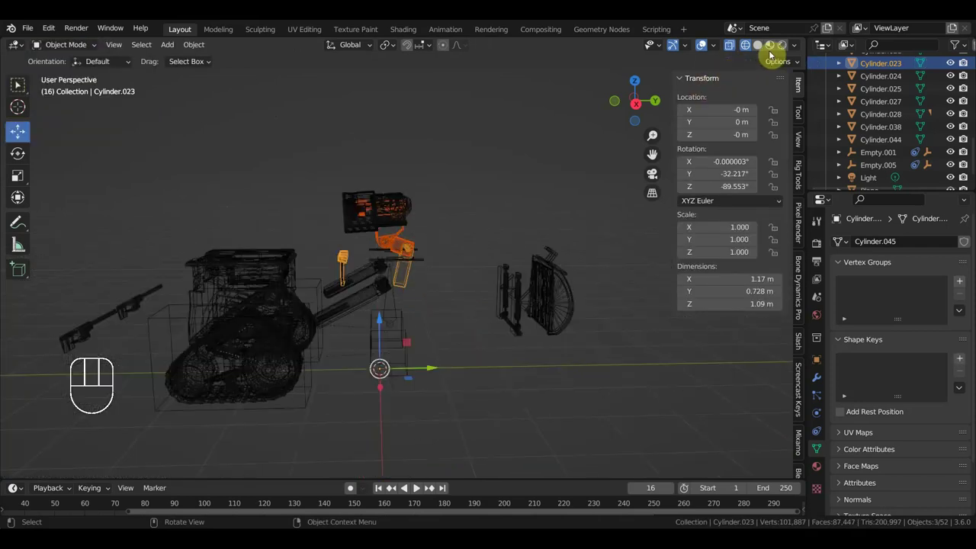
Return to solid shading and select the control empty by the robot's base
key(n)
drag(546, 280, 581, 197)
click(448, 187)
click(451, 302)
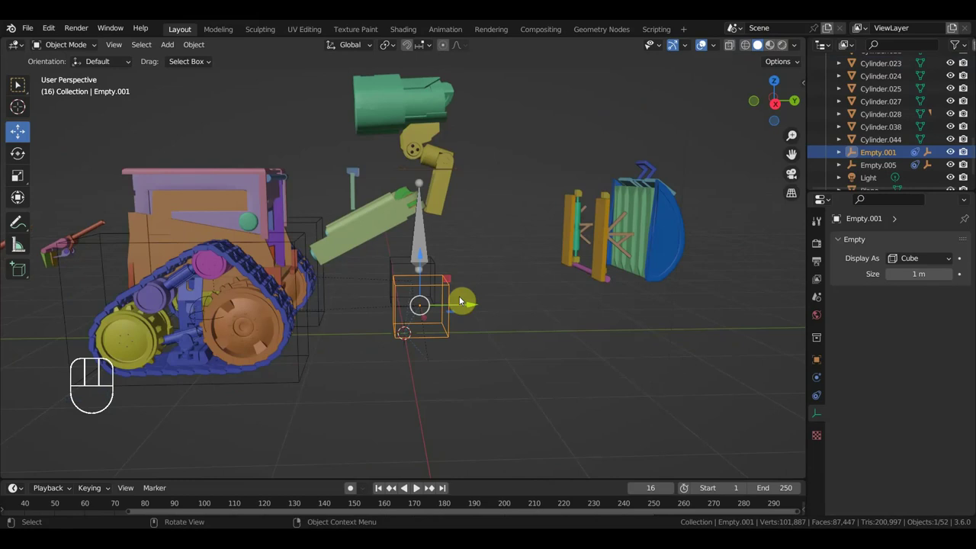
Select the strut assembly and move it about 1.25 m onto the front of WALL-E's body
drag(469, 312, 529, 326)
drag(510, 324, 546, 329)
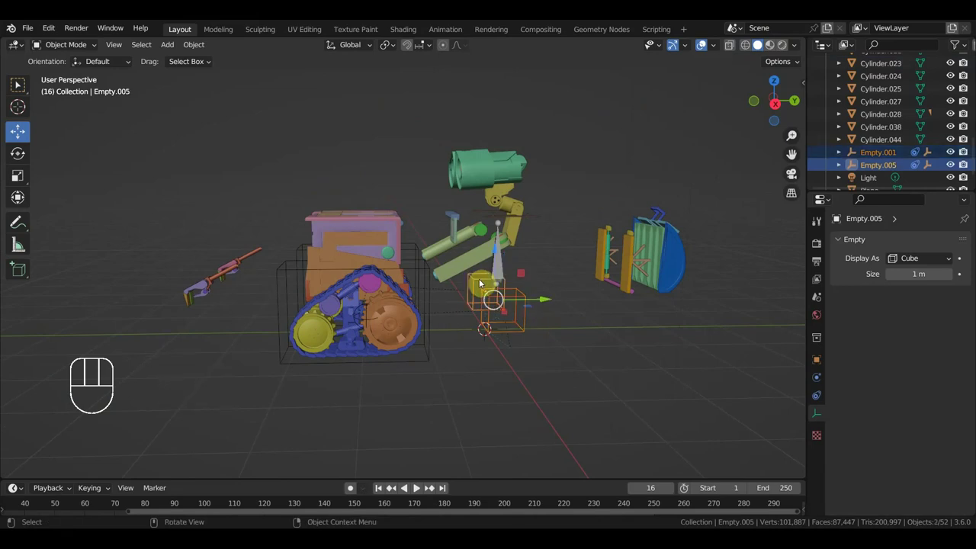
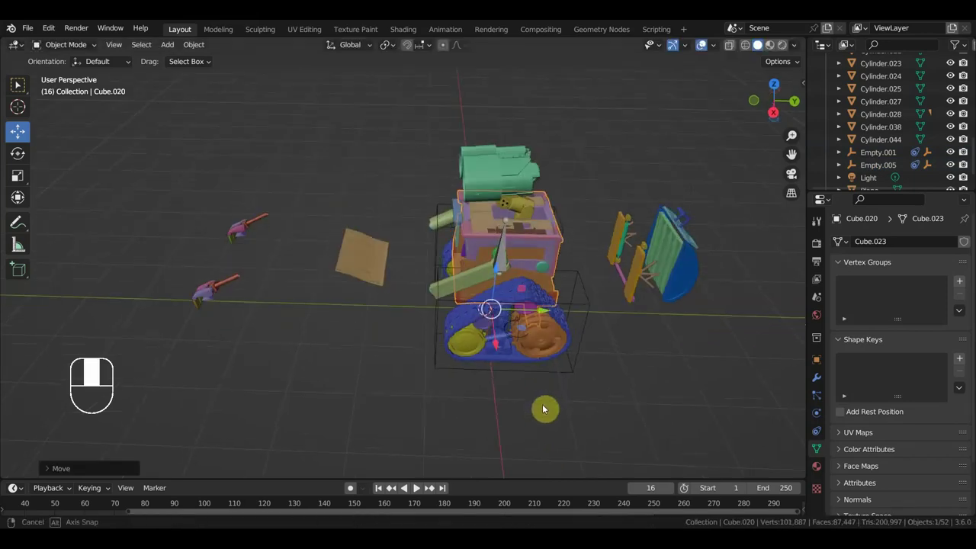
drag(574, 402, 465, 392)
drag(484, 379, 468, 312)
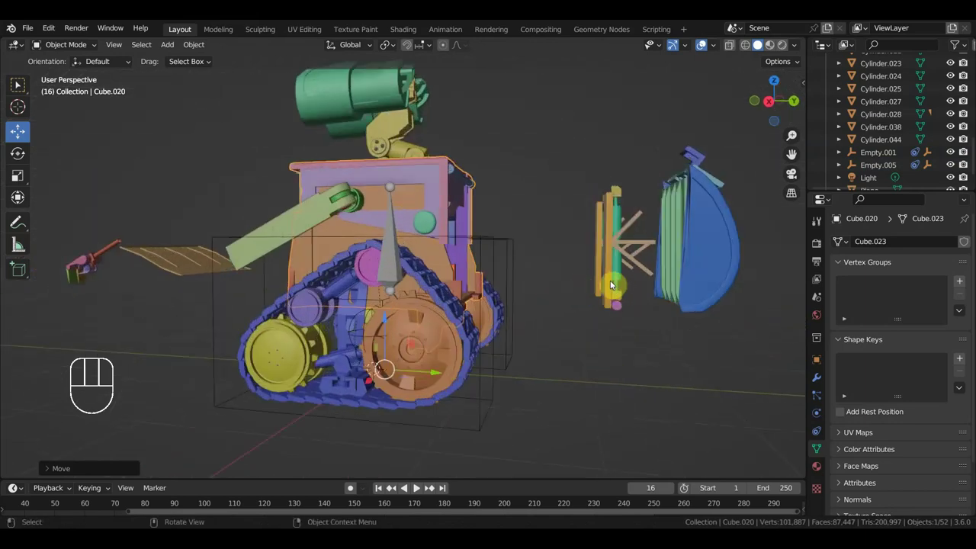
click(613, 284)
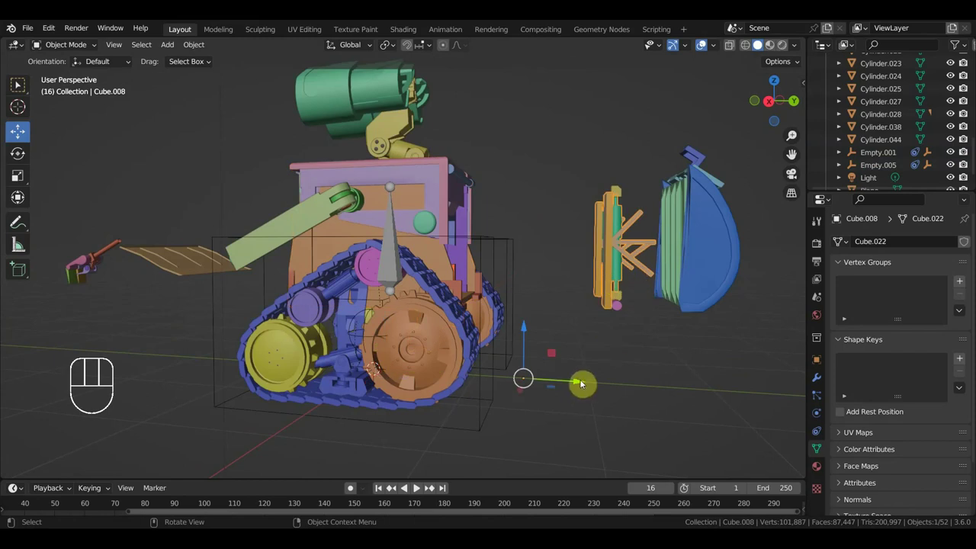
drag(578, 383, 447, 361)
key(KP_3)
Undo the strut placement, then join two strut pieces into one object with Ctrl+J
drag(568, 369, 551, 376)
key(ctrl+z)
drag(656, 179, 666, 197)
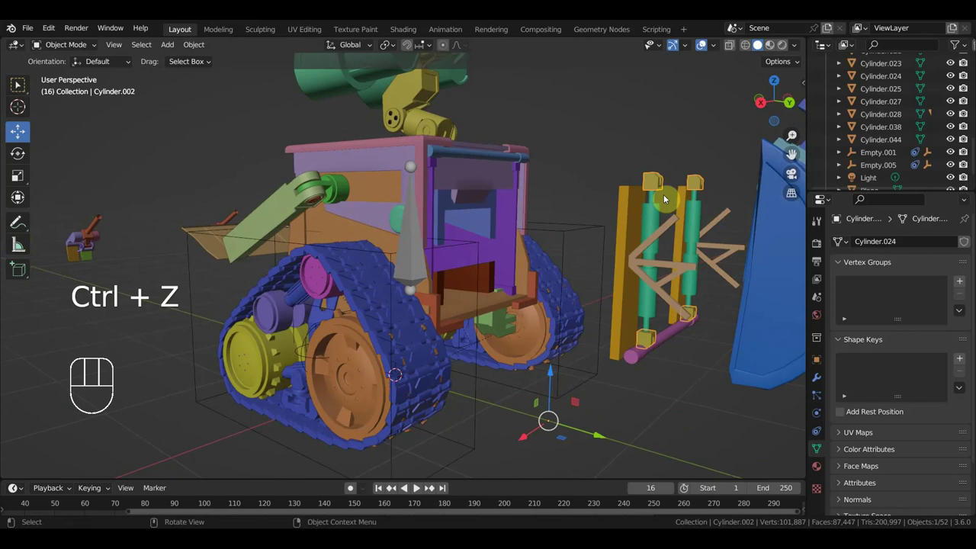
click(672, 331)
click(646, 309)
key(ctrl+j)
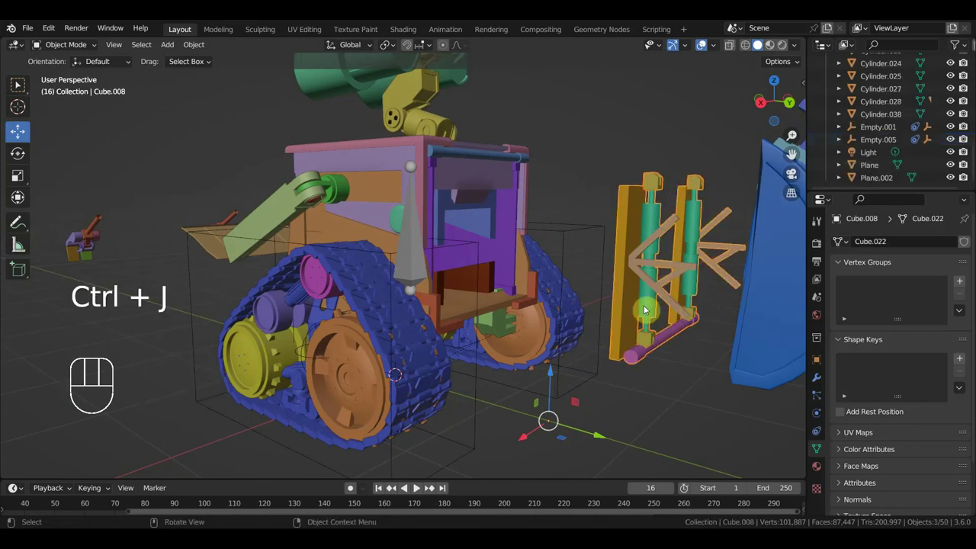
Inspect the robot, then slide the track-side frame piece Cube.008 further into the body front
drag(729, 293, 791, 298)
middle_click(675, 298)
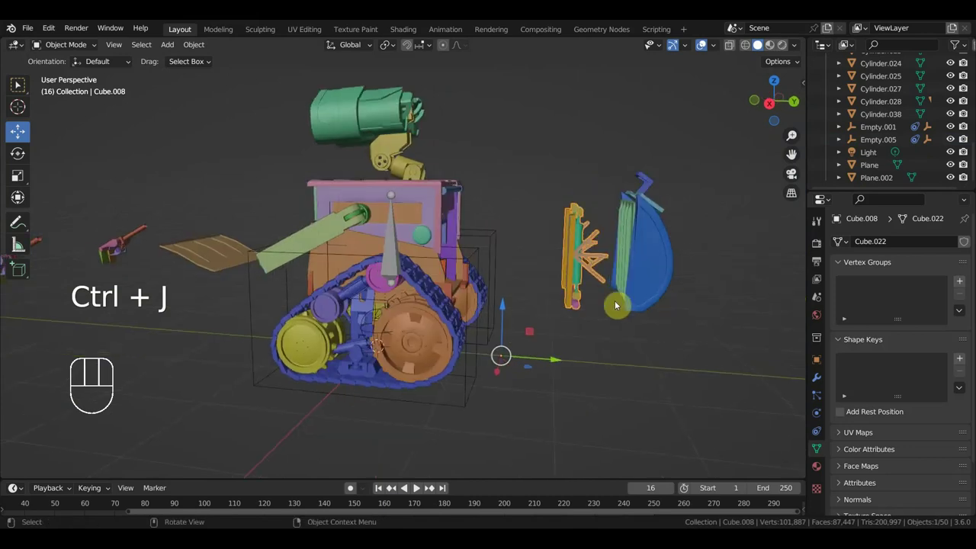
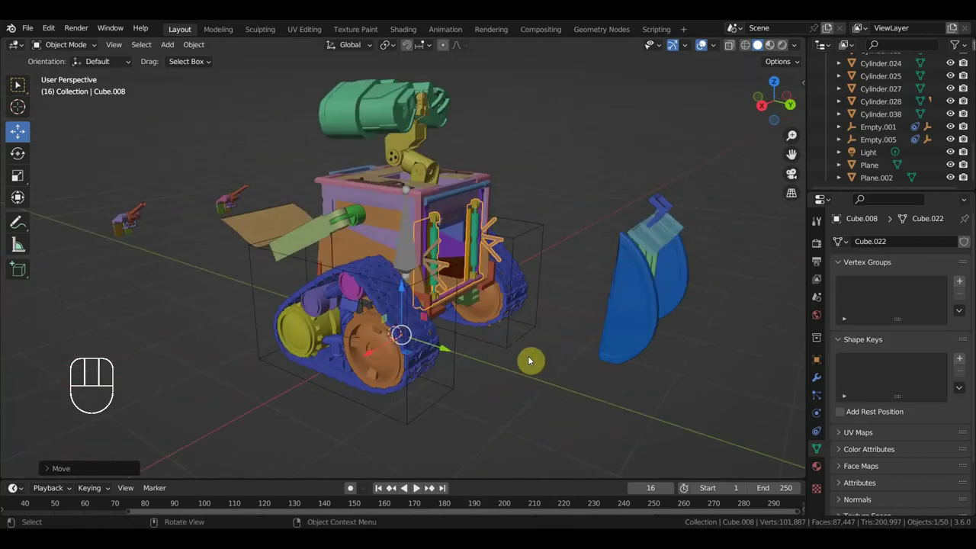
click(445, 382)
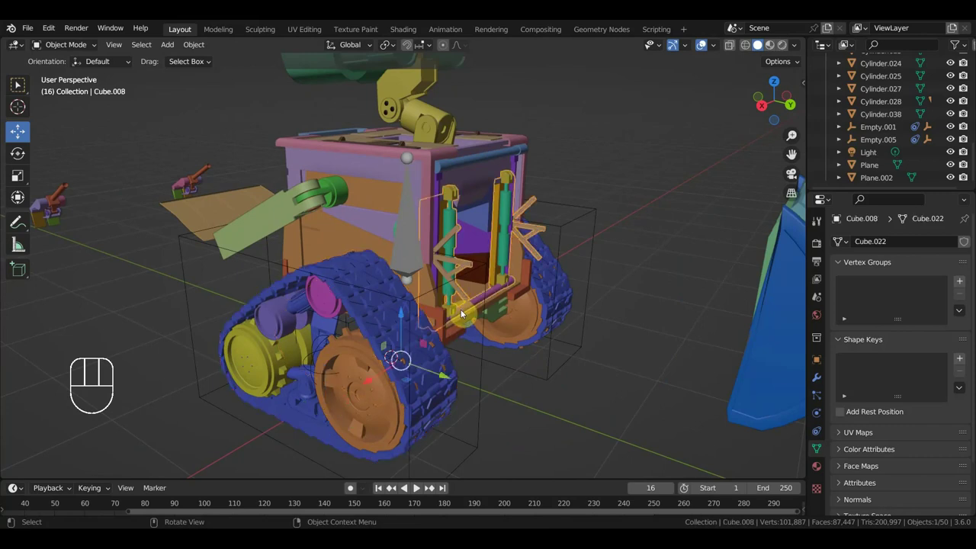
drag(444, 378, 448, 376)
drag(575, 327, 453, 334)
drag(477, 316, 578, 301)
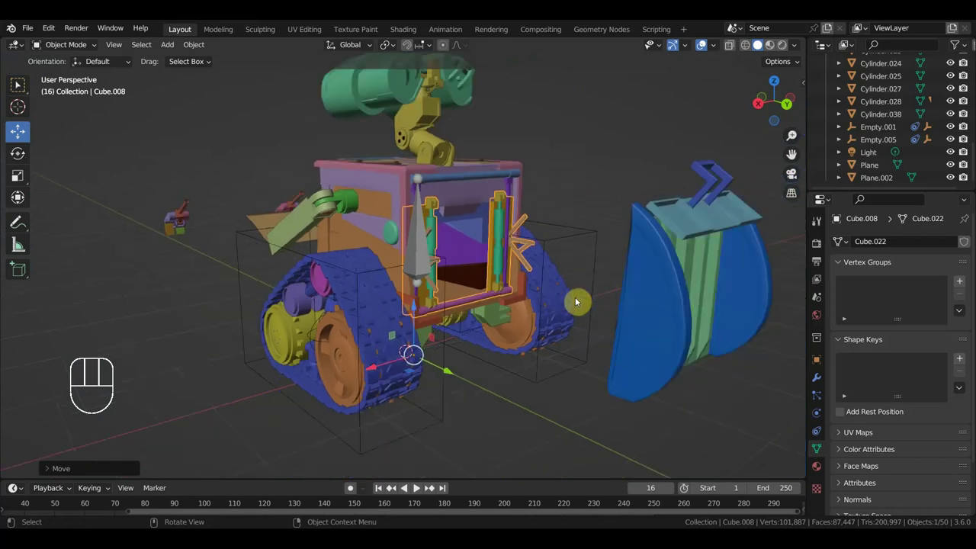
drag(558, 287, 573, 321)
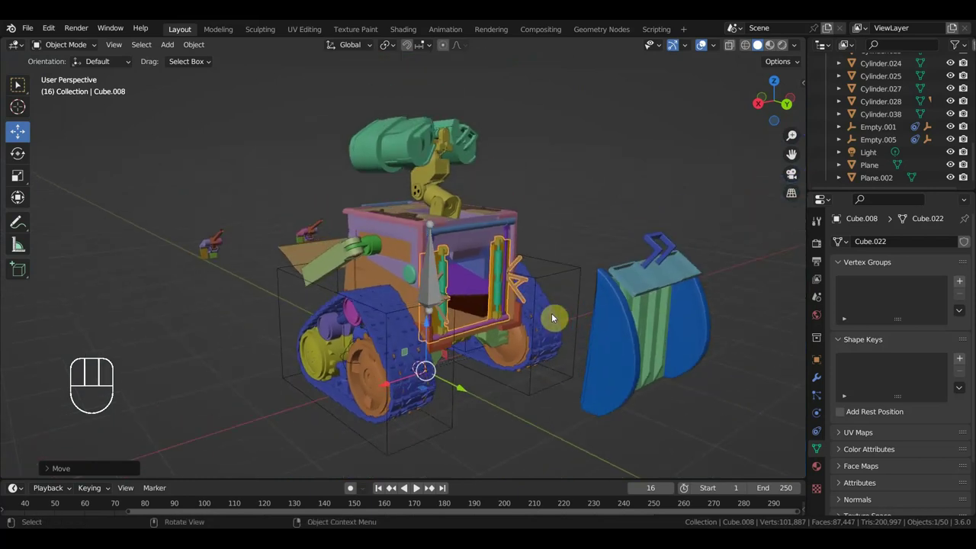
Parent a loose track piece to its carrier with Ctrl+P and check the result
click(479, 239)
key(ctrl+p)
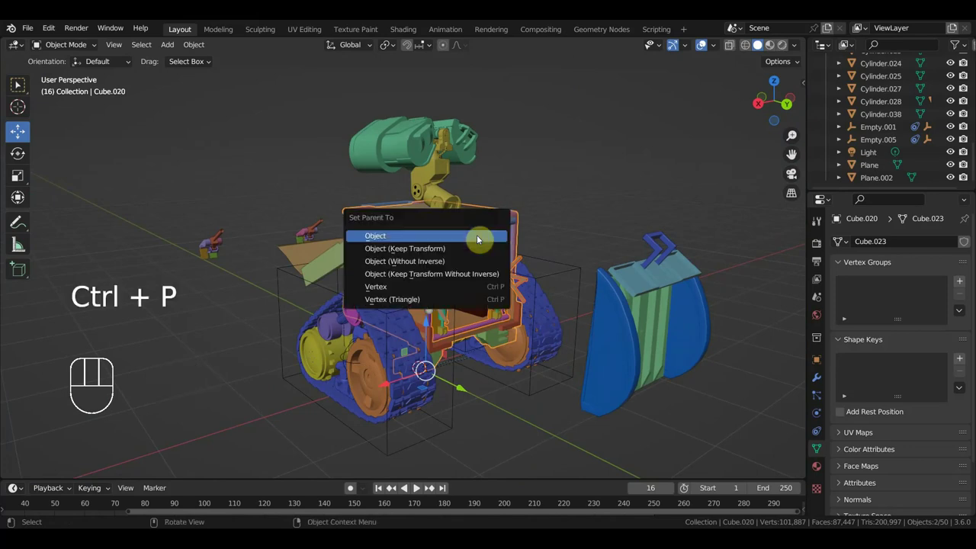
drag(524, 262, 596, 259)
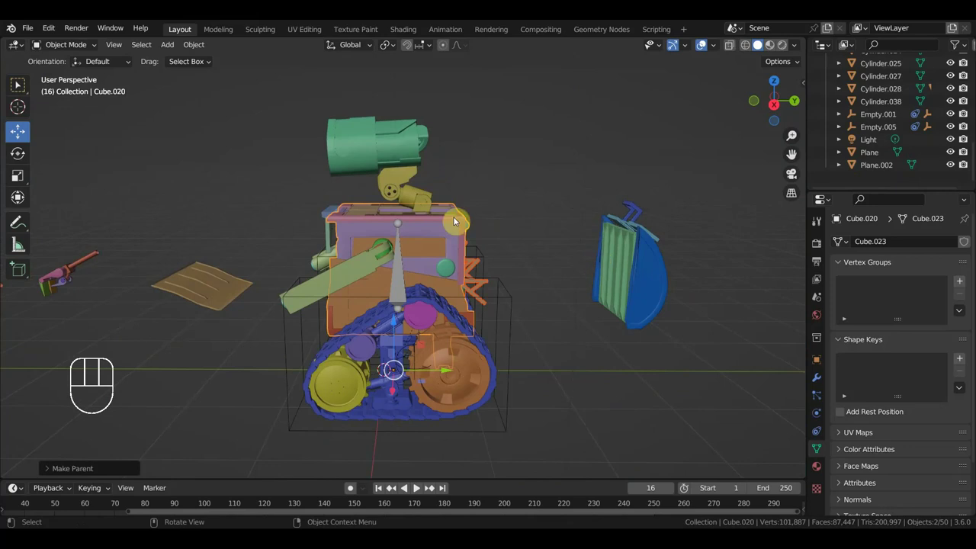
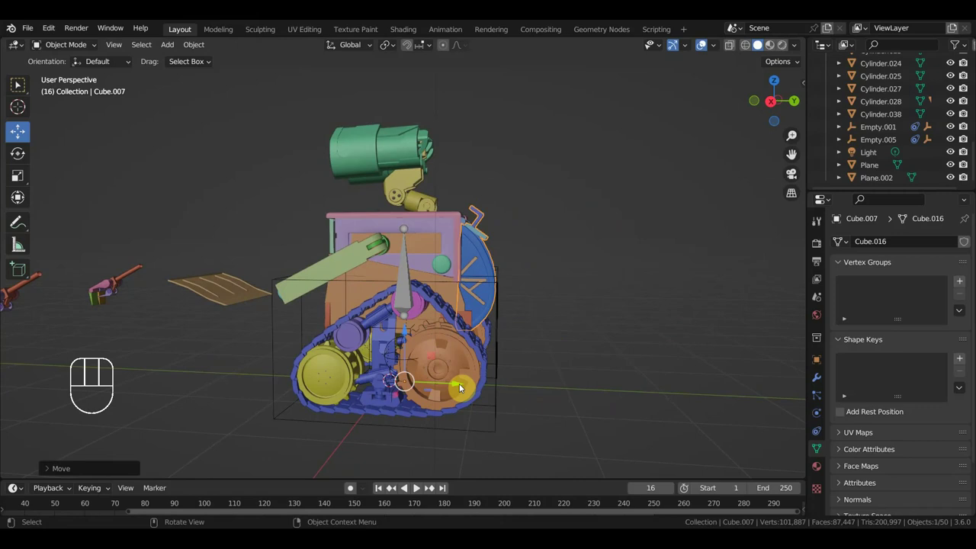
drag(541, 377, 607, 390)
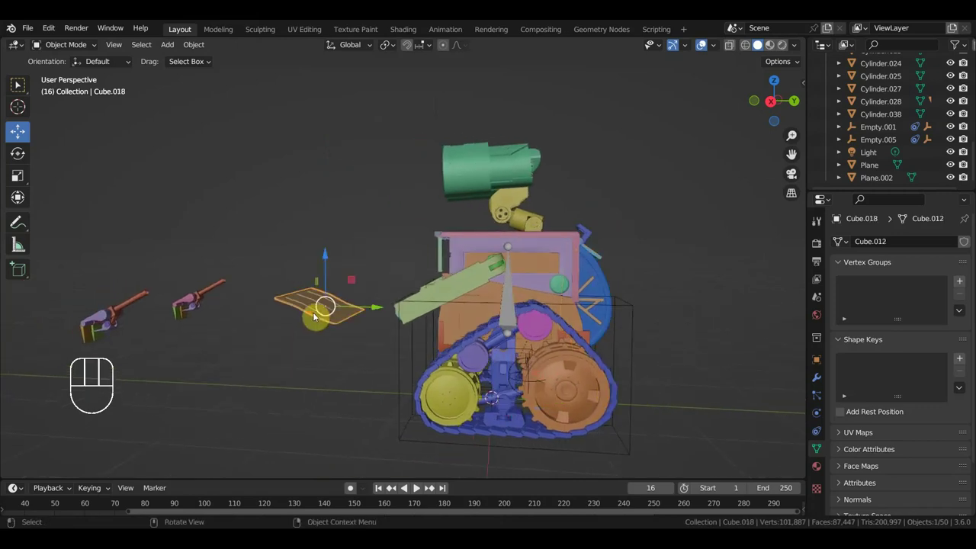
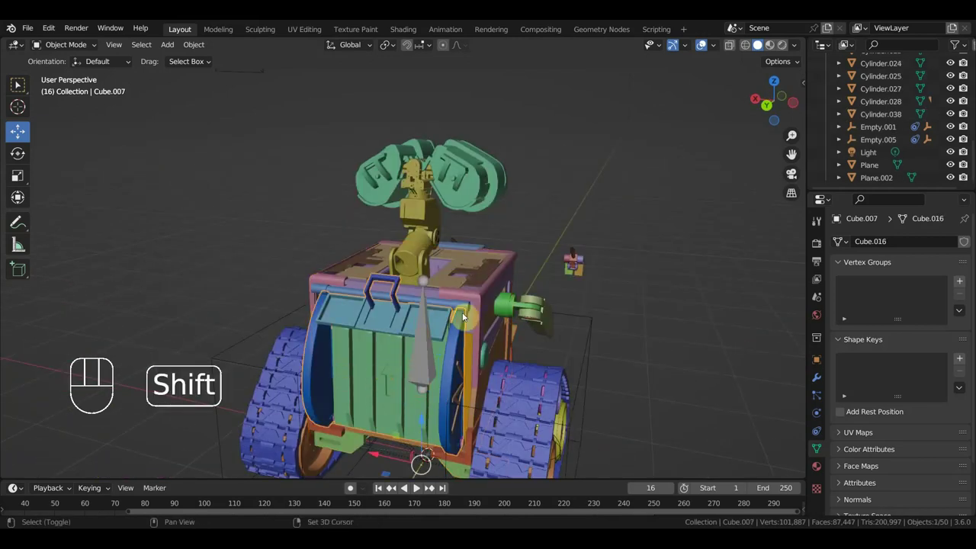
Parent the next piece to the active body part the same way
click(398, 321)
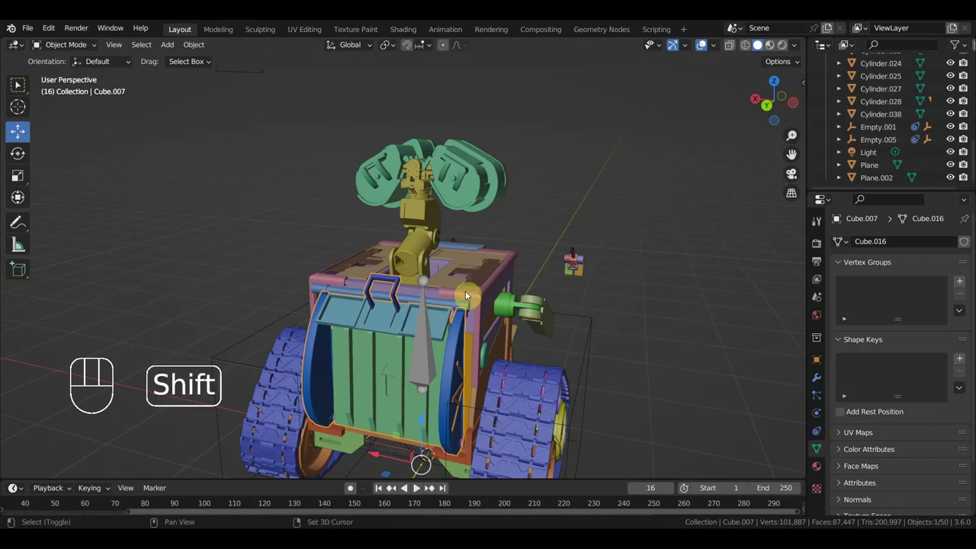
key(ctrl+p)
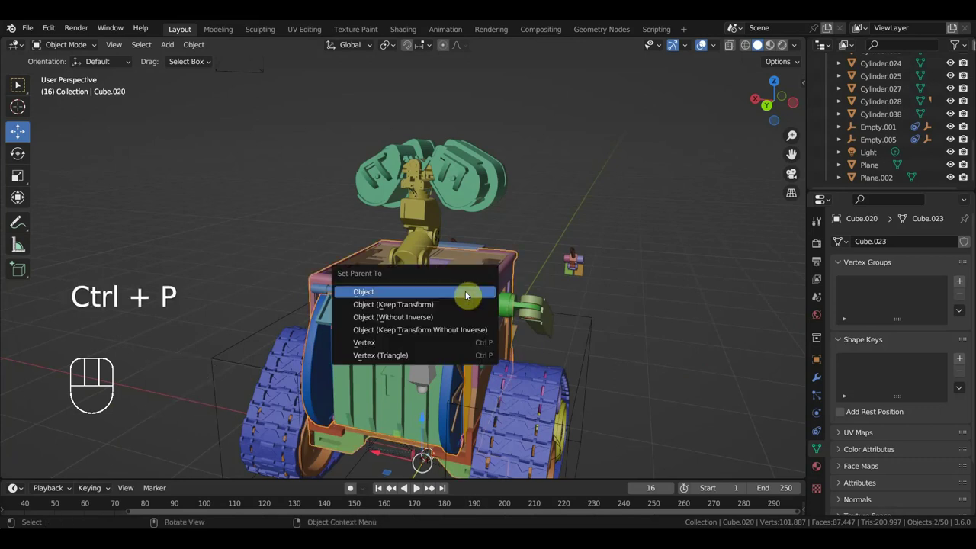
drag(476, 290, 406, 274)
drag(466, 320, 441, 323)
Select the separate arm pieces together, ending with Cylinder.038 active, ready to parent
click(374, 301)
drag(419, 315, 302, 328)
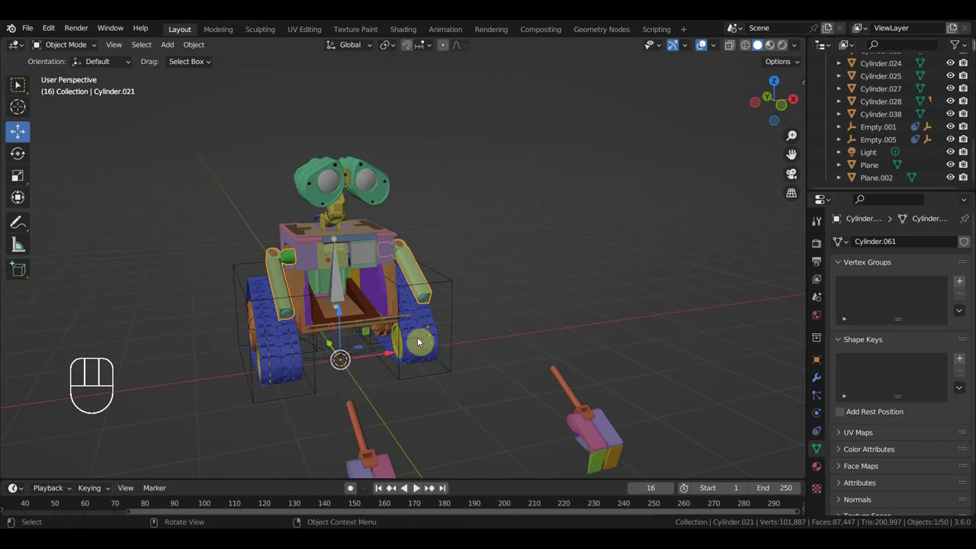
drag(407, 439, 411, 384)
click(392, 337)
drag(464, 361, 477, 355)
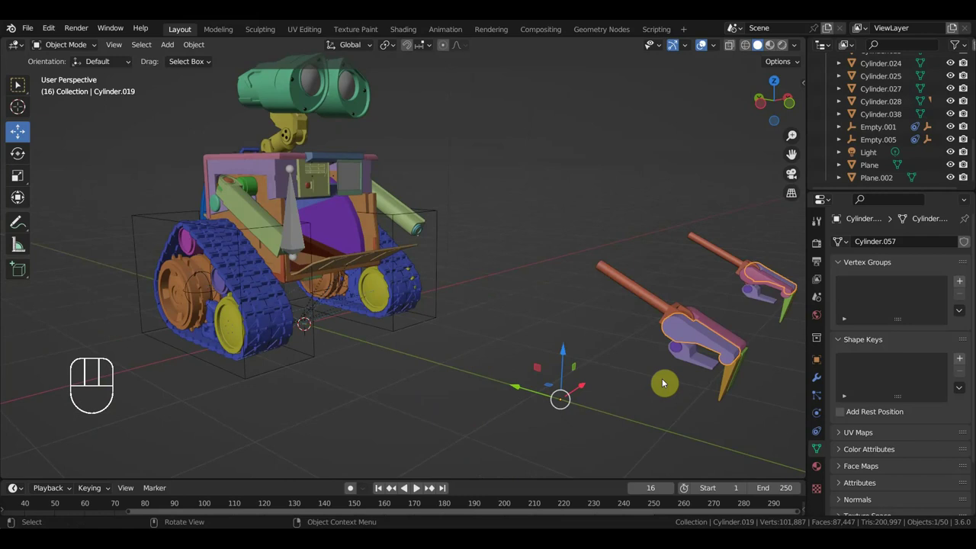
click(569, 329)
drag(608, 341, 494, 362)
drag(423, 398, 485, 385)
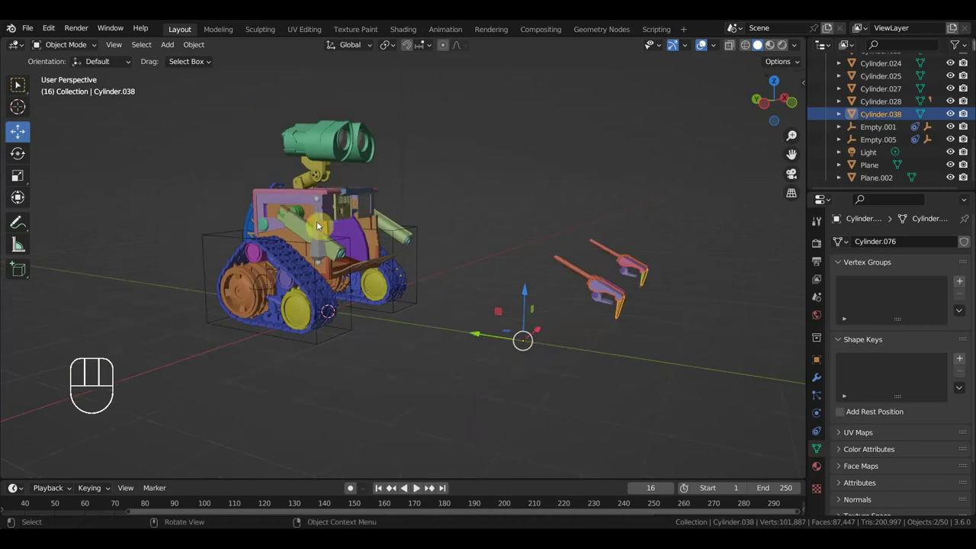
drag(351, 241, 105, 236)
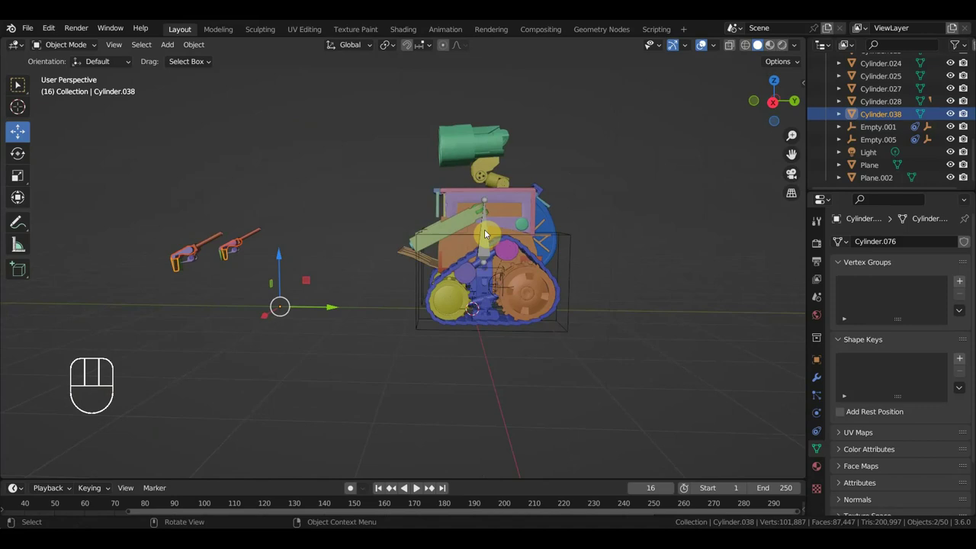
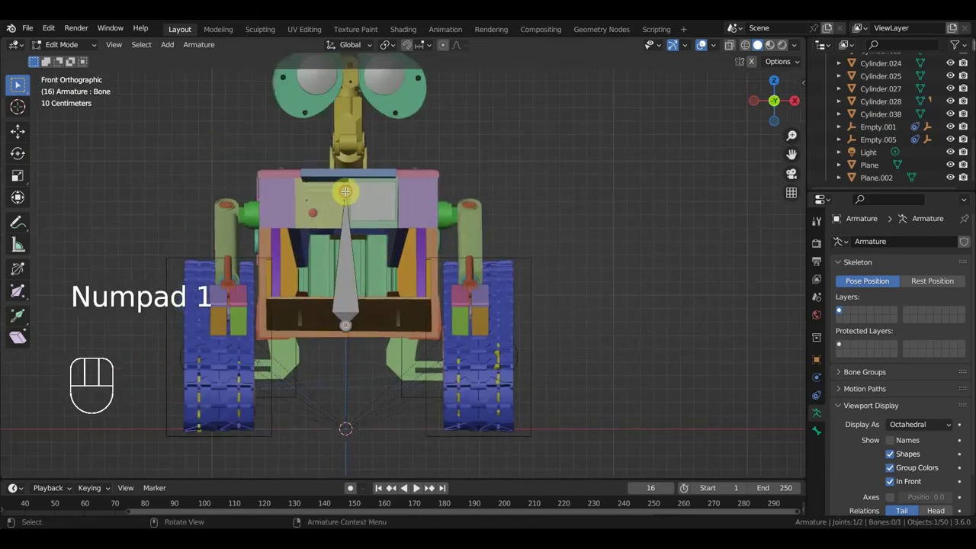
Adjust the main bone's tip, extrude Bone.002 to the arm joint, then extrude a bone down the arm
key(g)
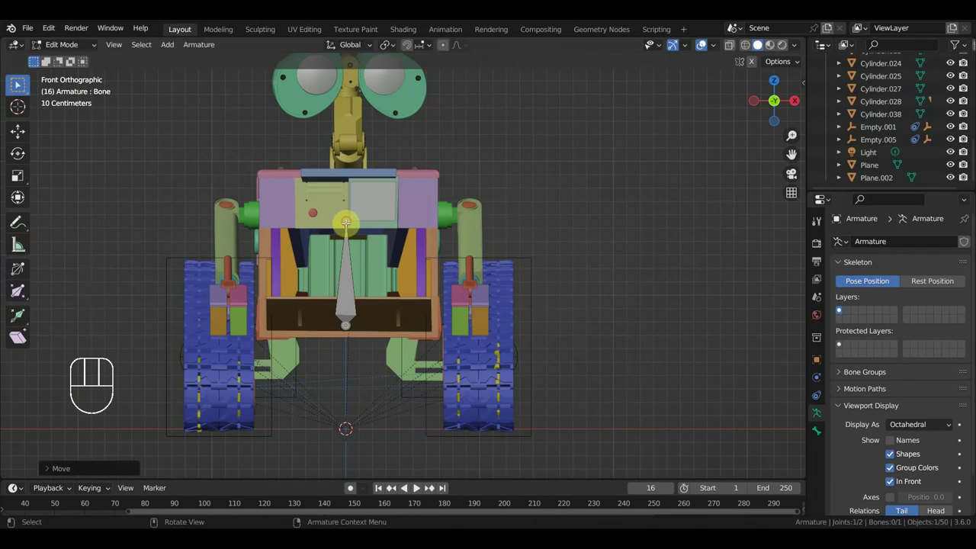
key(e)
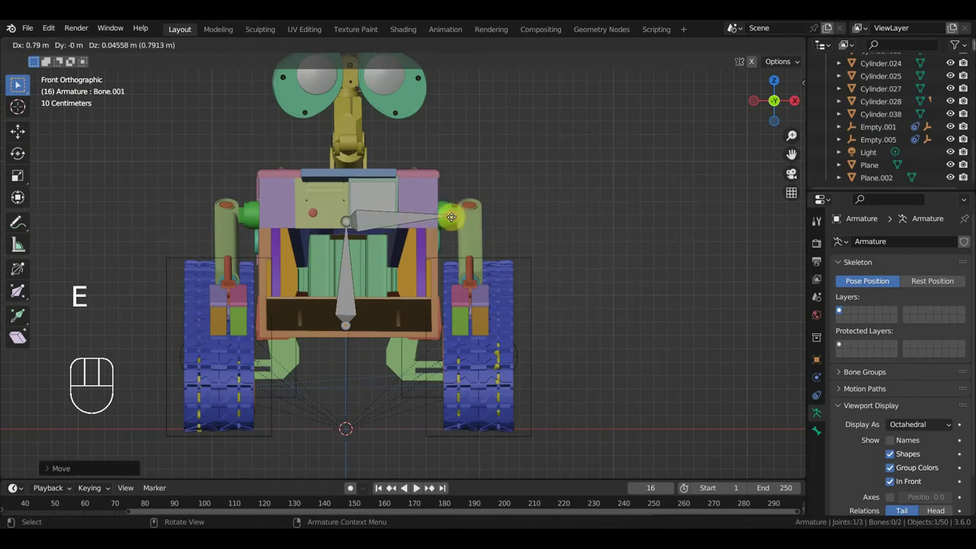
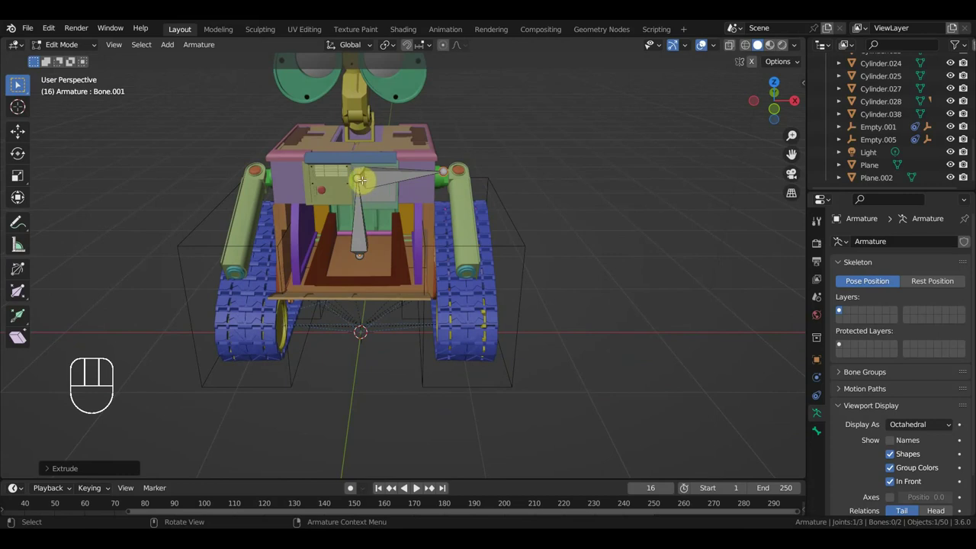
key(KP_1)
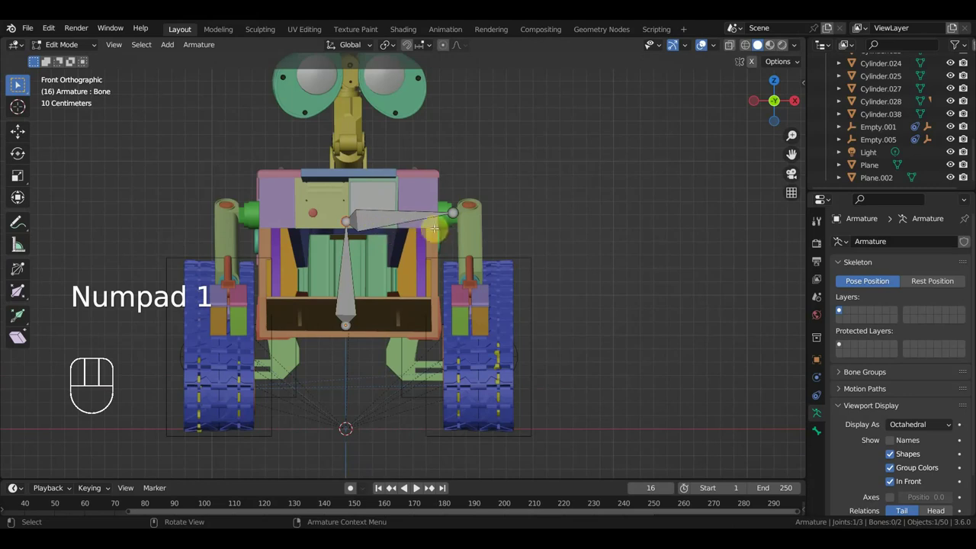
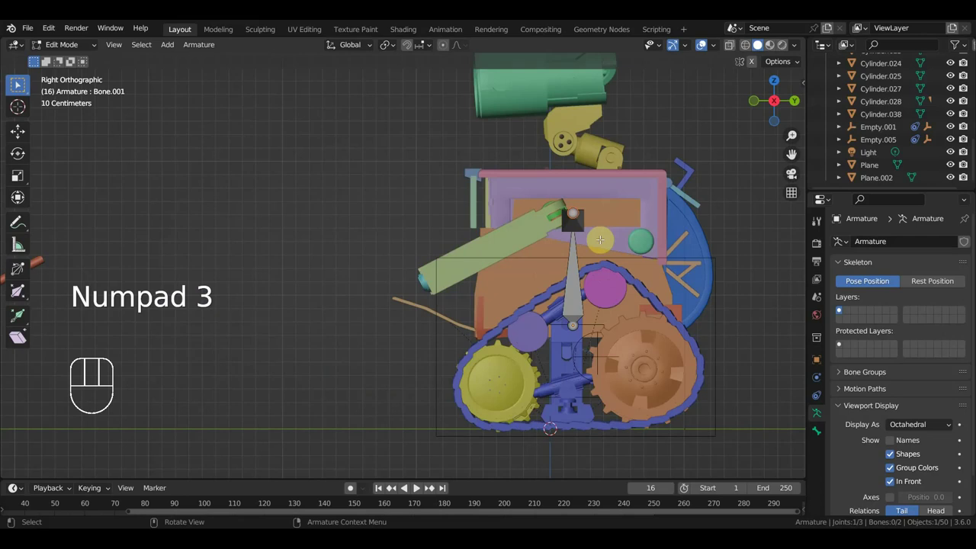
key(g)
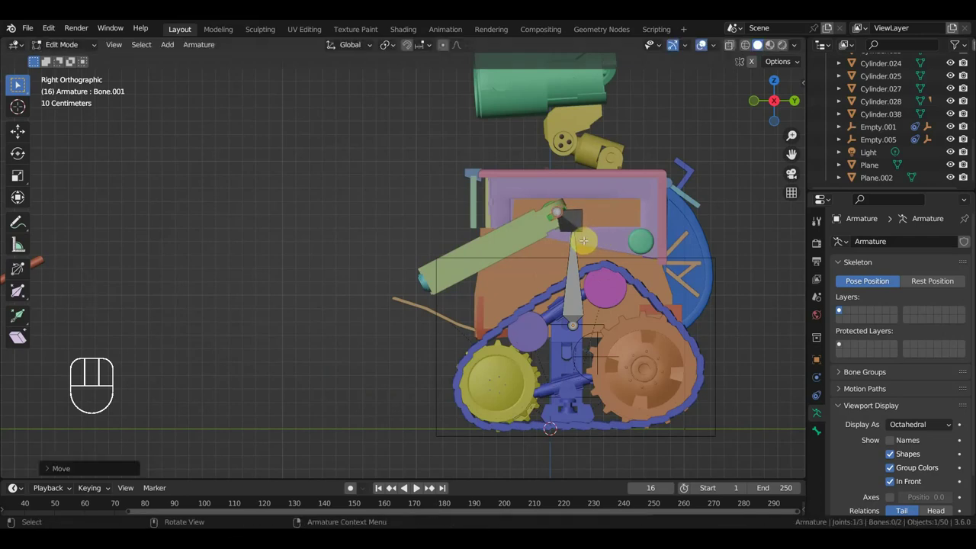
key(e)
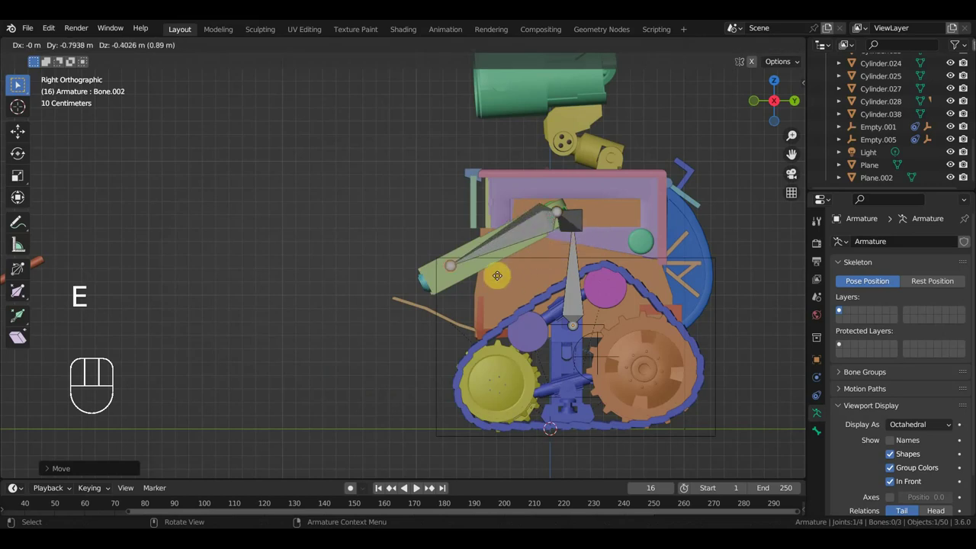
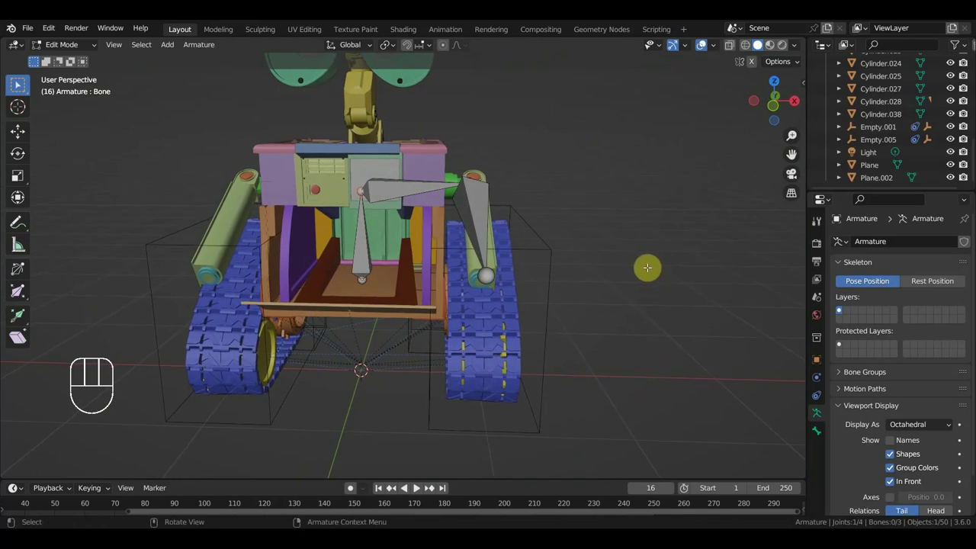
In front view, move the unparented Bone.003 out in front of WALL-E's body
key(KP_1)
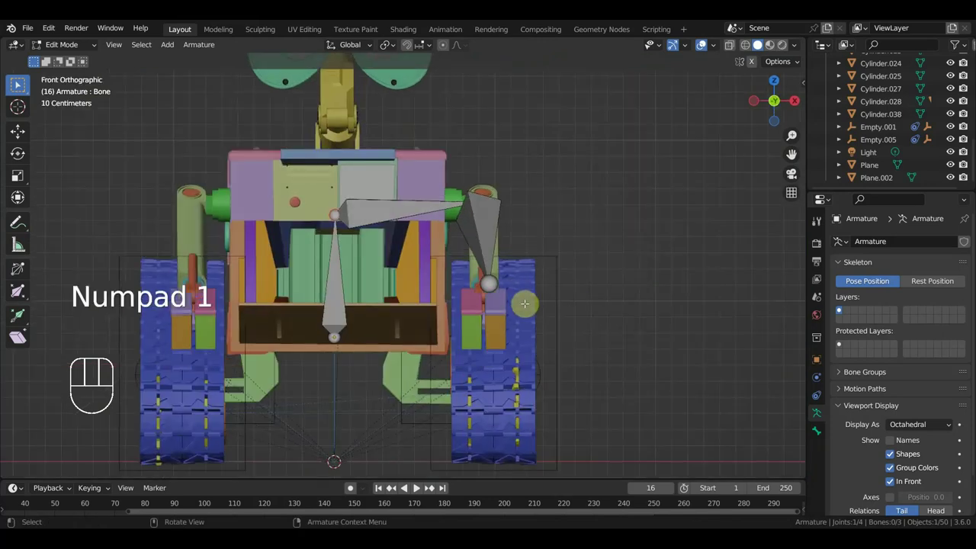
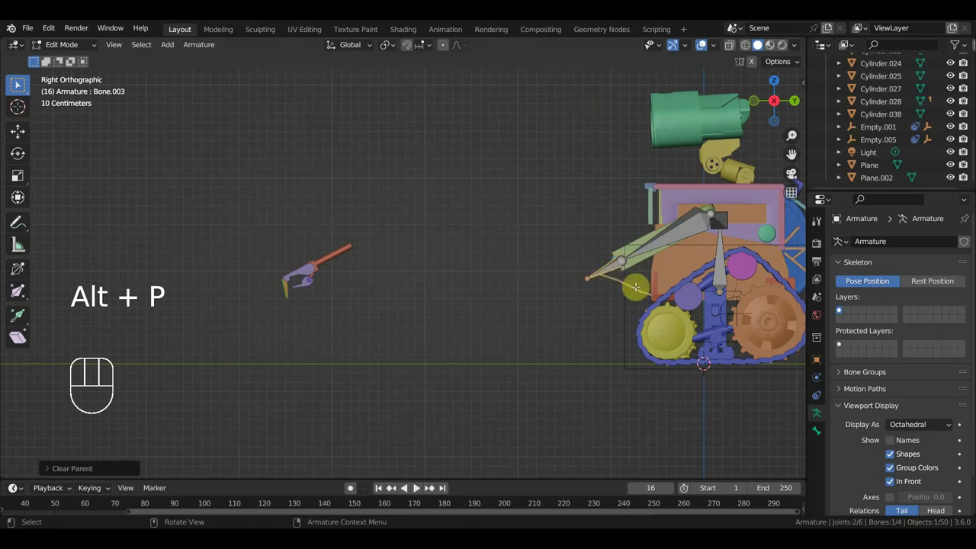
key(g)
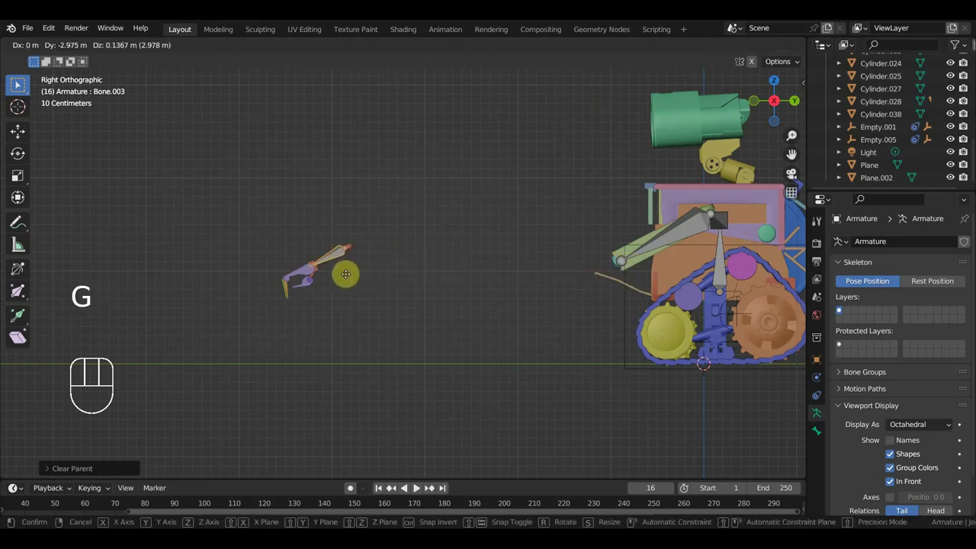
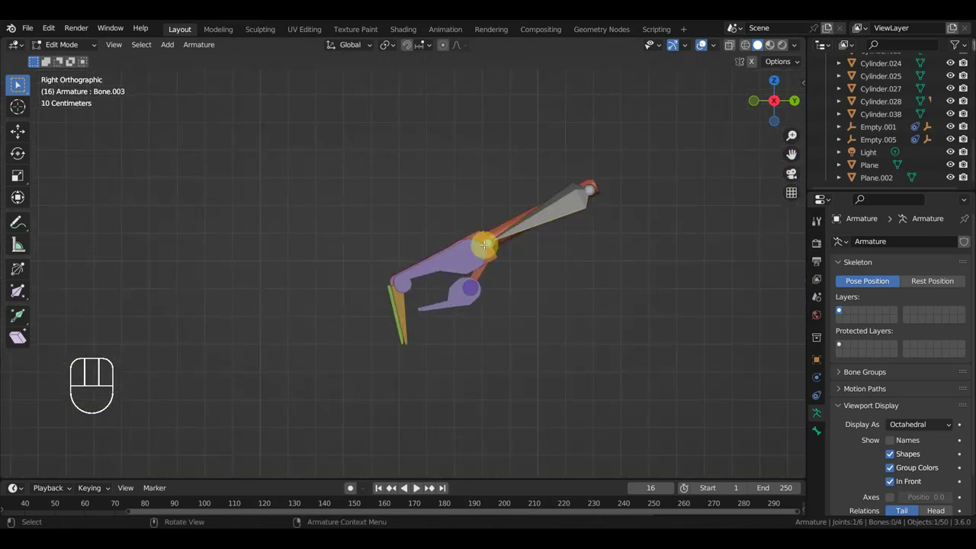
Extrude Bone.004 and Bone.005 in a chain down the lower arm into the claw
key(e)
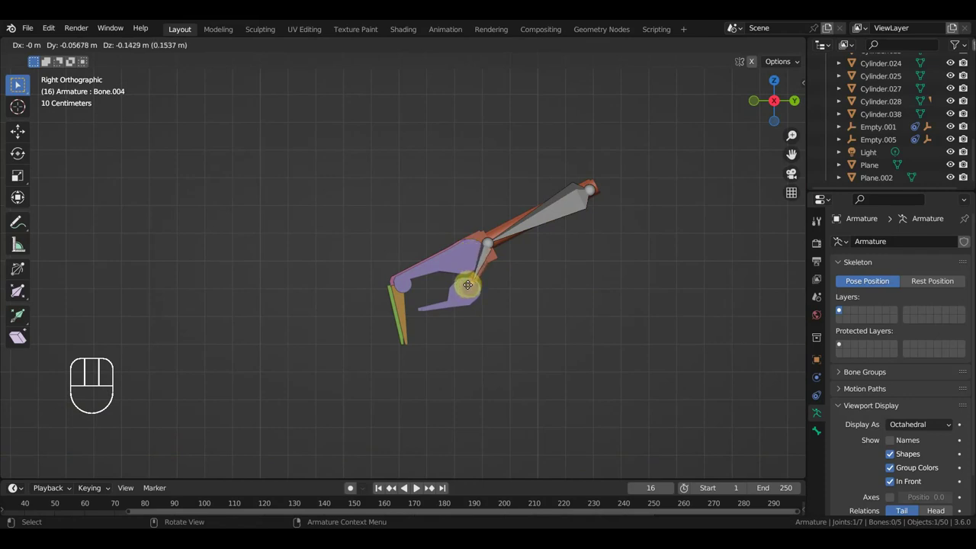
key(e)
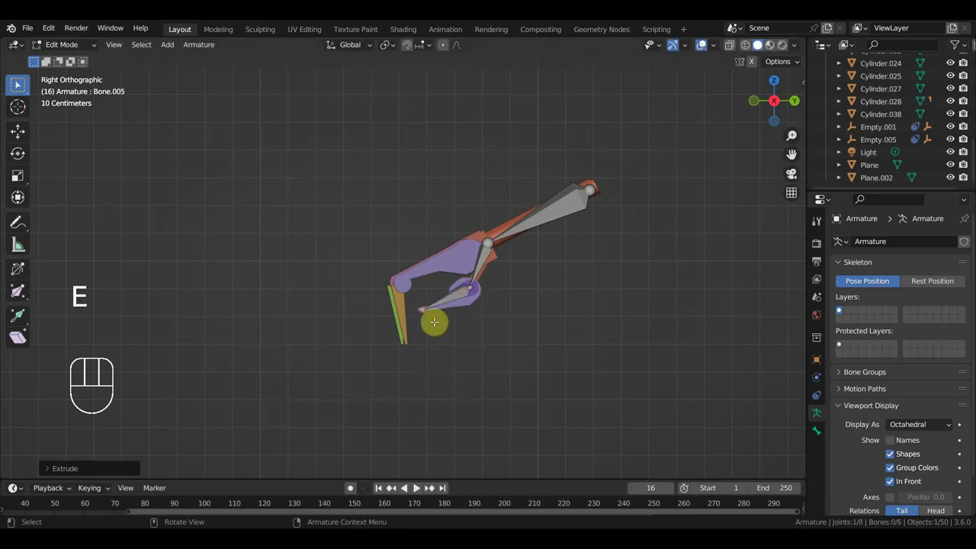
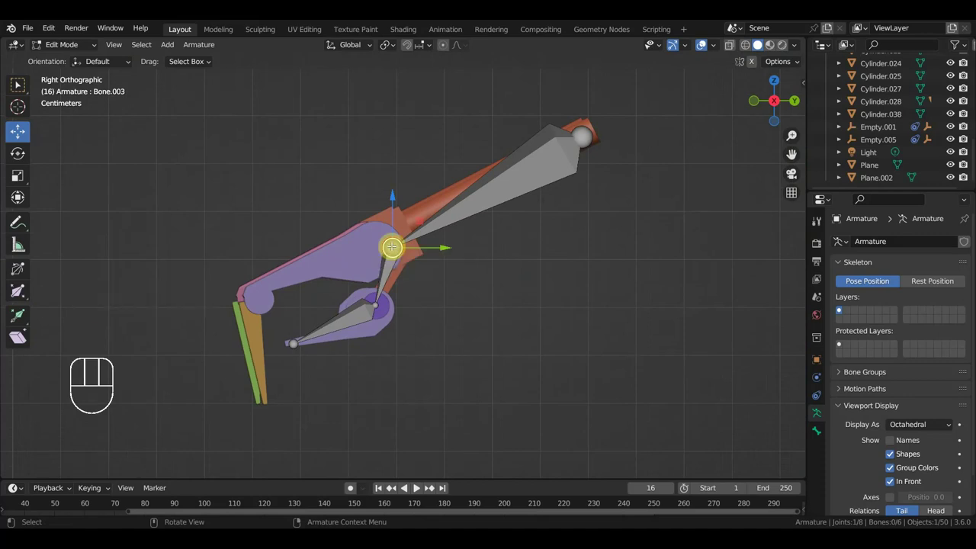
Extrude two trial bones from the arm joint, then delete them
key(e)
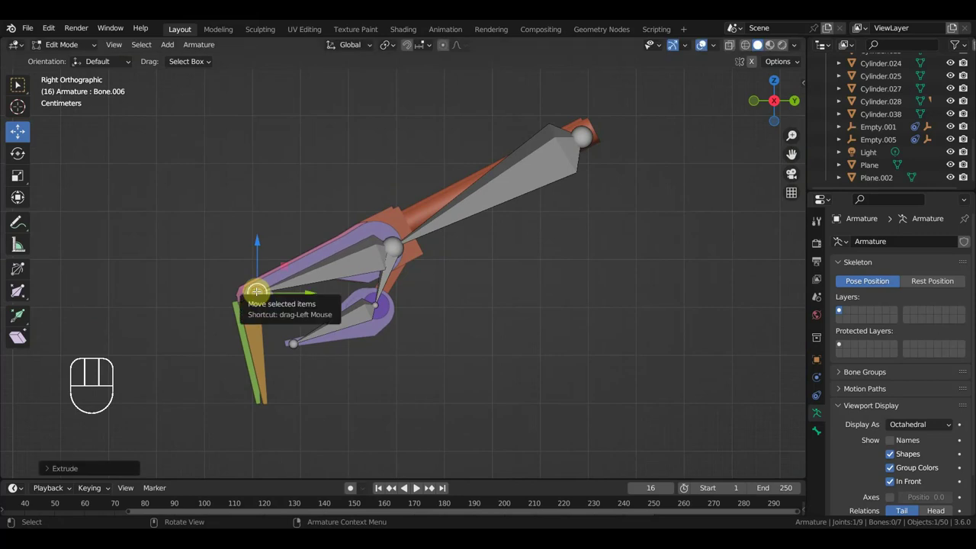
key(e)
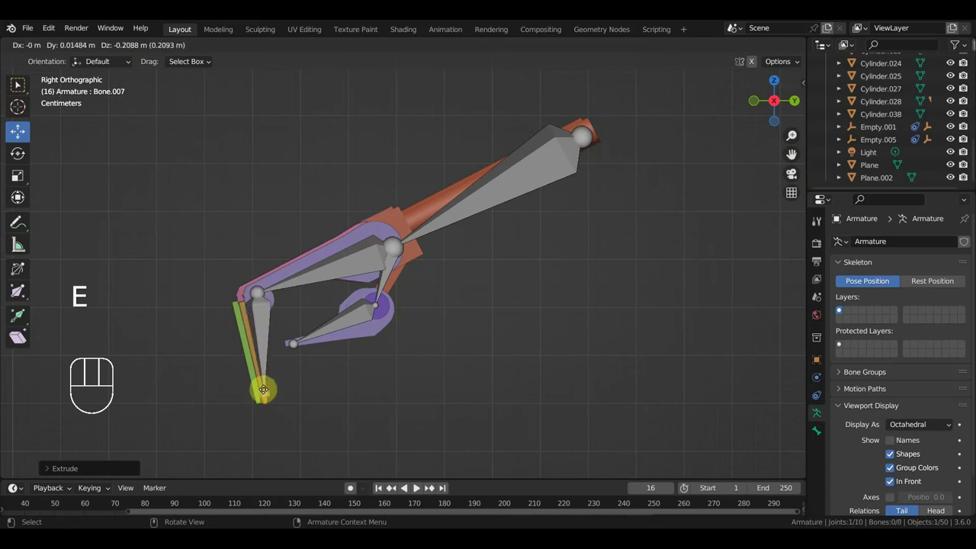
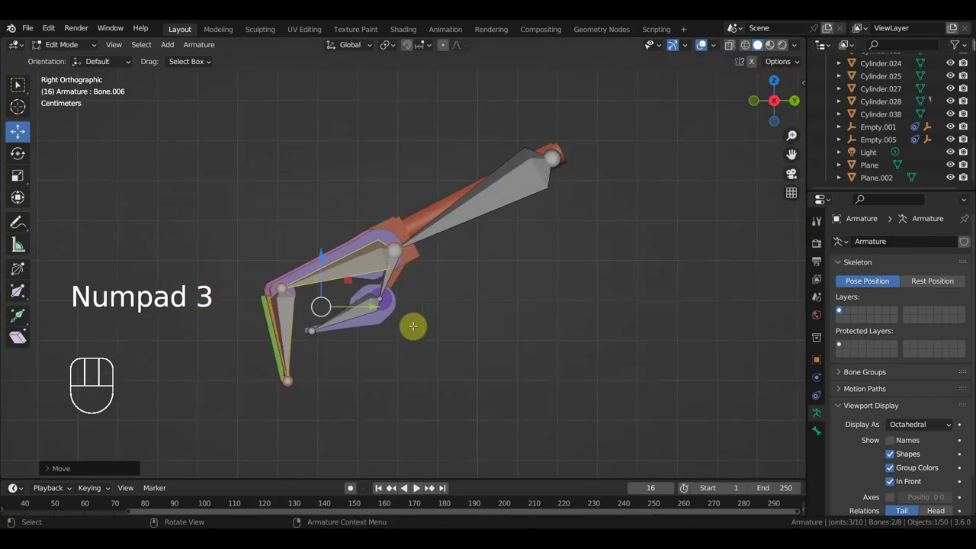
key(Delete)
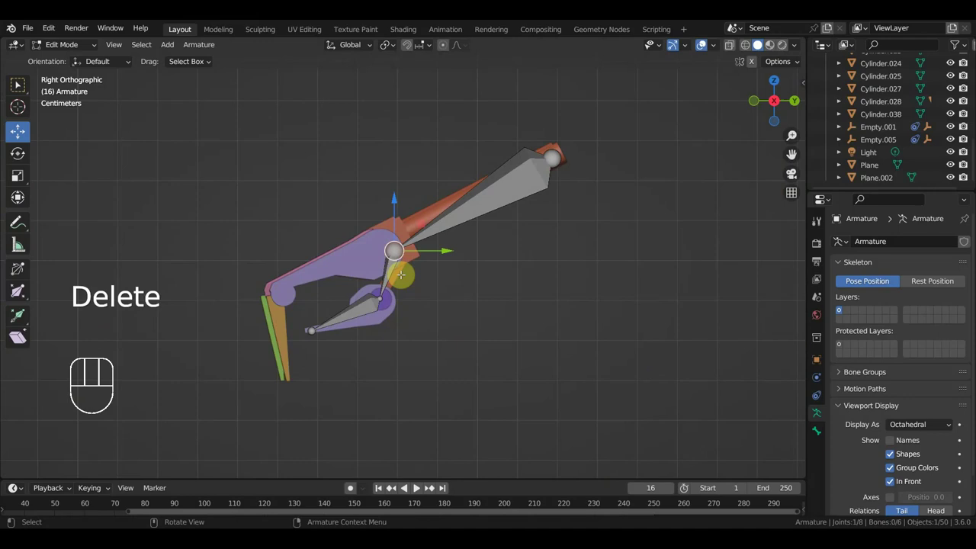
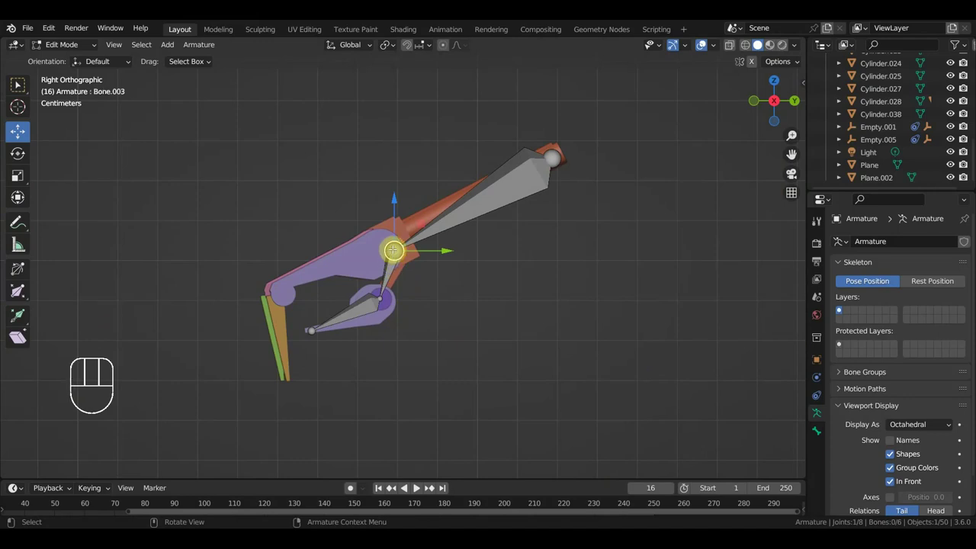
Extrude Bone.006 from the hand joint, clear its parent, place it in the claw and extrude Bone.007
key(e)
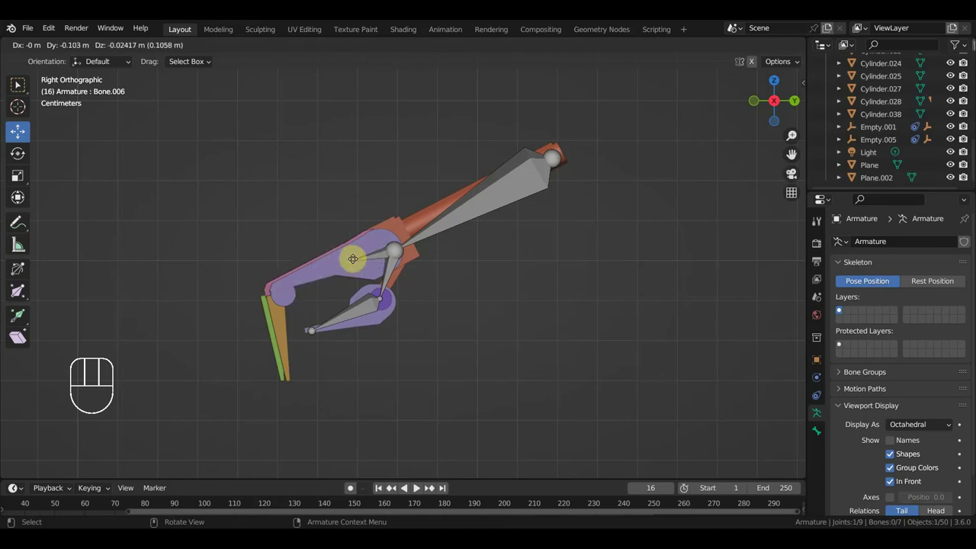
key(alt+p)
key(g)
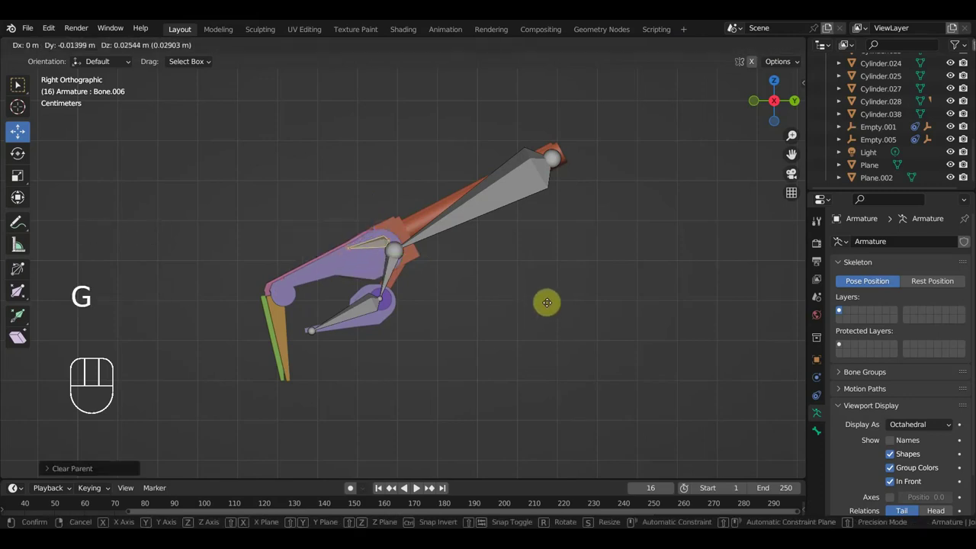
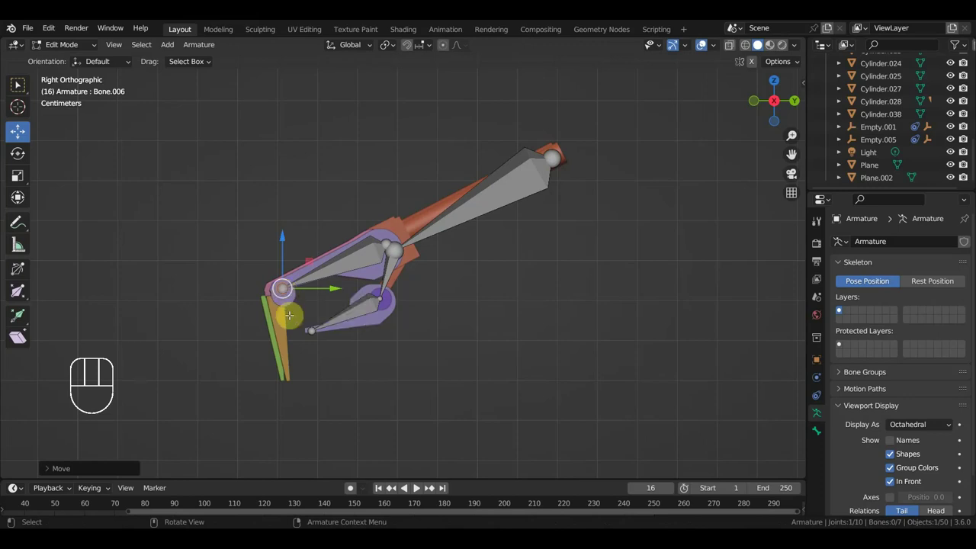
key(g)
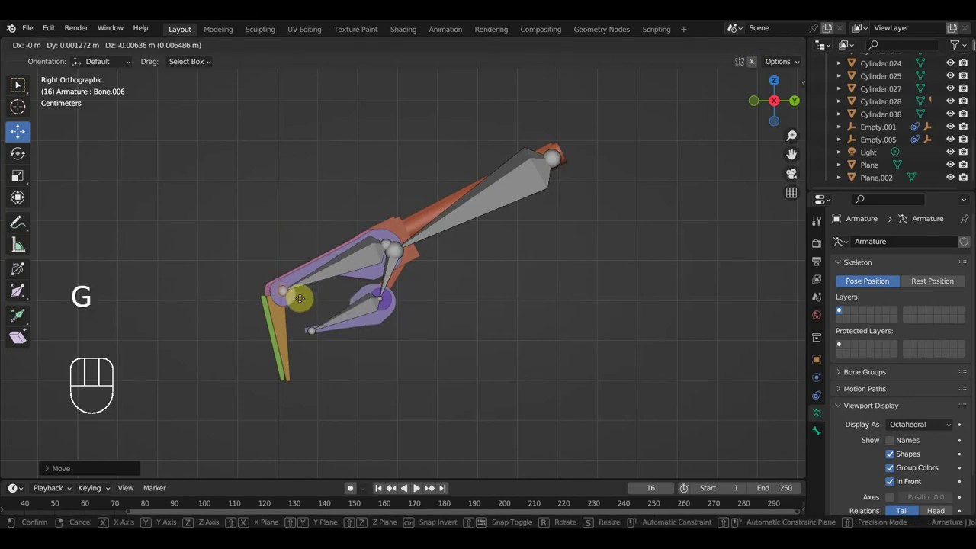
key(e)
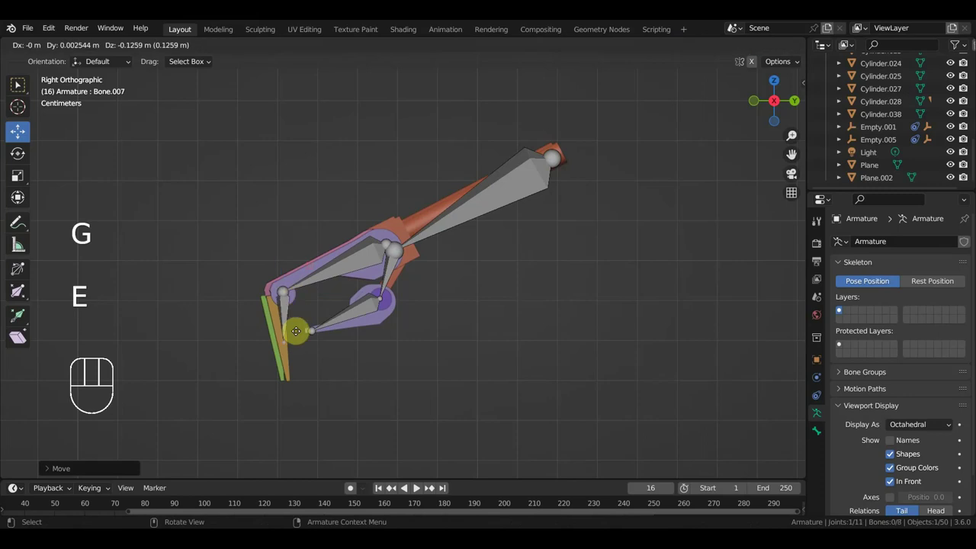
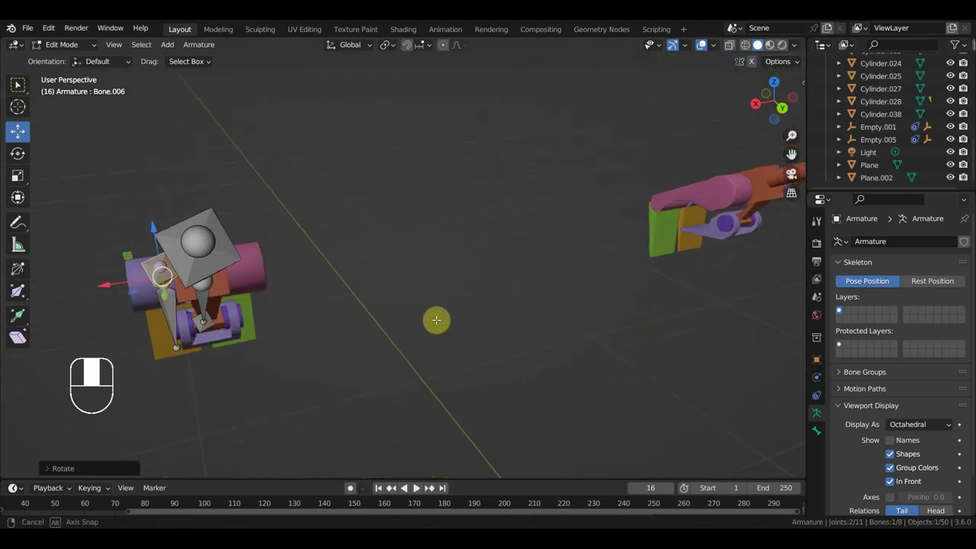
From top view, rotate Bone.007 into line with its claw finger
key(r)
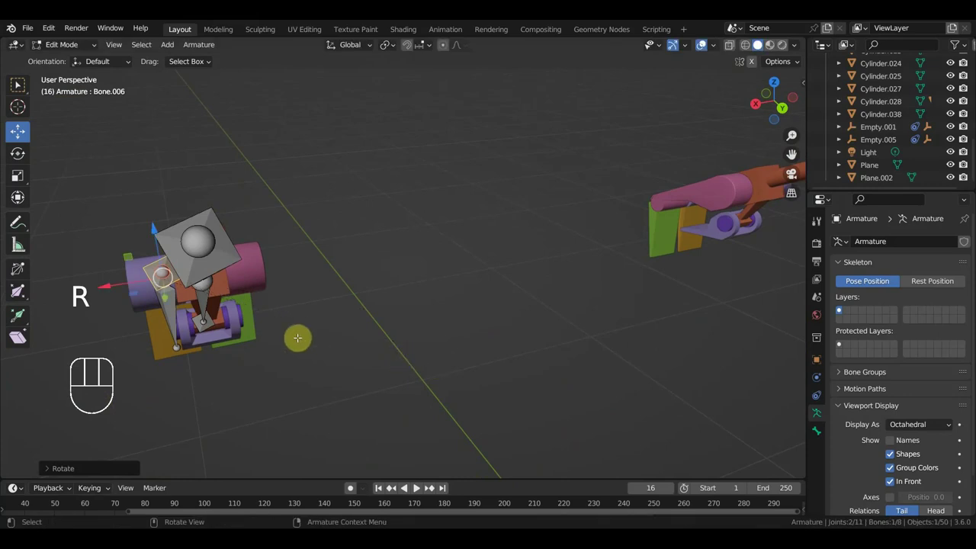
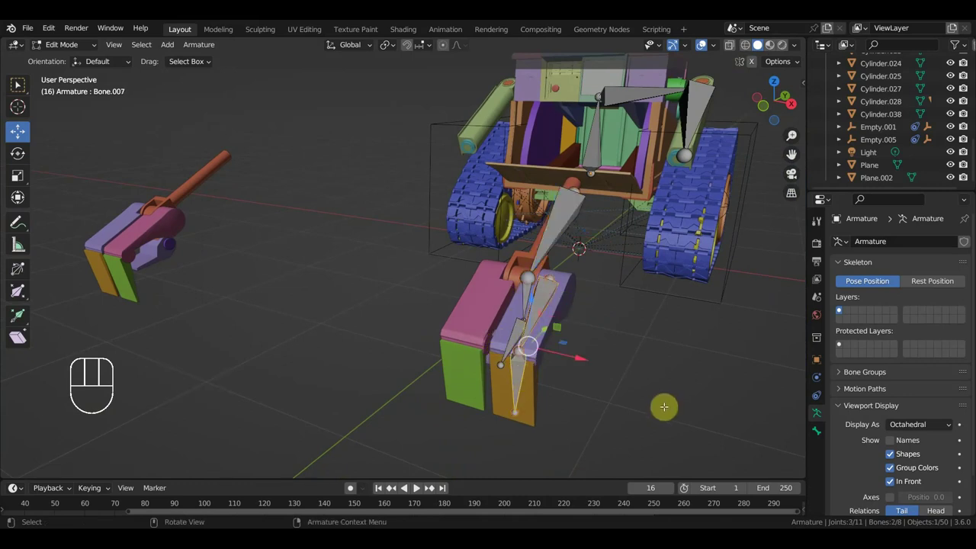
key(KP_7)
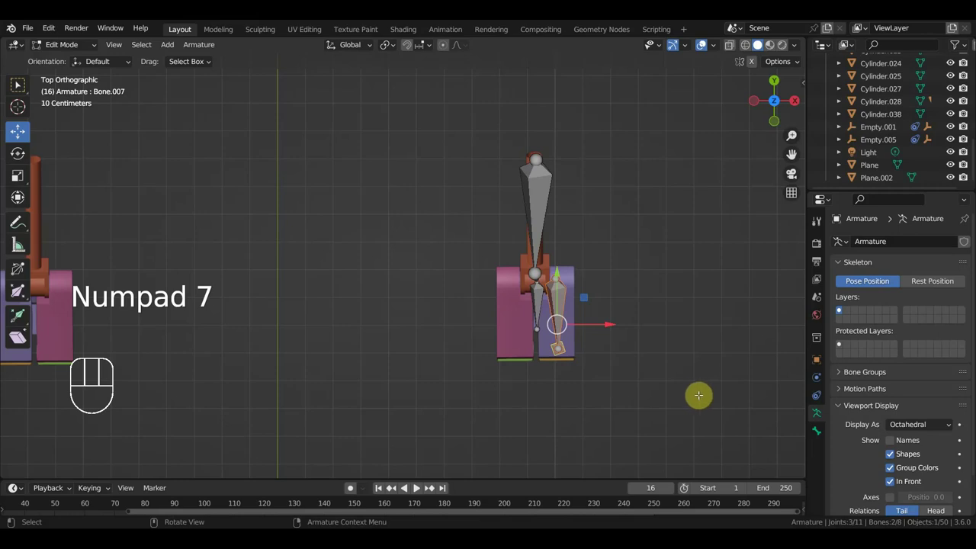
key(r)
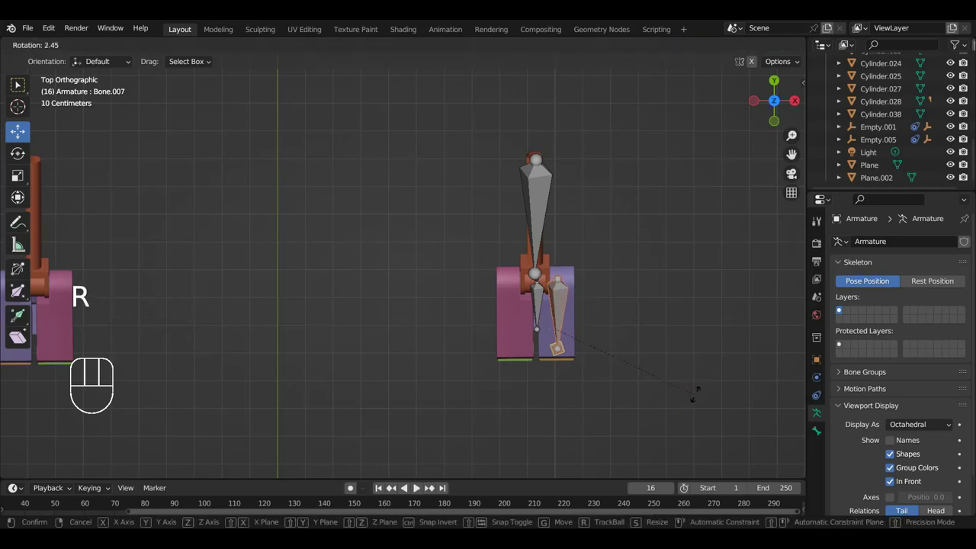
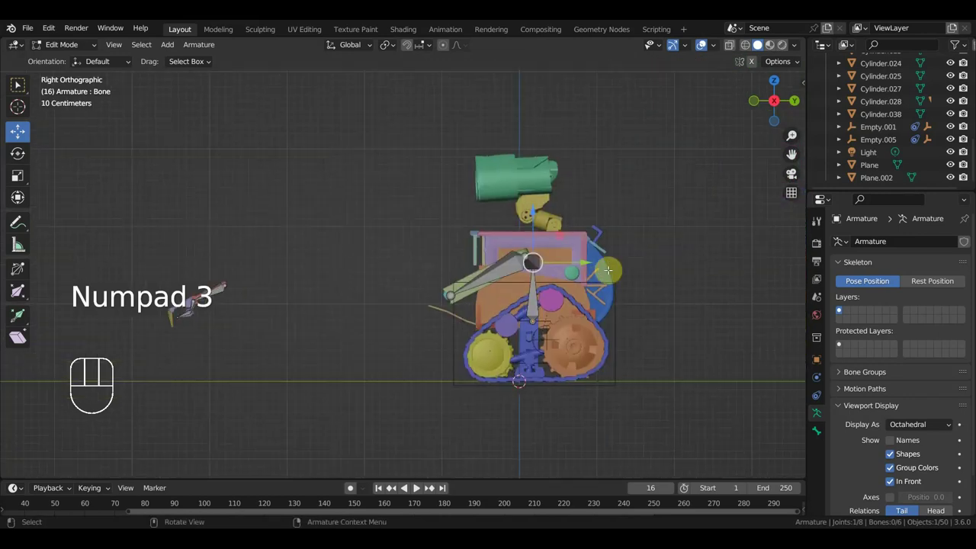
Extrude a finger bone from the arm joint, shrink, rotate and move it into the claw
key(e)
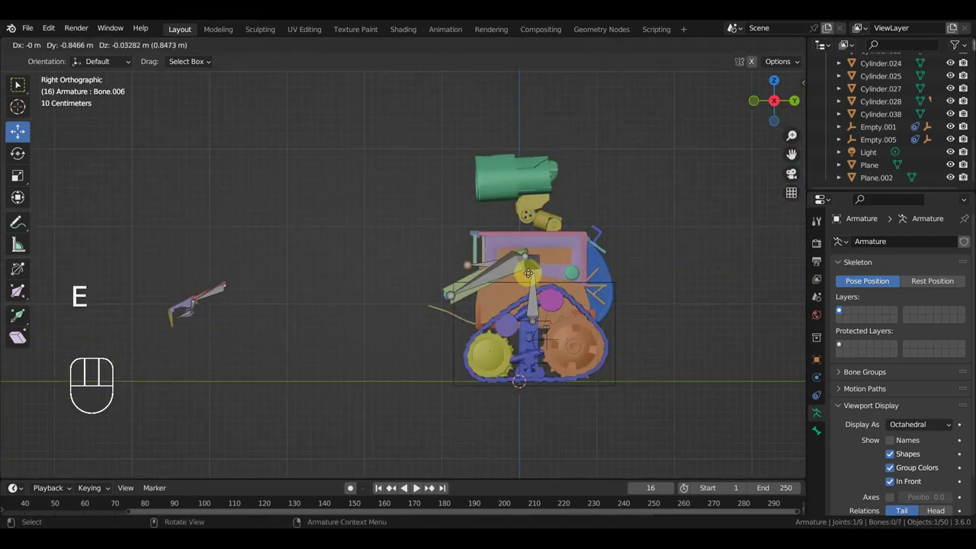
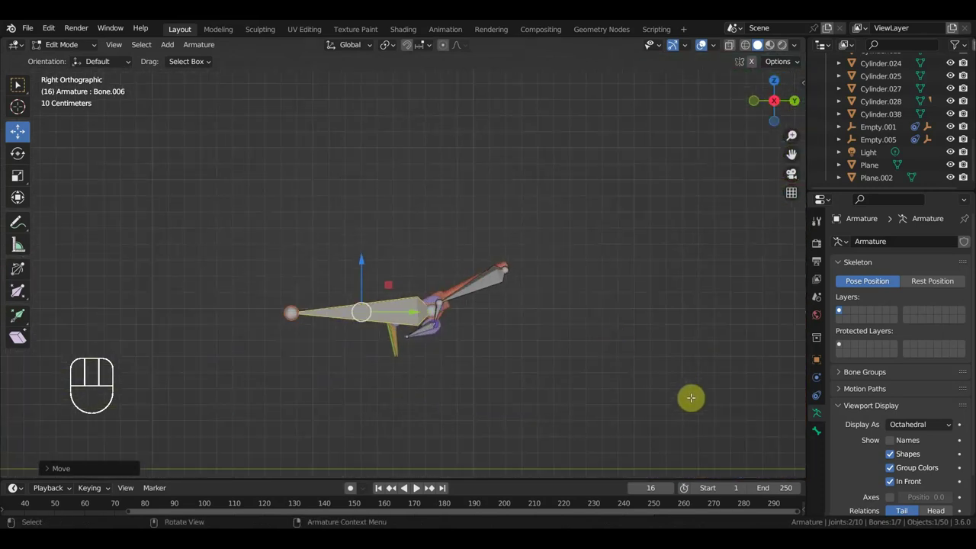
key(s)
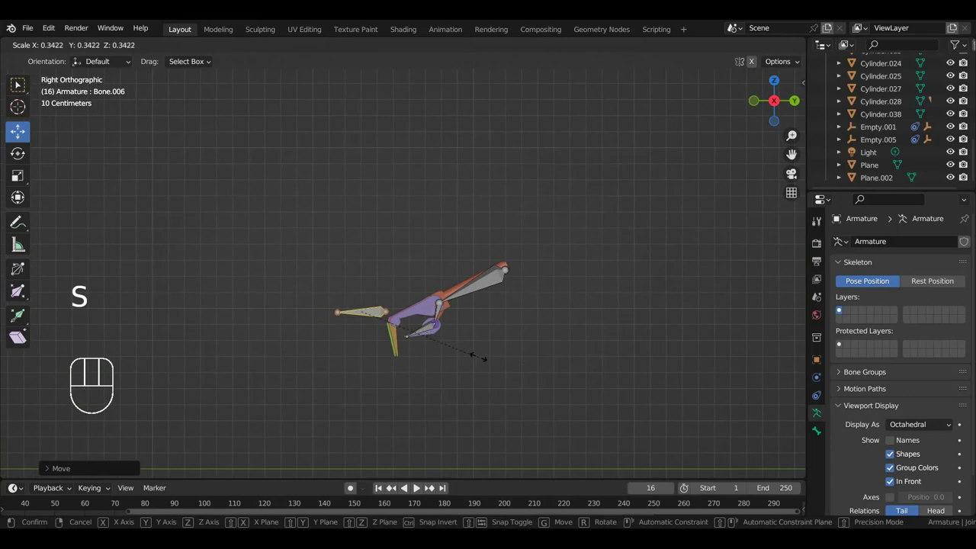
key(r)
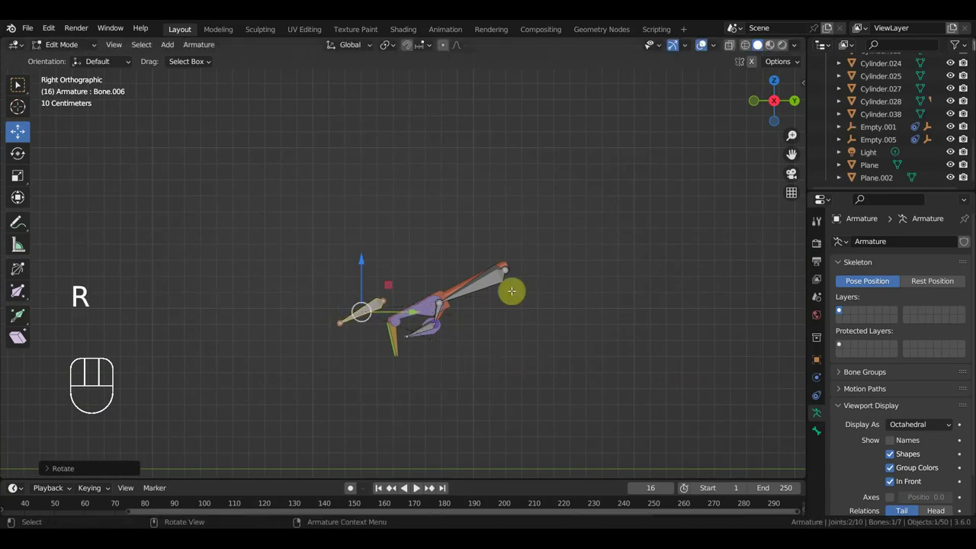
key(g)
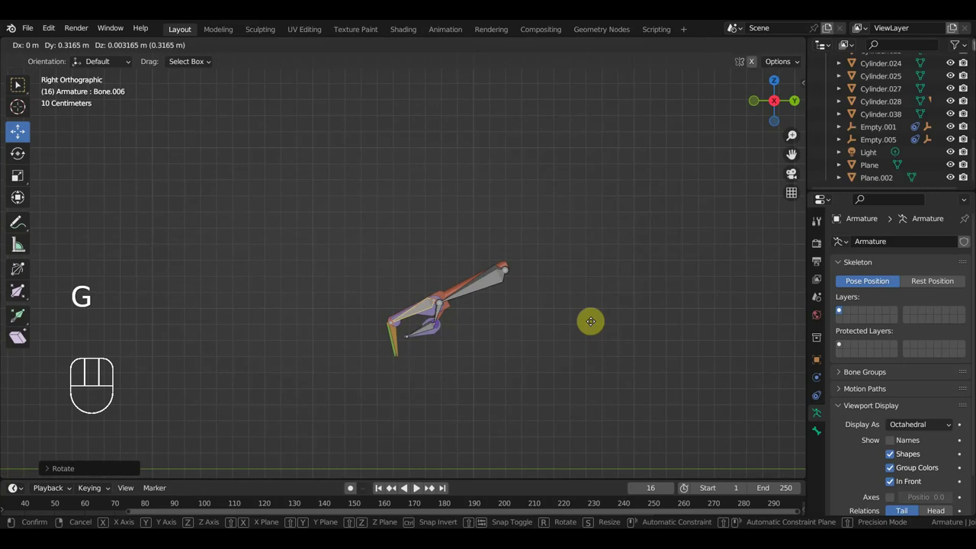
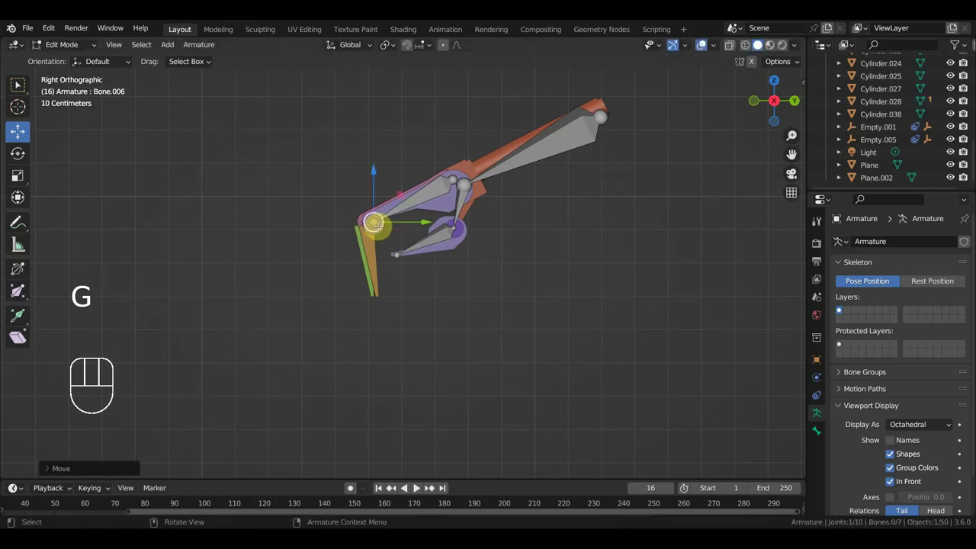
Extrude the second finger bone and check the claw from Front view
key(e)
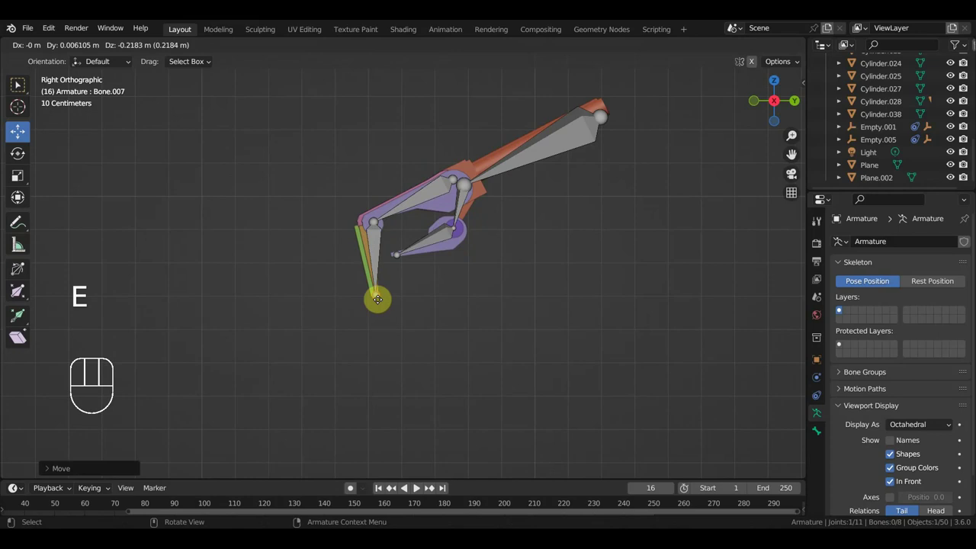
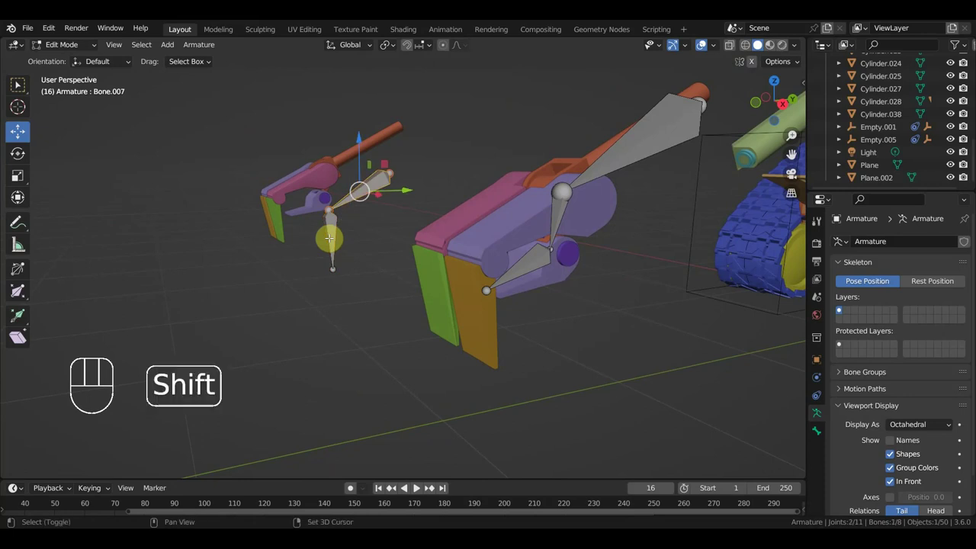
key(KP_1)
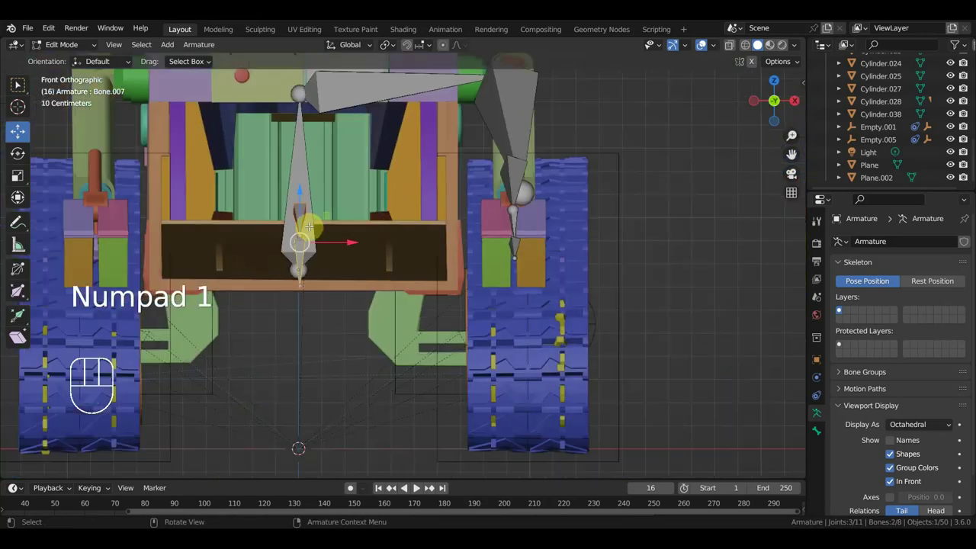
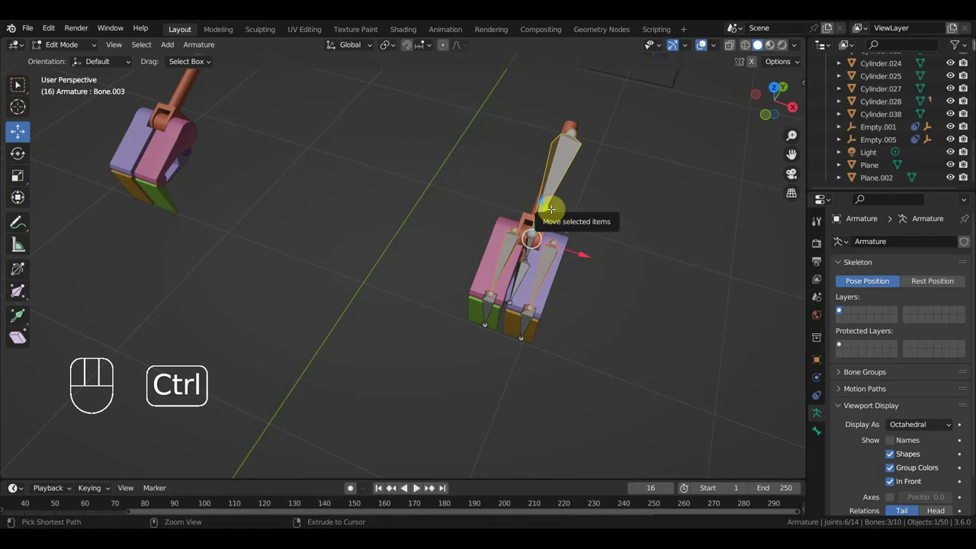
Parent the finger bones to each arm bone with Keep Offset
key(ctrl+p)
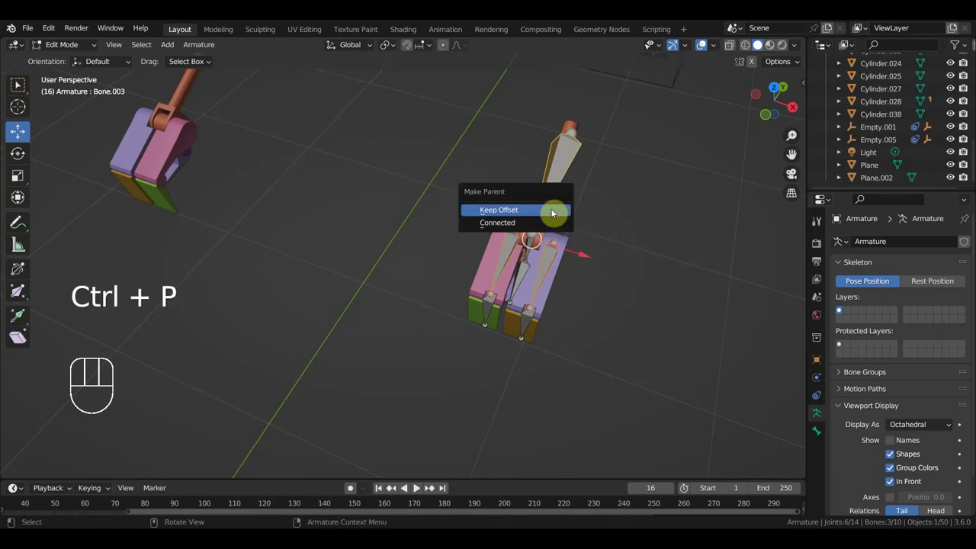
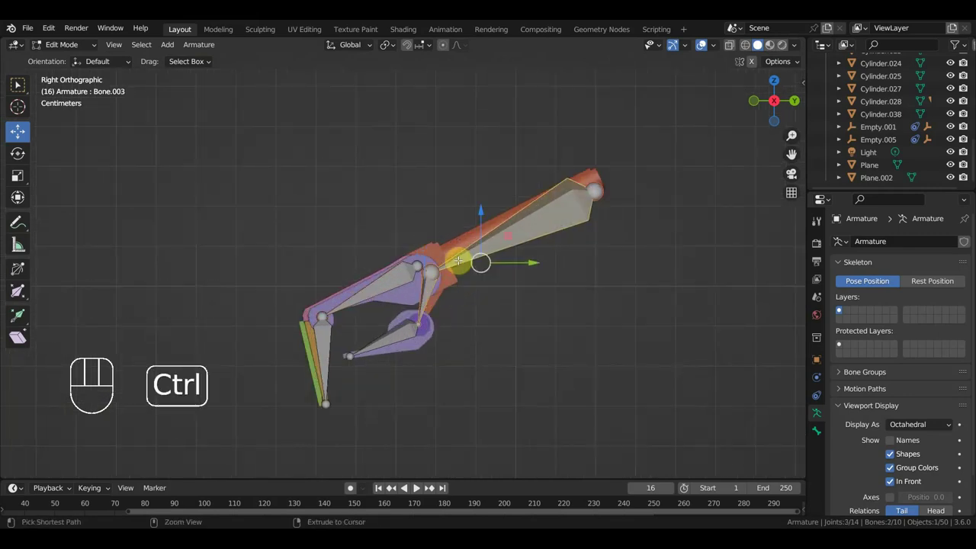
key(ctrl+p)
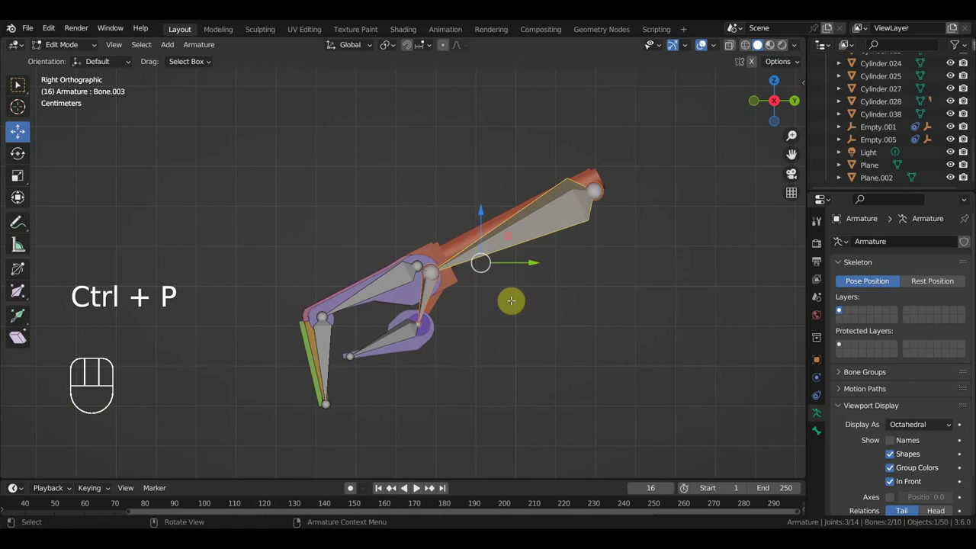
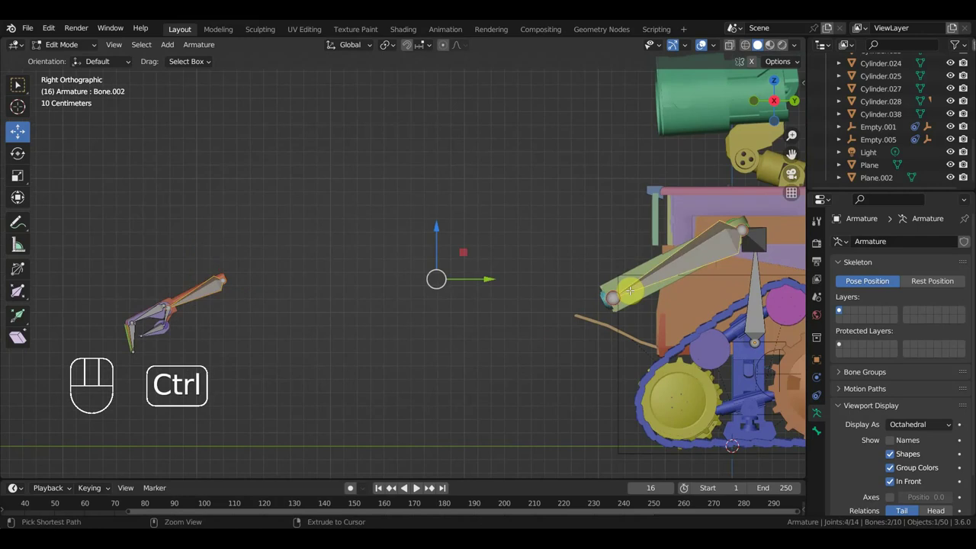
key(ctrl+p)
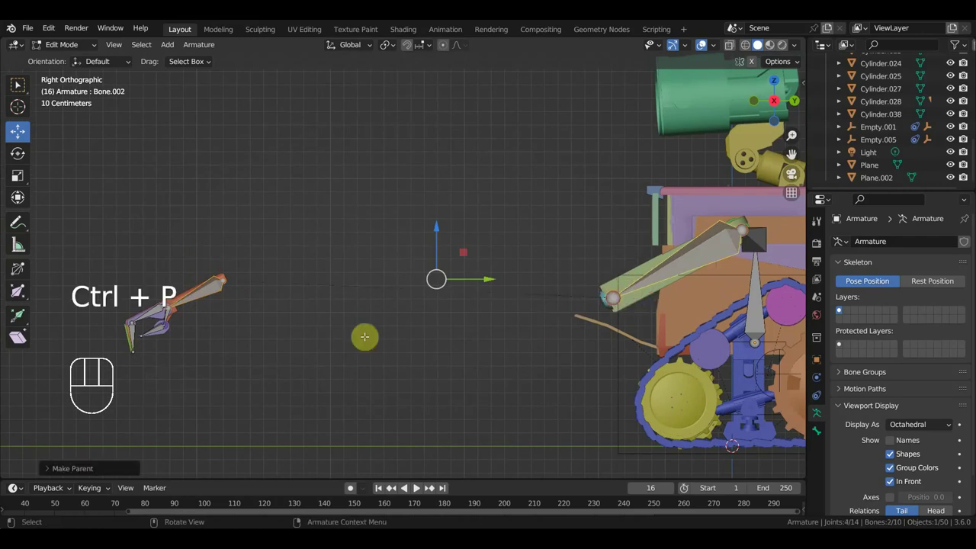
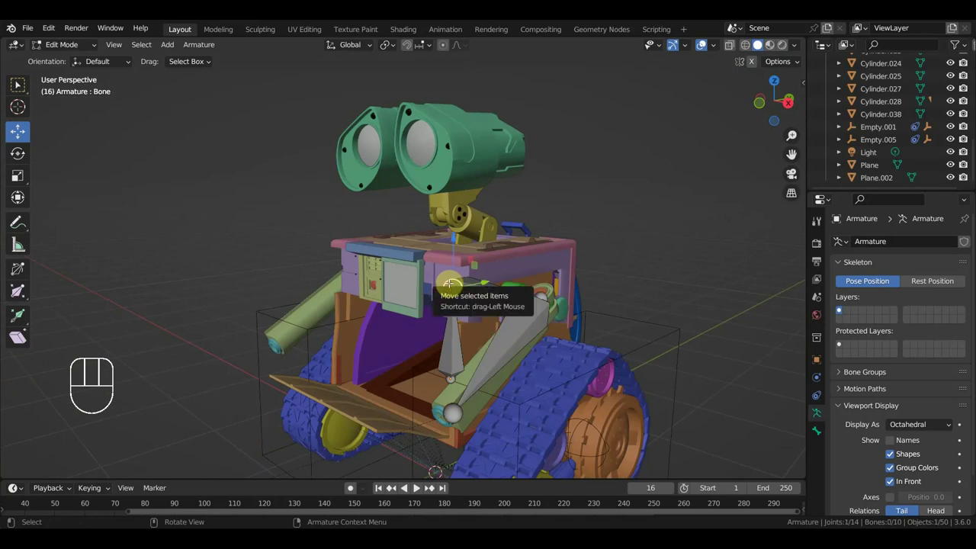
Extrude bones Bone.010–Bone.012 upward from the neck joint and fit them along the neck toward the head
key(KP_1)
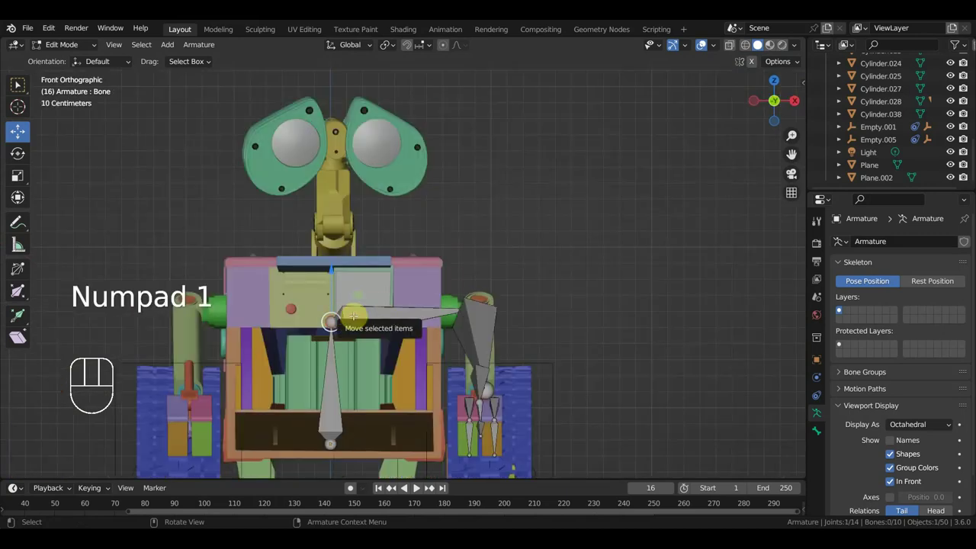
key(e)
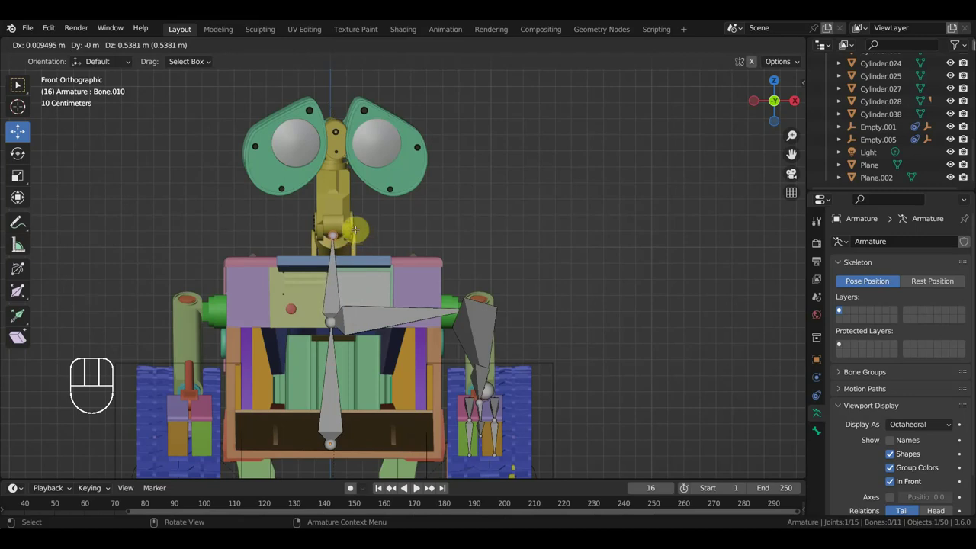
key(KP_3)
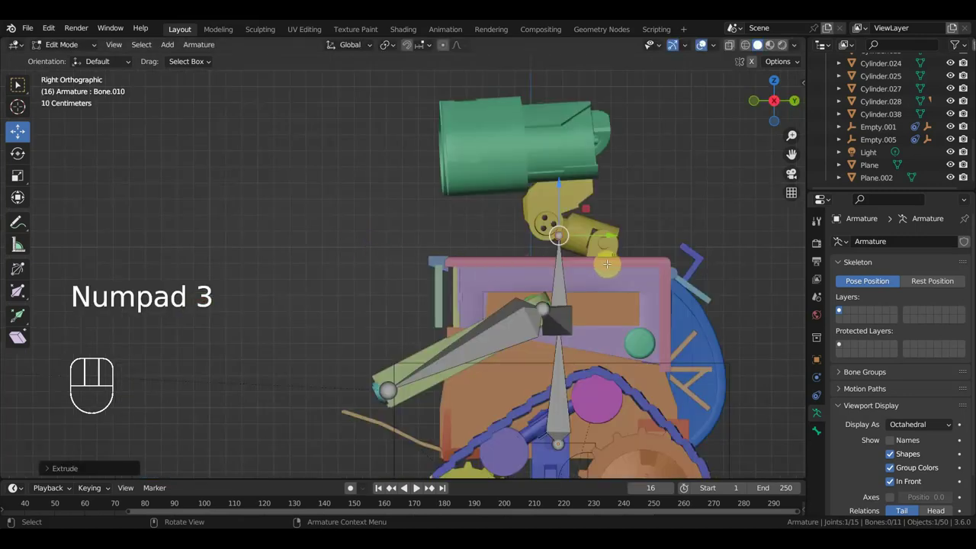
key(g)
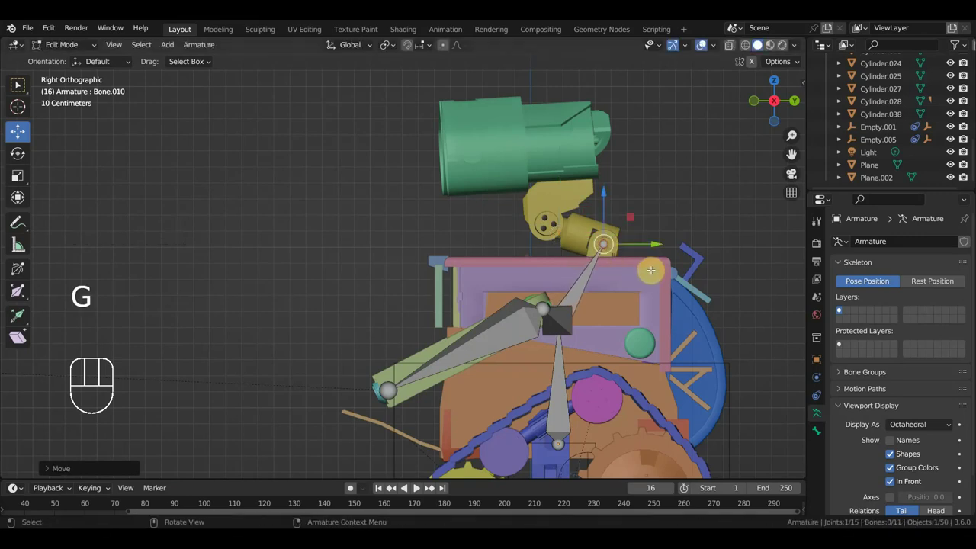
key(e)
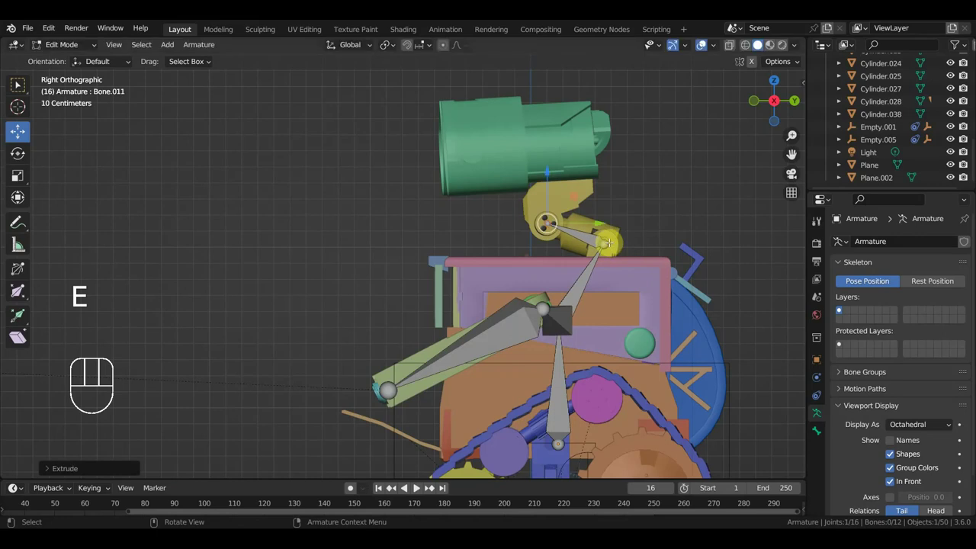
key(e)
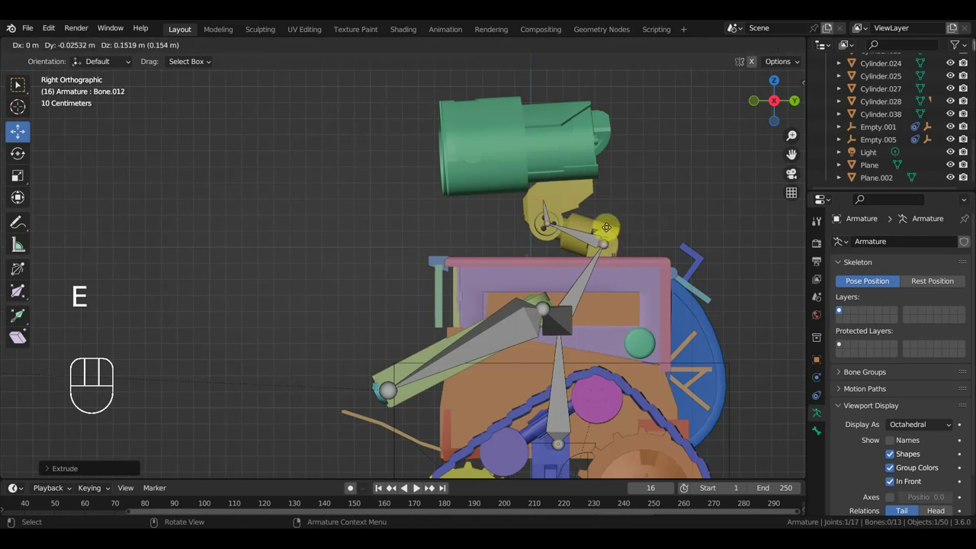
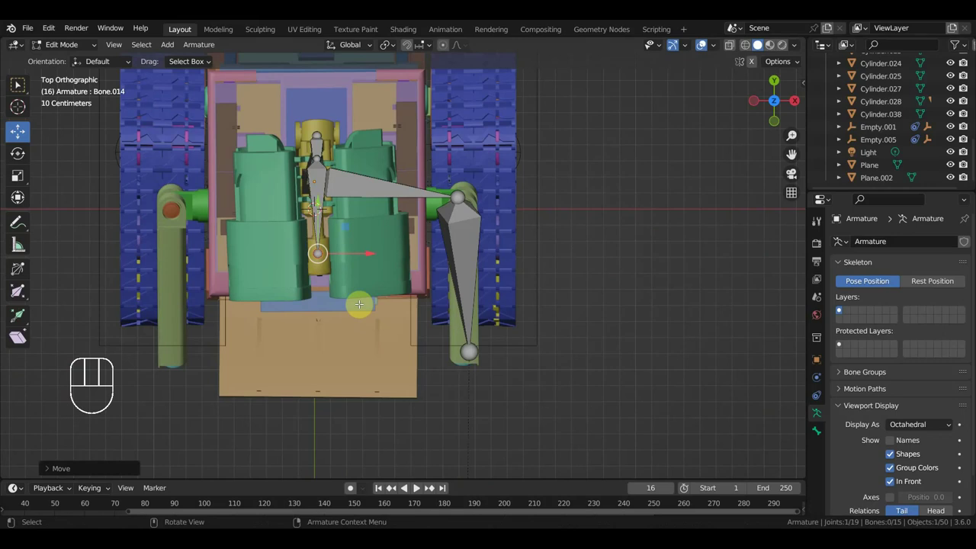
Extrude a new bone and move it across to sit at WALL-E's eye
key(e)
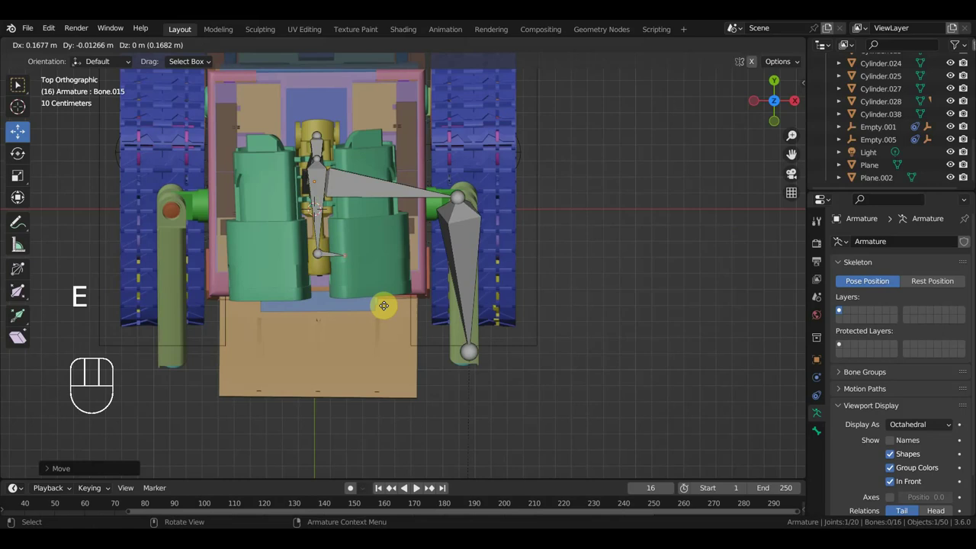
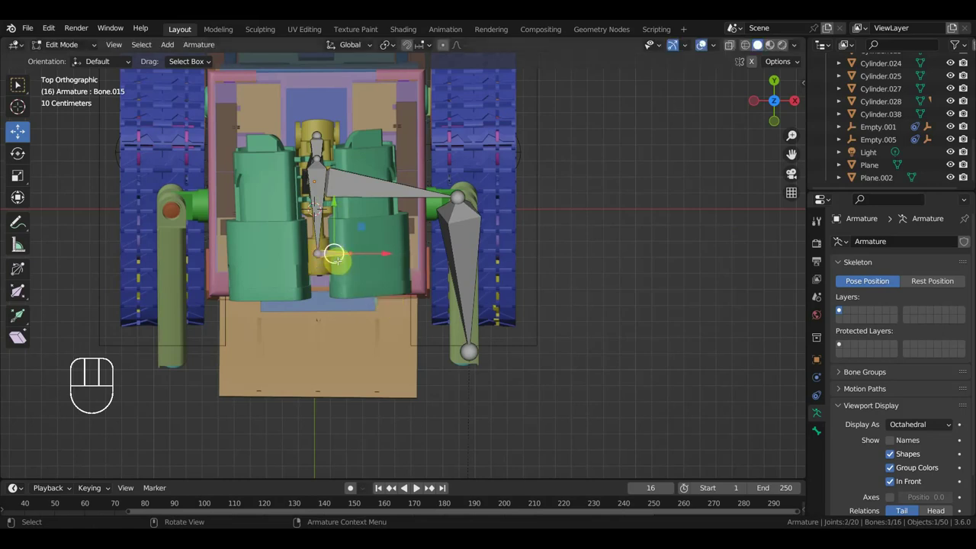
key(KP_1)
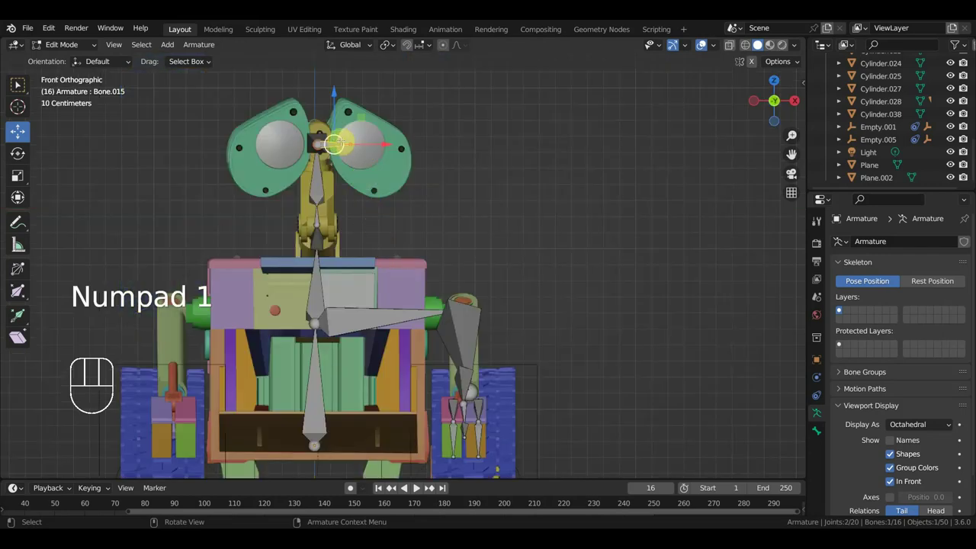
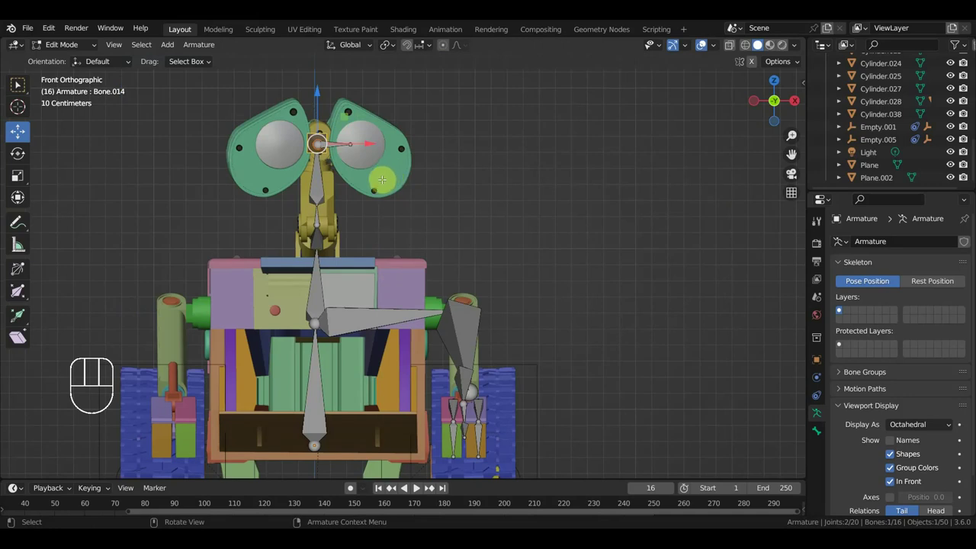
key(g)
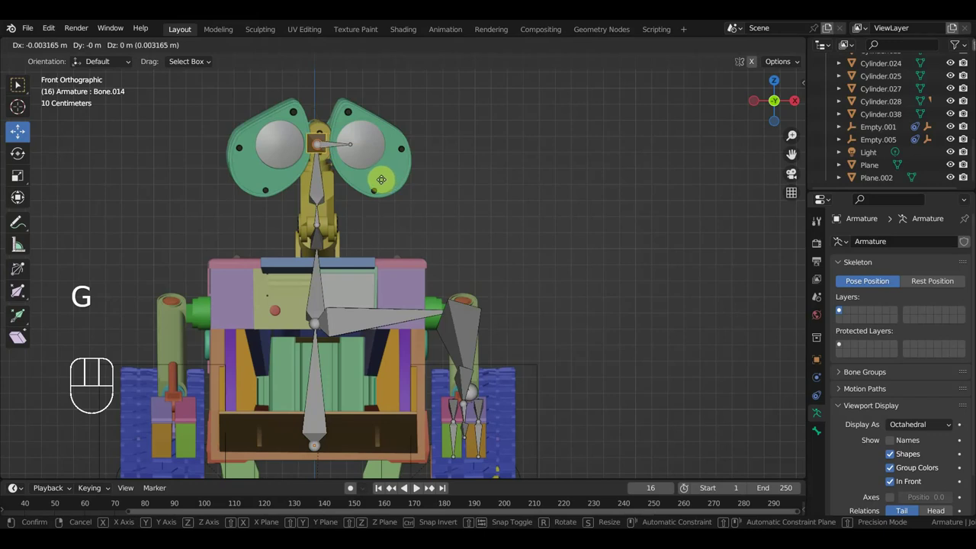
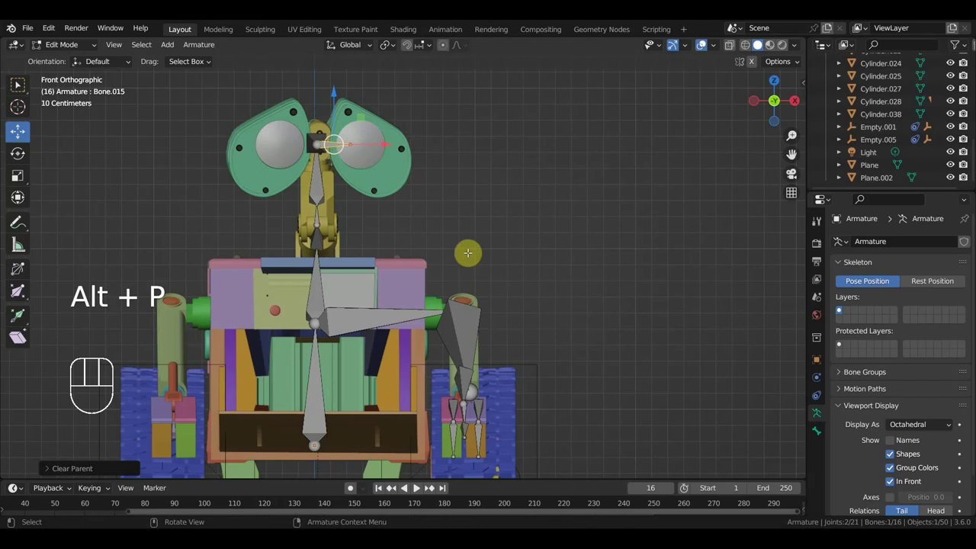
key(g)
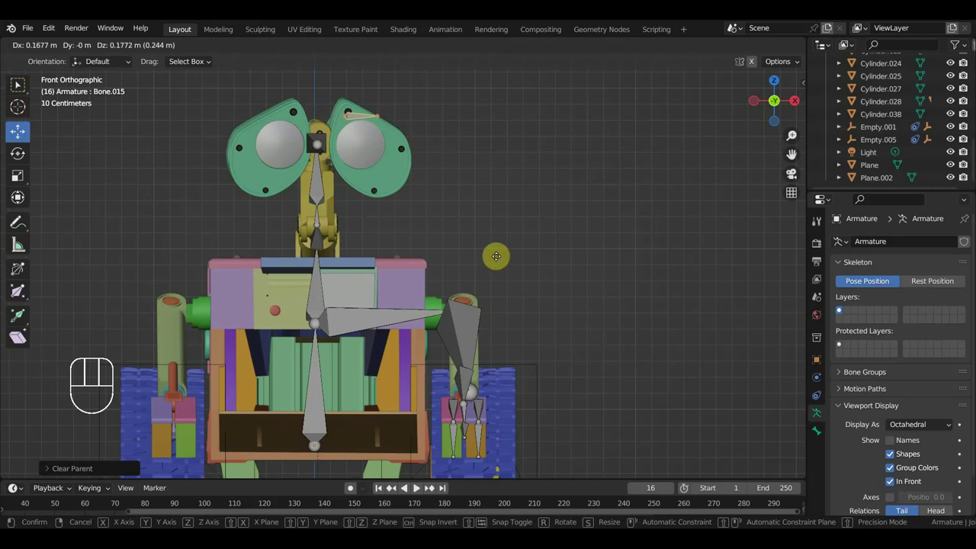
Rotate, resize and pull the eye bone's tip outward to fit the eye piece
key(r)
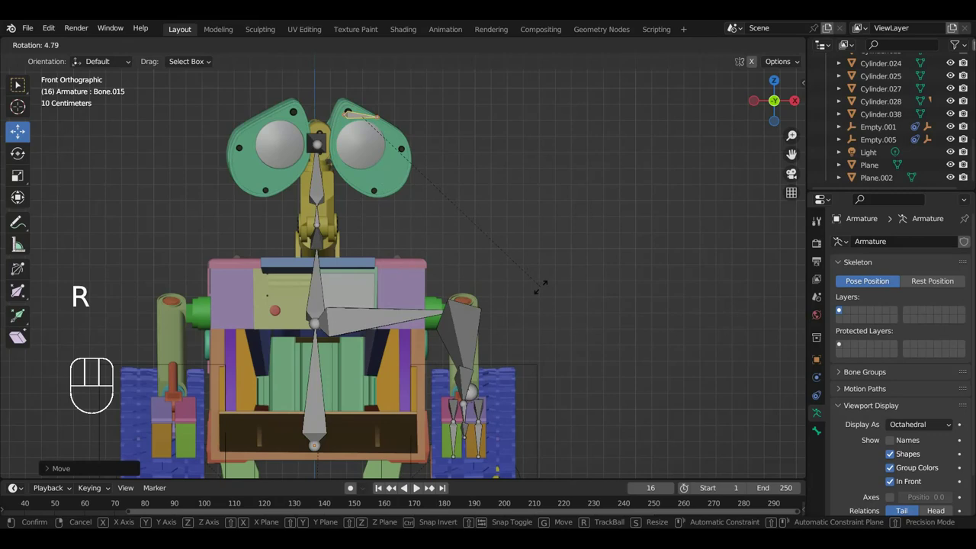
key(g)
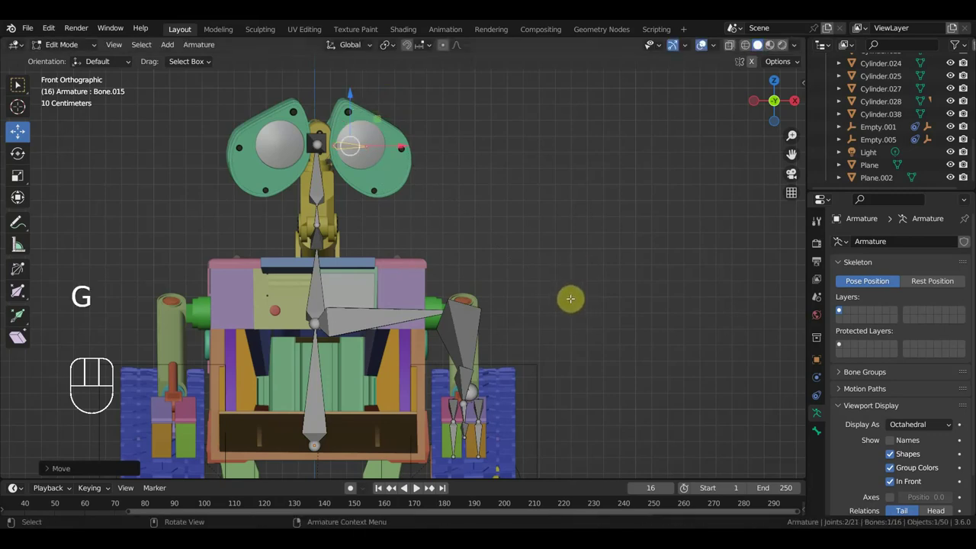
key(s)
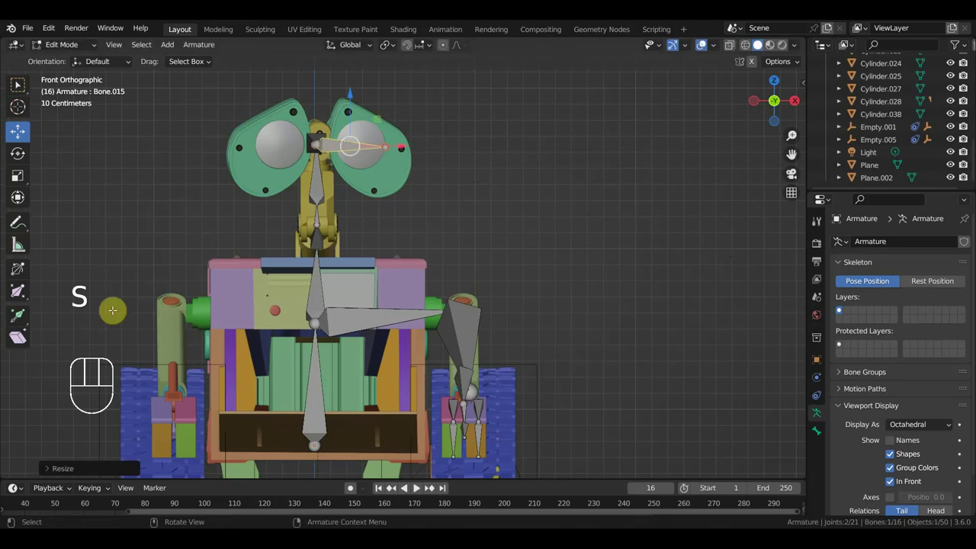
key(g)
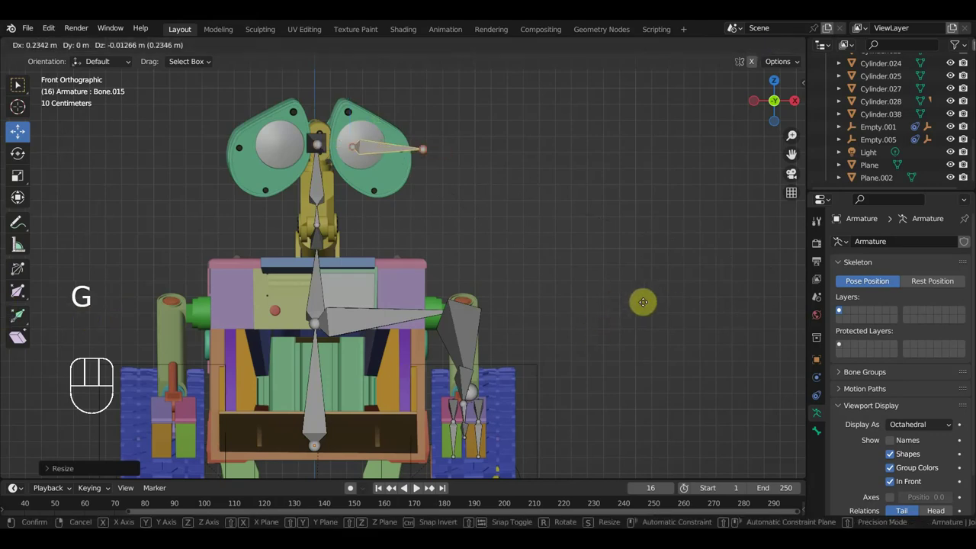
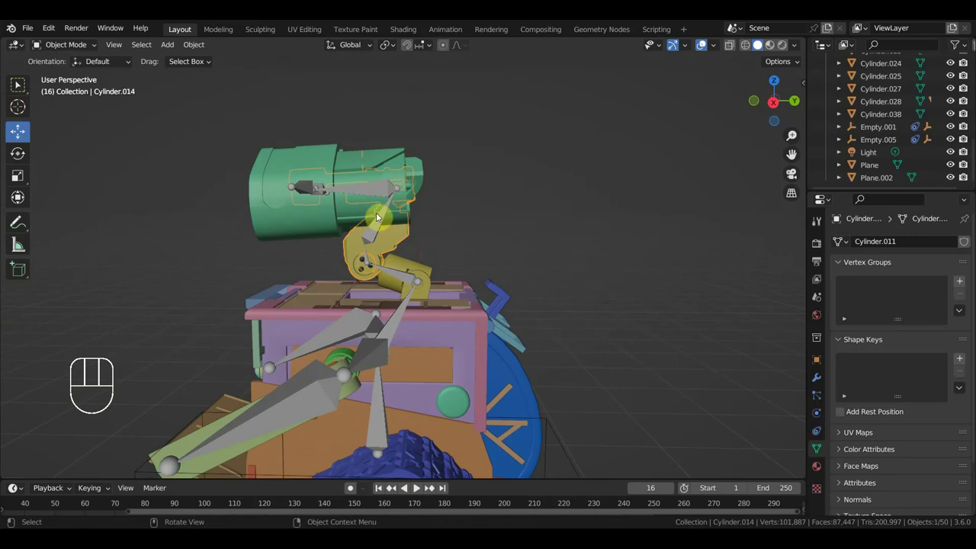
Select the linked eye geometry of Cylinder.014 and separate it into its own object
drag(391, 214, 400, 213)
drag(436, 199, 419, 195)
click(396, 232)
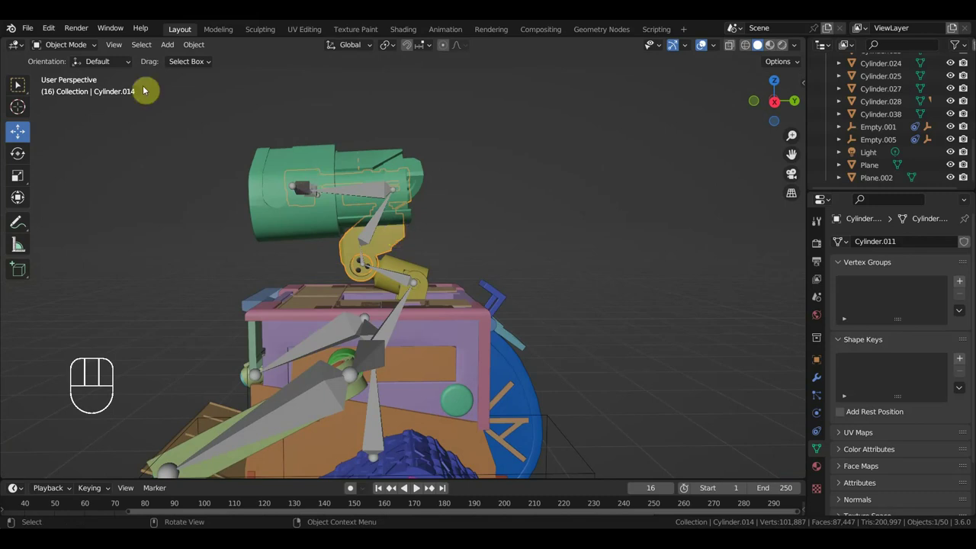
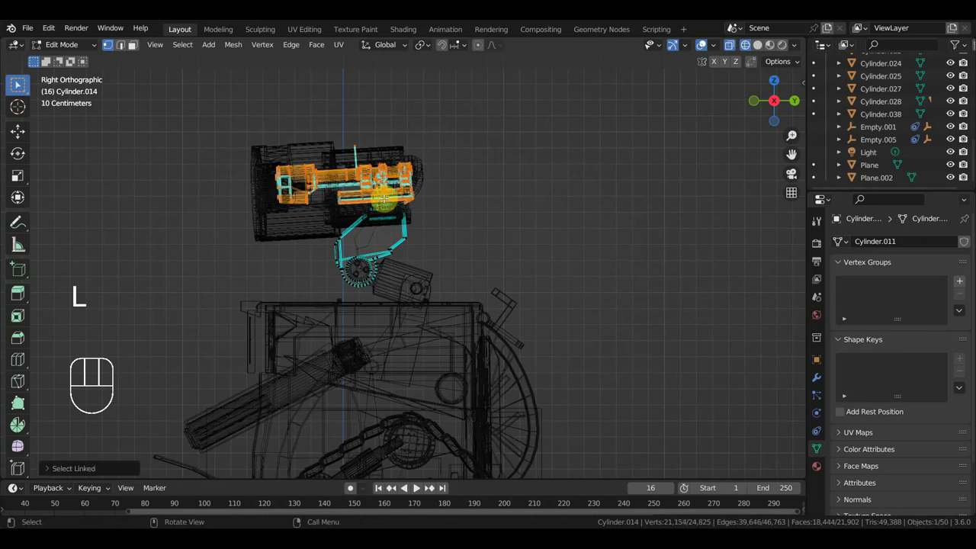
key(l)
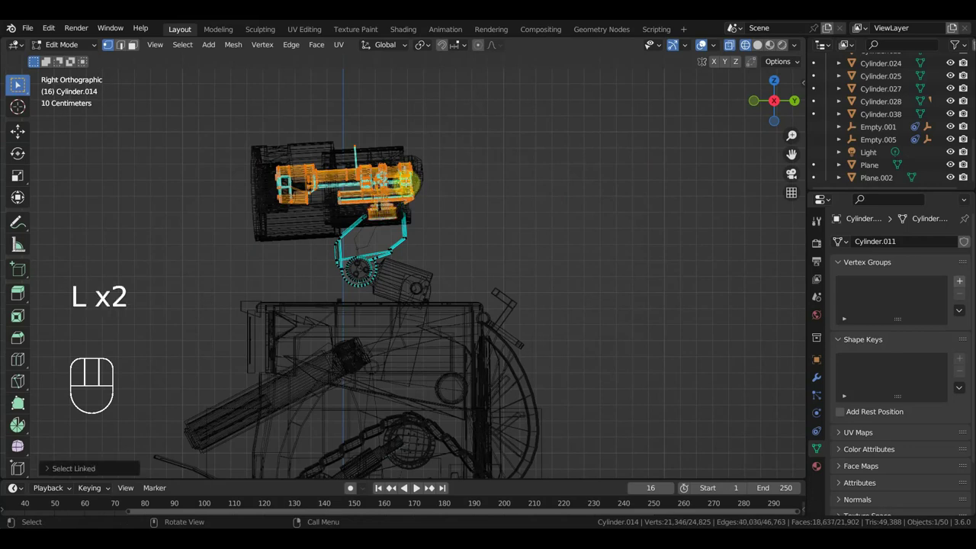
key(l)
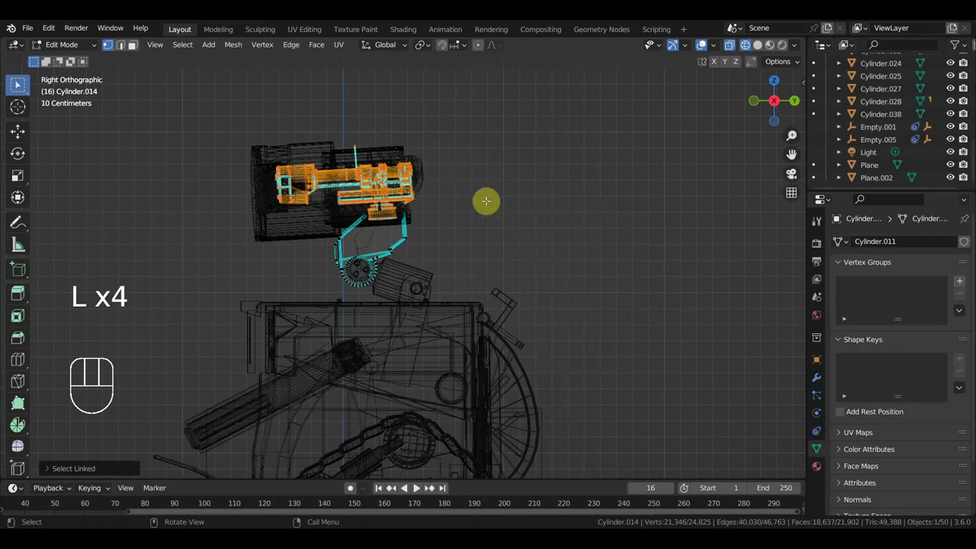
key(p)
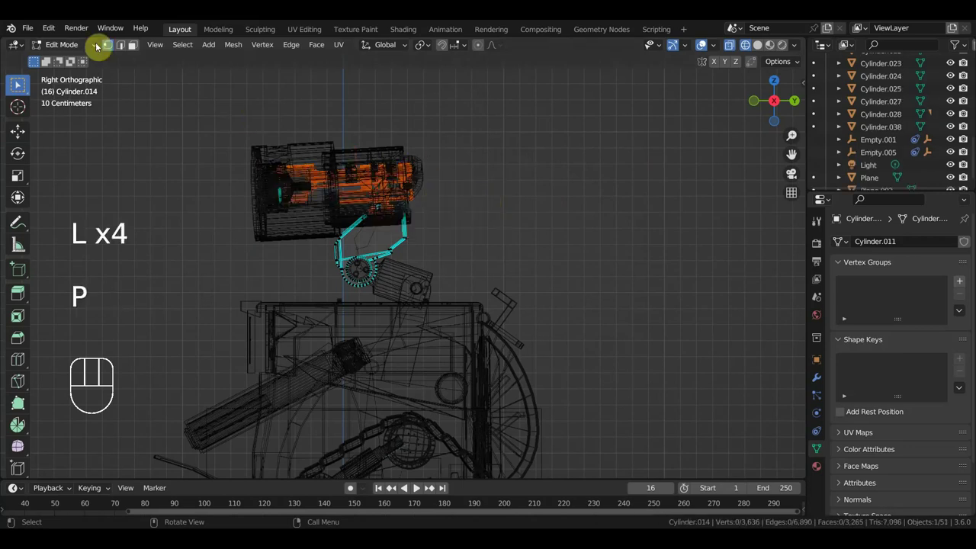
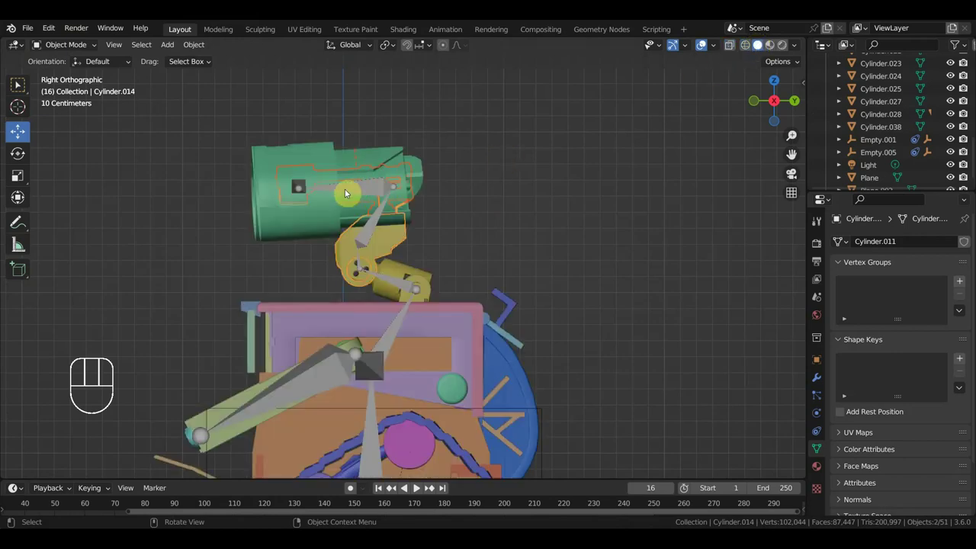
Select eye piece Cylinder.004 with the armature and start parenting it to eye bone Bone.015.L
click(386, 171)
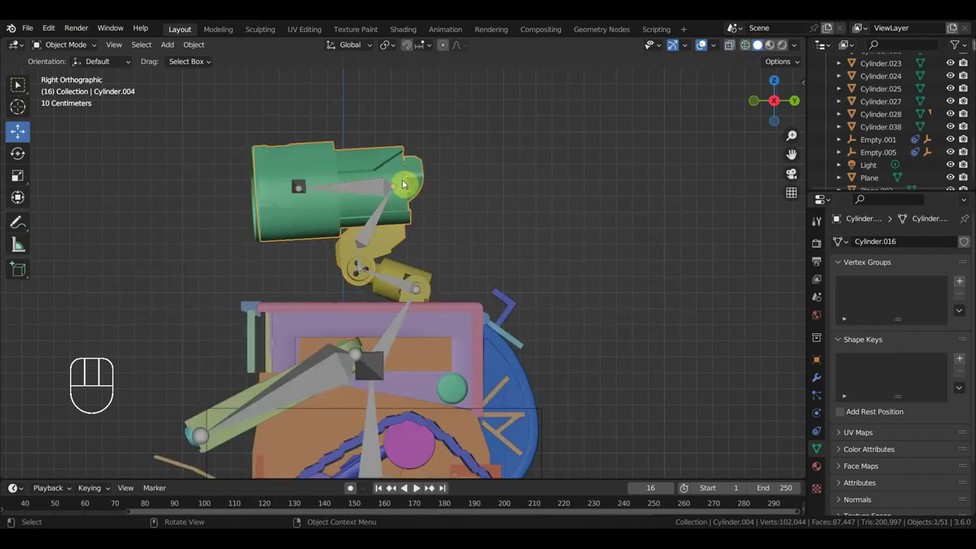
drag(471, 170, 567, 172)
click(392, 182)
drag(78, 60, 78, 92)
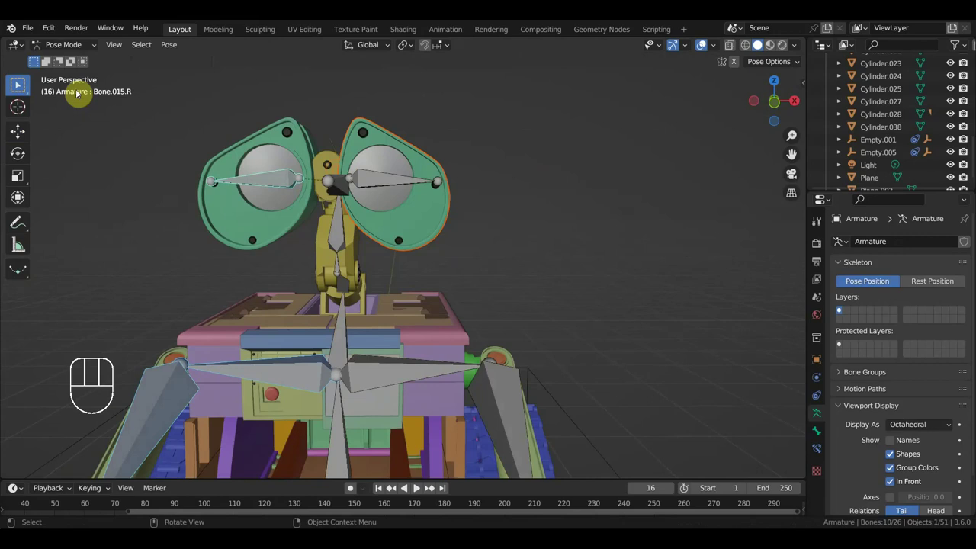
click(431, 221)
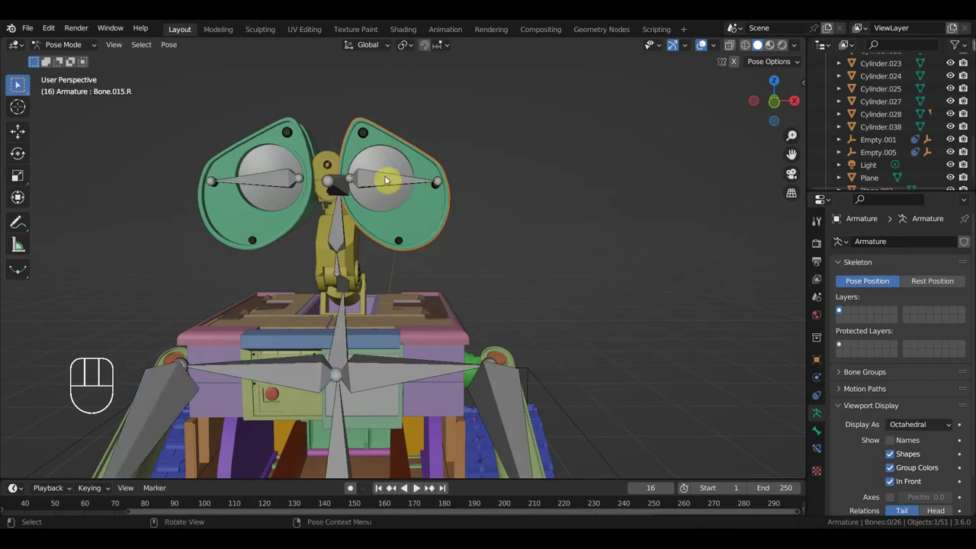
click(389, 182)
key(ctrl+p)
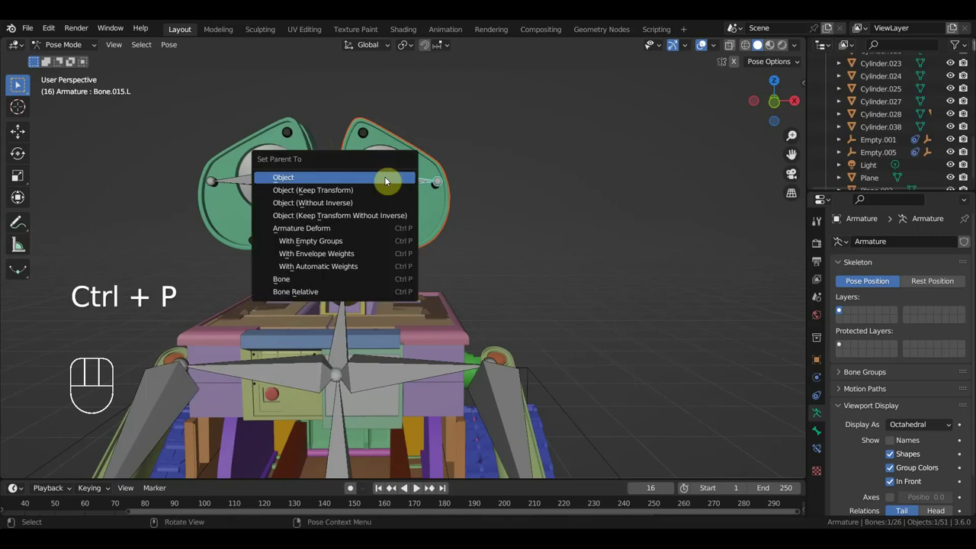
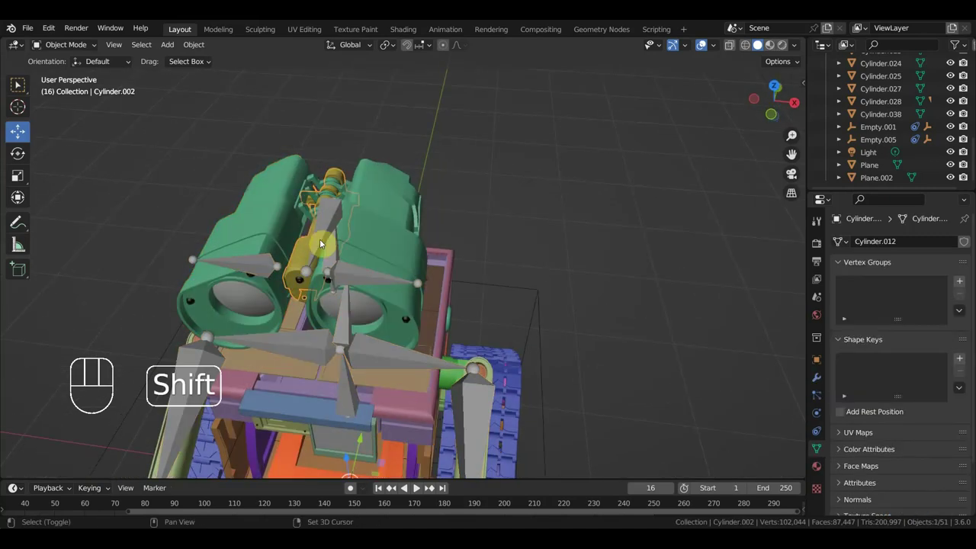
Parent the head piece to its bone and tilt the head to test that it follows
drag(62, 47, 98, 95)
click(334, 215)
key(ctrl+p)
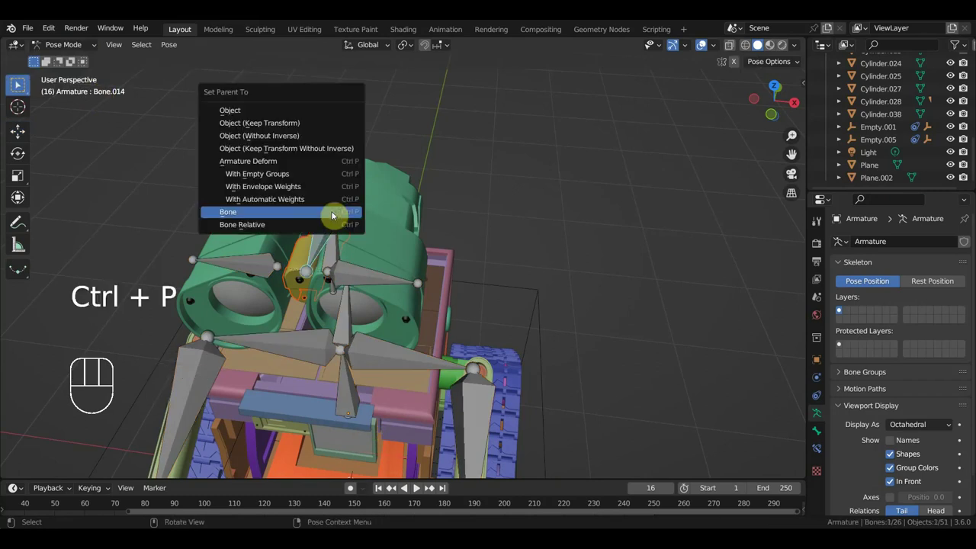
drag(404, 230, 340, 197)
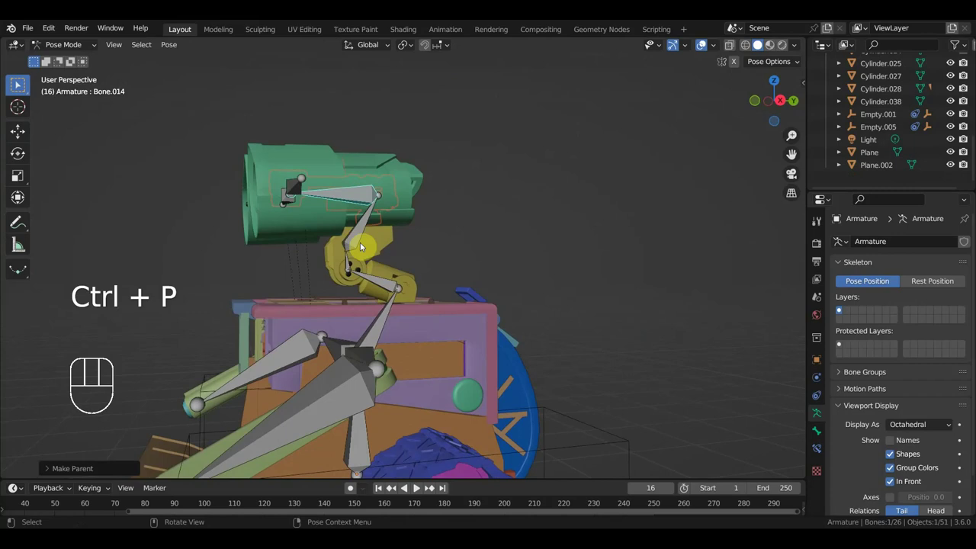
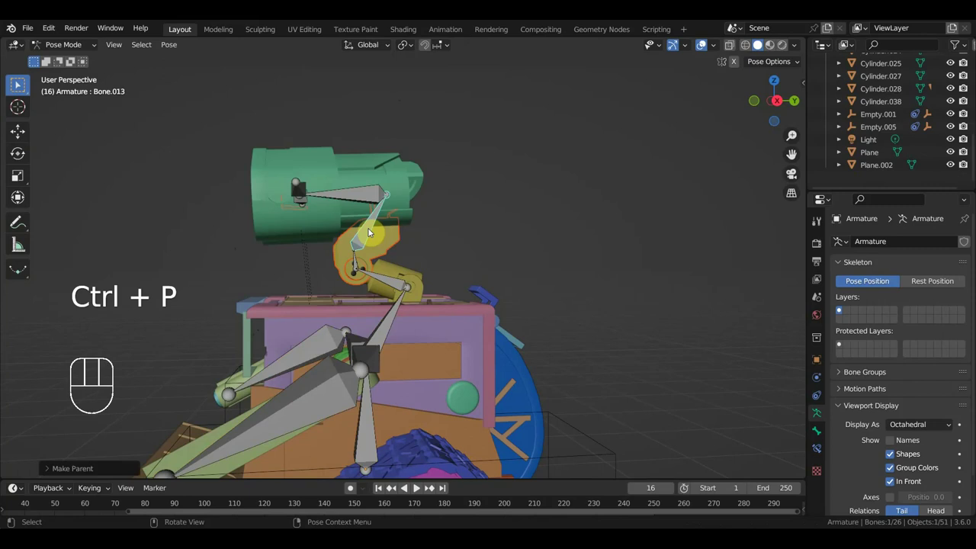
drag(415, 256, 402, 241)
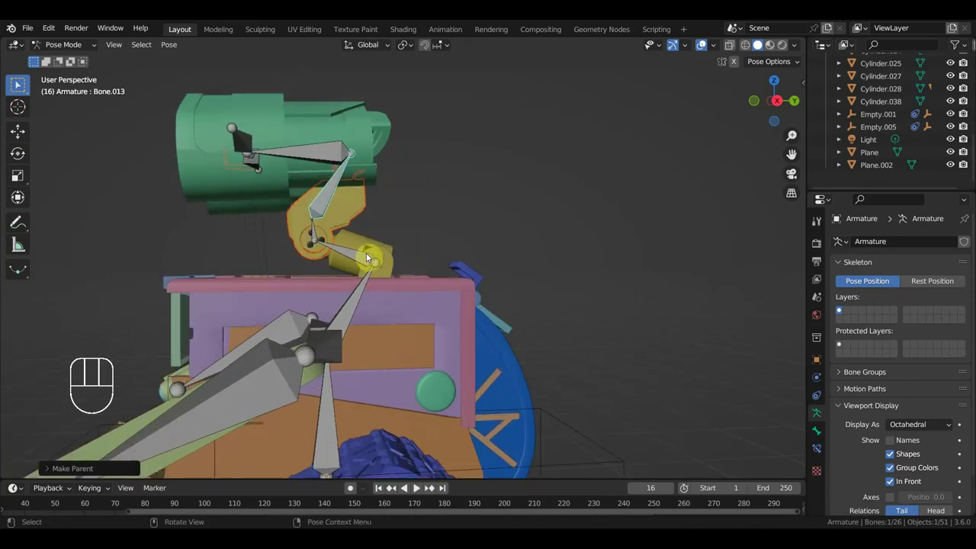
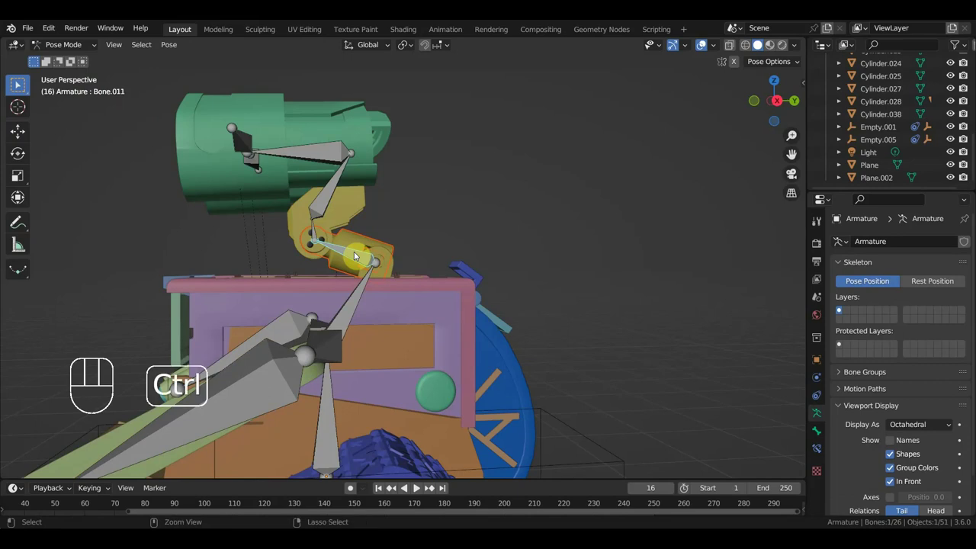
Parent another part to neck bone Bone.011 and orbit to view WALL-E's side
key(ctrl+p)
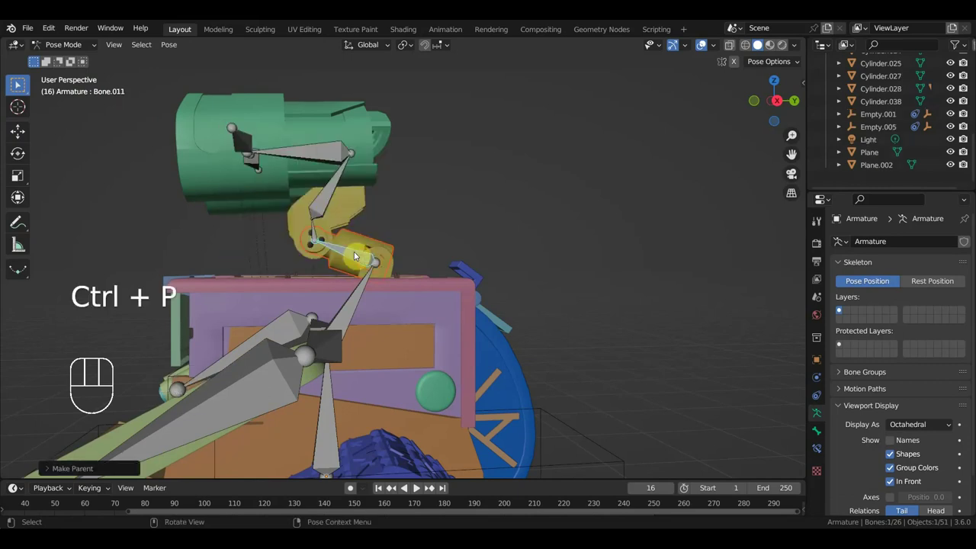
drag(490, 252, 515, 165)
middle_click(382, 248)
drag(426, 281, 486, 291)
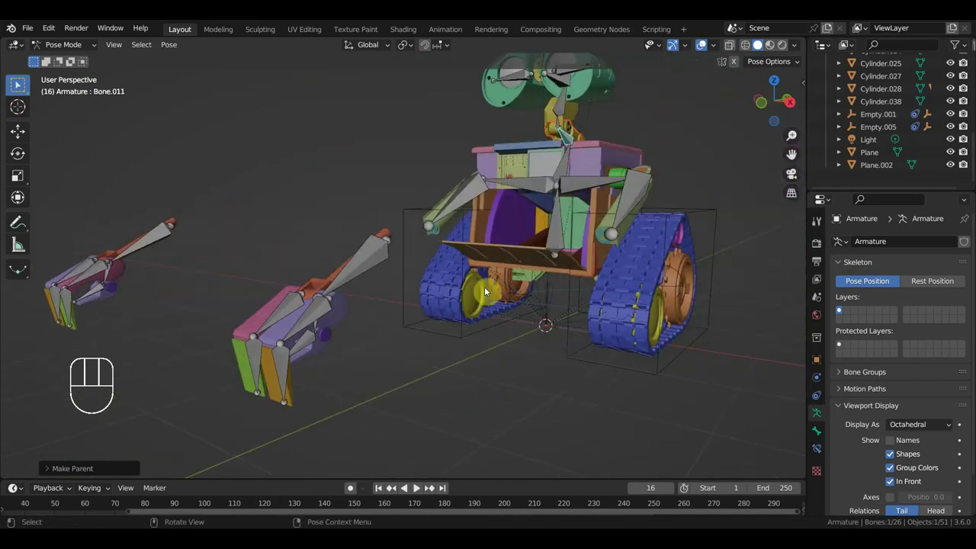
drag(453, 297, 238, 353)
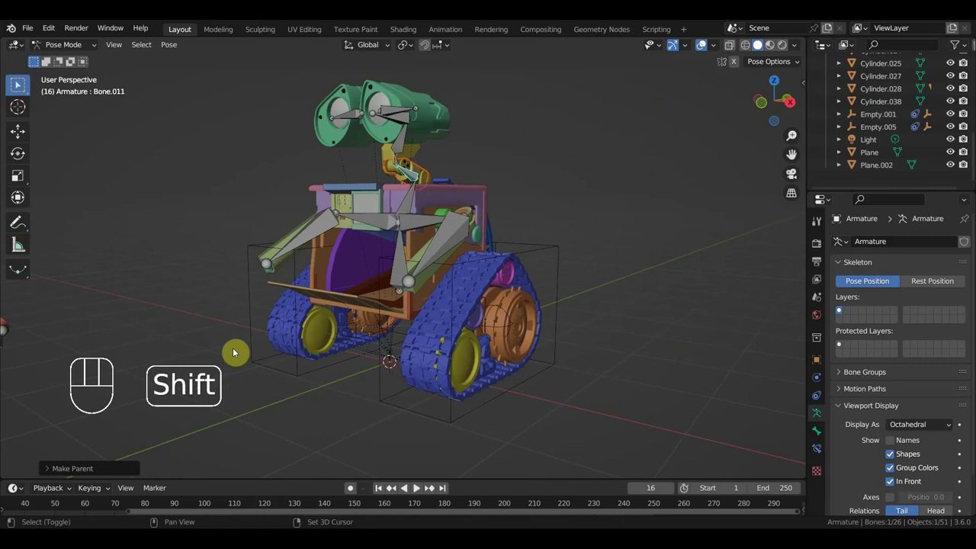
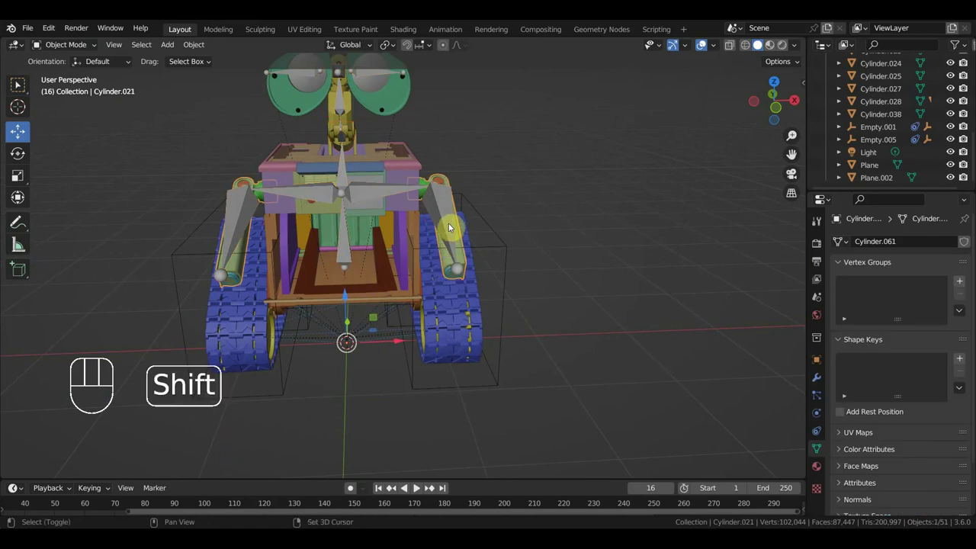
In Edit Mode with X-ray on, select linked piston parts of Cylinder.021 and separate them into a new object
drag(68, 51, 19, 83)
middle_click(19, 83)
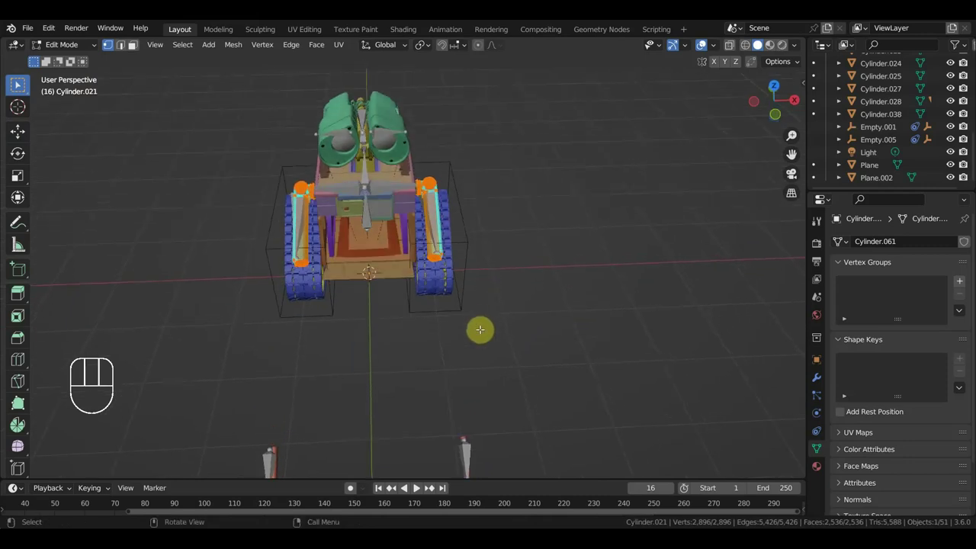
click(19, 83)
click(19, 83)
click(18, 83)
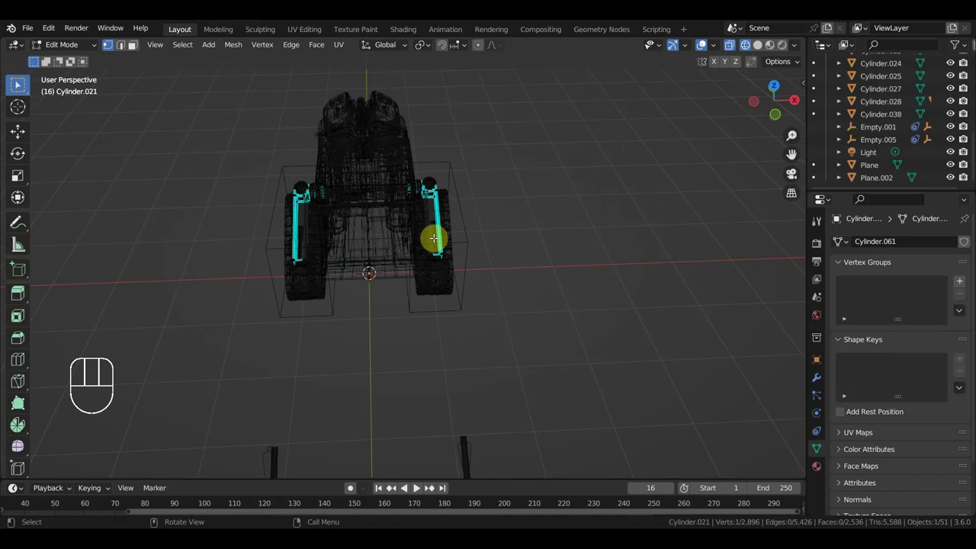
key(l)
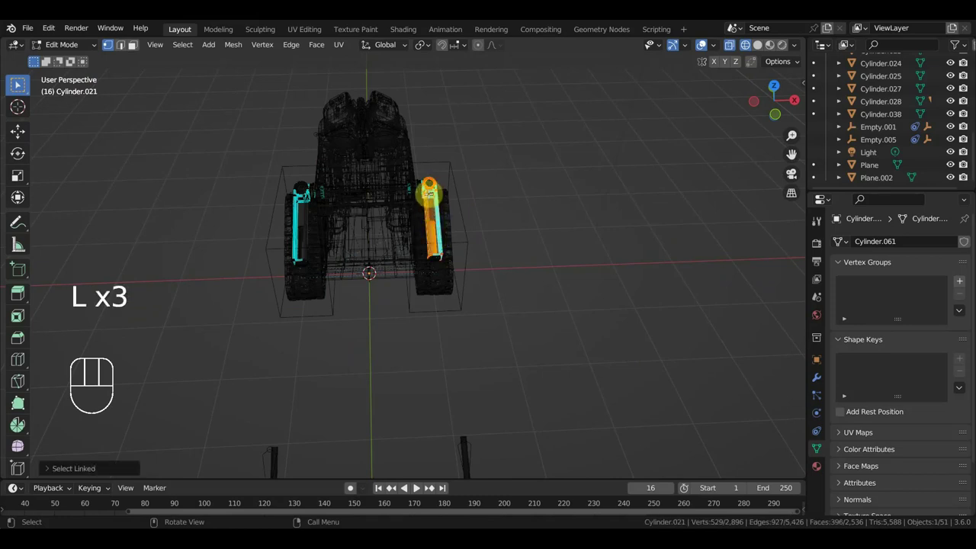
key(l)
drag(19, 83, 18, 83)
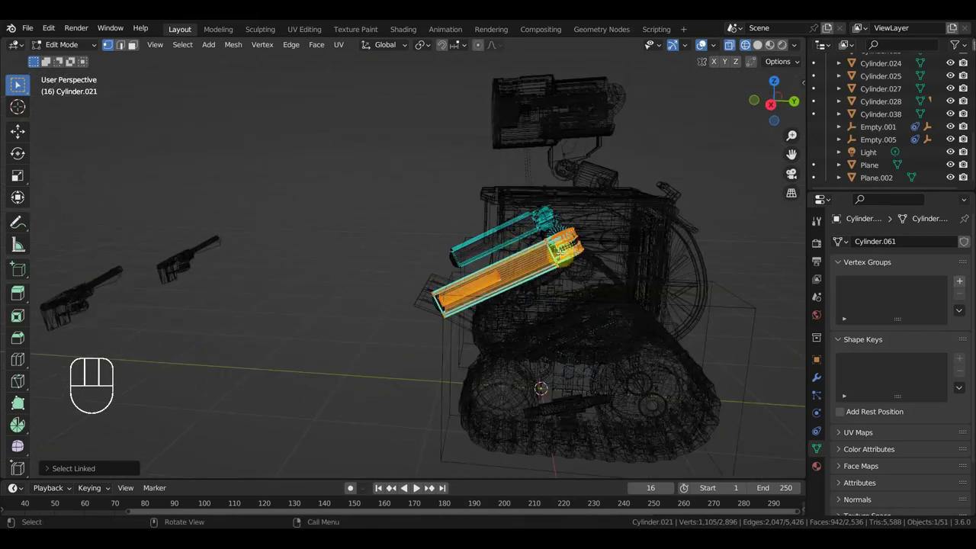
middle_click(18, 83)
key(ctrl+z)
drag(19, 83, 18, 83)
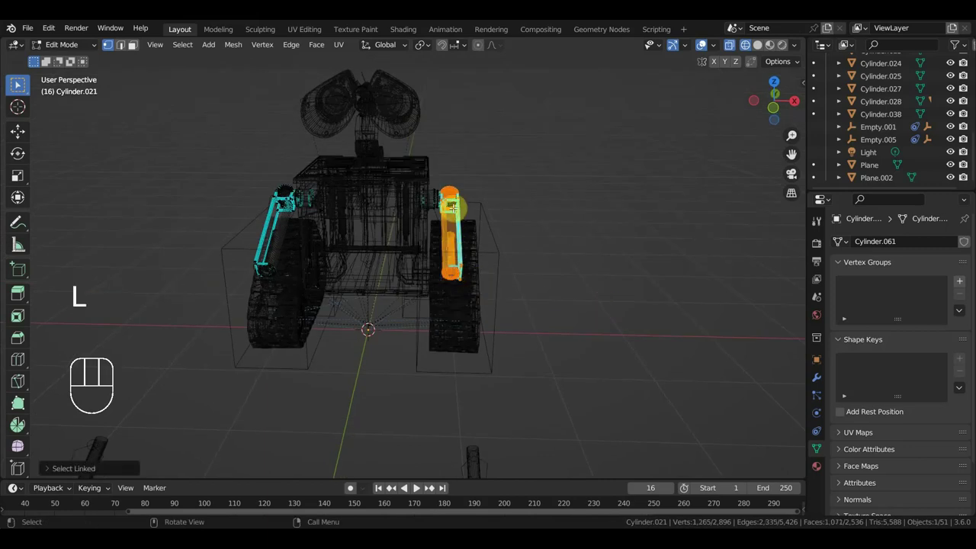
key(l)
key(ctrl+z)
key(p)
Select the remaining linked piston parts, separate them too and return to Object Mode
middle_click(18, 83)
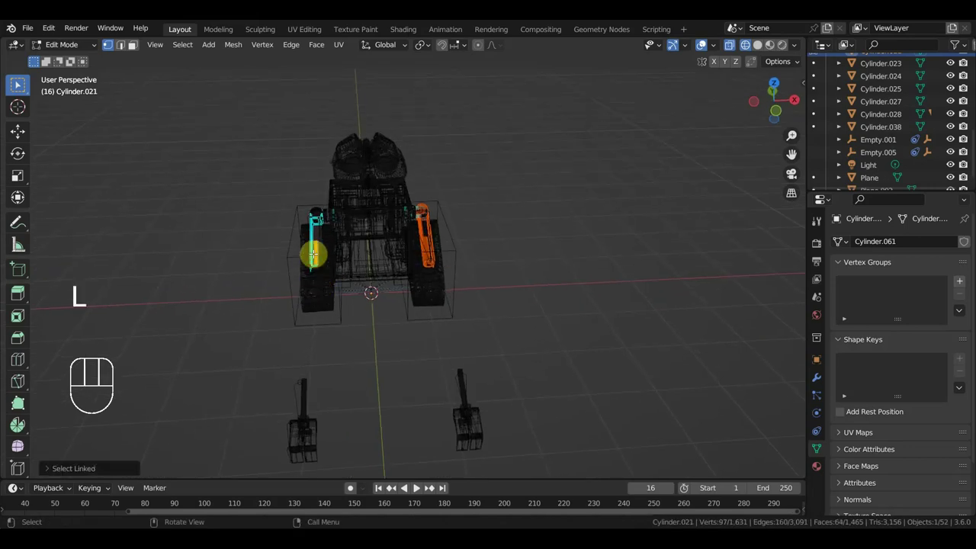
key(l)
key(l)
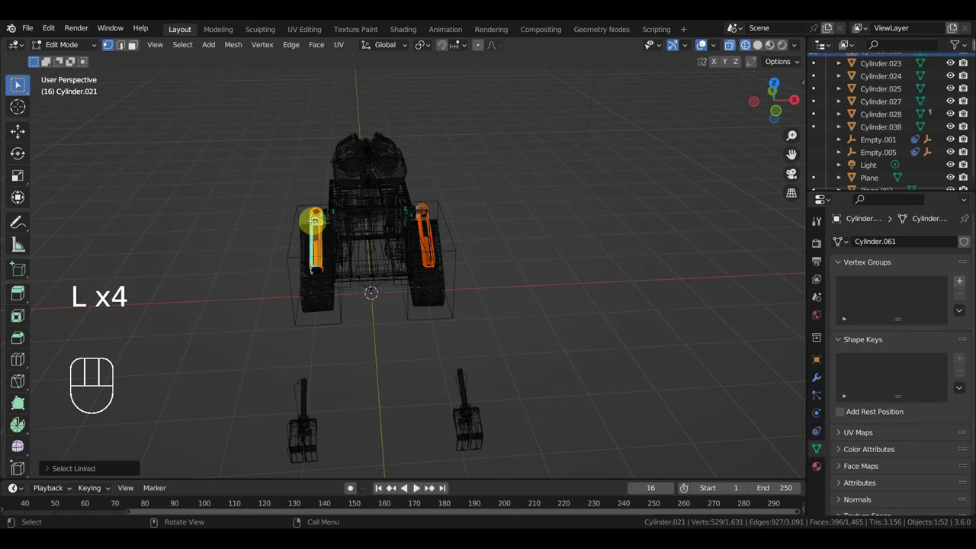
key(l)
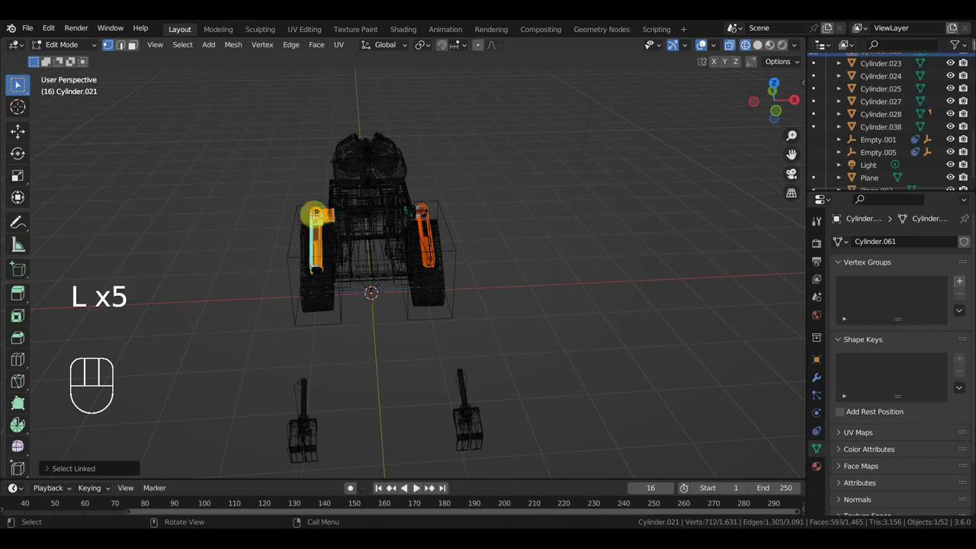
key(ctrl+z)
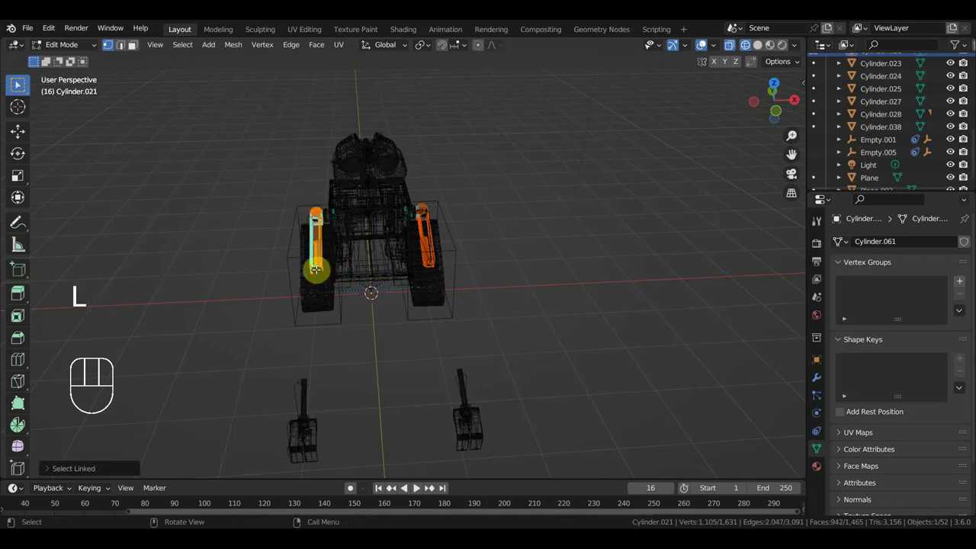
key(l)
key(p)
drag(18, 83, 97, 77)
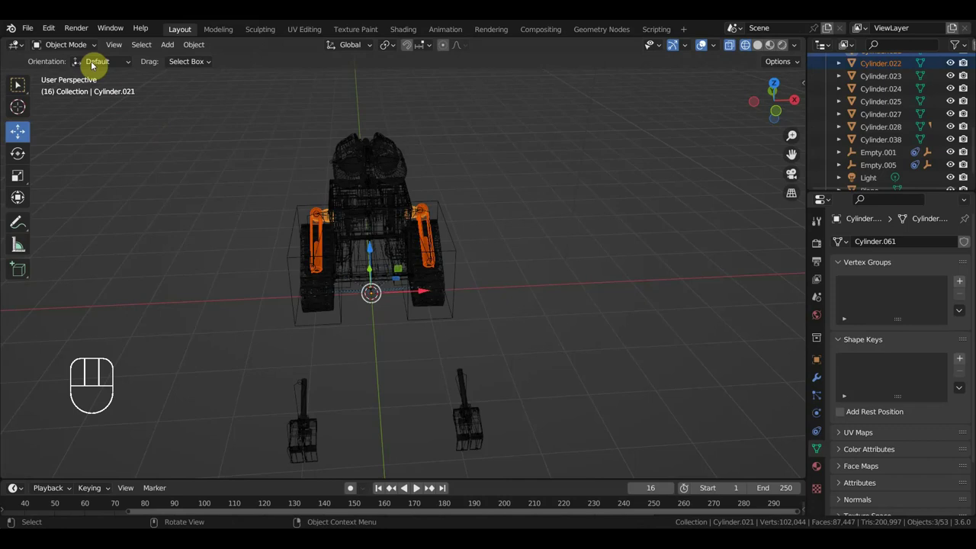
Parent the separated left piston piece to arm bone Bone.002.L
drag(505, 221, 487, 232)
drag(499, 281, 510, 276)
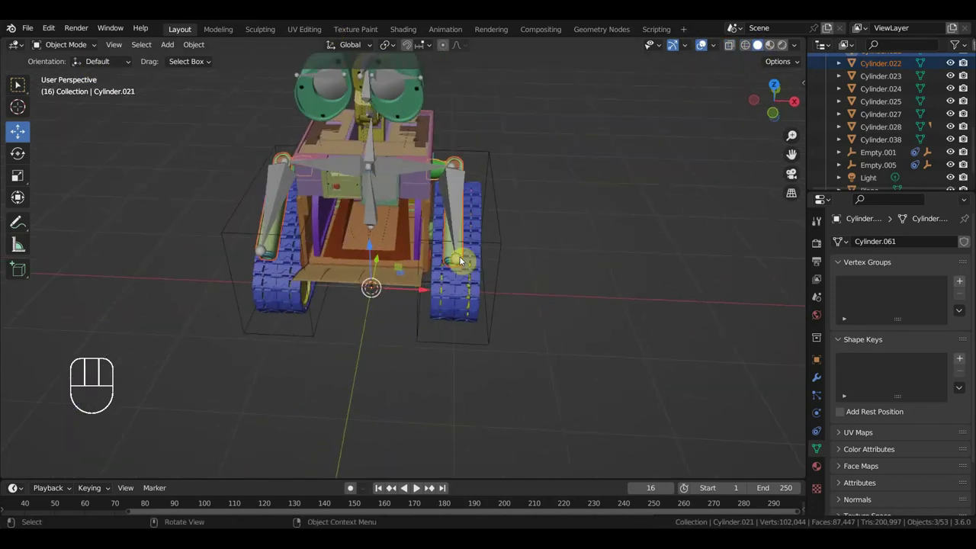
click(450, 252)
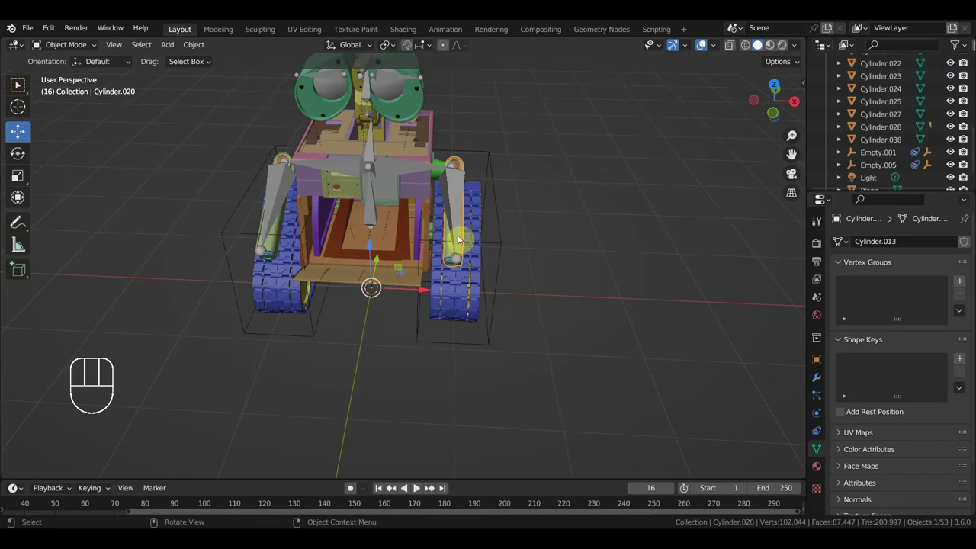
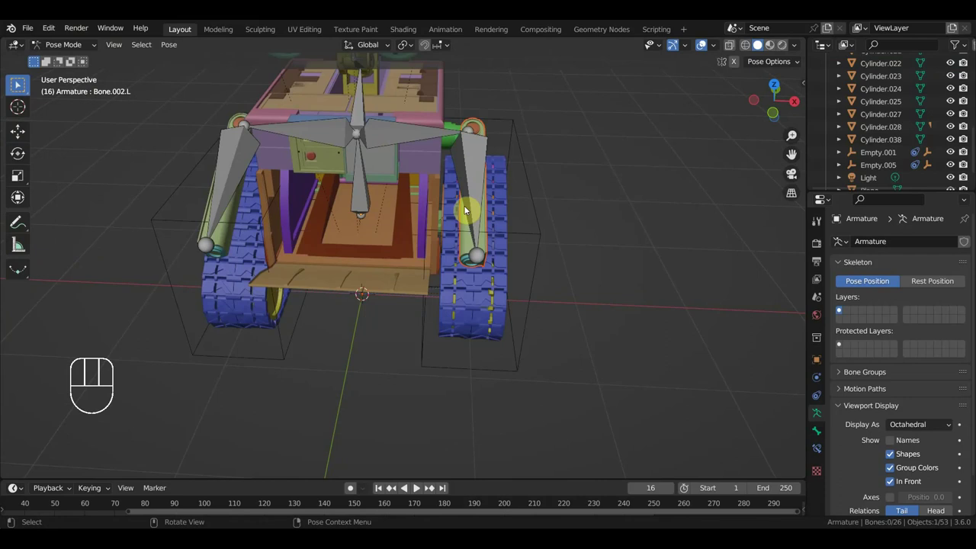
click(18, 83)
key(ctrl+p)
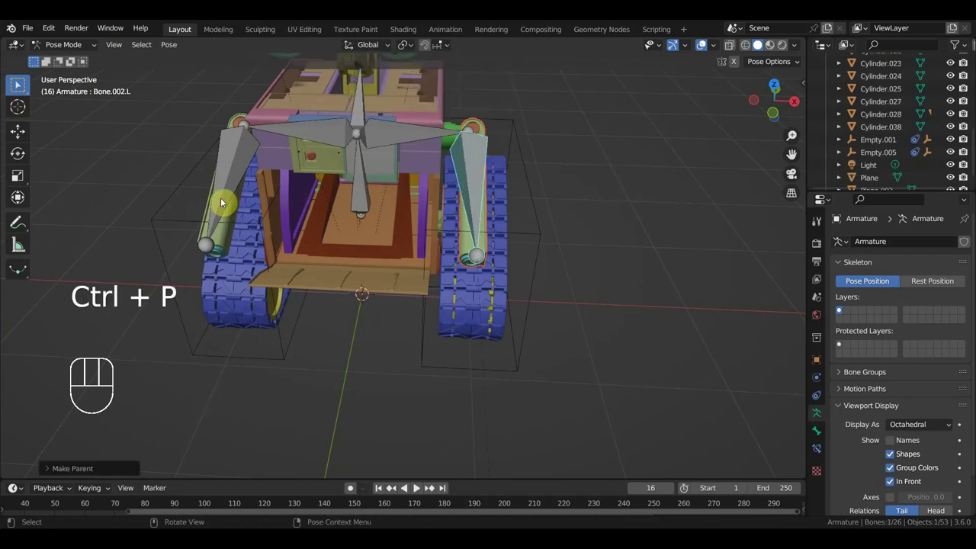
drag(64, 50, 113, 119)
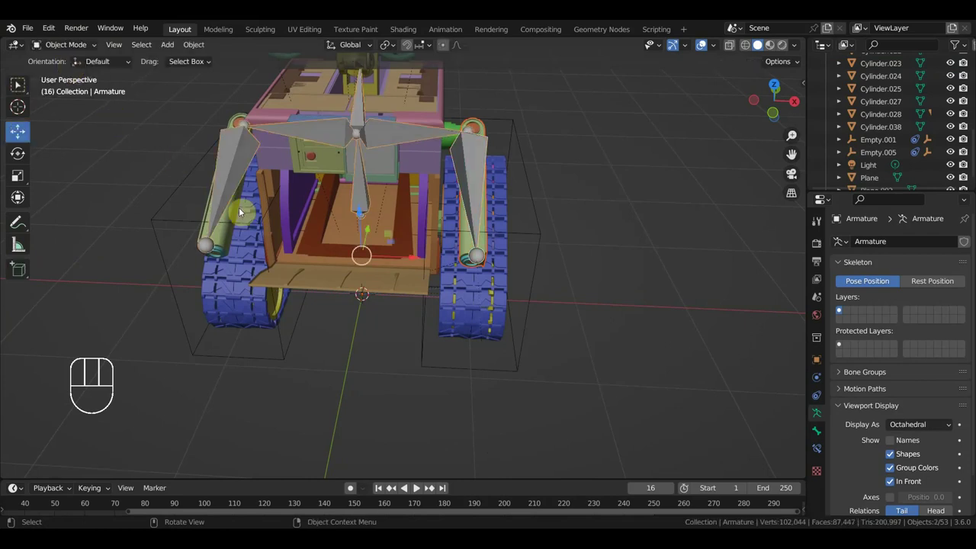
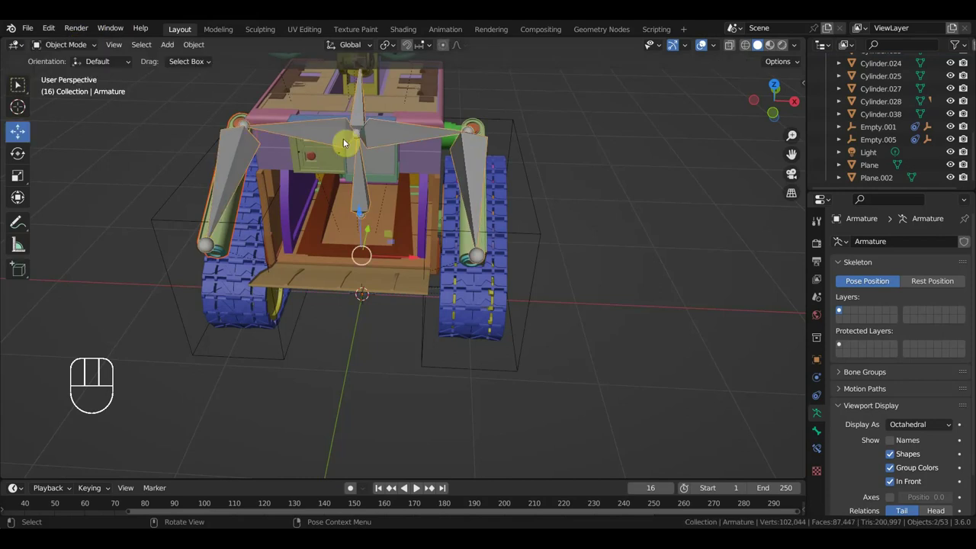
Parent the upper piston piece Cylinder.021 to arm bone Bone.001.L
drag(467, 132, 454, 229)
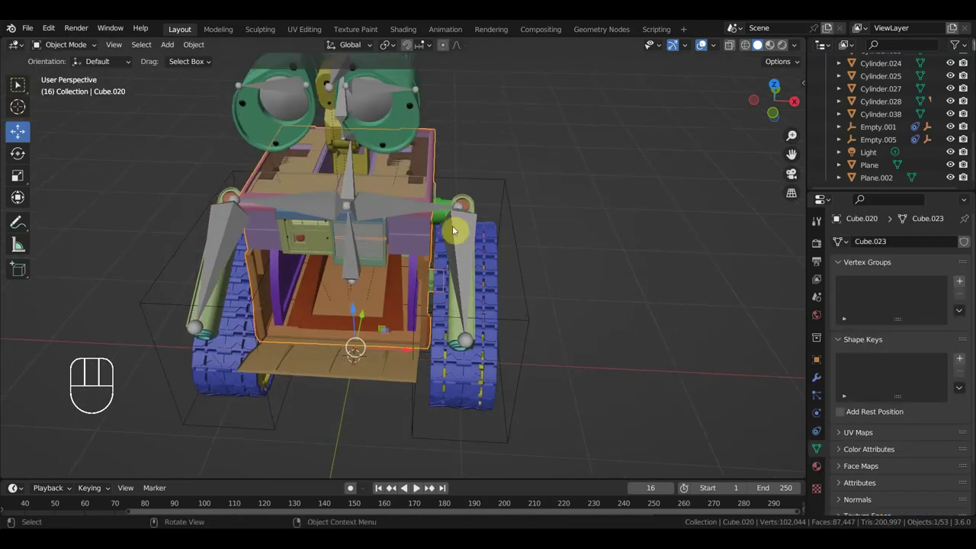
click(448, 202)
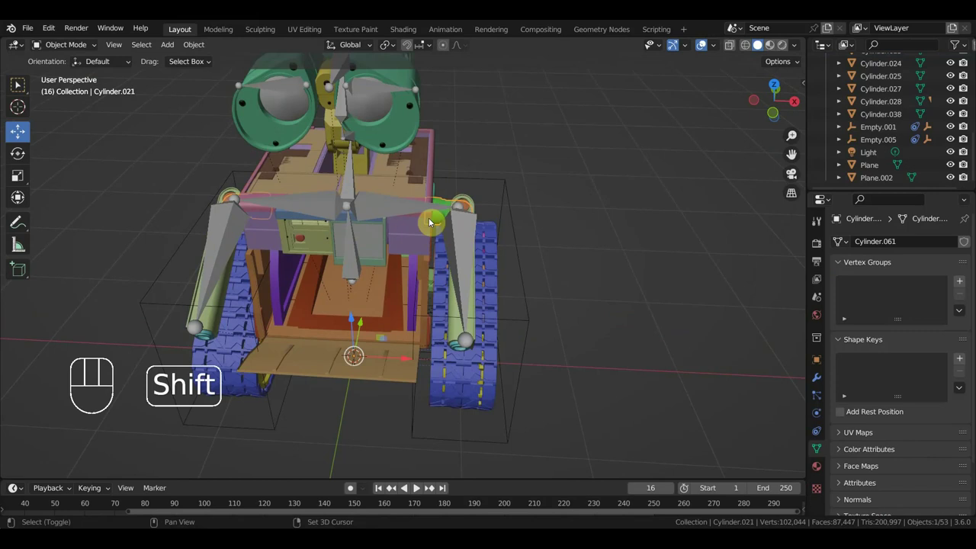
click(398, 205)
drag(69, 47, 18, 83)
click(19, 83)
key(ctrl+p)
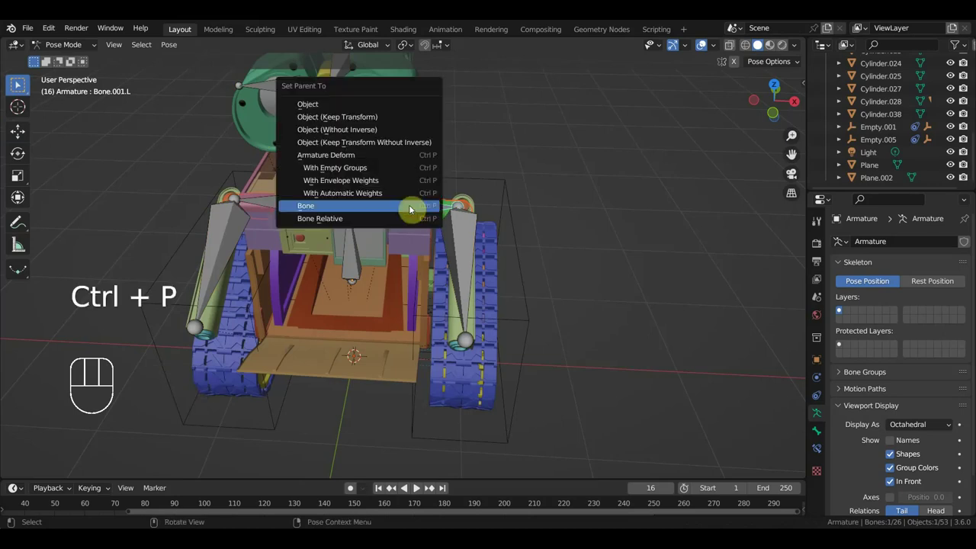
drag(68, 44, 76, 64)
drag(330, 203, 369, 203)
drag(287, 308, 338, 255)
click(211, 295)
click(206, 294)
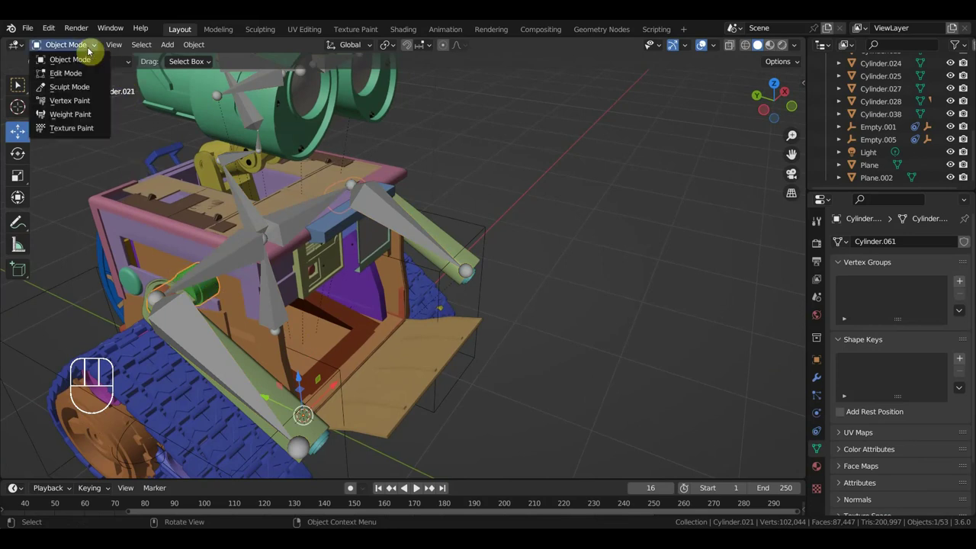
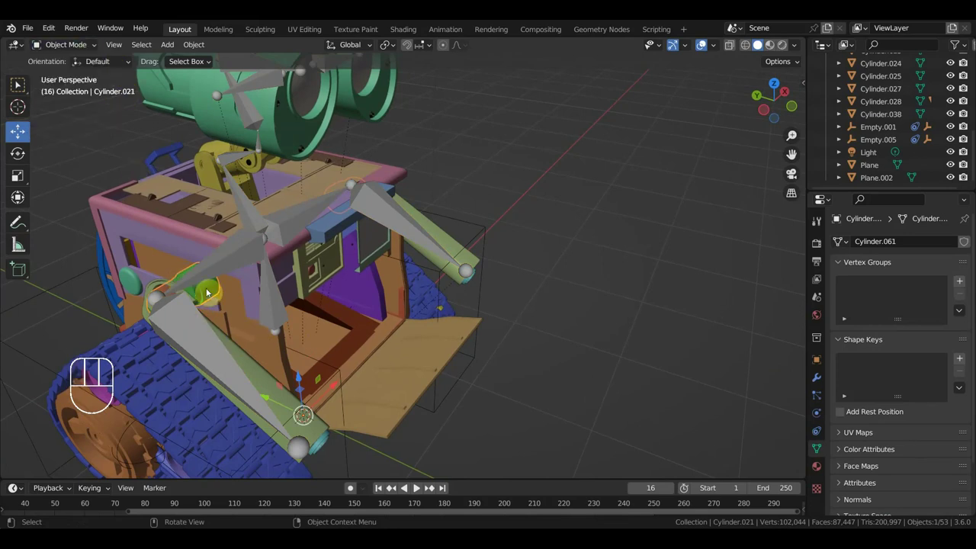
Parent the right piston piece to arm bone Bone.001.R
click(231, 258)
drag(85, 45, 107, 106)
click(18, 83)
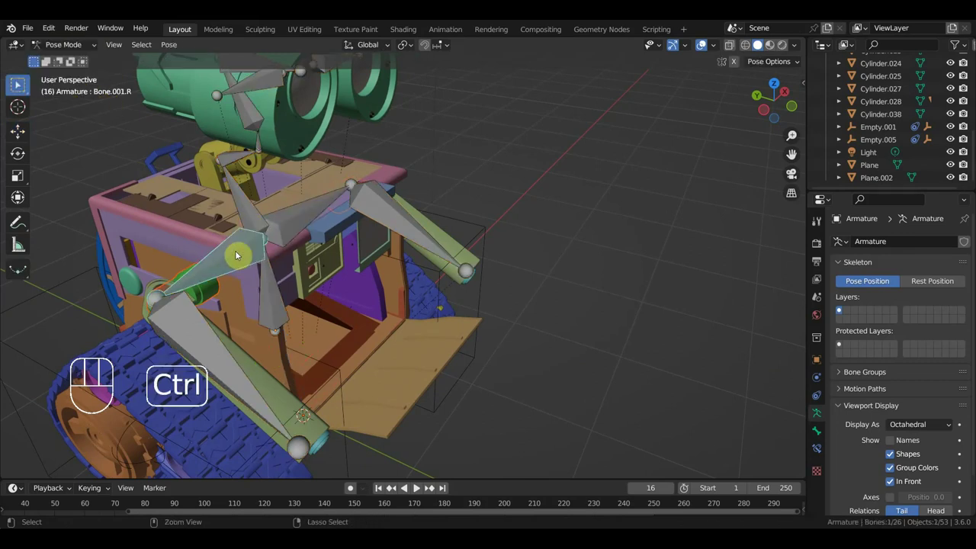
key(ctrl+p)
middle_click(18, 83)
drag(460, 300, 18, 83)
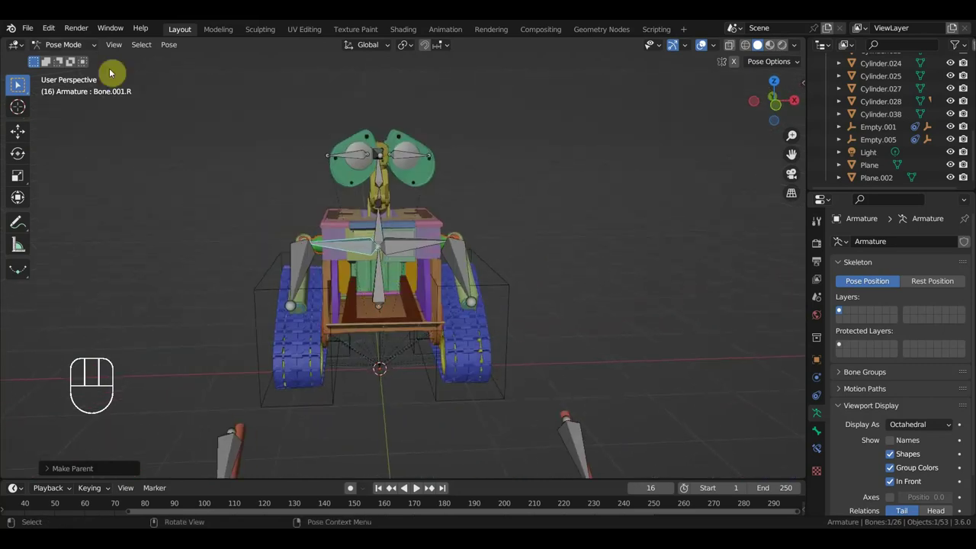
Parent body piece Cube.020 to the armature's main root bone
drag(80, 49, 311, 211)
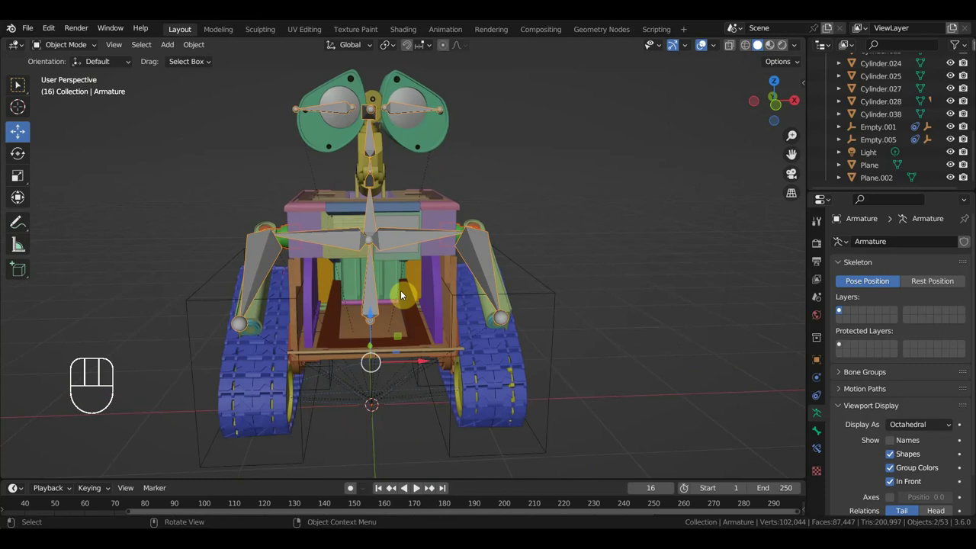
click(430, 282)
click(366, 290)
key(ctrl+p)
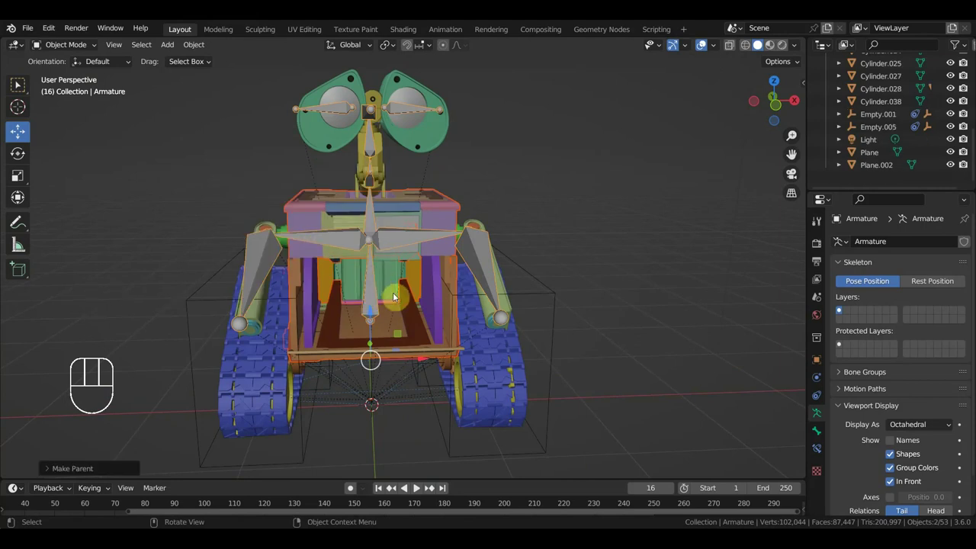
key(ctrl+z)
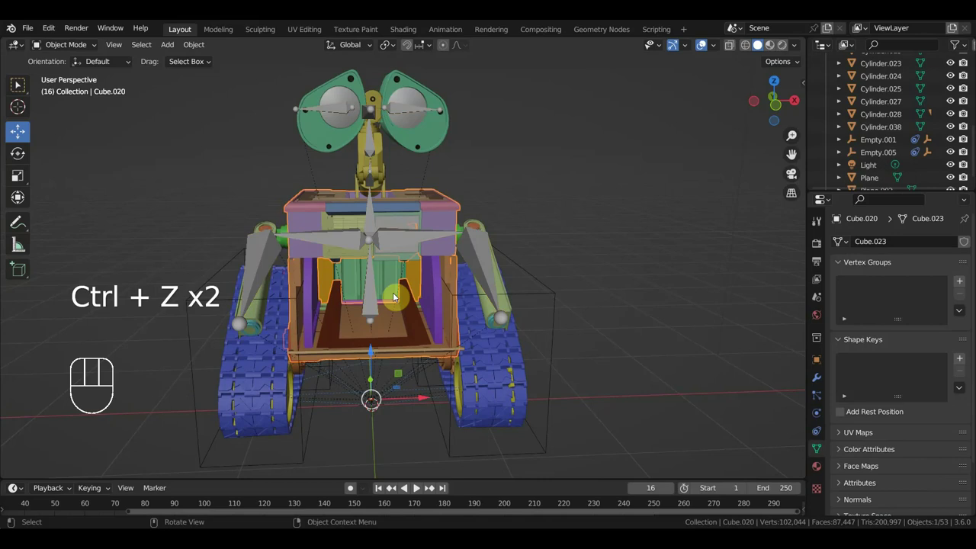
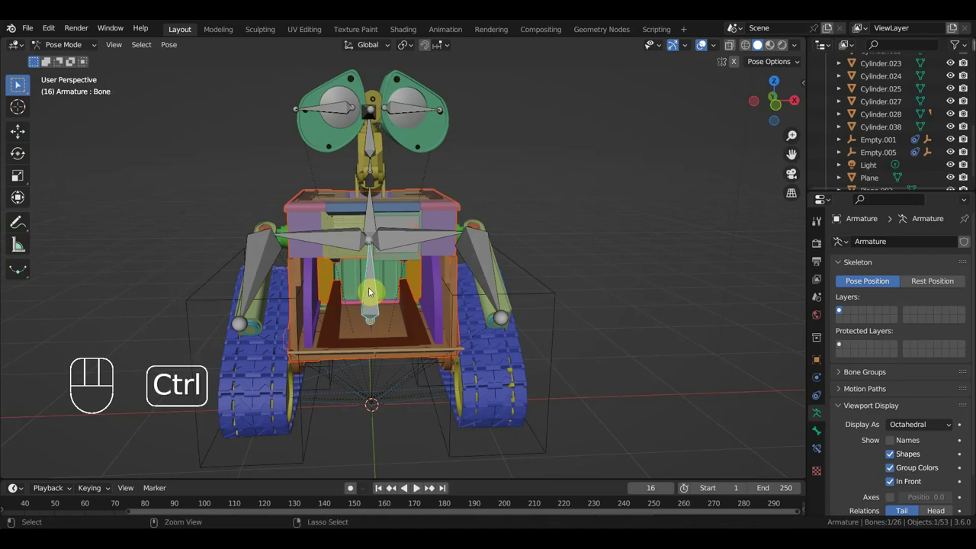
key(ctrl+p)
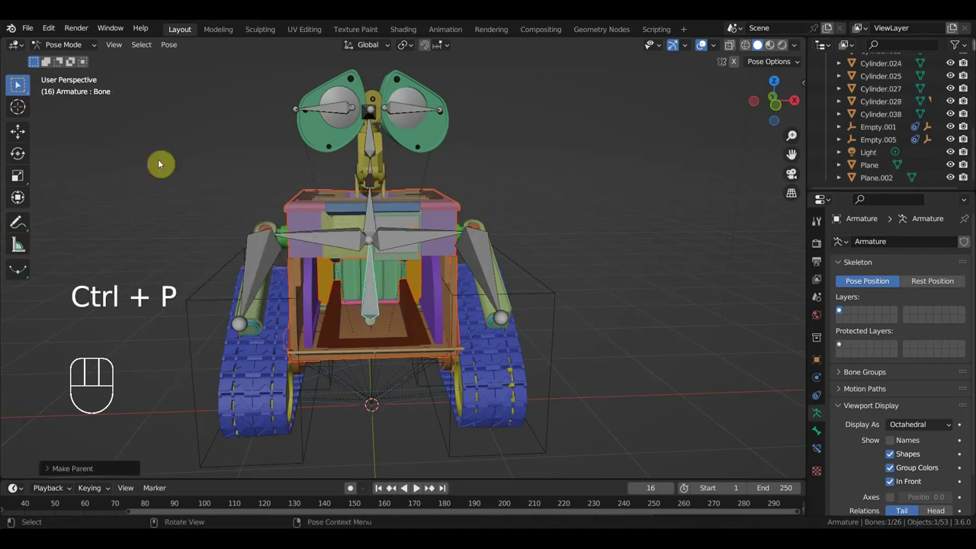
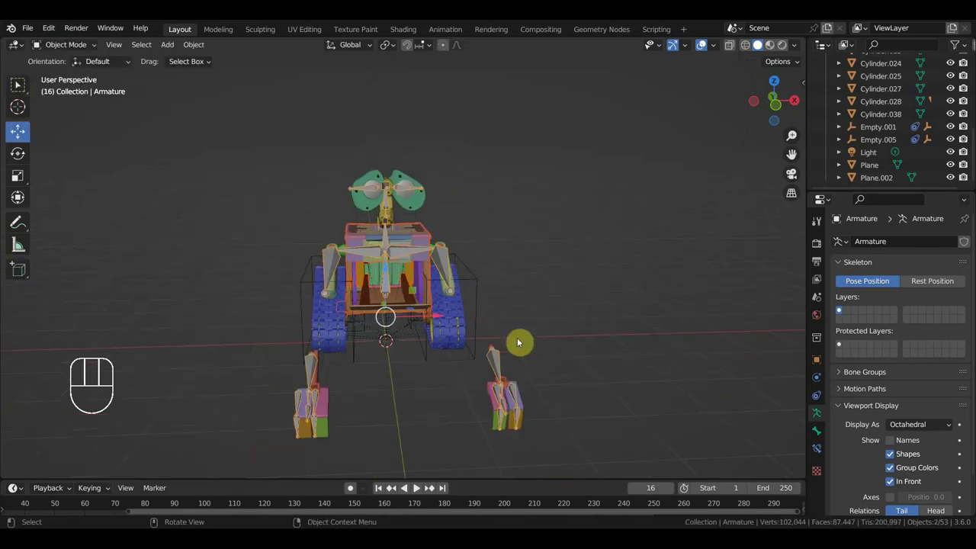
Select the detached track piece and the armature while orbiting around the robot
middle_click(500, 293)
middle_click(446, 284)
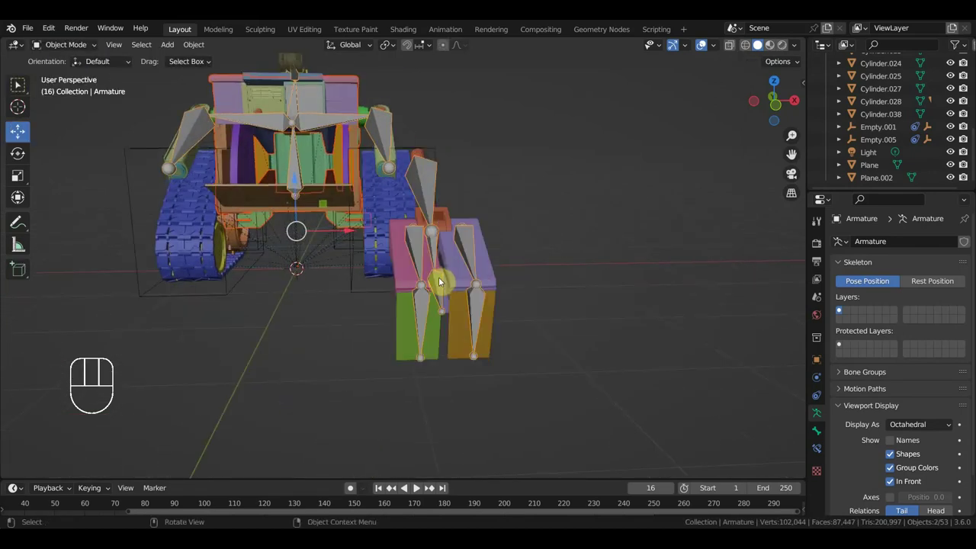
middle_click(440, 302)
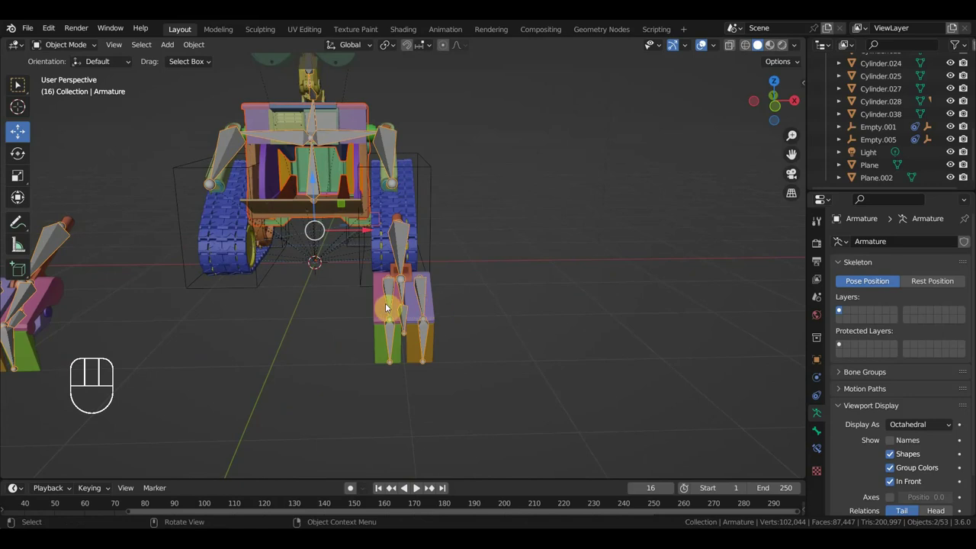
click(381, 307)
drag(403, 286, 475, 269)
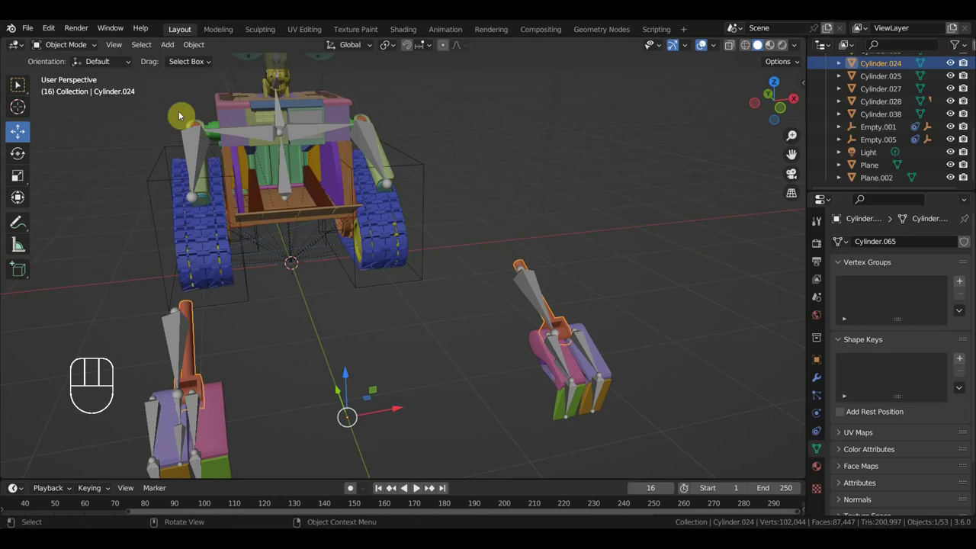
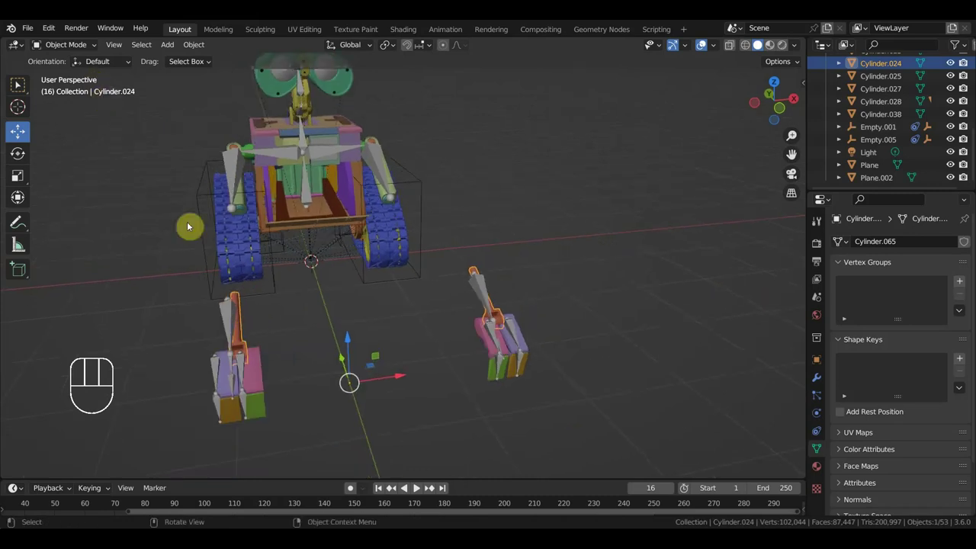
middle_click(242, 326)
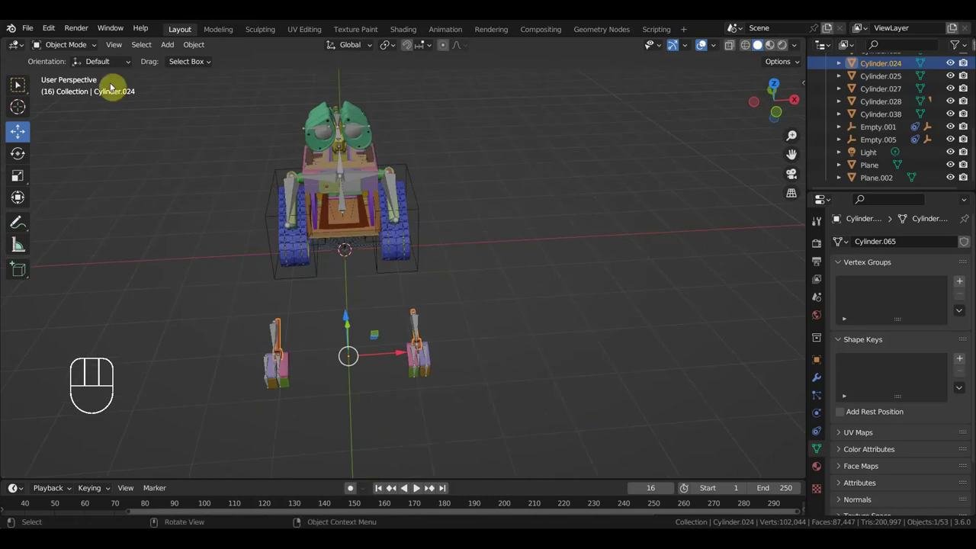
click(292, 378)
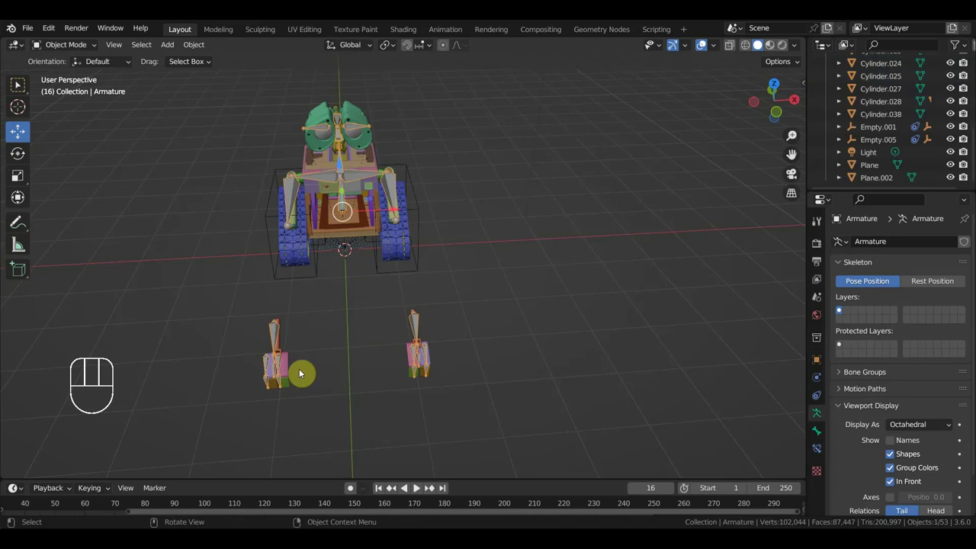
drag(302, 372, 208, 346)
drag(320, 309, 423, 318)
drag(398, 320, 342, 311)
drag(356, 306, 426, 340)
drag(435, 339, 400, 312)
drag(403, 311, 467, 350)
Add the other leftover duplicate track pieces near the origin to the selection and delete them
click(438, 315)
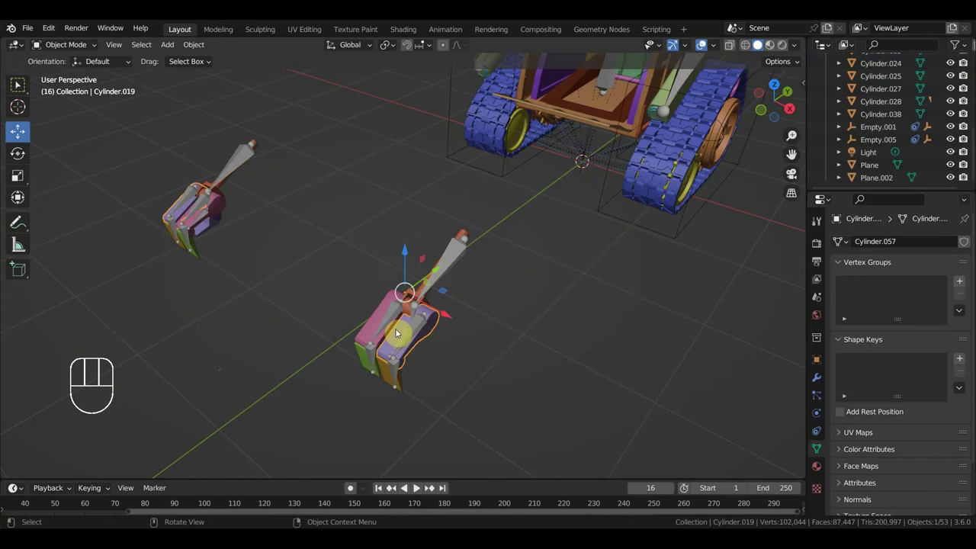
drag(362, 351, 371, 357)
drag(385, 375, 436, 295)
click(465, 232)
drag(269, 221, 239, 208)
drag(228, 185, 181, 173)
drag(183, 181, 192, 194)
click(172, 195)
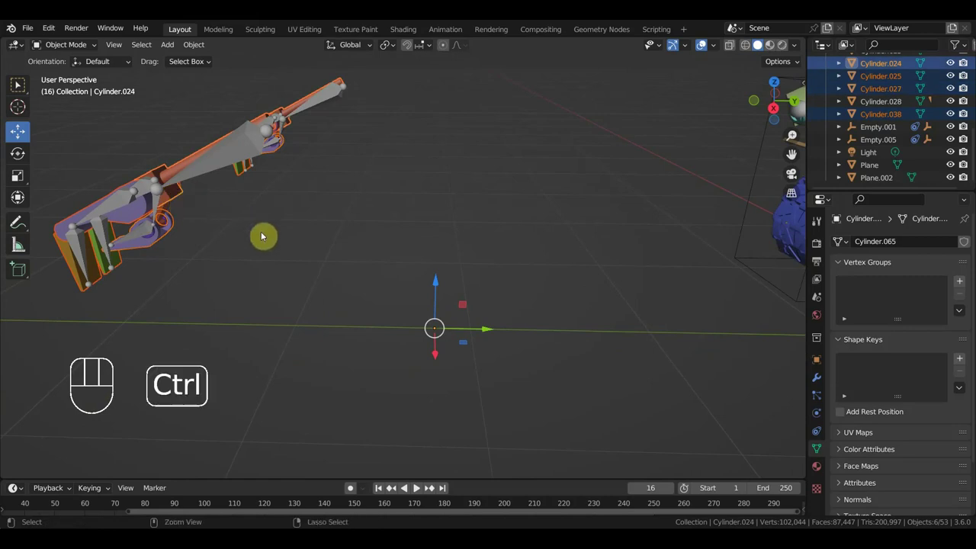
key(ctrl+j)
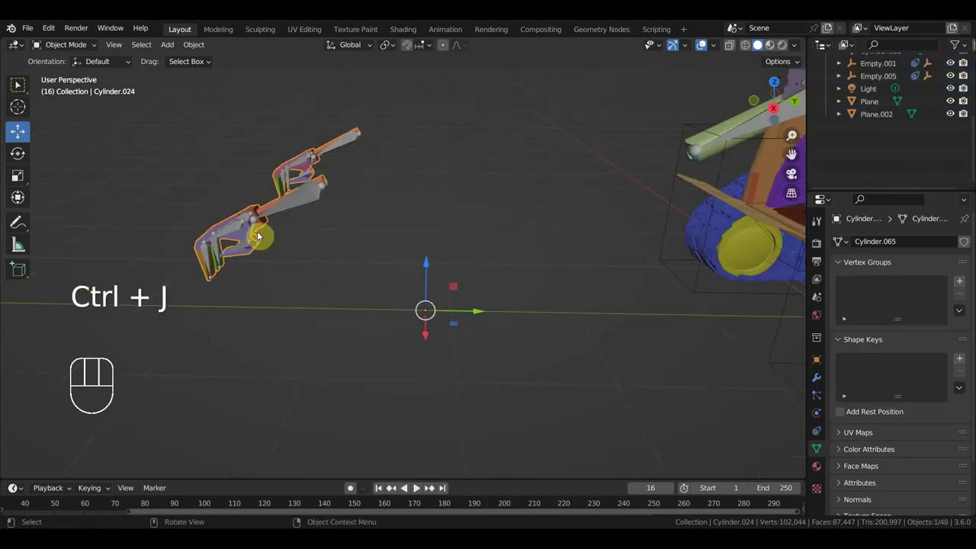
Select the remaining stray Cylinder.028 piece and delete it too
middle_click(282, 230)
click(353, 175)
drag(476, 308, 418, 321)
key(ctrl+z)
drag(275, 254, 243, 253)
click(148, 196)
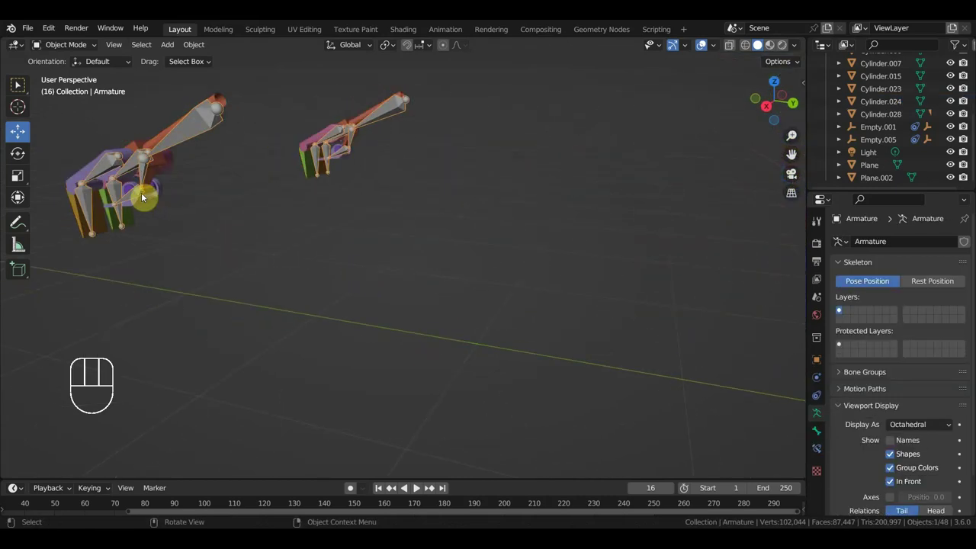
click(154, 191)
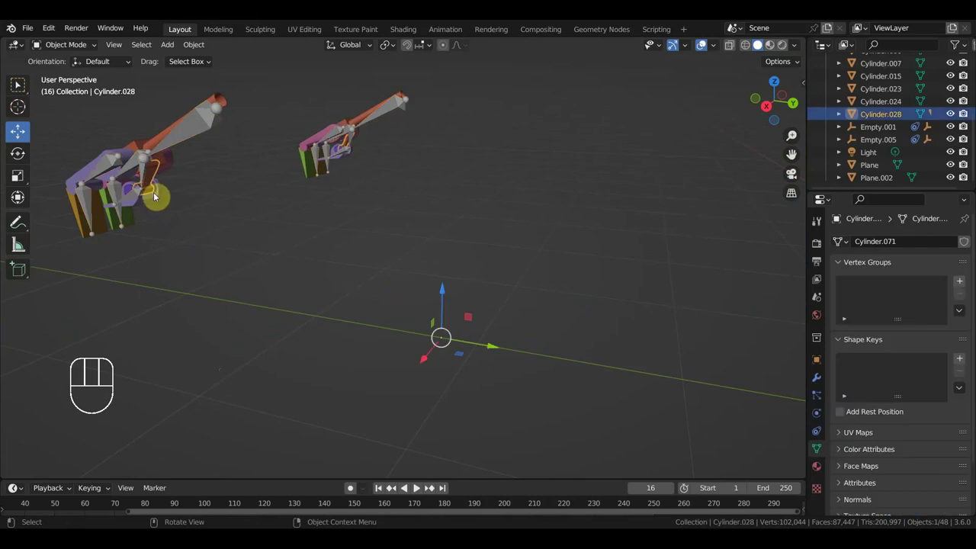
click(161, 200)
key(ctrl+j)
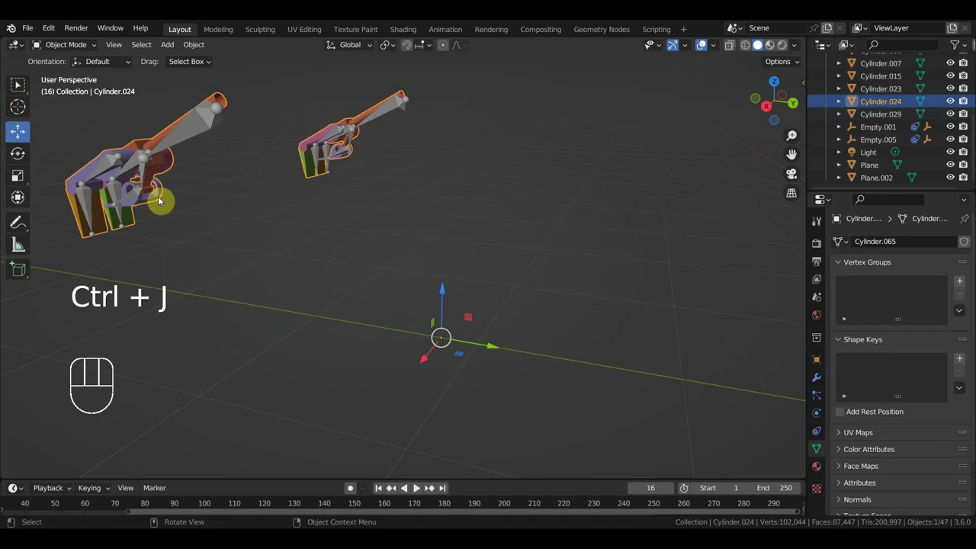
From Right Ortho view, parent track piece Cylinder.024 to the Armature with Ctrl+P > Object
key(KP_1)
key(KP_3)
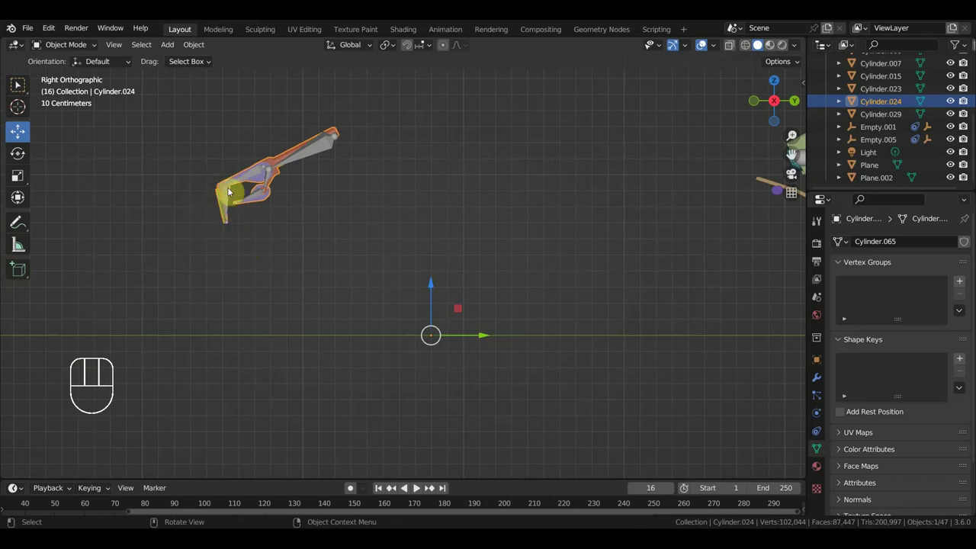
drag(245, 209, 296, 230)
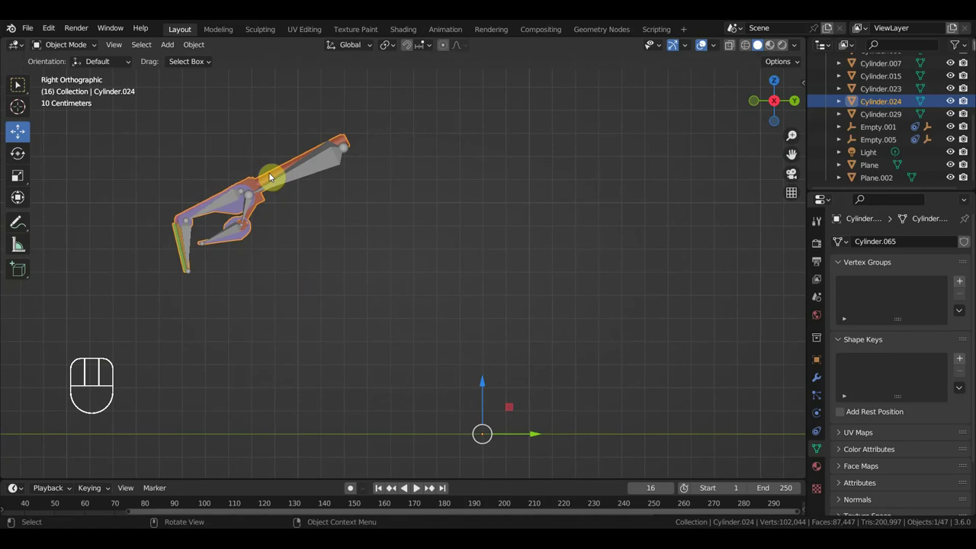
click(313, 171)
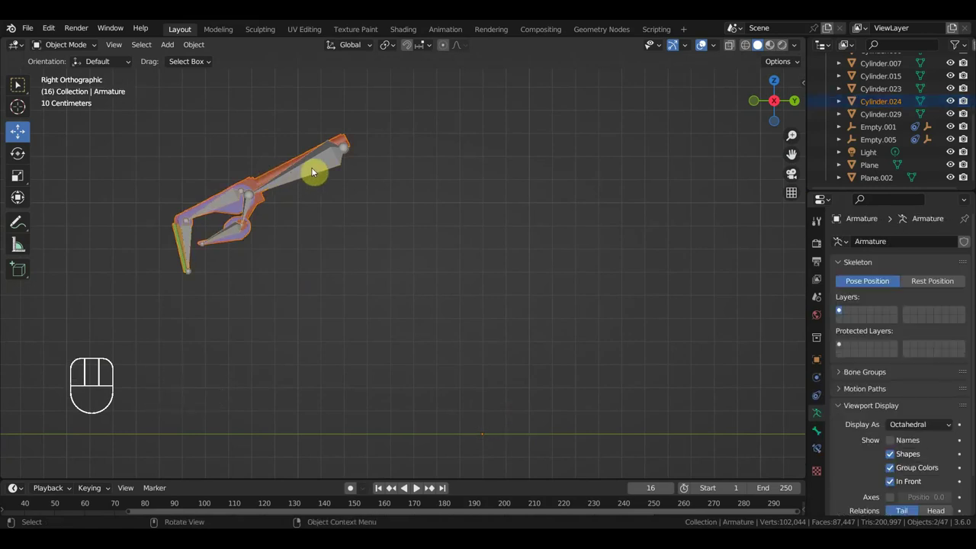
key(ctrl+p)
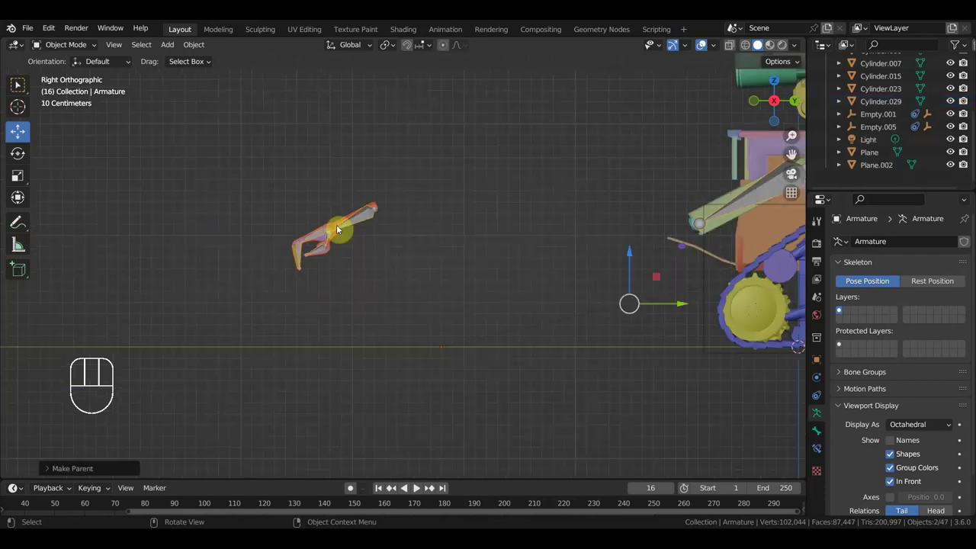
Parent track control empties Empty.001 and Empty.005 to the armature's track bone via Ctrl+P > Bone
drag(428, 250, 181, 266)
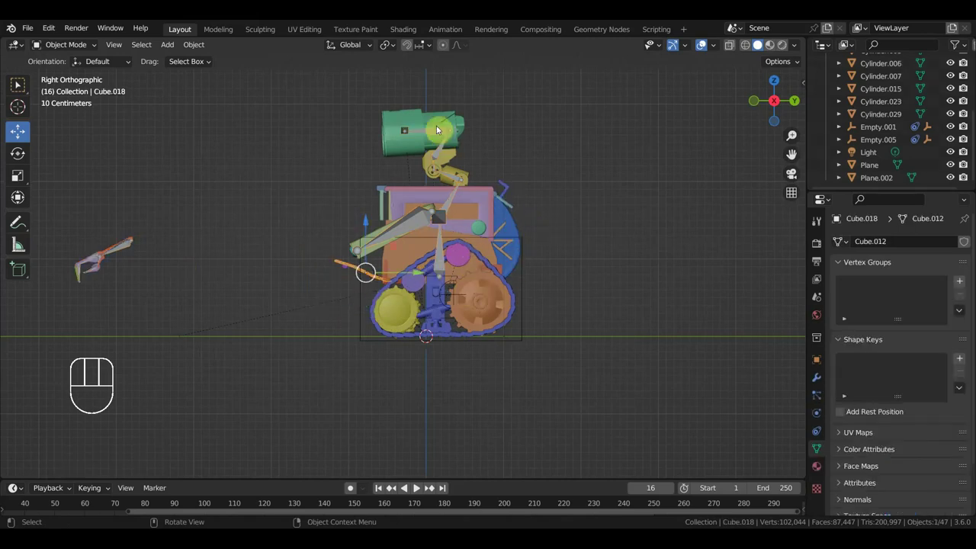
click(445, 135)
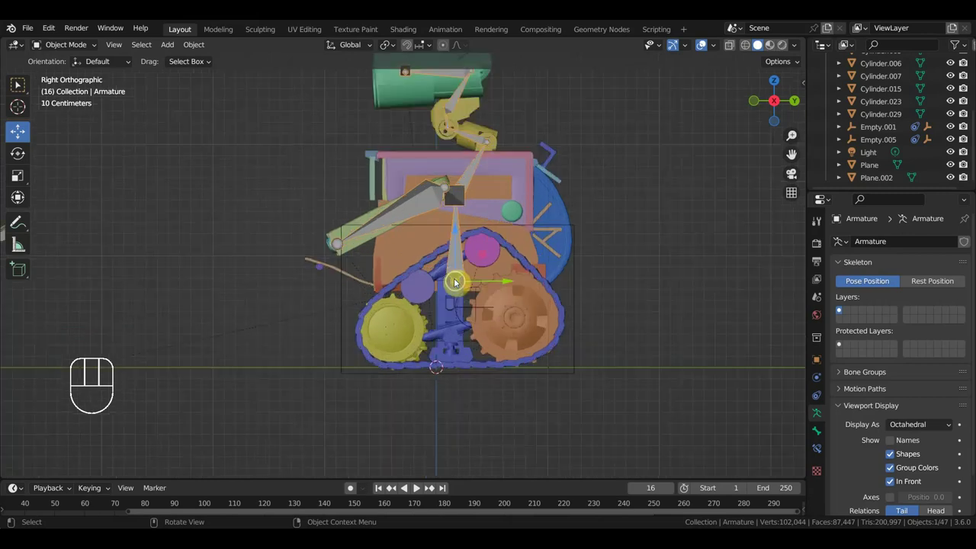
drag(488, 286, 597, 286)
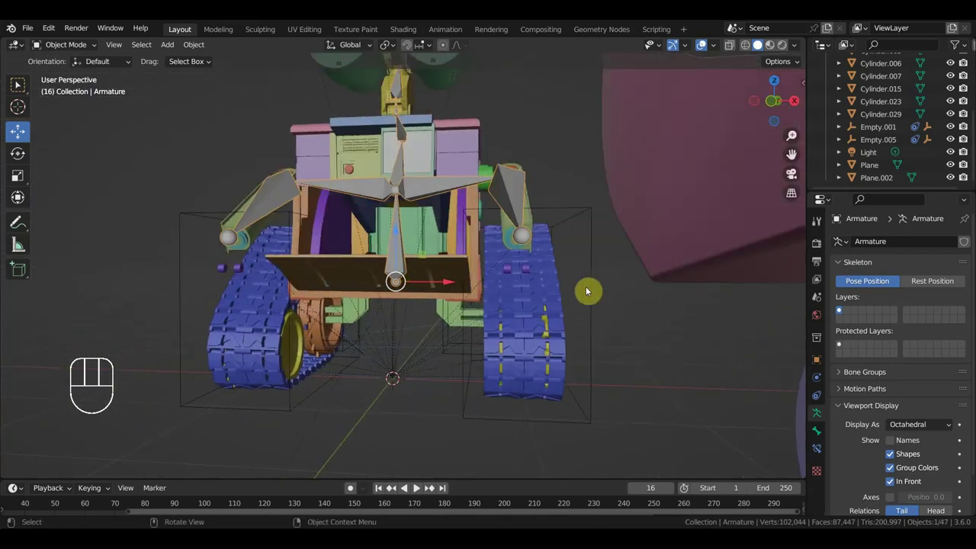
click(443, 336)
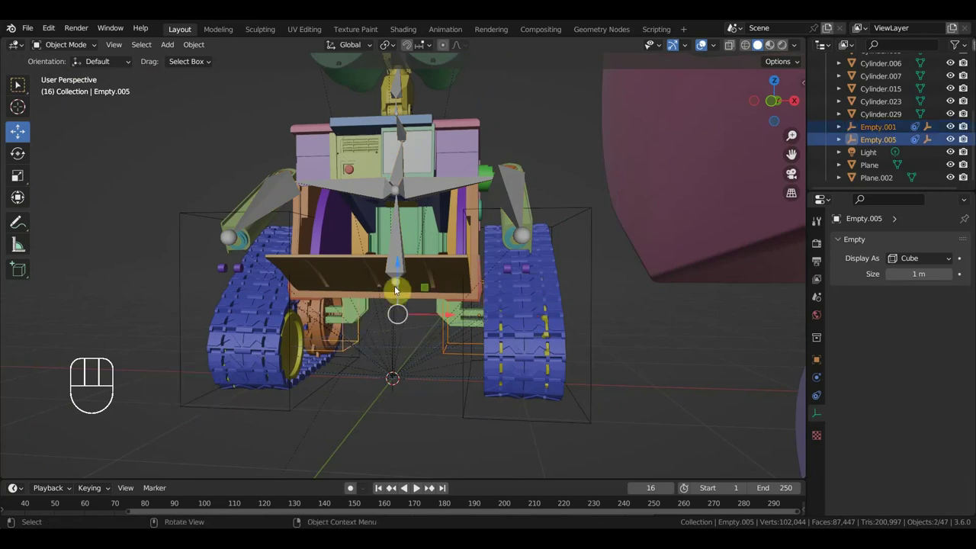
click(400, 243)
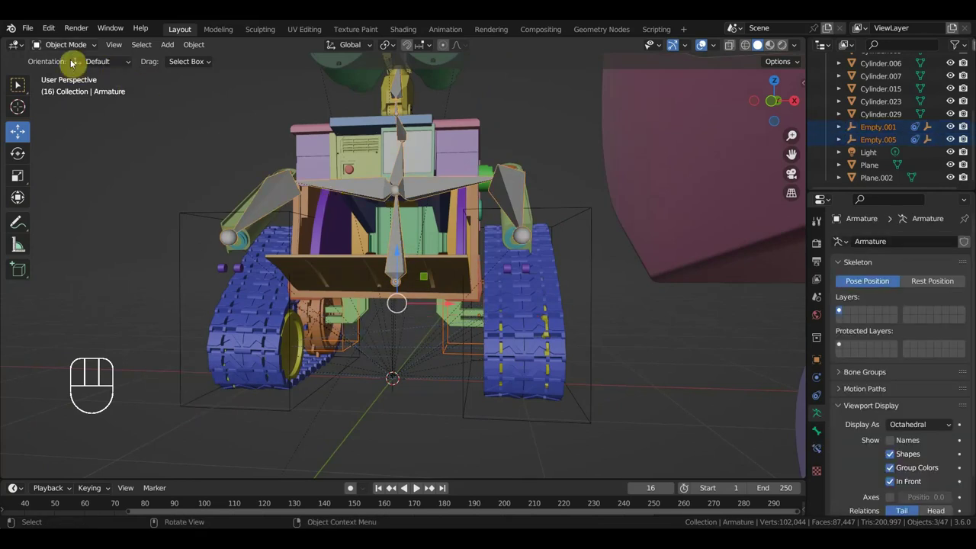
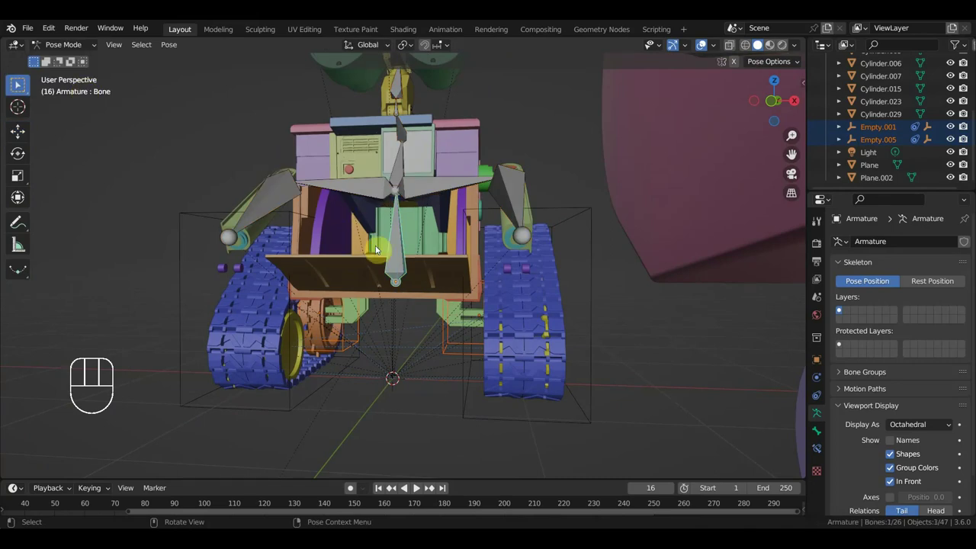
click(398, 253)
key(ctrl+p)
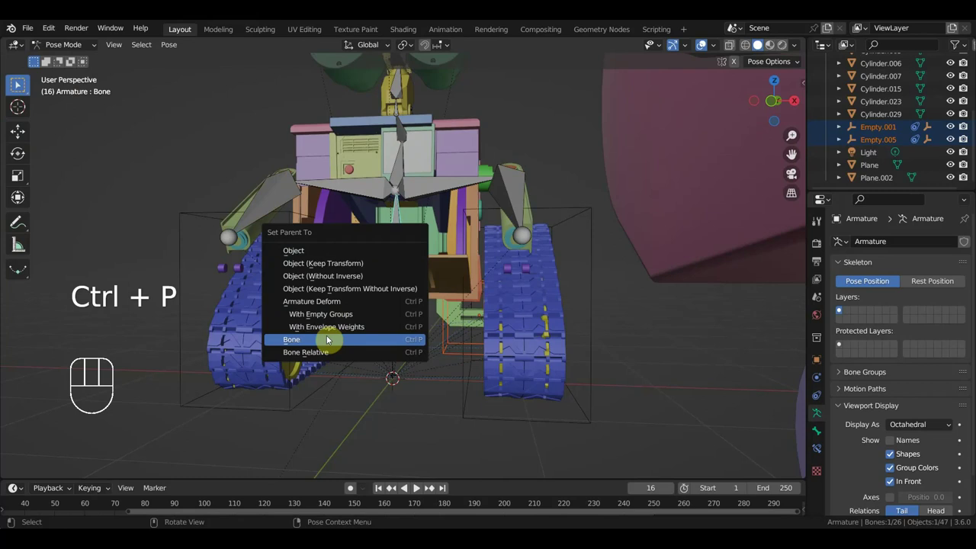
drag(61, 45, 72, 65)
click(395, 244)
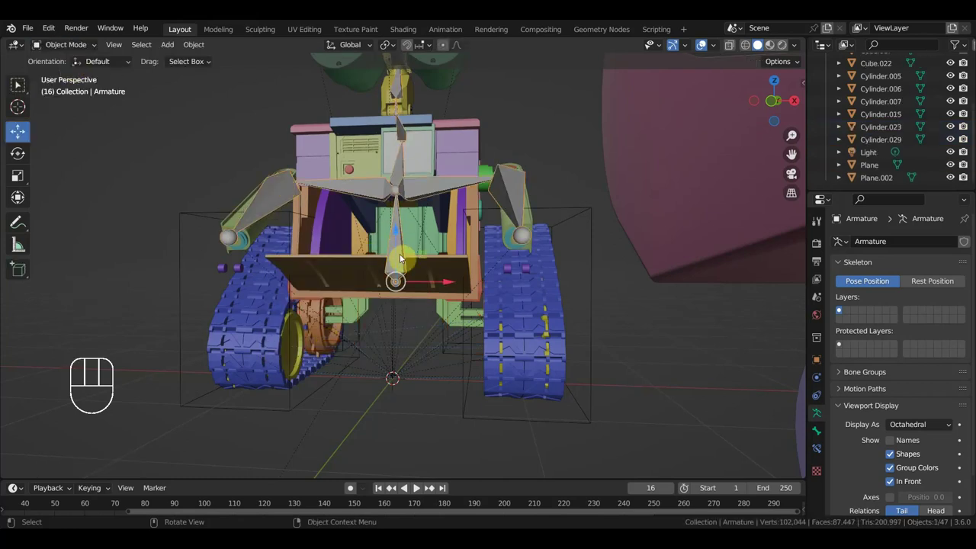
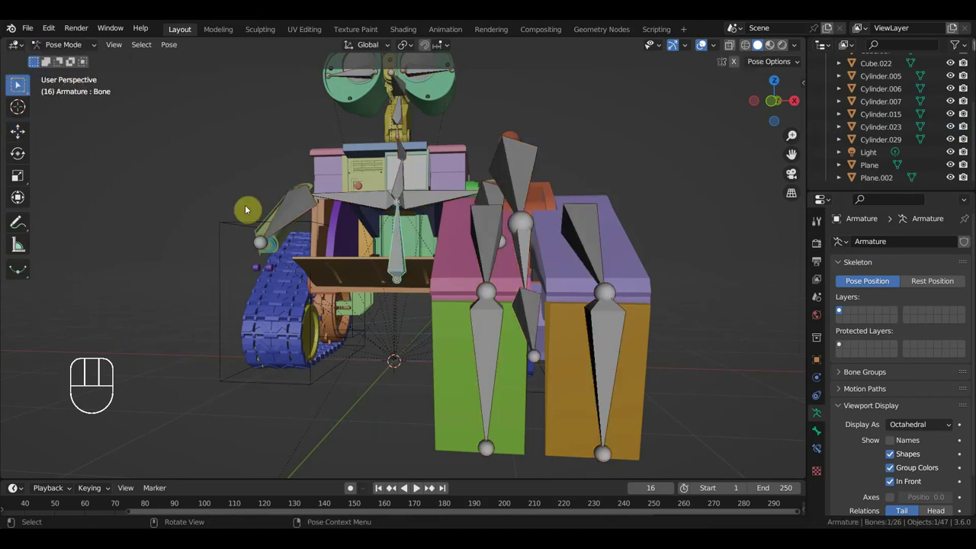
From the side view, redo the bone parenting of the selection onto the track bone
key(KP_3)
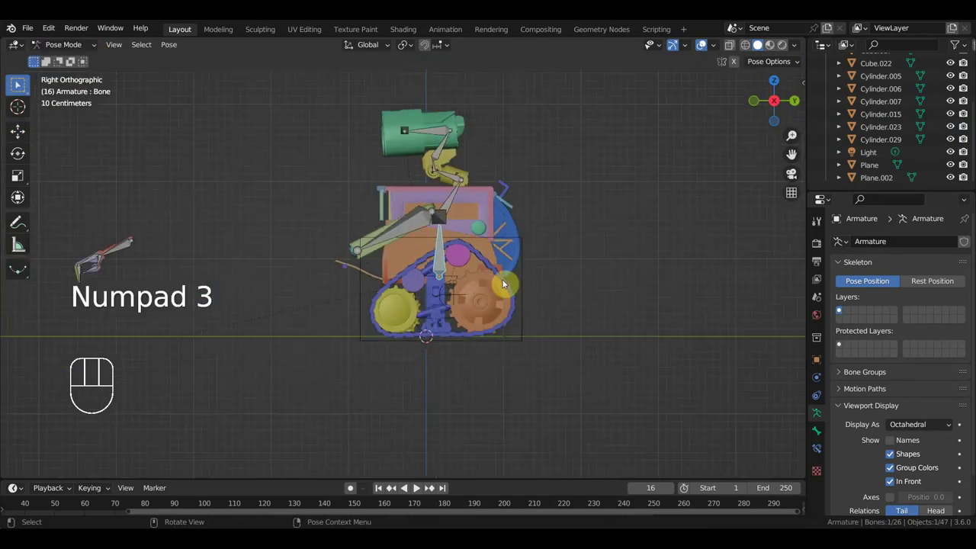
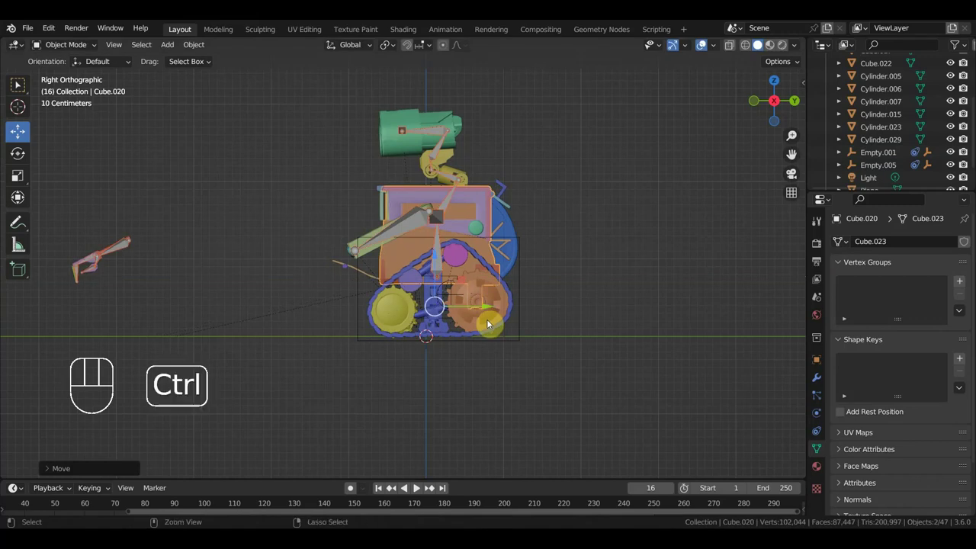
key(ctrl+z)
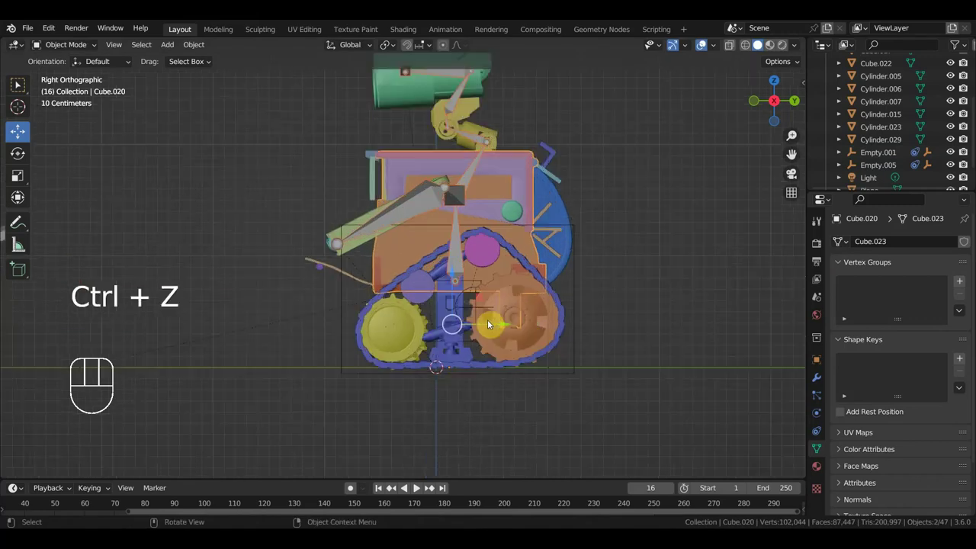
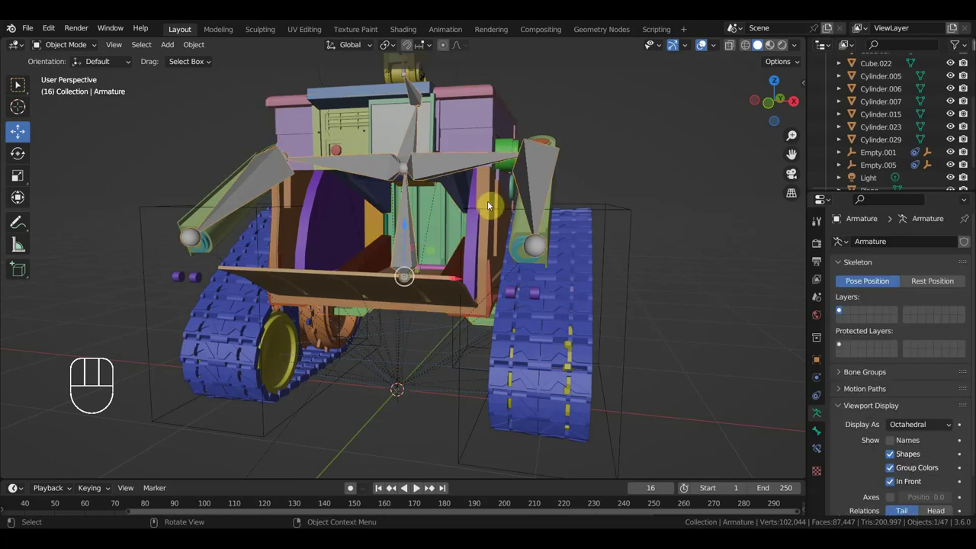
click(404, 231)
drag(65, 48, 210, 123)
click(411, 229)
key(ctrl+p)
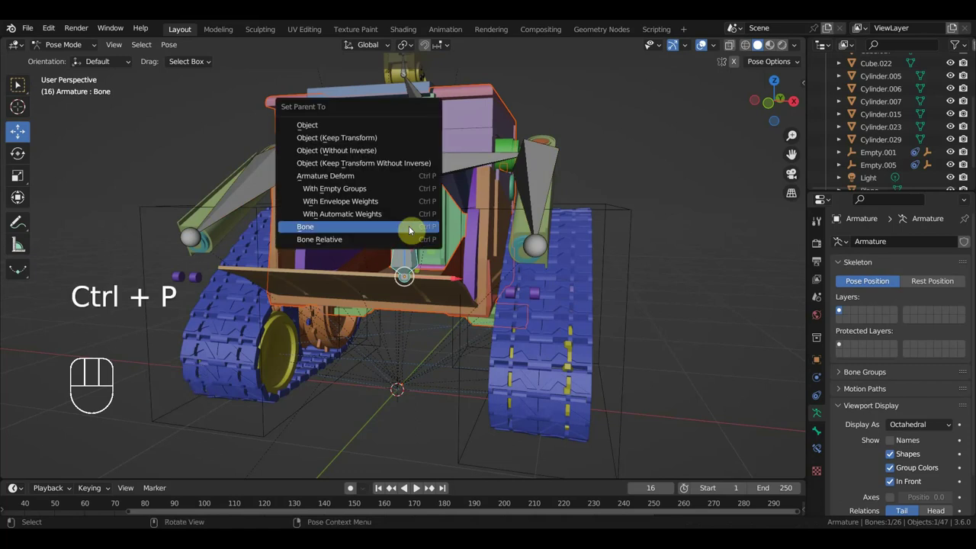
drag(59, 48, 322, 178)
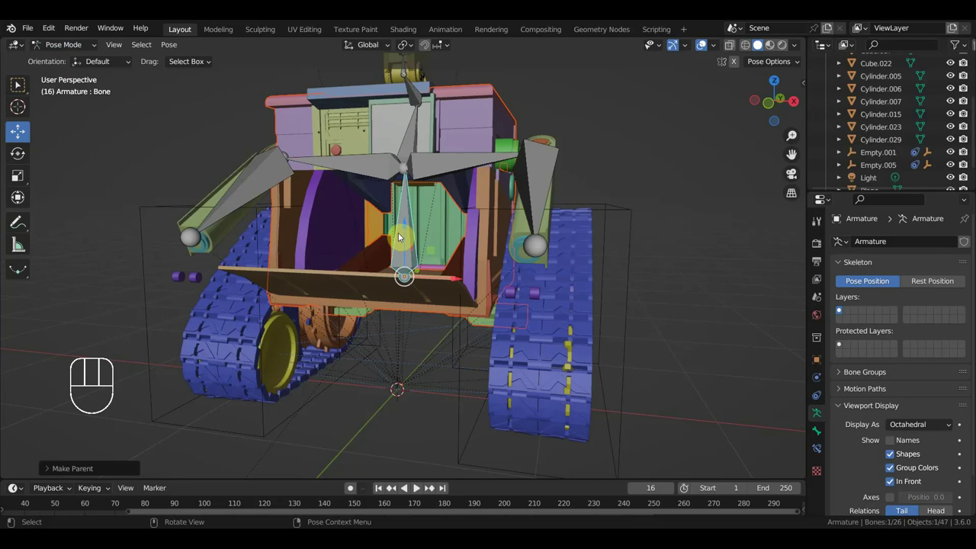
Test-move the root bone about 2 m to check the track follows, then clear the bone selection
drag(489, 287, 374, 283)
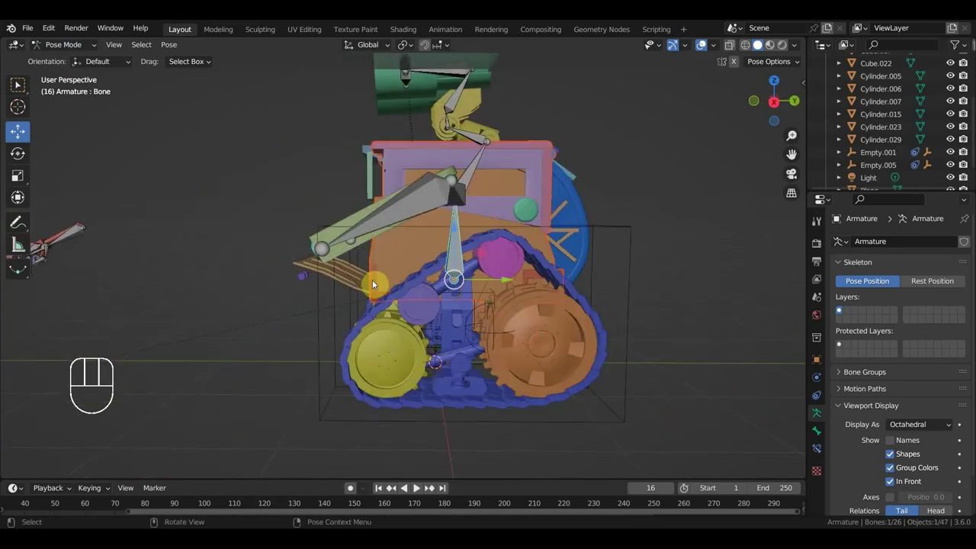
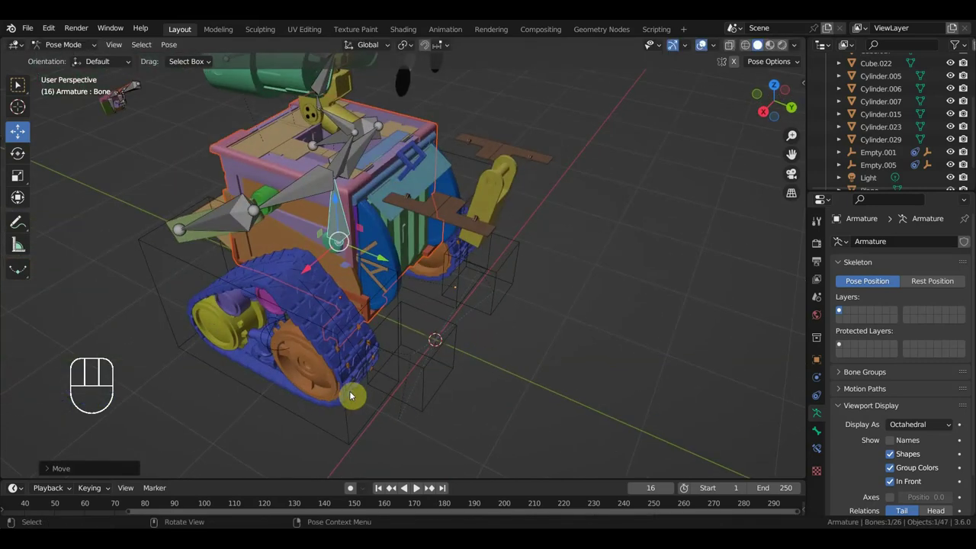
key(ctrl+z)
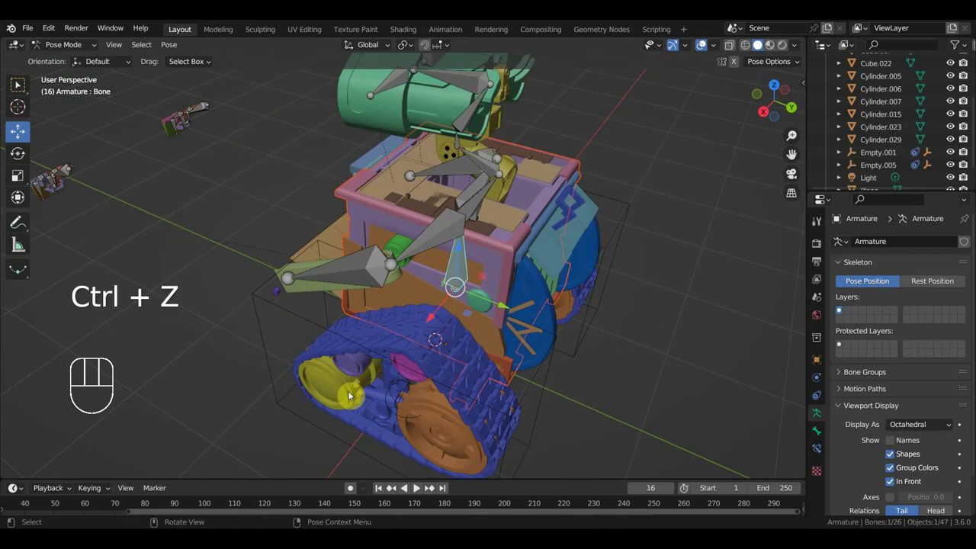
click(424, 210)
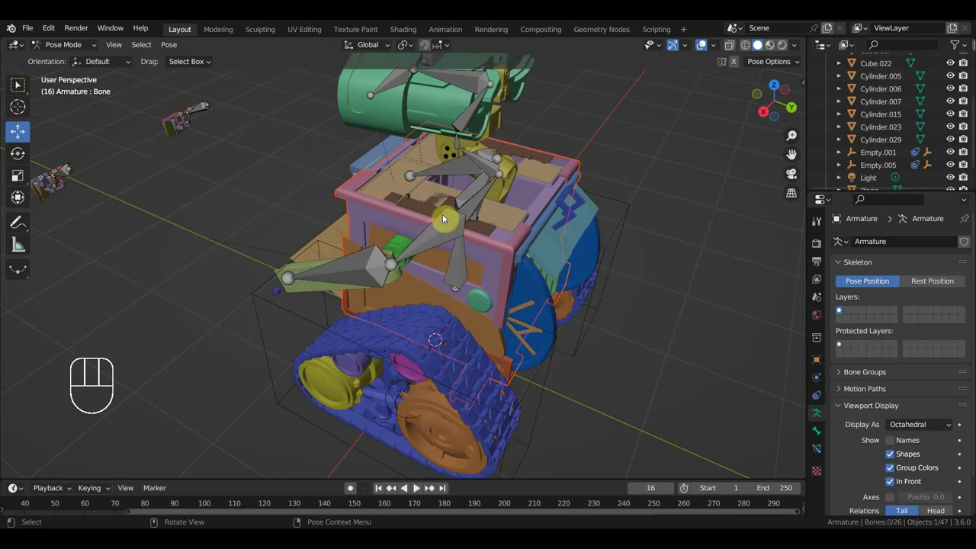
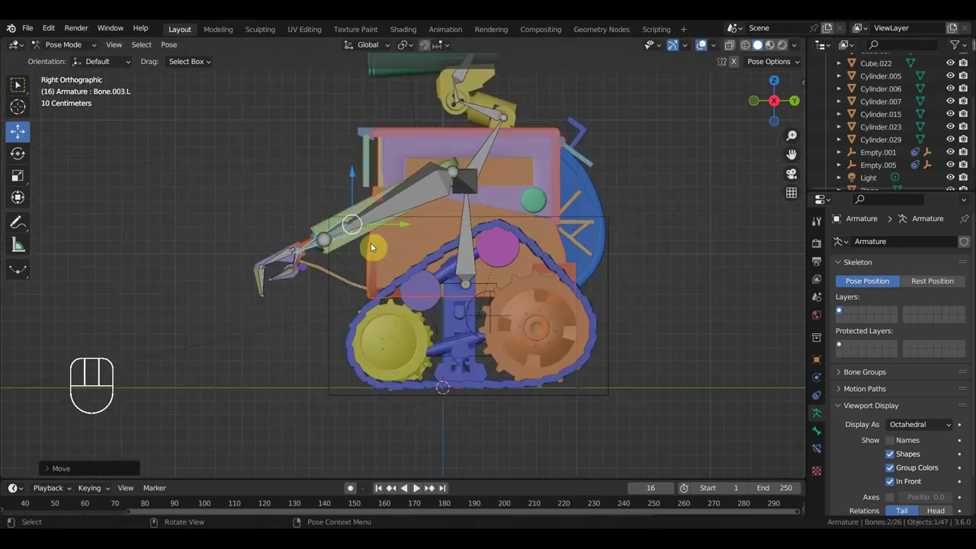
Move and rotate the lower left arm bones in side view, checking the track as they swing
key(g)
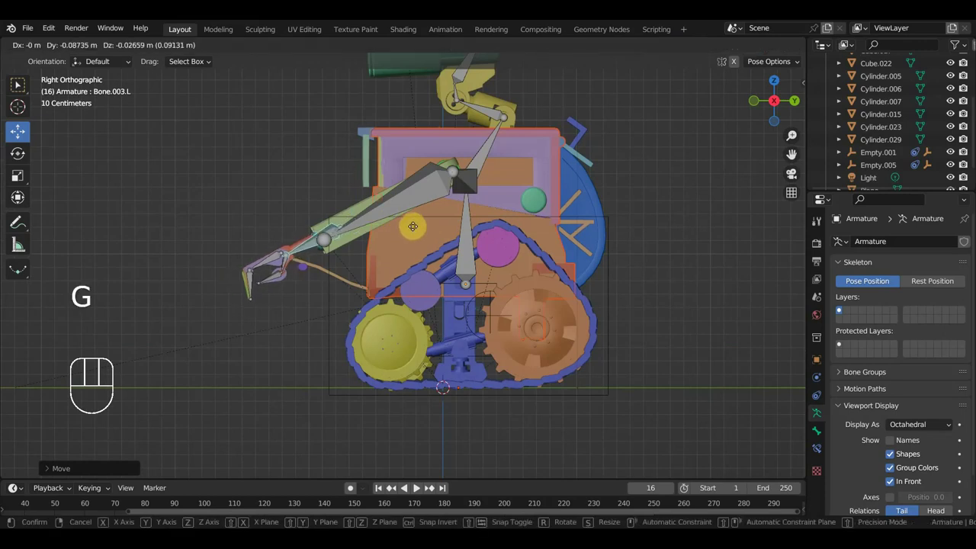
drag(404, 257, 487, 288)
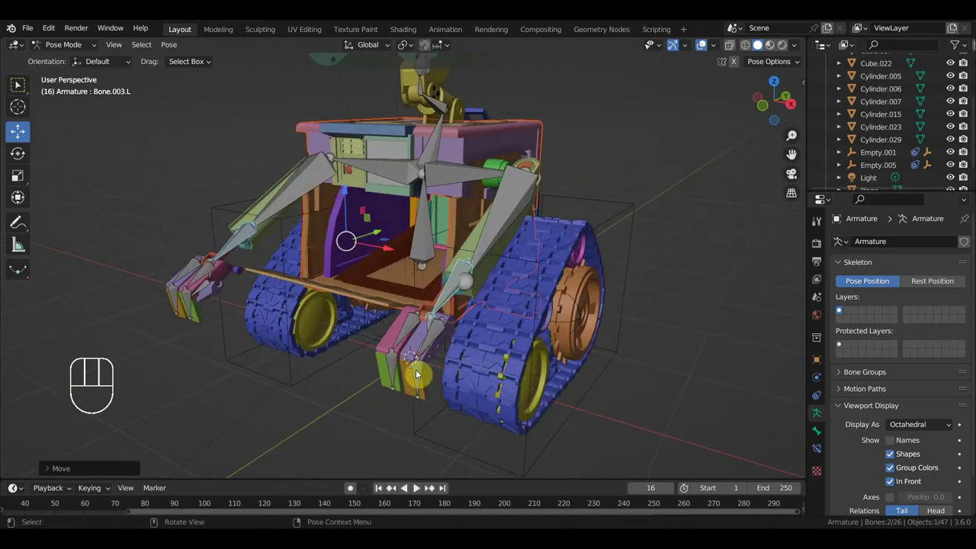
key(KP_3)
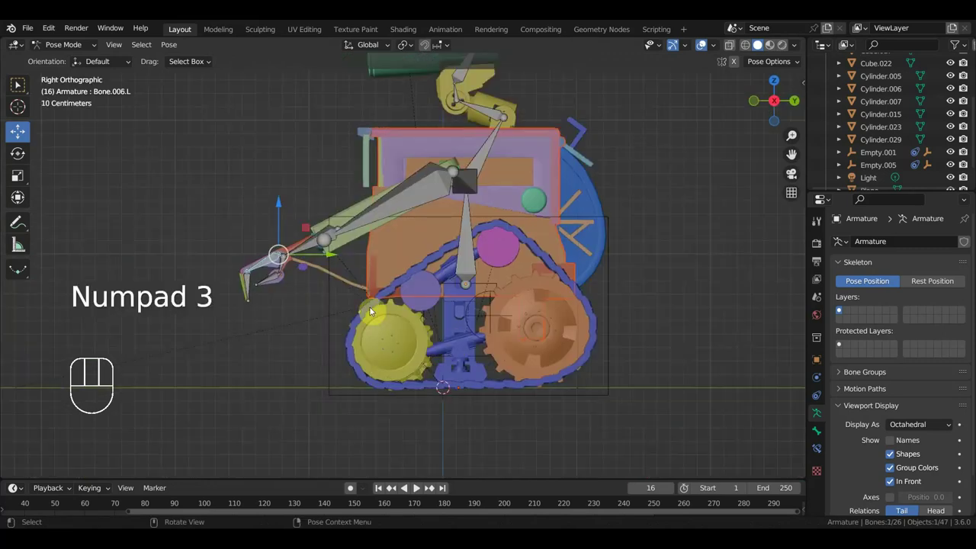
key(r)
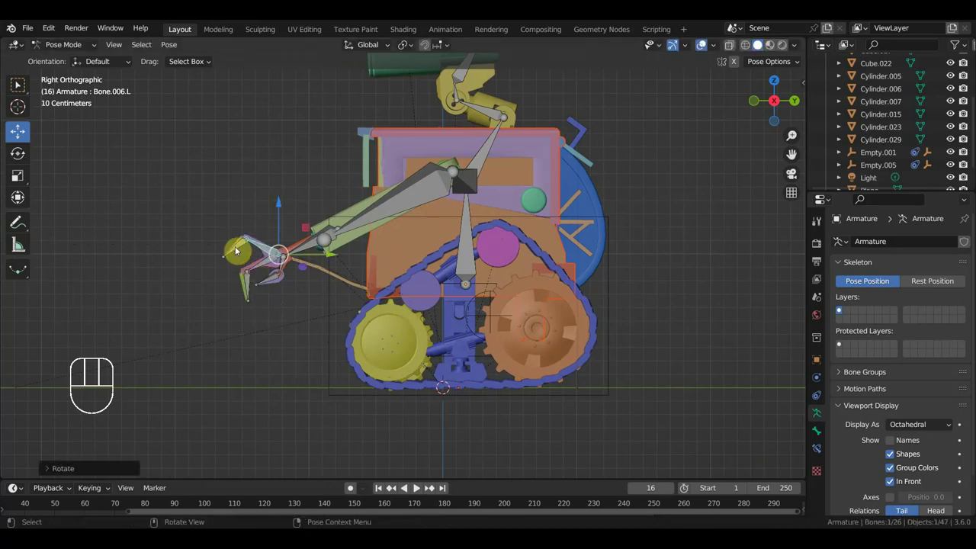
key(r)
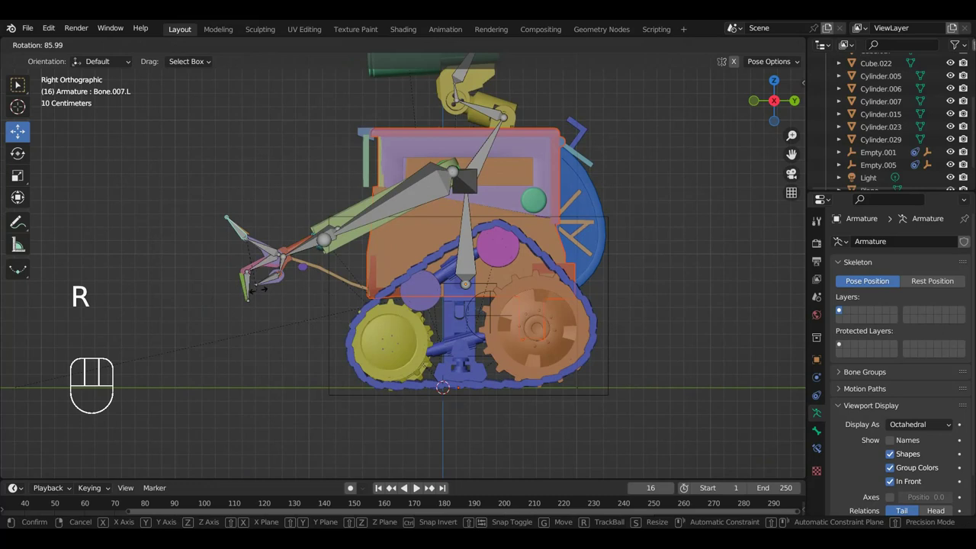
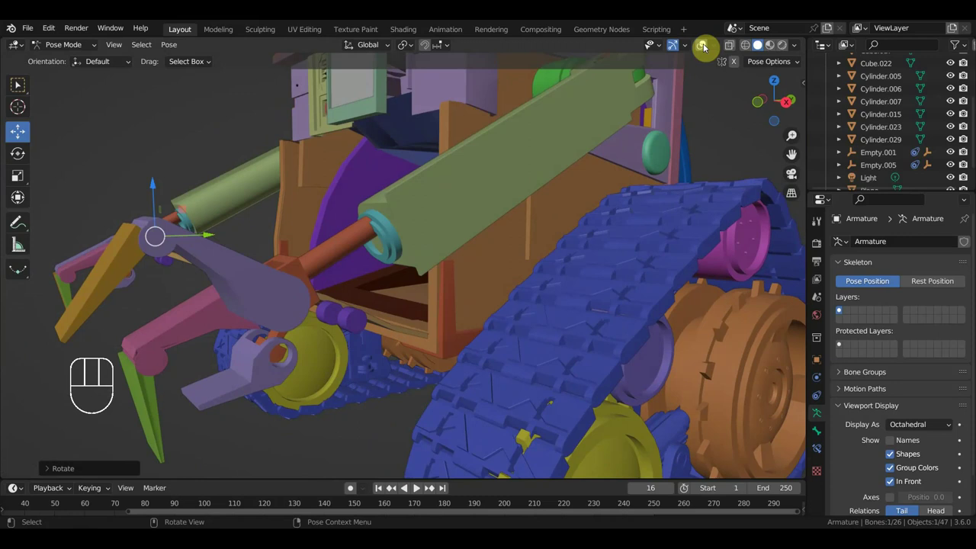
Select upper arm bone Bone.002.L and rotate it about 19° in Right Ortho view
drag(389, 255, 447, 262)
drag(479, 272, 503, 315)
click(621, 238)
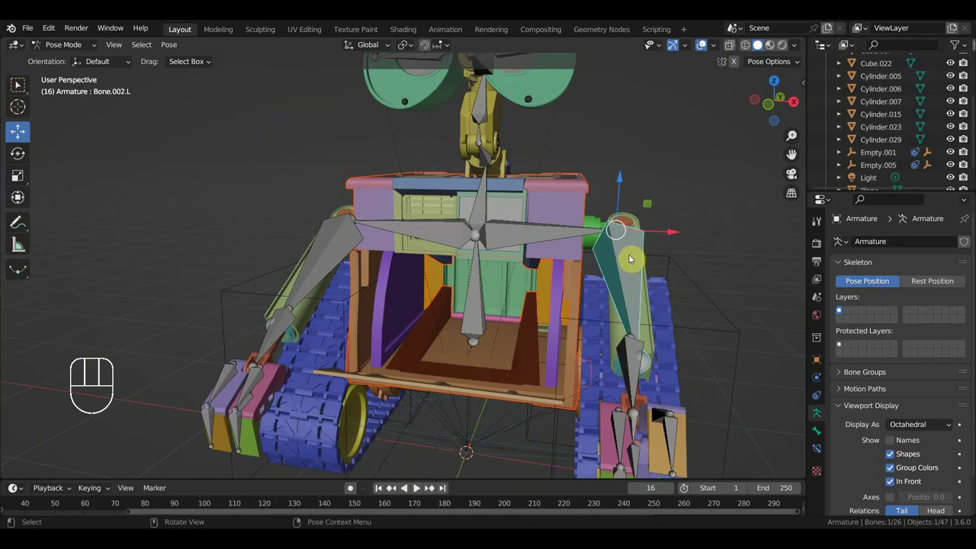
key(KP_3)
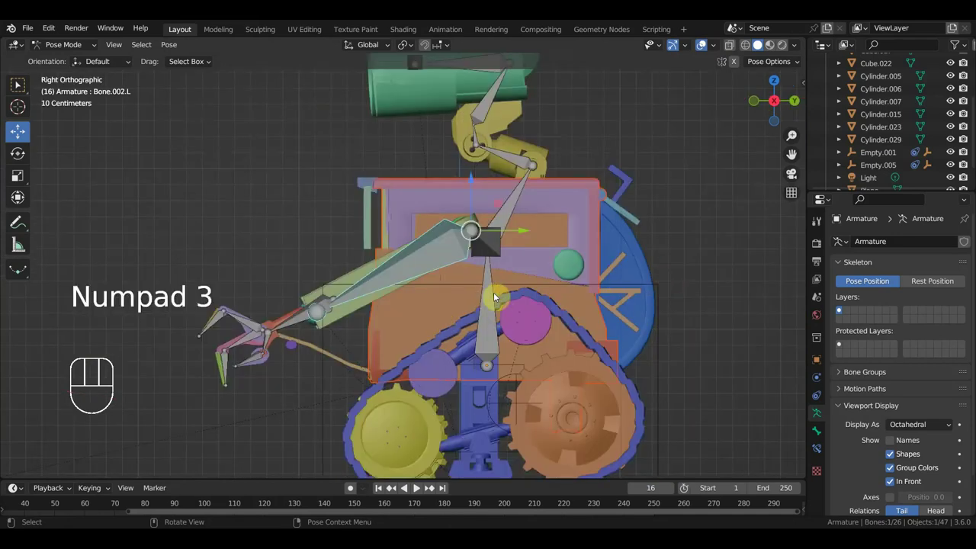
key(r)
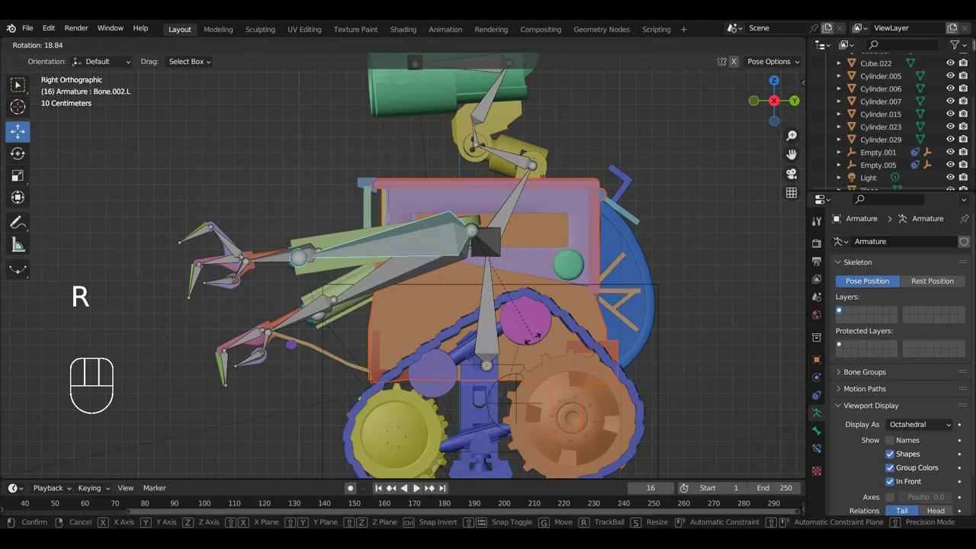
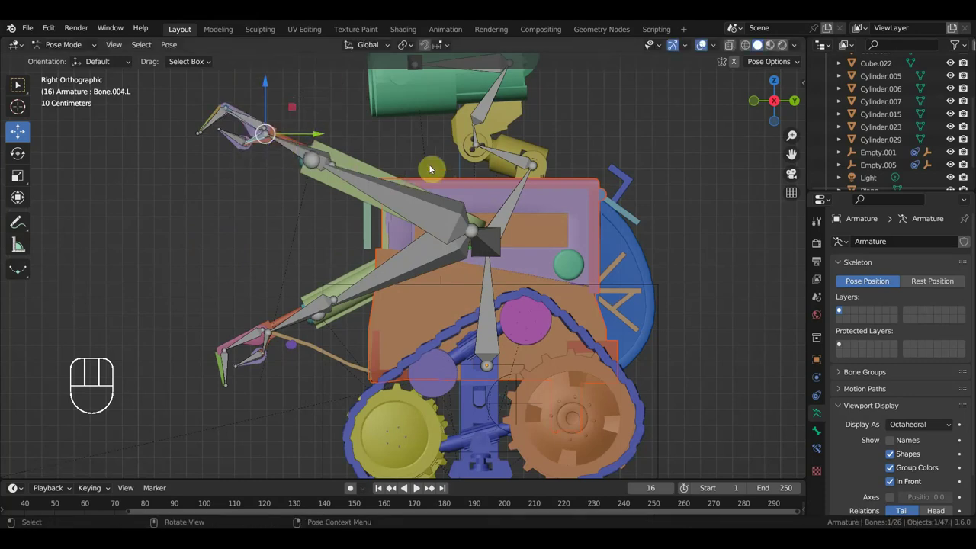
Rotate the hand bone and tilt head/neck bones Bone.014 and Bone.012 (about -47°) forward
key(r)
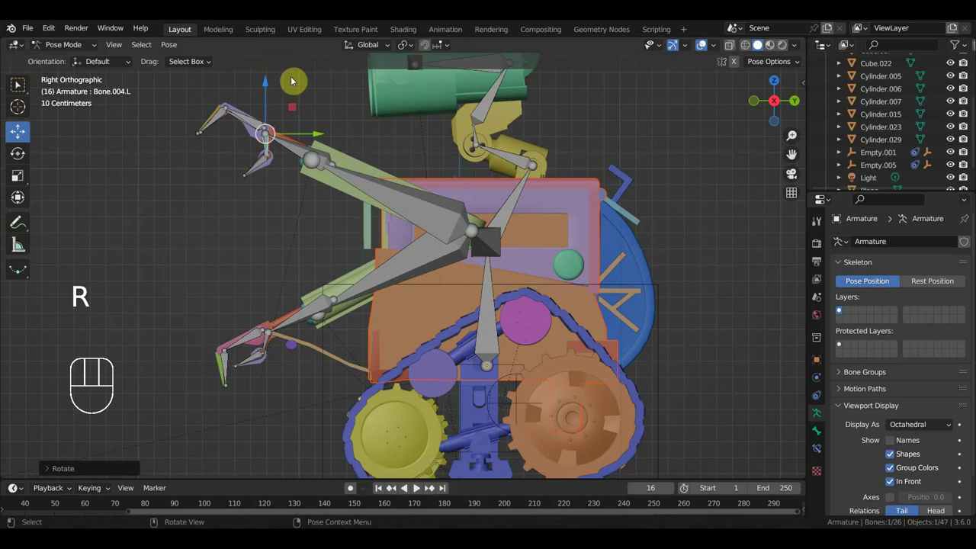
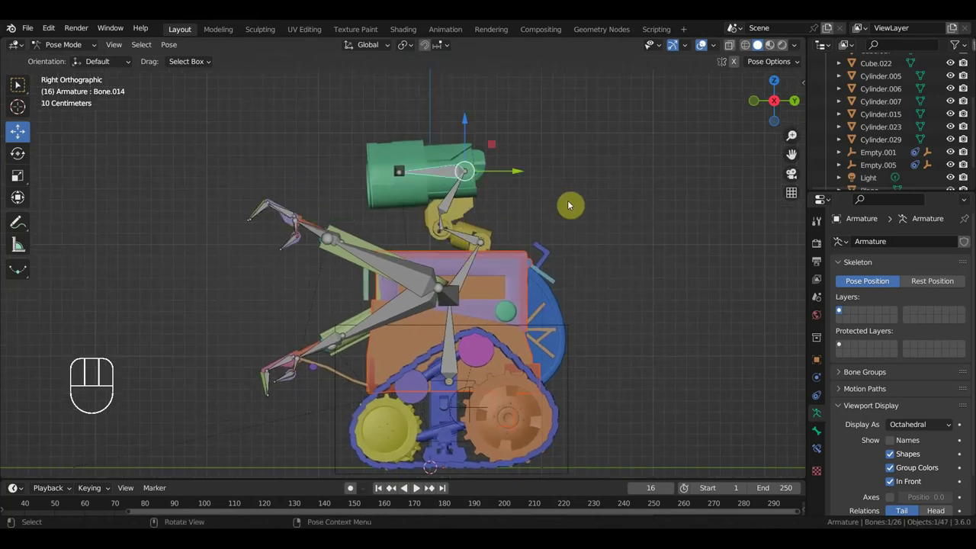
key(r)
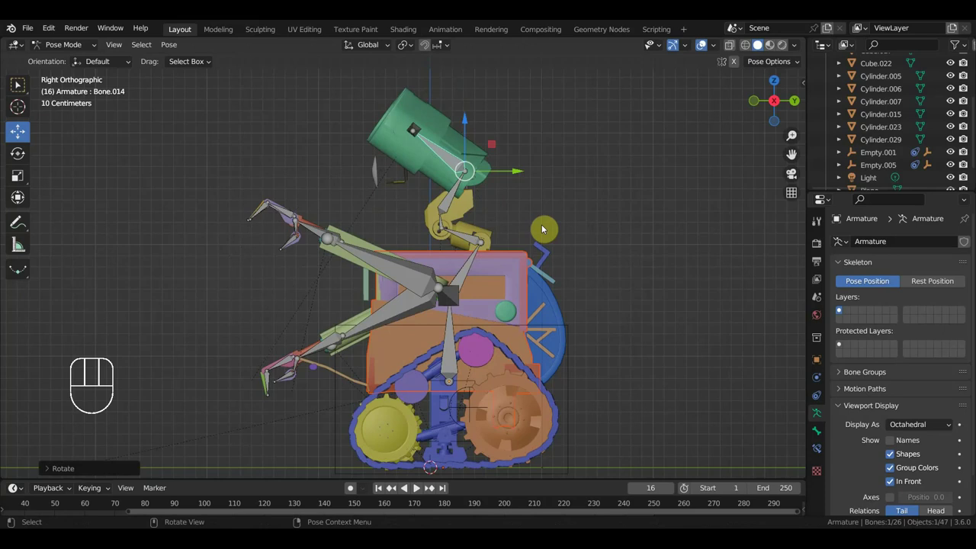
key(g)
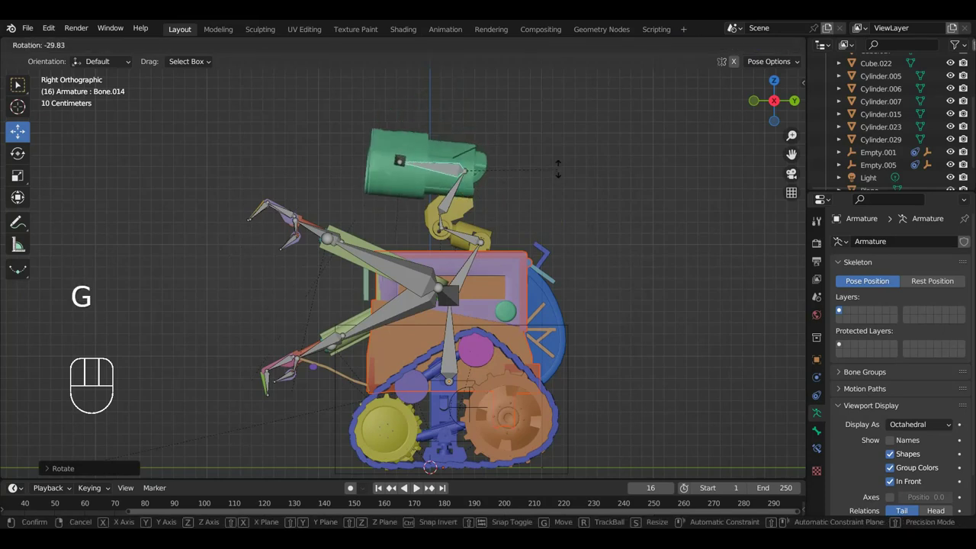
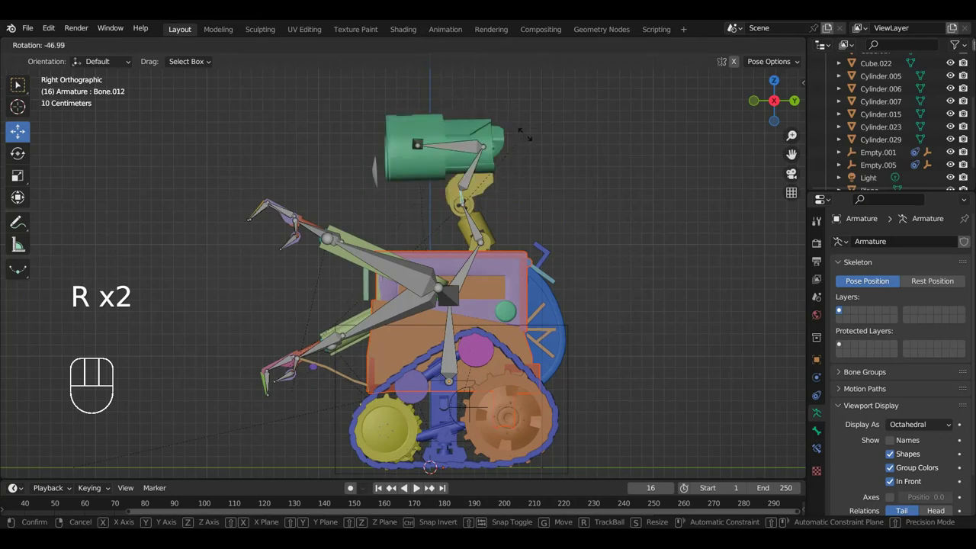
drag(476, 179, 576, 196)
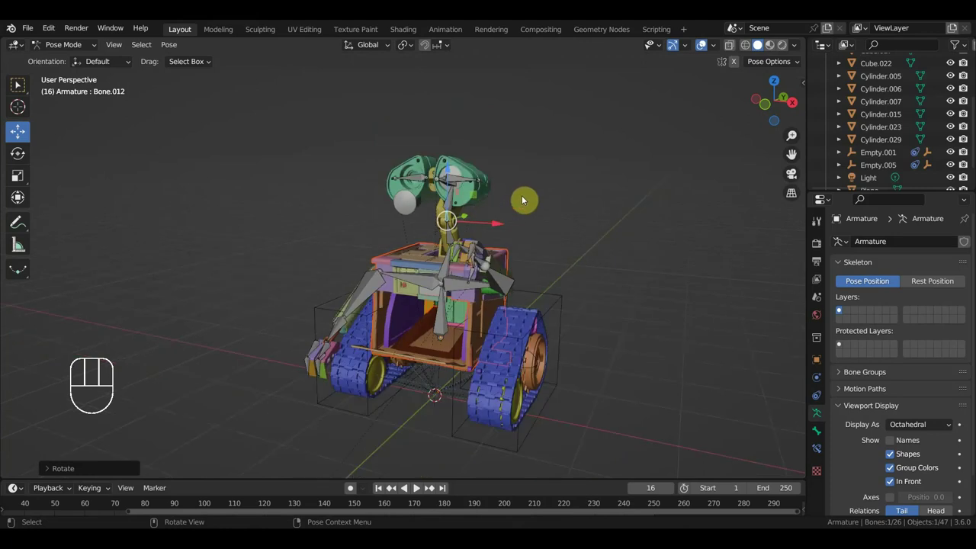
Undo the test poses, return to side view and clear the bone selection
key(ctrl+z)
key(ctrl+z)
key(ctrl+z)
key(KP_3)
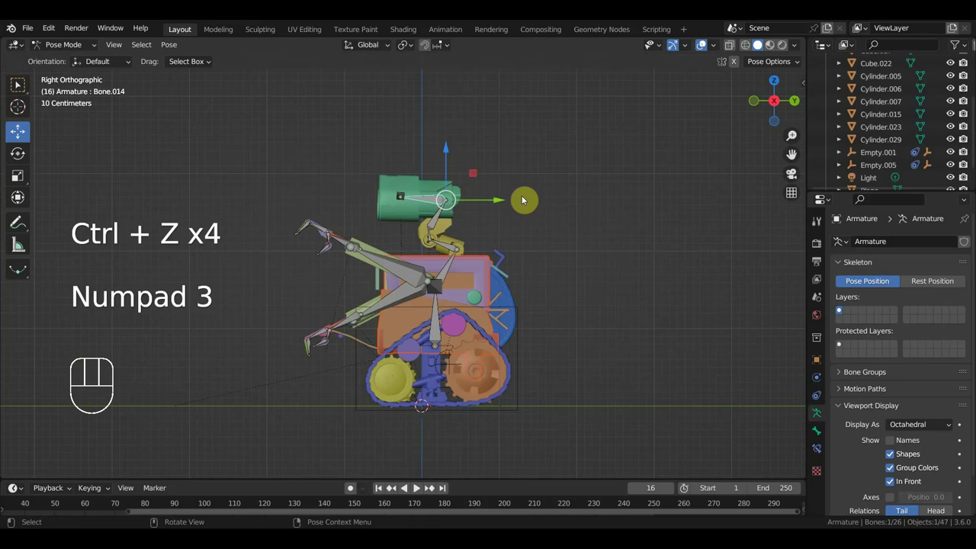
click(523, 301)
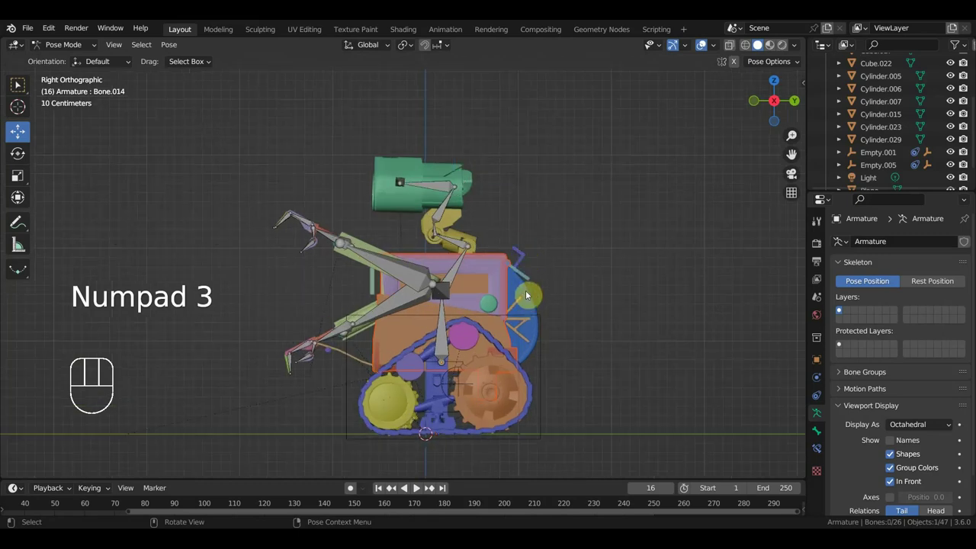
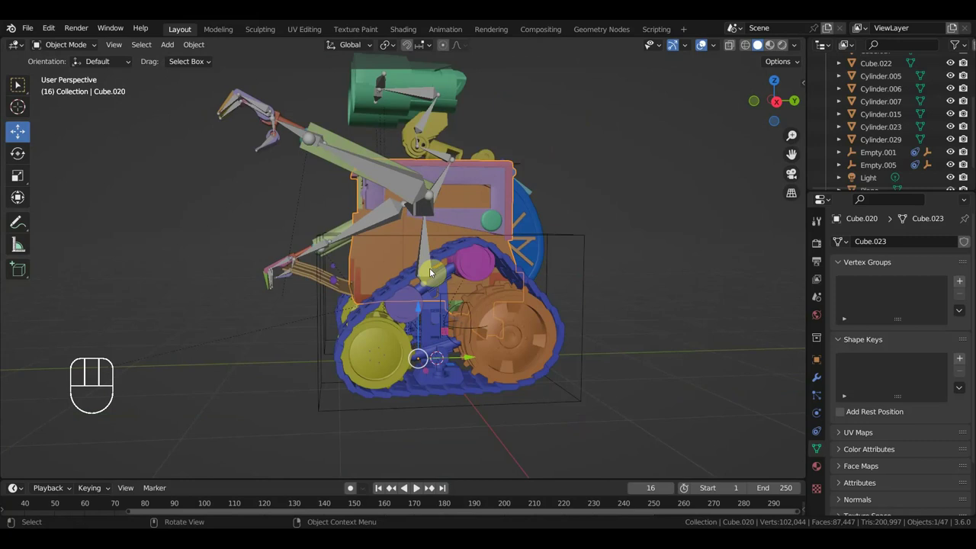
Parent track empty Empty.004 and a body piece to the Armature with Ctrl+P
drag(440, 274, 535, 255)
drag(587, 244, 563, 258)
drag(502, 277, 422, 270)
click(300, 237)
drag(444, 252, 459, 252)
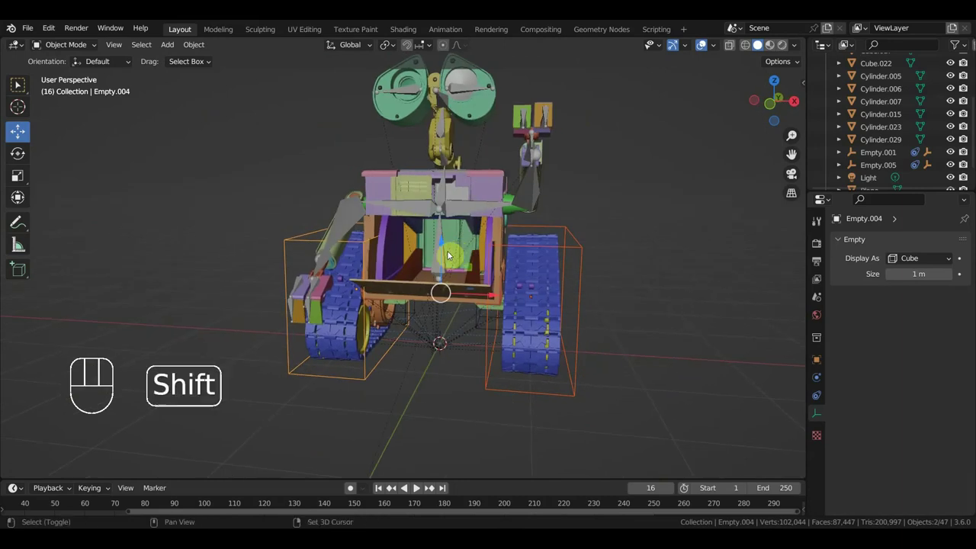
click(434, 260)
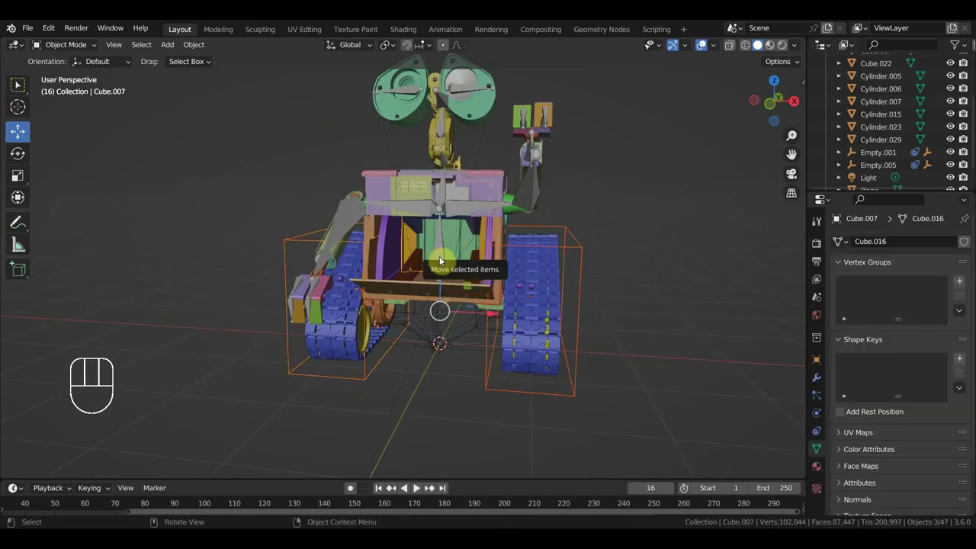
middle_click(499, 257)
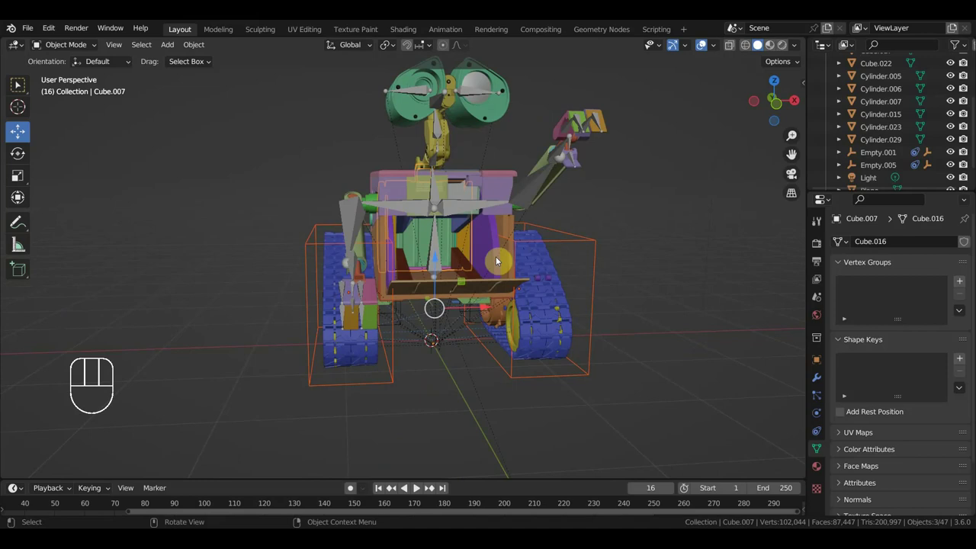
key(ctrl+z)
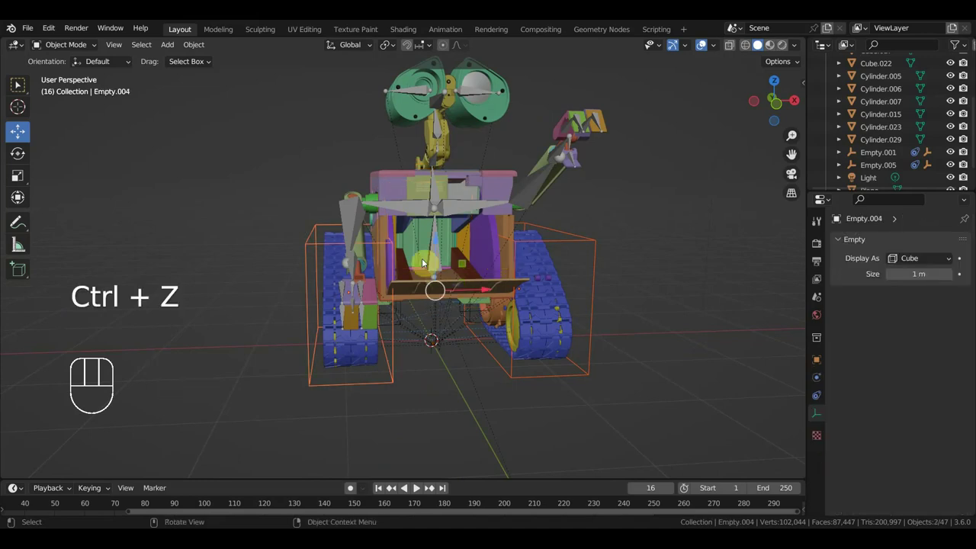
click(440, 265)
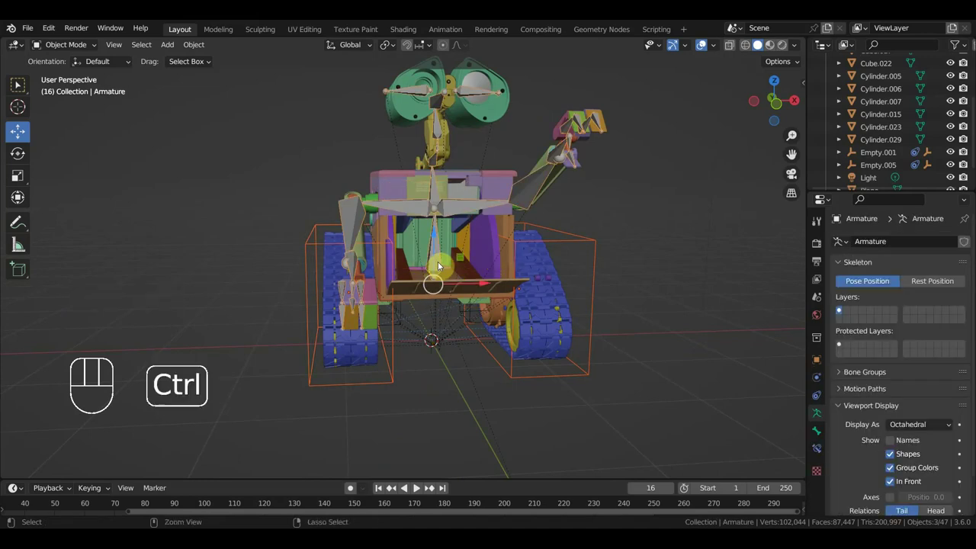
key(ctrl+p)
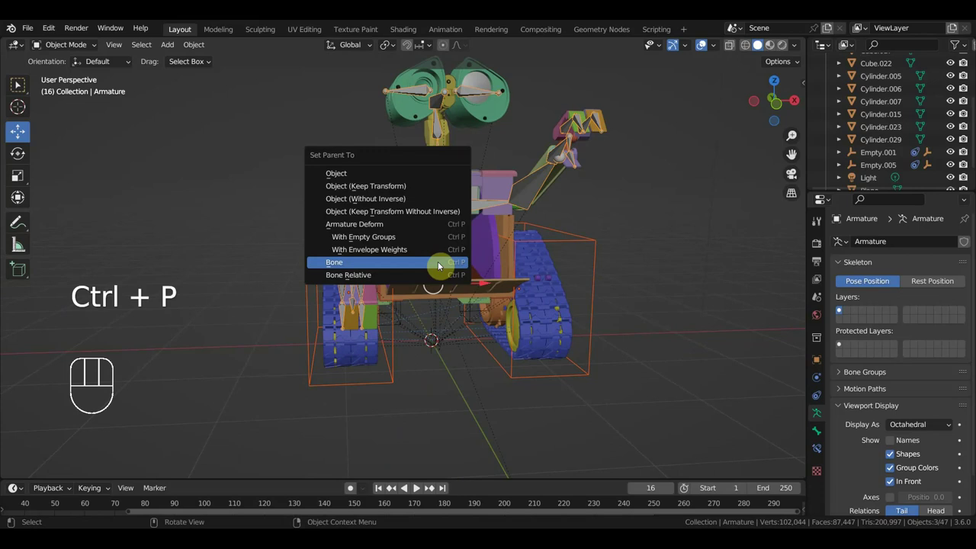
drag(543, 302, 400, 300)
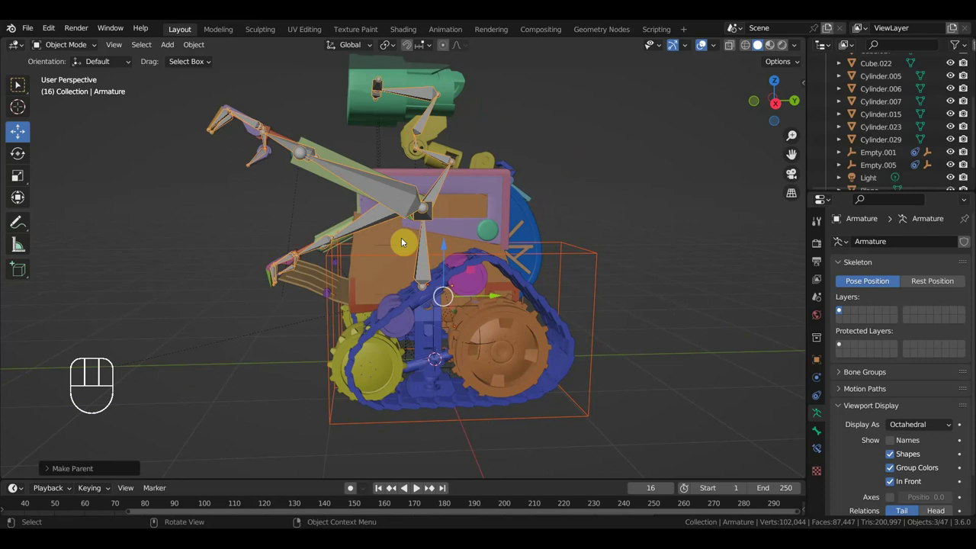
Test-move body Cube.020 with Empty.004 selected, then undo the test moves
click(400, 239)
drag(471, 360, 483, 400)
key(ctrl+z)
key(ctrl+z)
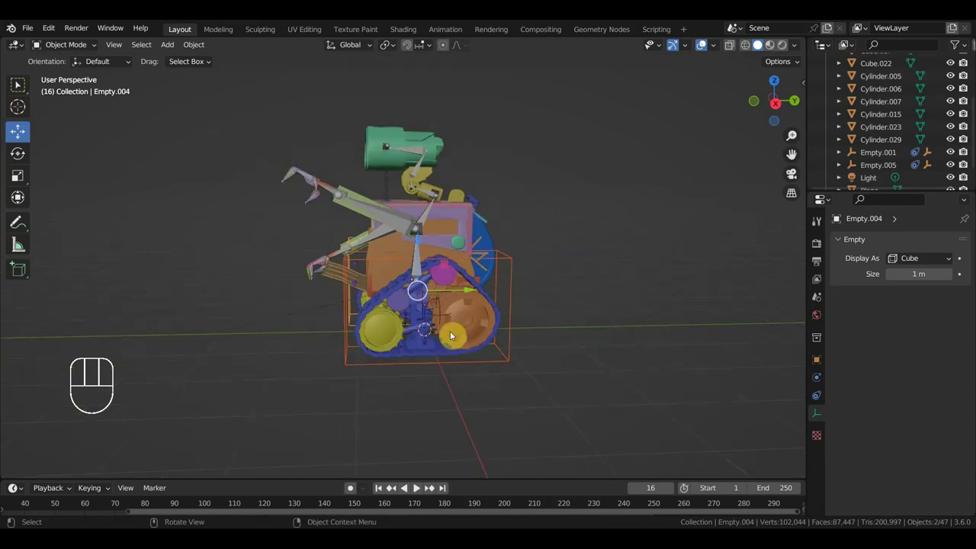
Select the second track empty Empty.002, test-move it and undo back to its start
click(420, 267)
drag(443, 289, 557, 281)
drag(518, 290, 515, 283)
click(480, 316)
drag(481, 328, 370, 332)
middle_click(470, 317)
drag(526, 335, 502, 342)
key(ctrl+z)
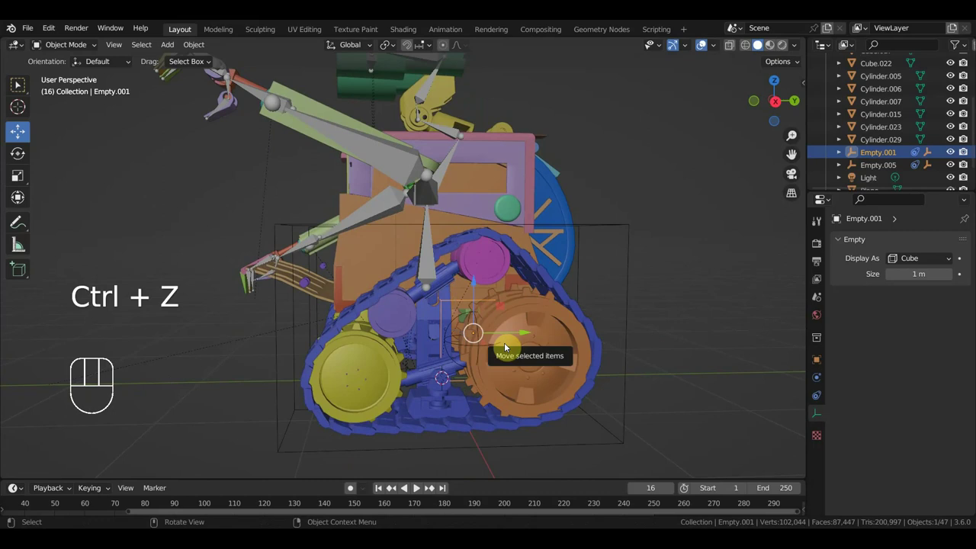
drag(509, 345, 482, 346)
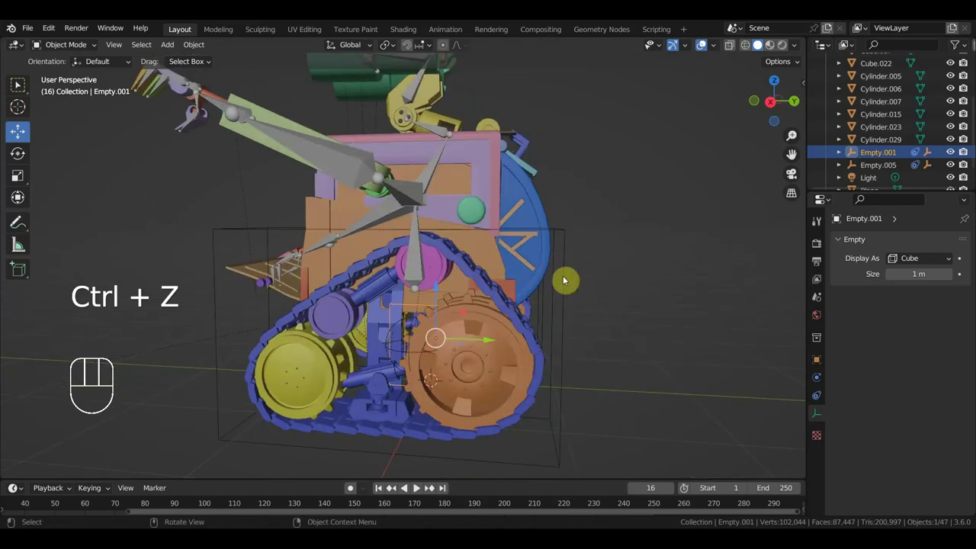
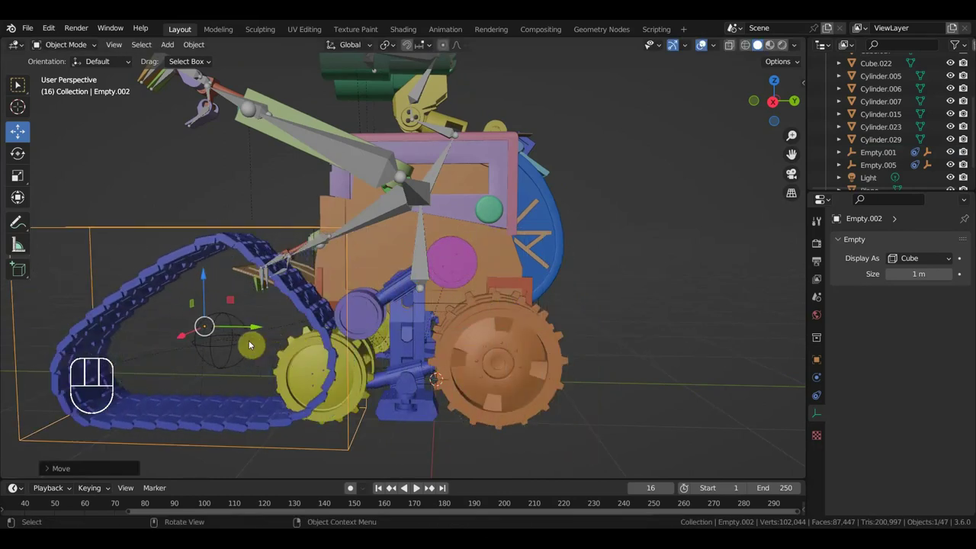
key(ctrl+z)
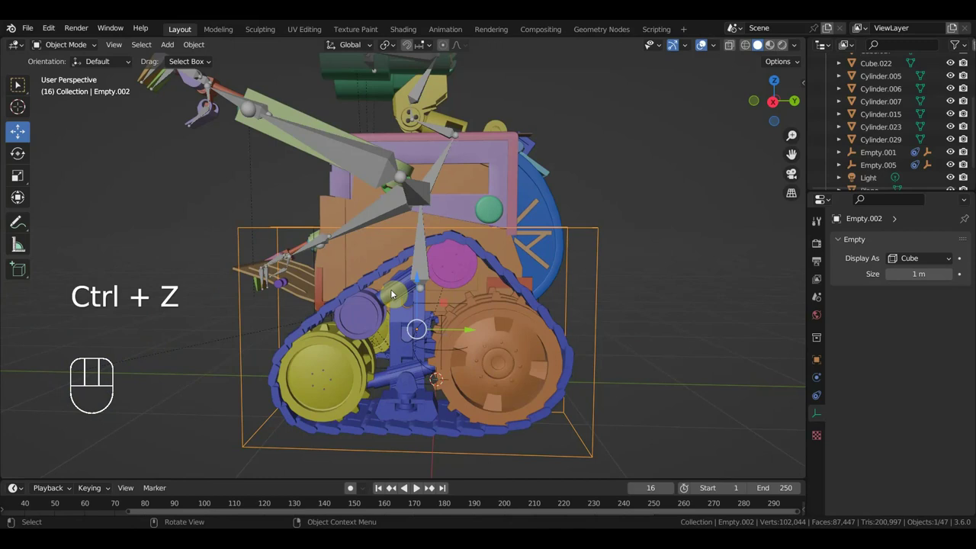
Make Empty.002 a child of Empty.001 using Ctrl+P > Object (Keep Transform)
click(435, 307)
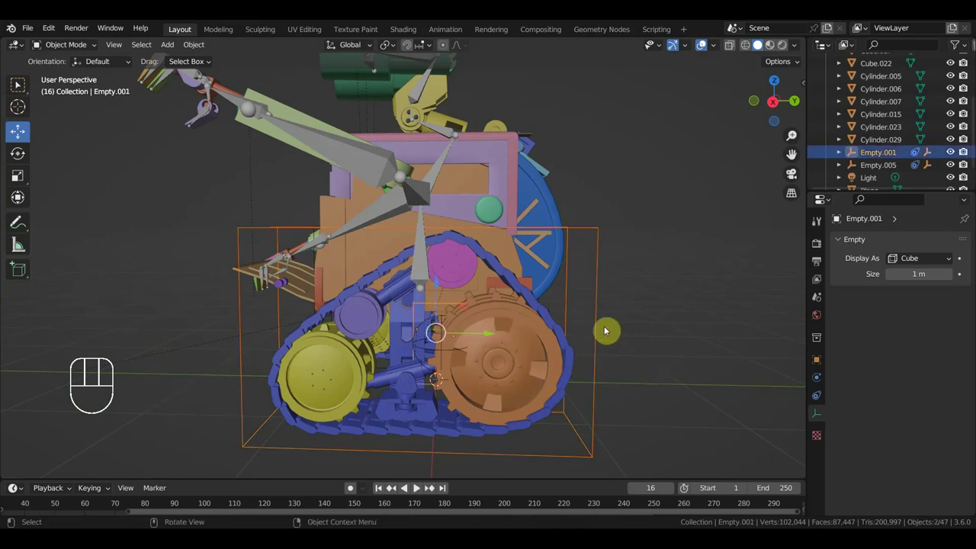
click(506, 277)
click(437, 307)
key(ctrl+p)
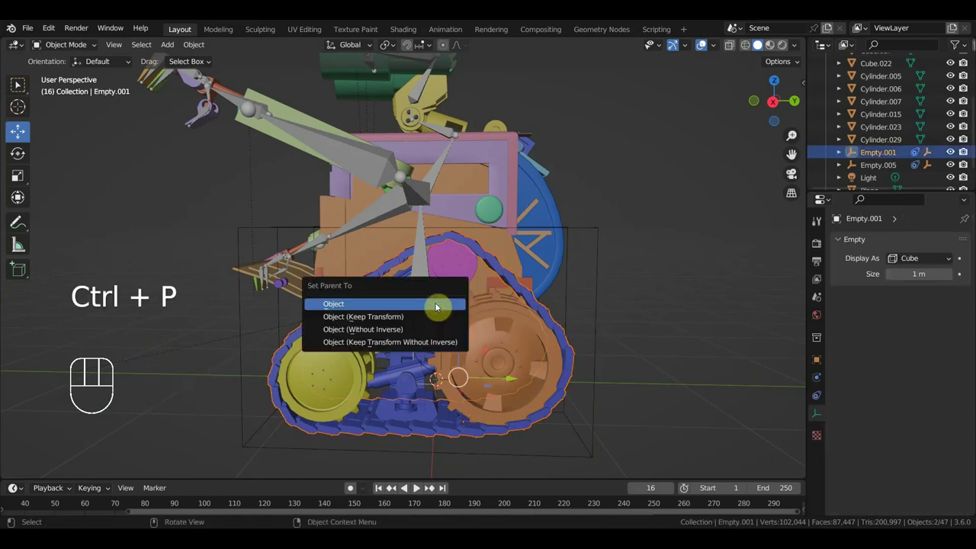
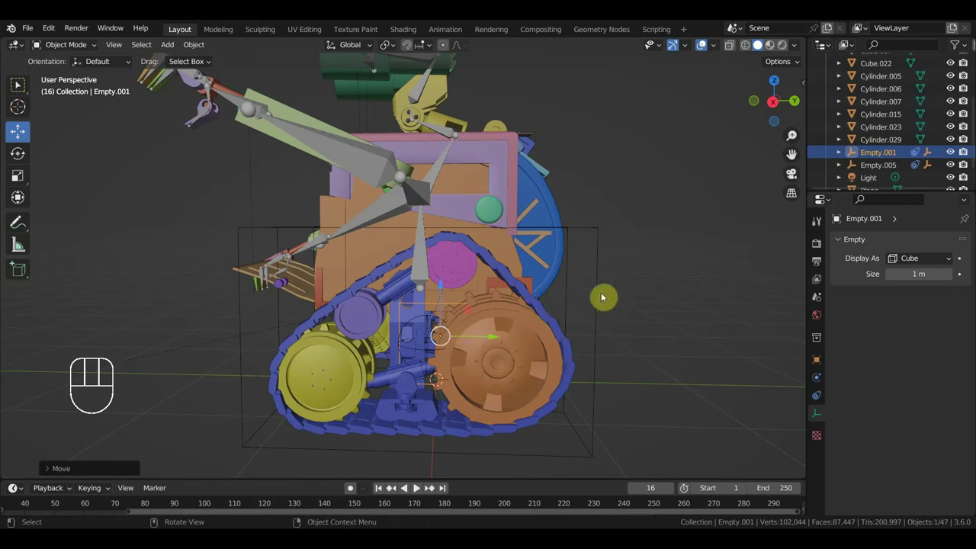
click(601, 301)
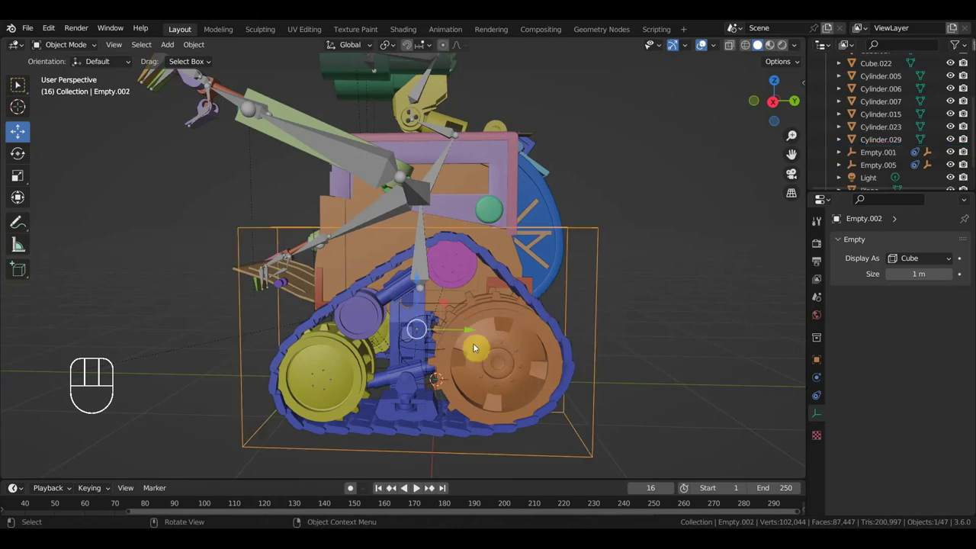
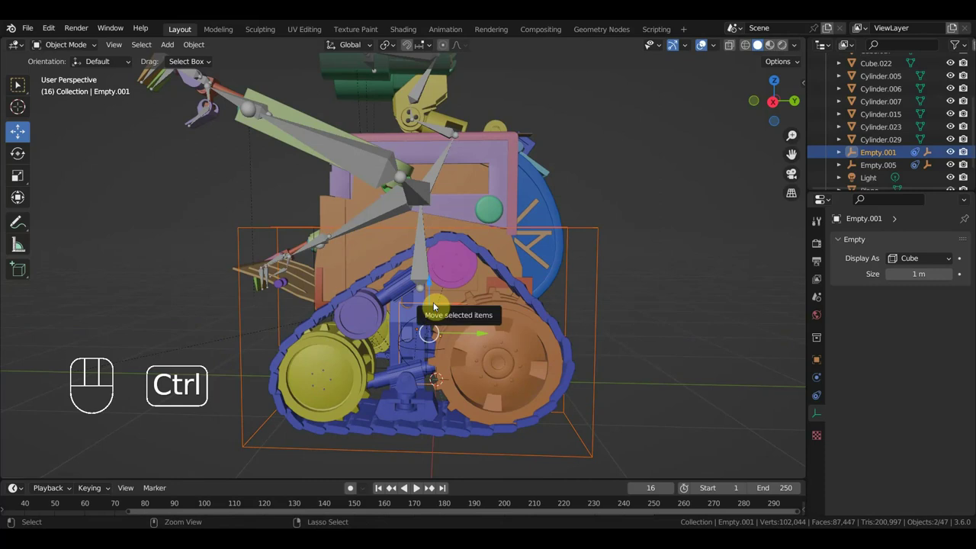
key(ctrl+p)
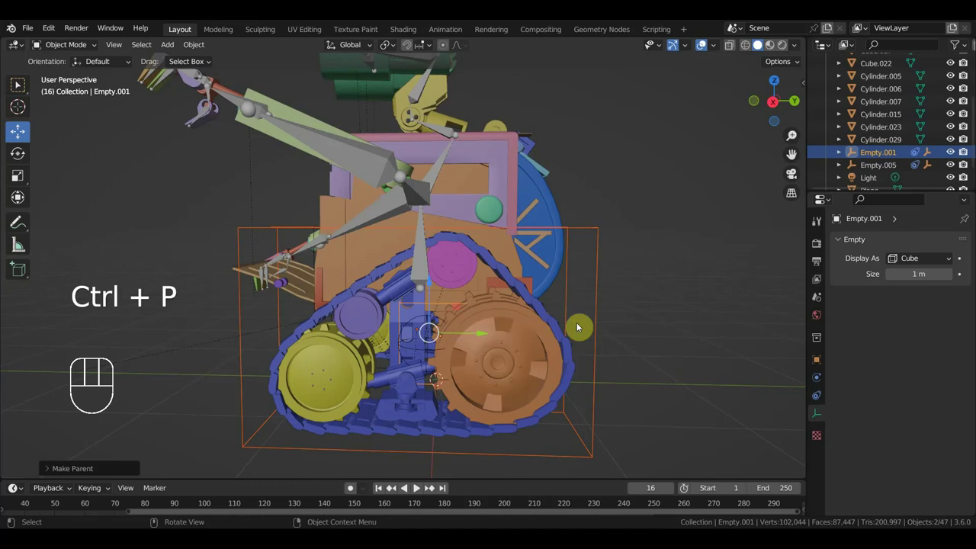
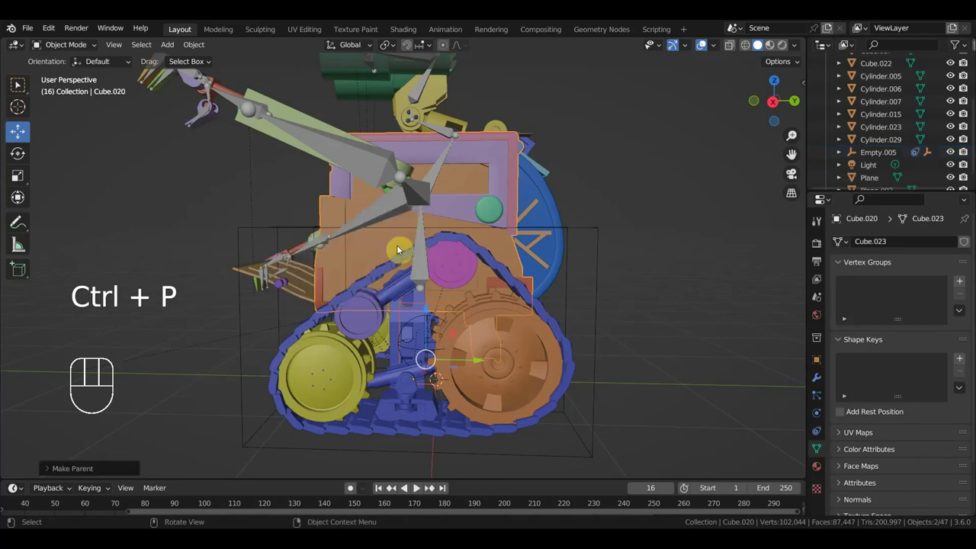
Undo the last parenting and re-parent Empty.002 under body Cube.020 with Keep Transform
key(ctrl+z)
key(ctrl+p)
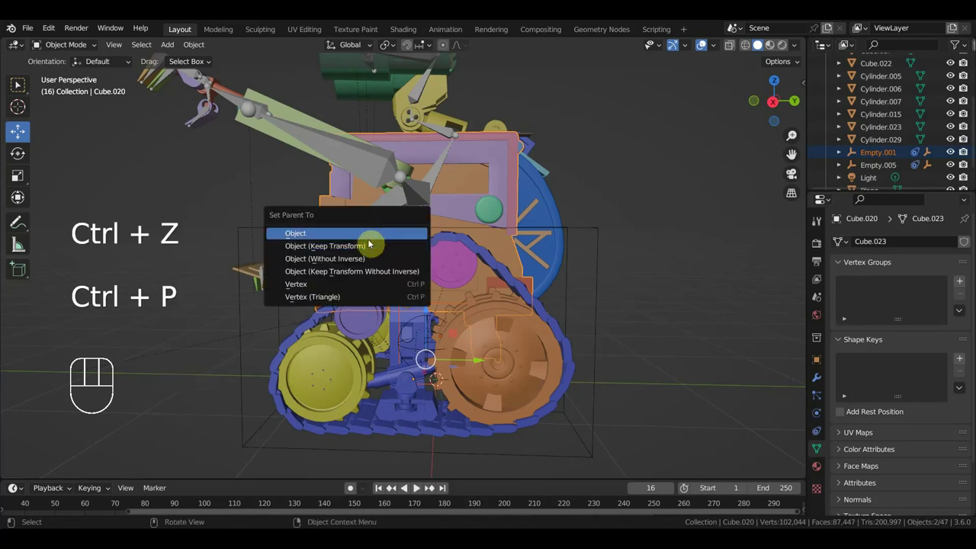
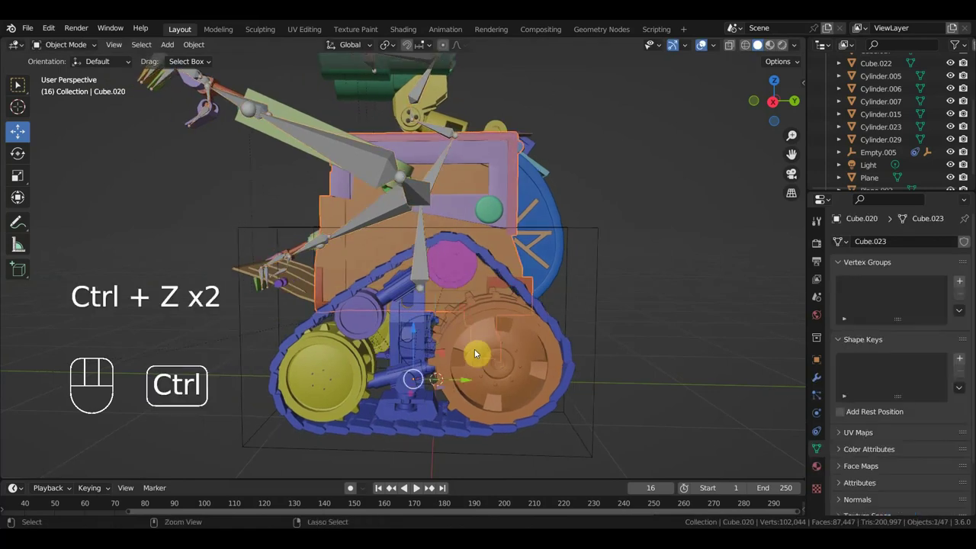
key(ctrl+z)
key(ctrl+z)
key(ctrl+z)
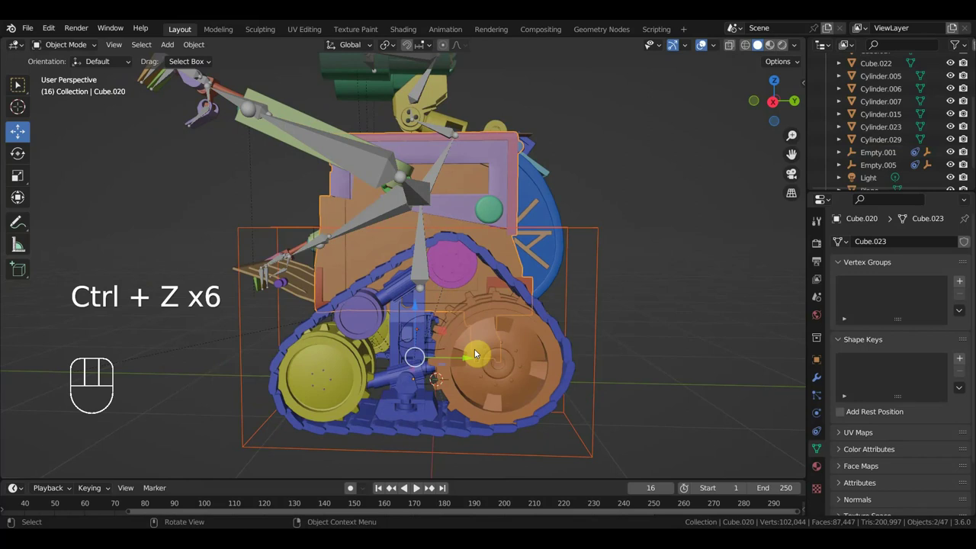
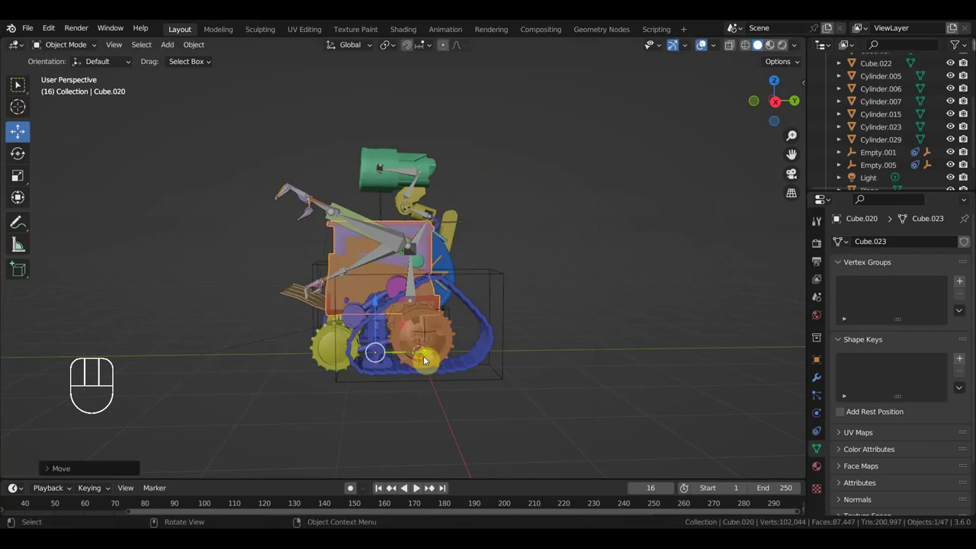
key(ctrl+z)
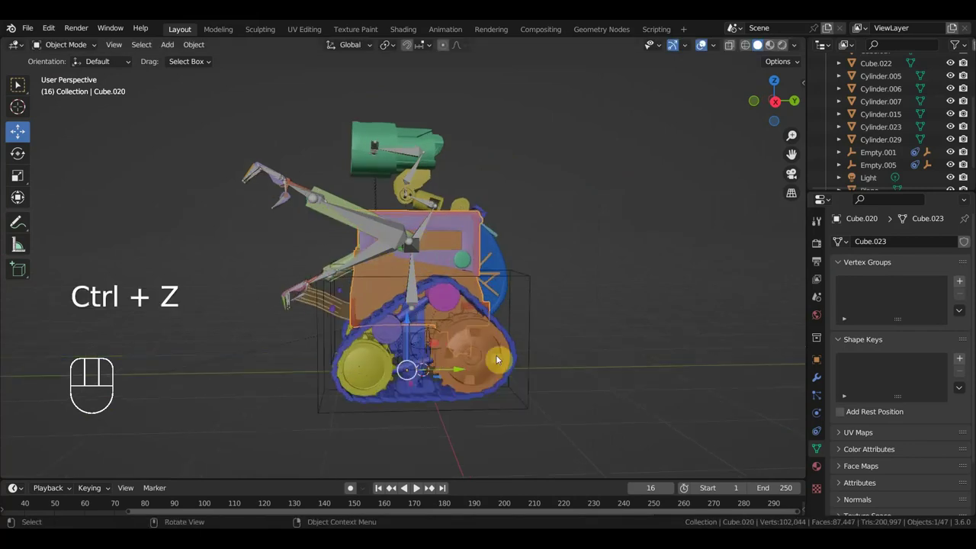
Orbit to the far side and parent the other track empty Empty.004 under Cube.020 as well
click(533, 319)
drag(546, 326, 423, 336)
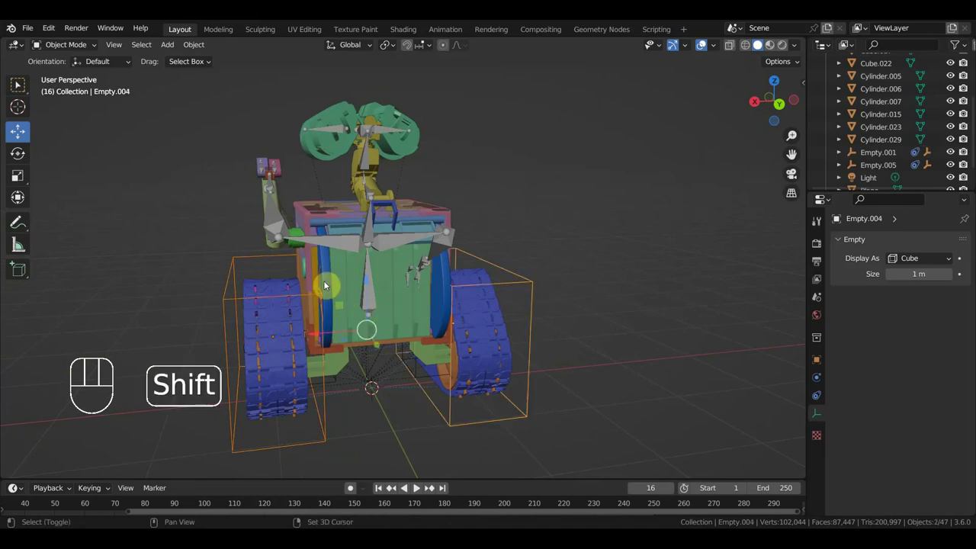
drag(354, 285, 435, 283)
click(351, 283)
key(ctrl+p)
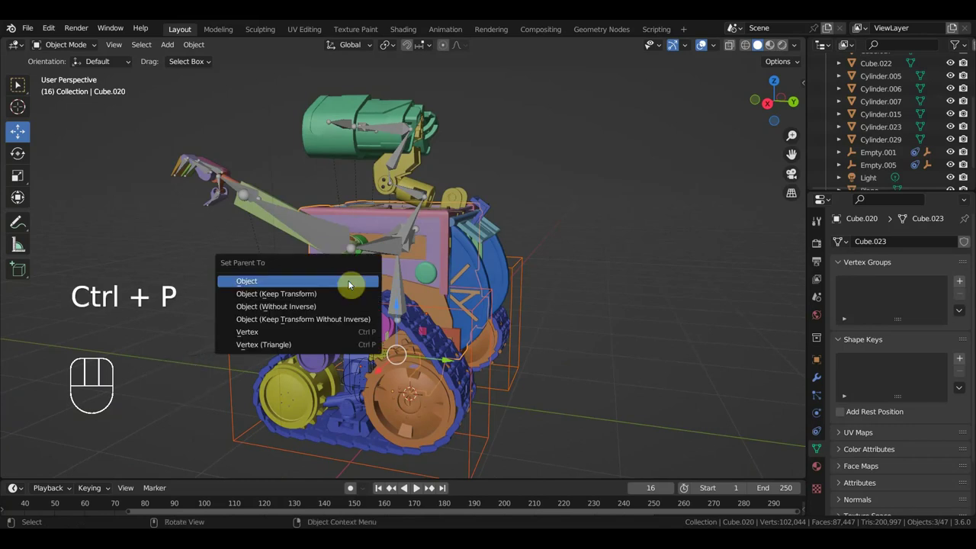
drag(440, 326, 196, 320)
drag(347, 329, 335, 329)
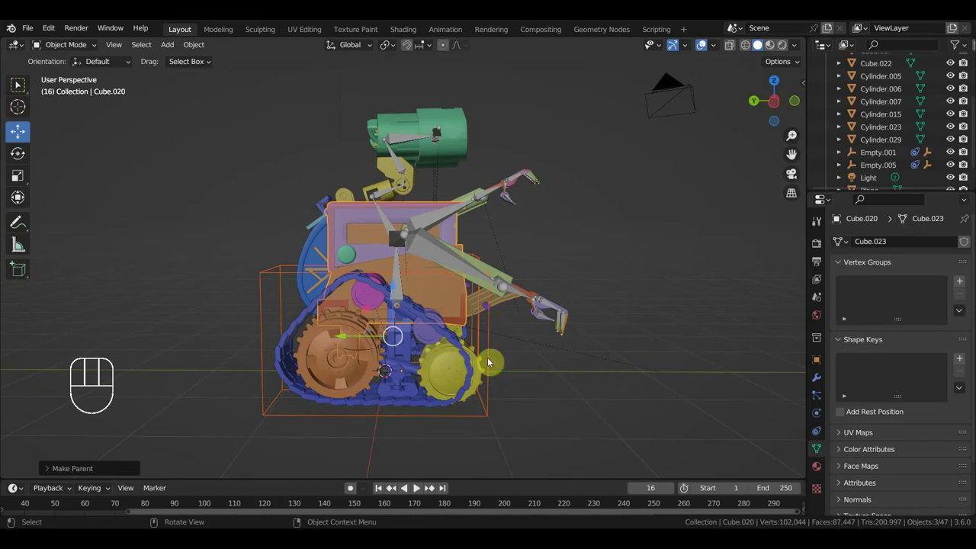
click(491, 346)
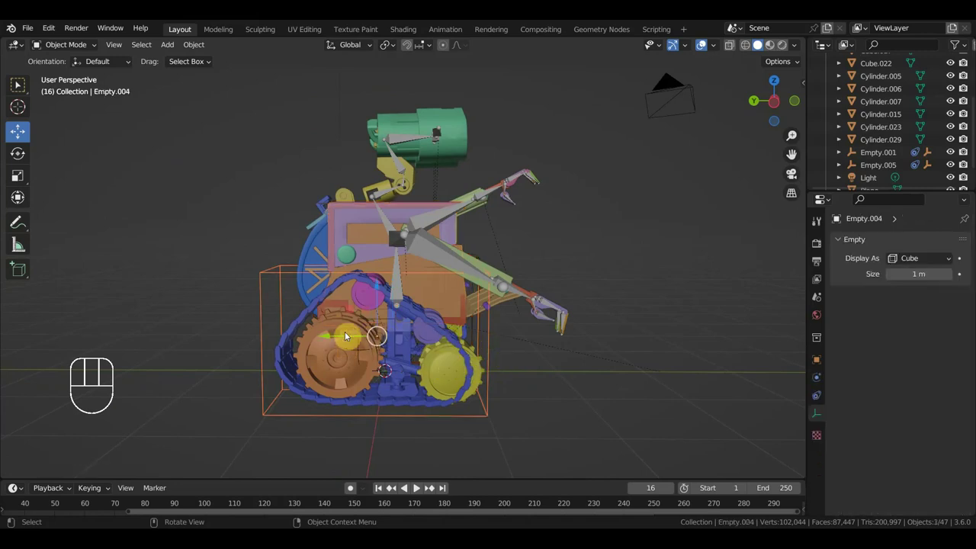
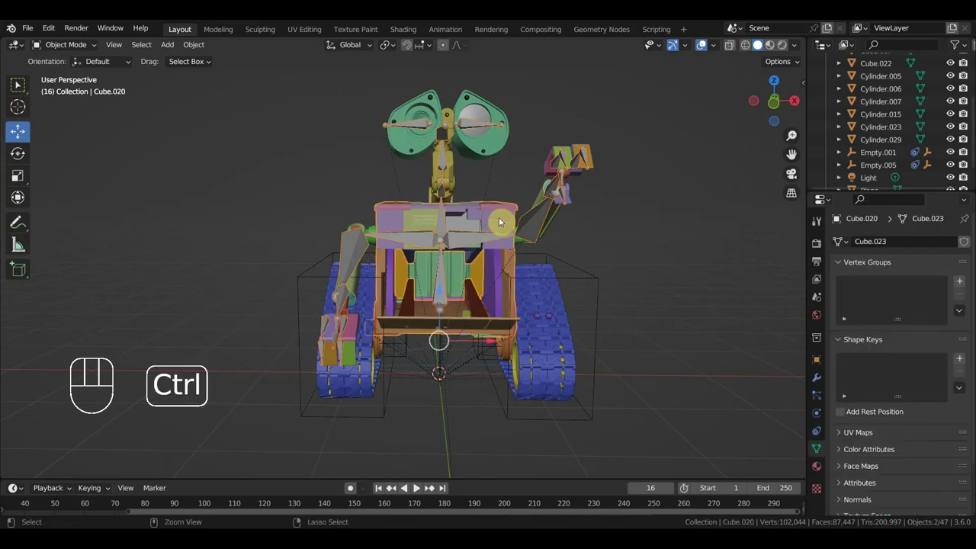
Bind body Cube.020 to the Armature with Ctrl+P > With Automatic Weights, test-slide and reset it
key(ctrl+p)
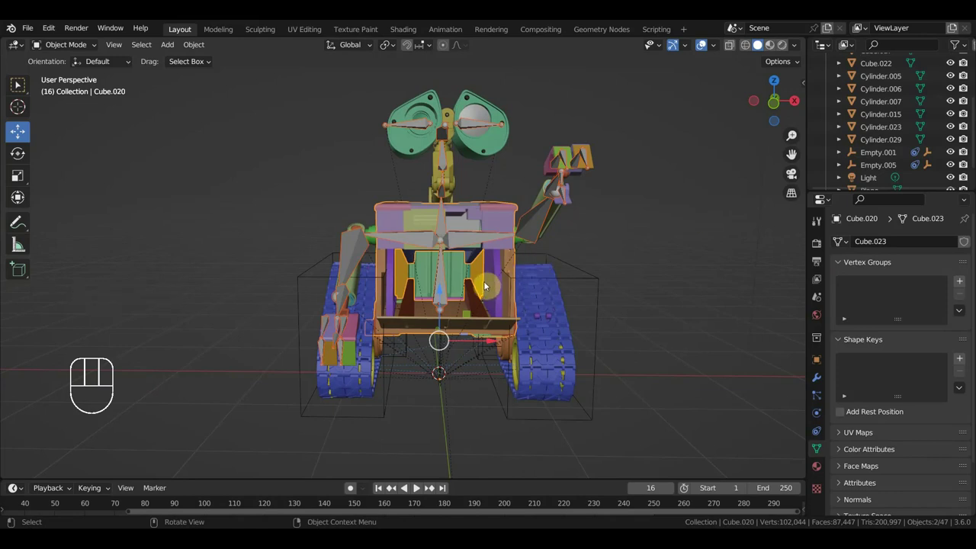
click(494, 279)
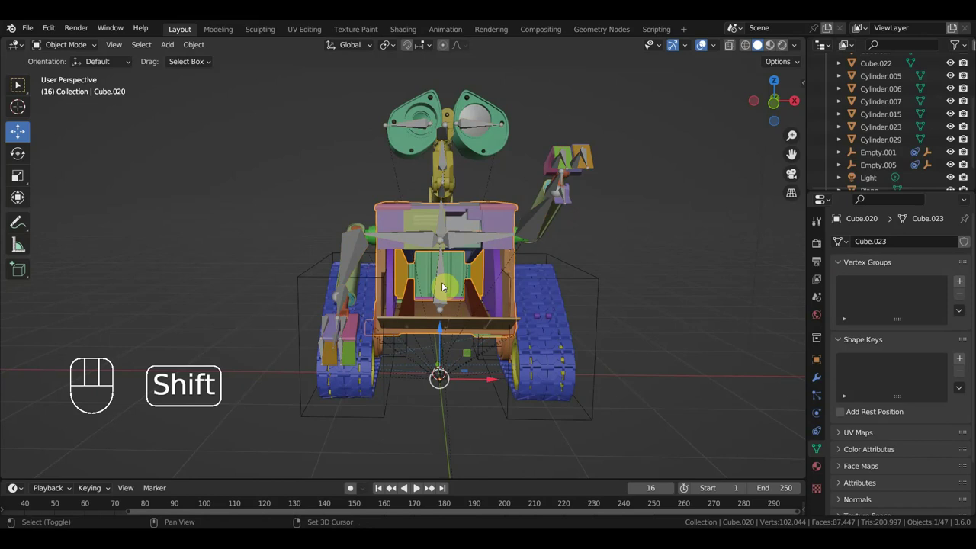
click(444, 286)
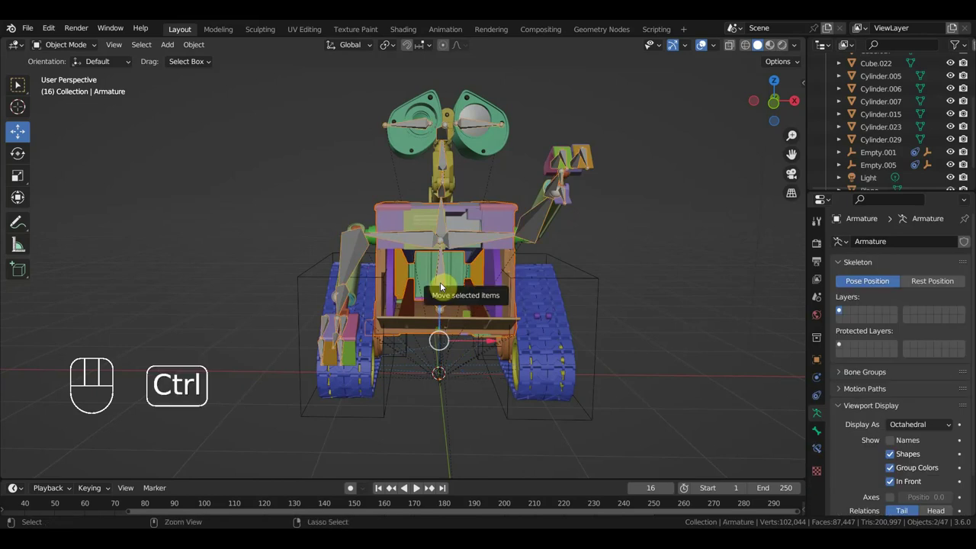
key(ctrl+p)
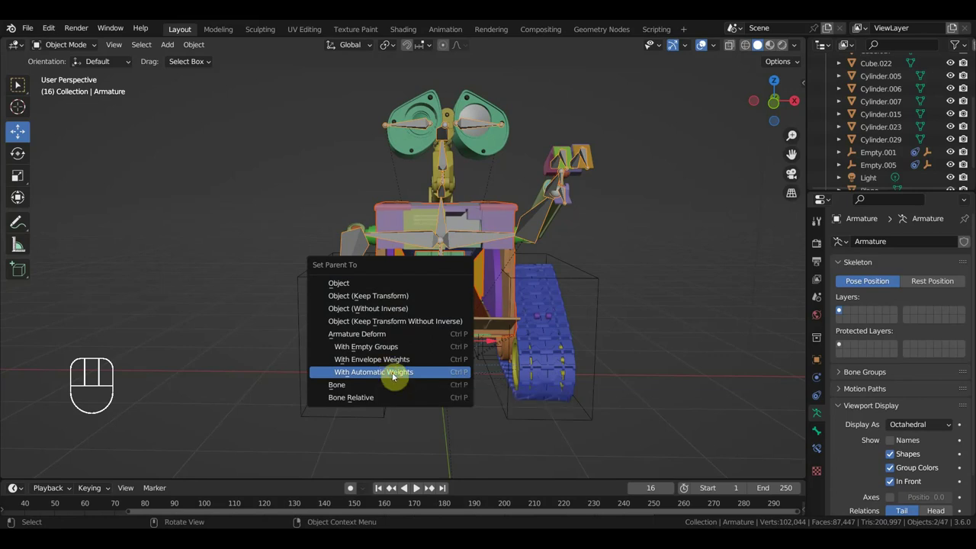
drag(508, 335, 363, 331)
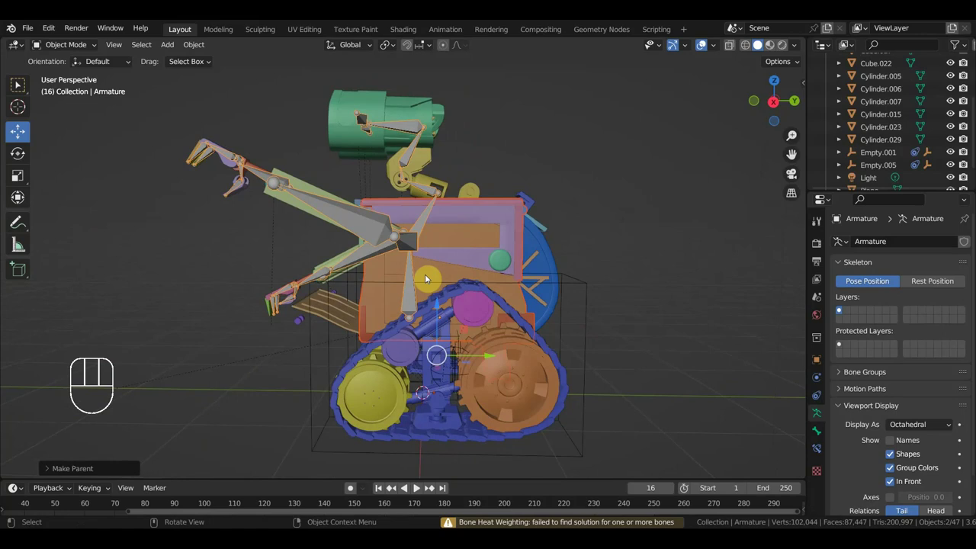
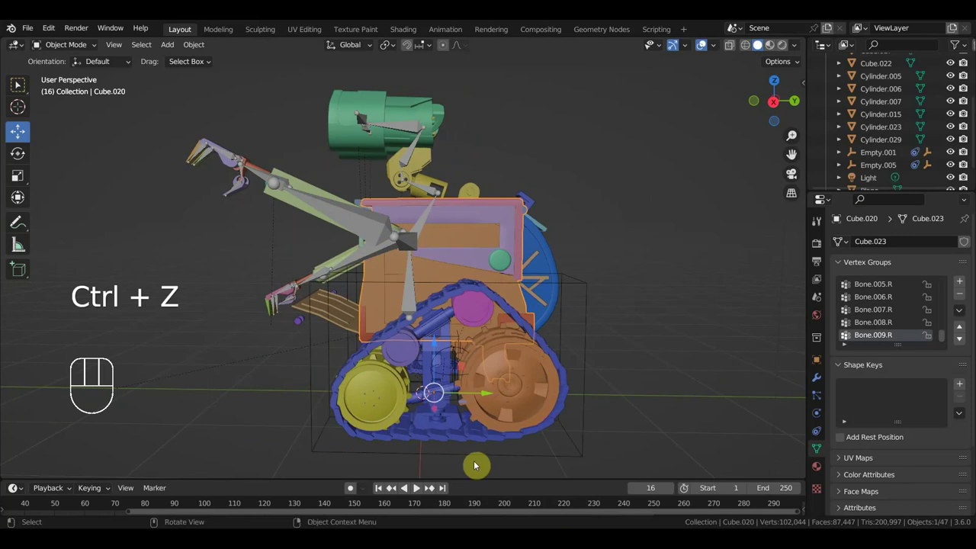
key(ctrl+z)
key(ctrl+z)
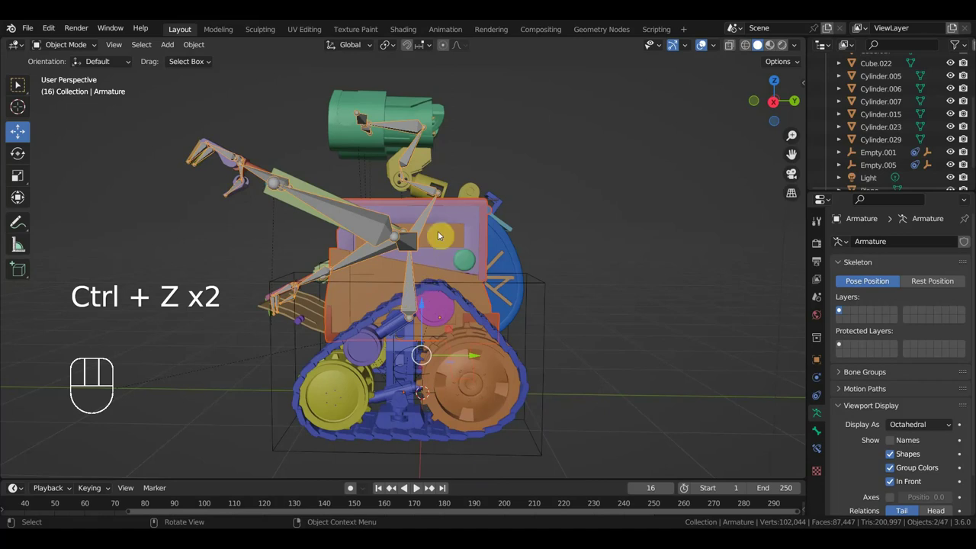
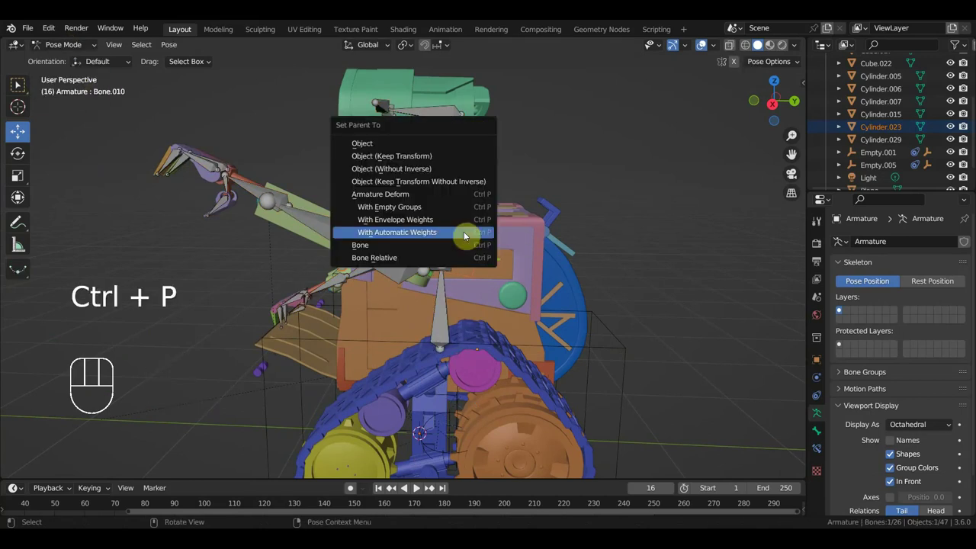
Bind arm part Cylinder.023 to the Armature with automatic weights, Bone.010 active
drag(516, 272, 505, 276)
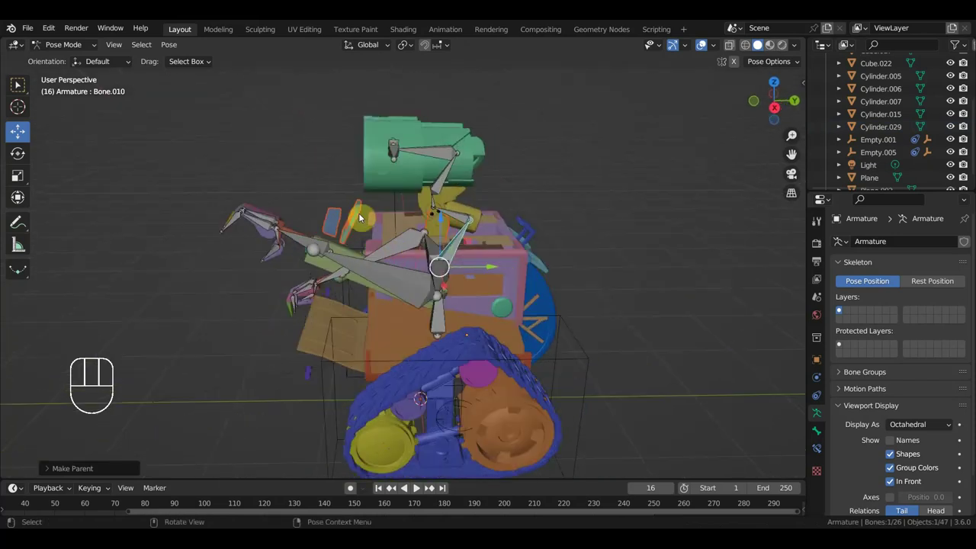
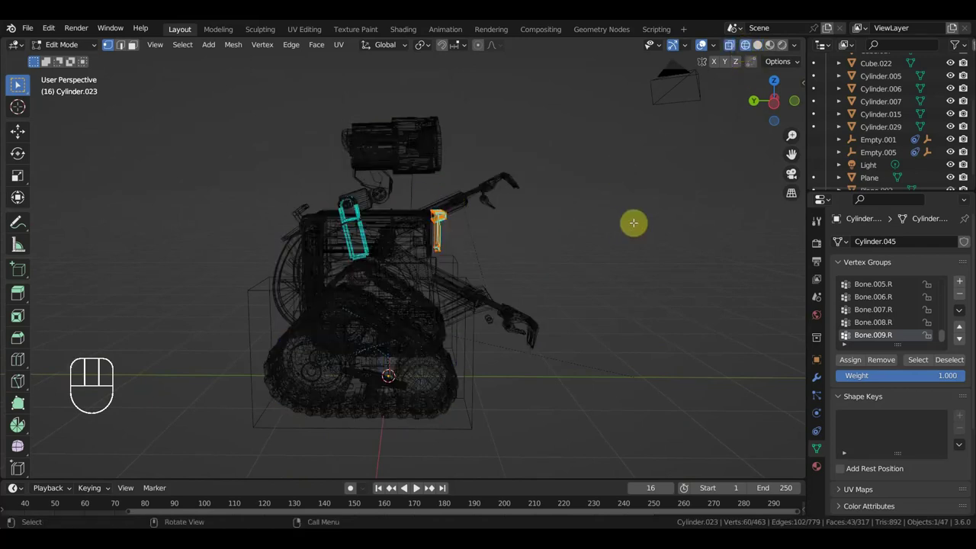
Make the selected vertices of Cylinder.023 the vertex parent of the small arm part
key(ctrl+p)
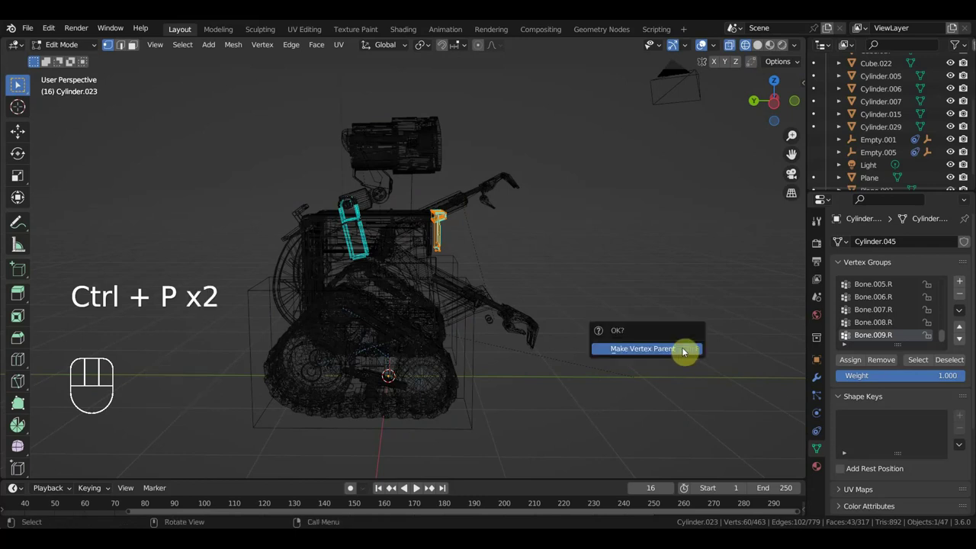
key(p)
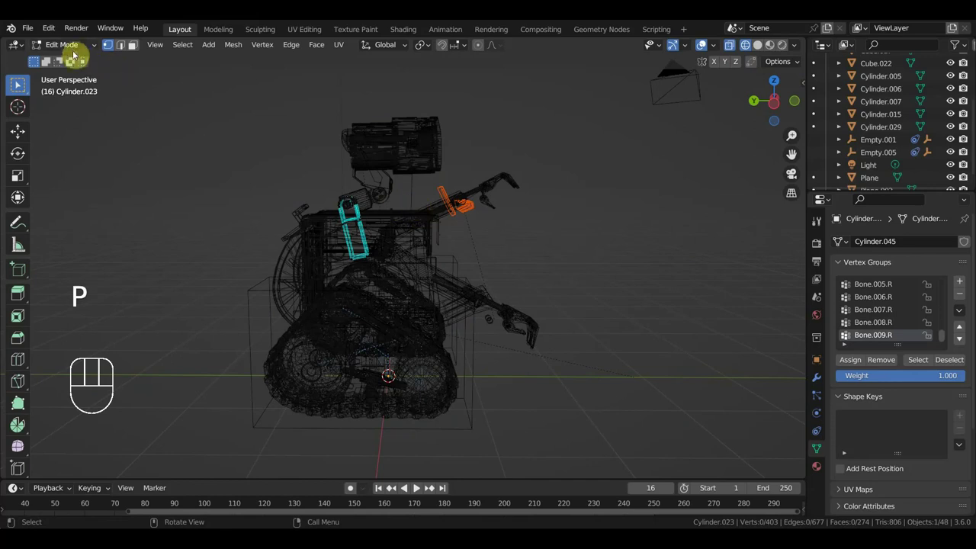
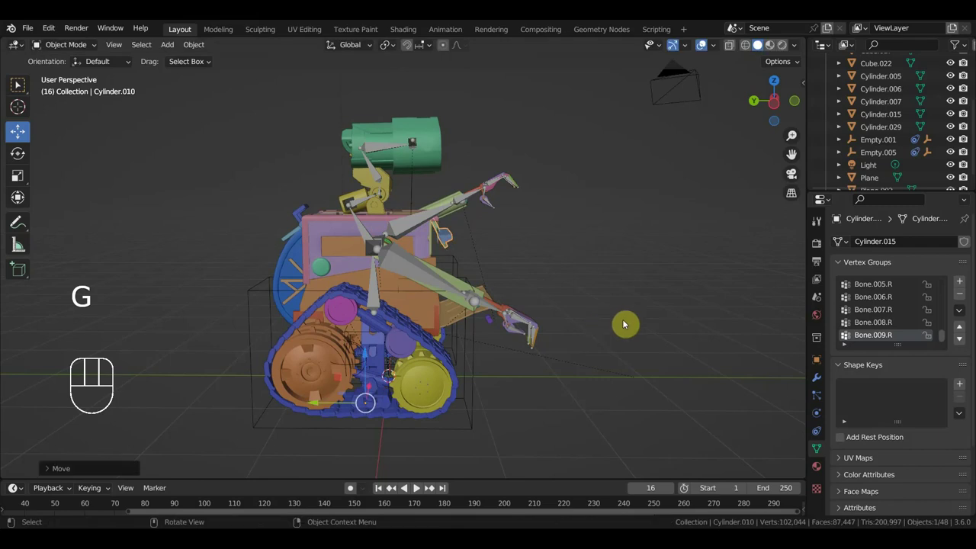
Set Cylinder.010's origin at the hinge and rotate it about 18° around that pivot
key(r)
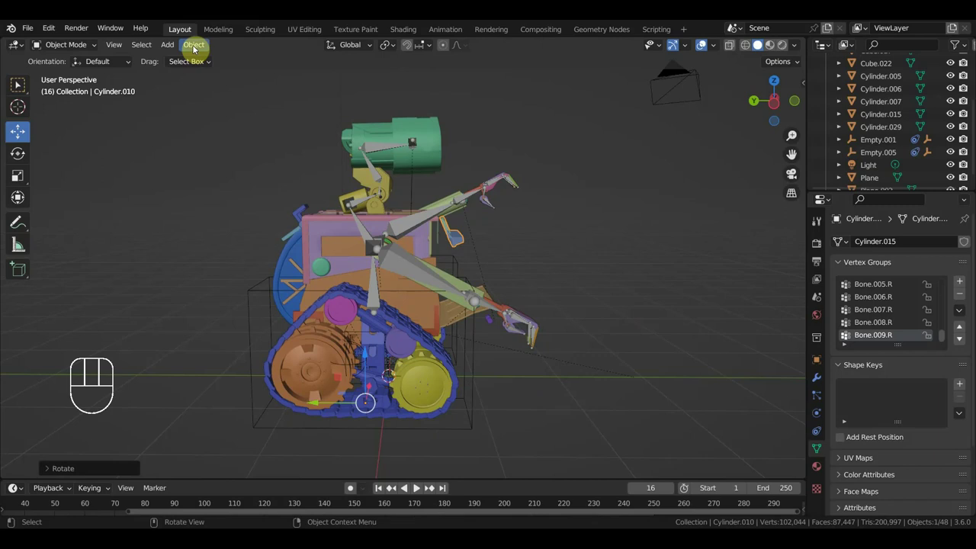
drag(198, 57, 404, 110)
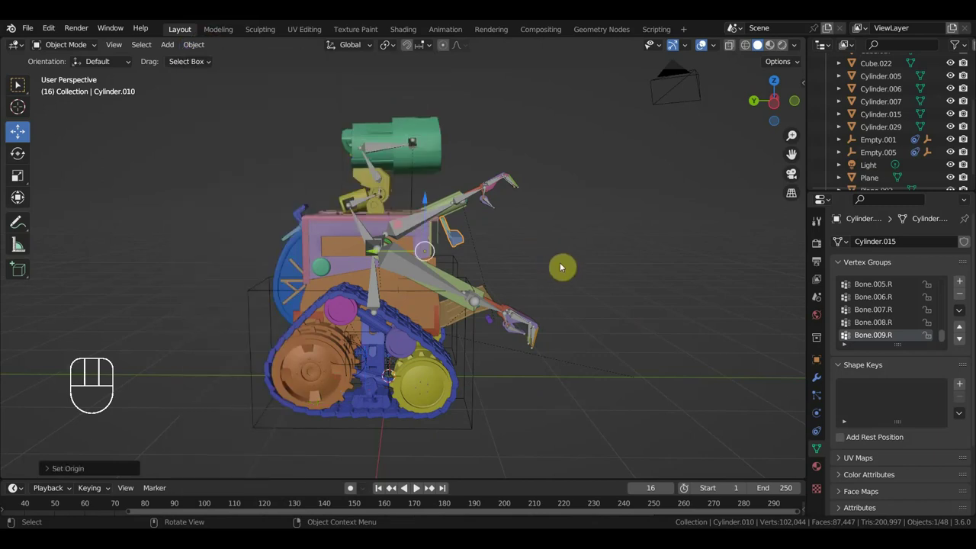
click(459, 241)
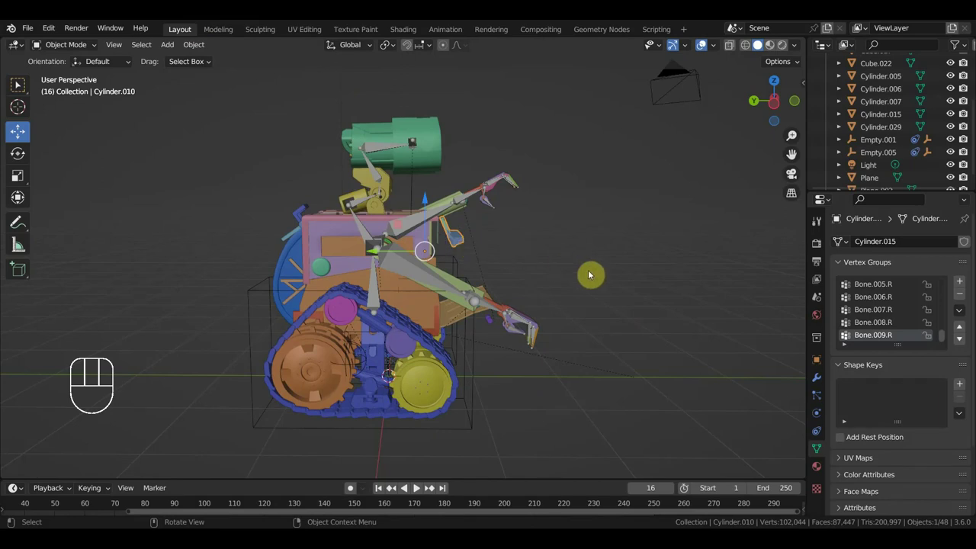
key(r)
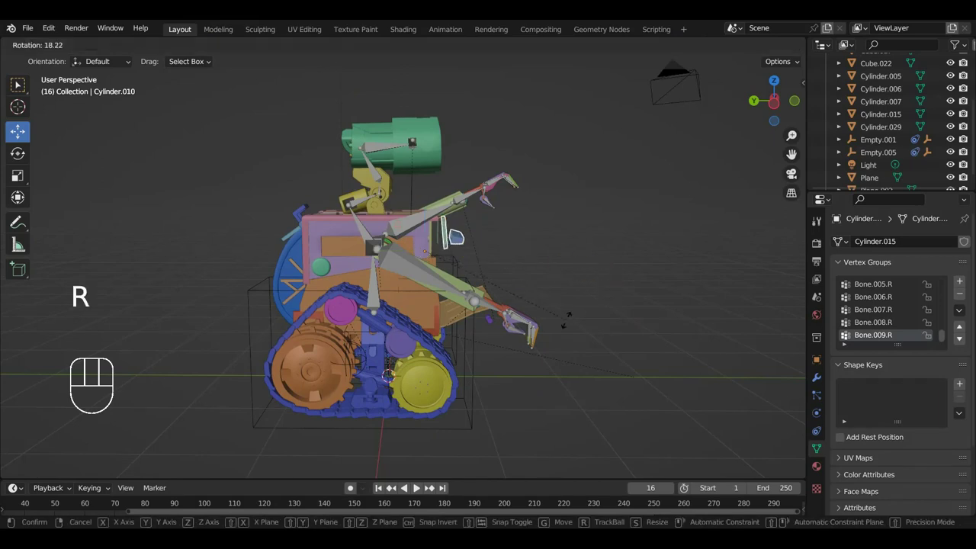
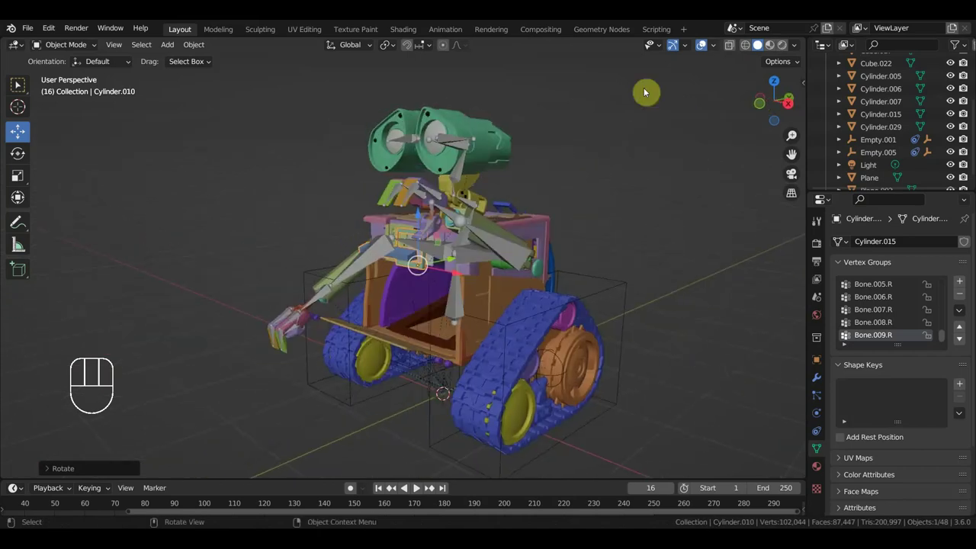
drag(704, 47, 680, 71)
drag(628, 207, 693, 198)
Select the chest hinge piece Cylinder.010 and move it against the front of WALL-E's body
click(534, 185)
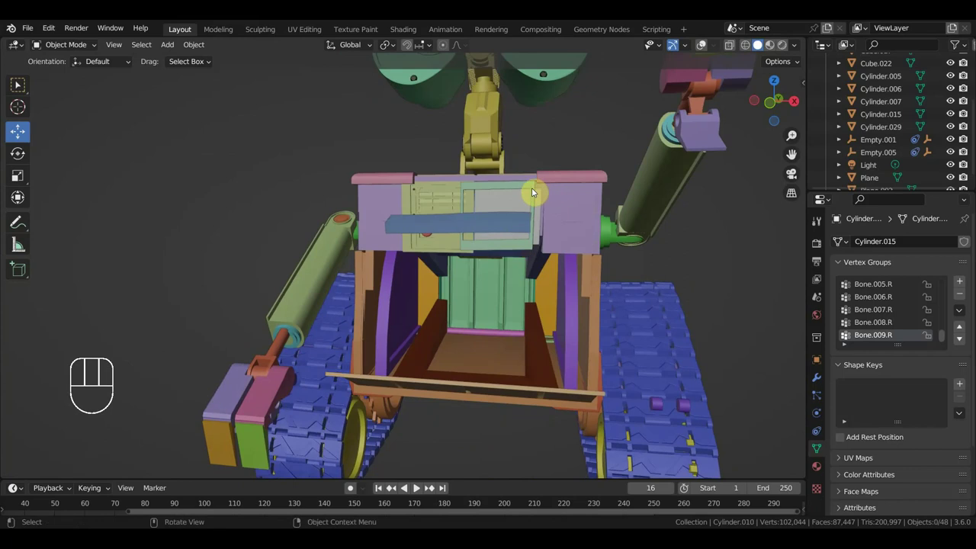
key(g)
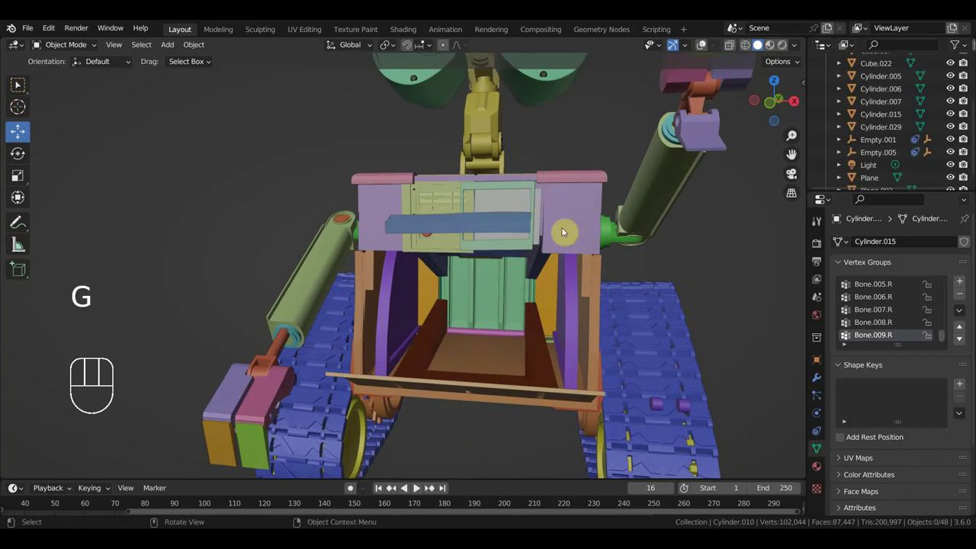
click(530, 187)
click(518, 221)
click(536, 185)
click(534, 189)
middle_click(558, 201)
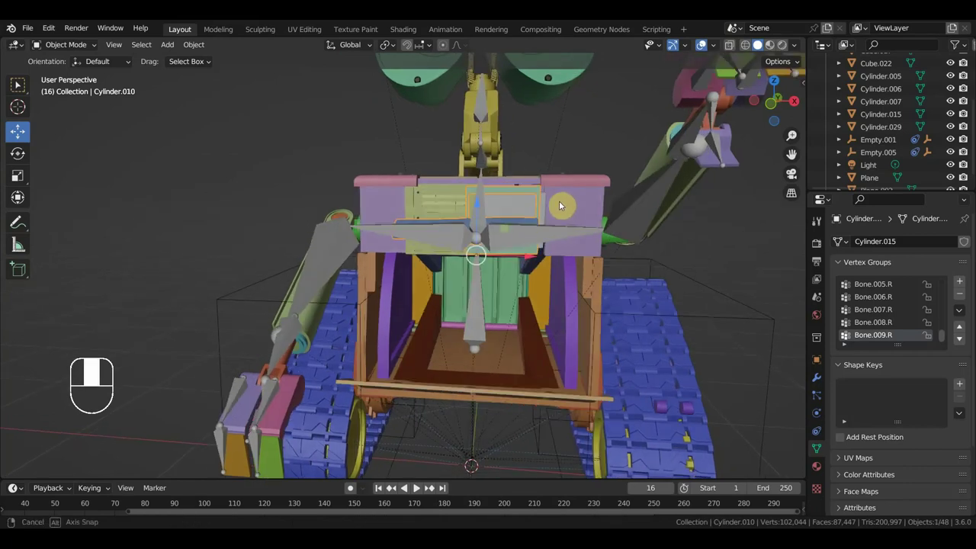
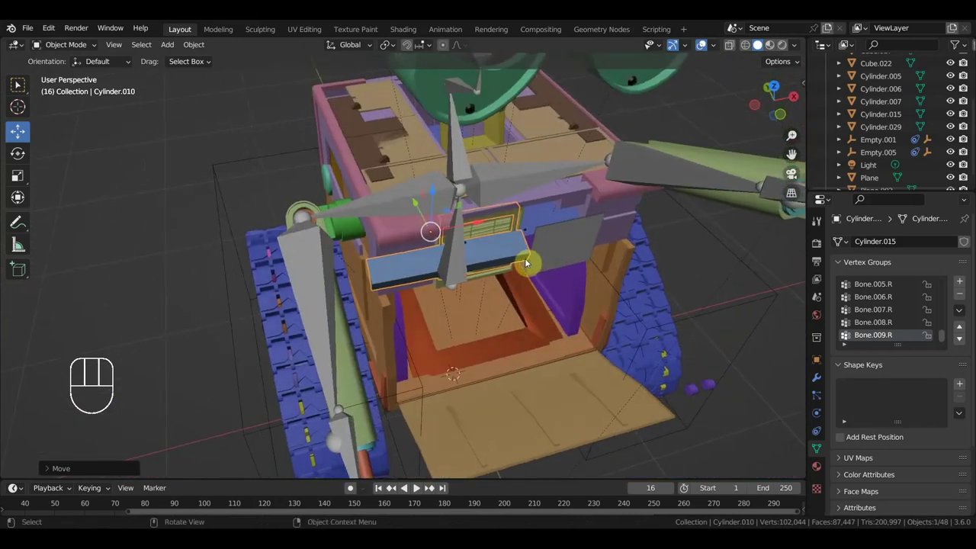
drag(549, 261, 535, 260)
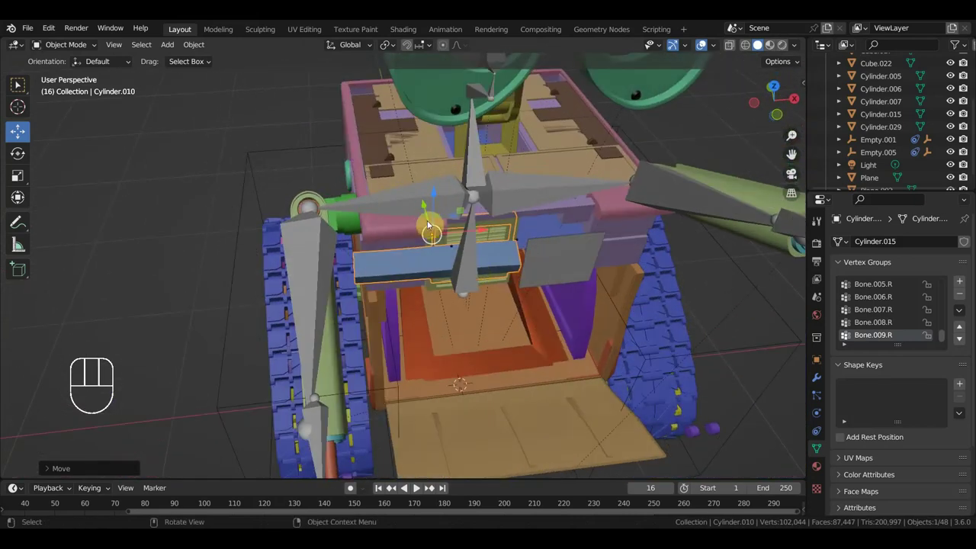
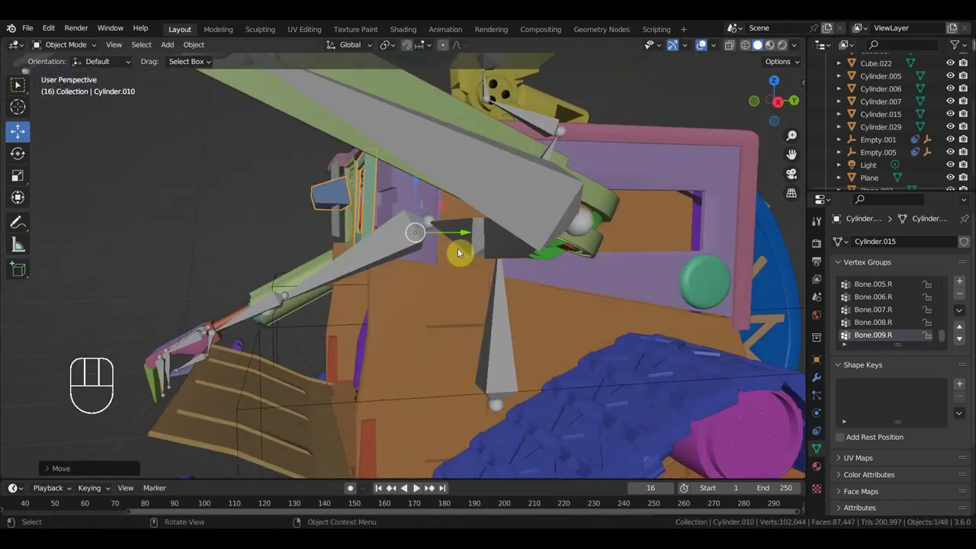
Bring up the Clear Parent choices for the chest hinge bar
key(alt+p)
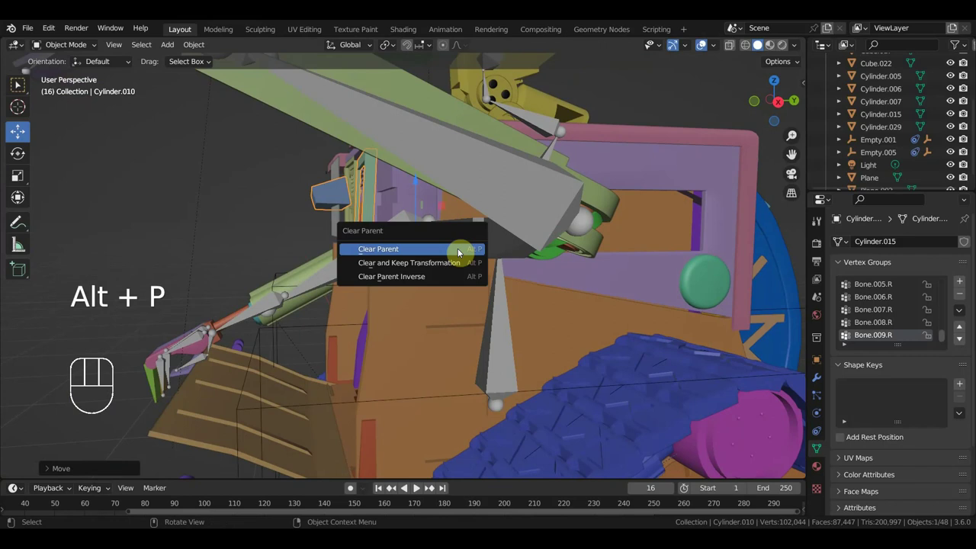
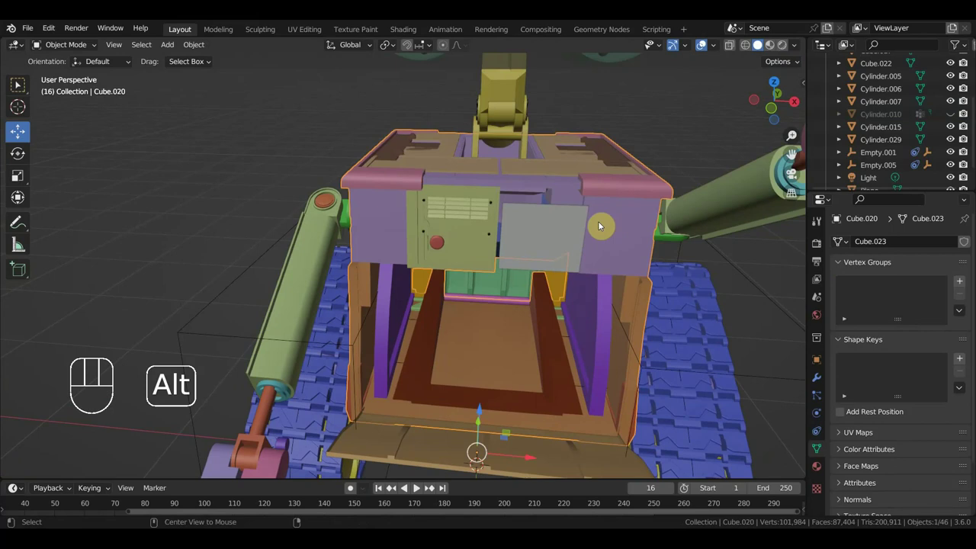
Unhide the hinge bar, rotate it slightly and move it onto the top edge of the chest panels
key(ctrl+z)
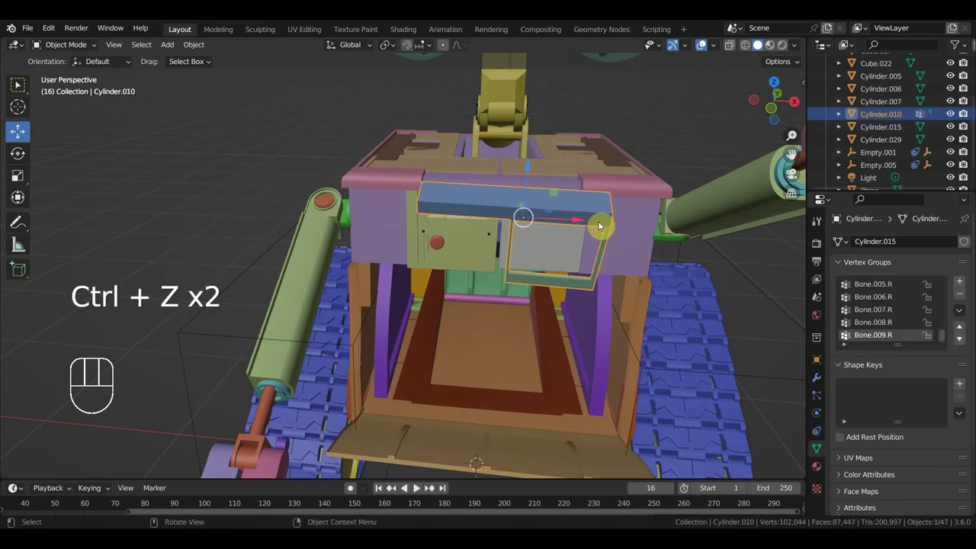
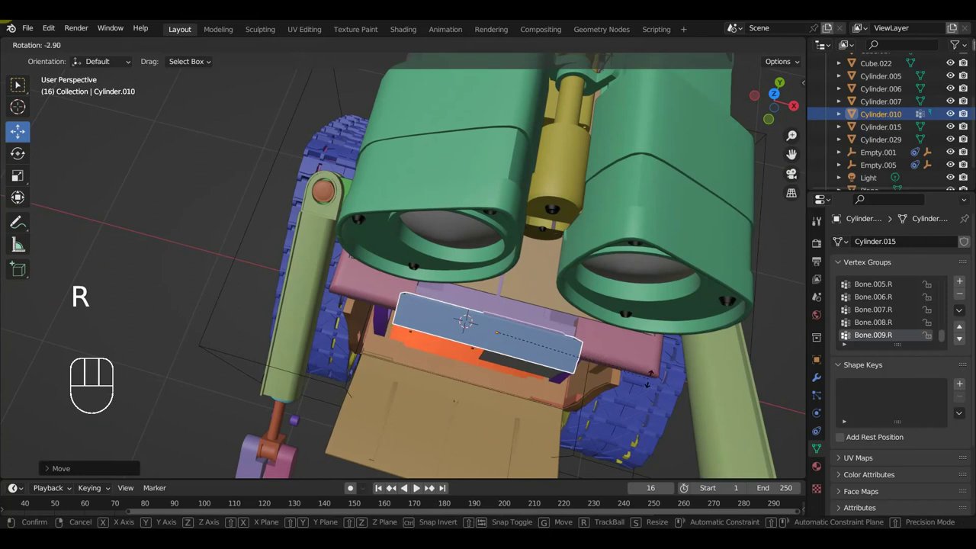
key(h)
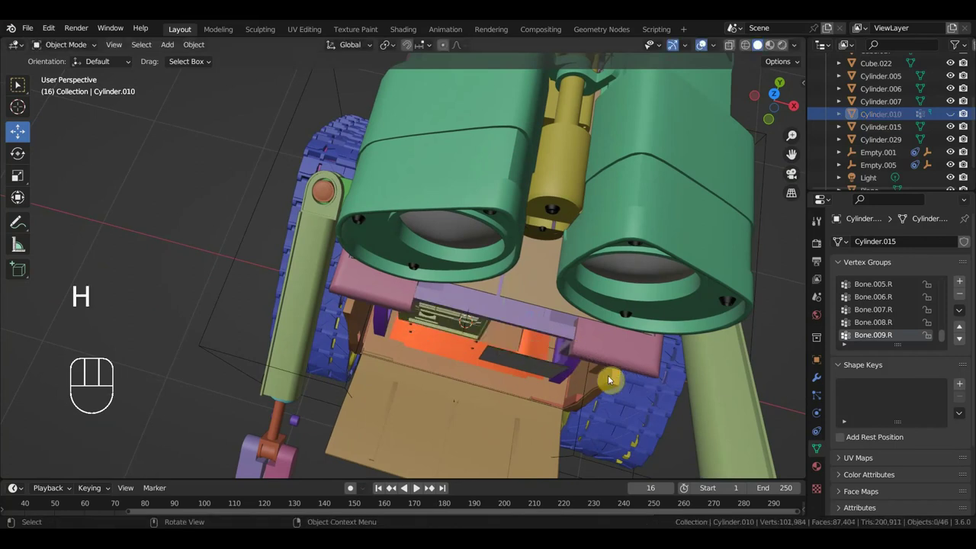
key(ctrl+z)
key(KP_3)
key(r)
key(g)
drag(591, 398, 692, 408)
key(g)
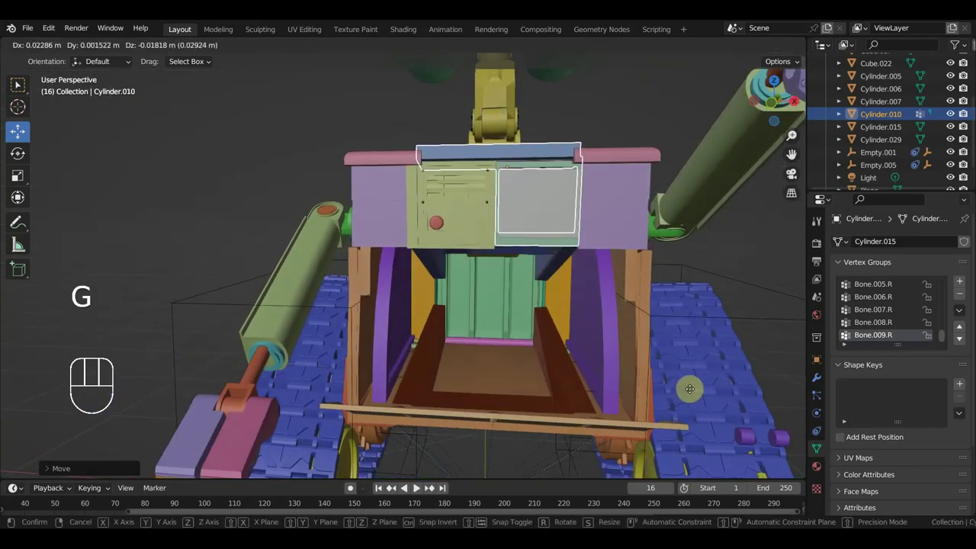
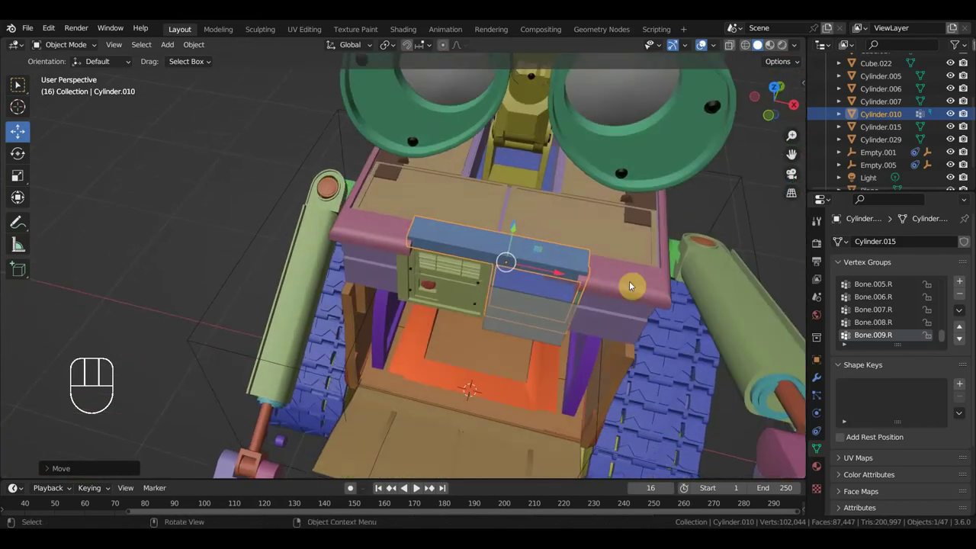
Parent the hinge bar Cylinder.010 to WALL-E's body Cube.020
click(628, 265)
key(ctrl+p)
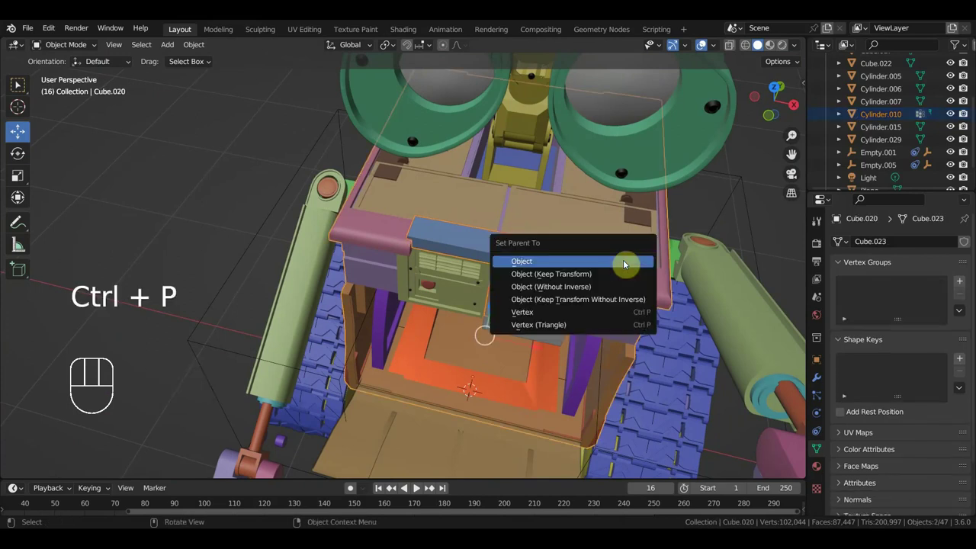
drag(563, 287, 527, 266)
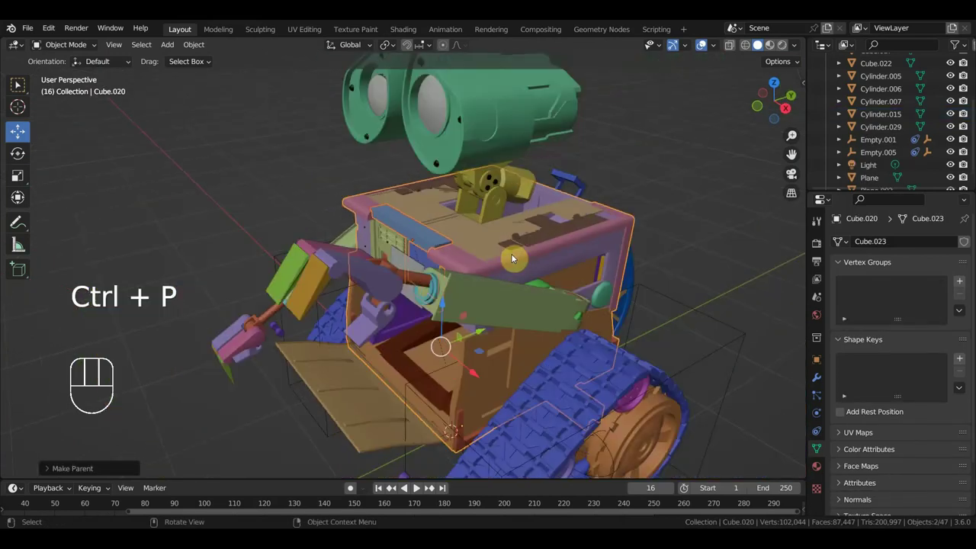
Orbit to WALL-E's side and select the small piece Cylinder.029 beside the tread
middle_click(513, 260)
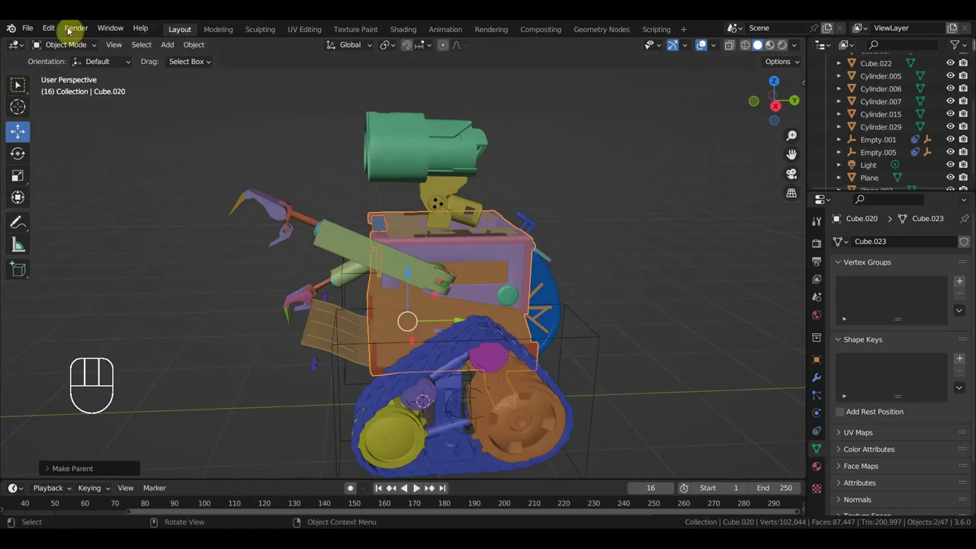
drag(508, 339, 482, 346)
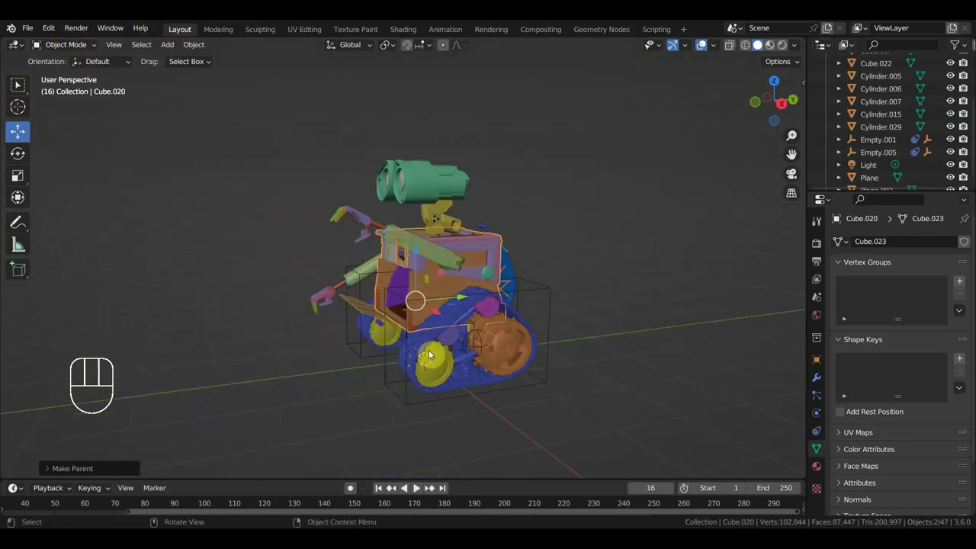
middle_click(449, 350)
middle_click(470, 348)
click(466, 340)
drag(474, 346, 415, 381)
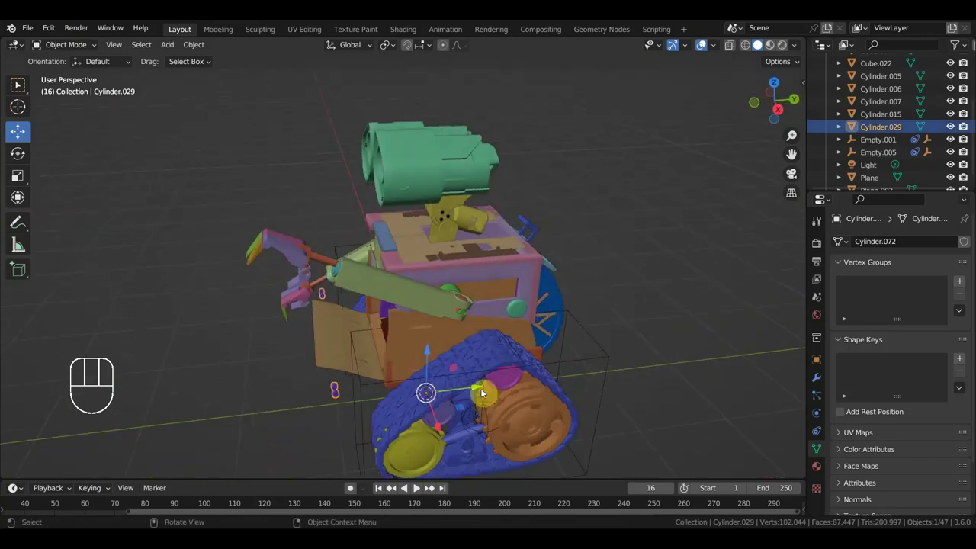
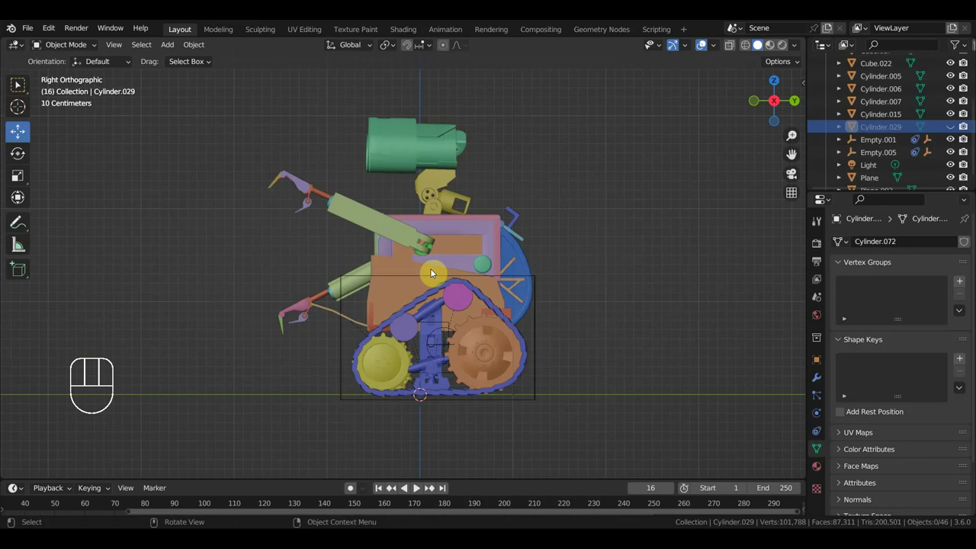
Unhide the tread piece, select the armature and undo two stray test changes
key(alt+h)
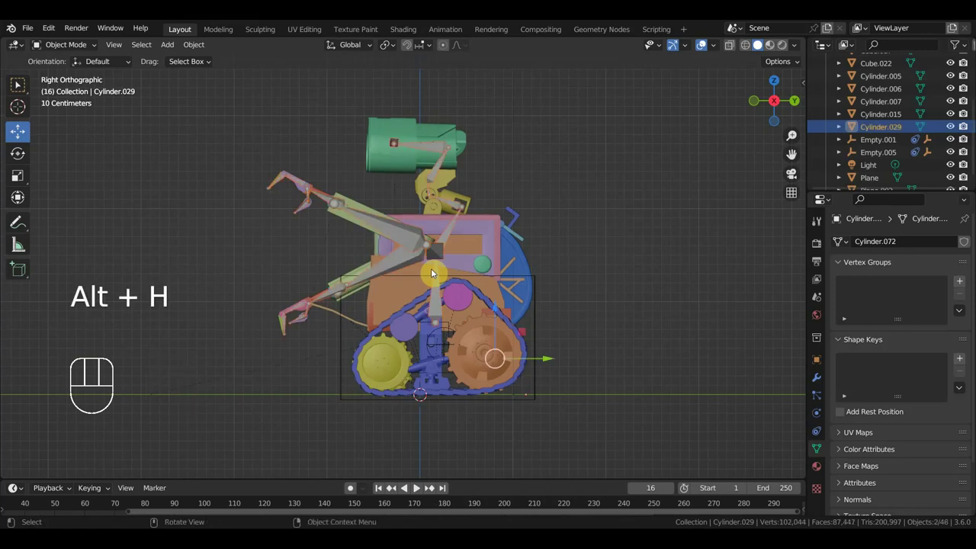
click(439, 281)
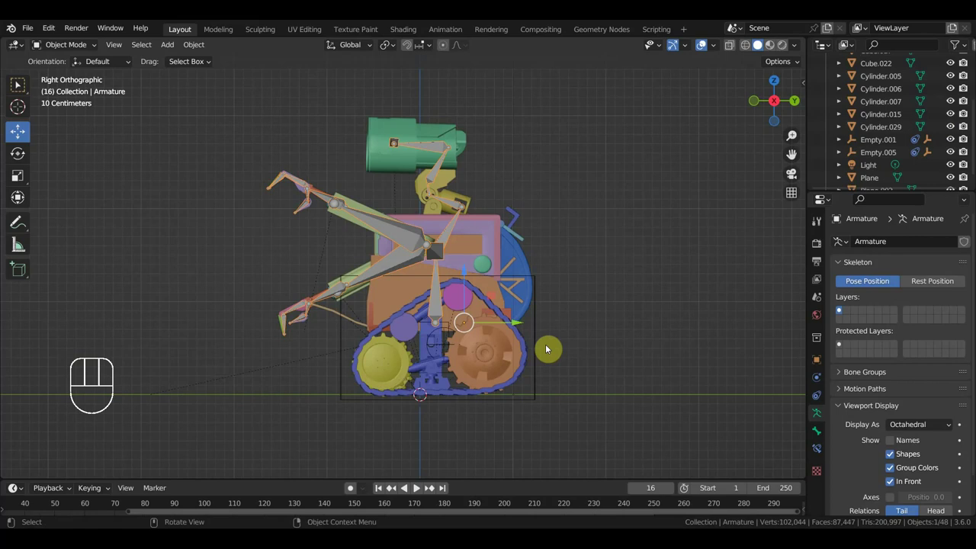
drag(551, 359, 537, 334)
drag(549, 340, 419, 335)
click(324, 383)
drag(393, 383, 390, 380)
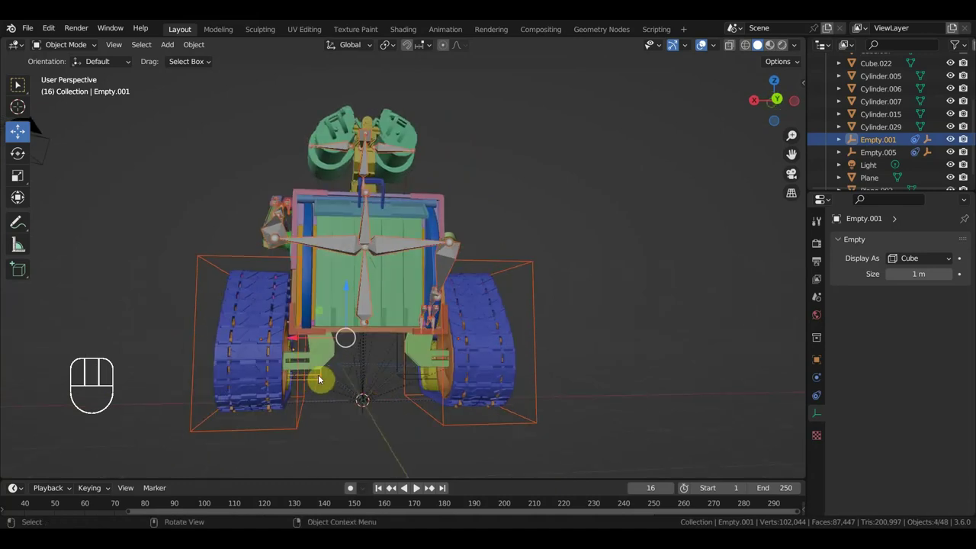
key(ctrl+z)
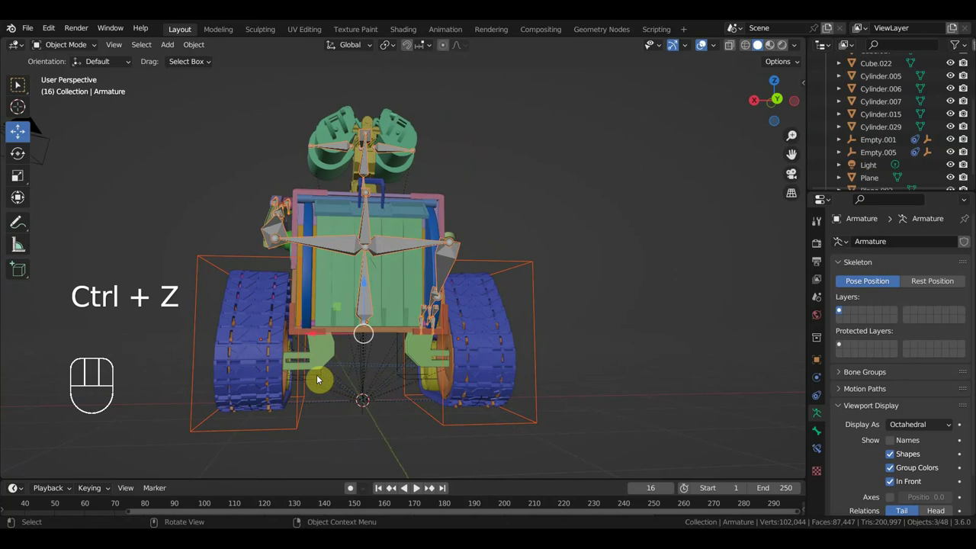
key(ctrl+z)
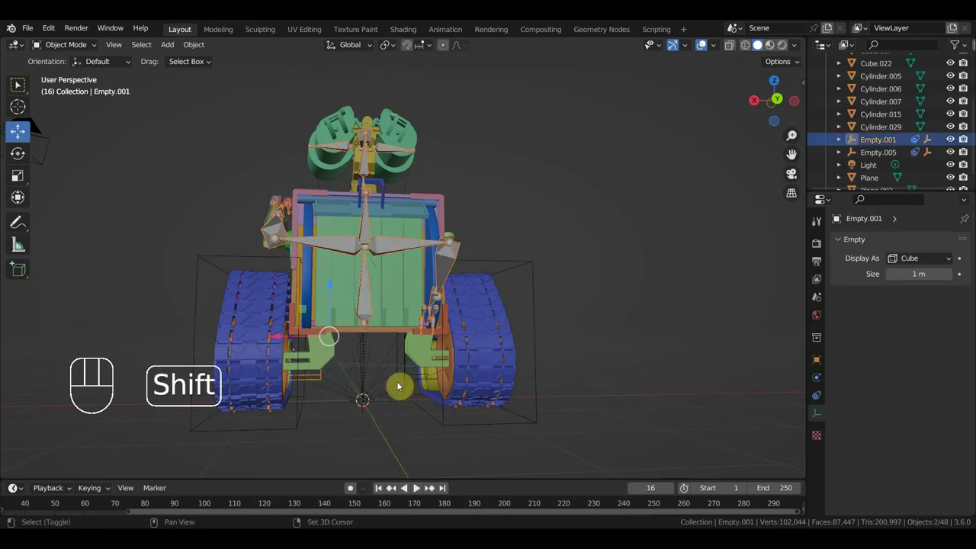
Select track control empties Empty.001 and Empty.005 together and rotate them slightly from top view
click(403, 378)
key(KP_1)
key(KP_7)
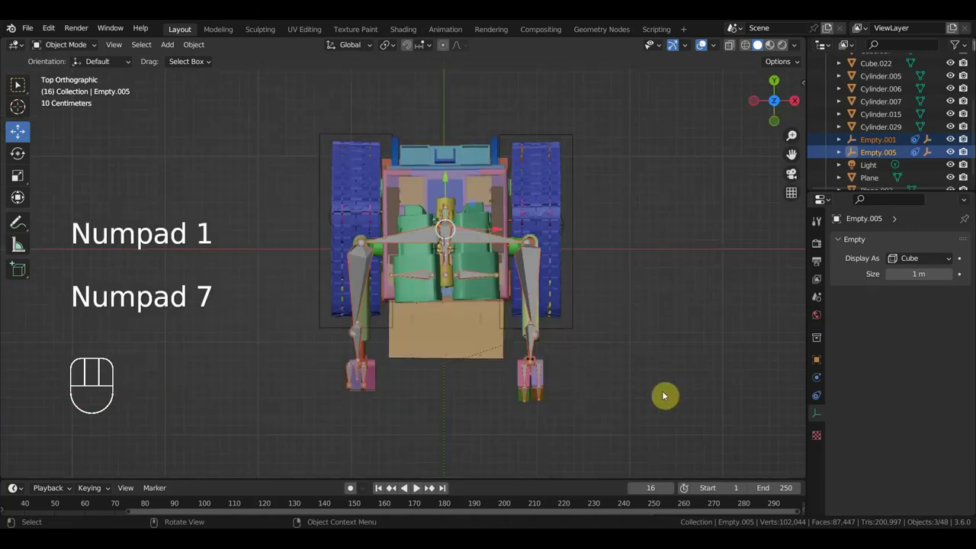
key(r)
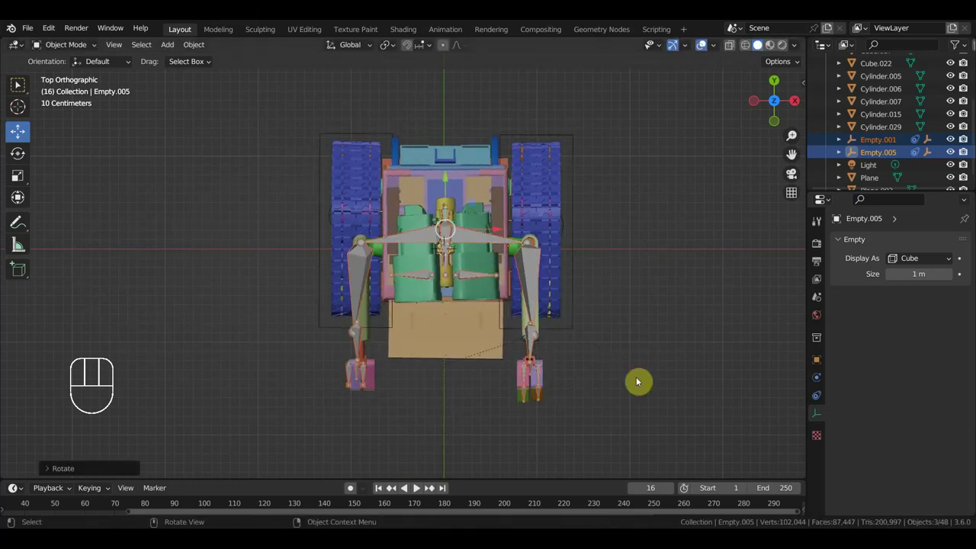
key(KP_3)
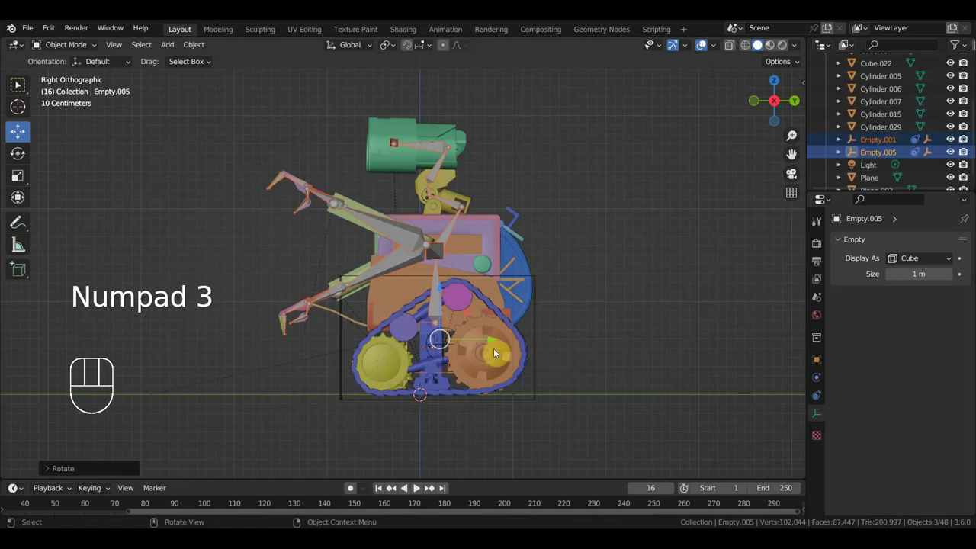
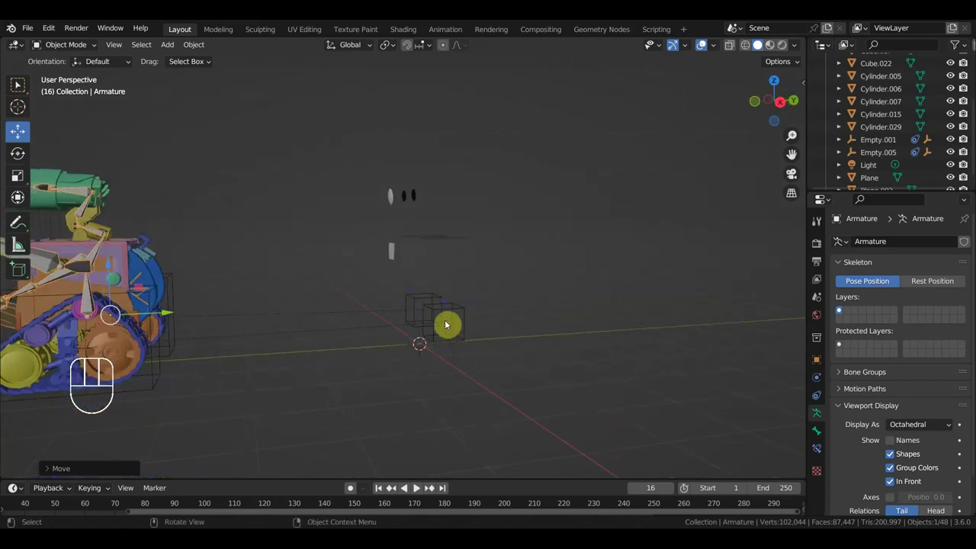
From top view move the Armature back to the scene origin, test-rotate it and undo the rotation
middle_click(452, 329)
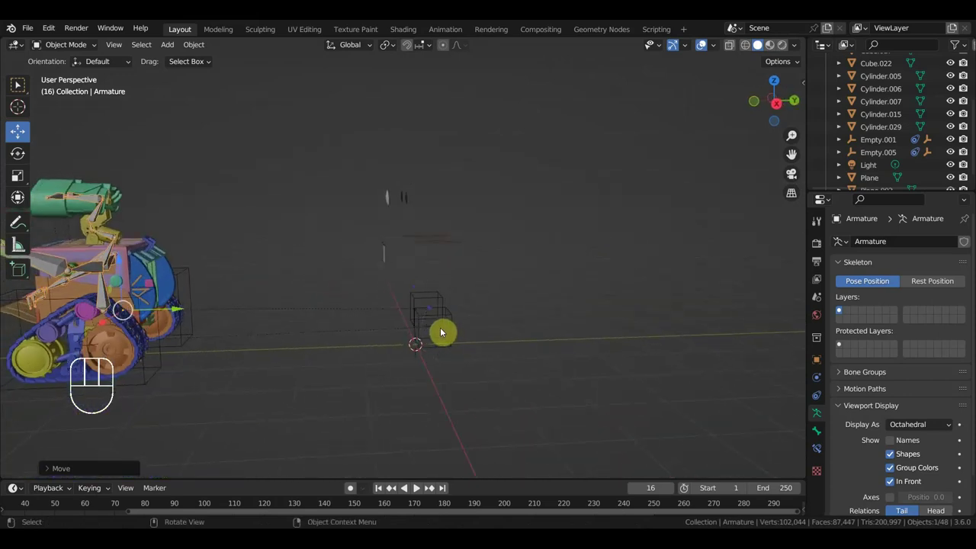
key(KP_7)
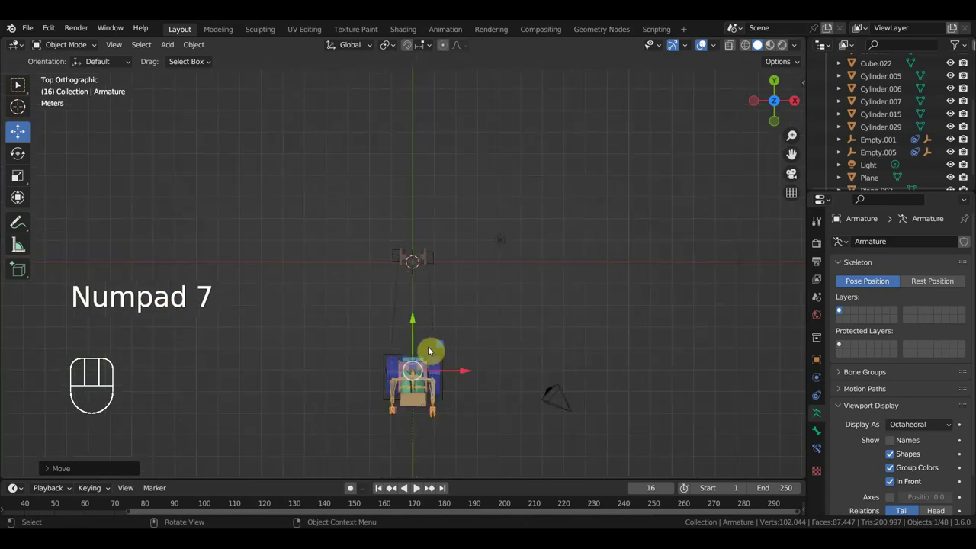
drag(415, 321, 417, 224)
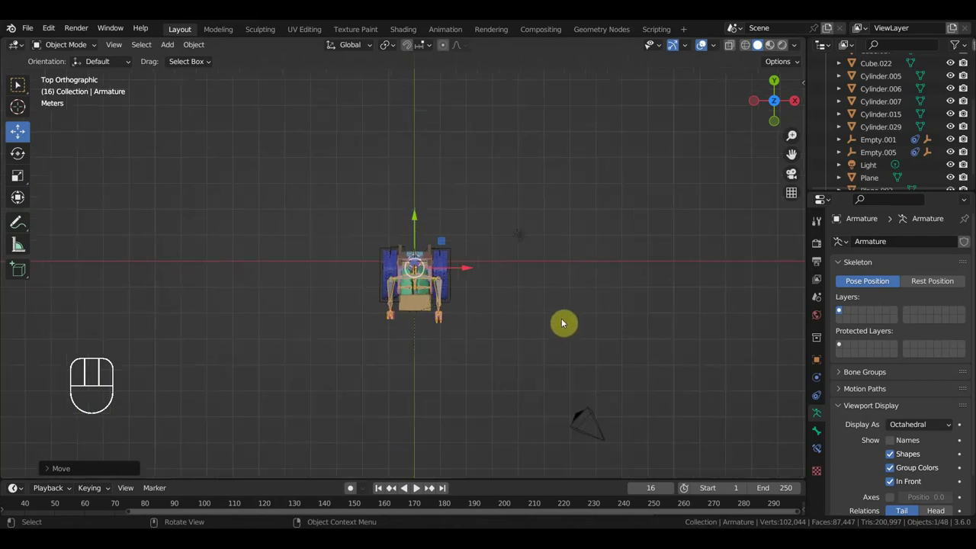
key(r)
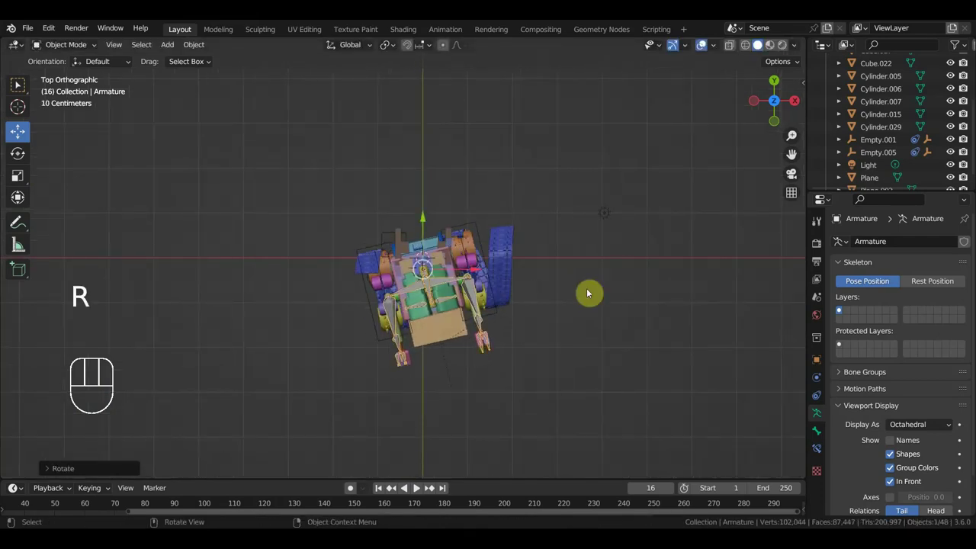
key(ctrl+z)
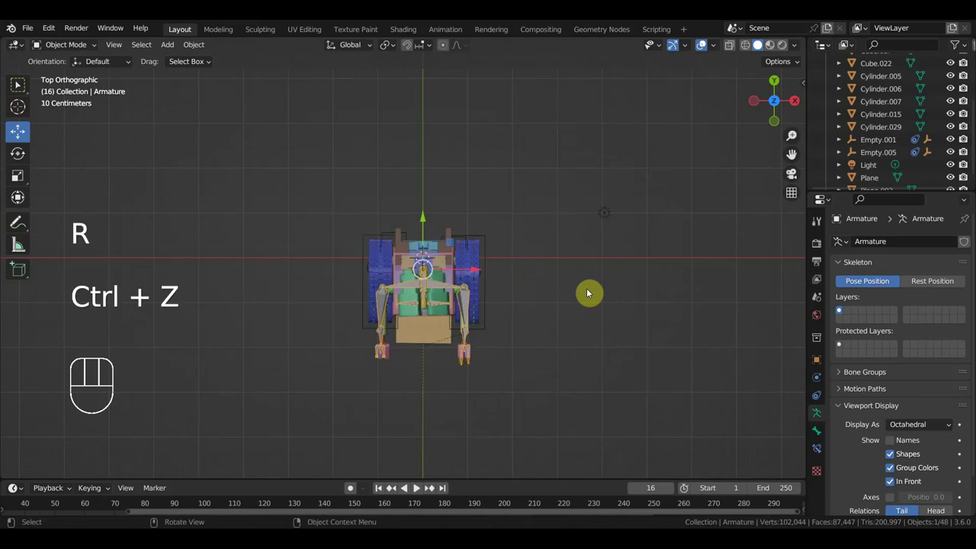
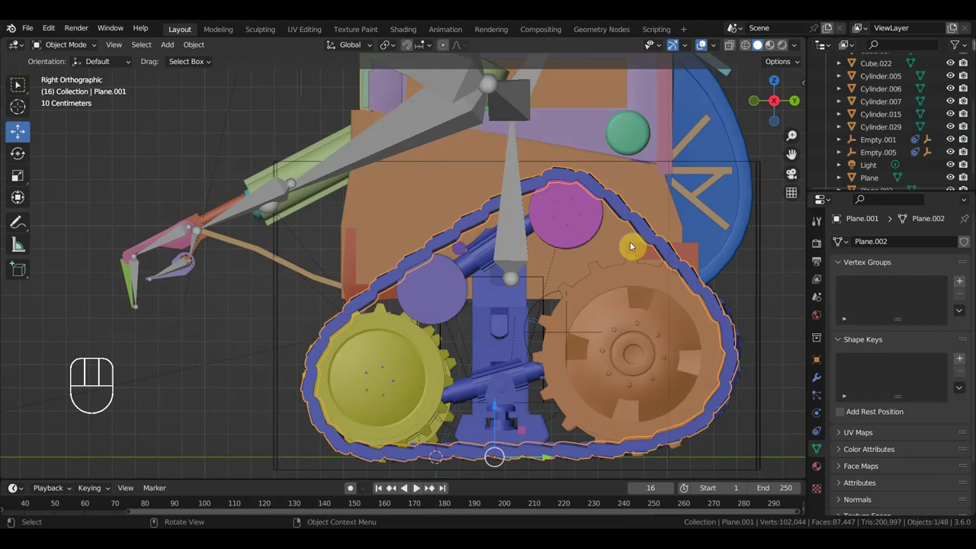
Parent the tread plane Plane.001 to Empty.001, then select the sphere empty on the wheel
click(544, 280)
key(ctrl+p)
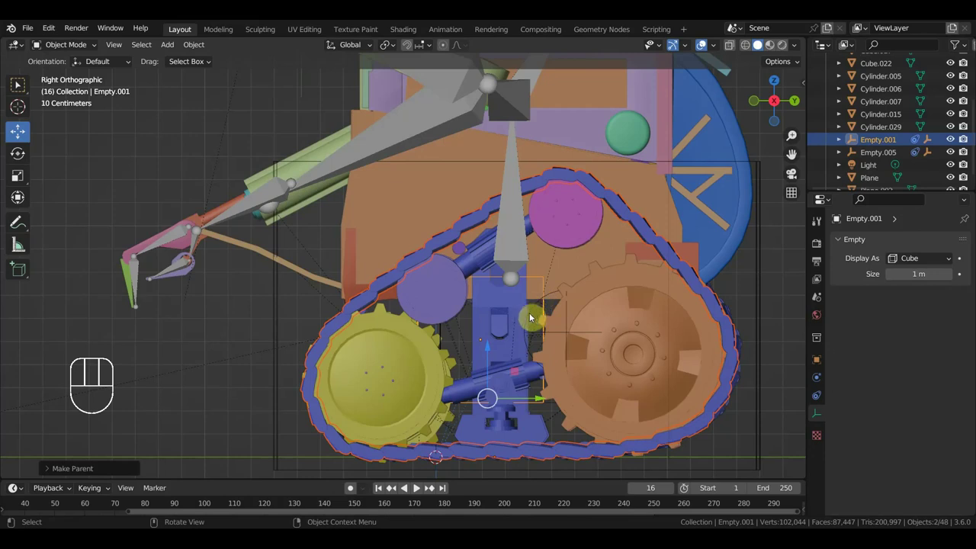
drag(522, 336, 508, 337)
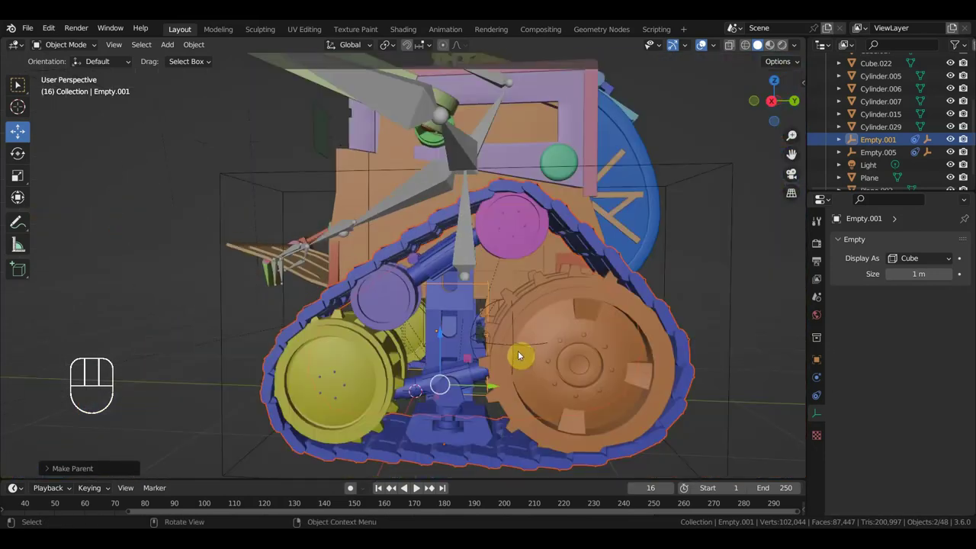
middle_click(506, 353)
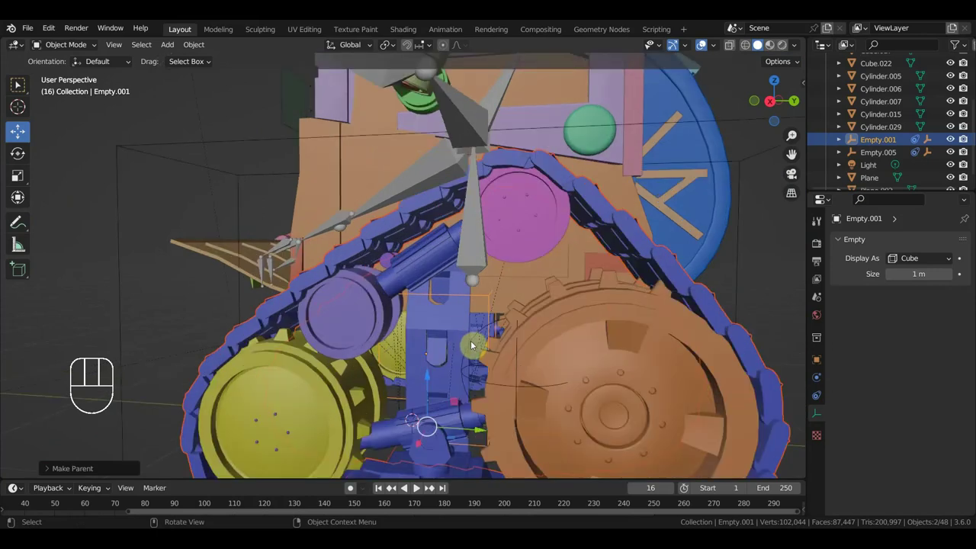
click(477, 343)
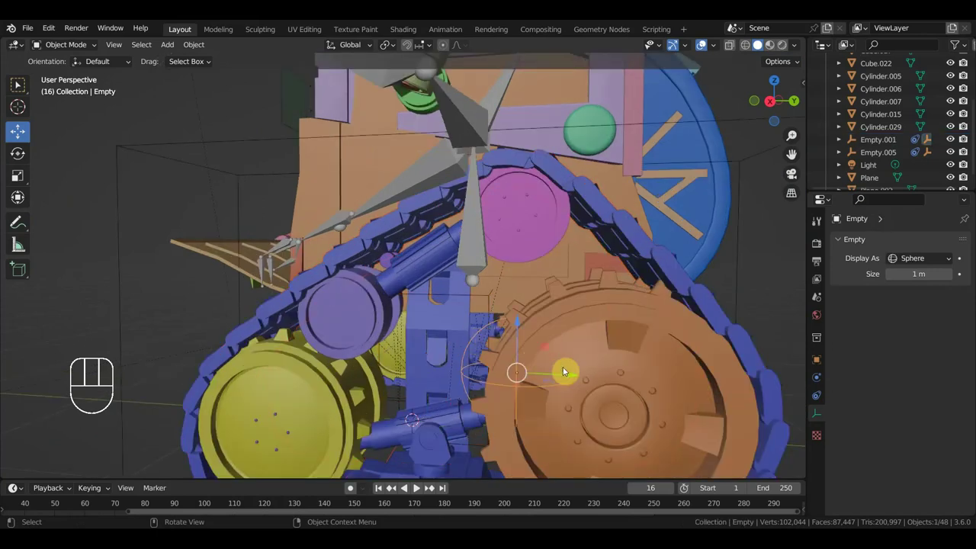
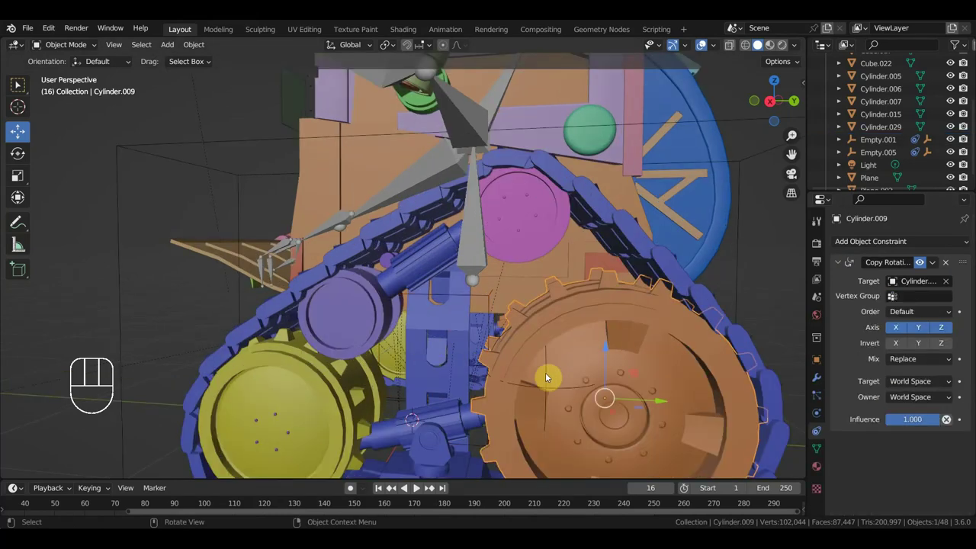
Clear the sphere Empty's Transformation constraint target and re-pick Empty.002 from the viewport
drag(493, 375, 521, 372)
click(607, 349)
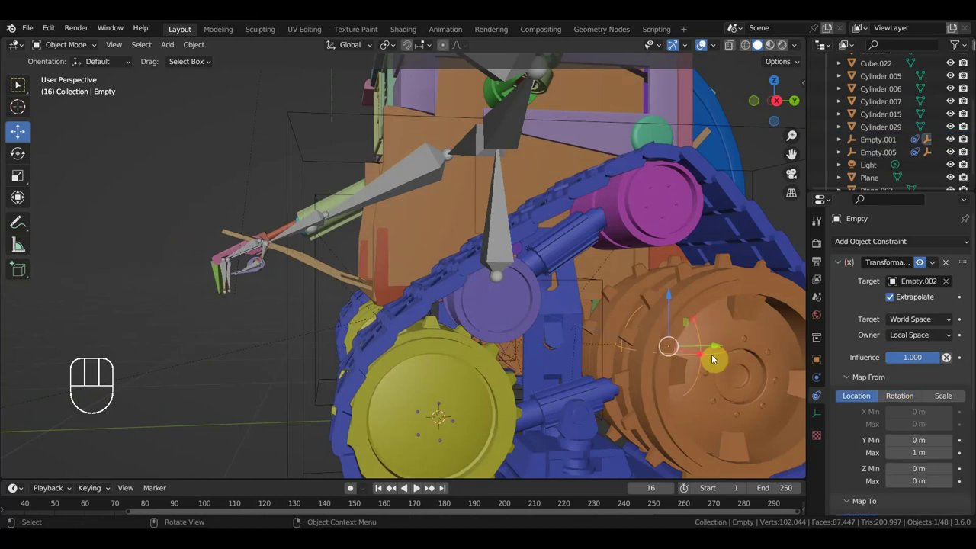
middle_click(702, 373)
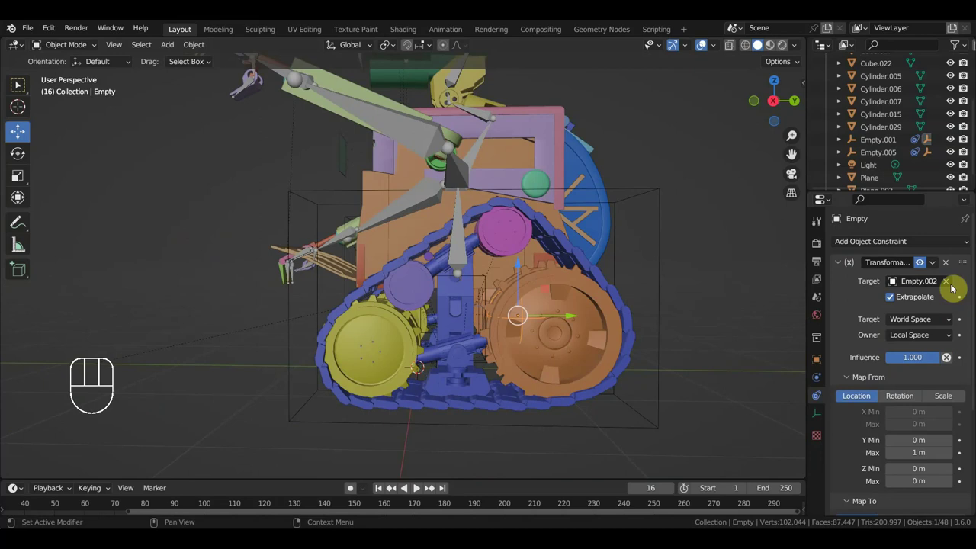
click(952, 285)
click(947, 285)
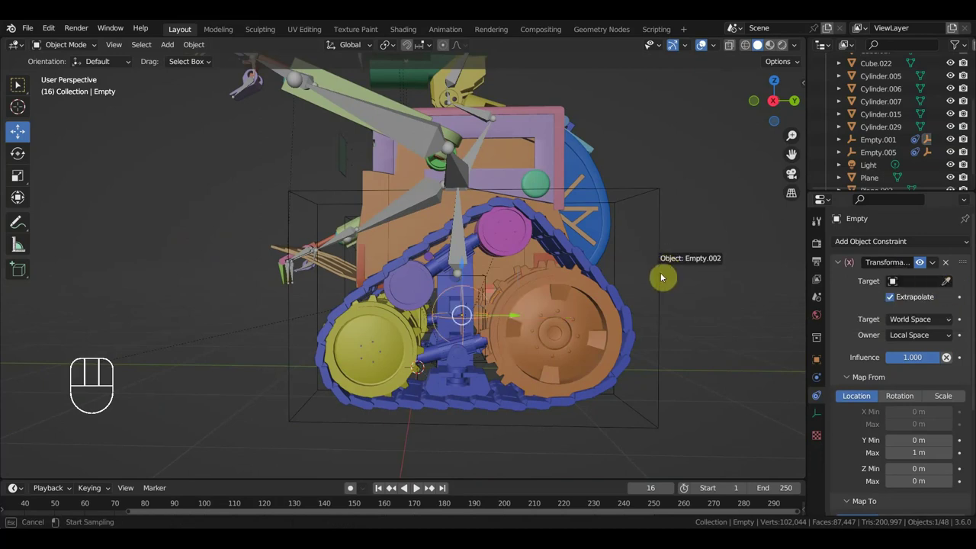
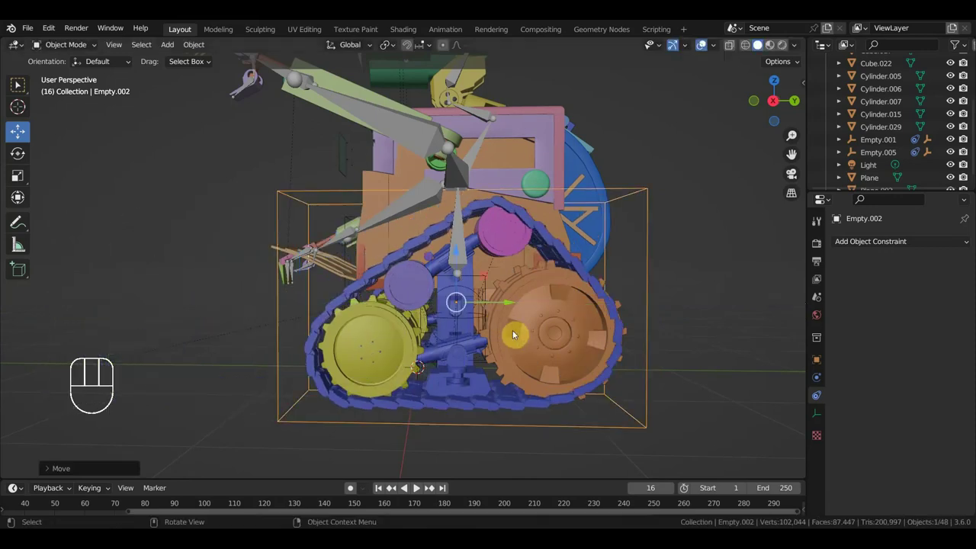
key(ctrl+z)
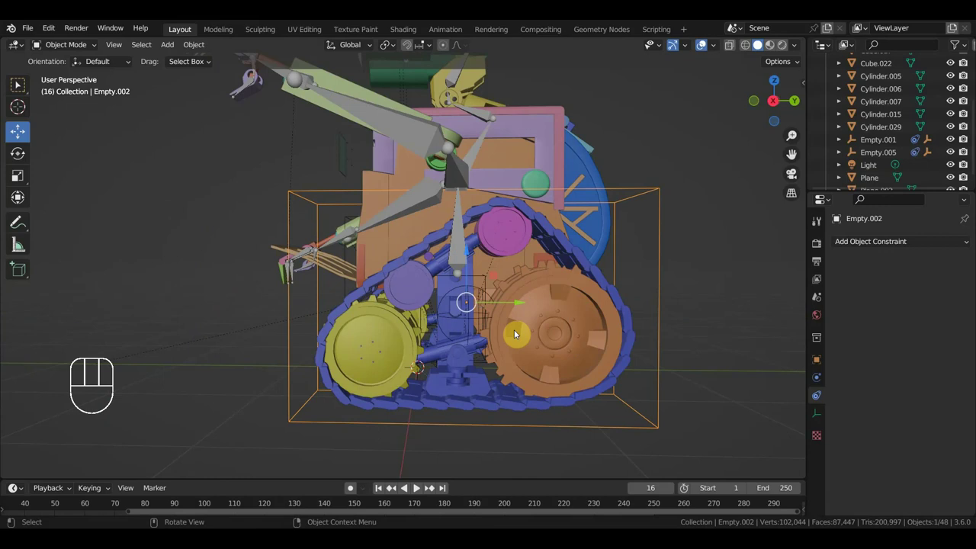
drag(625, 340, 643, 351)
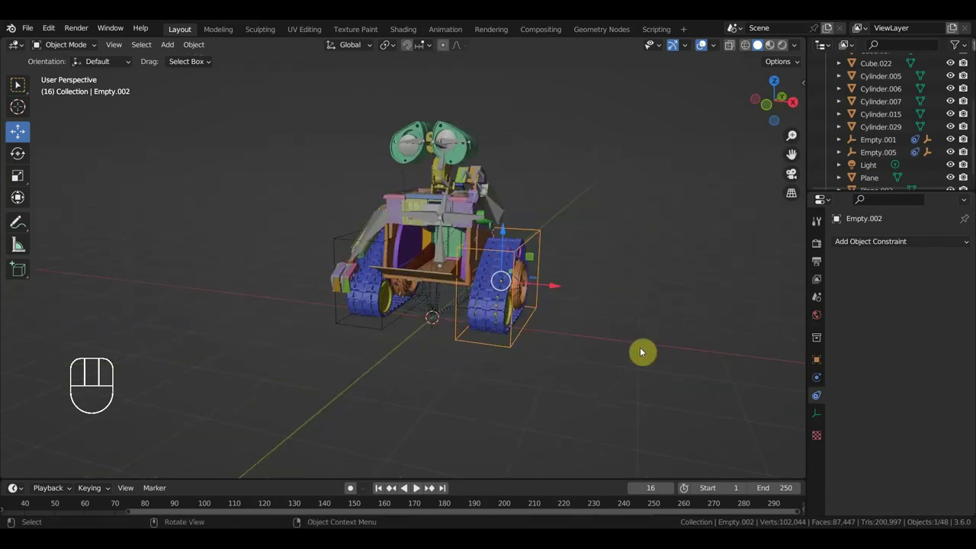
middle_click(647, 331)
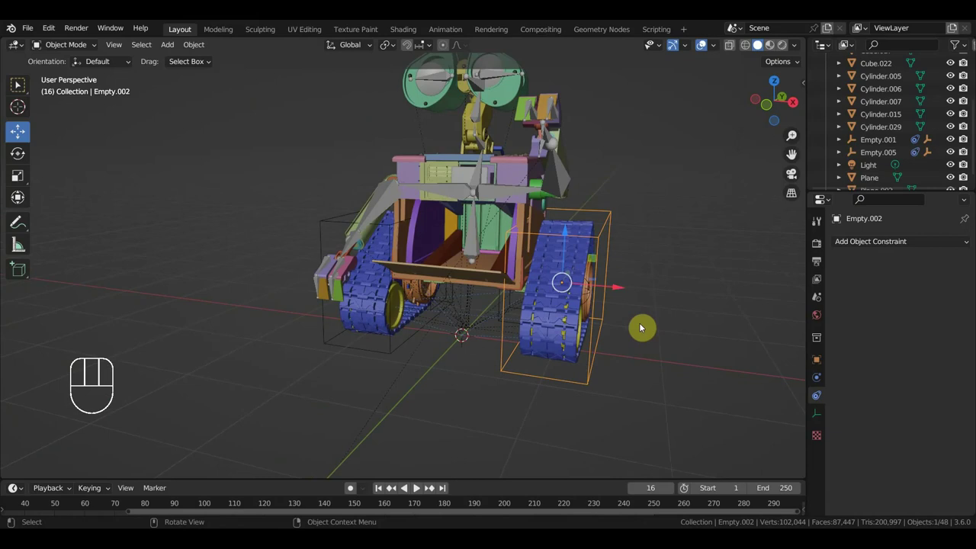
drag(602, 321, 578, 328)
drag(566, 327, 540, 317)
drag(535, 306, 495, 303)
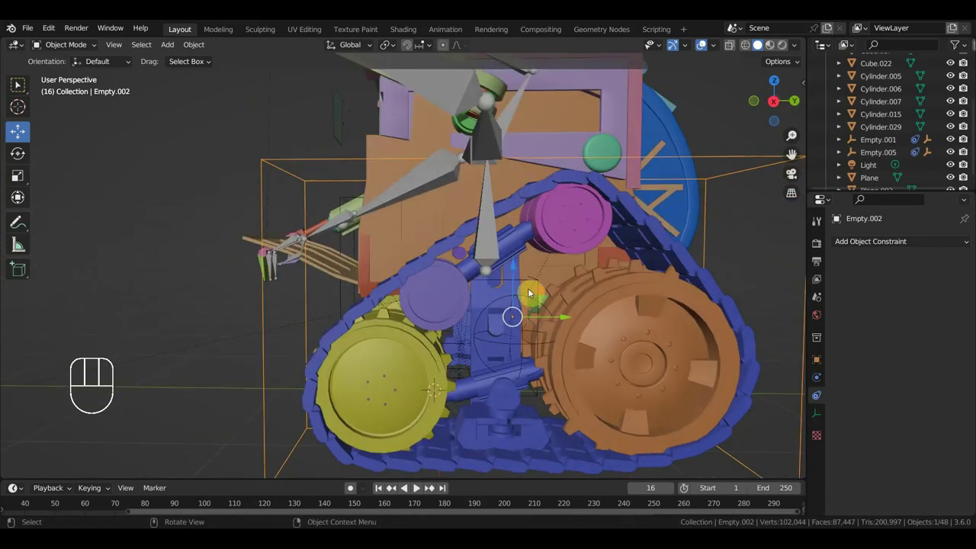
click(532, 283)
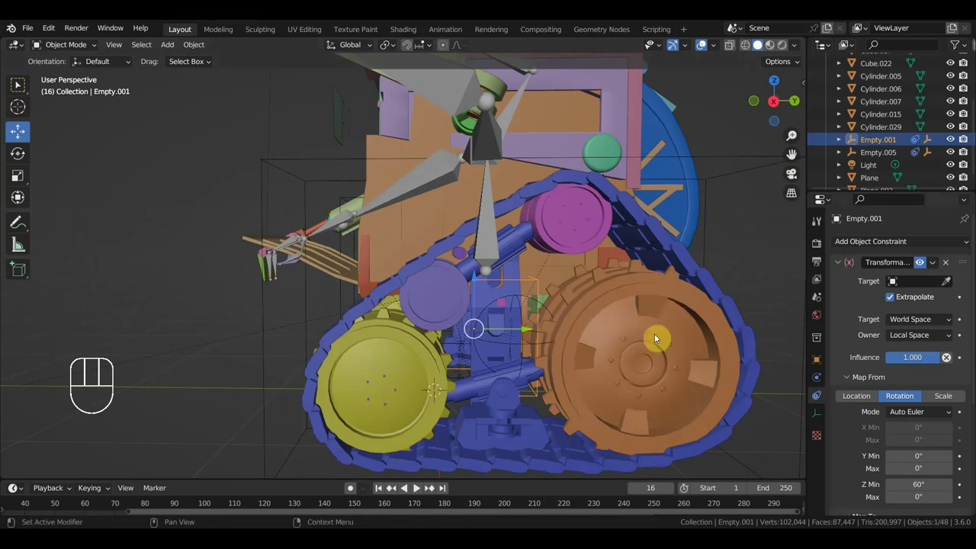
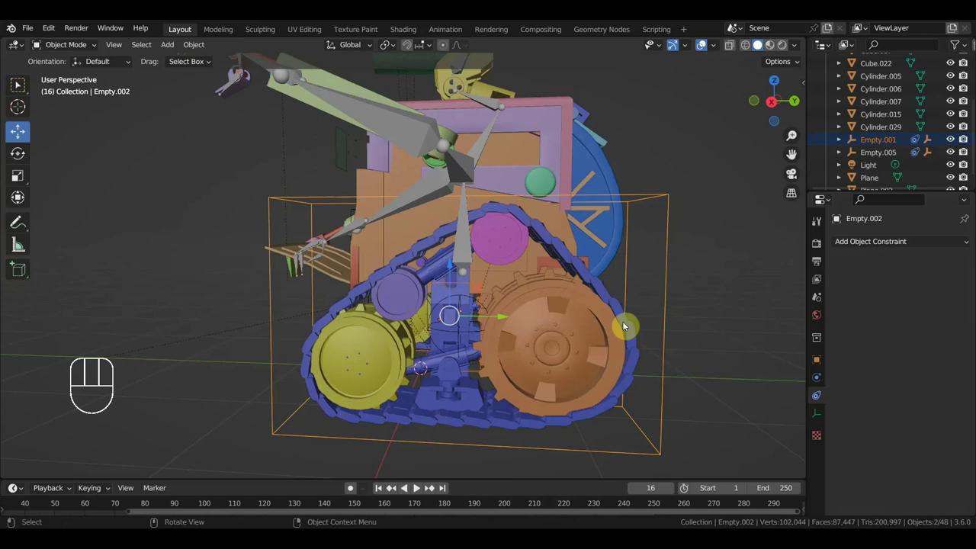
Clear the sphere Empty's parent with Alt+P, then select the track Plane.001 to inspect its constraint
click(465, 299)
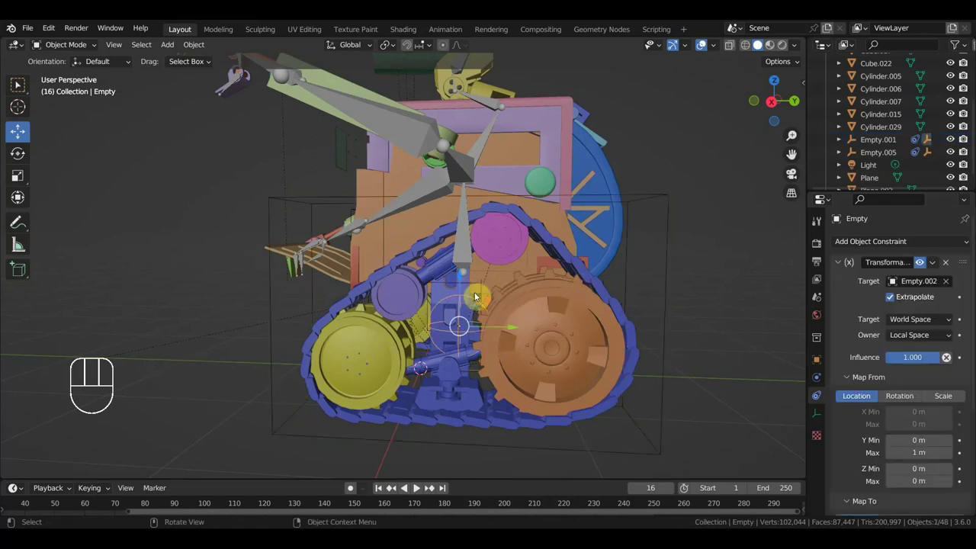
key(alt+p)
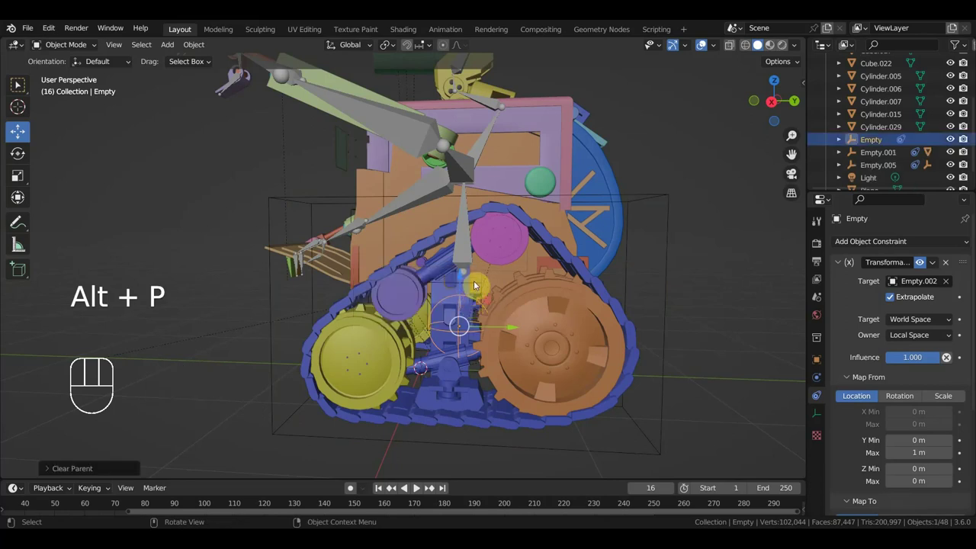
key(alt+o)
key(alt+p)
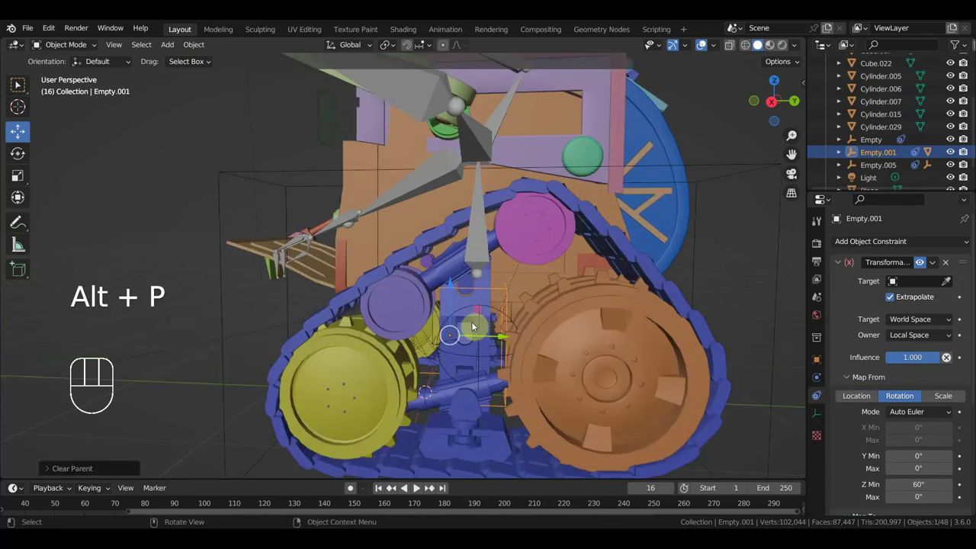
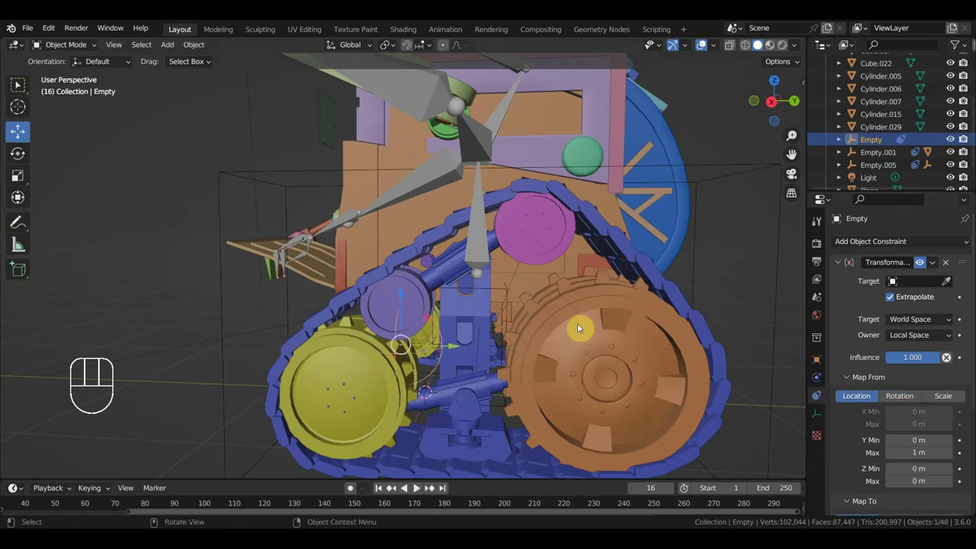
click(654, 277)
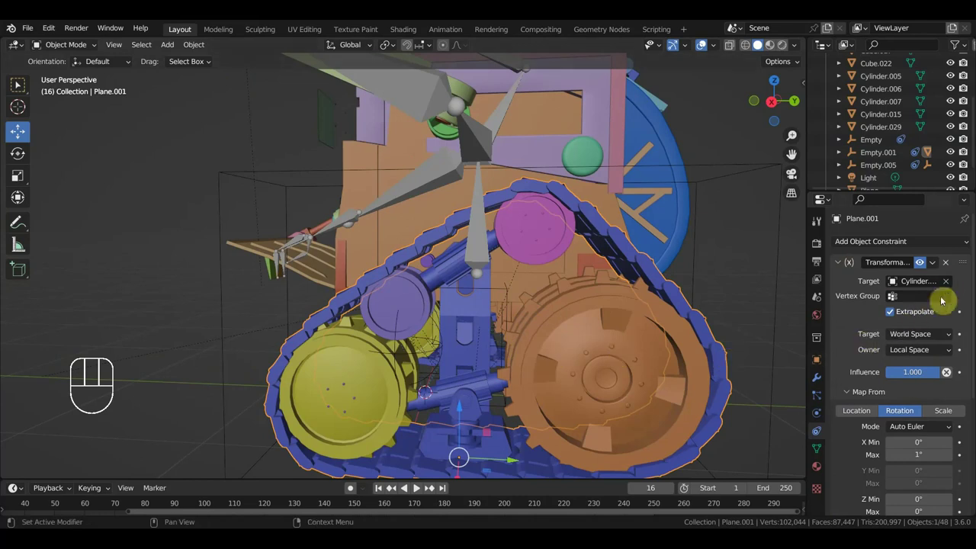
Undo the recent changes several times to restore the control empties
middle_click(569, 410)
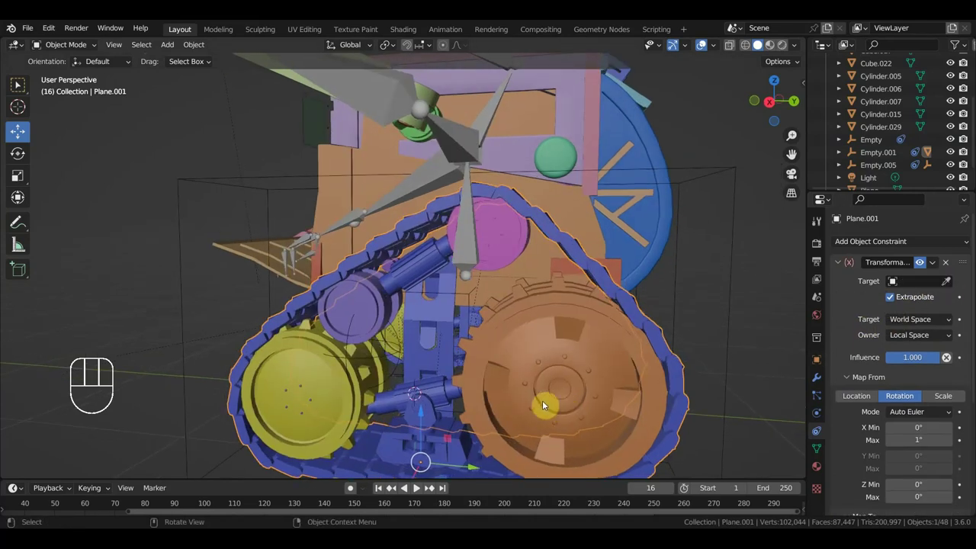
click(471, 302)
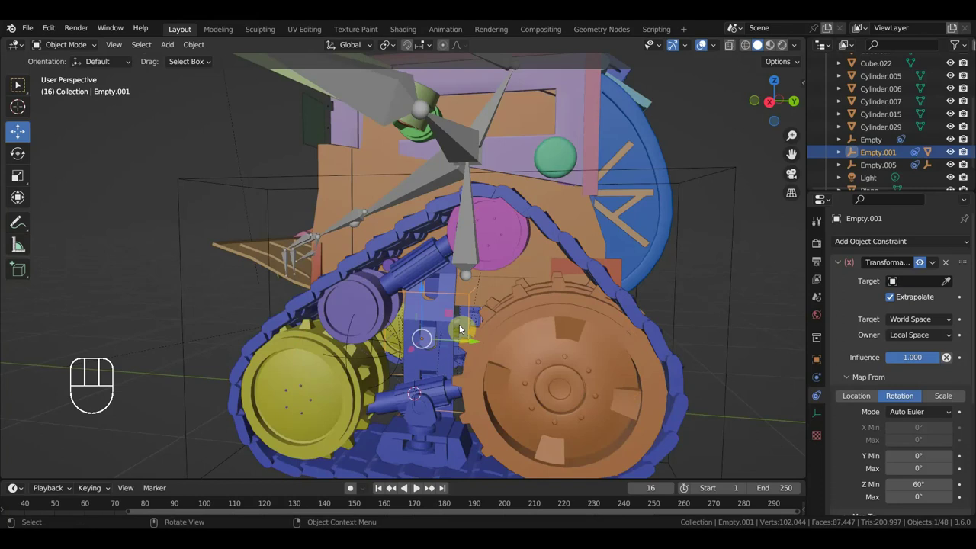
click(461, 328)
key(ctrl+z)
key(ctrl+z)
key(ctrl+z)
key(ctrl+z)
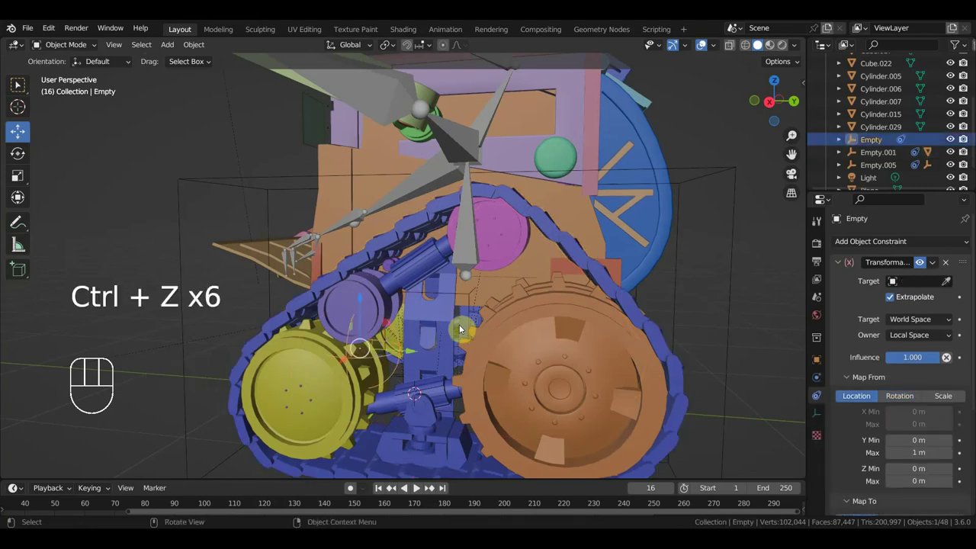
key(ctrl+z)
key(ctrl+z)
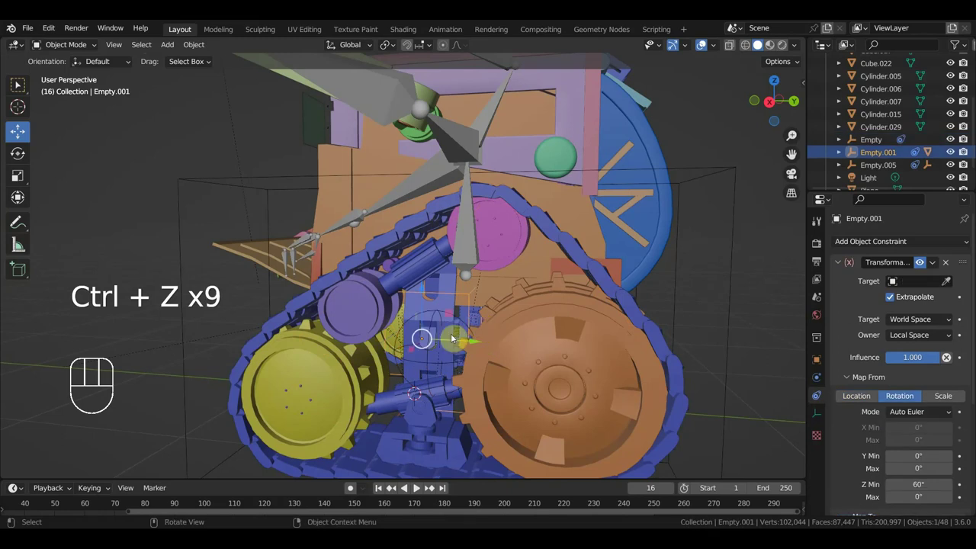
Retarget Plane.001's Transformation constraint to the Empty, then slide Empty.002 to test the track
click(406, 328)
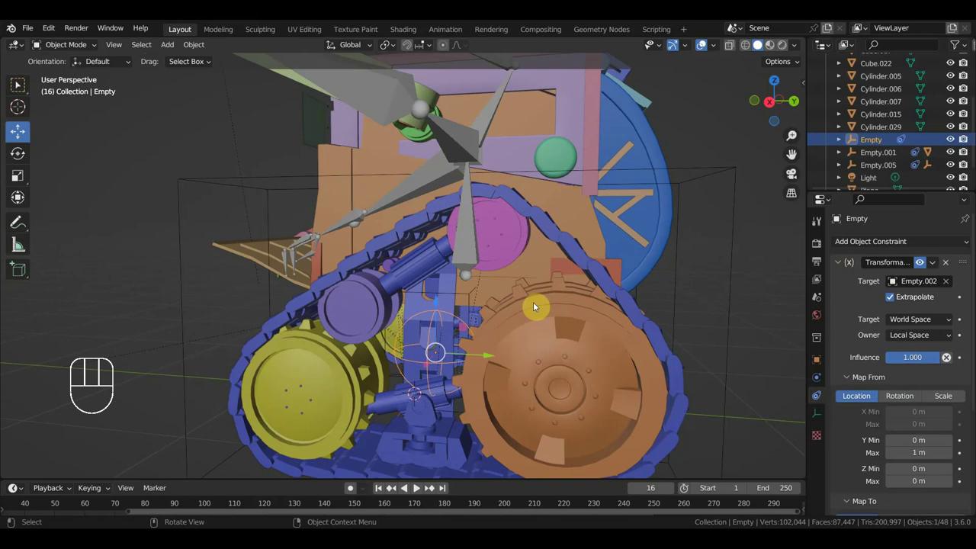
click(617, 285)
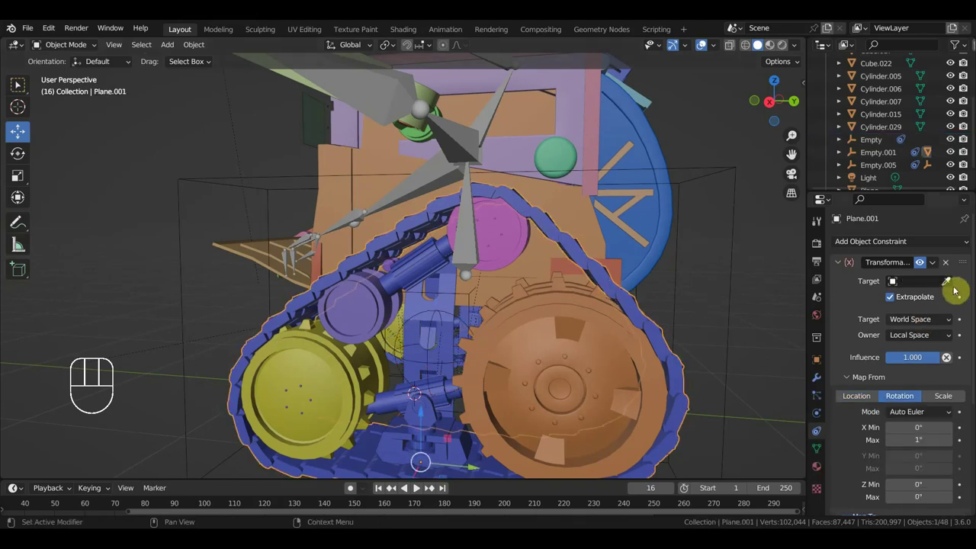
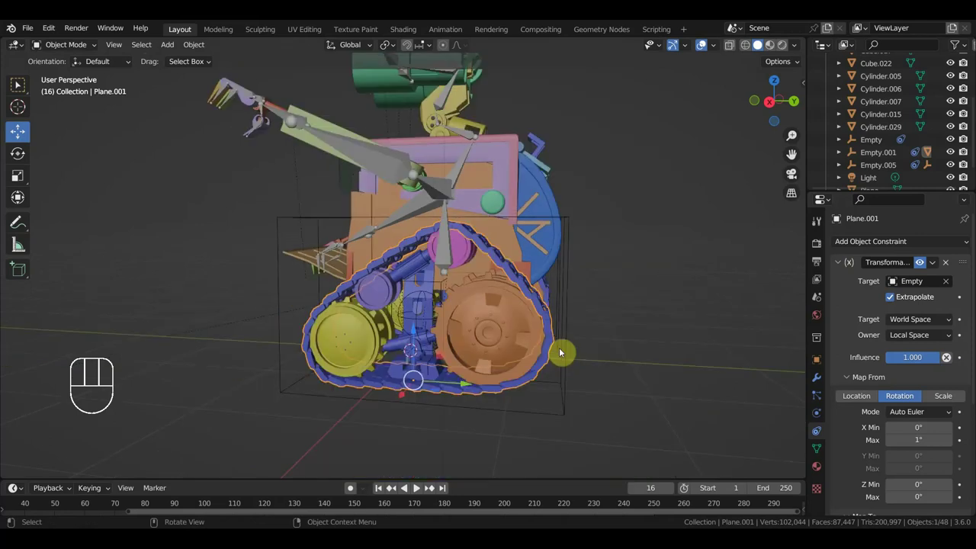
middle_click(566, 350)
click(585, 302)
drag(489, 305, 511, 398)
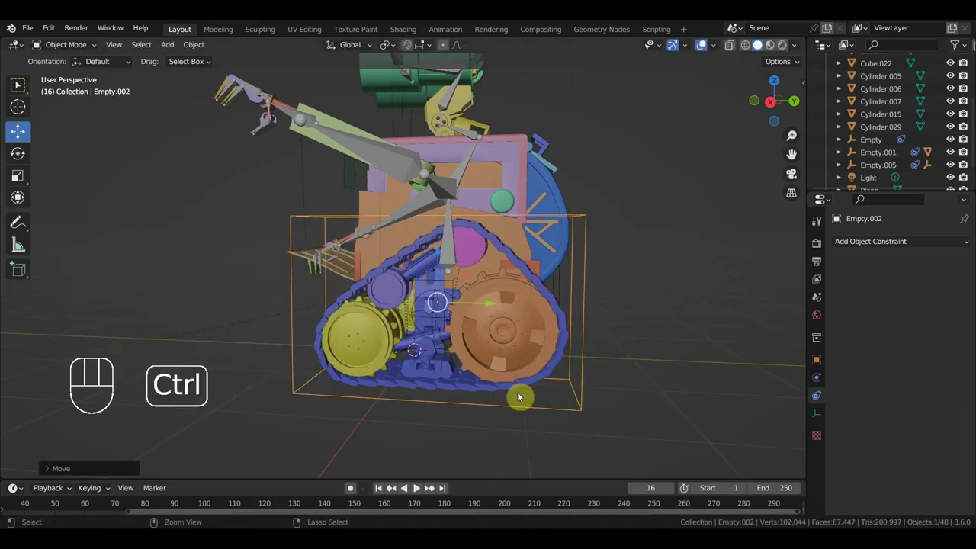
key(ctrl+z)
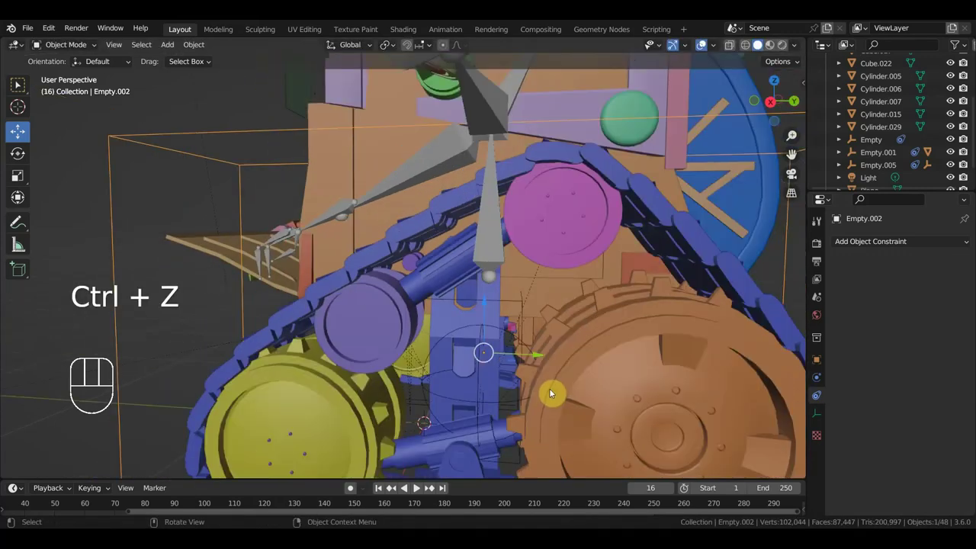
click(520, 305)
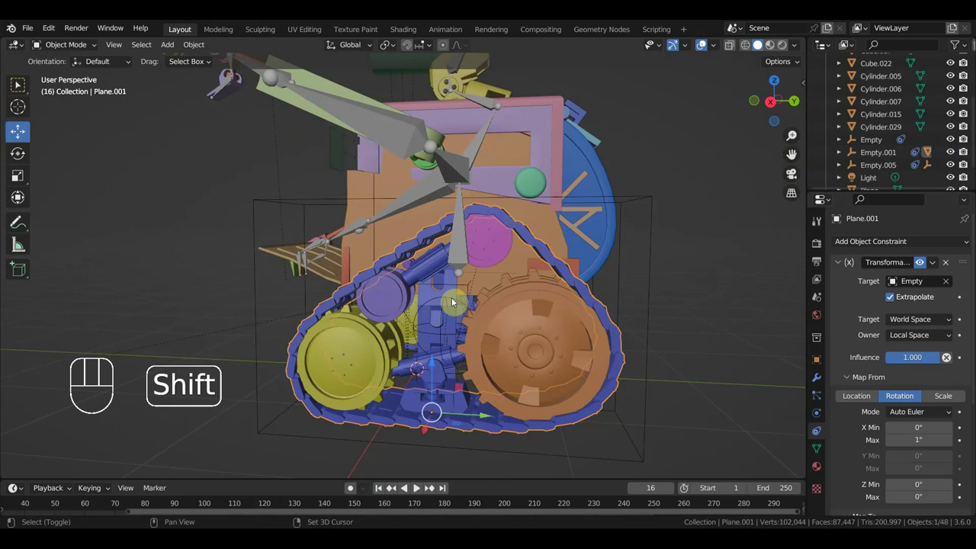
key(ctrl+p)
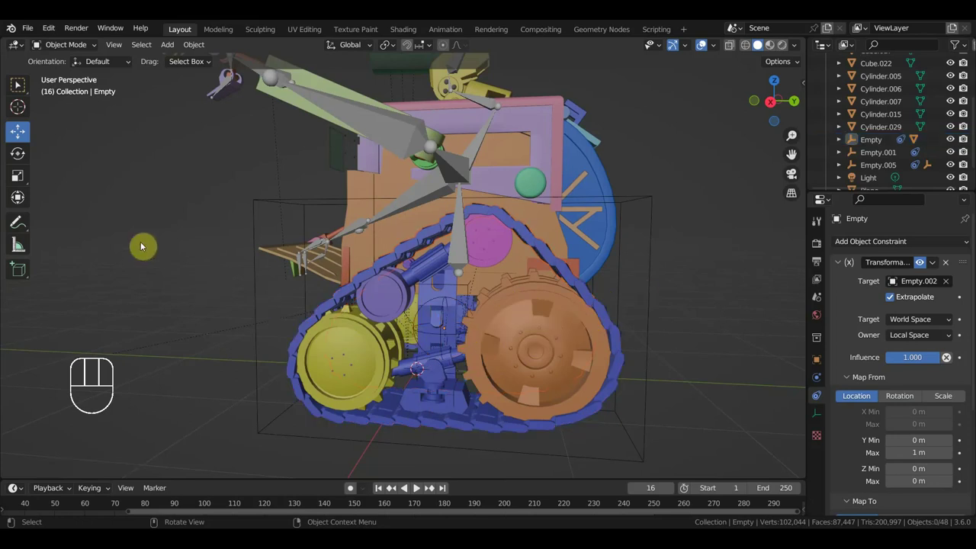
drag(487, 387, 553, 386)
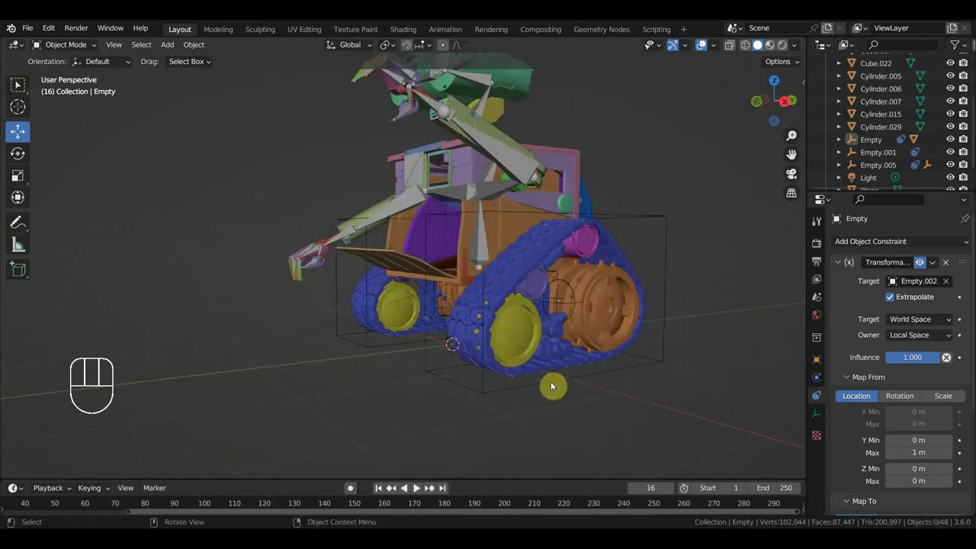
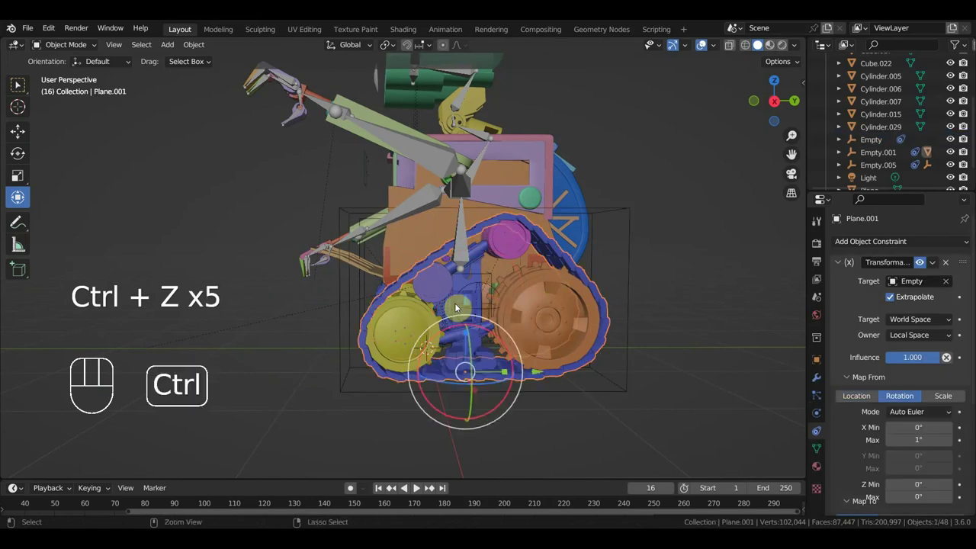
Rotate the Empty.001 control to test the track and orbit around the WALL-E model to check it
key(ctrl+z)
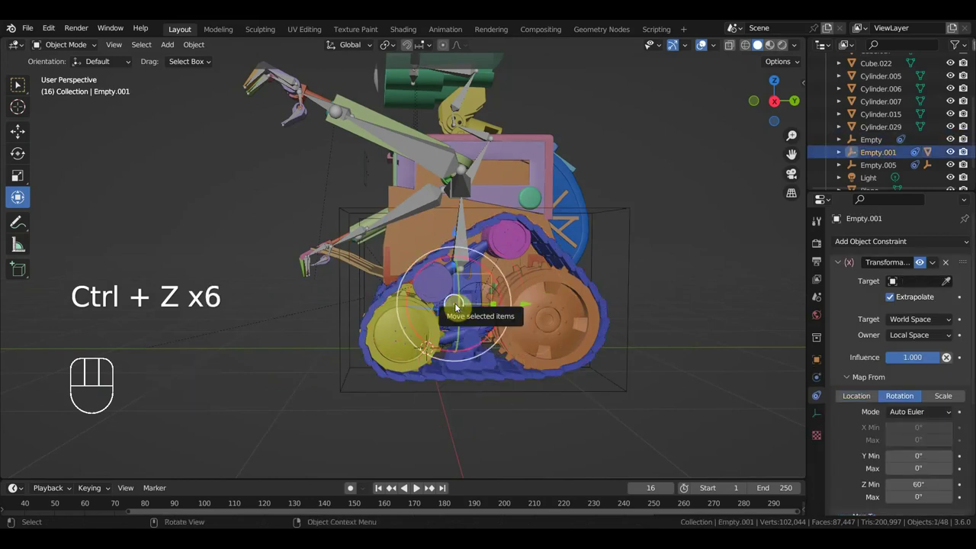
key(KP_3)
drag(606, 285, 643, 284)
drag(646, 286, 636, 341)
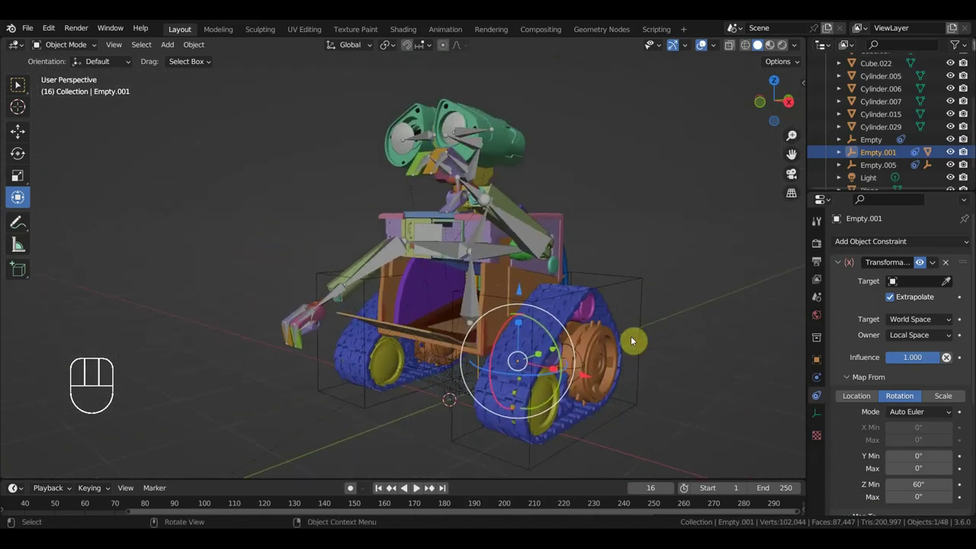
drag(637, 319, 634, 319)
drag(31, 33, 48, 112)
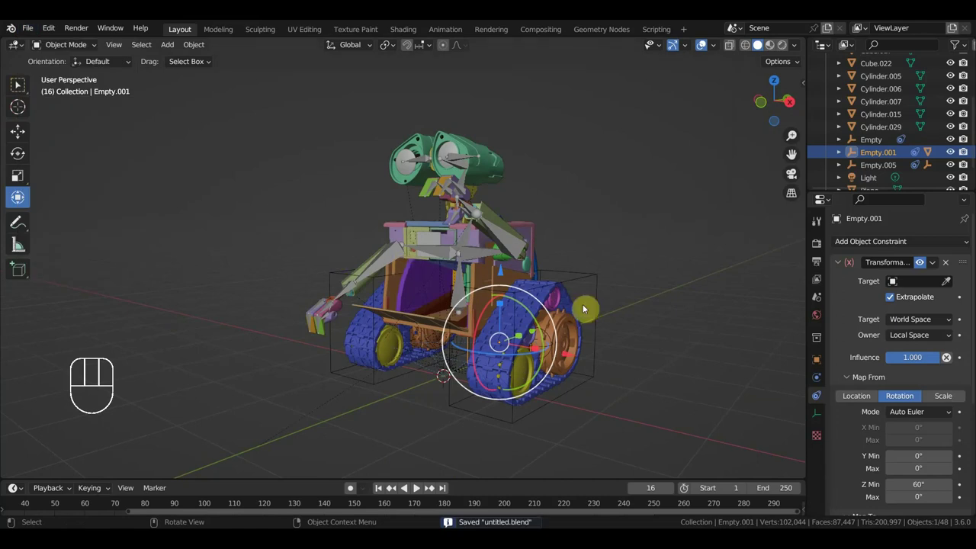